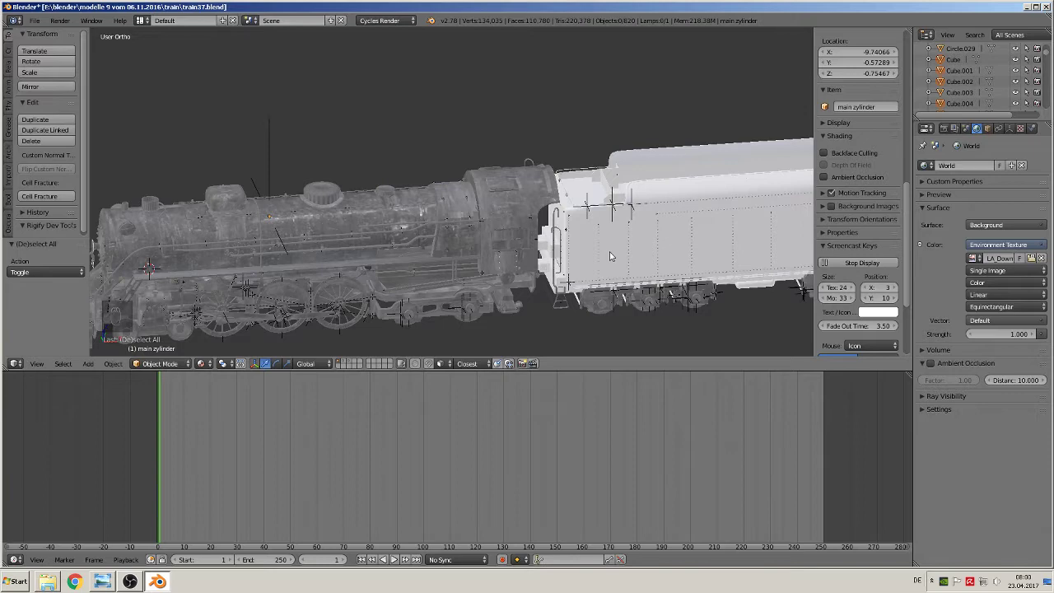
Zoom in toward the tender to begin unwrapping its body panel
key("n")
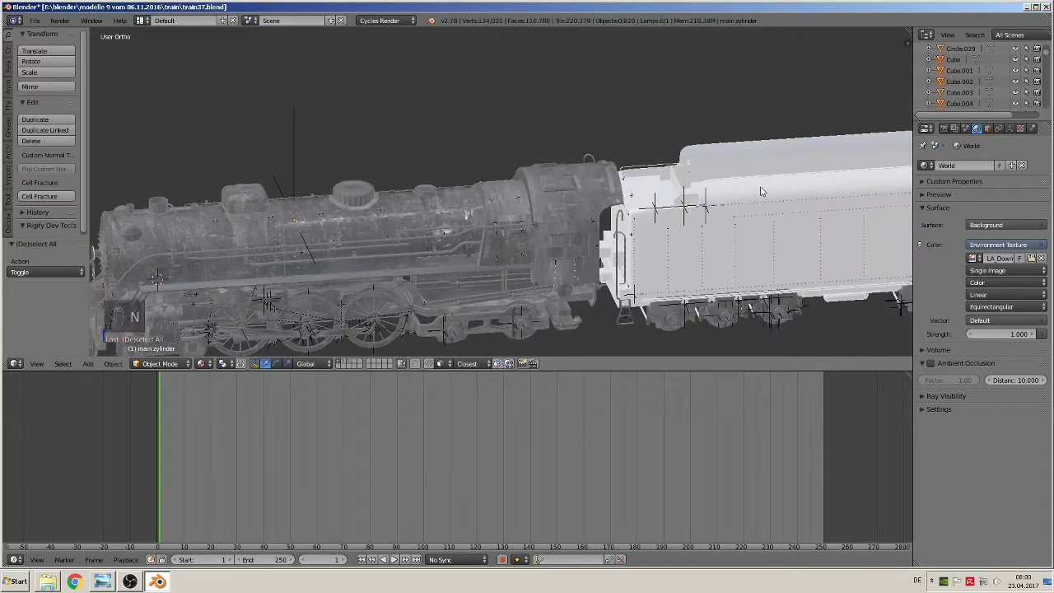
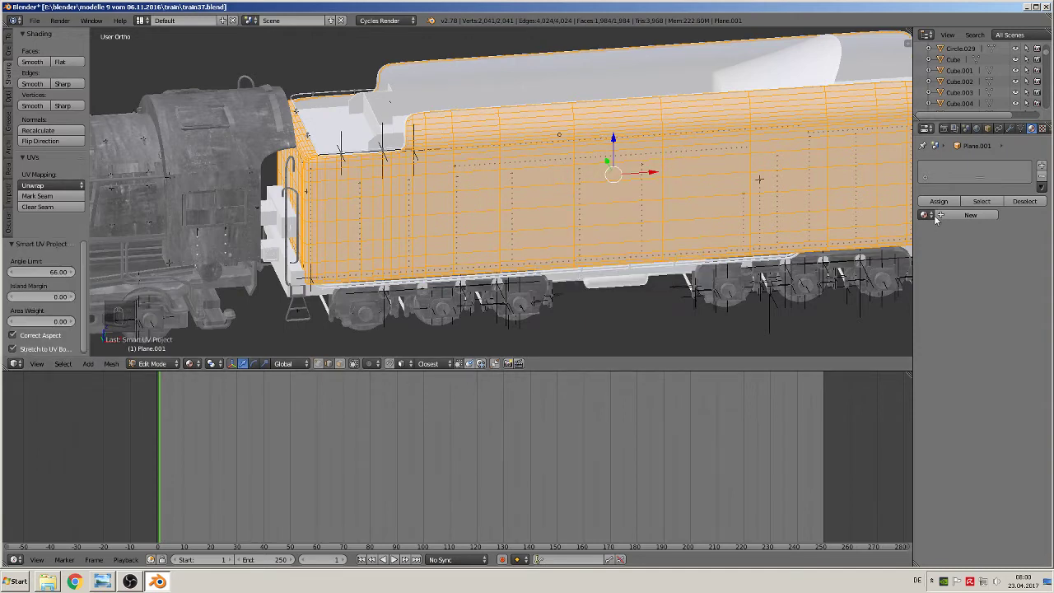
Finish the side panel's Smart UV Project with black lock, then select the curved coal bunker piece
left_click_drag(931, 219, 916, 258)
key("Tab")
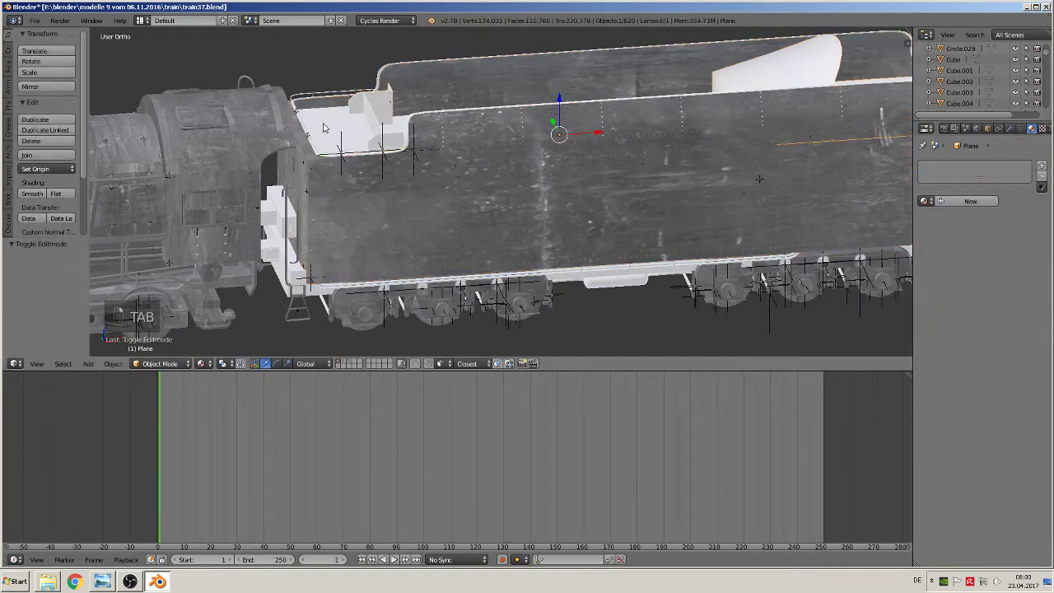
key("Tab")
key("a")
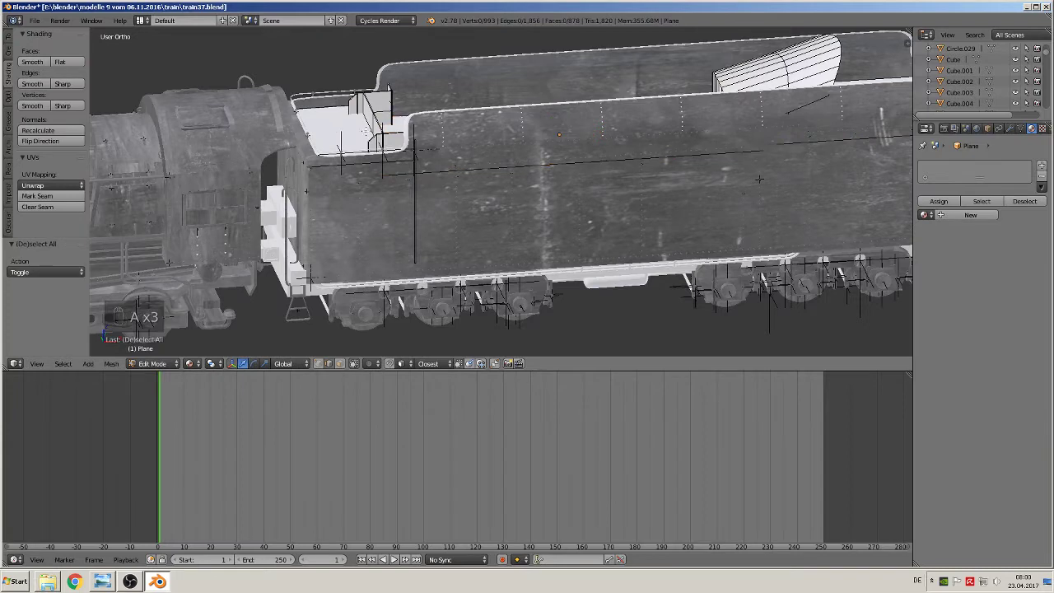
key("Tab")
key("Tab")
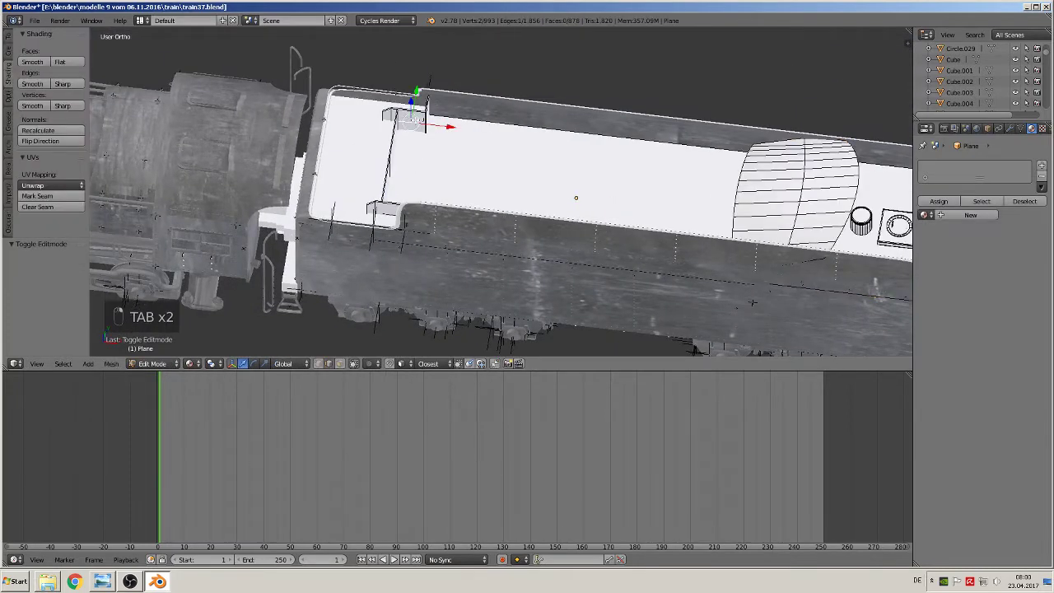
key("a")
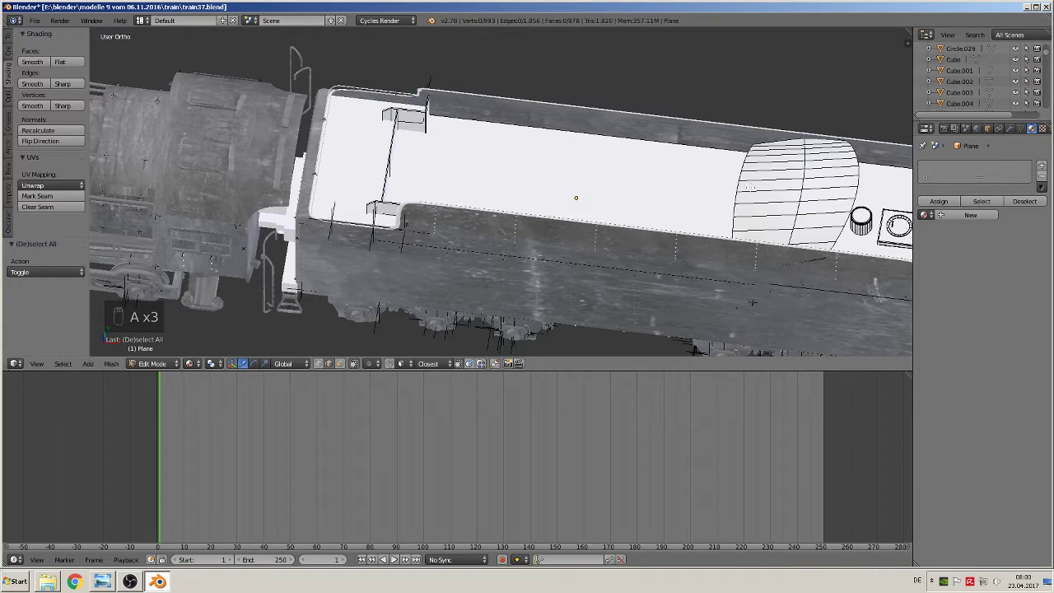
key("l")
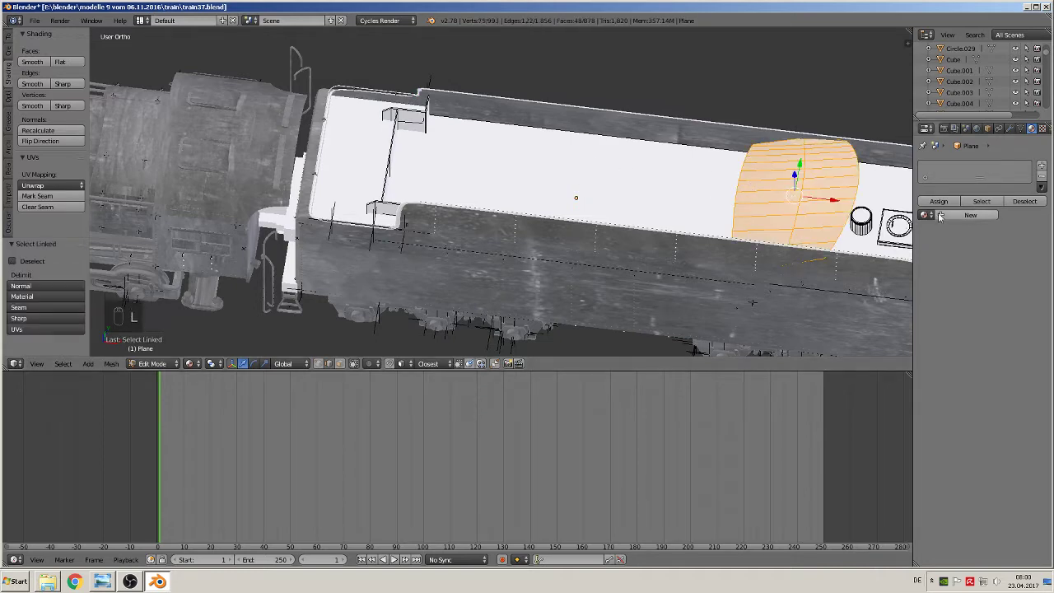
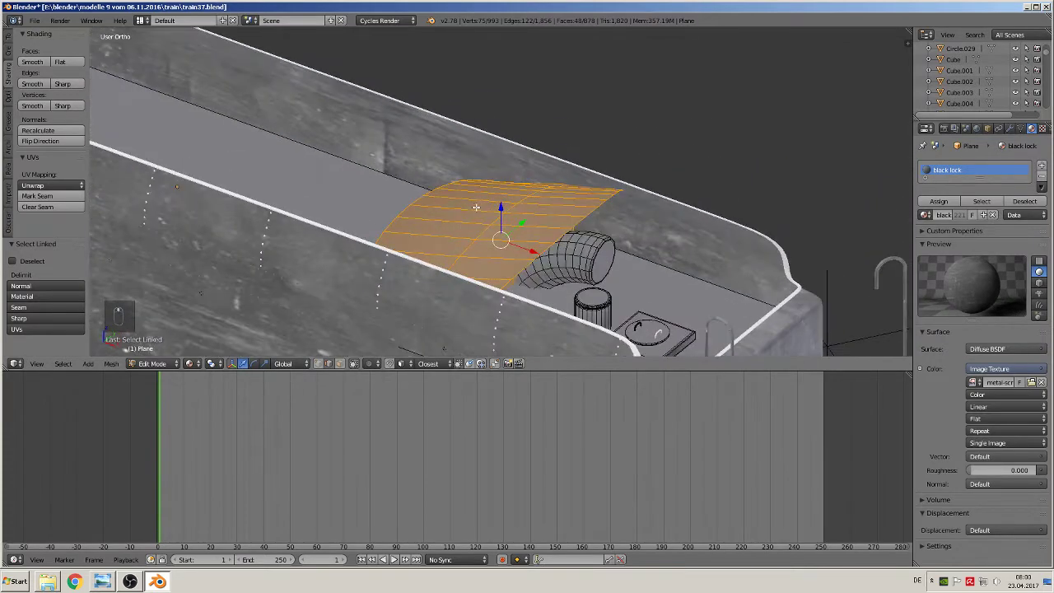
Assign black lock to the coal bunker and top rim and unwrap them with Smart UV Project
key("Tab")
key("Tab")
key("a")
key("a")
key("a")
key("l")
key("u")
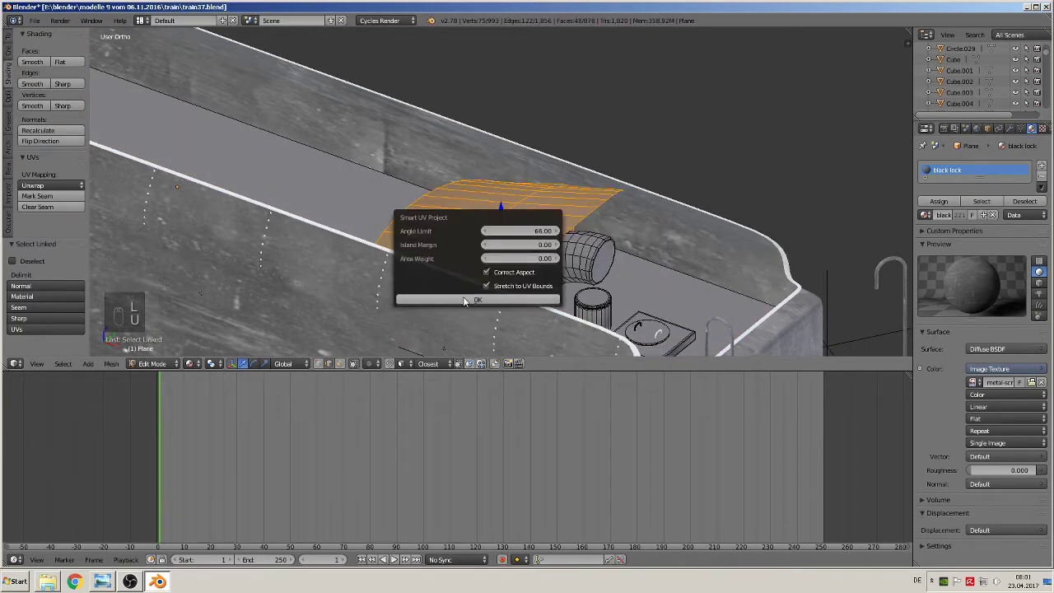
key("a")
key("l")
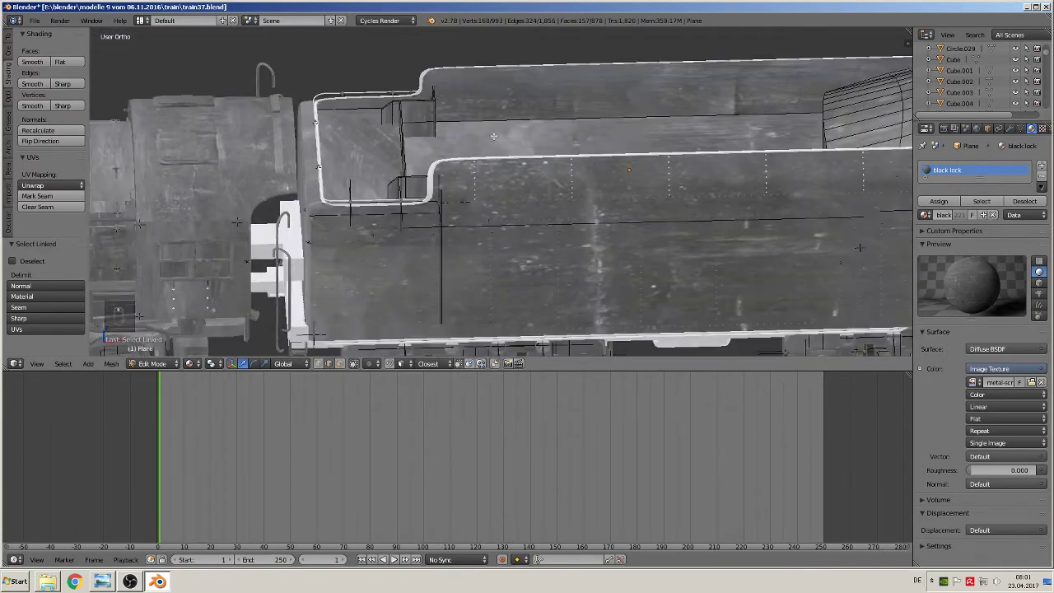
key("Tab")
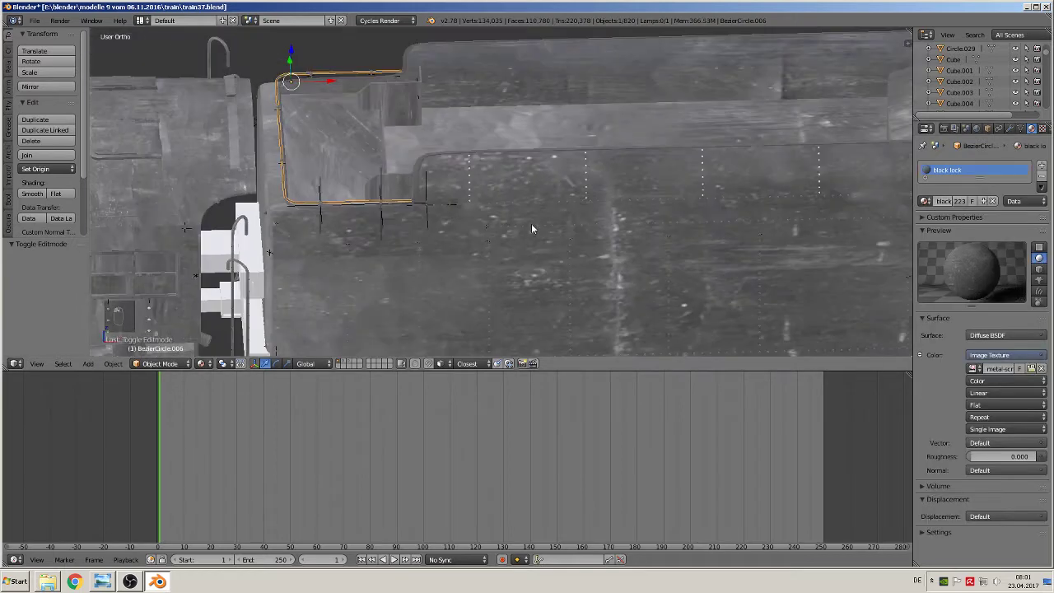
Give the tender's underframe and tank the black lock material with a Smart UV Project unwrap
right_click(425, 213)
key("Tab")
key("a")
key("a")
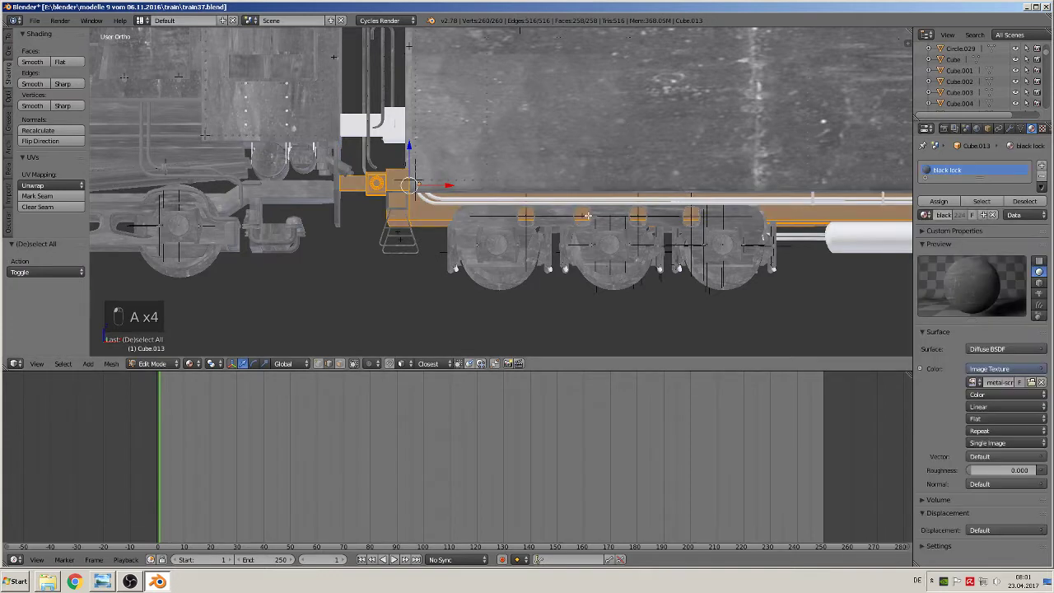
key("u")
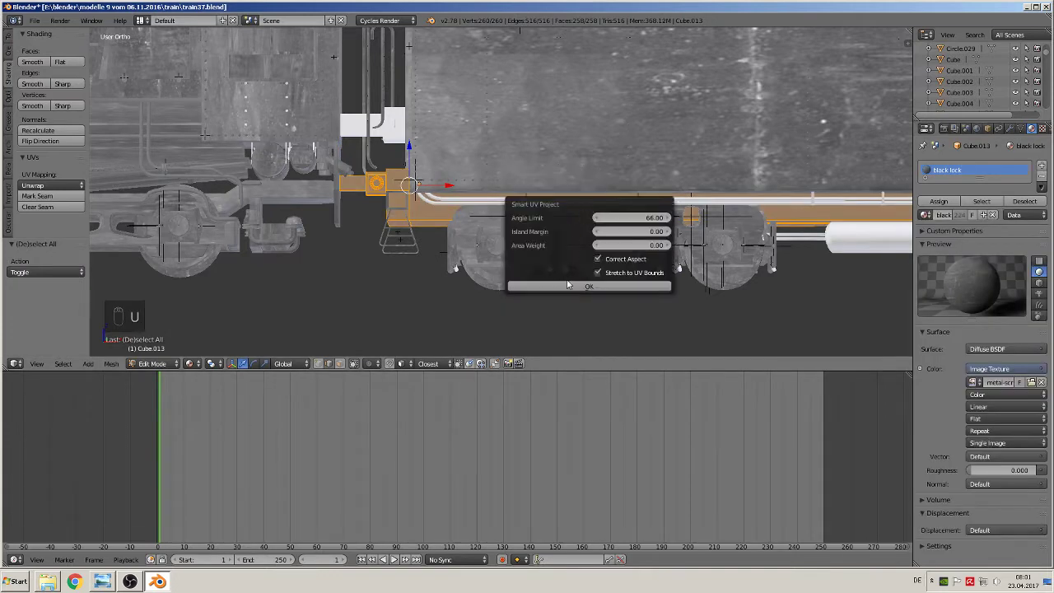
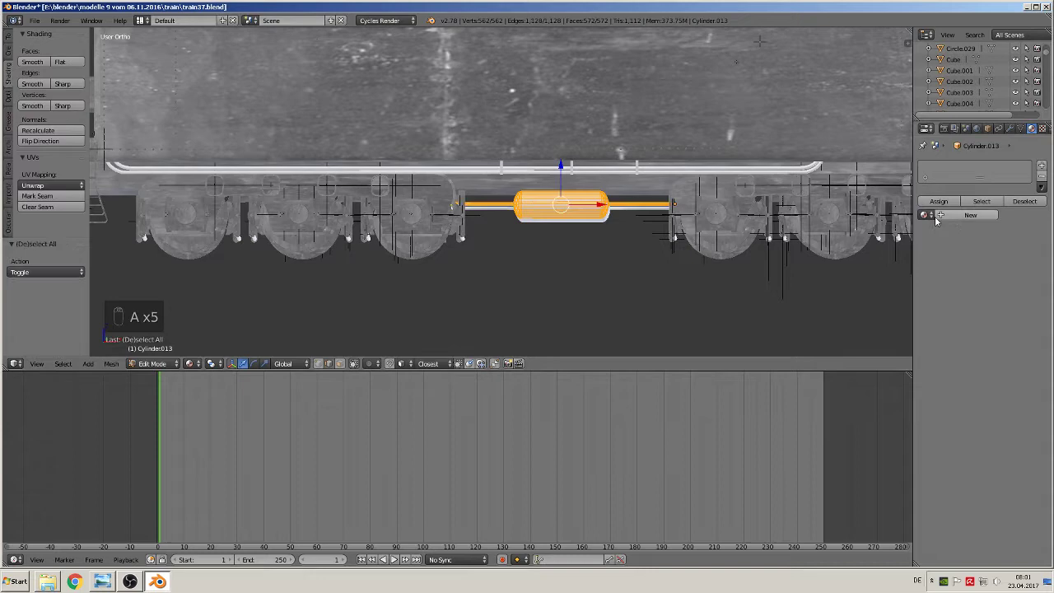
key("u")
key("Tab")
key("Tab")
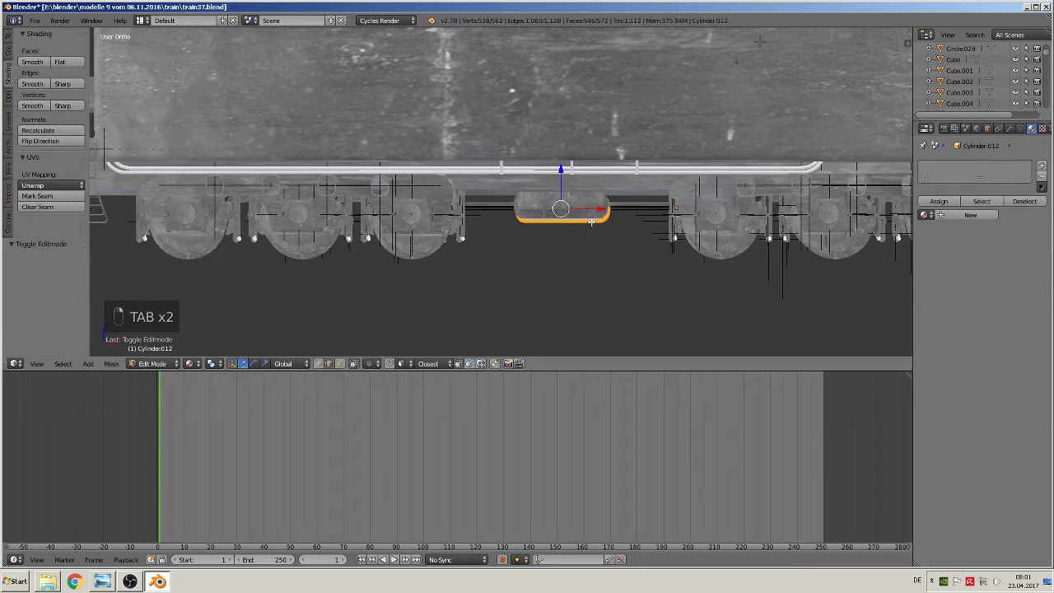
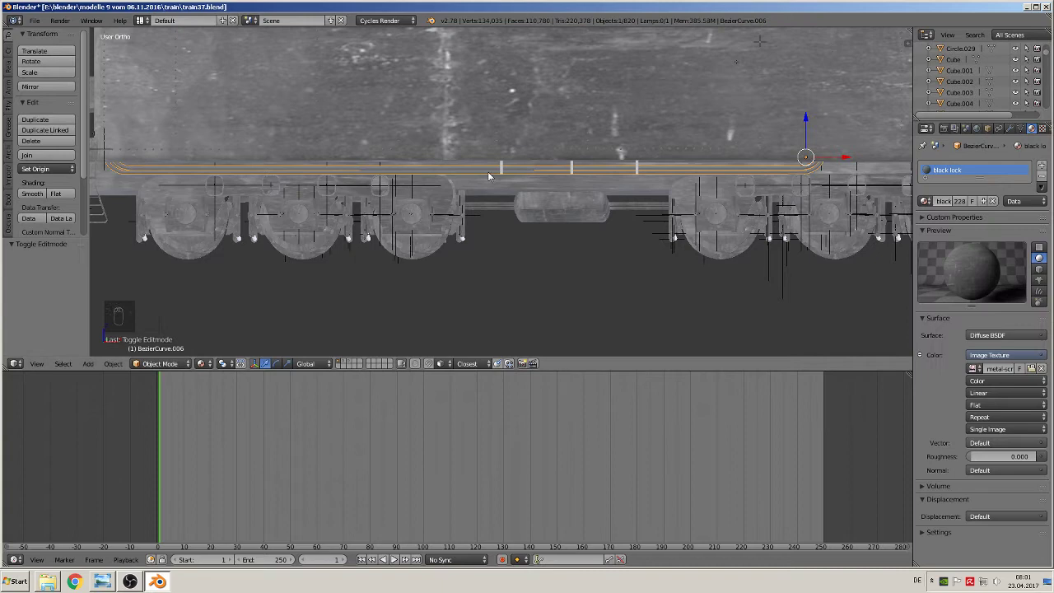
Convert the long handrail curve to a mesh, assign black lock and start its Smart UV Project
key("Tab")
key("a")
key("a")
key("u")
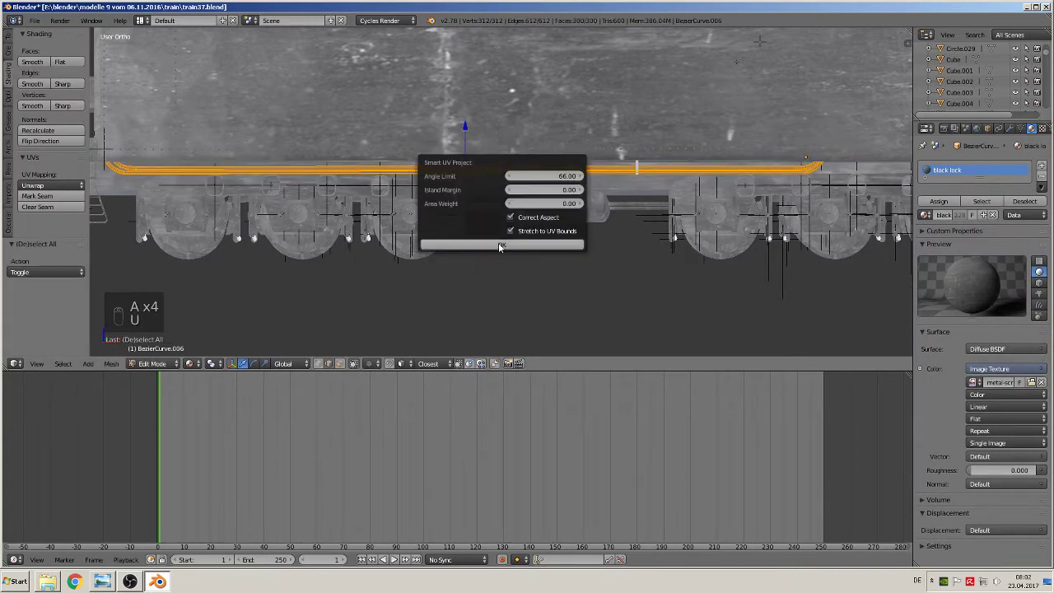
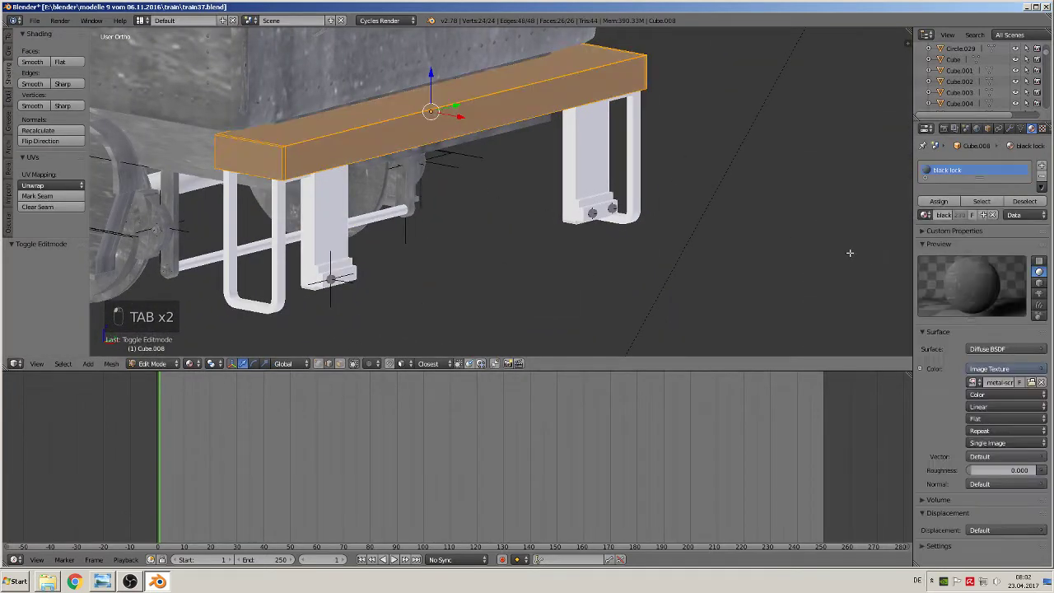
Texture the tender's end beam with black lock, apply rotation and scale, and re-unwrap it
key("u")
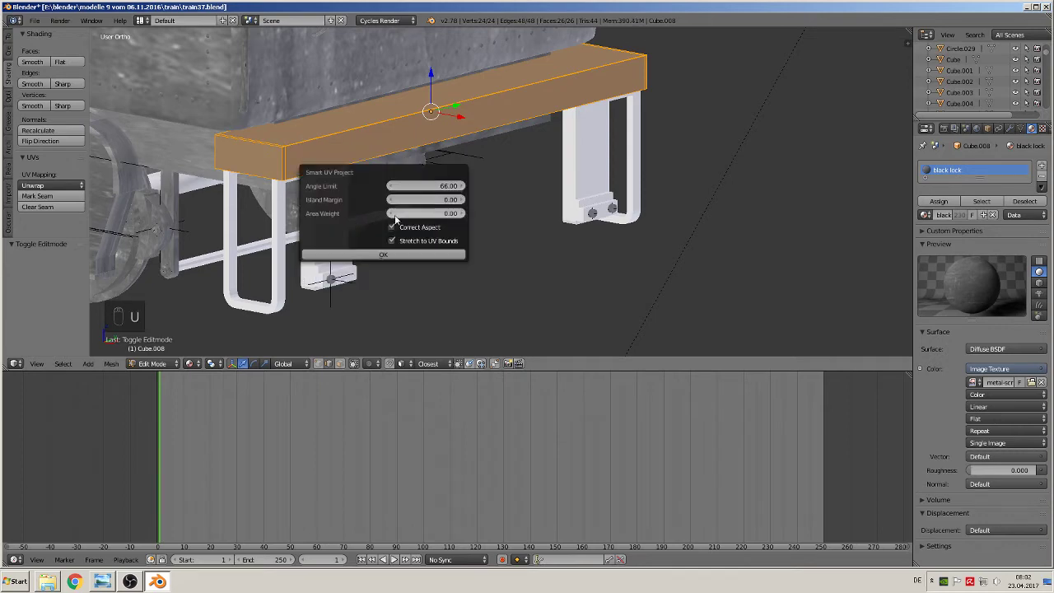
key("Tab")
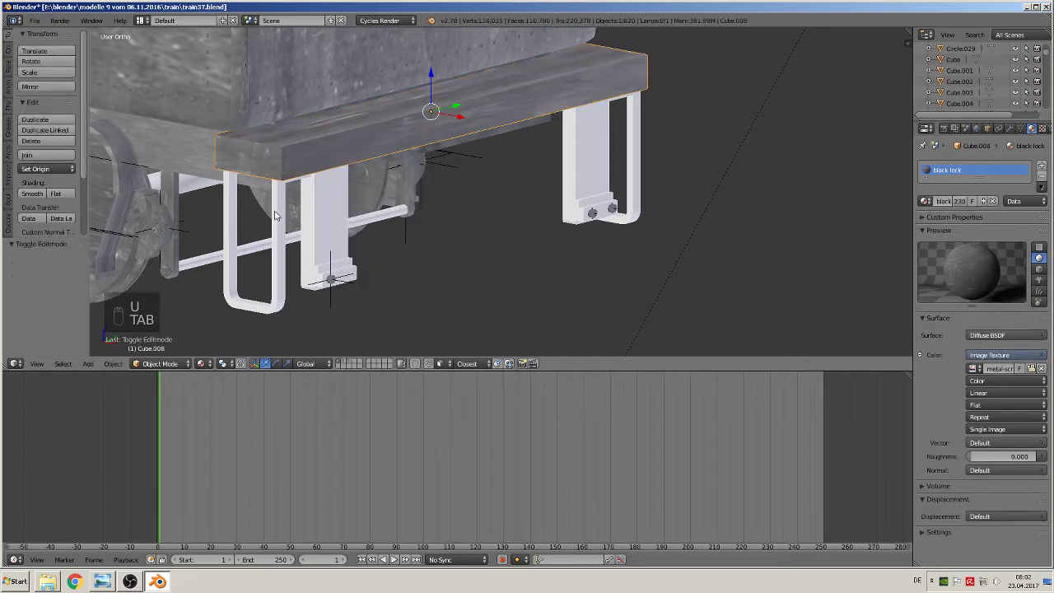
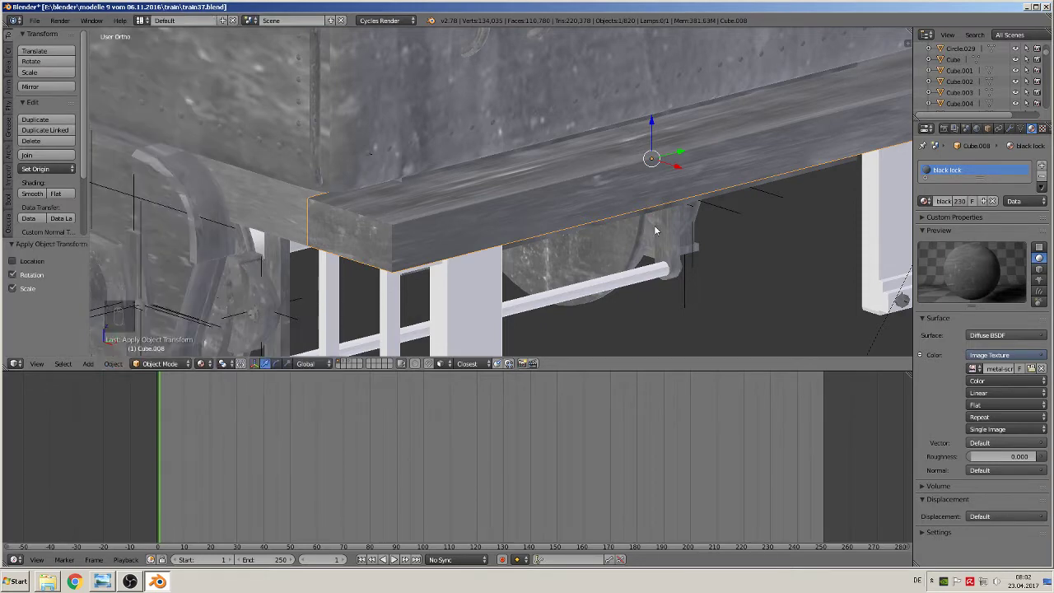
key("Tab")
key("u")
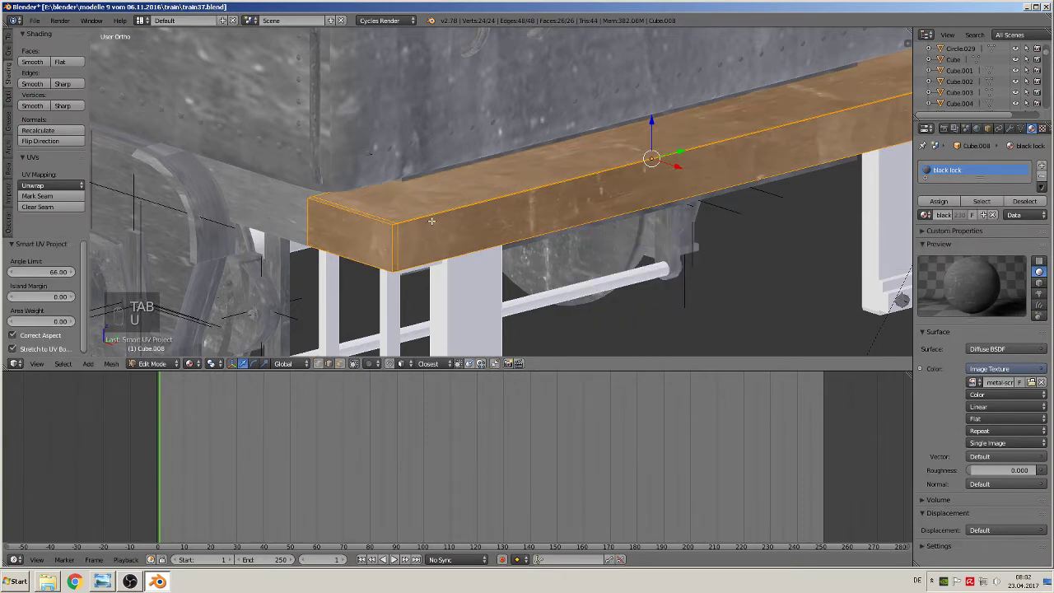
key("Tab")
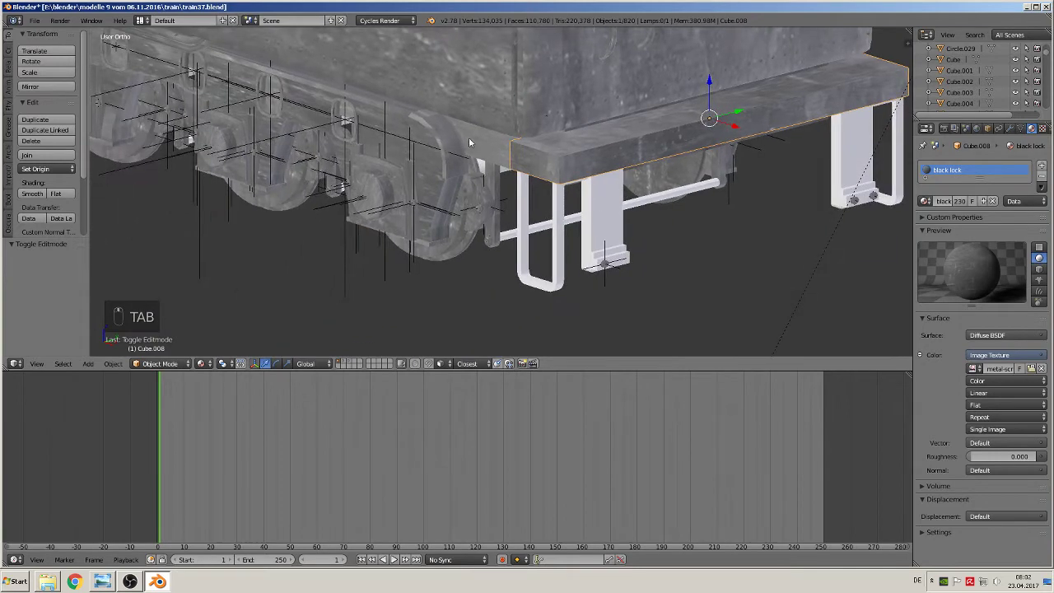
Give the U-shaped bracket and vertical support black lock with Smart UV Project unwraps
key("Tab")
key("Tab")
key("Tab")
key("a")
key("a")
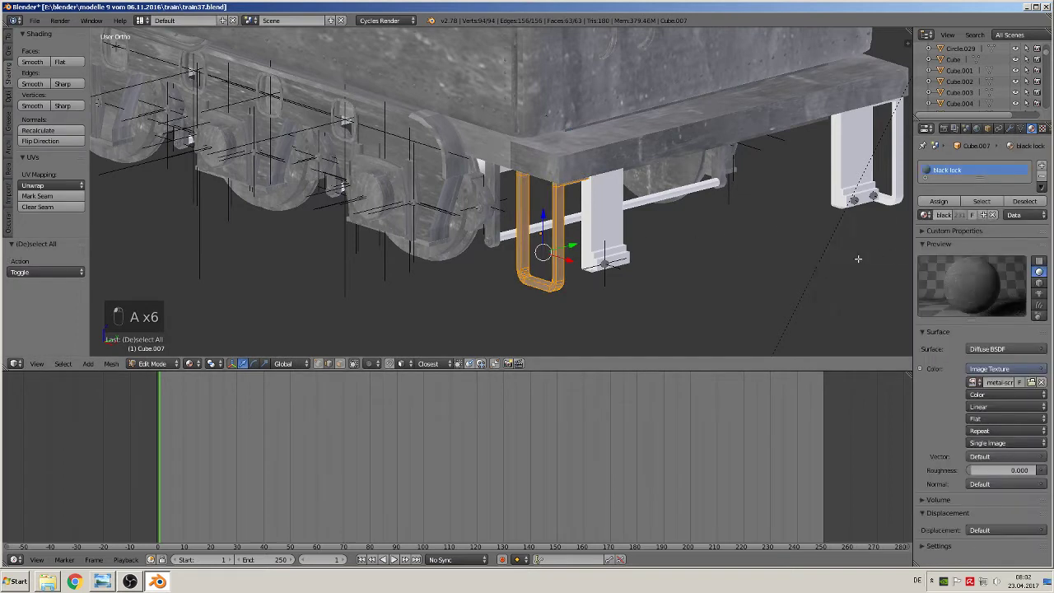
key("u")
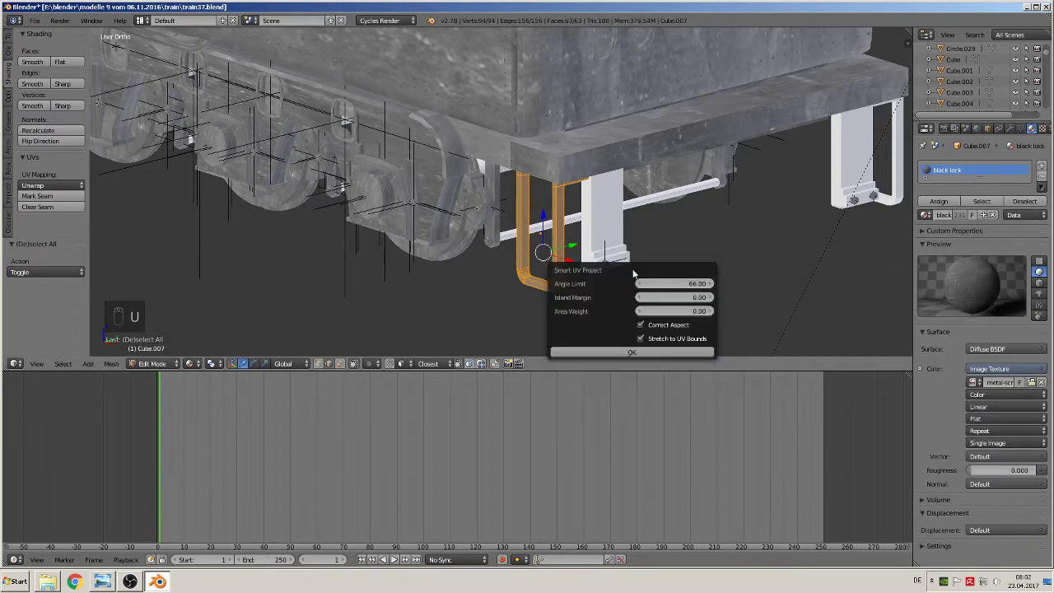
key("Tab")
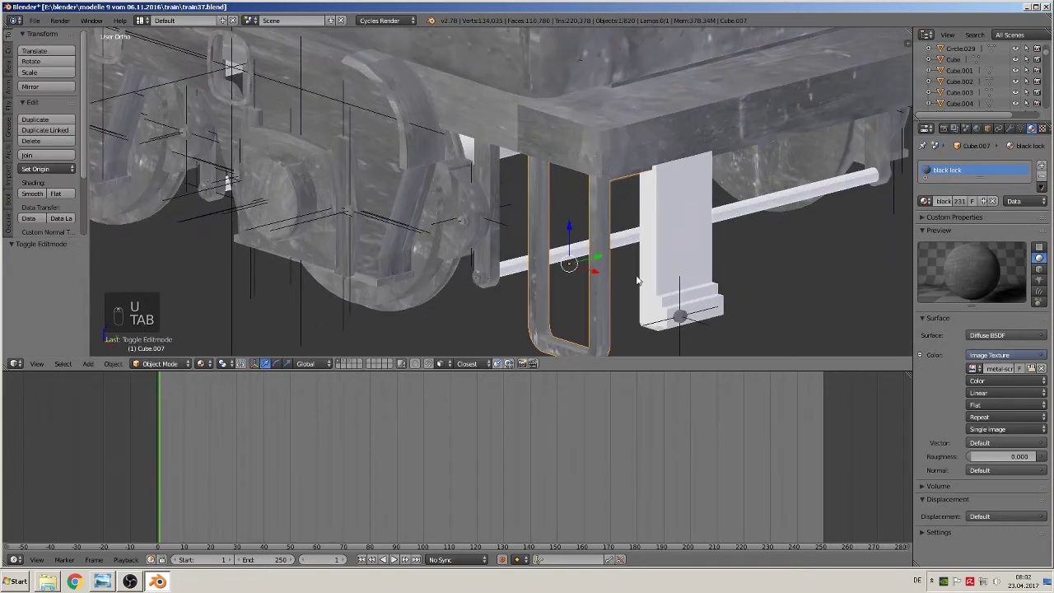
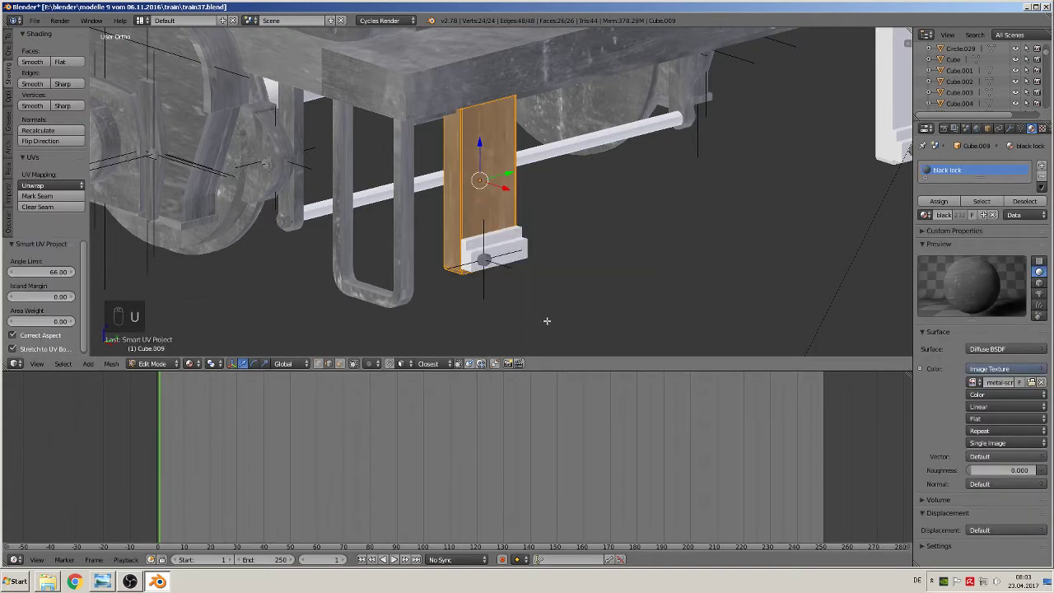
key("Tab")
key("Tab")
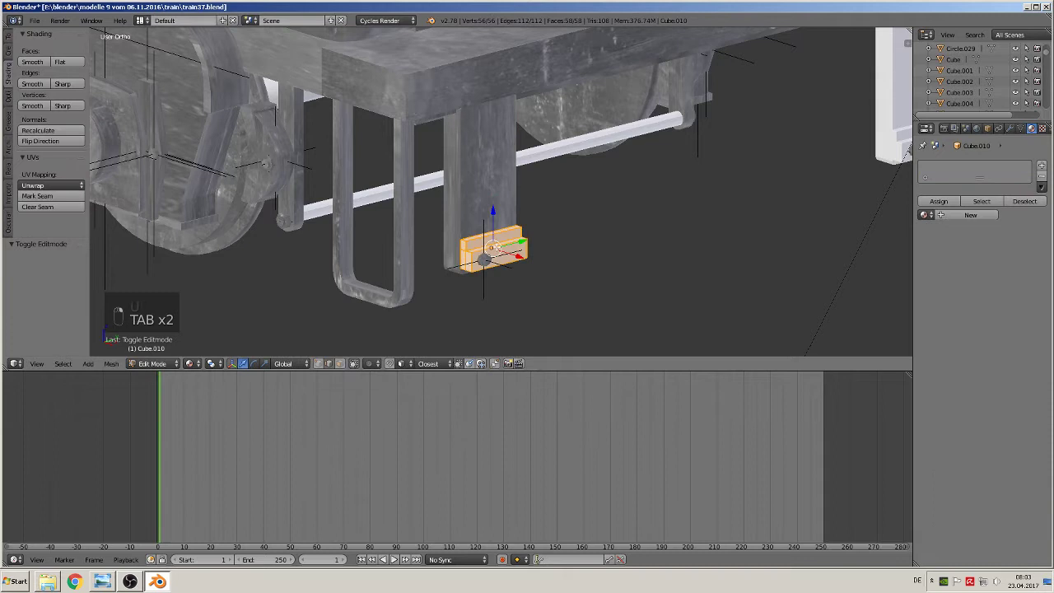
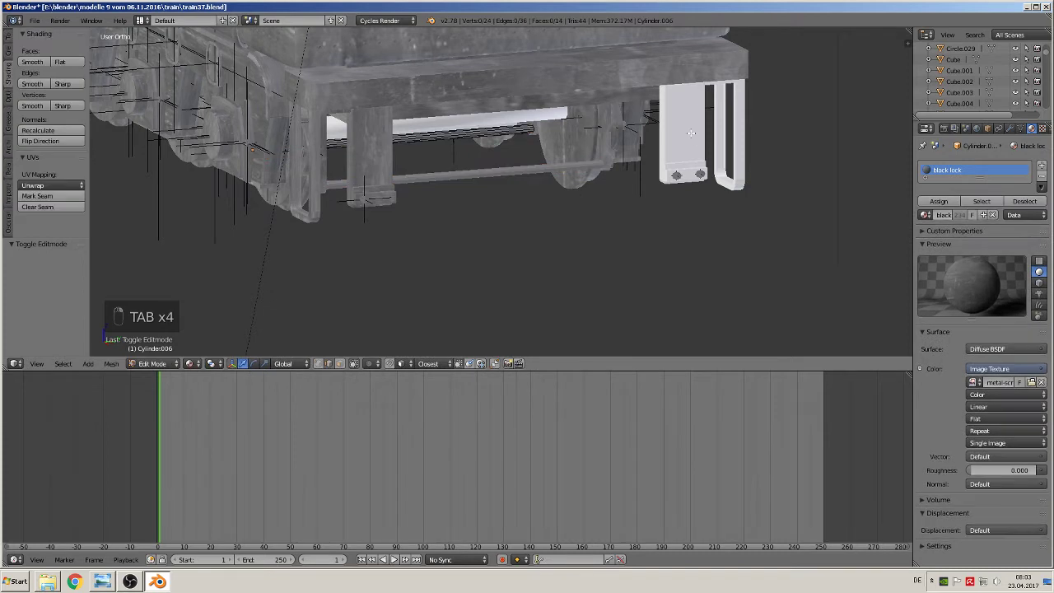
Assign black lock to the brake rods and hanger brackets and Smart UV Project each
key("a")
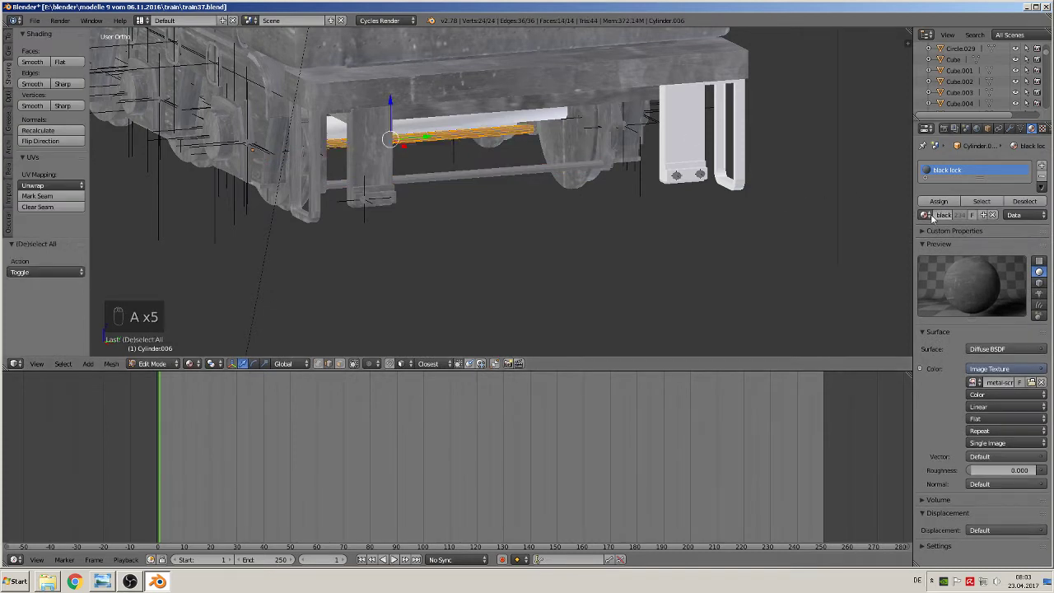
key("u")
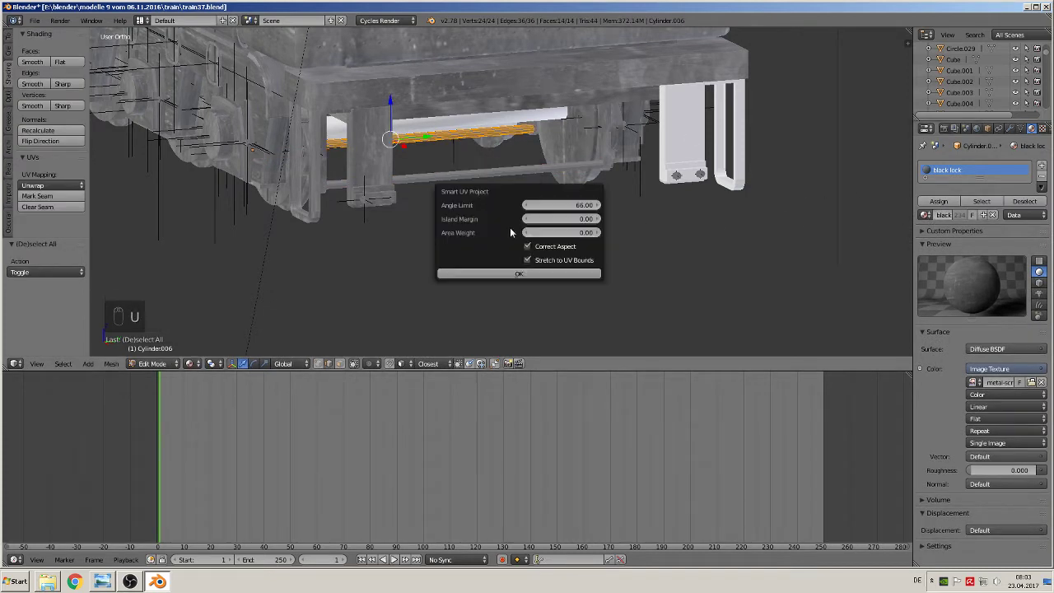
key("Tab")
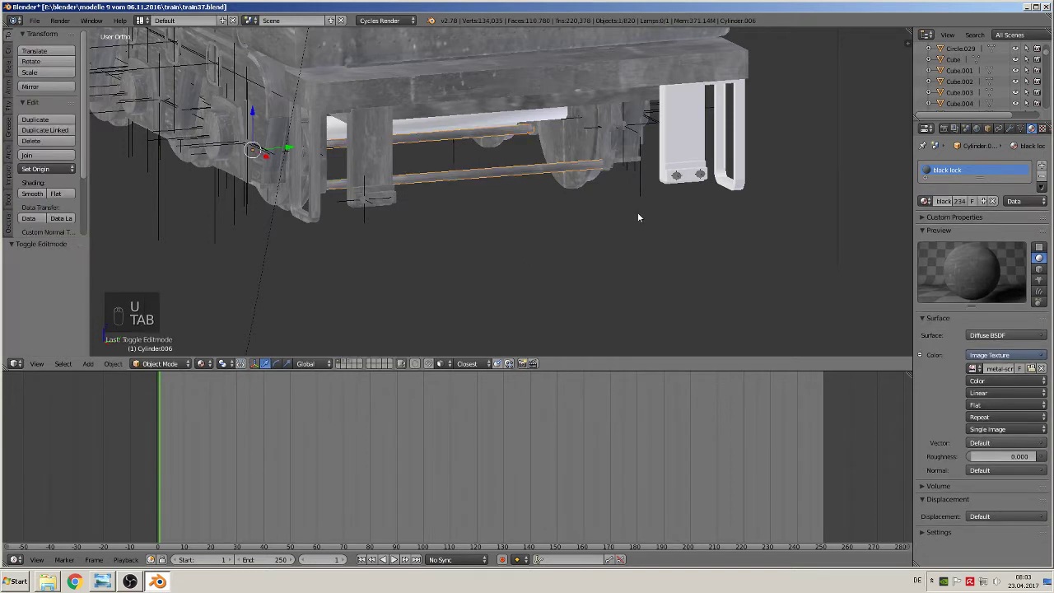
key("Tab")
key("Tab")
key("Tab")
key("a")
key("a")
key("a")
key("u")
key("Tab")
Give the small hanger block, hanger loop and long rod black lock with smart projection unwraps
key("Tab")
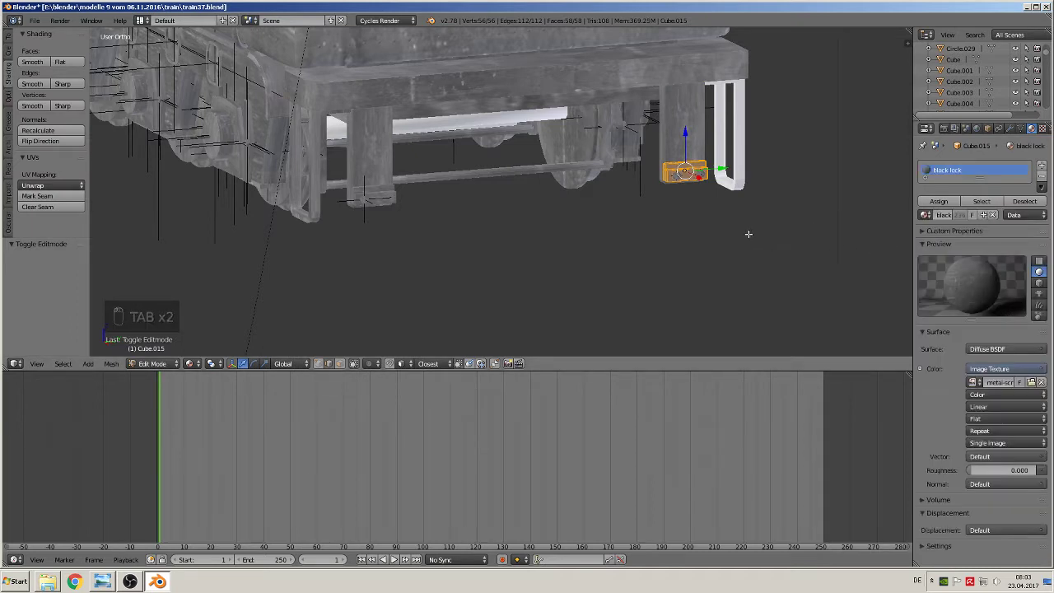
key("u")
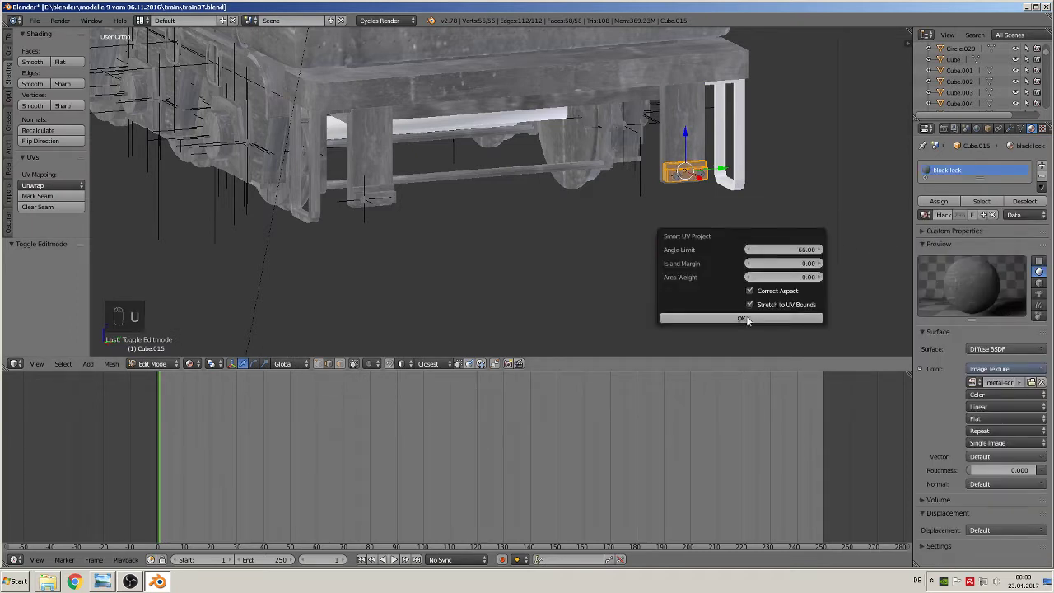
key("Tab")
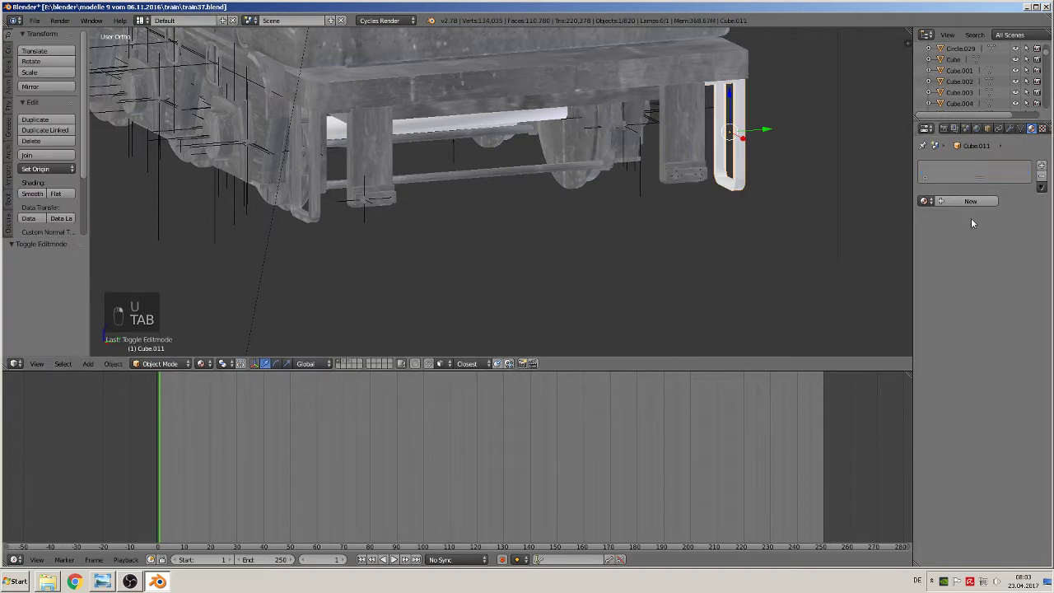
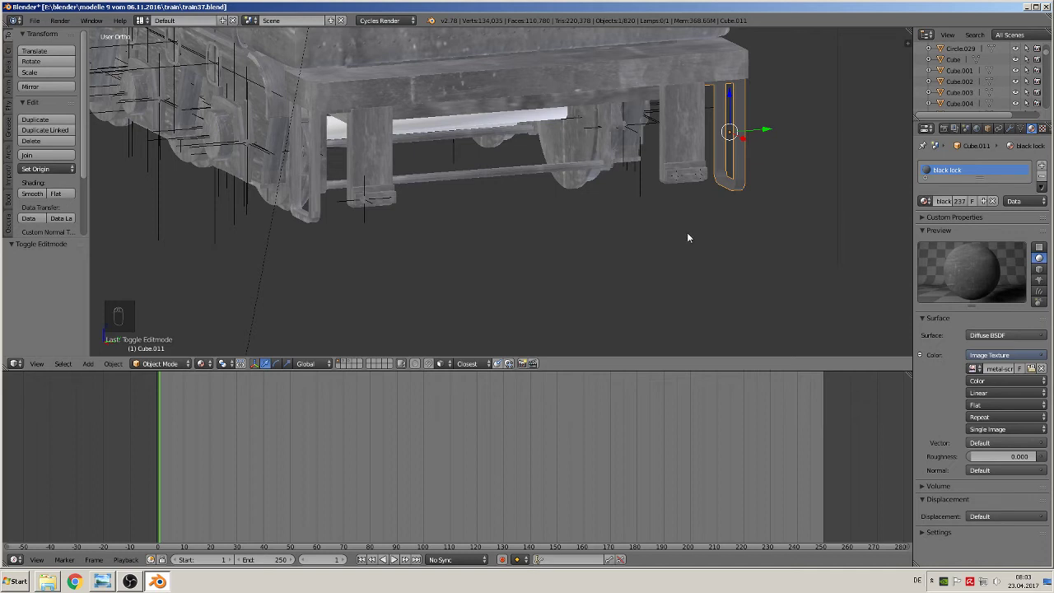
key("Tab")
key("a")
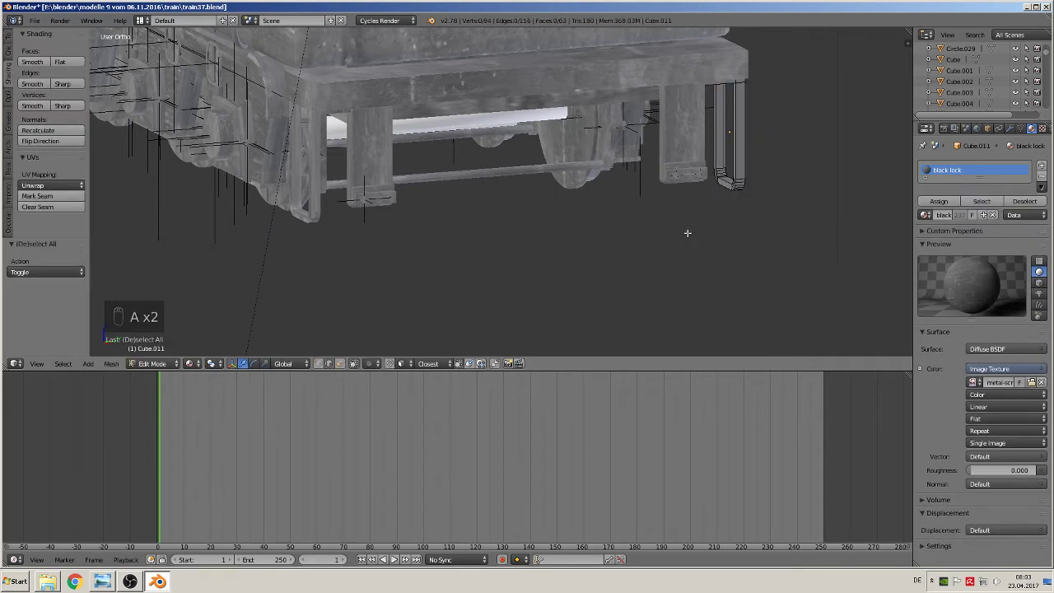
key("a")
key("u")
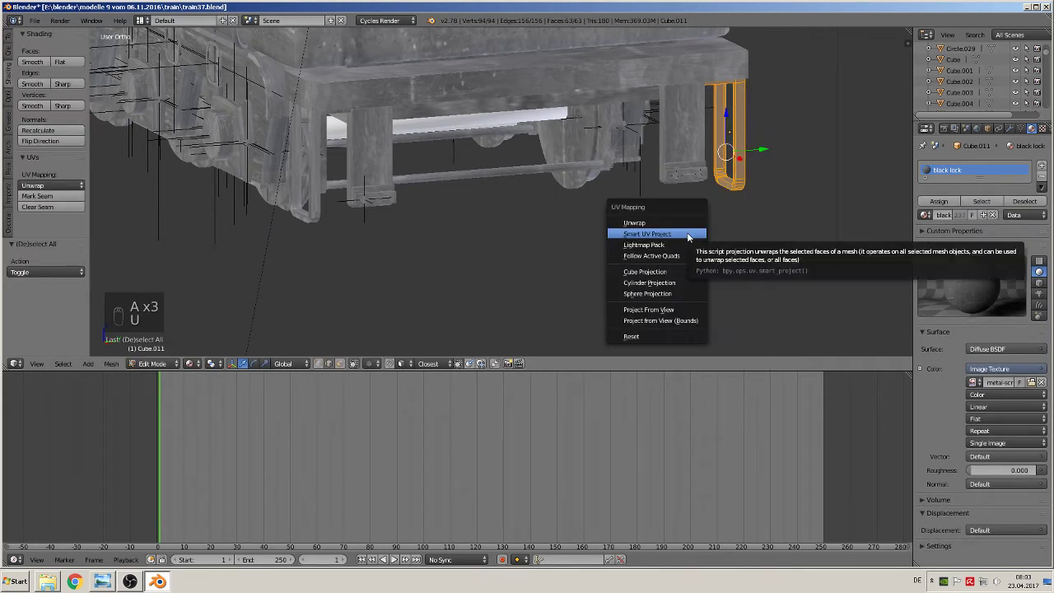
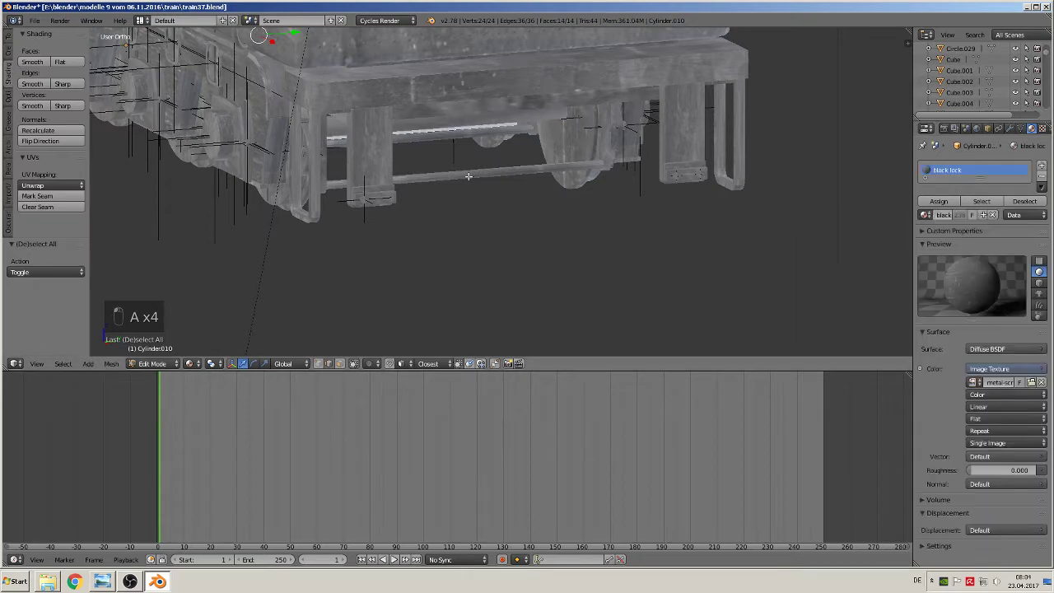
key("u")
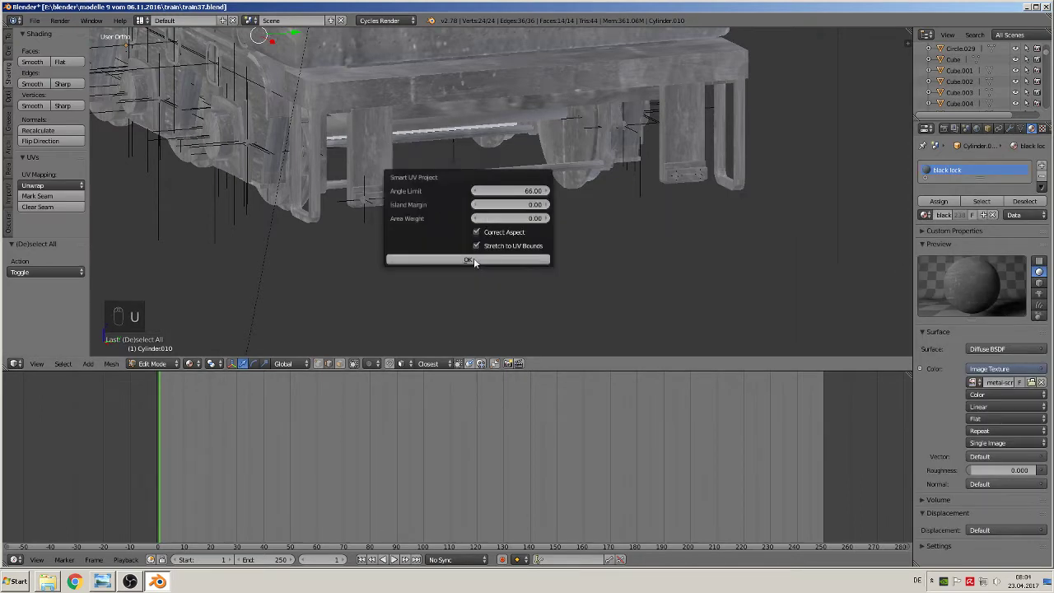
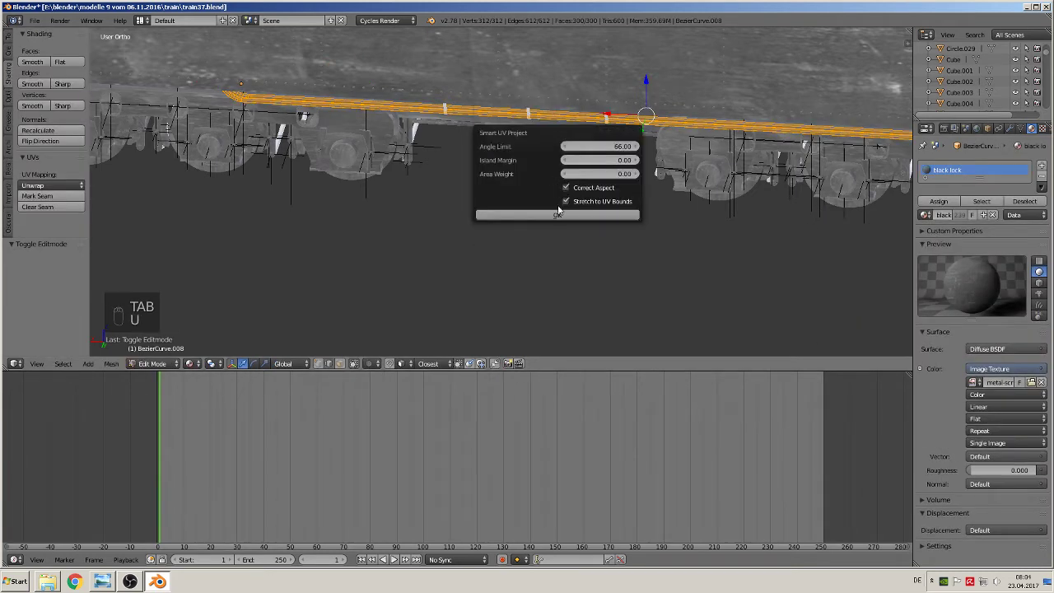
Finish the lower side rail in black lock and start editing the small rail clips
key("Tab")
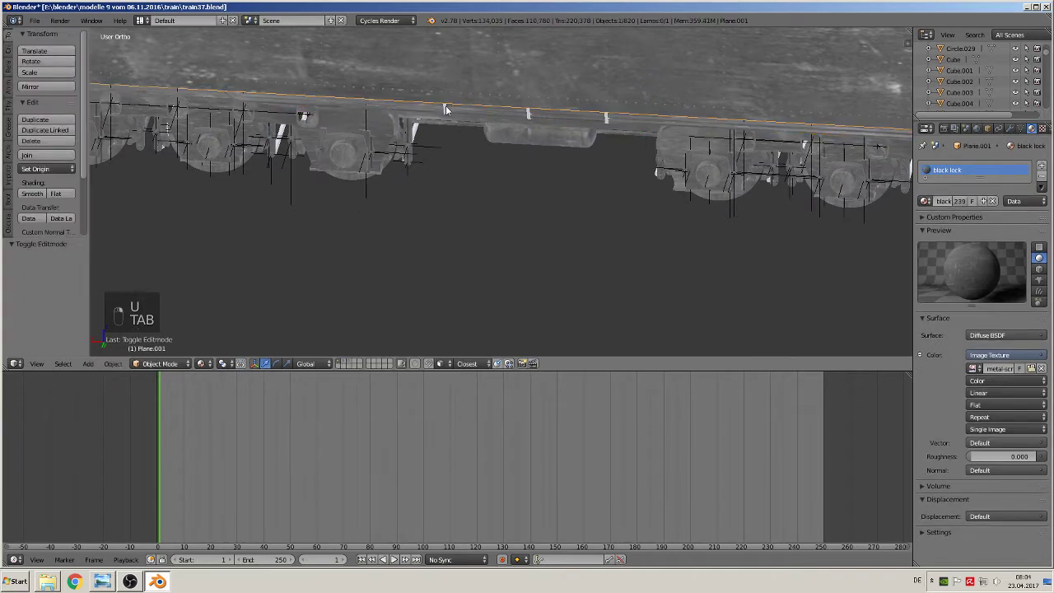
key("Tab")
key("a")
key("a")
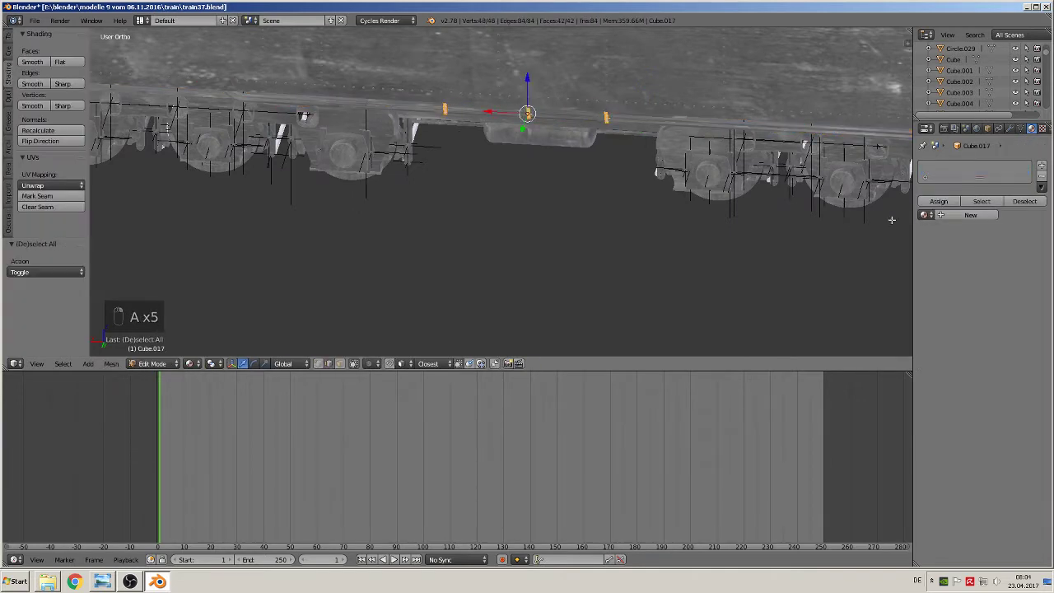
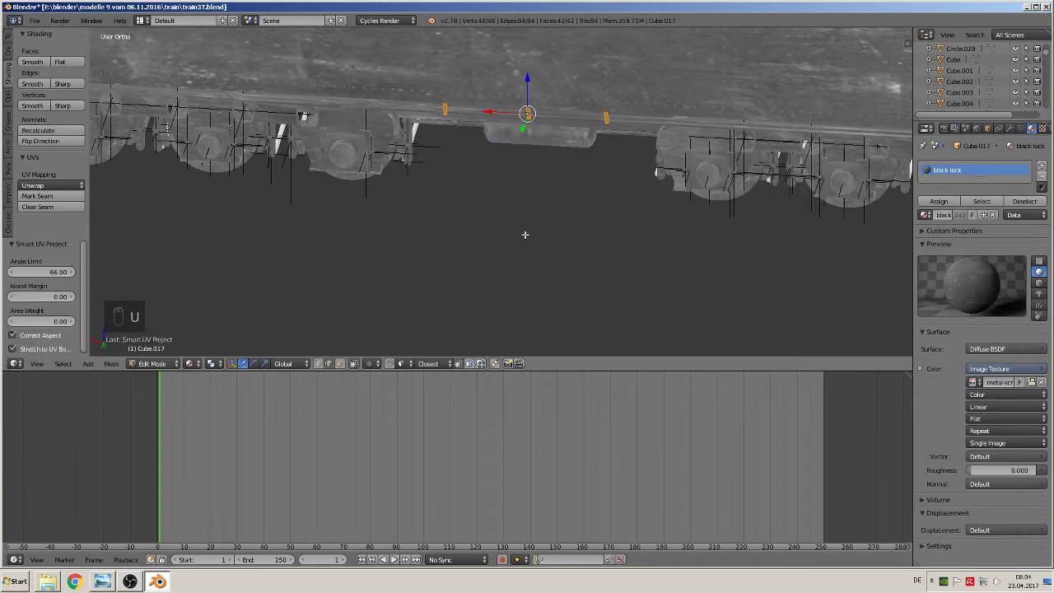
Give the first two vertical rods between the wheels black lock with Smart UV Project unwraps
key("Tab")
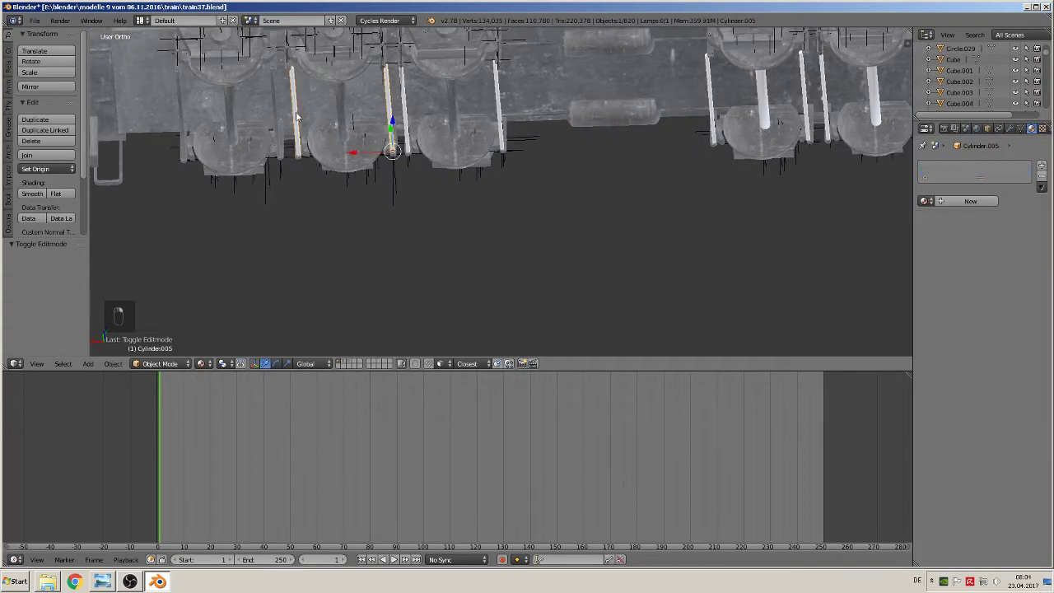
key("Tab")
key("a")
key("a")
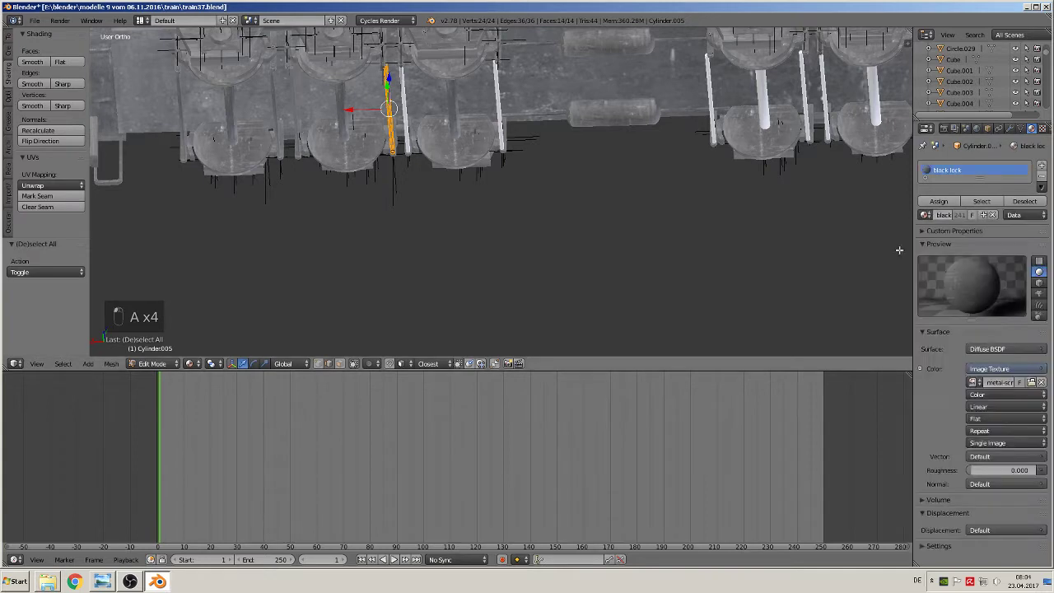
key("u")
key("Tab")
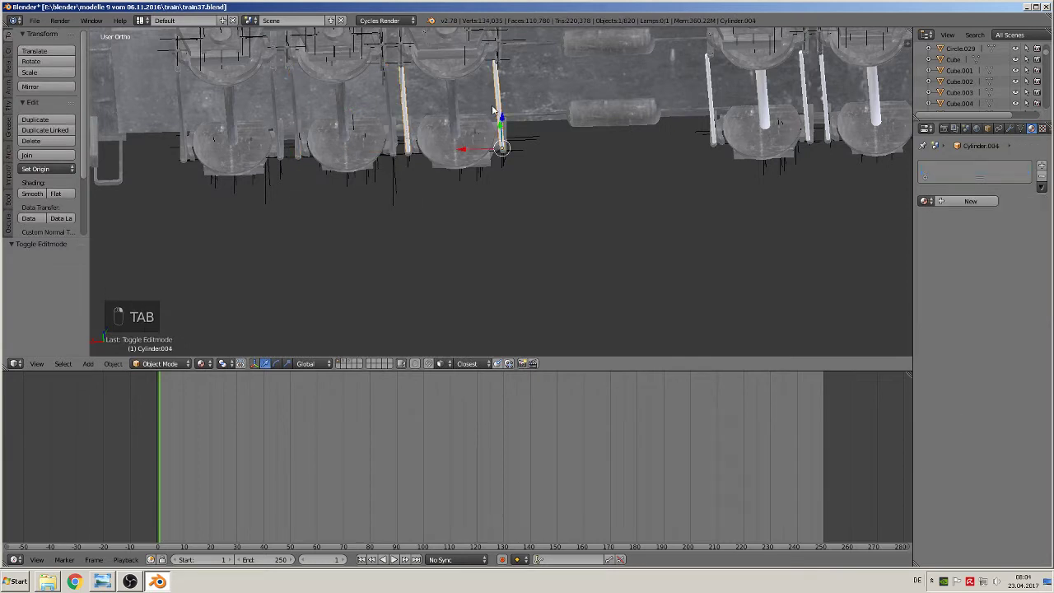
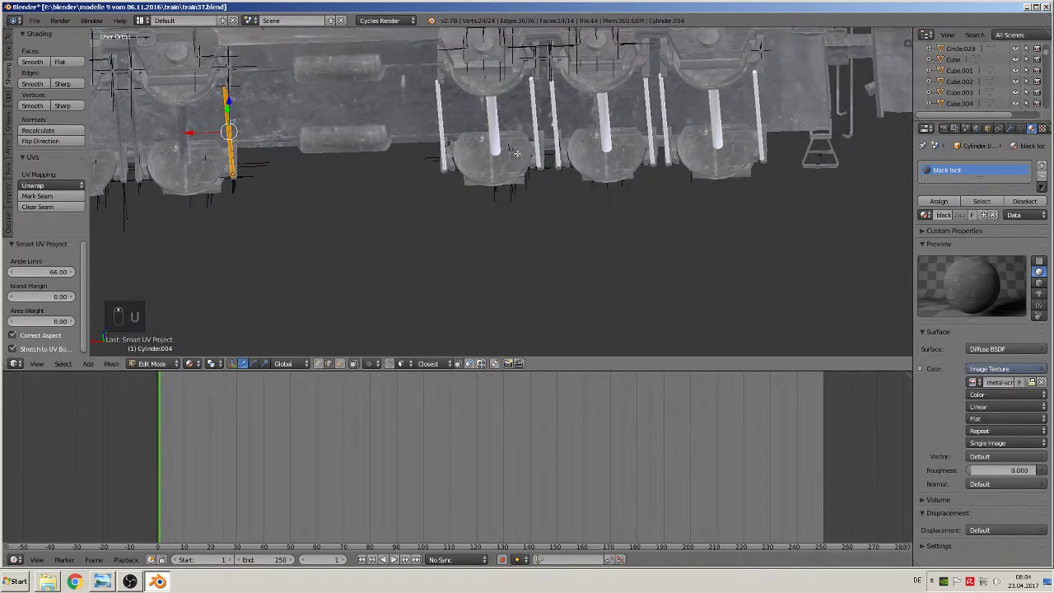
key("Tab")
key("Tab")
key("a")
key("a")
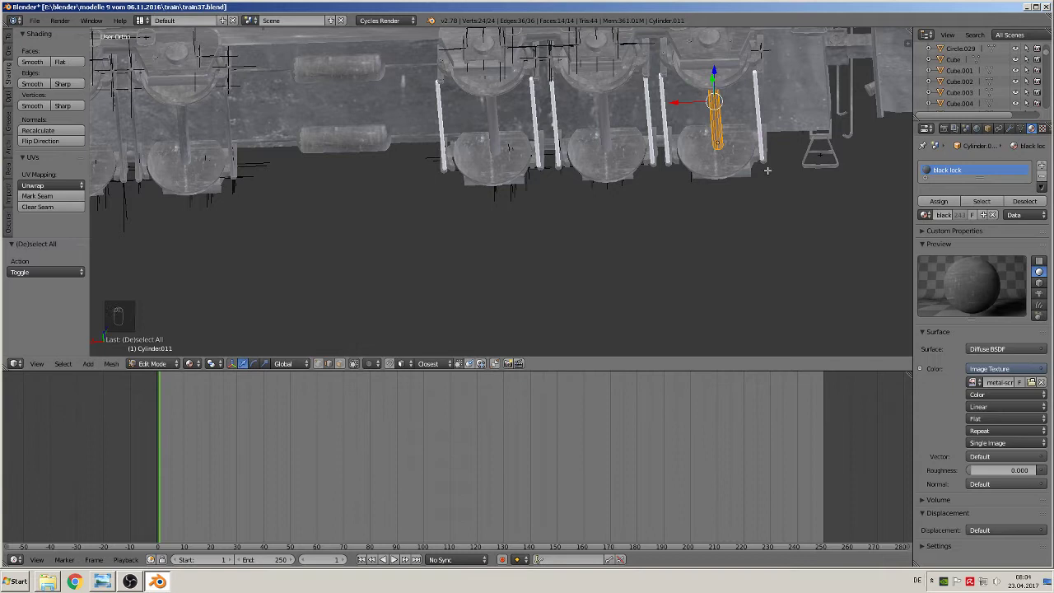
key("u")
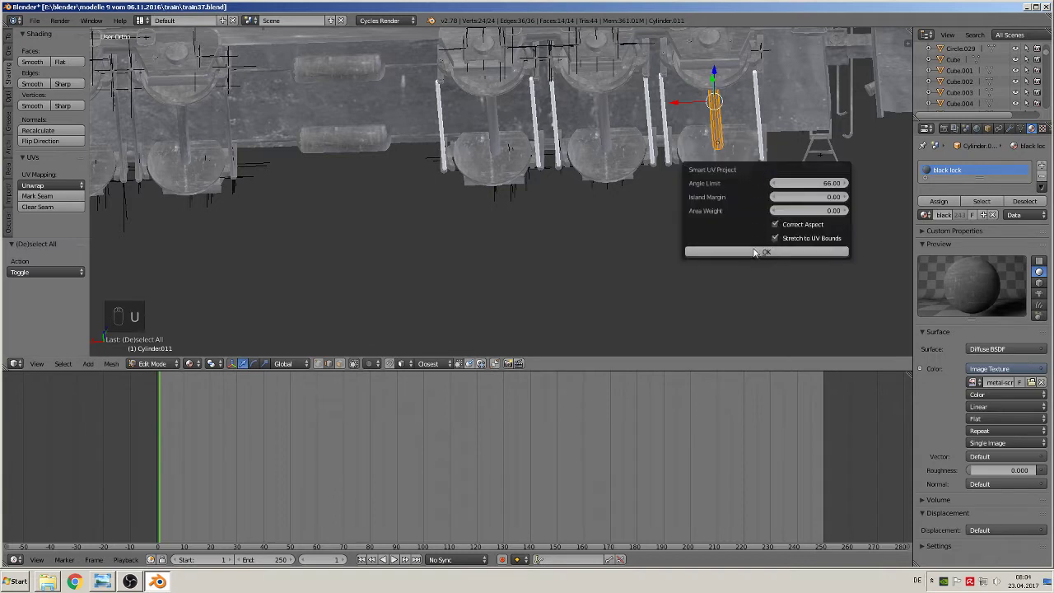
key("Tab")
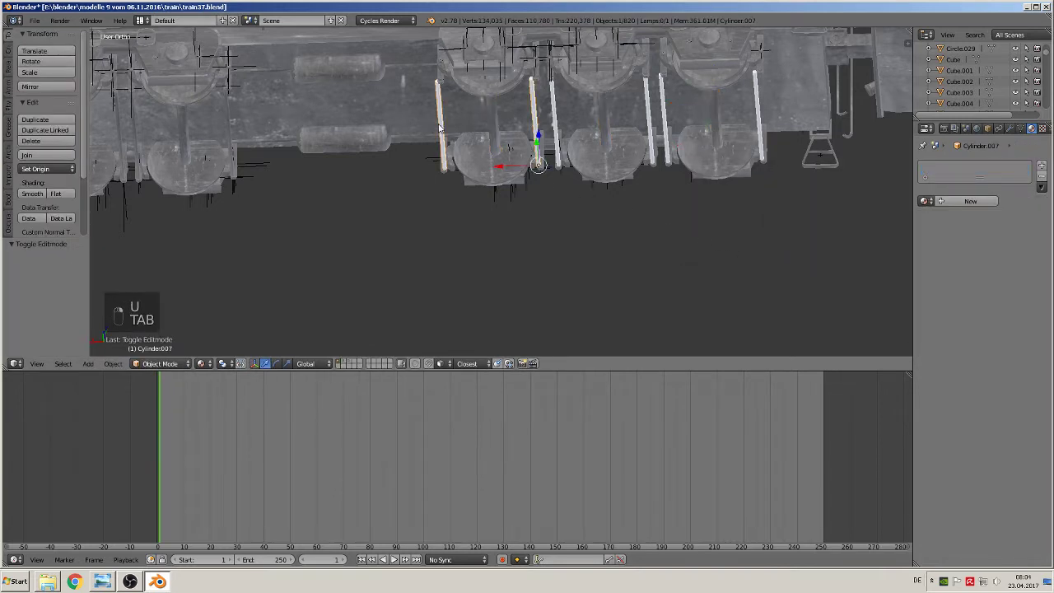
Texture the remaining vertical rods with black lock and smart-project their UVs
key("Tab")
key("a")
key("a")
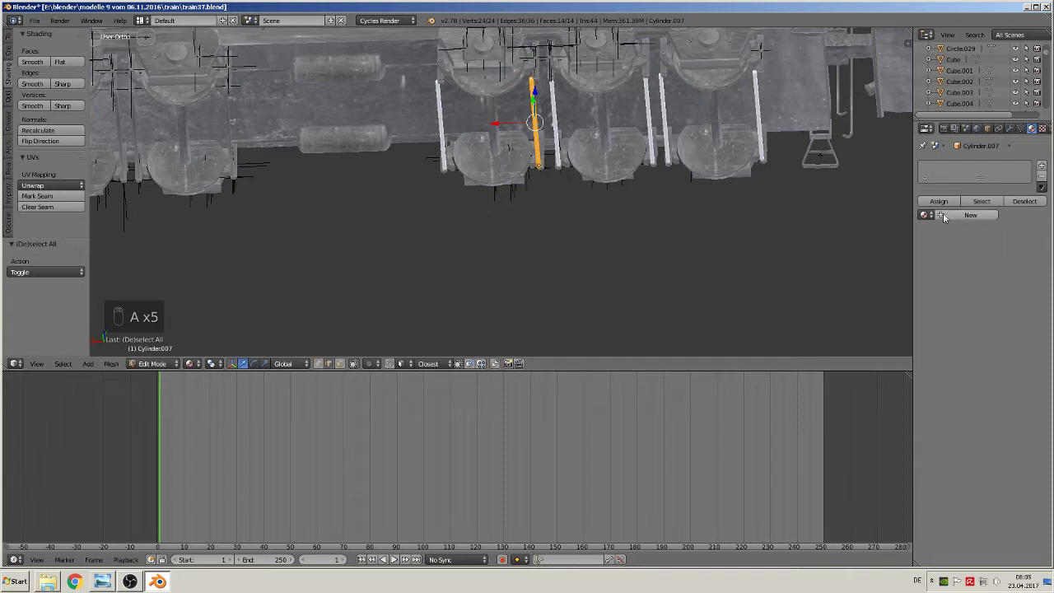
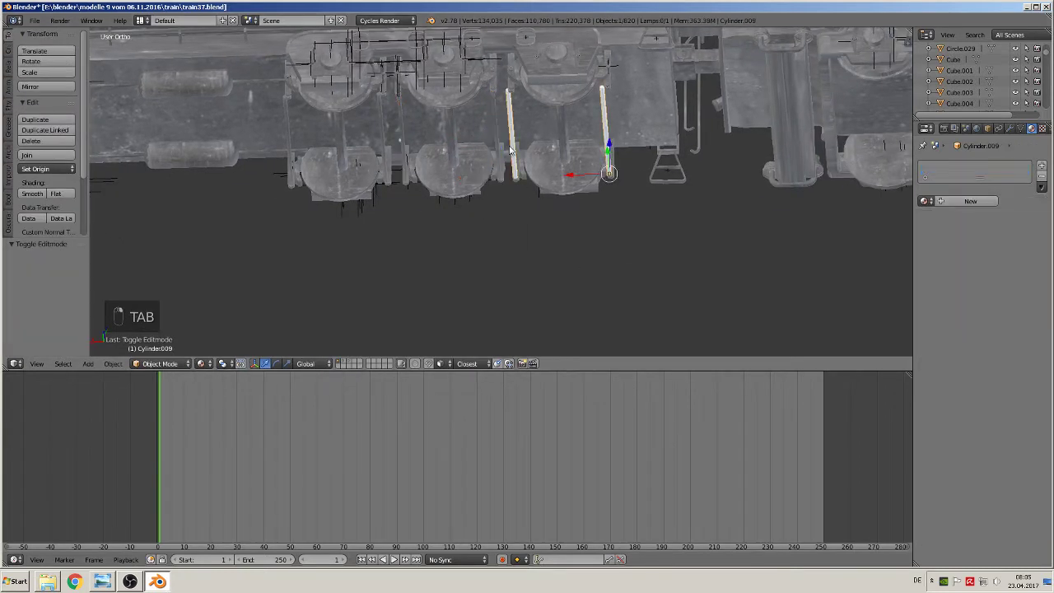
key("Tab")
key("a")
key("a")
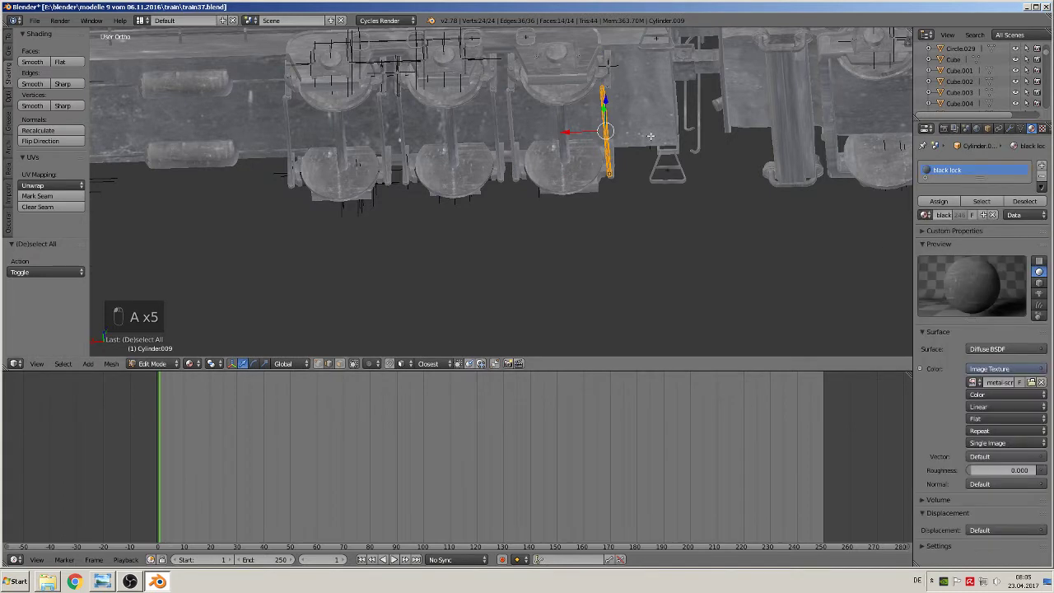
key("u")
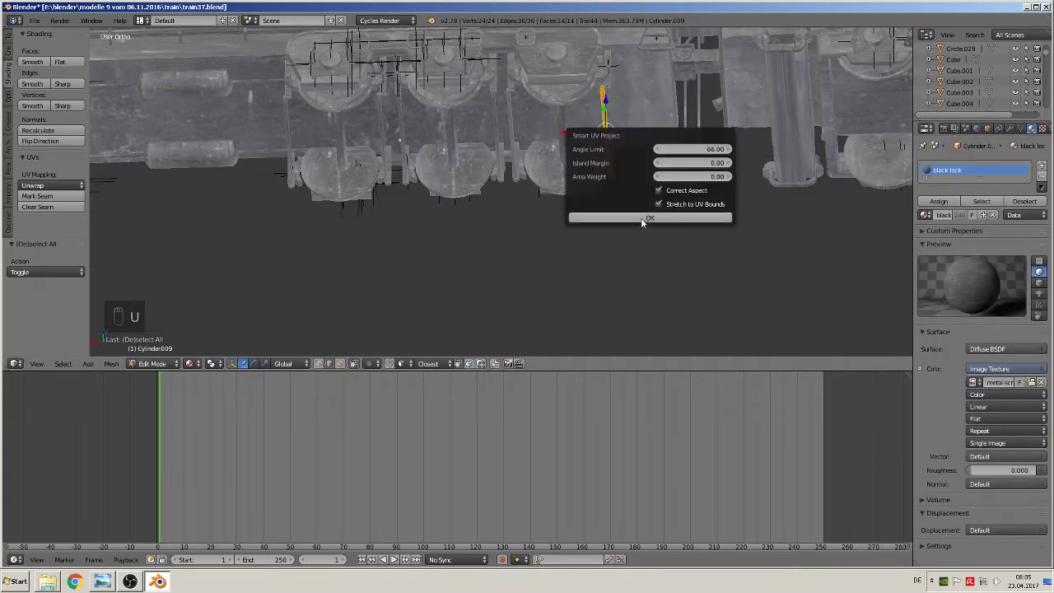
key("Tab")
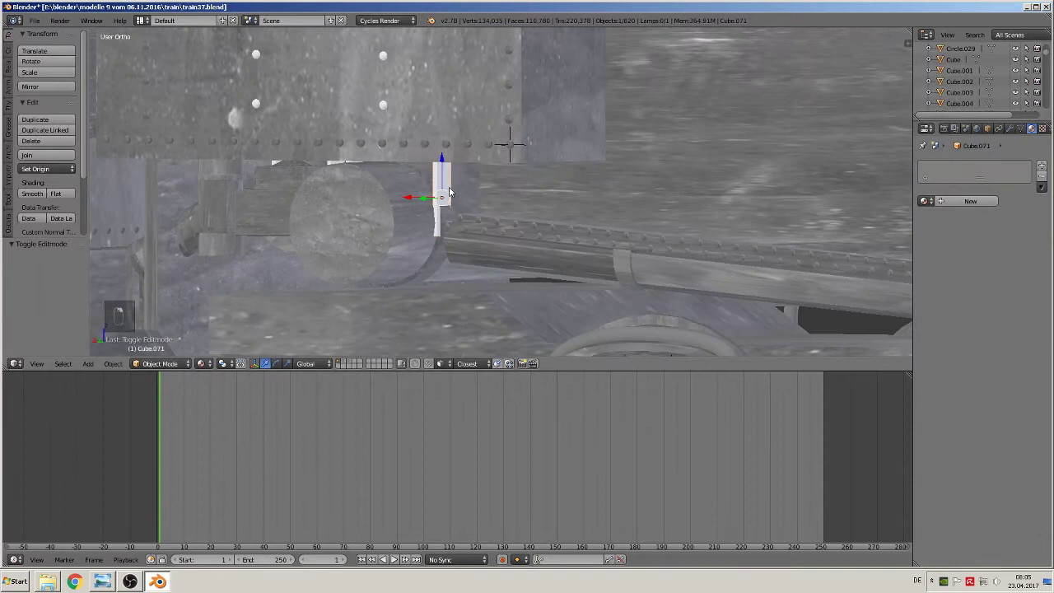
Assign black lock to the small upright bracket by the pipe and start its Smart UV Project
key("Tab")
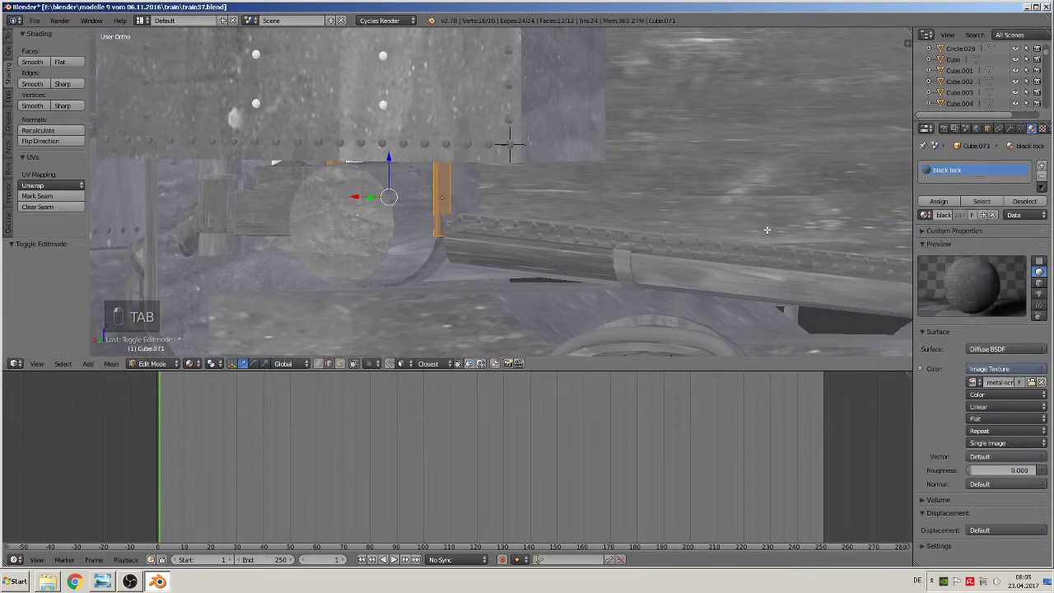
key("u")
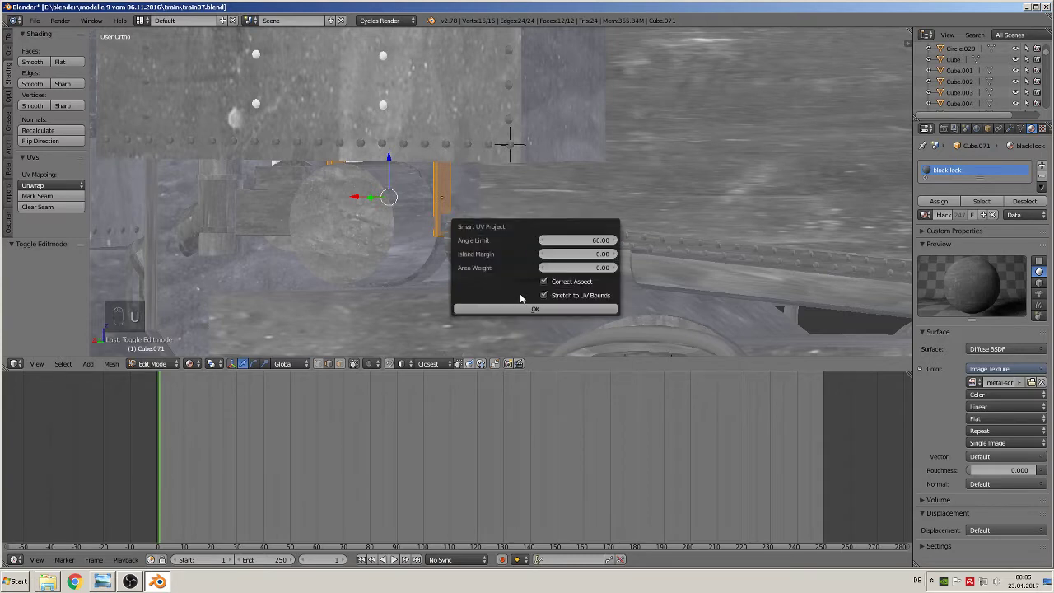
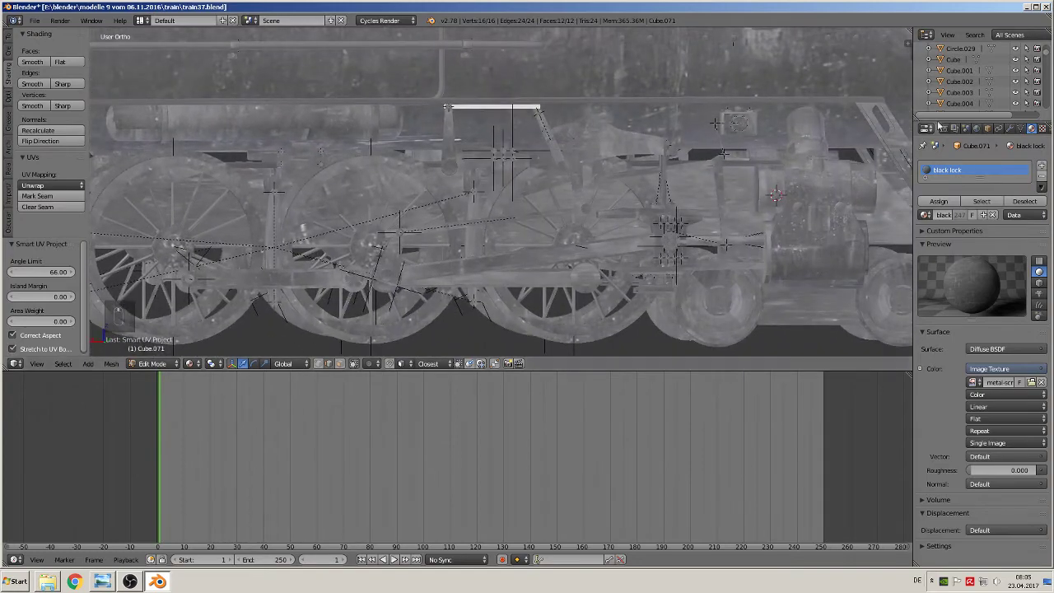
Give the thin bar and rod above the wheels black lock with a smart projection unwrap
key("Tab")
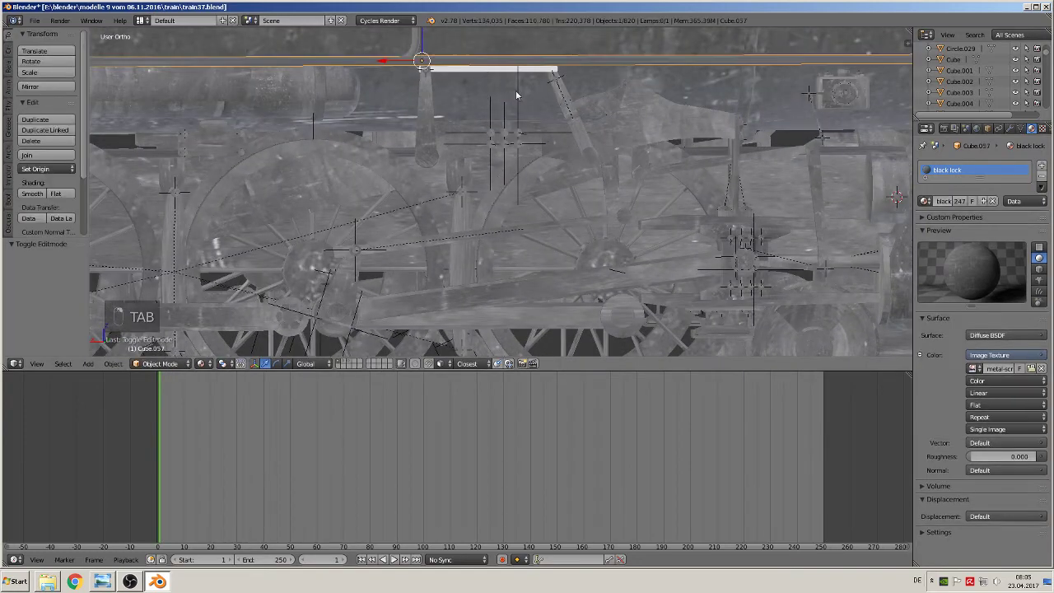
left_click(448, 129)
right_click(432, 139)
double_click(475, 98)
right_click(474, 75)
key("Tab")
key("a")
key("a")
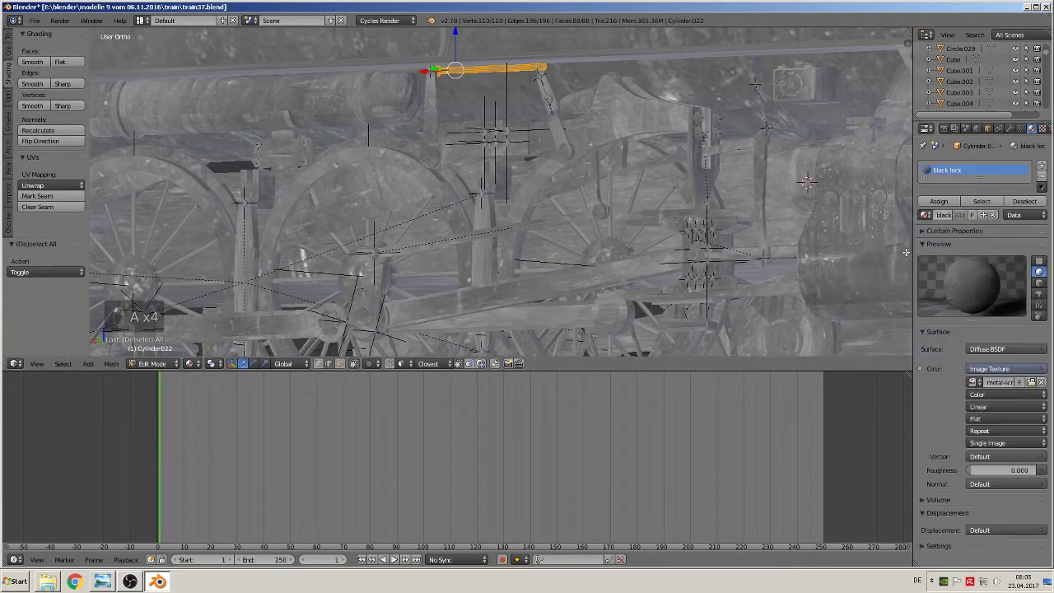
key("u")
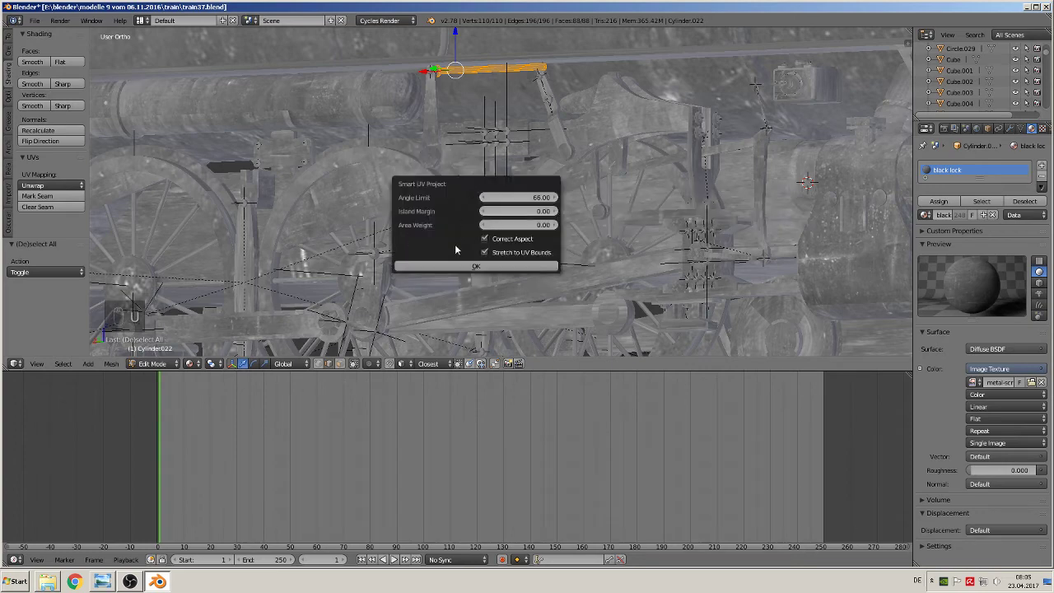
key("Tab")
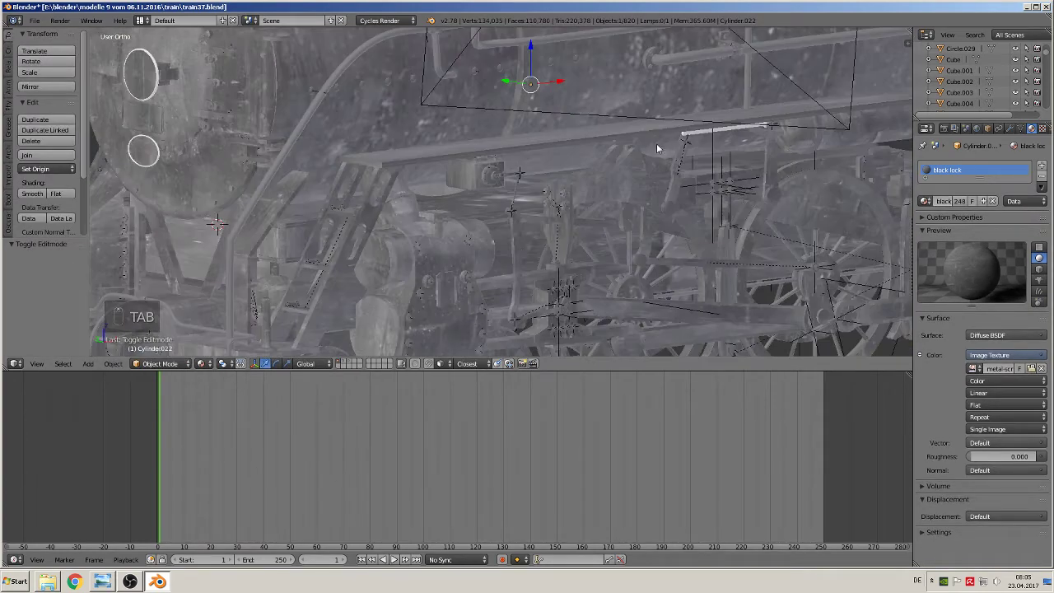
Assign black lock to the slanted rod on the running board and Smart UV Project it
left_click_drag(726, 132, 725, 132)
key("Tab")
key("a")
key("a")
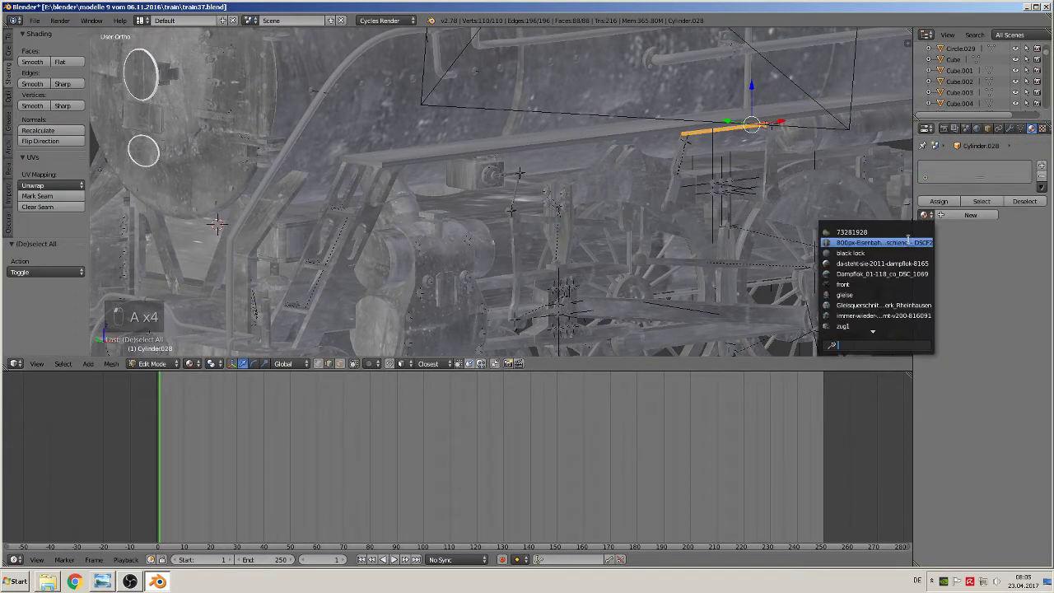
key("u")
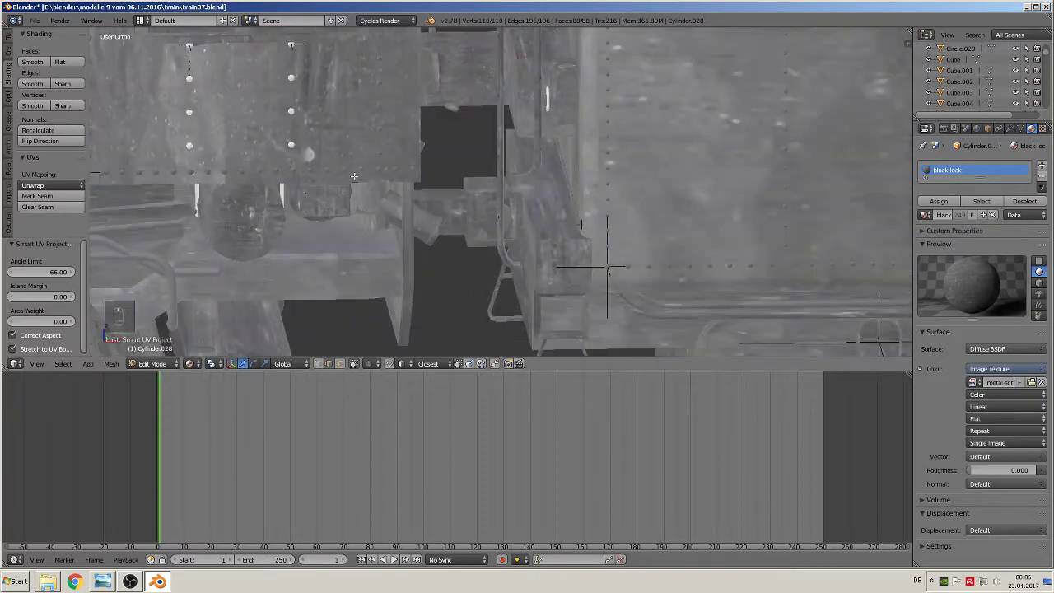
Give the first handrail pieces the black lock material with Smart UV Project unwraps
key("Tab")
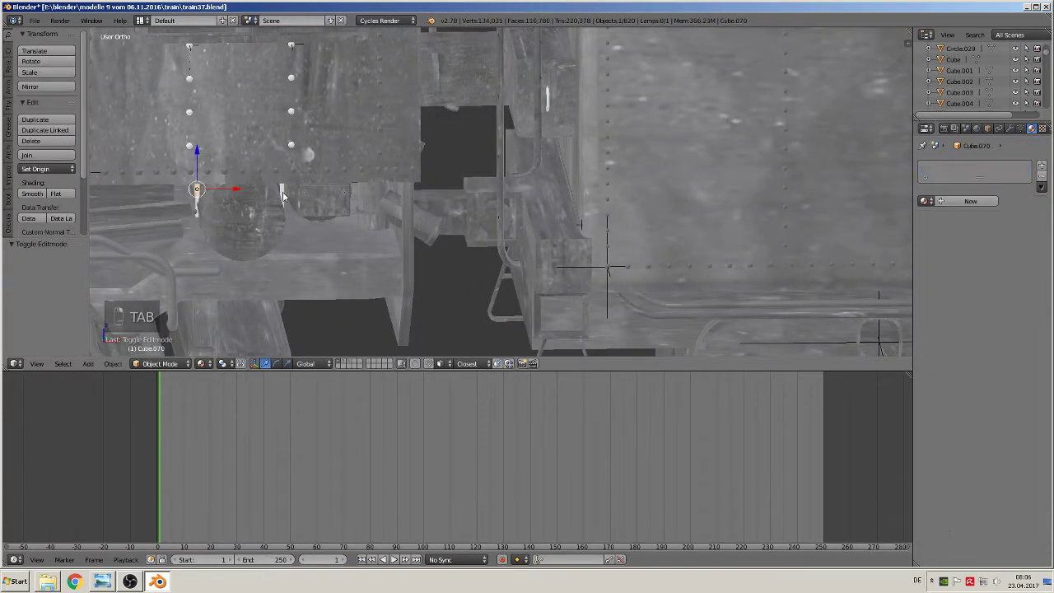
key("Tab")
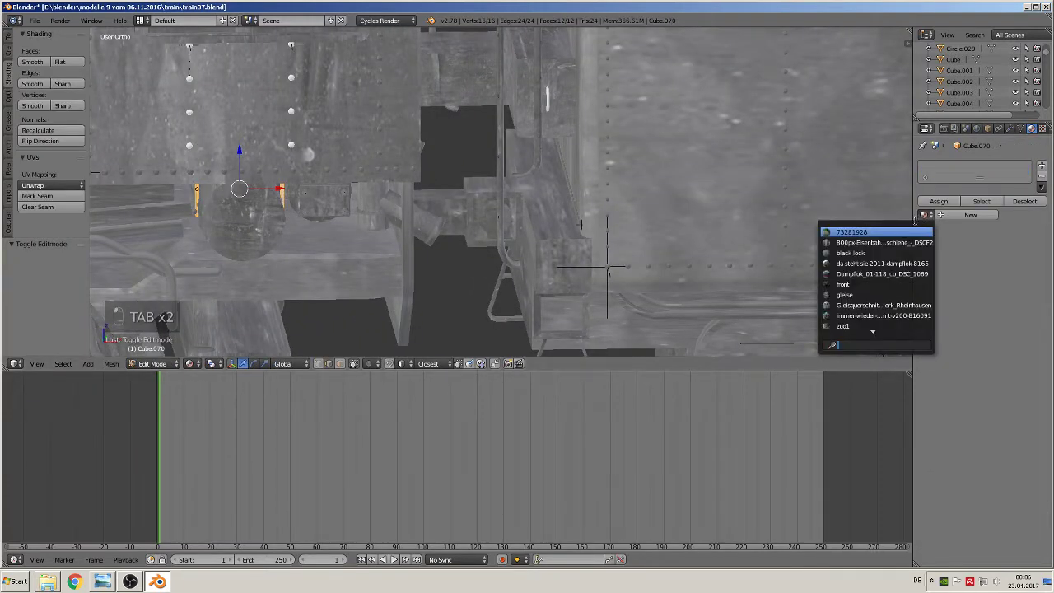
key("u")
key("Tab")
key("Tab")
key("a")
key("a")
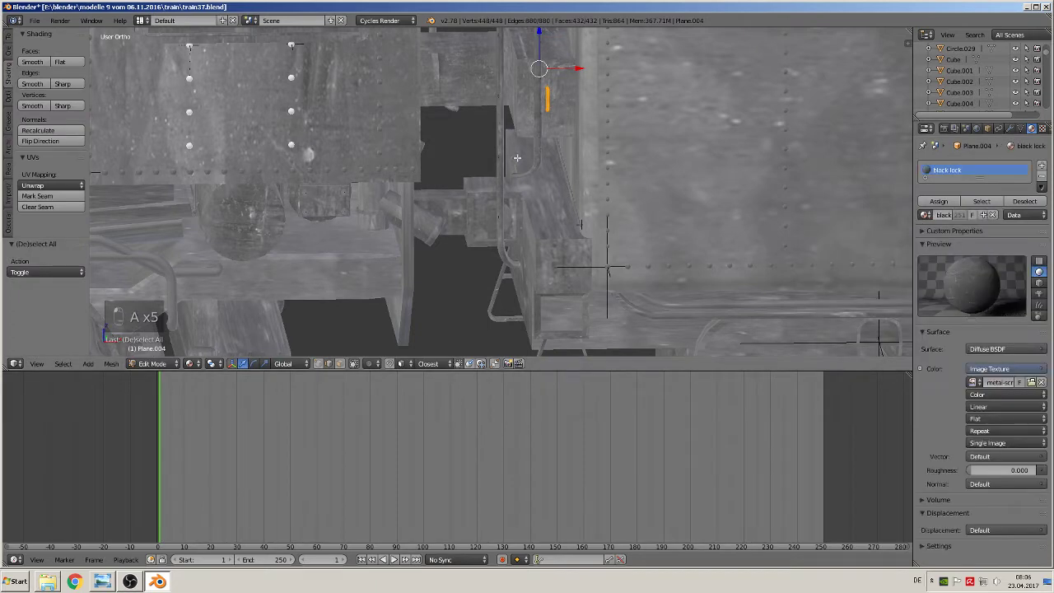
key("u")
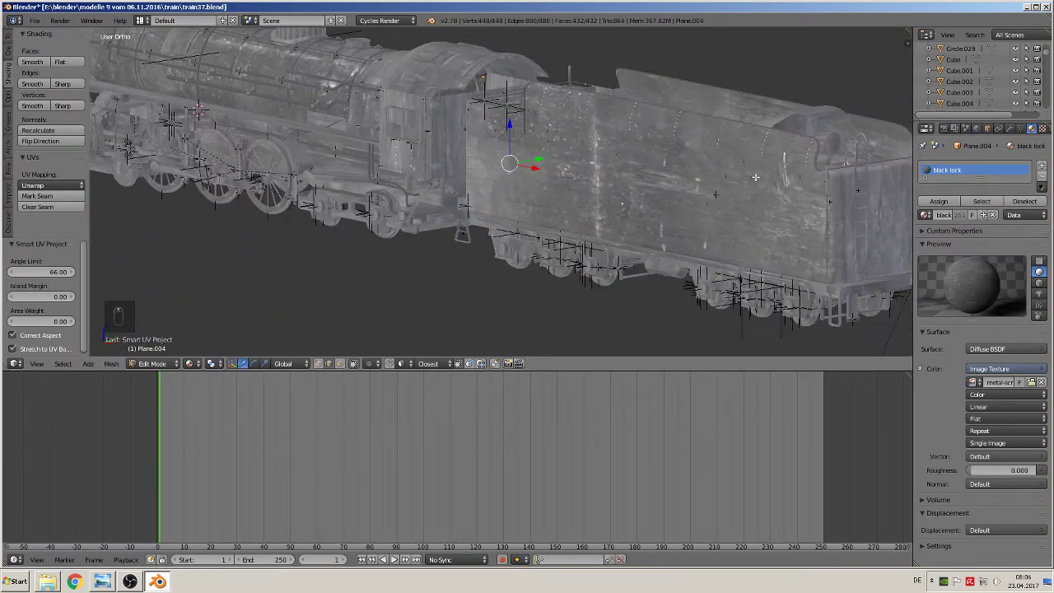
Texture the curved grab handle above the rear ladder with black lock, smart-projected
key("Tab")
key("Tab")
key("a")
key("a")
key("a")
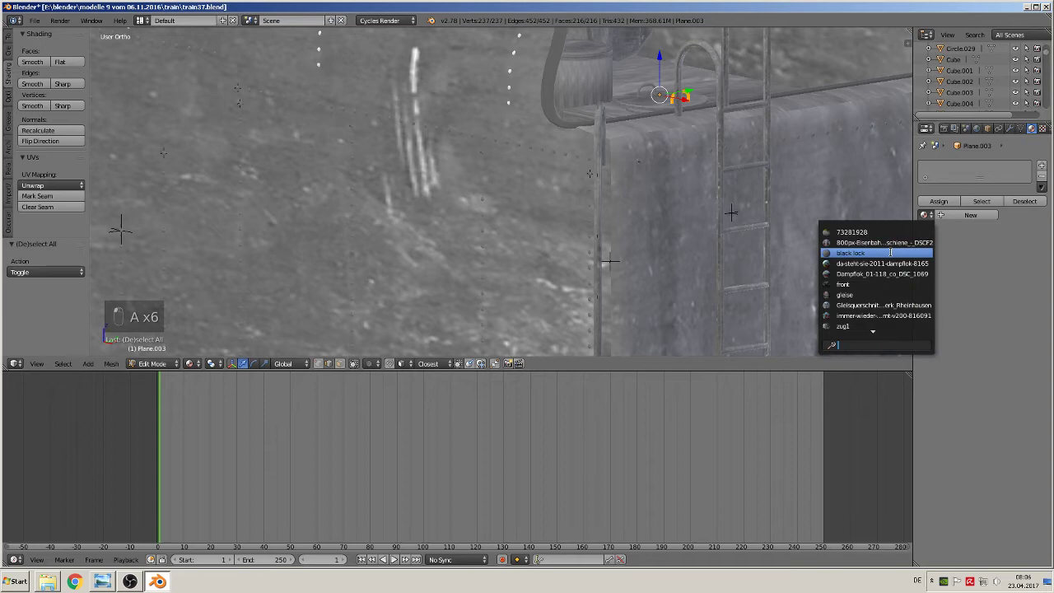
key("u")
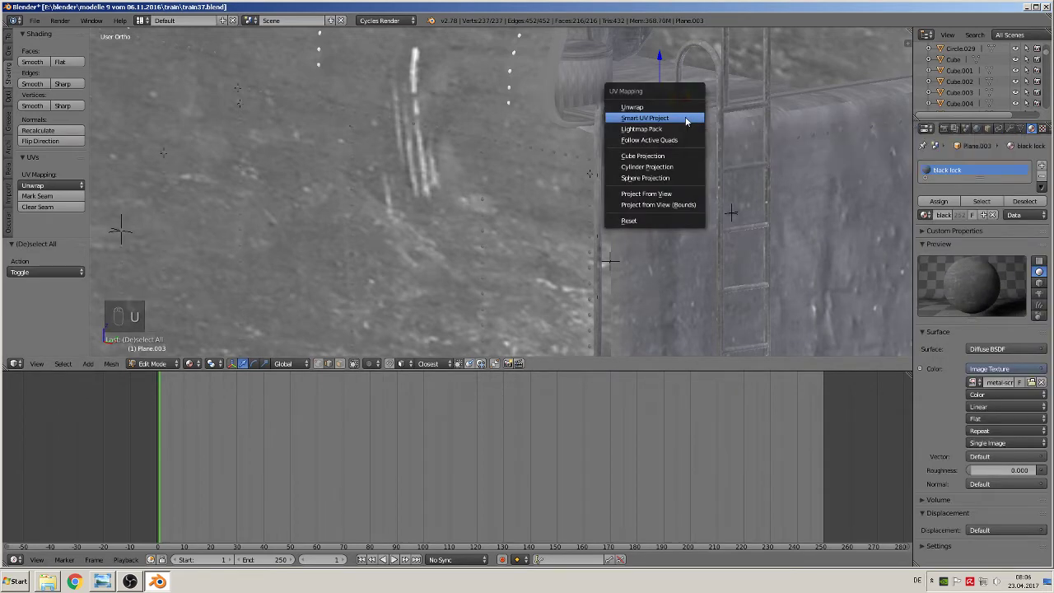
key("Tab")
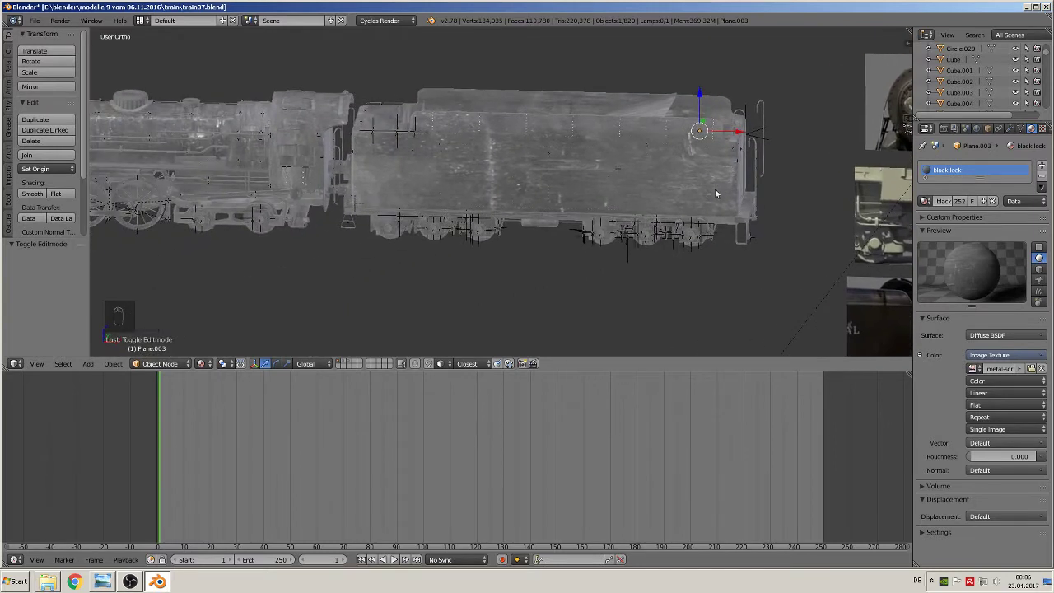
Switch to the boiler layer and show its parts in wireframe to reach the small fittings
left_click_drag(347, 363, 548, 200)
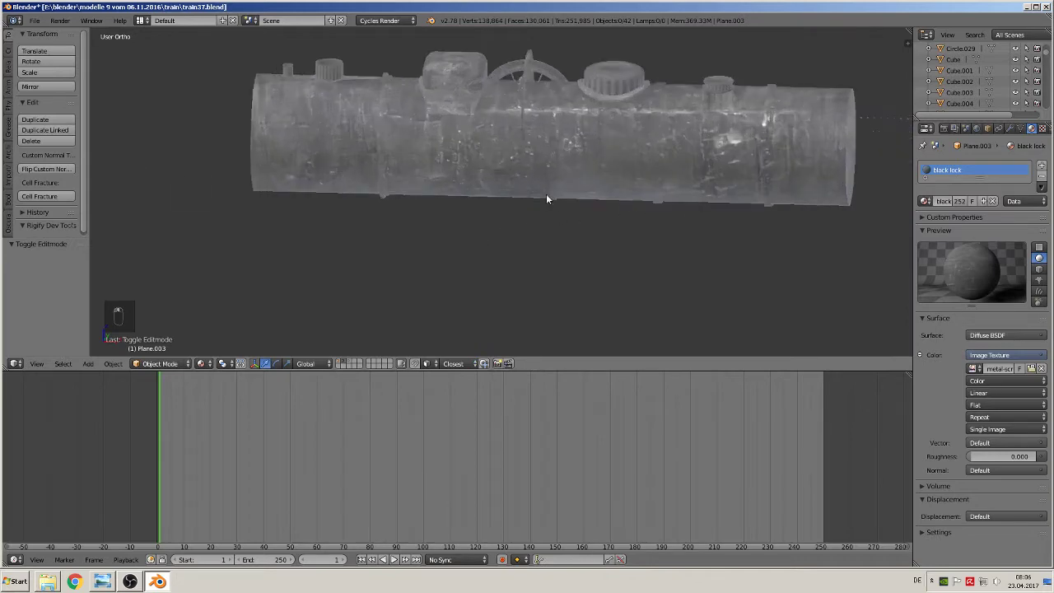
key("z")
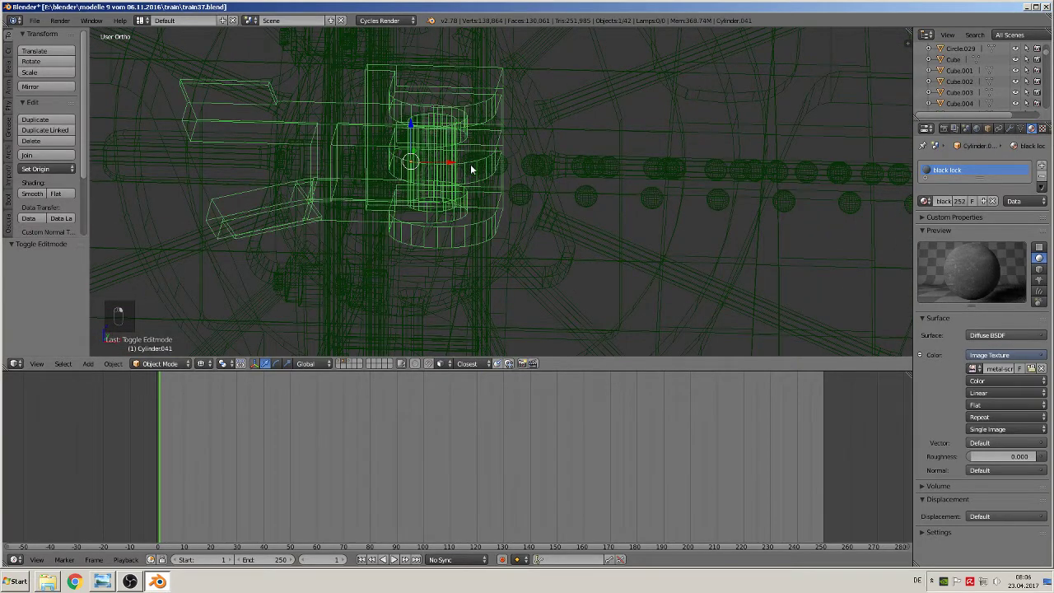
Inspect rivet spheres along the boiler for the black lock material, then orbit back to the full locomotive
left_click_drag(412, 154, 436, 169)
middle_click(436, 169)
left_click_drag(420, 195, 552, 159)
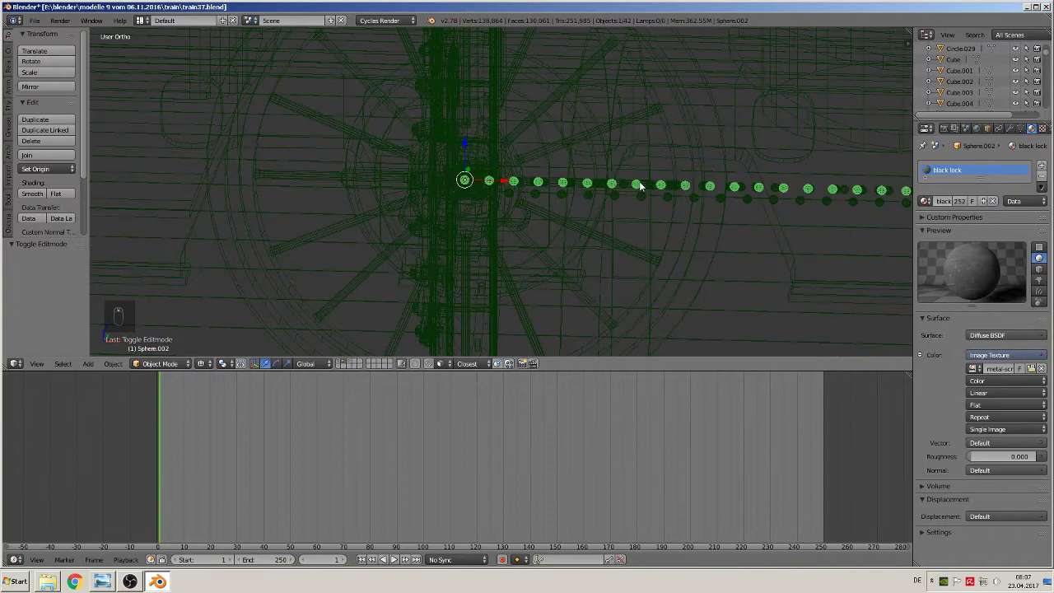
left_click_drag(643, 185, 534, 185)
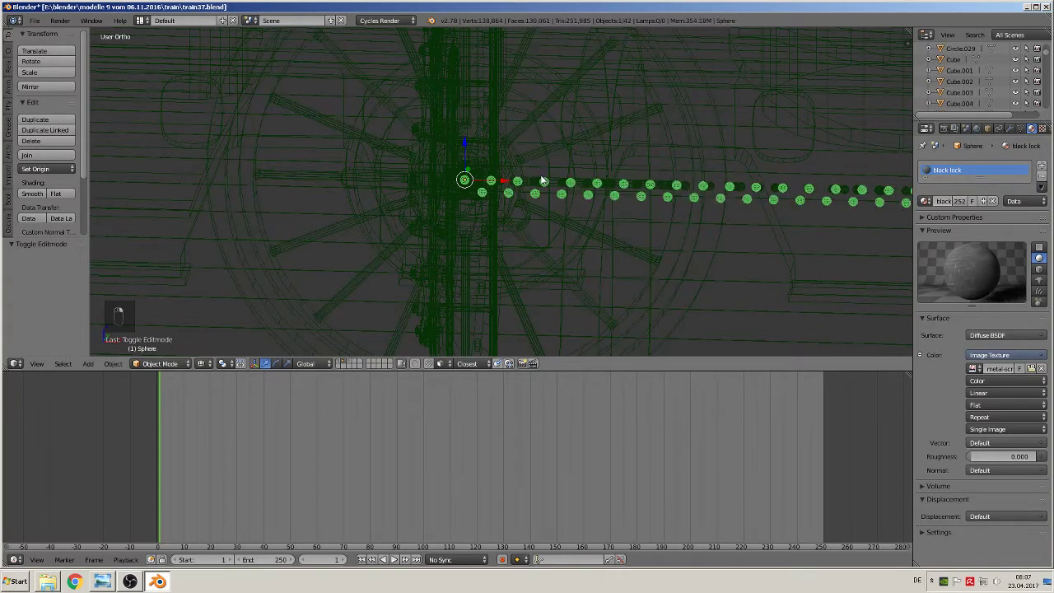
left_click_drag(544, 183, 666, 231)
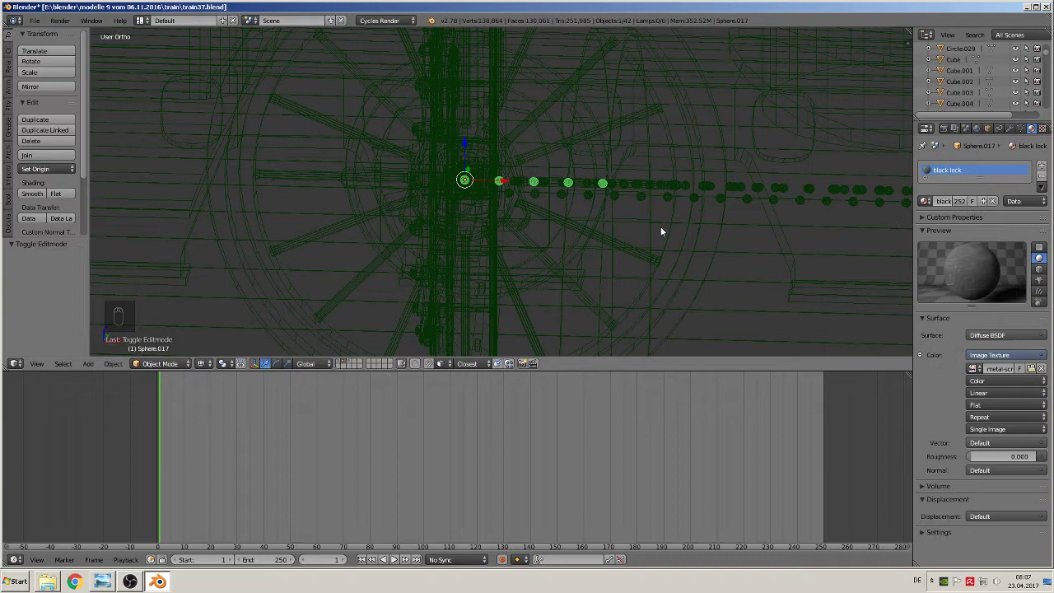
left_click_drag(649, 218, 458, 168)
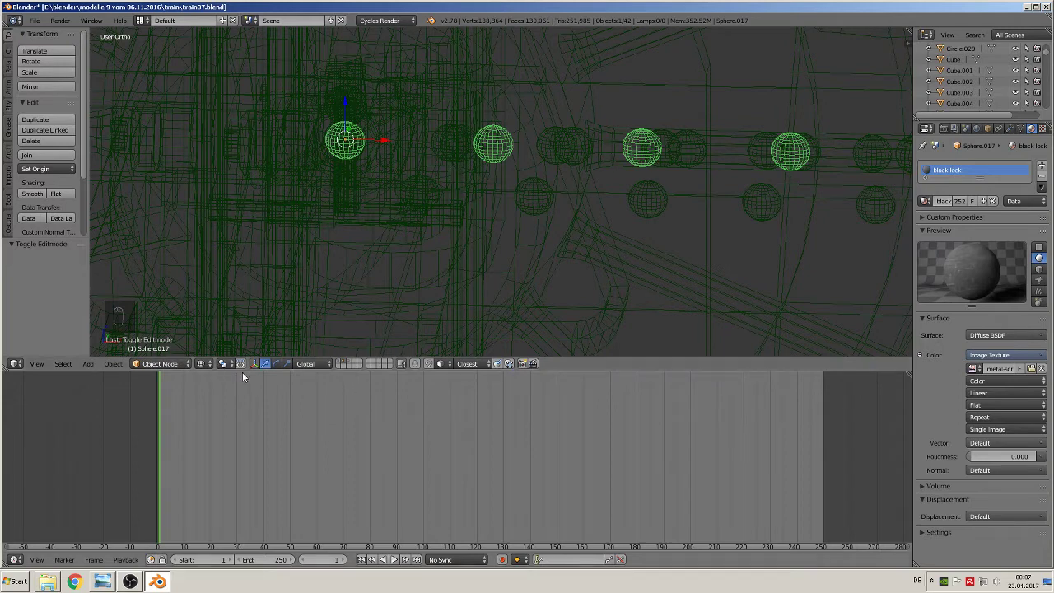
left_click_drag(342, 364, 229, 305)
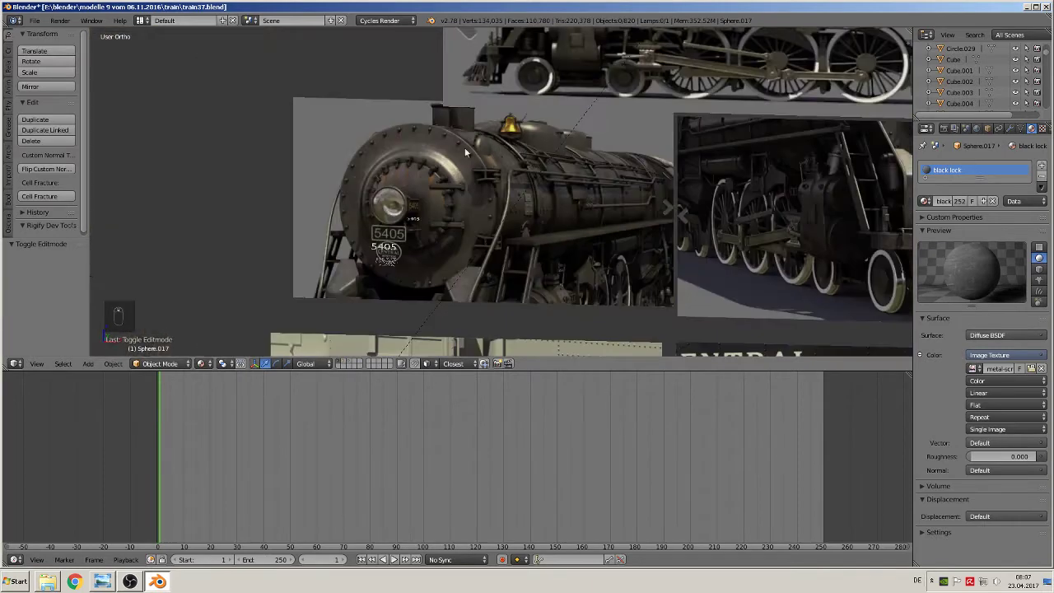
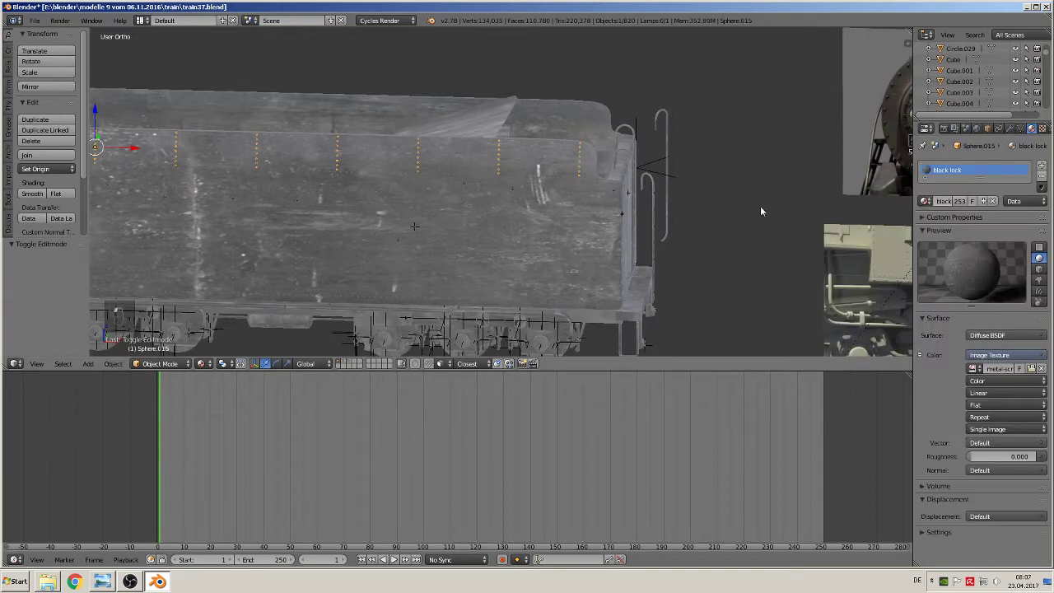
Smart UV Project the tender's upper-edge rivet row in Edit Mode and return to Object Mode
key("Tab")
key("a")
key("a")
key("u")
key("Tab")
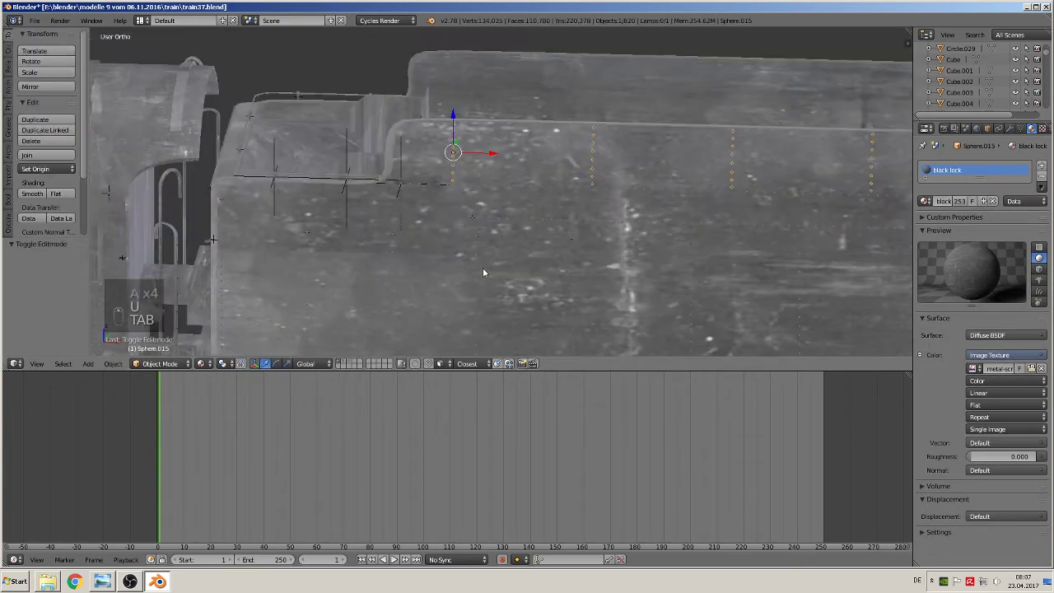
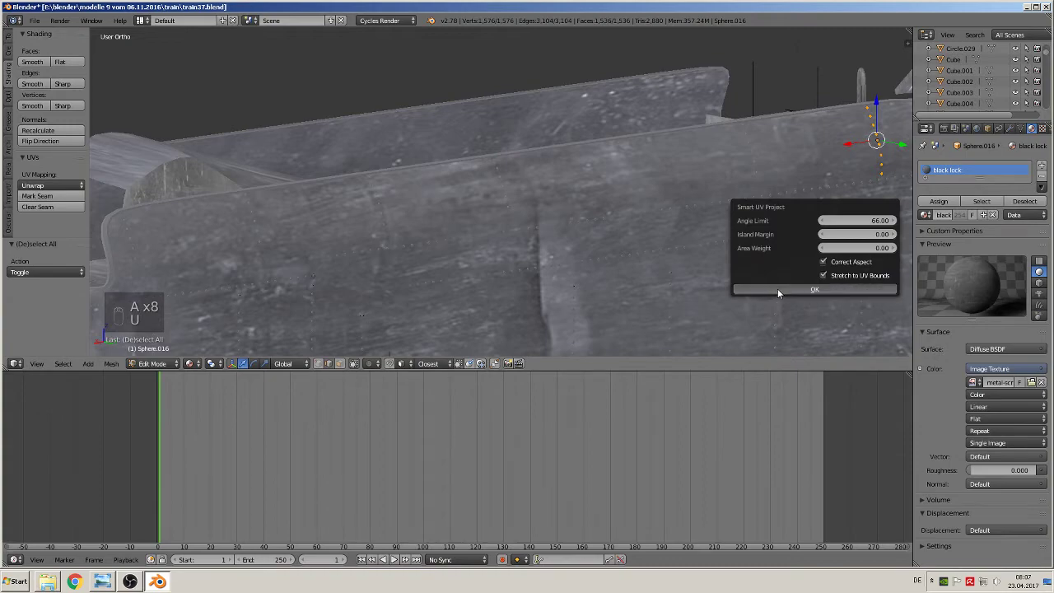
key("Tab")
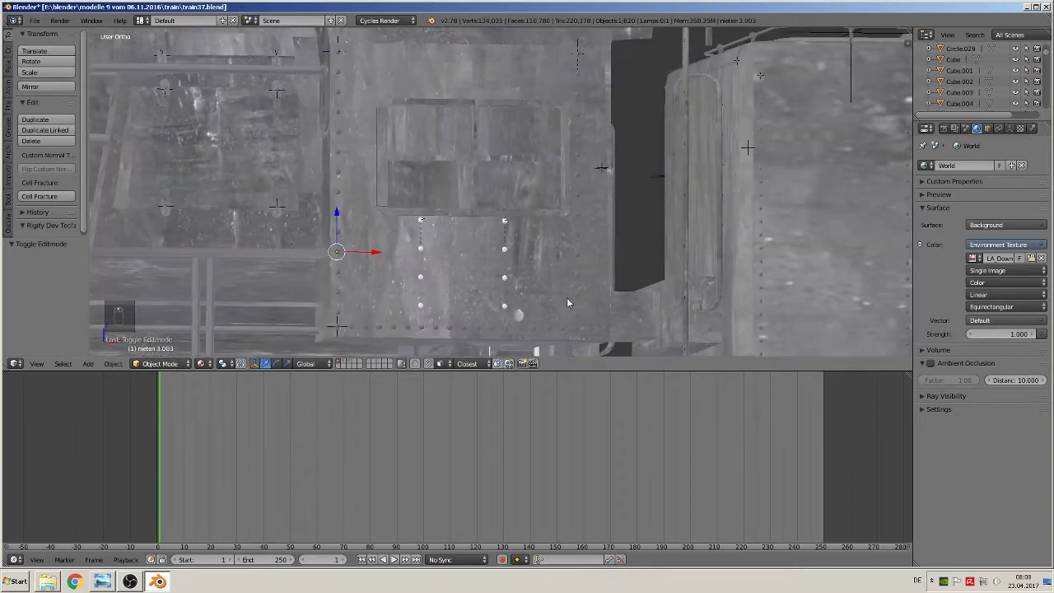
Smart UV Project all faces of Cube.072, the box part below the cab
left_click_drag(543, 356, 623, 199)
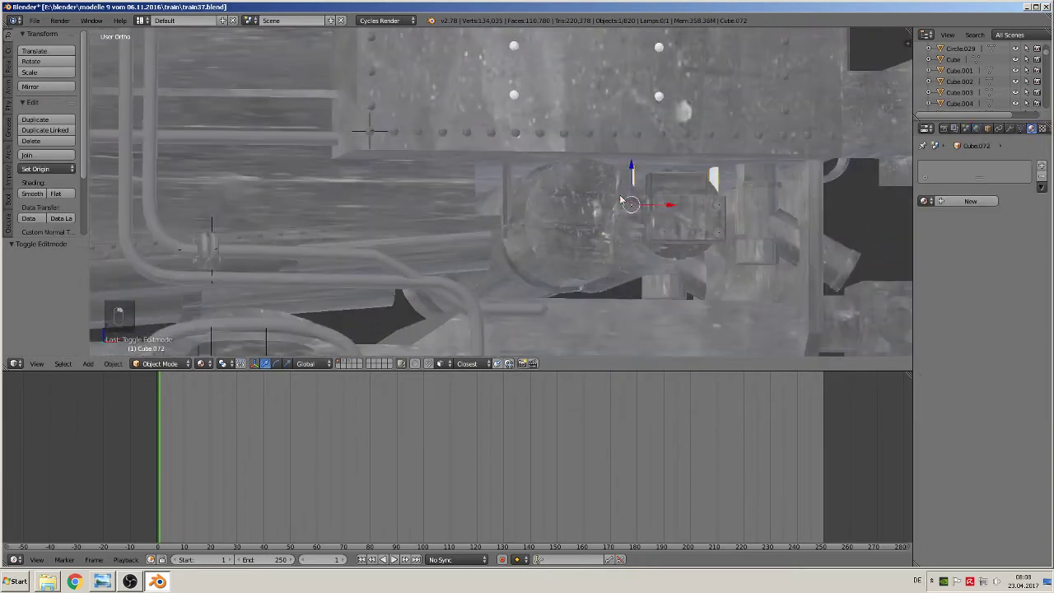
key("Tab")
key("a")
key("a")
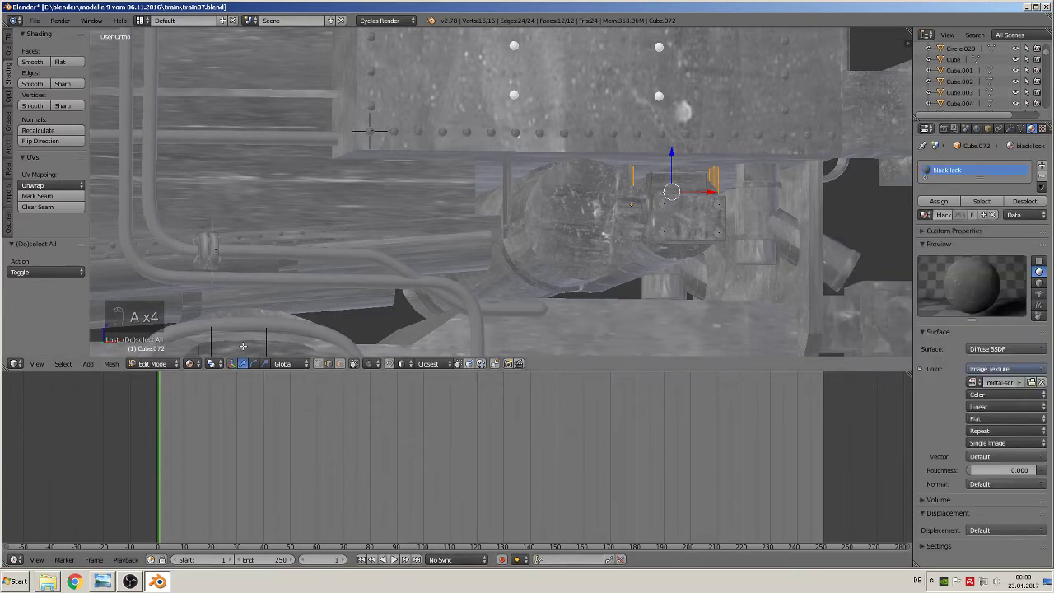
key("u")
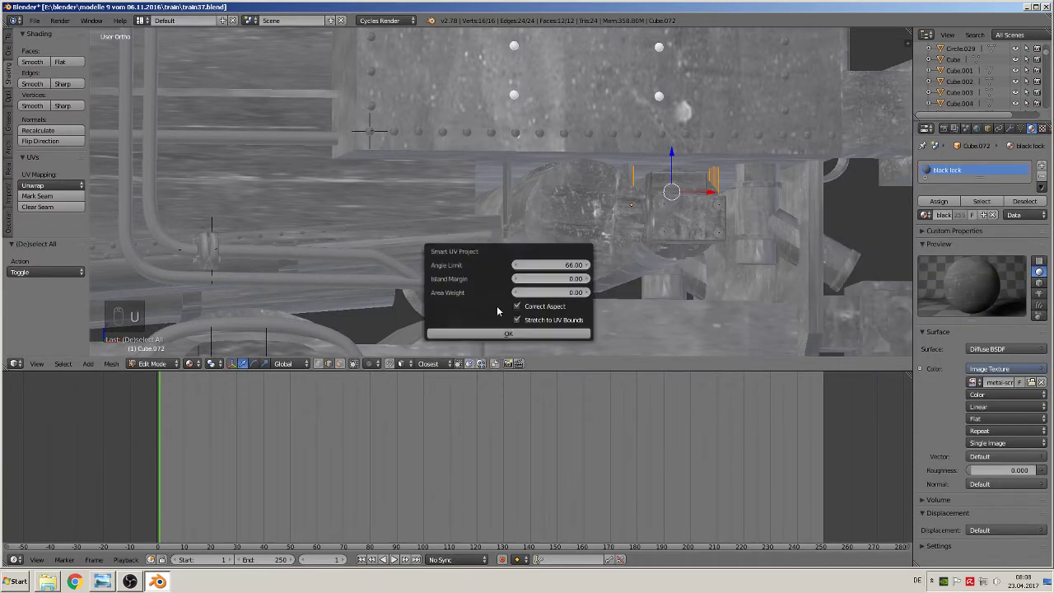
key("Tab")
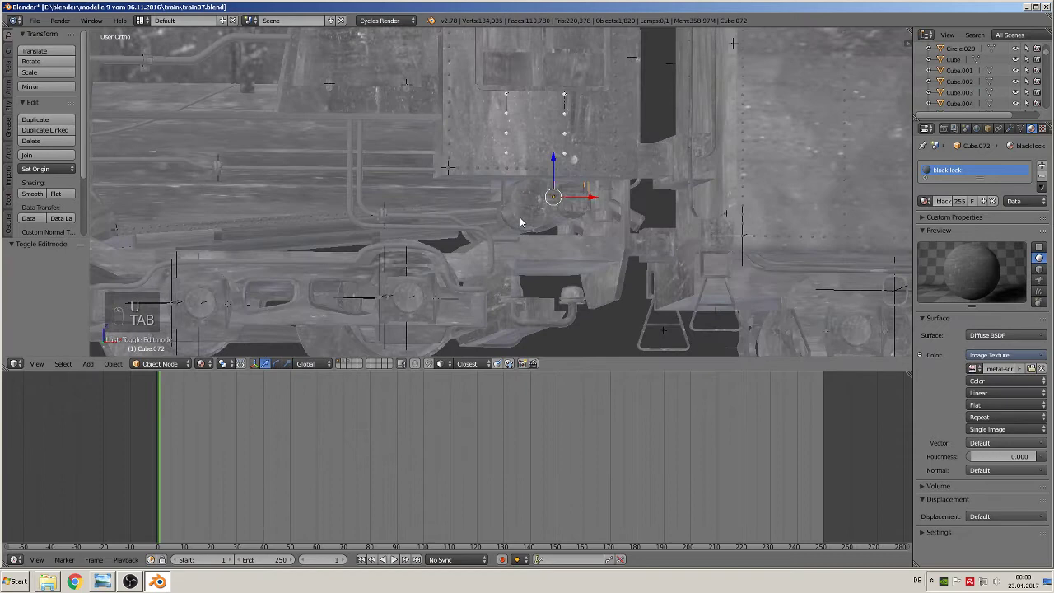
Re-enter and leave Edit Mode on the box part and nearby pieces to check their unwraps
key("Tab")
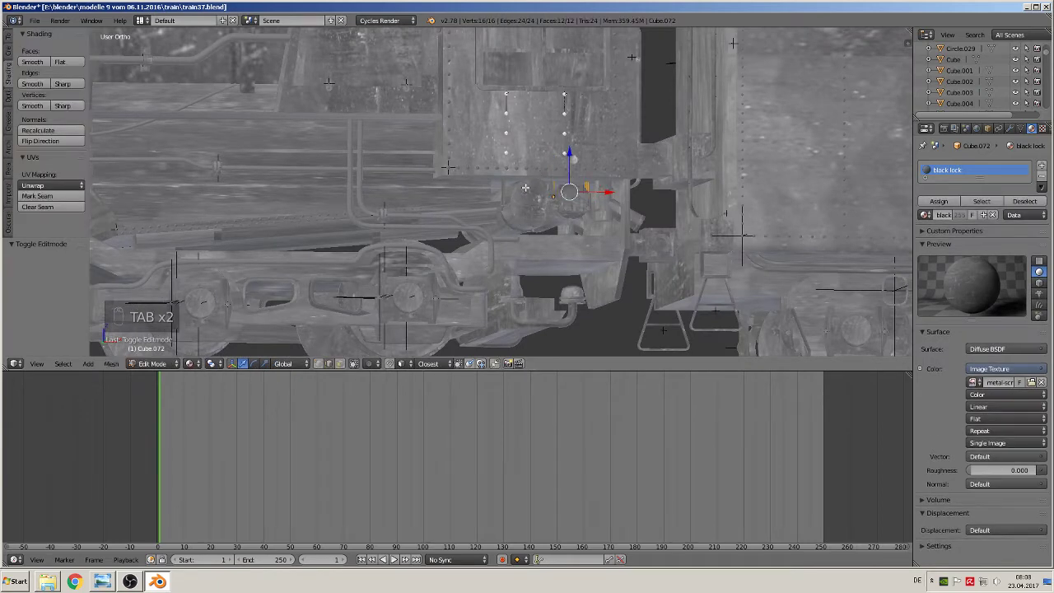
key("Tab")
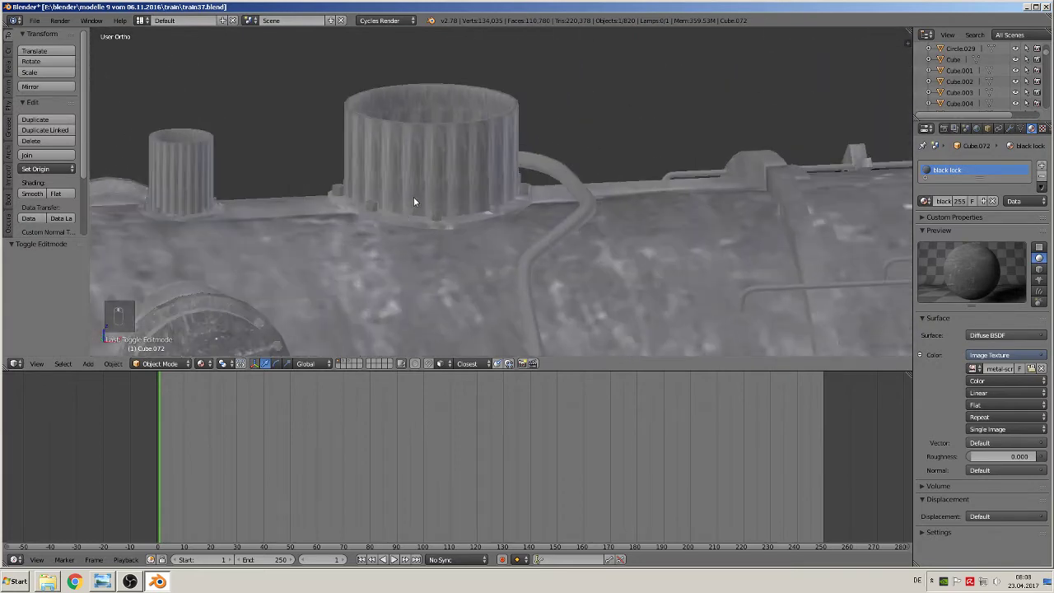
key("Tab")
key("Tab")
key("Tab")
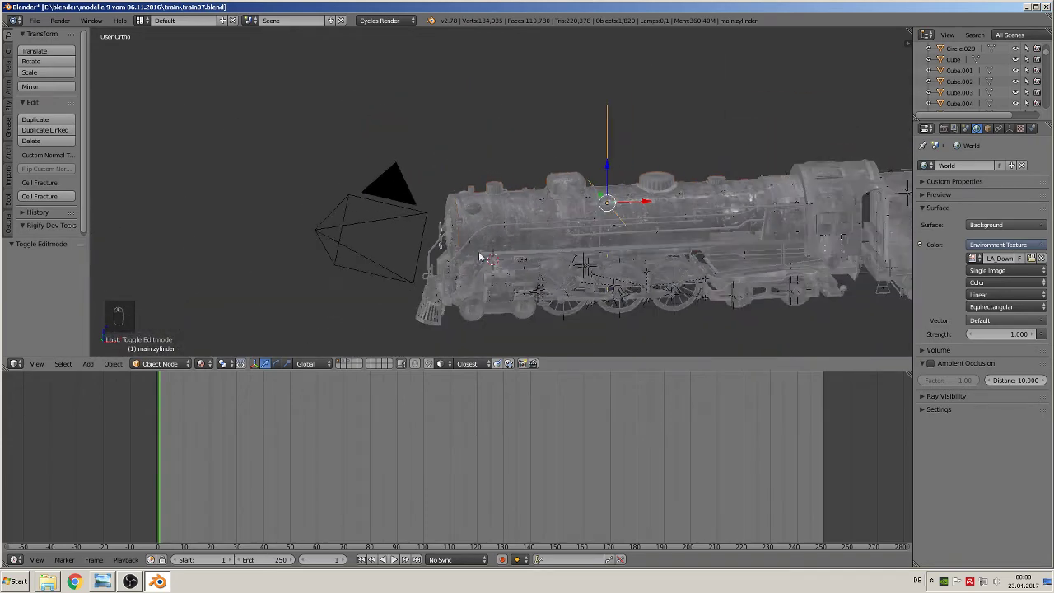
Frame the boiler top and smart-unwrap the first dome from Edit Mode
key("Tab")
key("a")
left_click_drag(347, 361, 411, 219)
key("KP_Decimal")
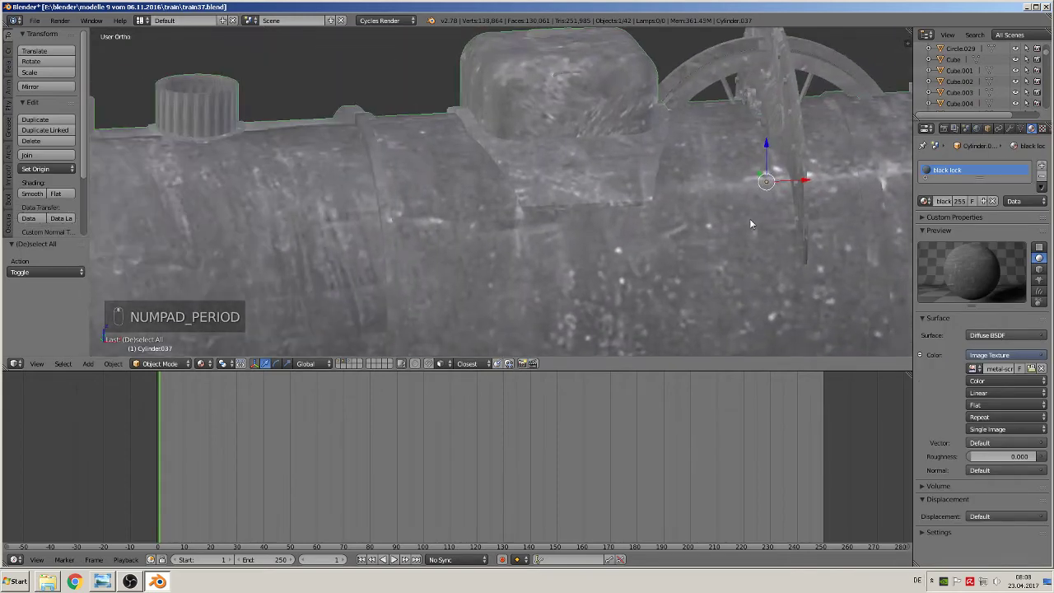
key("Tab")
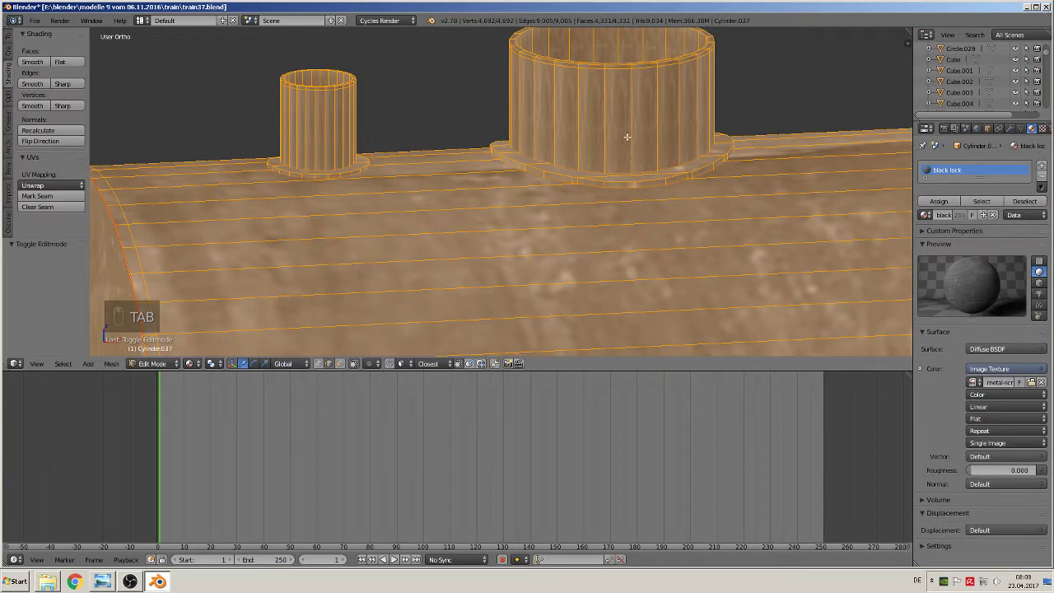
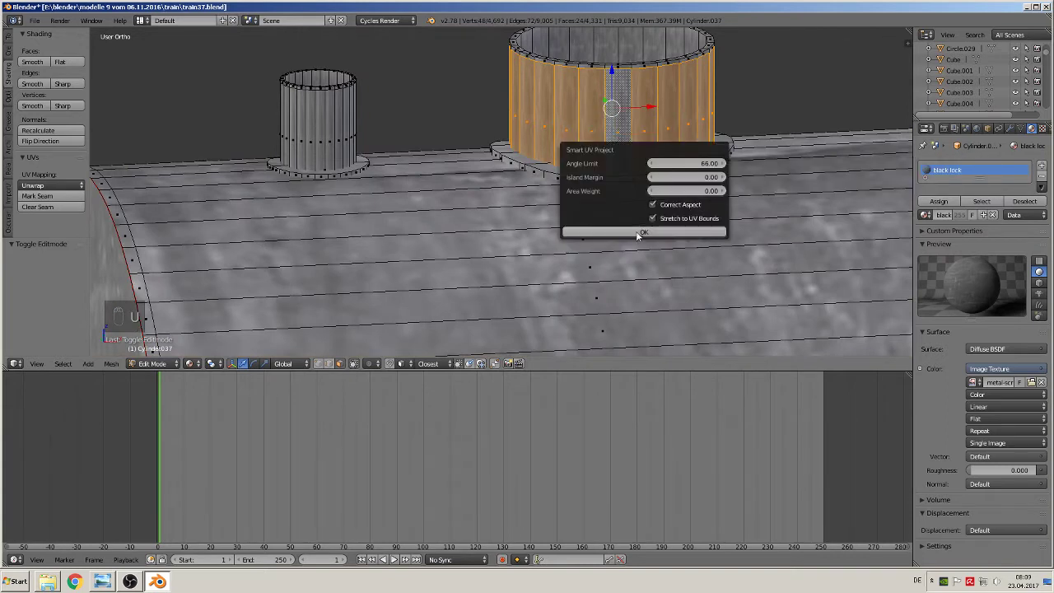
key("Tab")
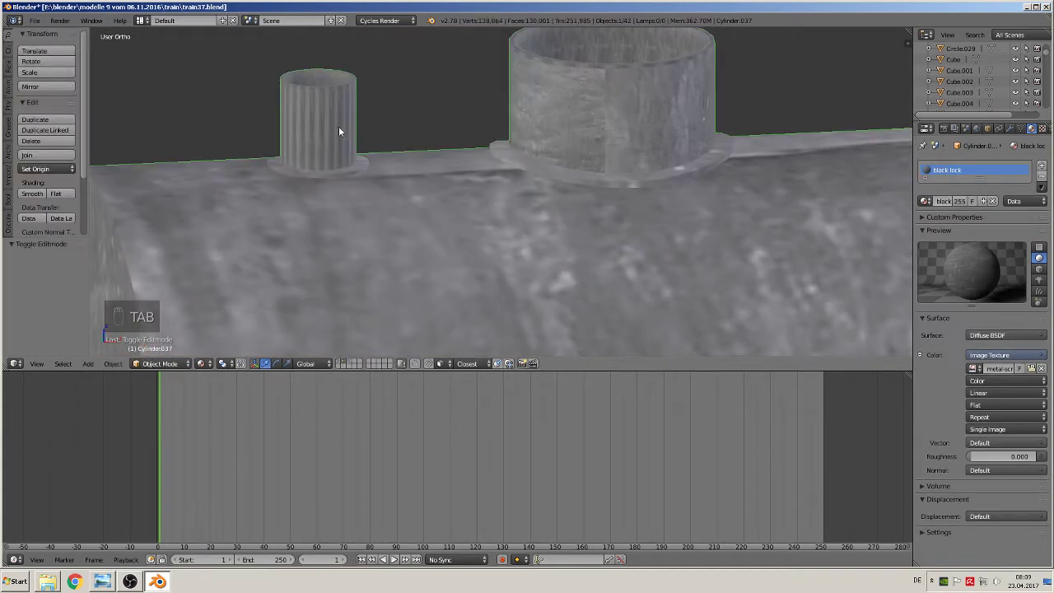
Smart UV Project the small stack using a linked selection and return to Object Mode
key("Tab")
key("a")
key("l")
key("u")
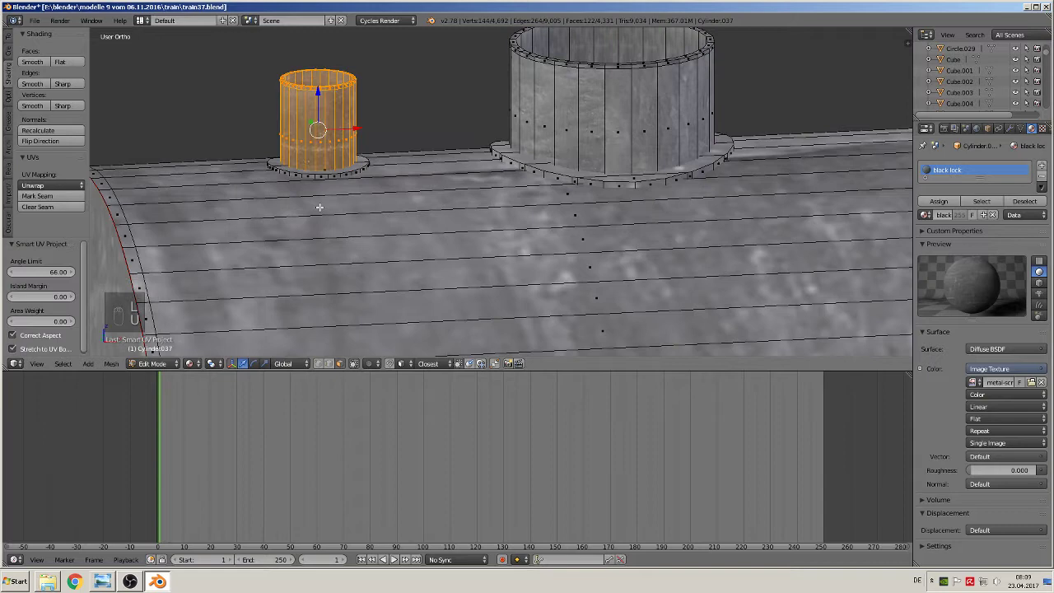
key("Tab")
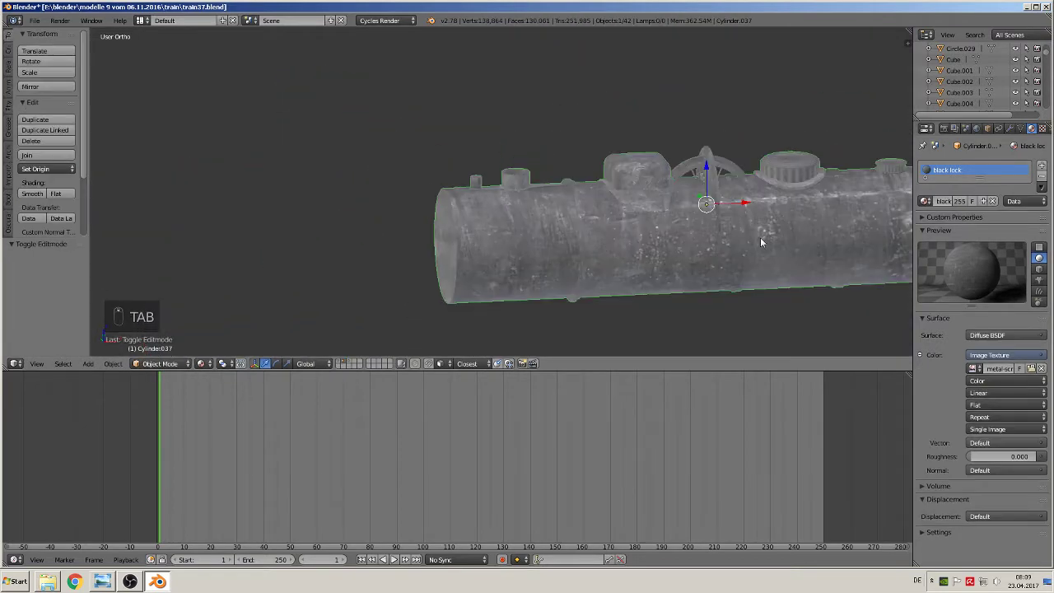
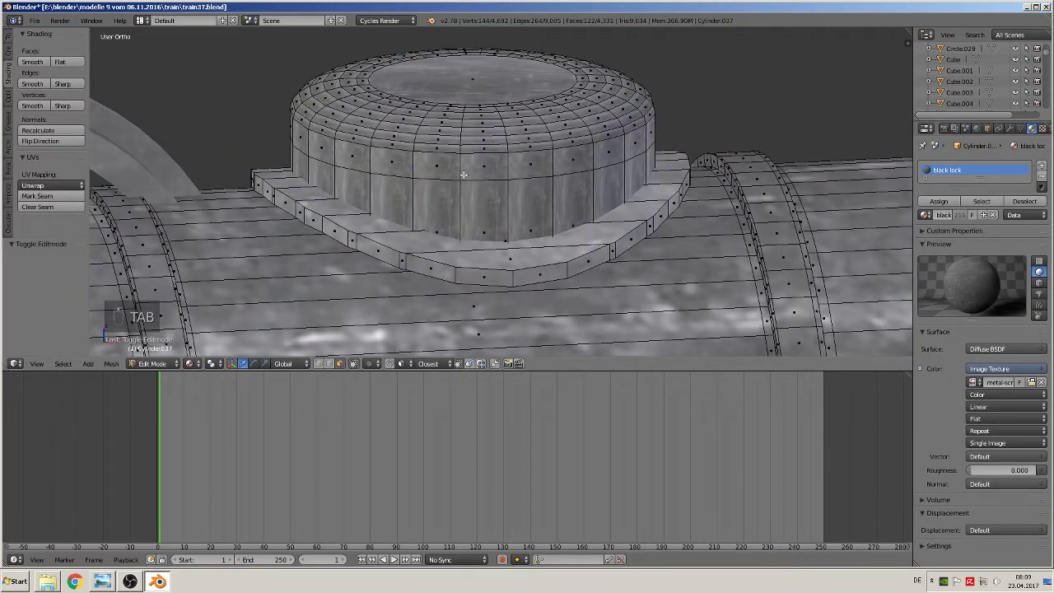
Smart UV Project the remaining two domes with linked selections, ending in Object Mode
key("l")
key("u")
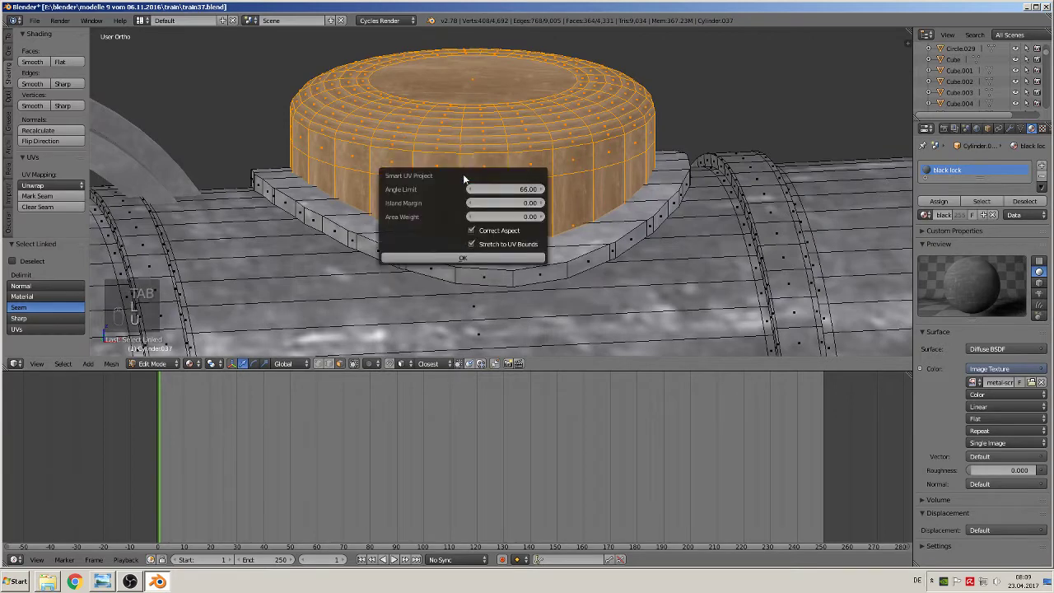
key("Tab")
key("Tab")
key("a")
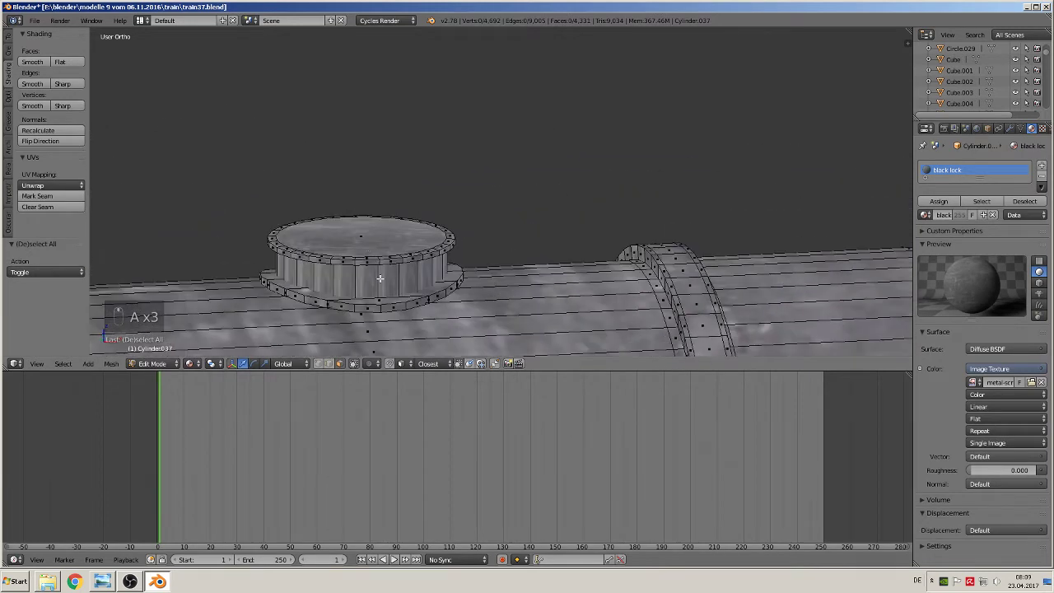
key("l")
key("u")
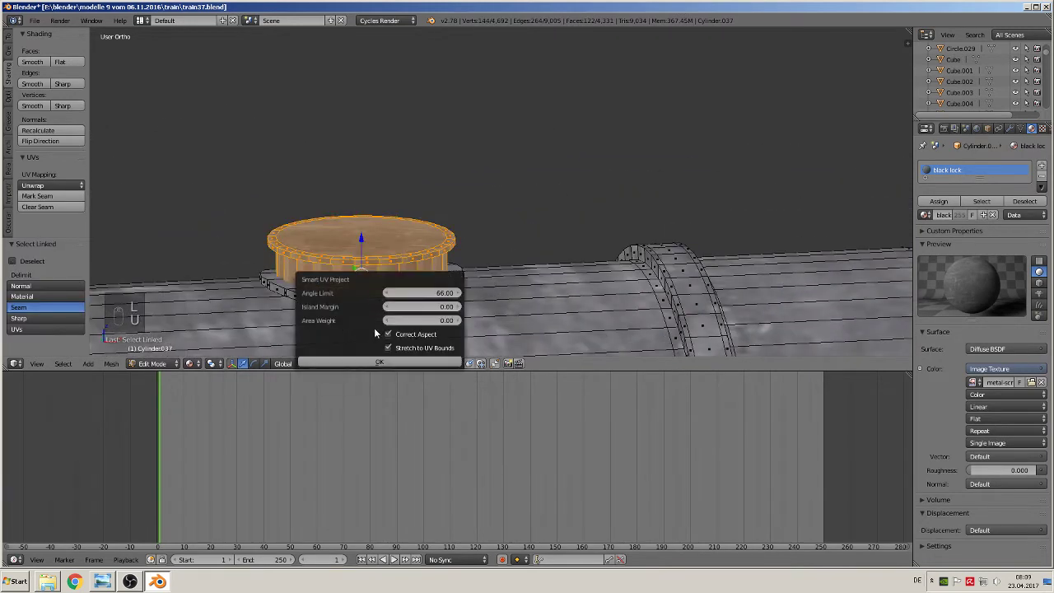
key("Tab")
key("a")
key("Tab")
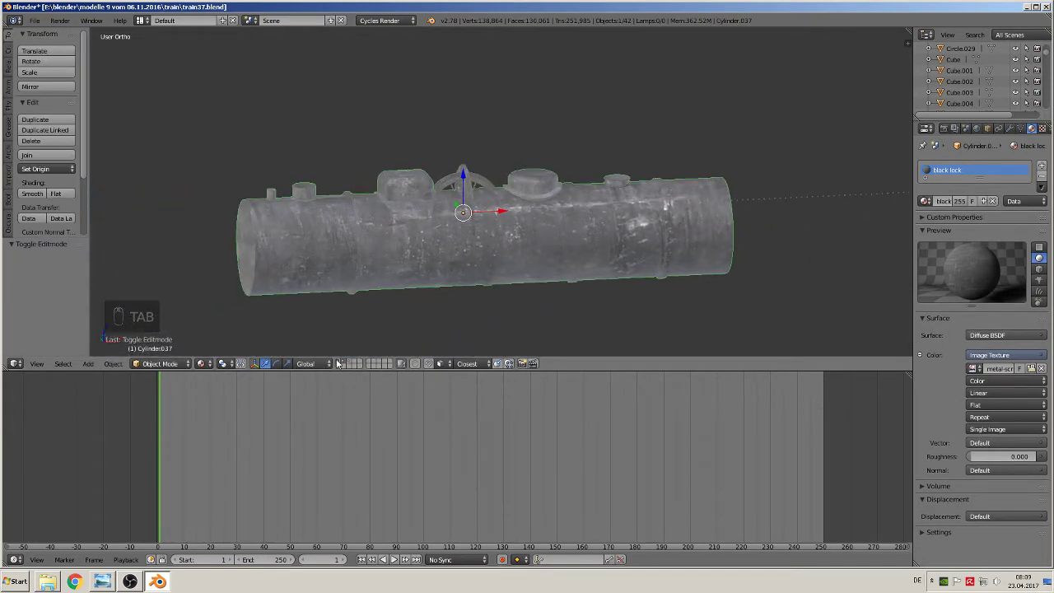
Slide the tender's rear grab handle along its axis into place
left_click_drag(341, 363, 486, 138)
left_click_drag(537, 156, 506, 139)
left_click_drag(540, 146, 506, 139)
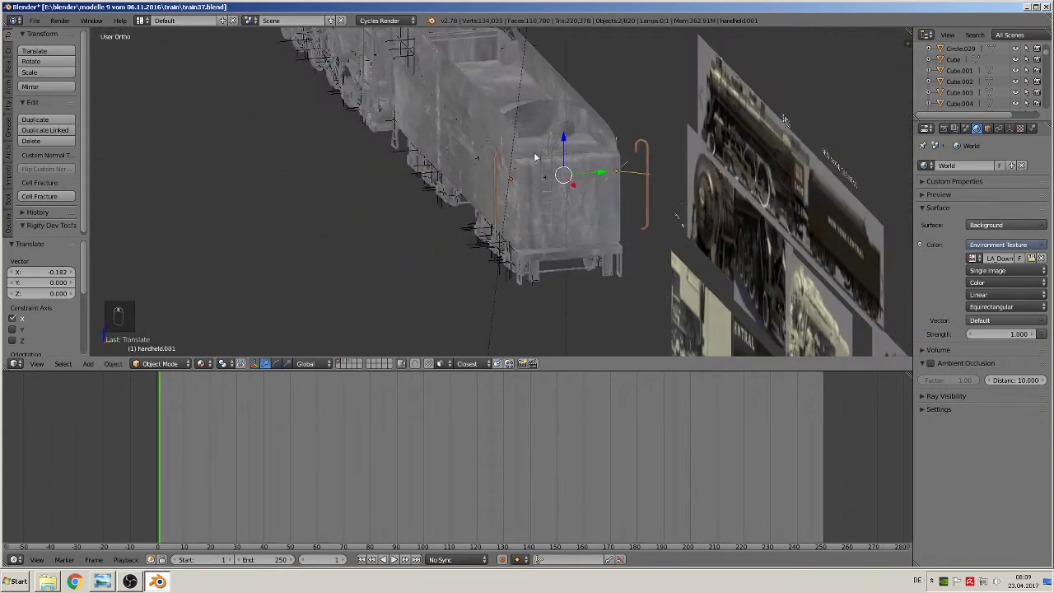
left_click_drag(491, 174, 602, 169)
left_click_drag(554, 167, 586, 161)
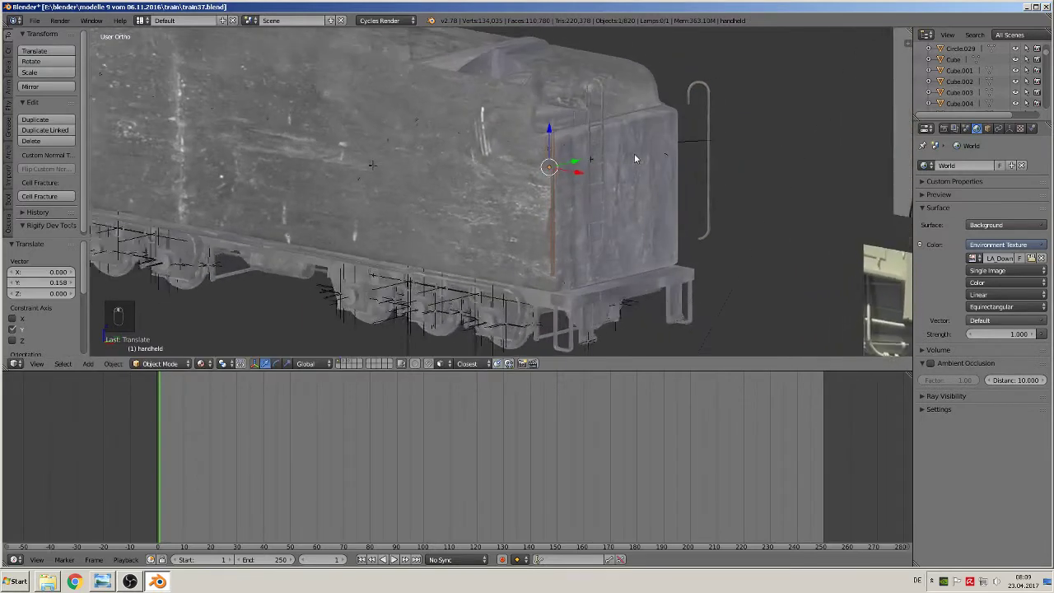
Move the grab handles near the cab-tender gap along single axes and confirm their positions
left_click_drag(744, 142, 679, 151)
left_click_drag(717, 143, 680, 151)
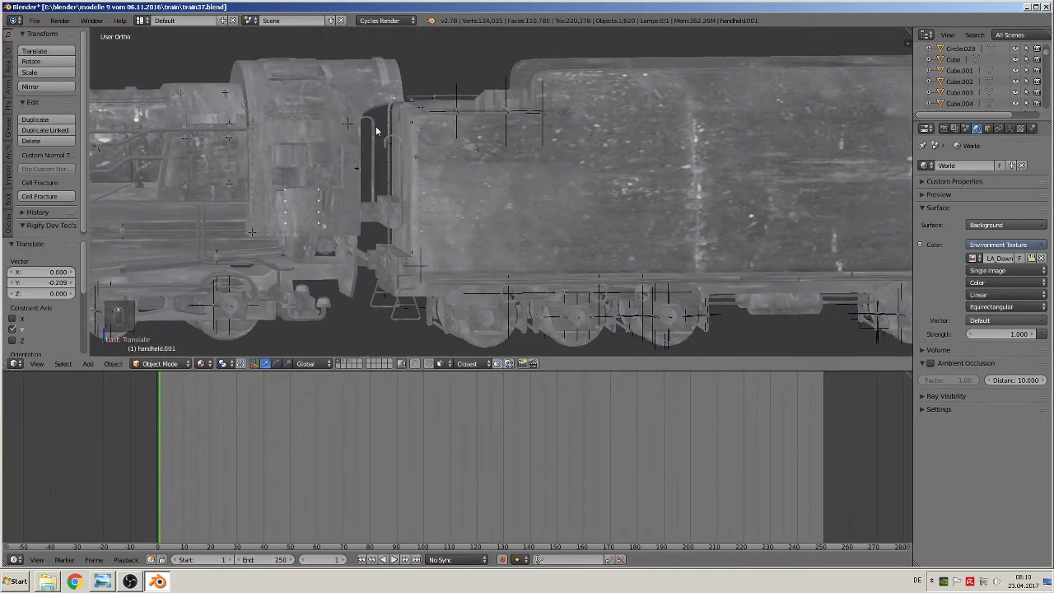
left_click_drag(388, 119, 479, 159)
left_click_drag(450, 161, 526, 199)
middle_click(492, 179)
right_click(493, 179)
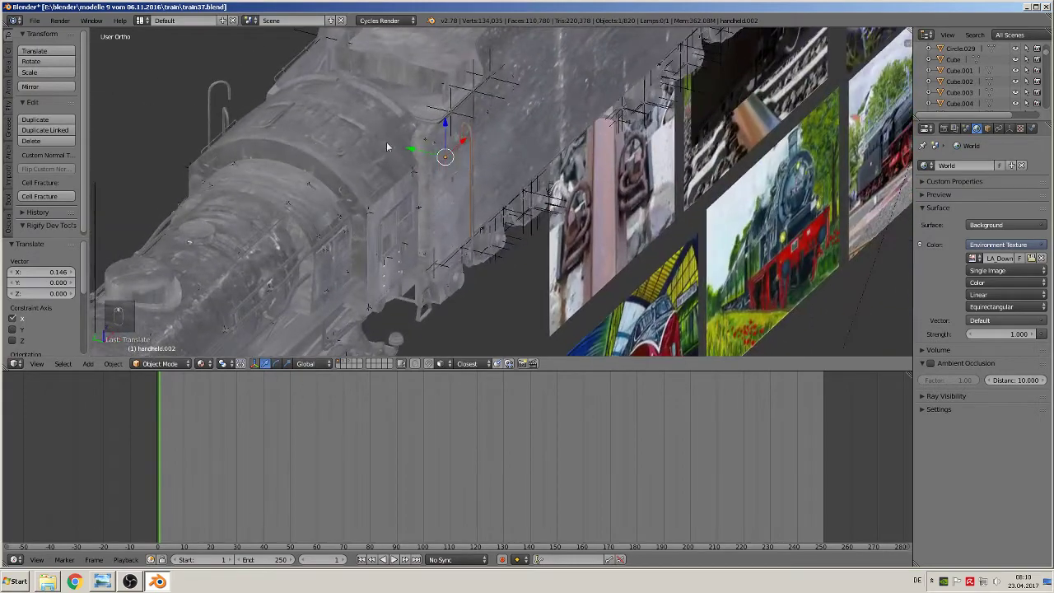
left_click_drag(437, 156, 406, 146)
left_click(216, 99)
Axis-constrain and place the cab's side handles, confirming at the cab-tender join
left_click_drag(232, 121, 280, 137)
middle_click(241, 143)
left_click_drag(240, 142, 282, 122)
left_click_drag(282, 122, 254, 102)
left_click_drag(281, 118, 254, 102)
left_click_drag(281, 119, 245, 117)
middle_click(245, 117)
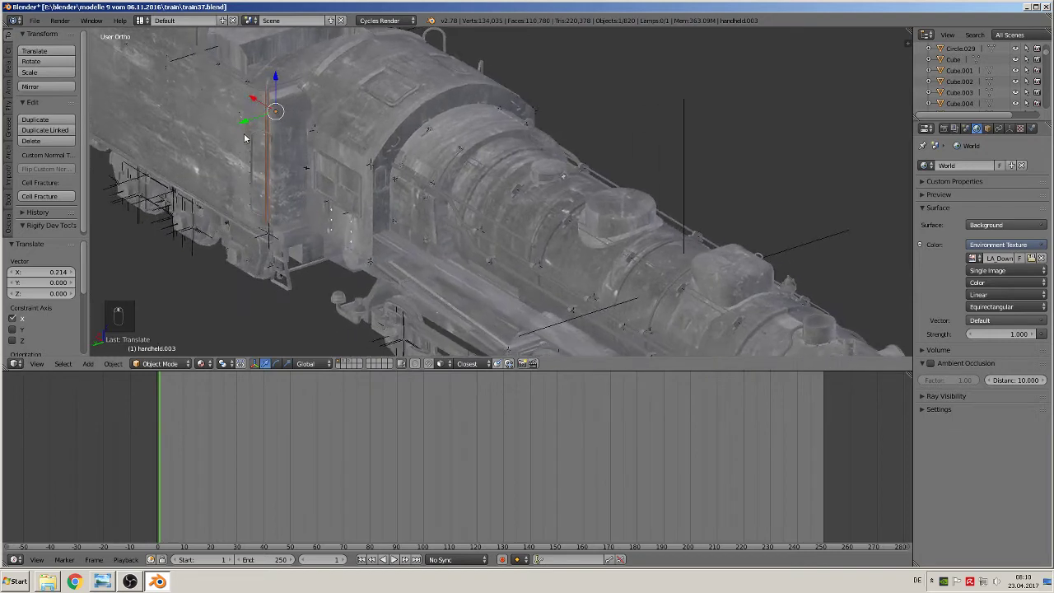
left_click_drag(250, 139, 341, 161)
left_click_drag(341, 162, 234, 272)
middle_click(651, 168)
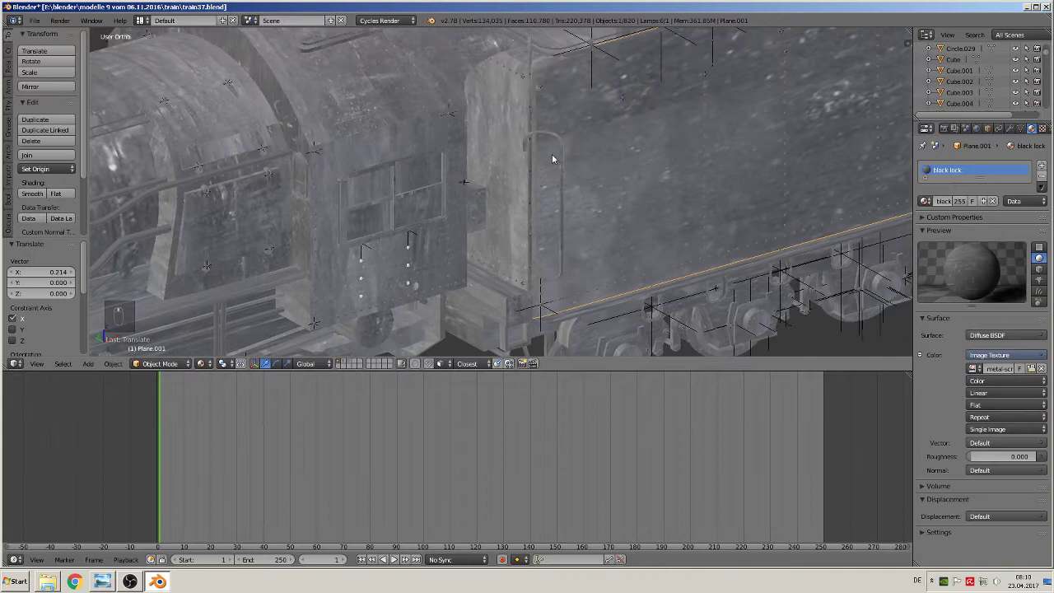
left_click(568, 153)
Slide the tender's front handle into place along one axis and zoom out to the whole locomotive
left_click_drag(563, 148, 346, 132)
left_click_drag(396, 138, 346, 133)
middle_click(347, 133)
left_click_drag(336, 124, 388, 106)
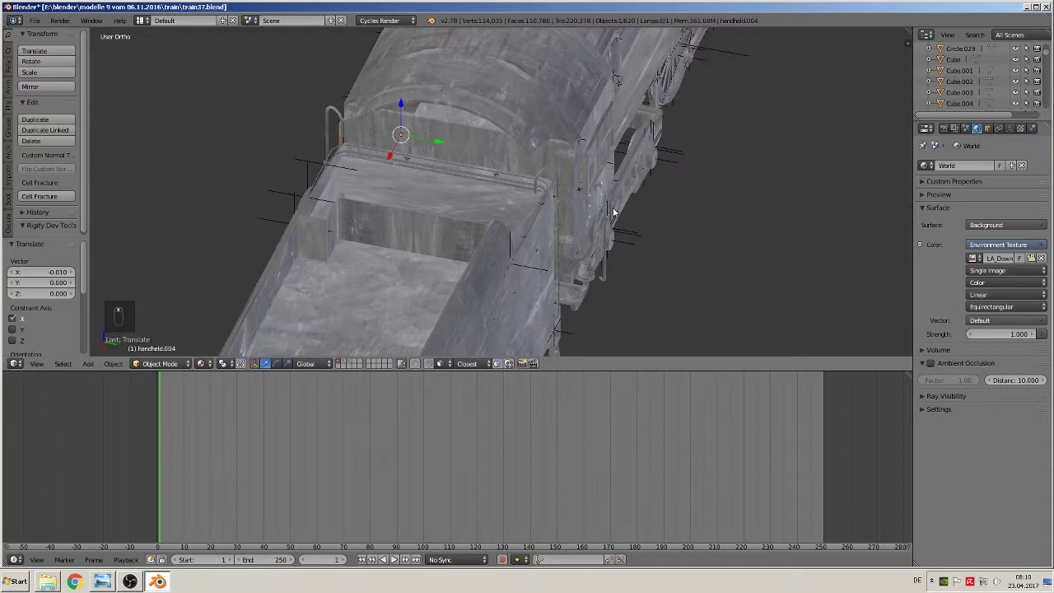
left_click_drag(645, 196, 592, 160)
left_click_drag(630, 168, 581, 162)
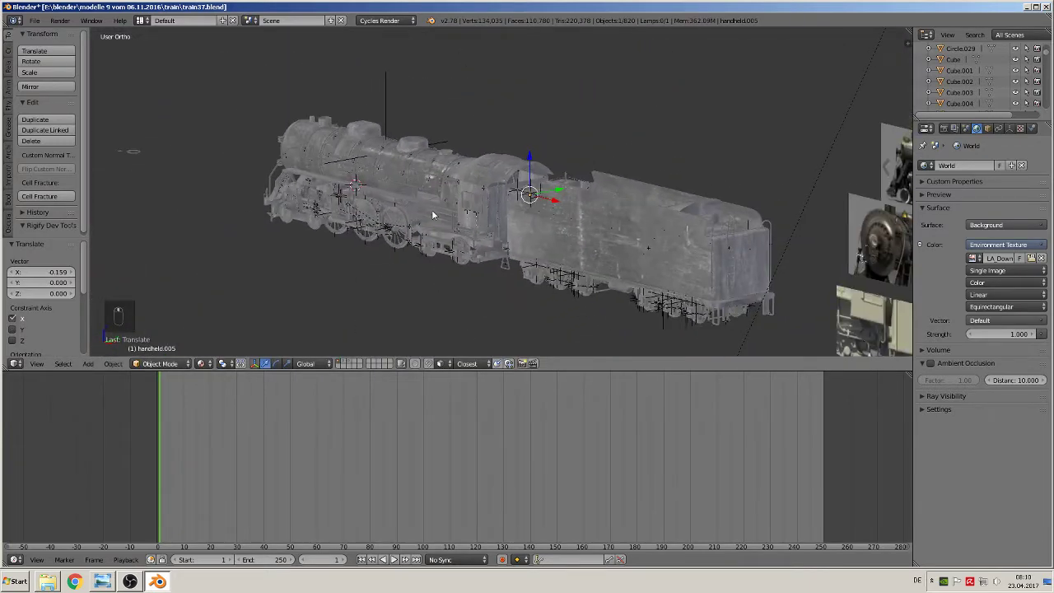
left_click_drag(179, 206, 407, 208)
View the domes from above, deselect all, and zoom in on the panel beside the cab
key("KP_7")
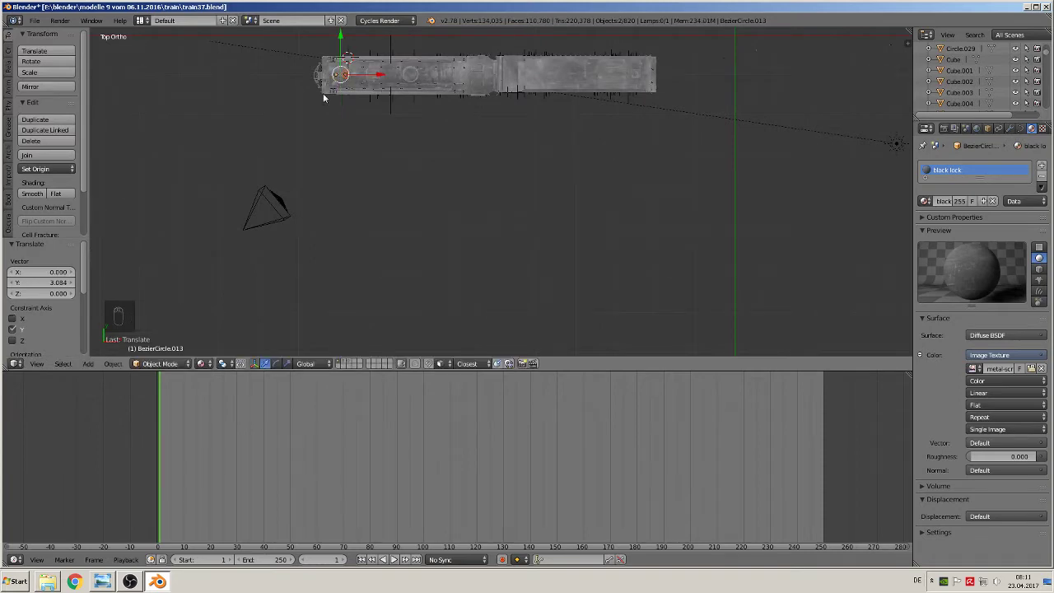
key("KP_Decimal")
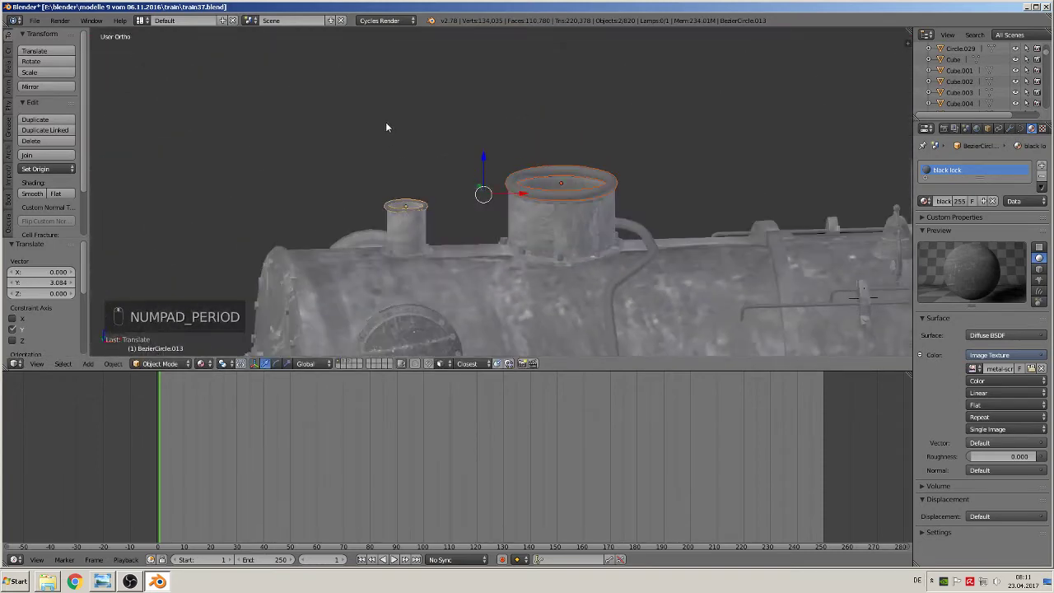
key("a")
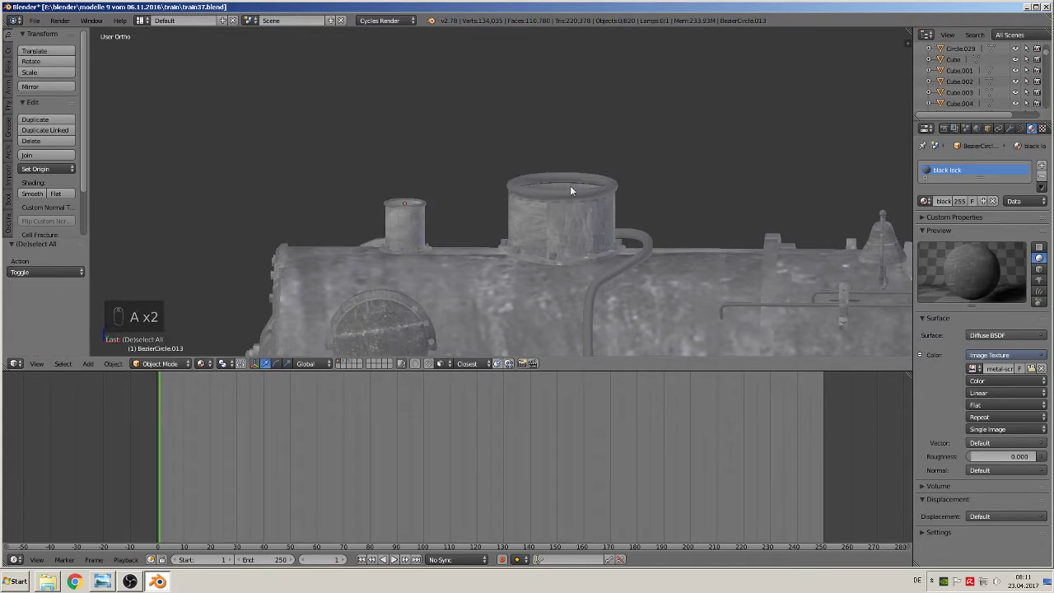
left_click_drag(574, 181, 418, 210)
left_click_drag(562, 157, 470, 234)
left_click_drag(417, 211, 447, 124)
Select the cab-side panel piece and enter Edit Mode for unwrapping
middle_click(480, 192)
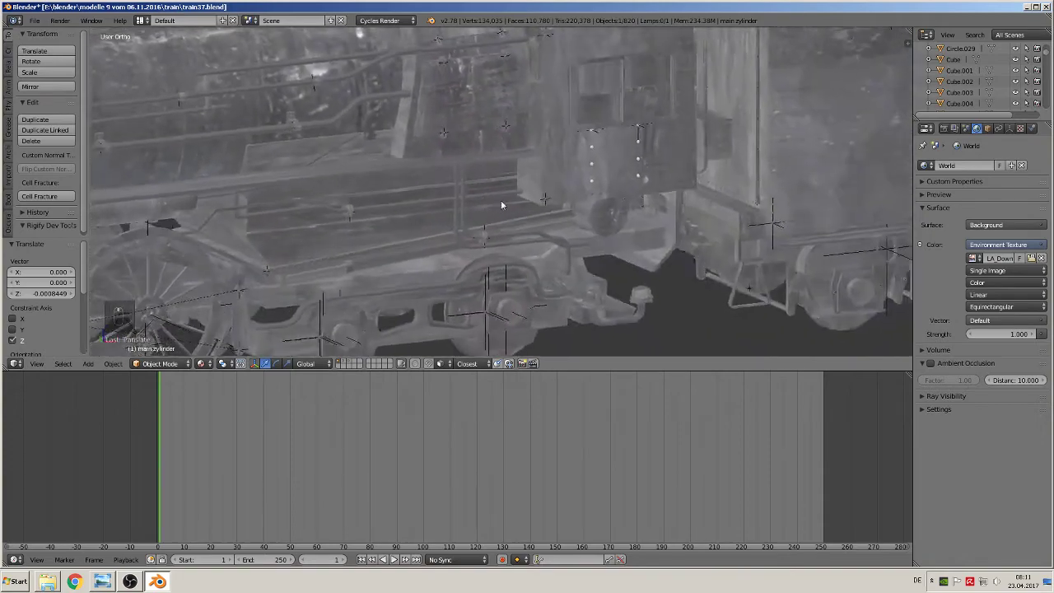
middle_click(445, 178)
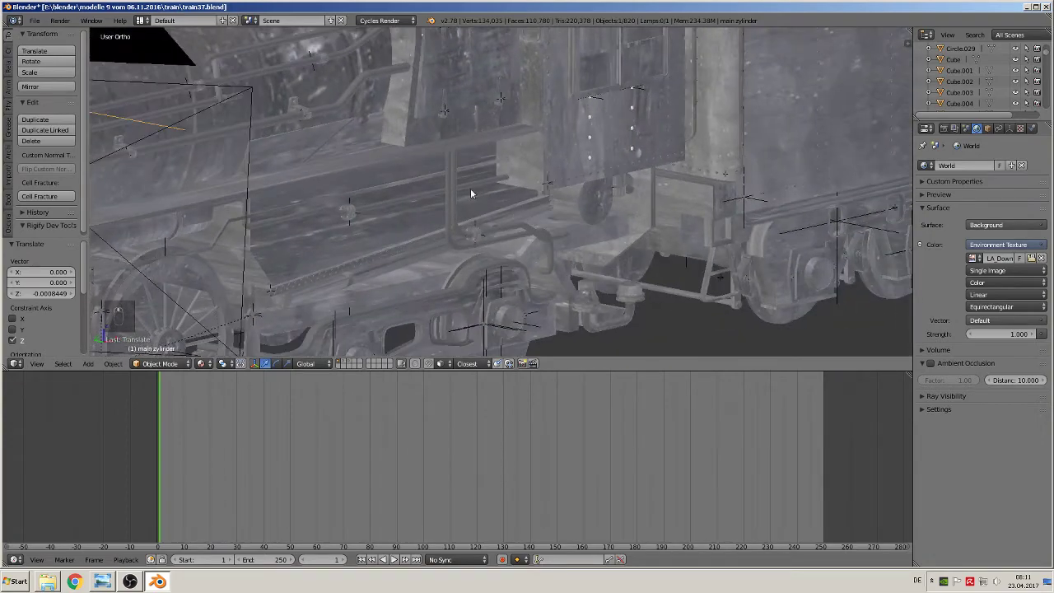
right_click(408, 140)
key("Tab")
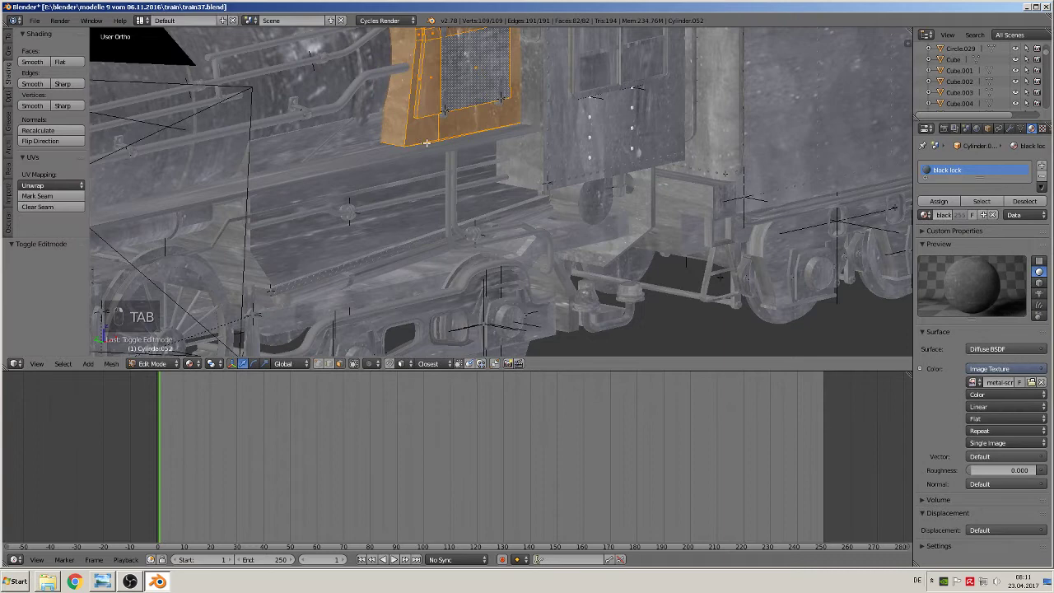
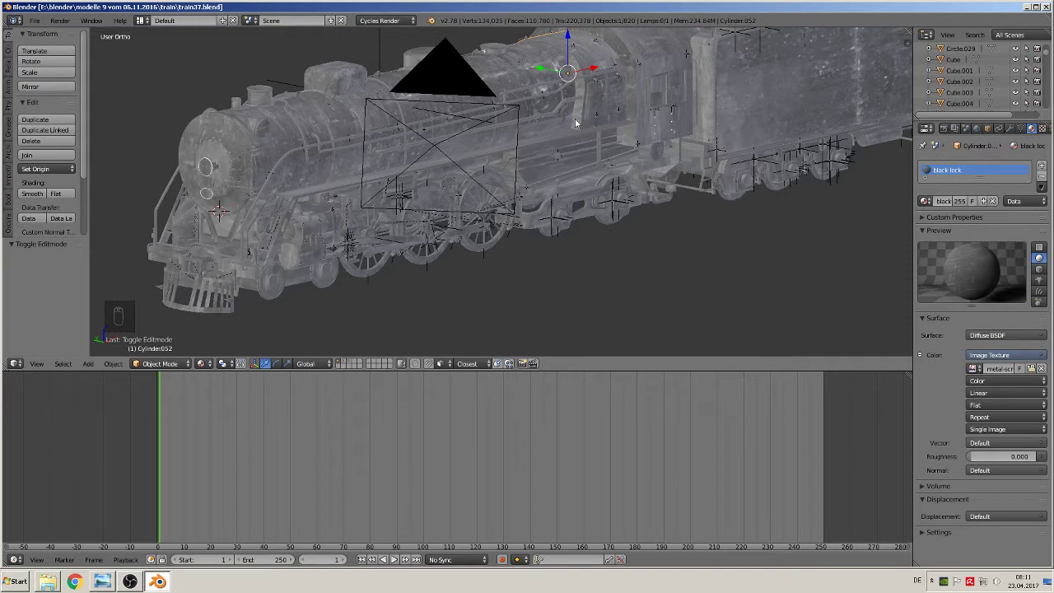
In the Node Editor, route Texture Coordinate through Mapping into the Image Texture's Vector input
left_click_drag(15, 566, 42, 431)
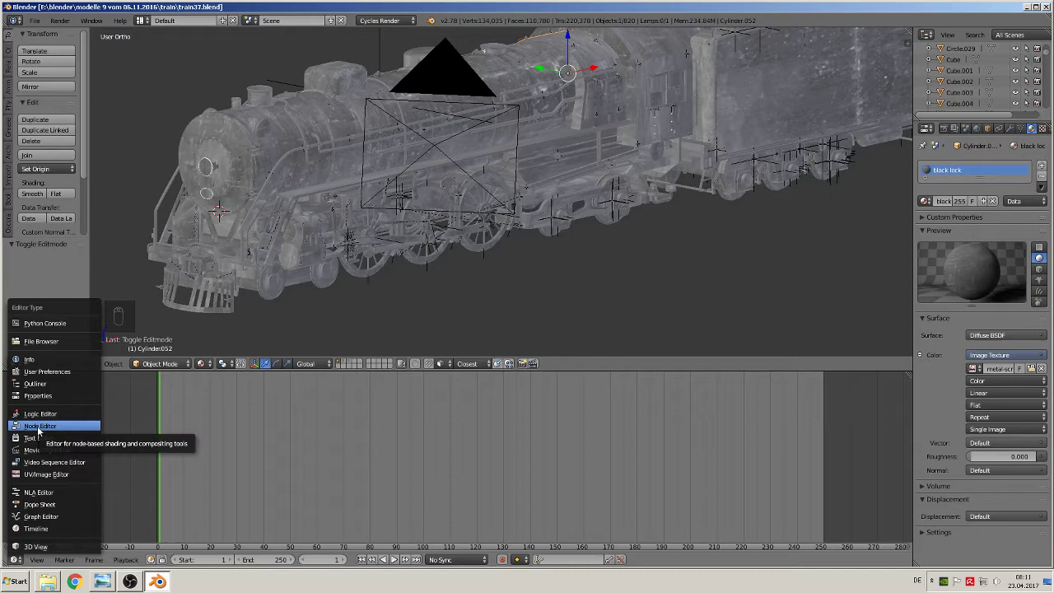
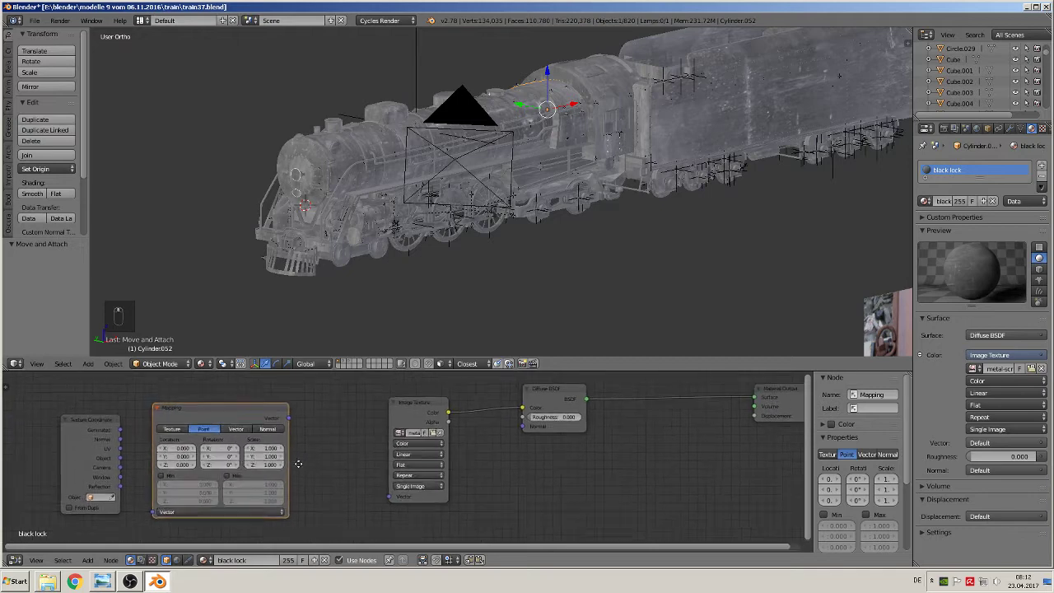
left_click_drag(110, 452, 147, 517)
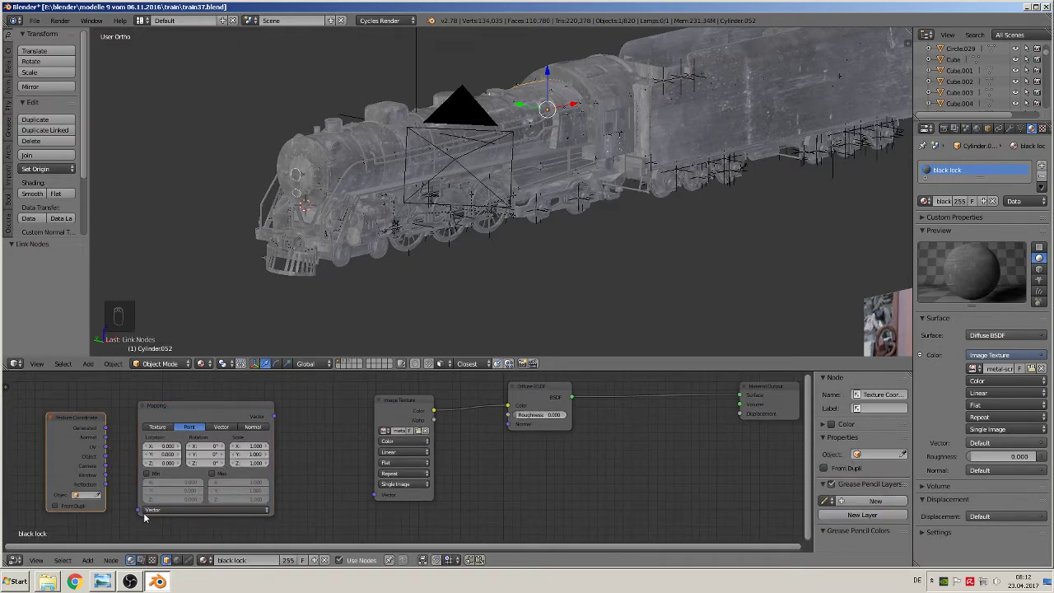
left_click_drag(112, 449, 289, 428)
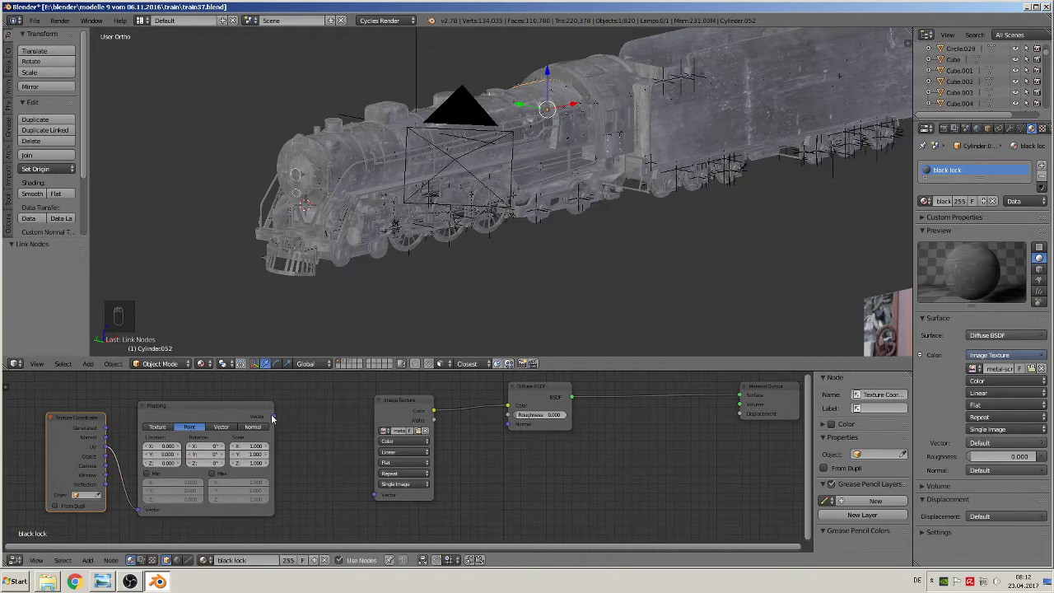
left_click_drag(280, 420, 377, 497)
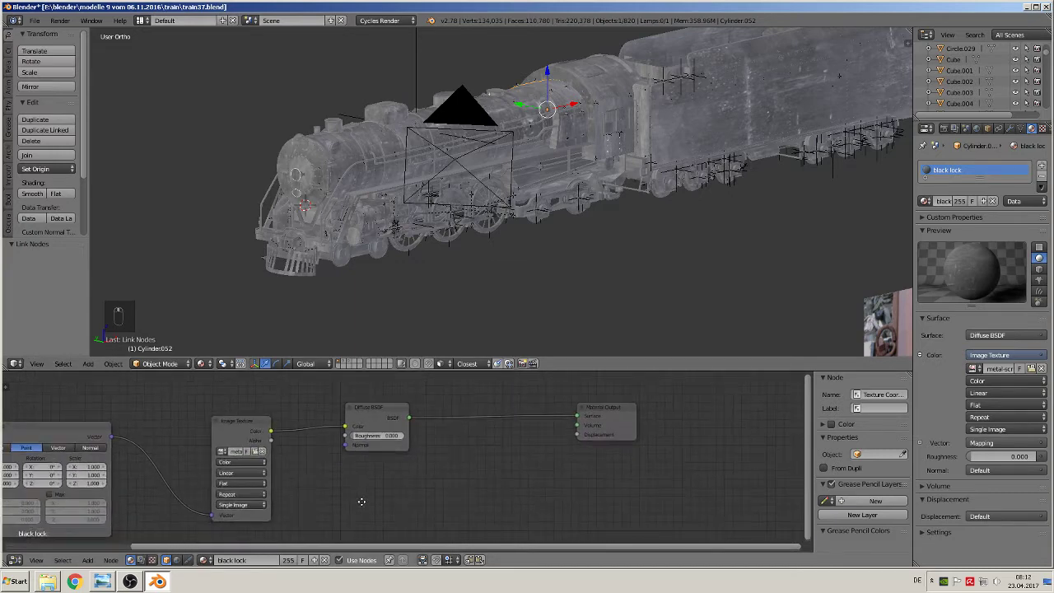
left_click_drag(222, 428, 509, 287)
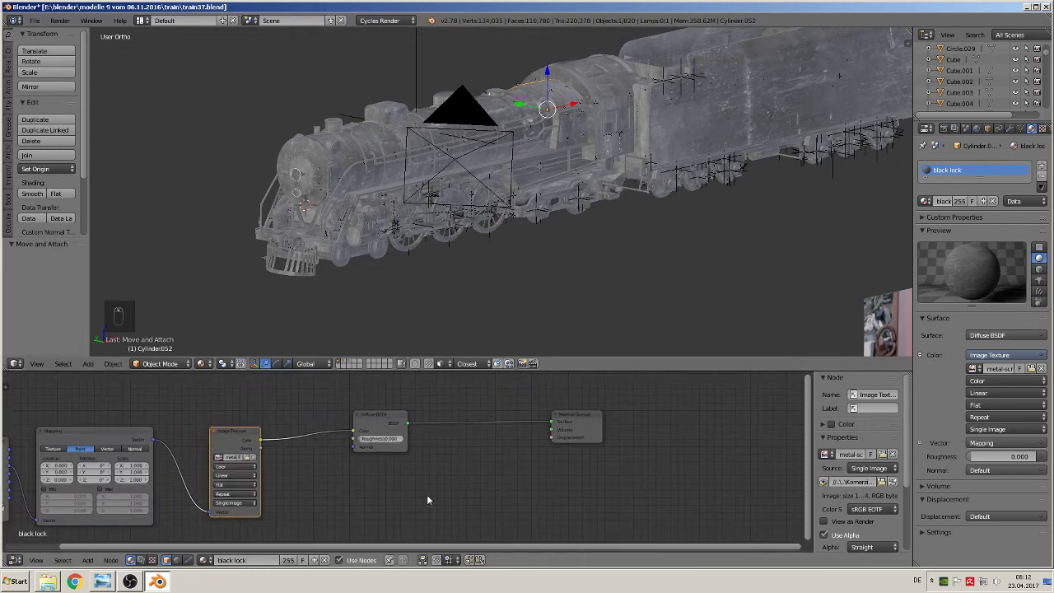
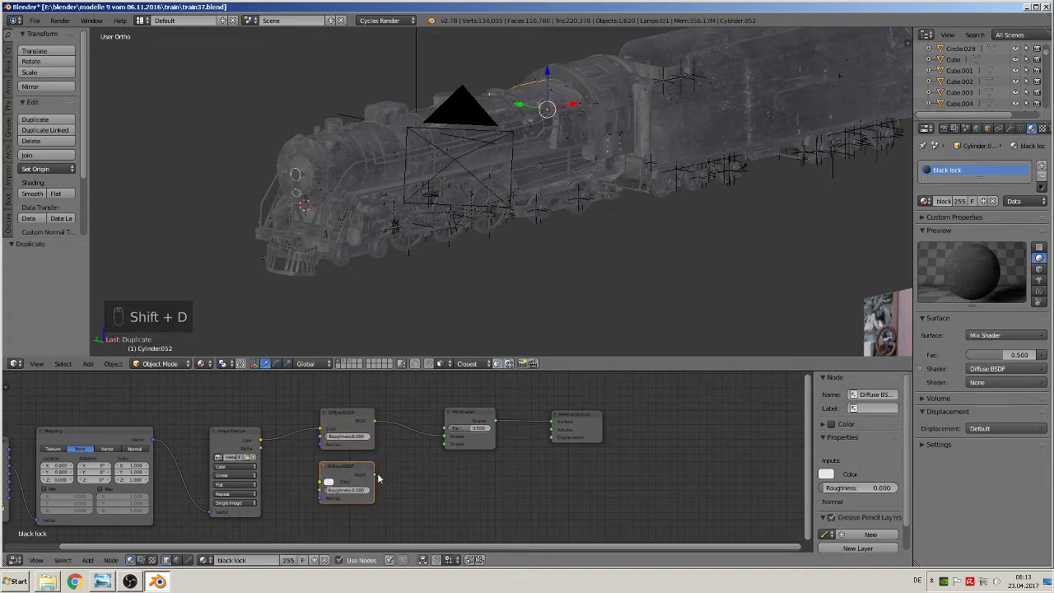
Set the second Diffuse BSDF to black and the Mix Shader Fac to about 0.882
left_click_drag(385, 479, 453, 449)
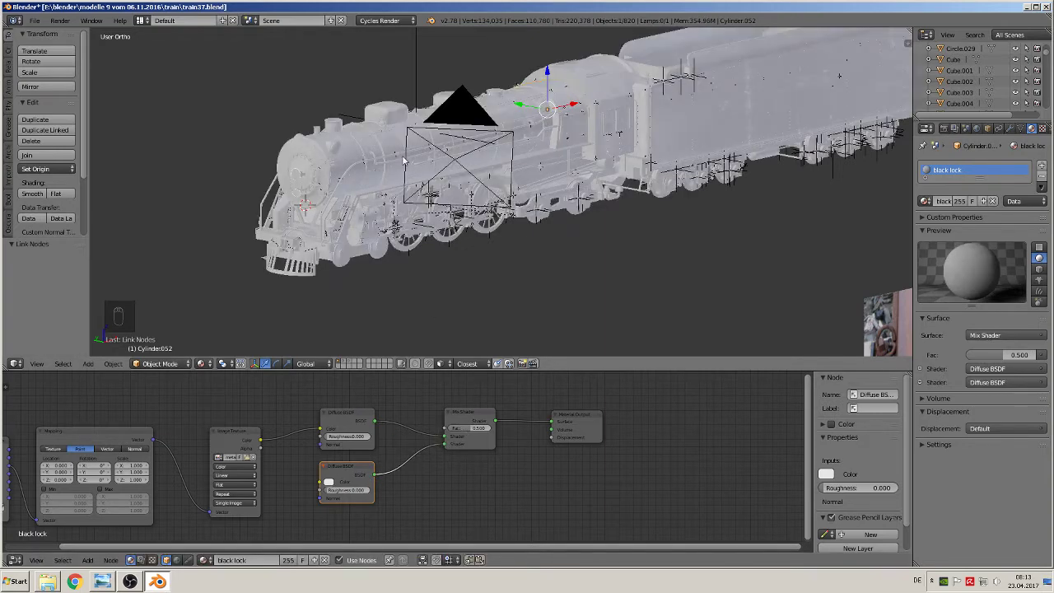
left_click_drag(335, 488, 392, 427)
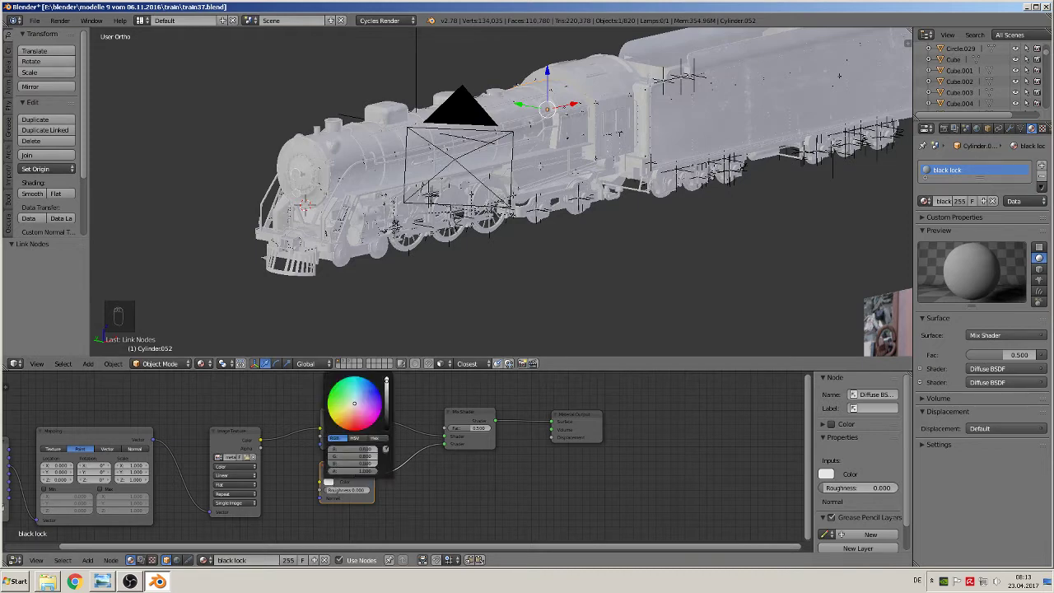
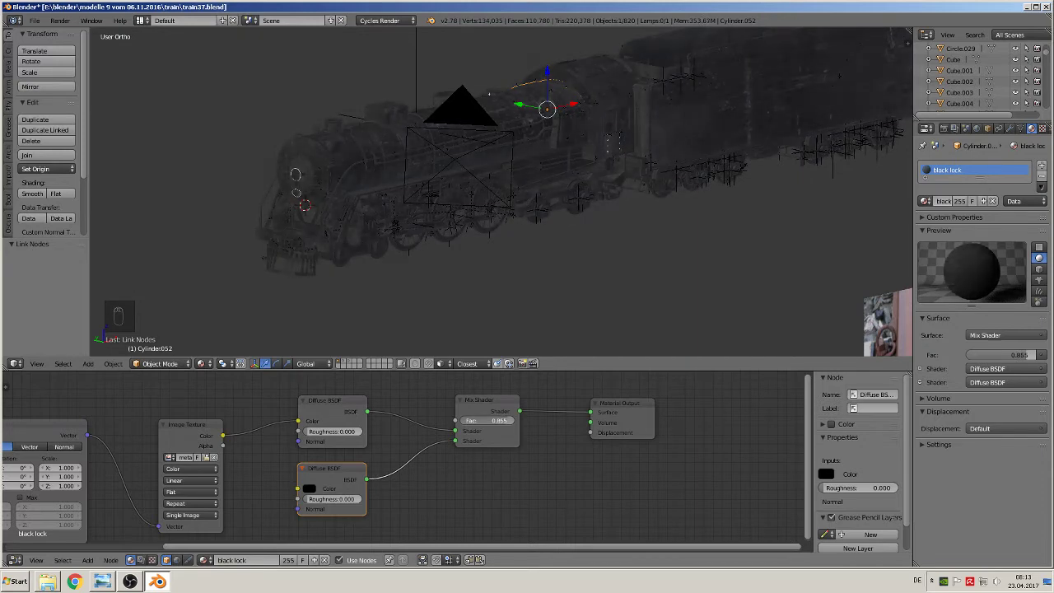
left_click_drag(450, 208, 412, 214)
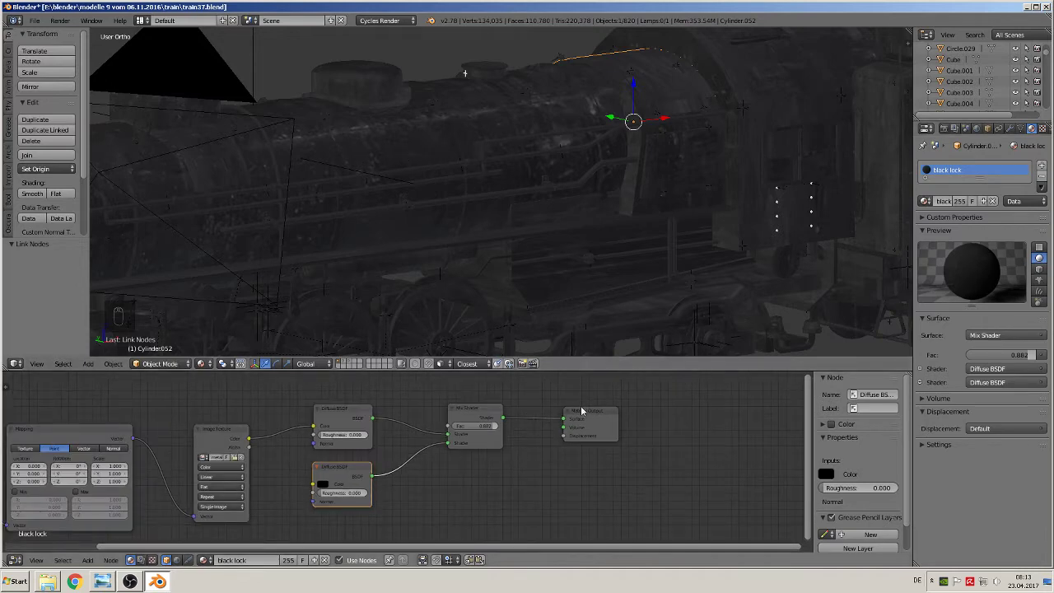
left_click_drag(597, 421, 475, 416)
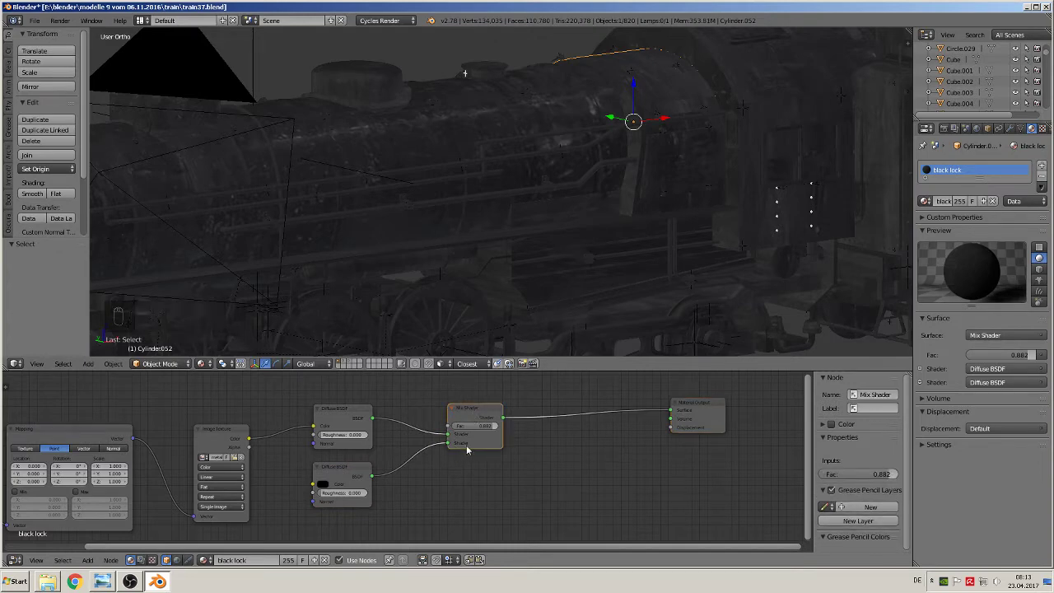
Insert a second Mix Shader with a Glossy BSDF, driven by the scratched metal Image Texture colour
key("shift+d")
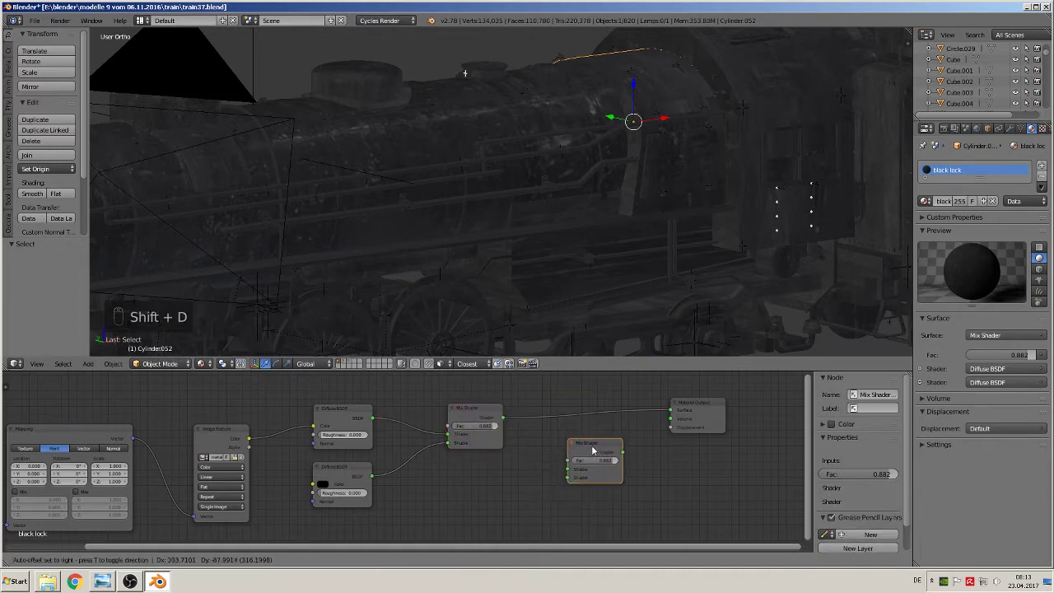
left_click_drag(634, 465, 574, 462)
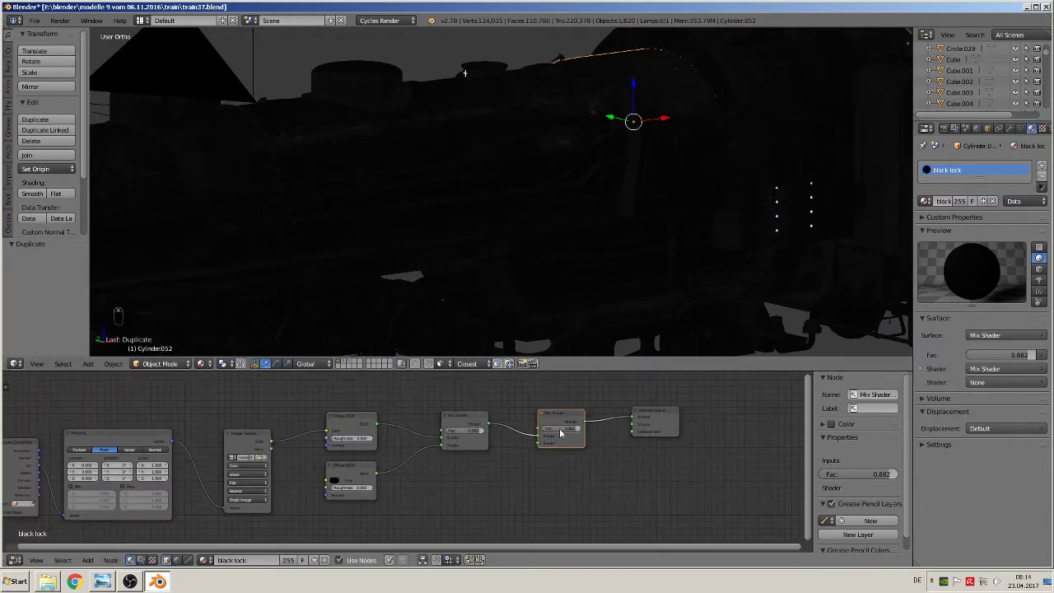
left_click_drag(93, 565, 111, 517)
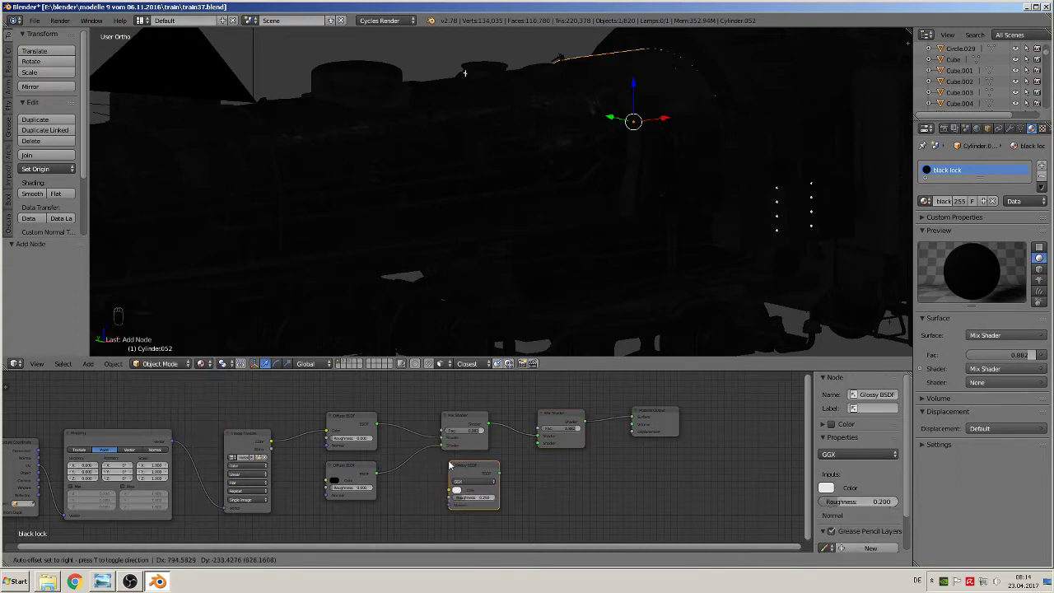
left_click_drag(506, 476, 551, 448)
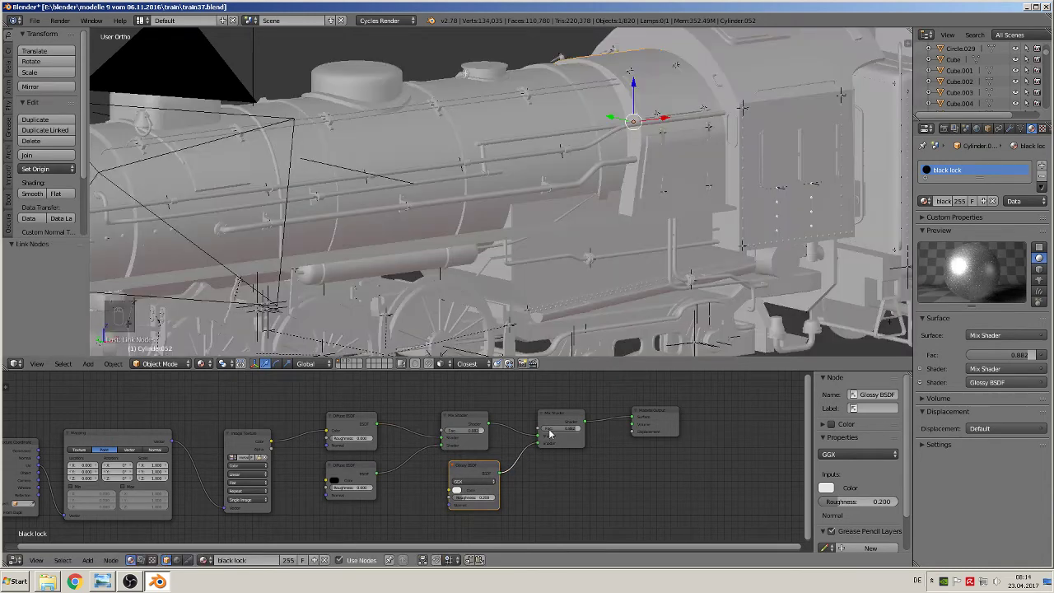
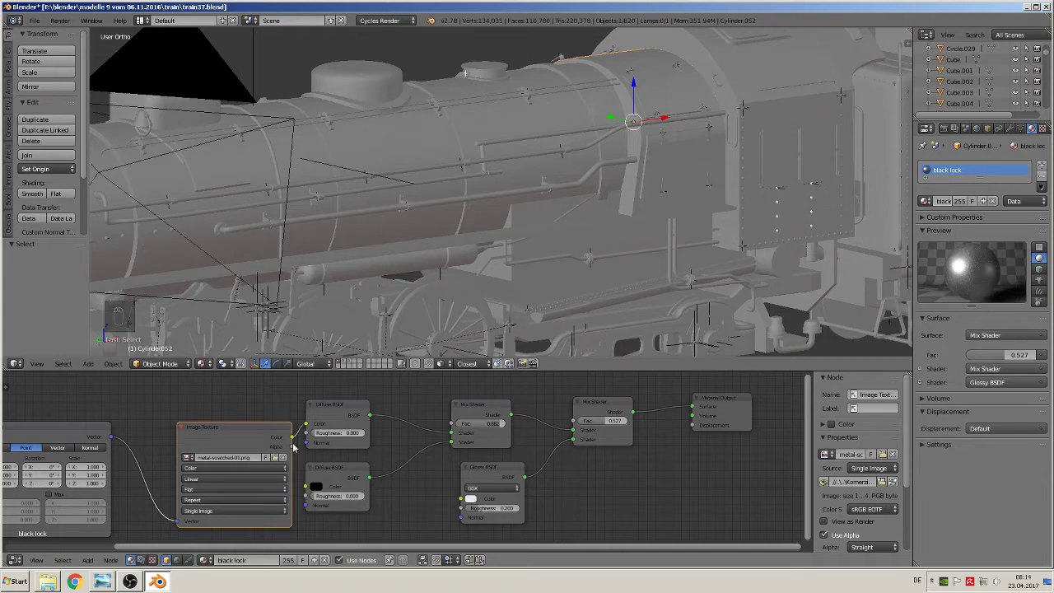
left_click_drag(269, 429, 582, 423)
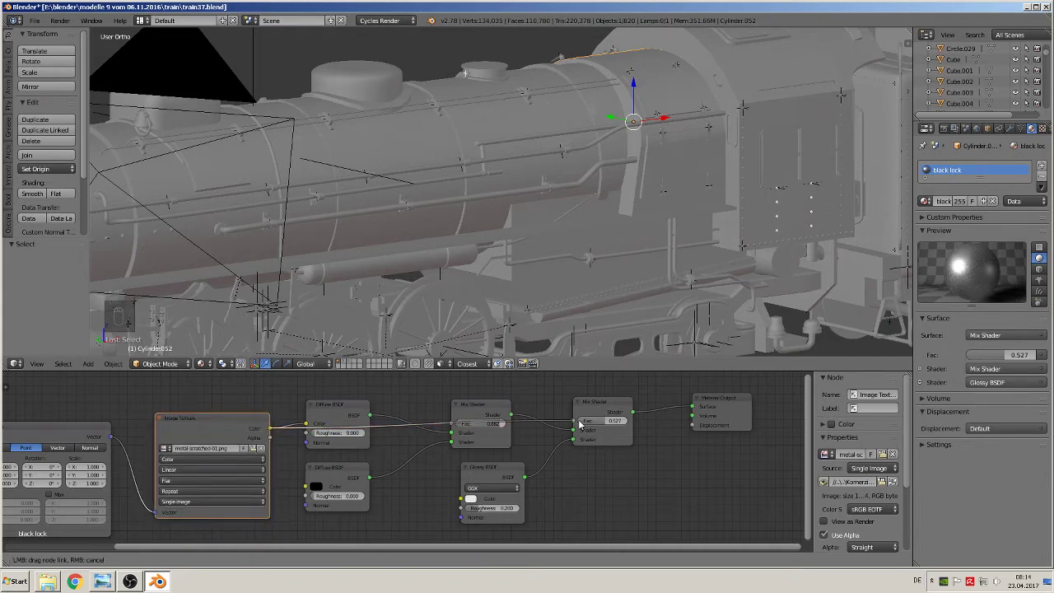
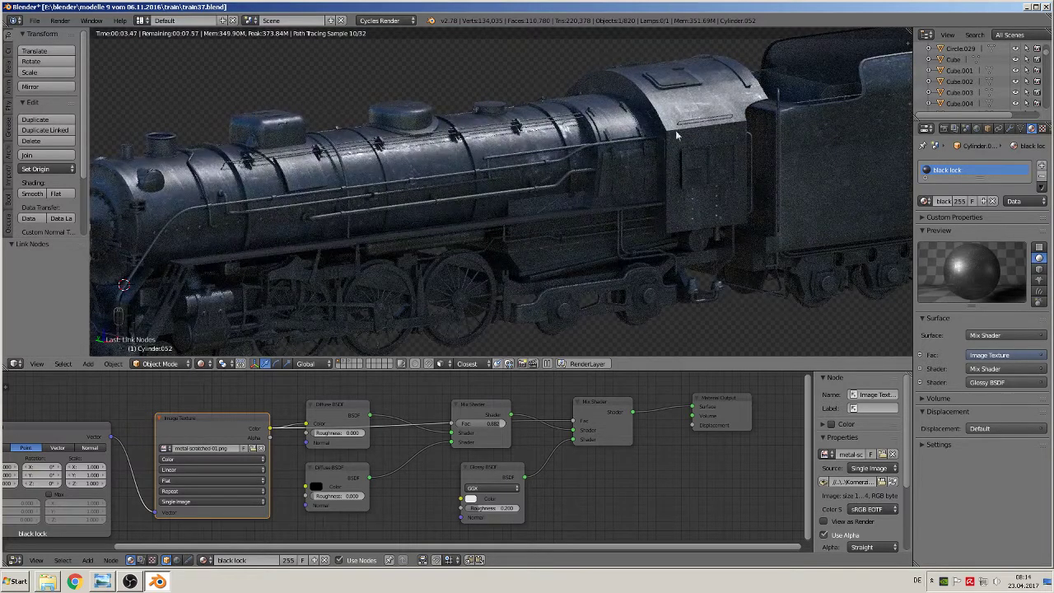
In Rendered view, lower the Glossy BSDF colour to a dark grey of about 0.15
left_click_drag(454, 225, 487, 238)
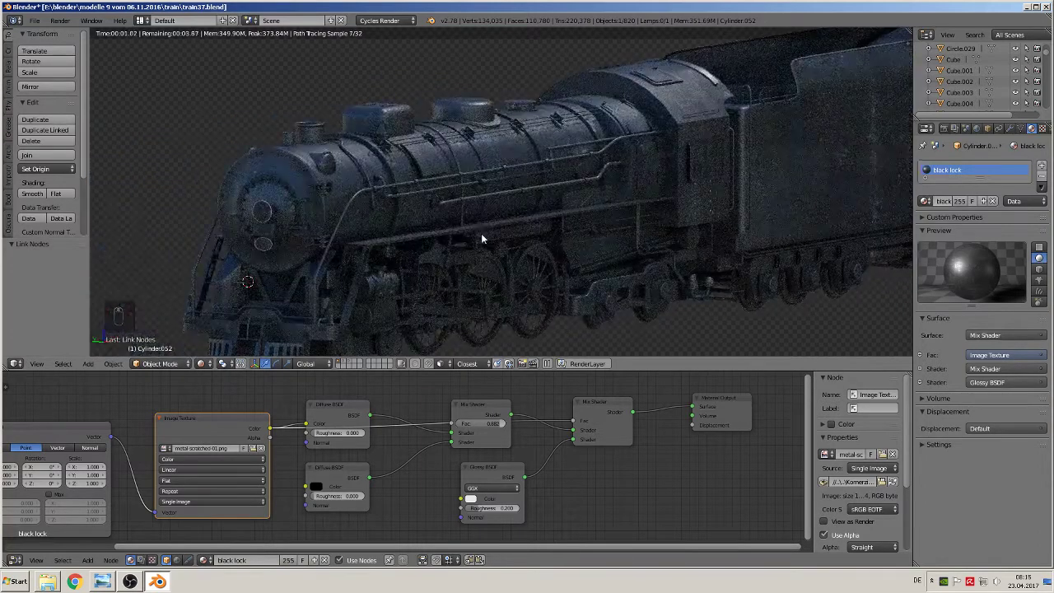
left_click_drag(512, 176, 552, 446)
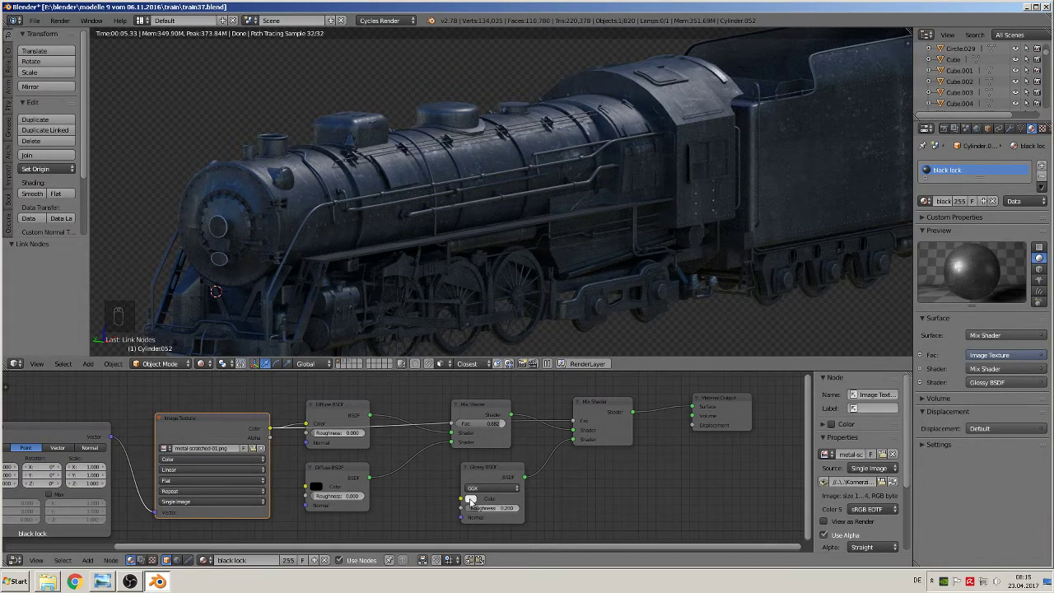
left_click_drag(476, 504, 543, 432)
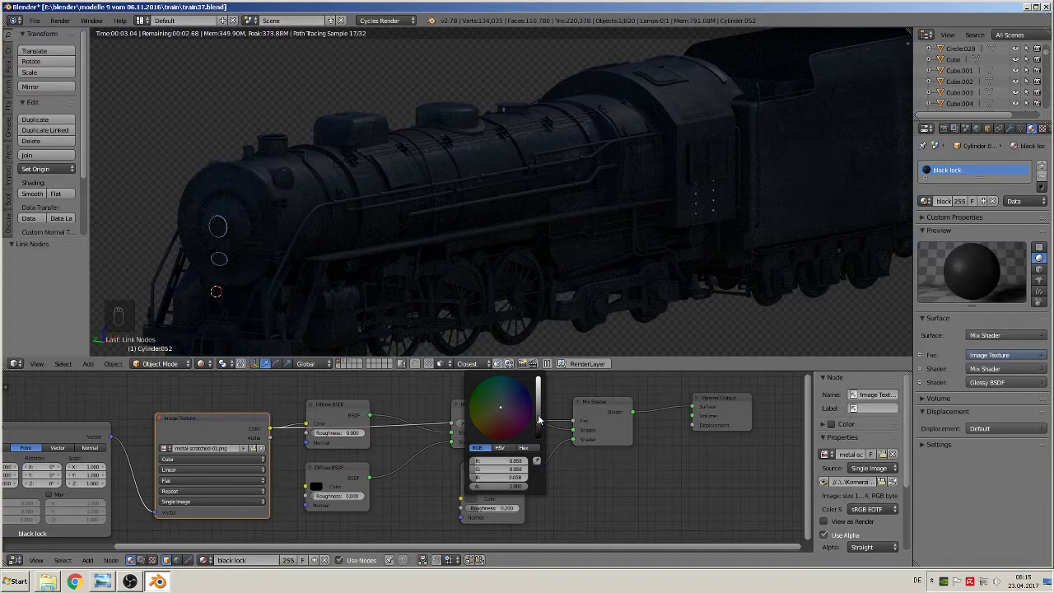
left_click_drag(466, 177, 518, 422)
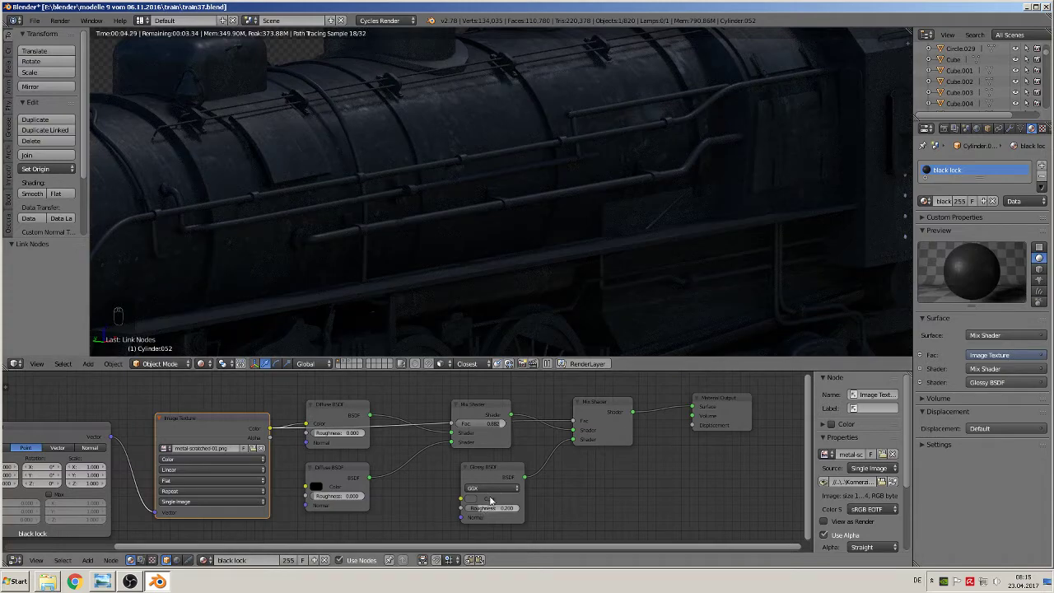
left_click_drag(475, 500, 539, 415)
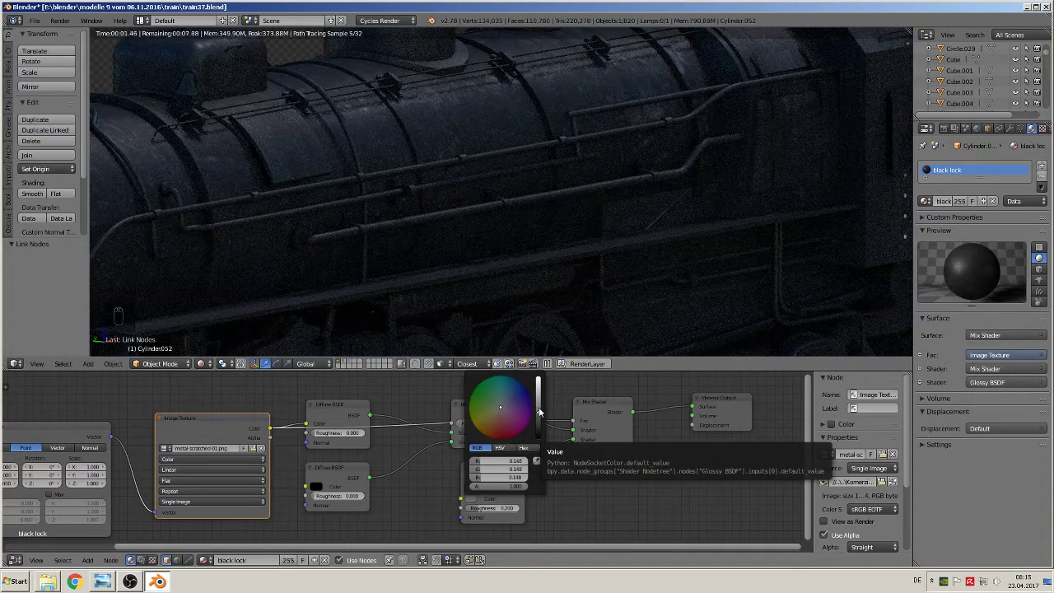
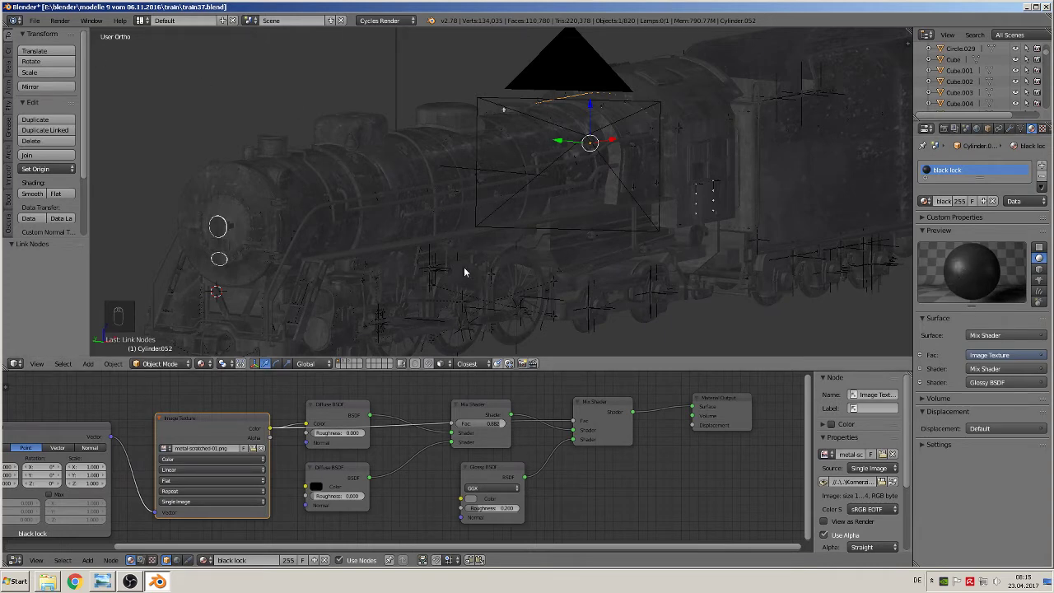
Rearrange the mix shader and output nodes and link the scratch texture colour to Displacement
left_click_drag(481, 403, 655, 430)
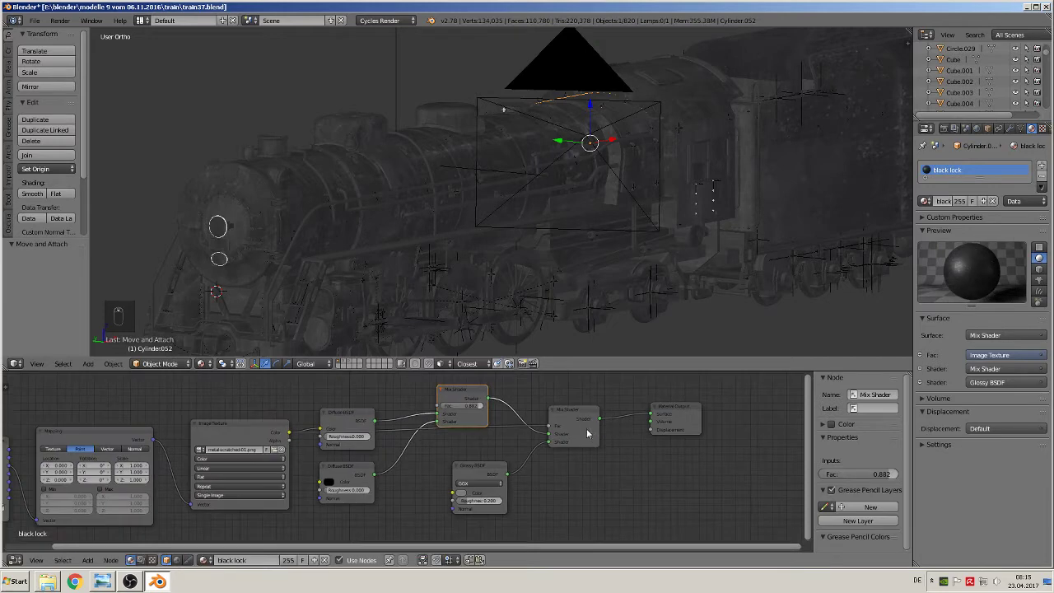
left_click_drag(578, 419, 362, 301)
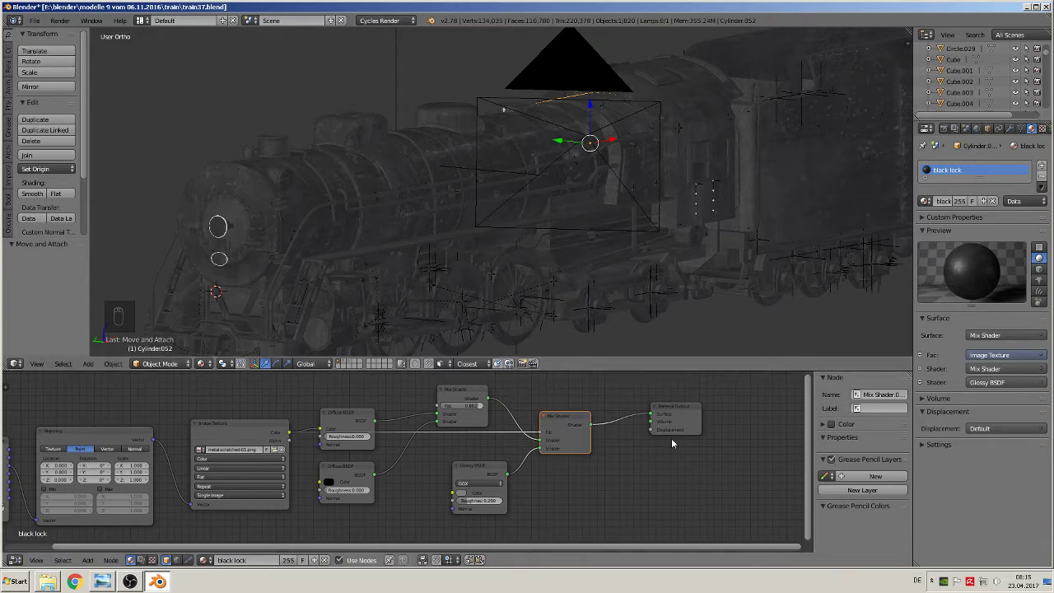
left_click_drag(686, 417, 726, 446)
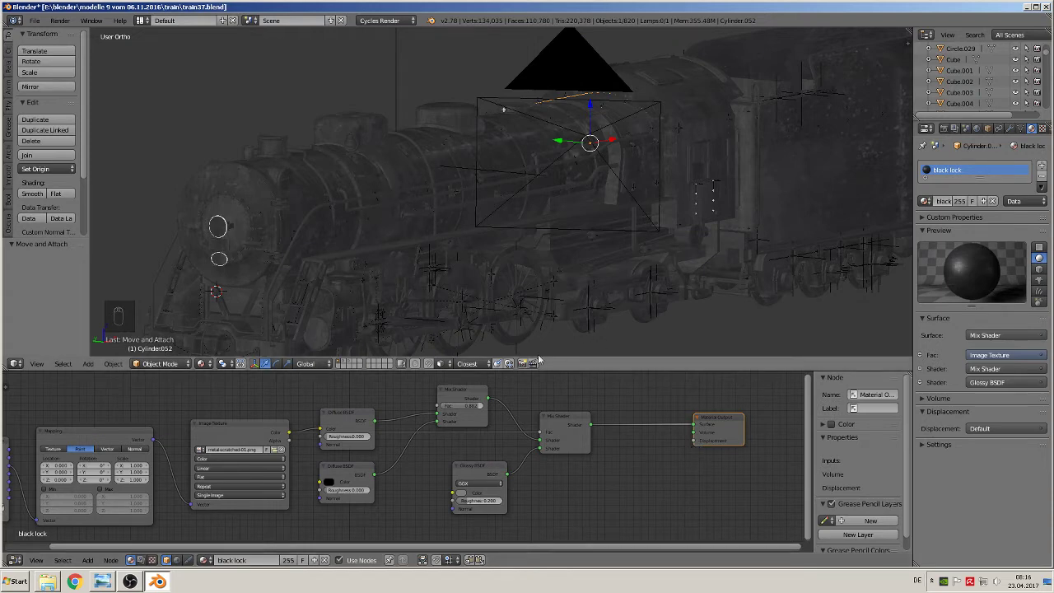
left_click_drag(407, 228, 294, 438)
left_click_drag(294, 437, 699, 445)
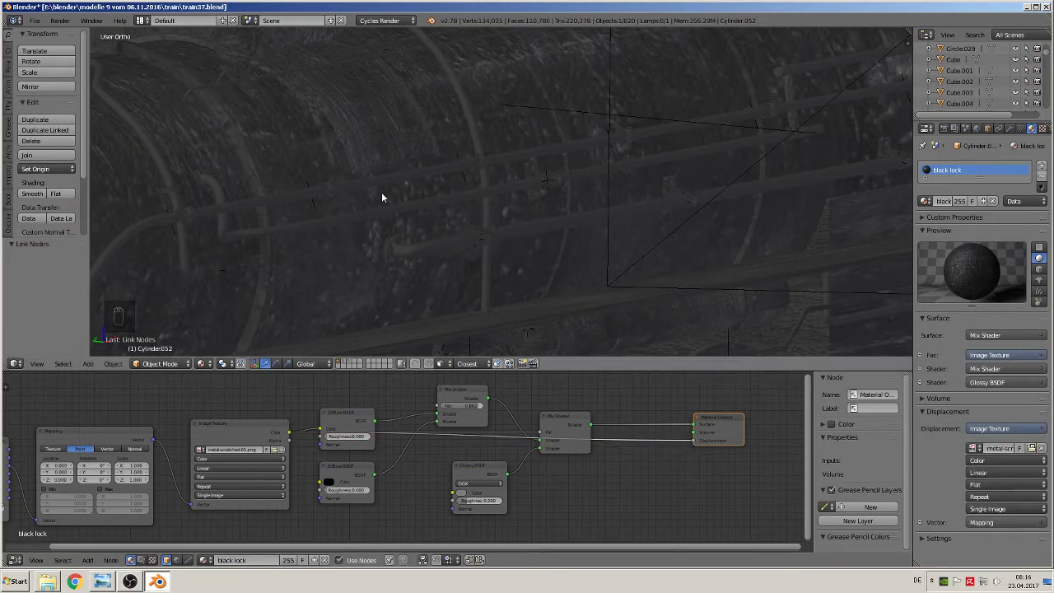
Remove and remake the scratch texture's link to the Displacement socket
left_click_drag(399, 208, 276, 156)
left_click_drag(279, 161, 696, 443)
left_click_drag(698, 444, 408, 219)
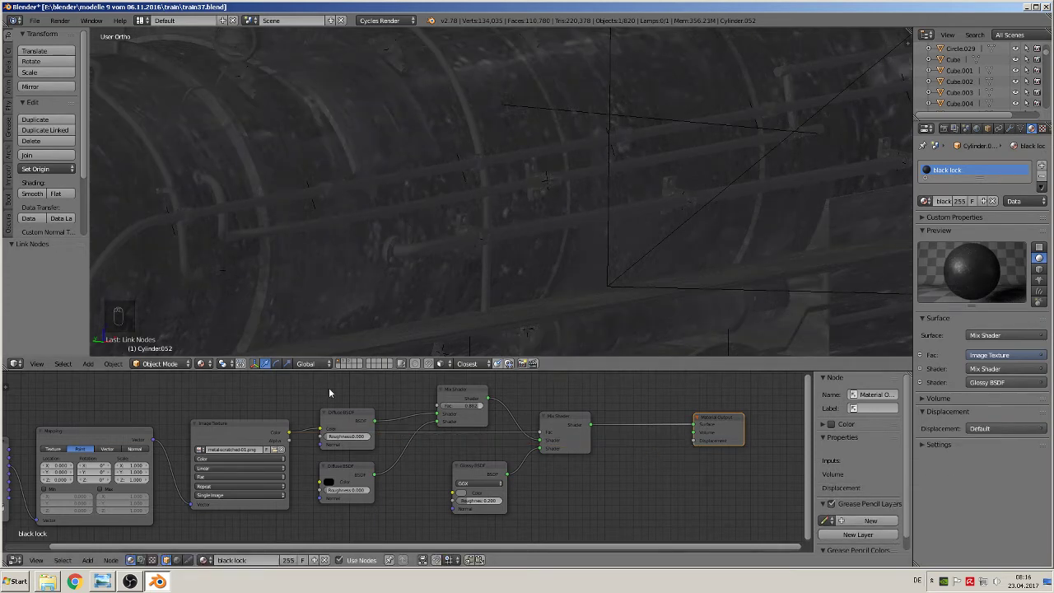
left_click_drag(291, 436, 511, 211)
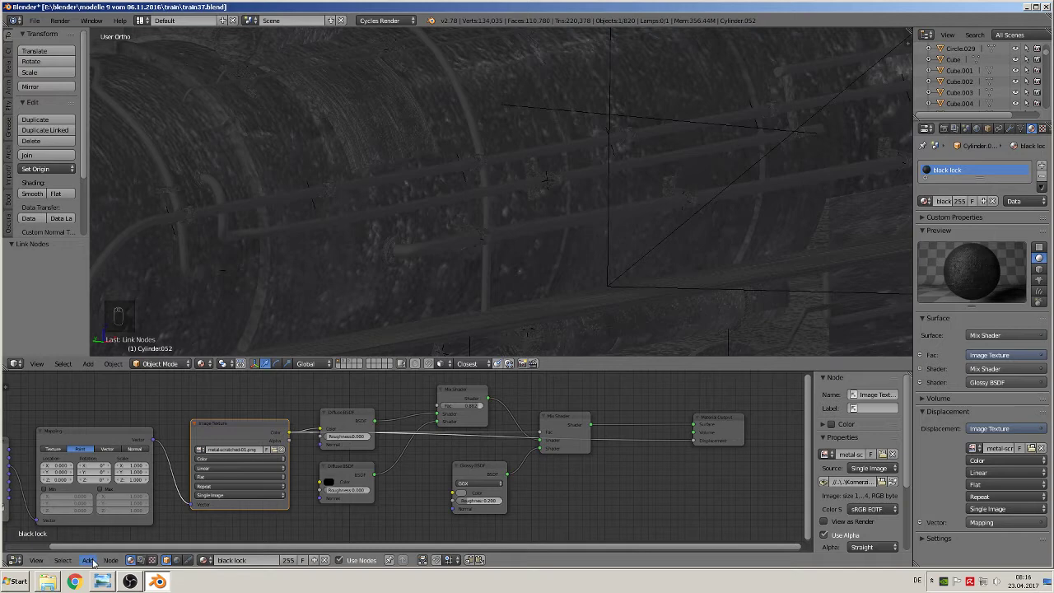
Insert a Math Multiply node at 0.030 between the scratch texture and Displacement
left_click_drag(96, 563, 106, 473)
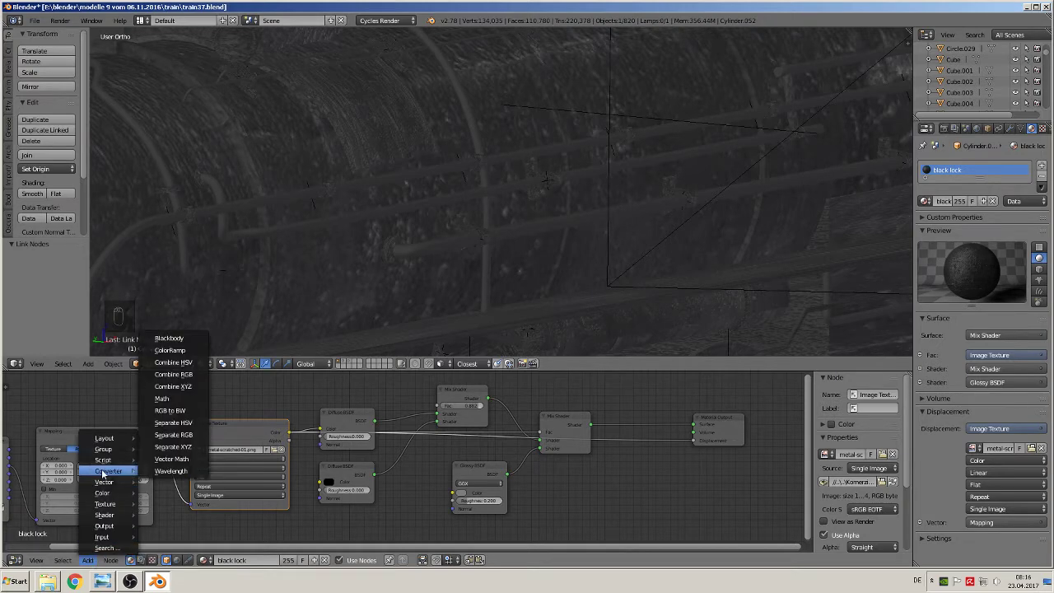
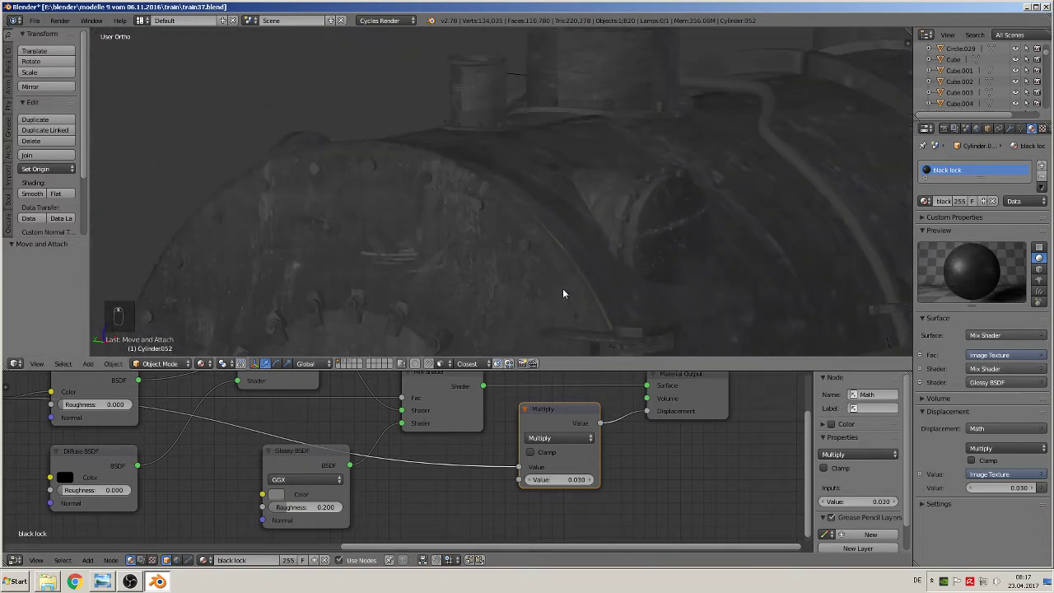
left_click_drag(210, 369, 585, 217)
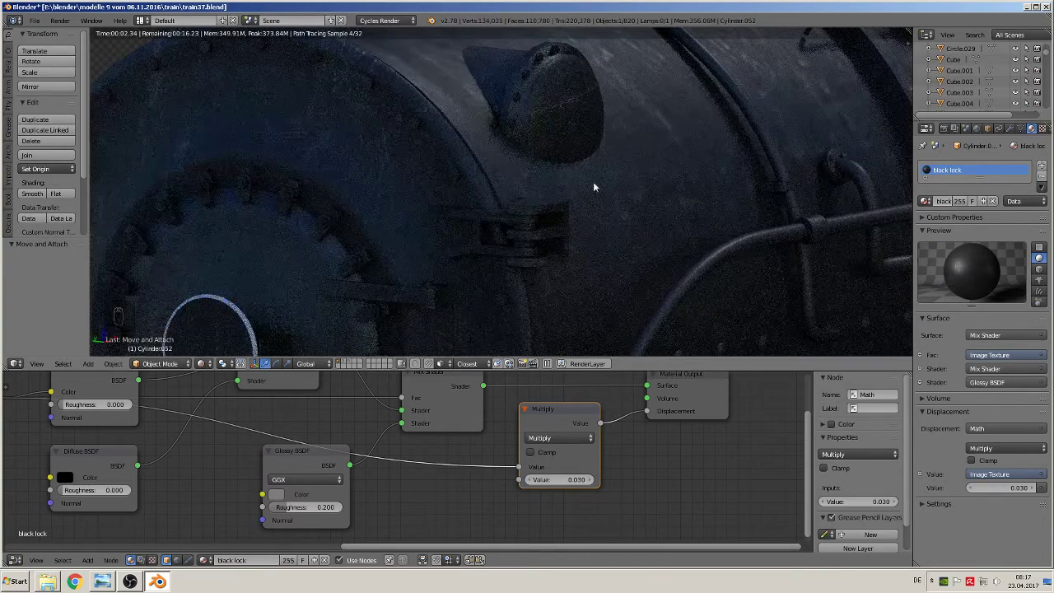
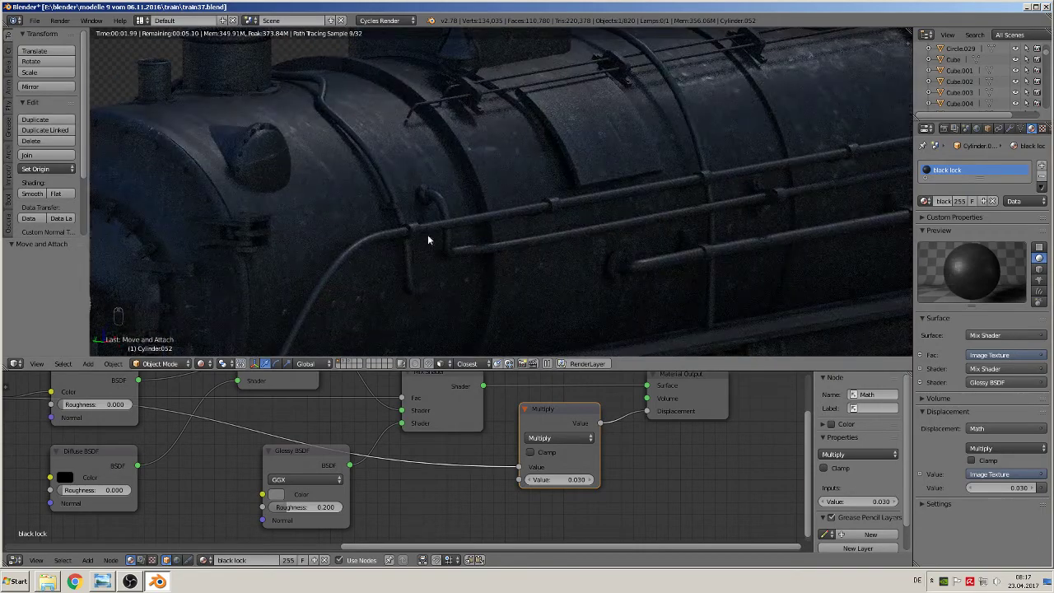
Refocus the rendered preview on the boiler front to check the displacement
left_click(487, 253)
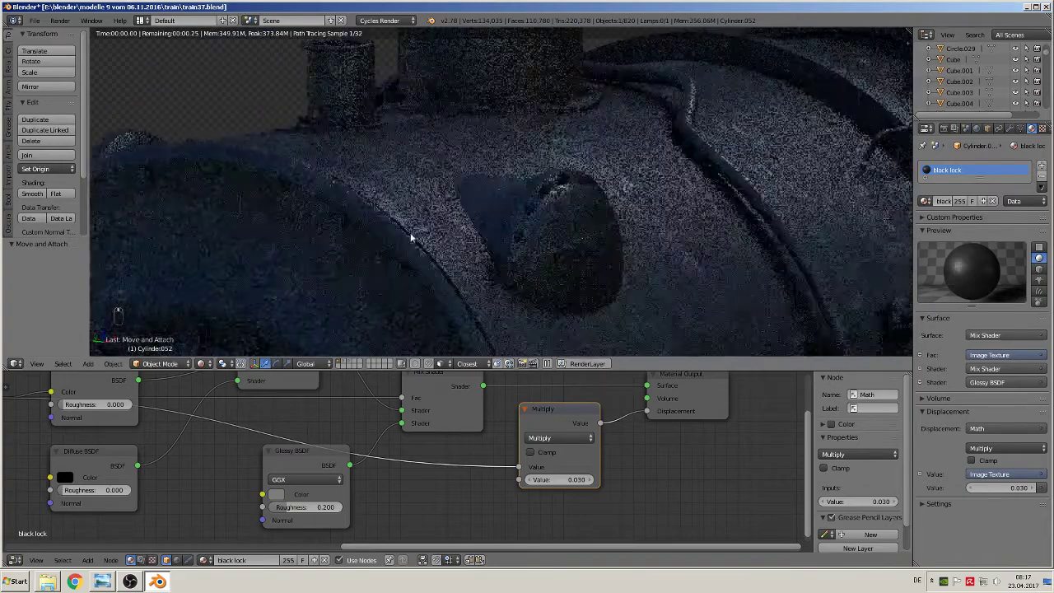
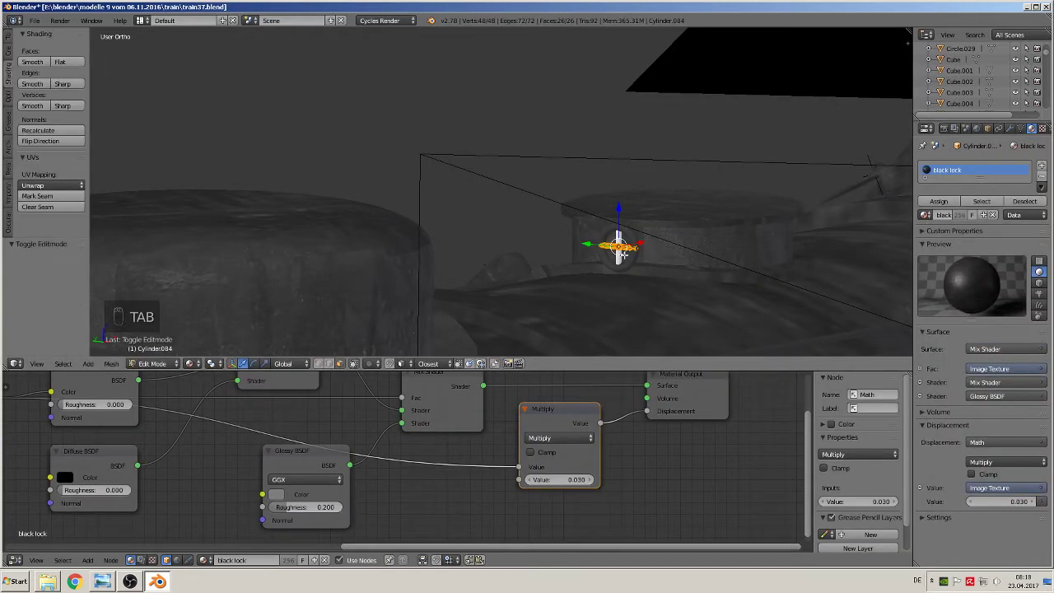
Smart UV Project the small dome mesh so the scratched black material maps onto it
key("u")
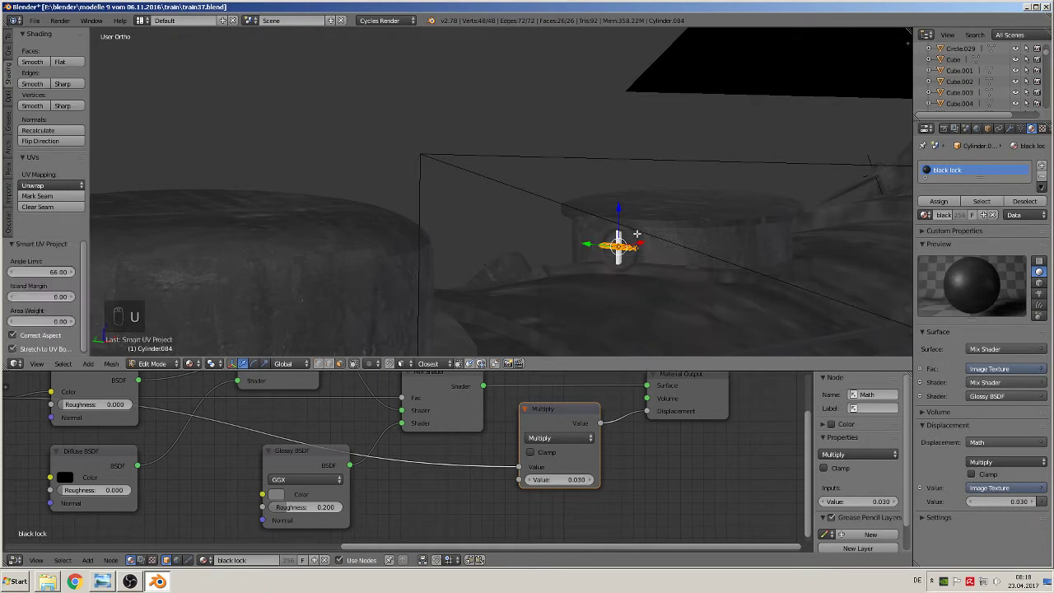
key("Tab")
key("Tab")
key("Tab")
key("Tab")
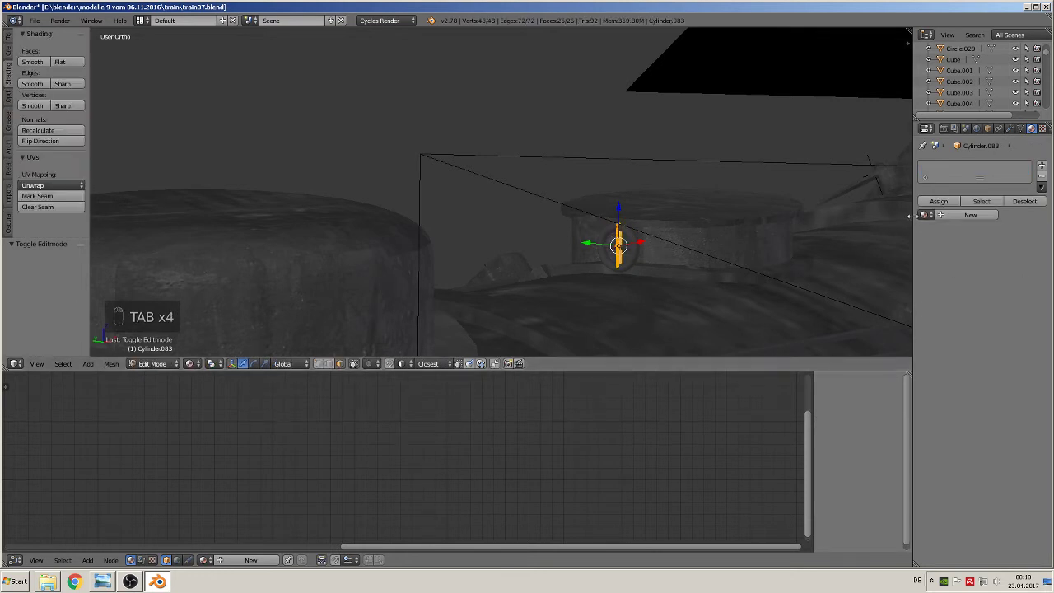
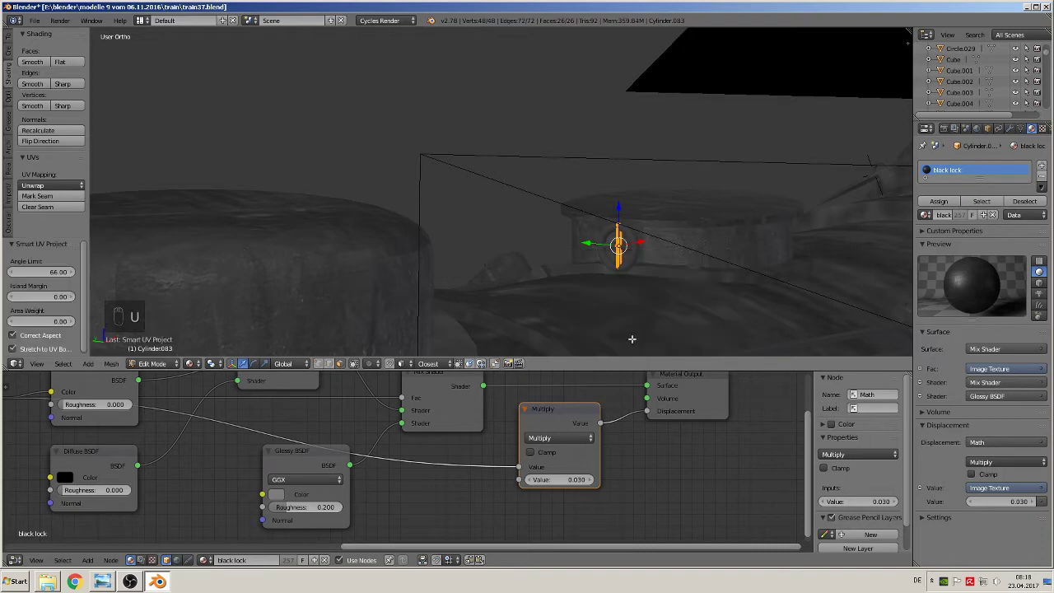
key("Tab")
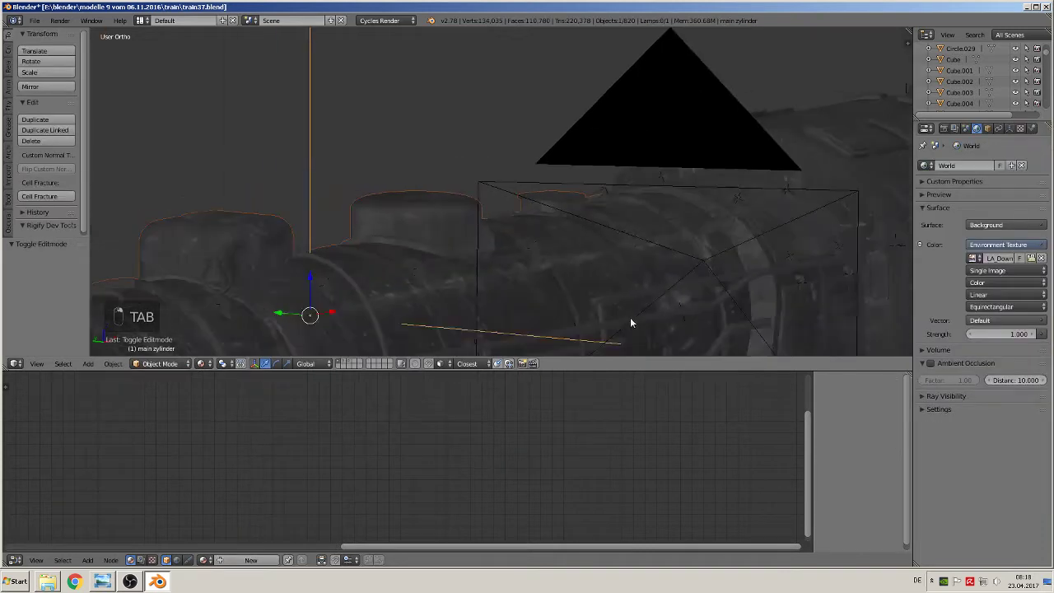
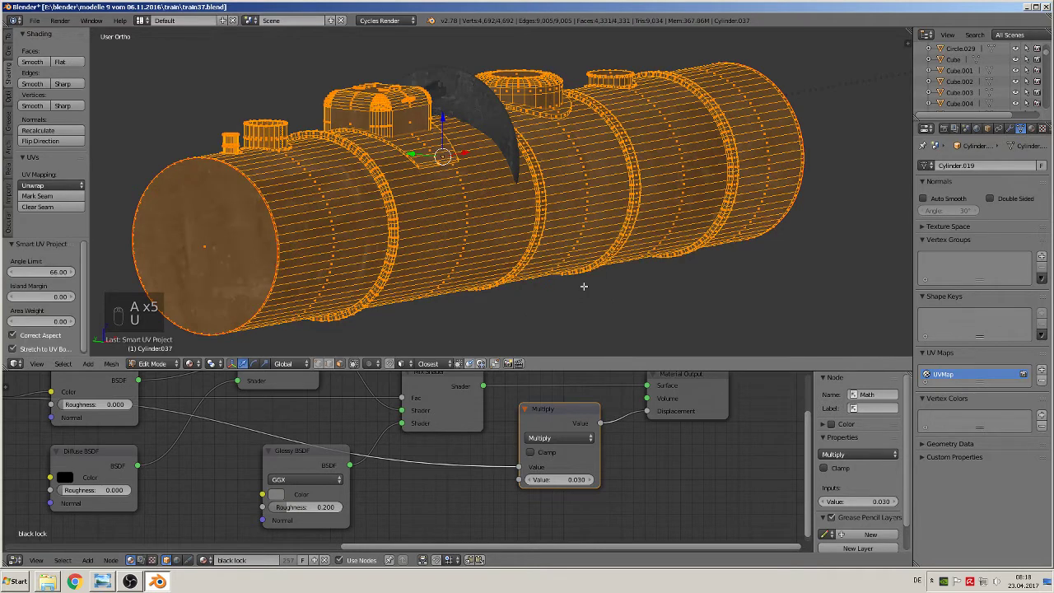
Smart UV Project the boiler cylinder and undo a stray change
key("Tab")
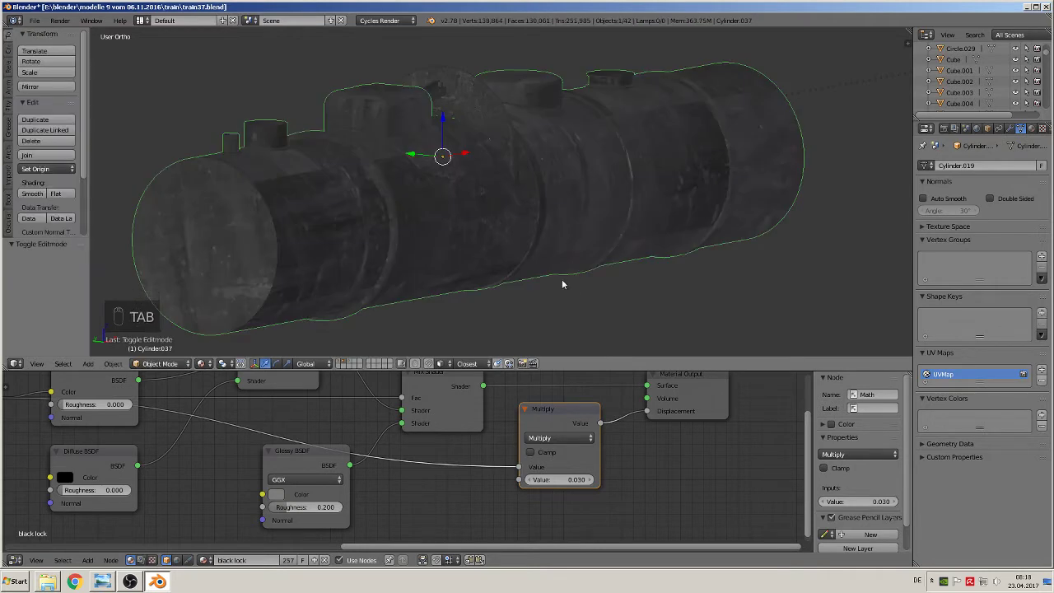
key("ctrl+z")
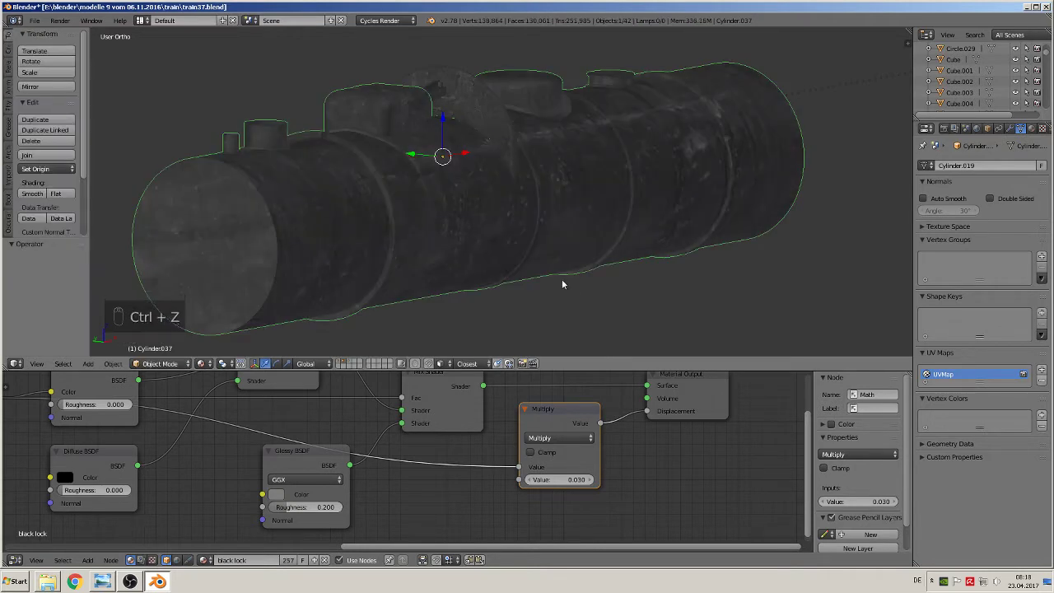
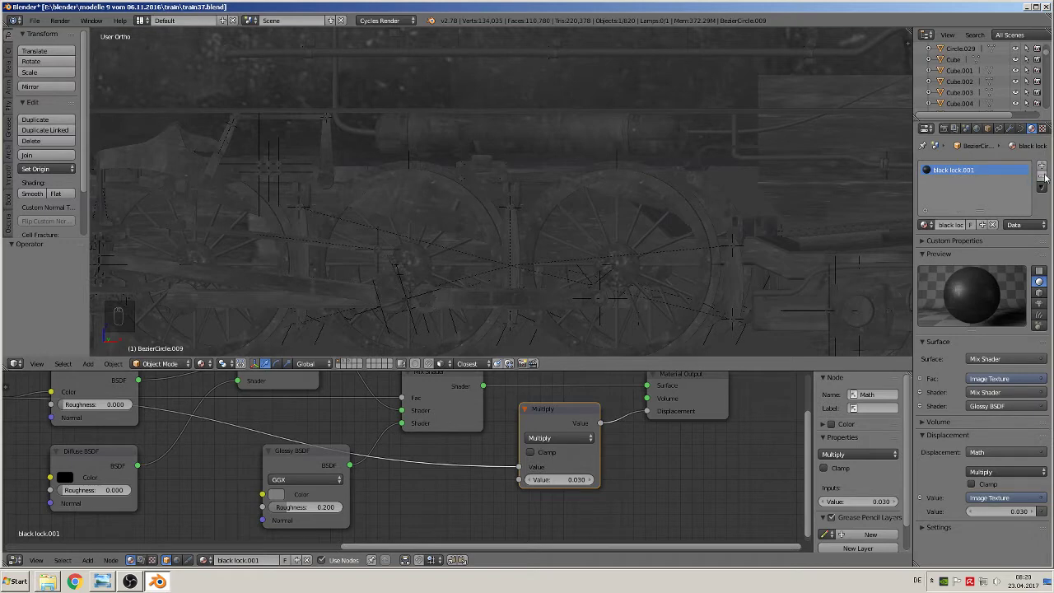
Give the curve a copy of black lock and turn its diffuse colour red
key("ctrl+z")
left_click(1045, 166)
left_click_drag(1030, 174, 953, 217)
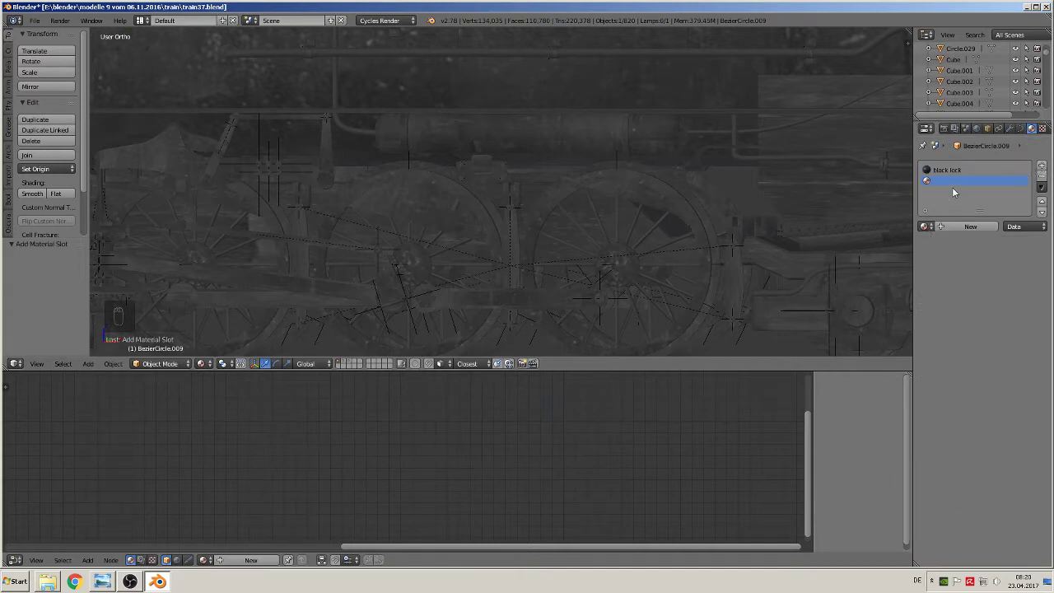
left_click_drag(955, 173, 975, 177)
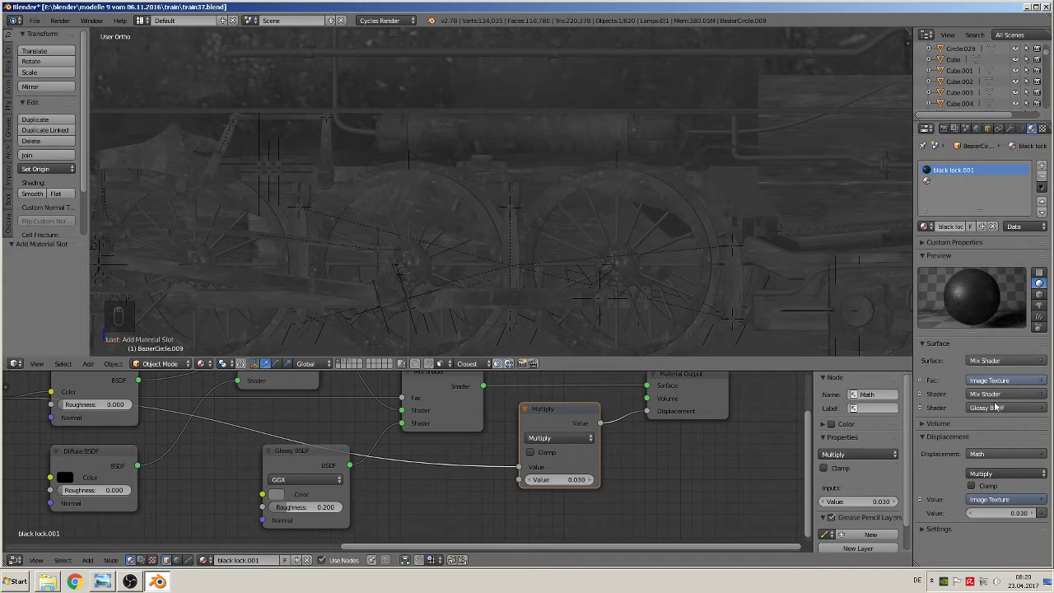
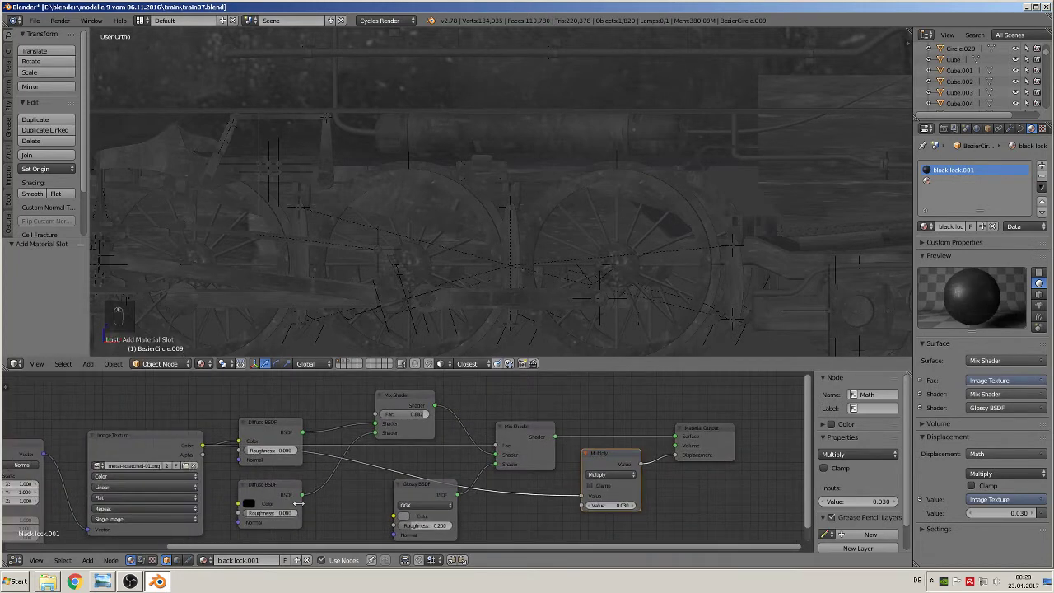
left_click_drag(252, 505, 322, 394)
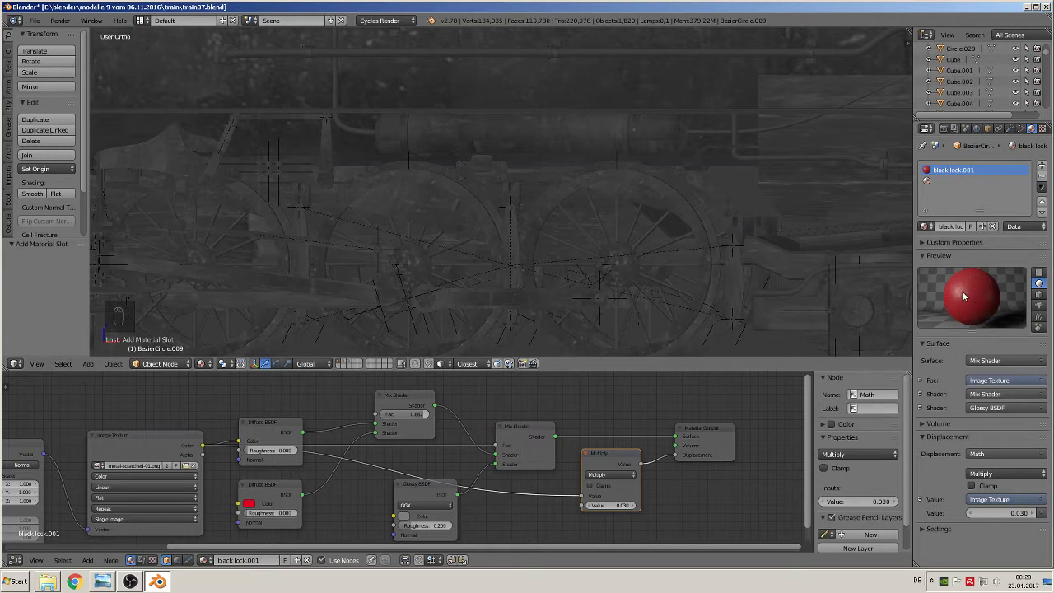
Remove the extra material slot and rename the red copy to red iron
left_click_drag(952, 188, 853, 215)
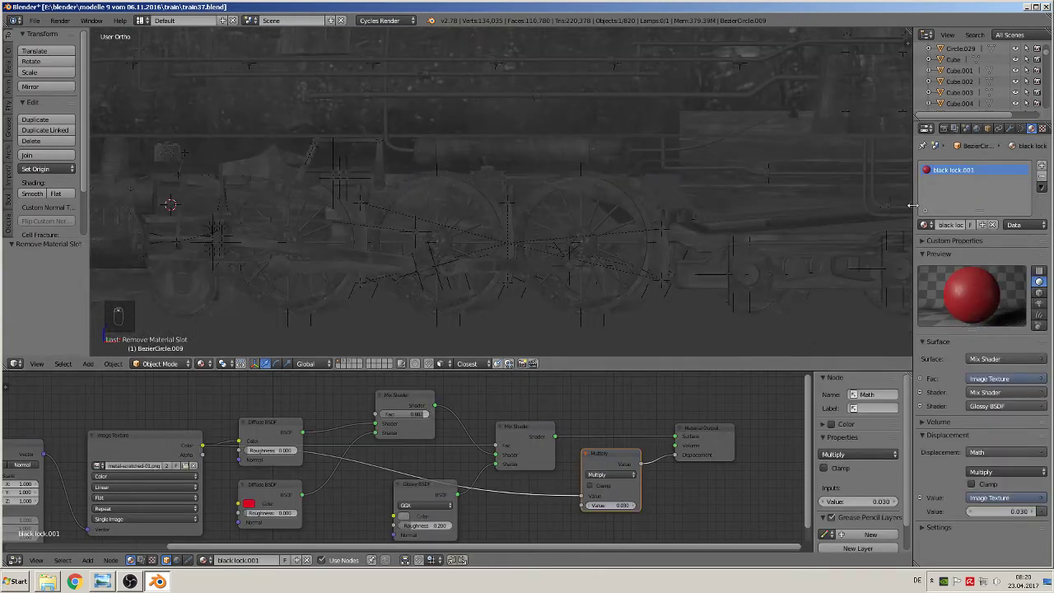
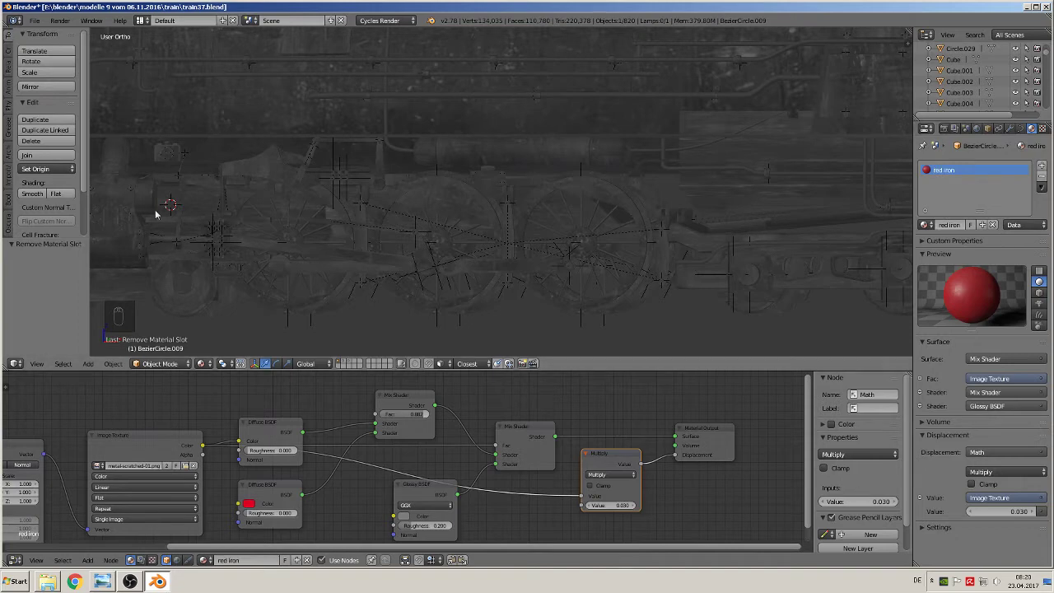
left_click_drag(420, 237, 649, 201)
left_click_drag(648, 201, 712, 203)
left_click_drag(701, 220, 348, 363)
left_click_drag(348, 363, 559, 217)
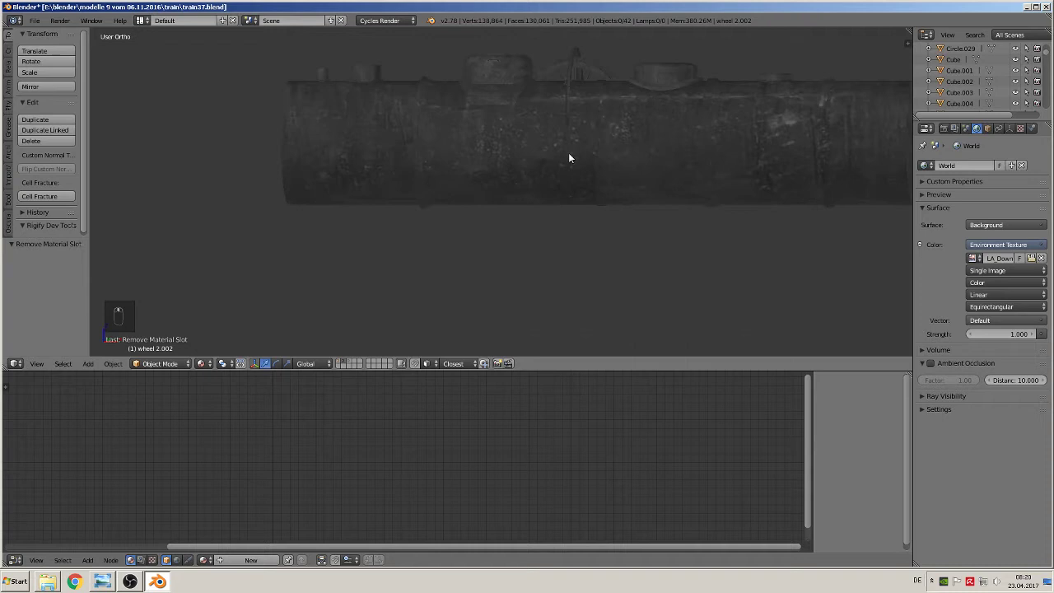
Assign red iron to the wheel, apply rotation and scale, and Smart UV Project it
key("z")
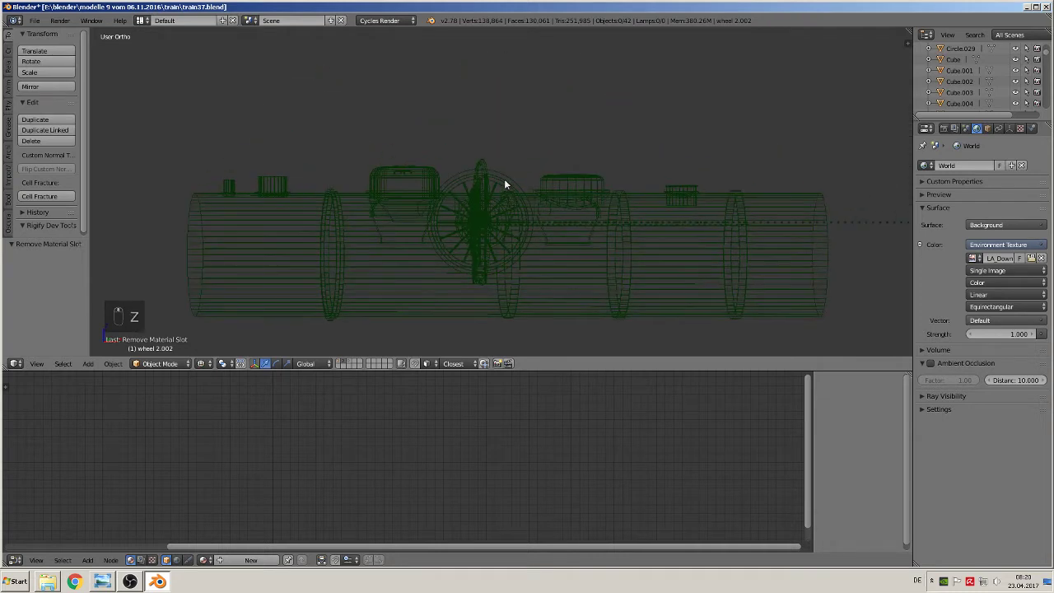
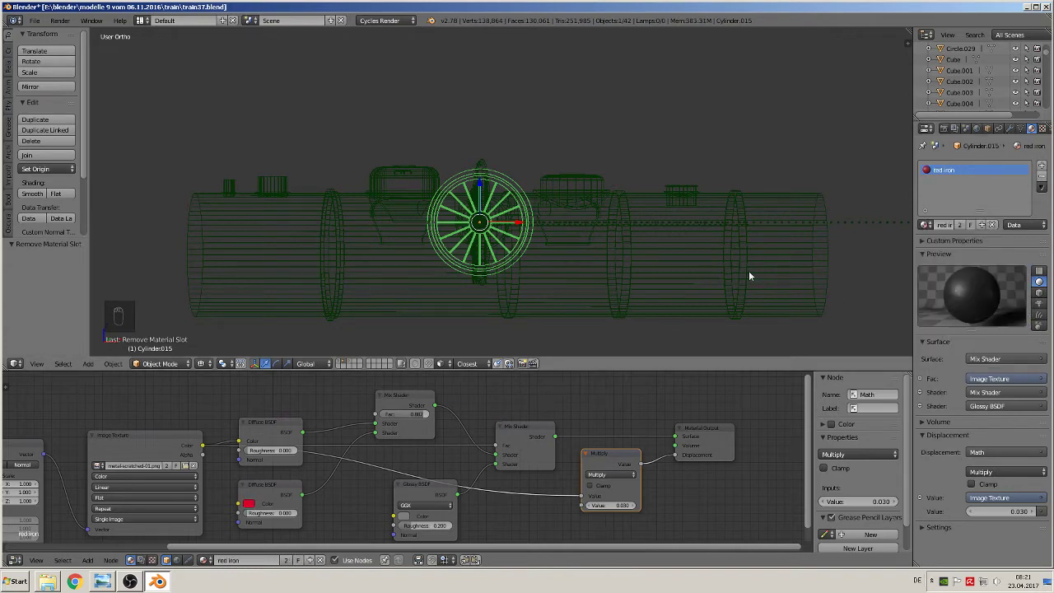
left_click_drag(207, 363, 491, 207)
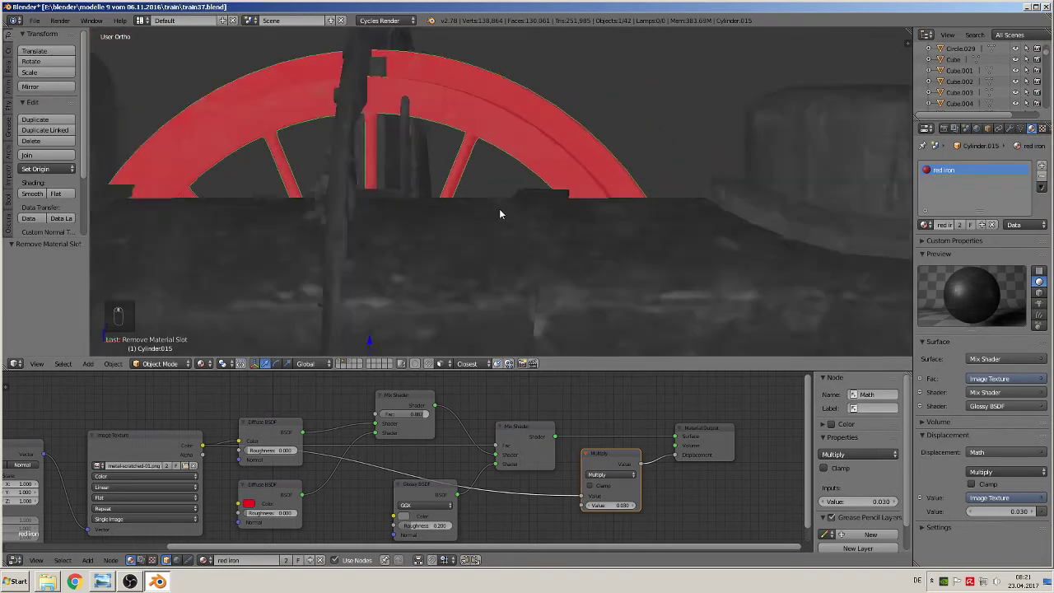
key("Tab")
key("u")
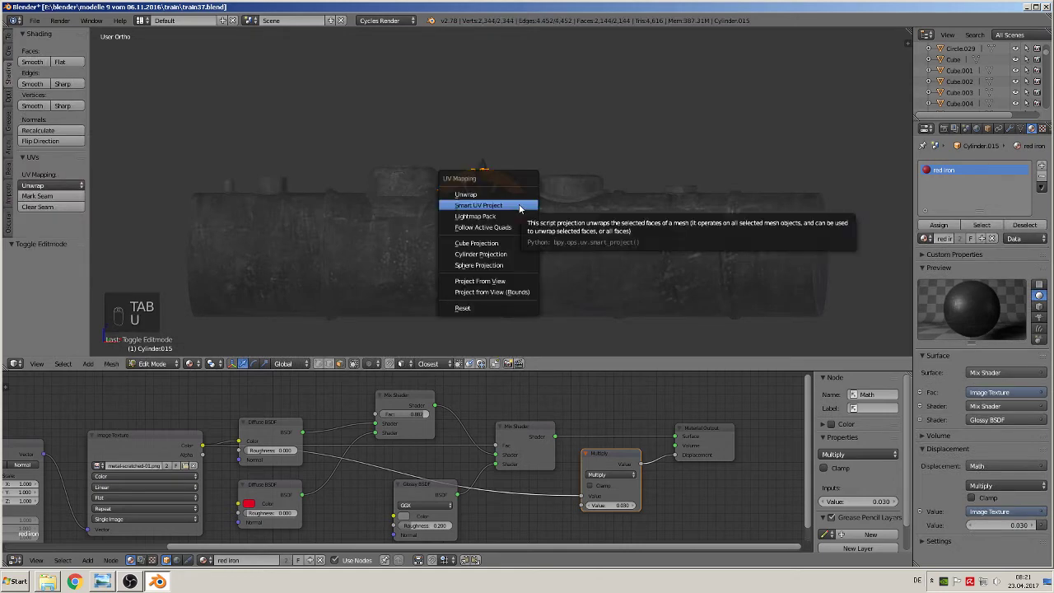
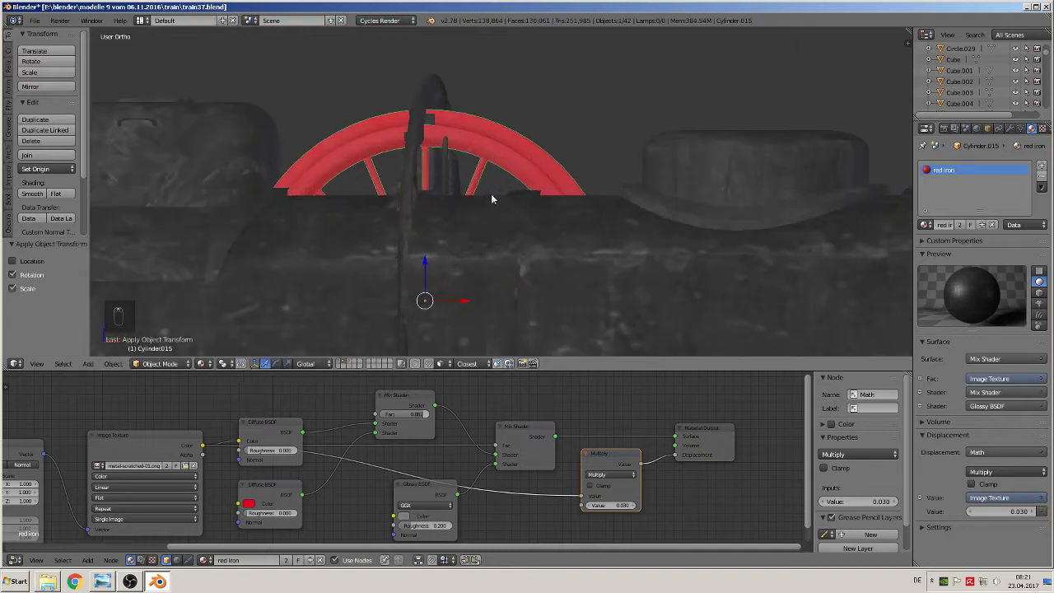
key("Tab")
key("u")
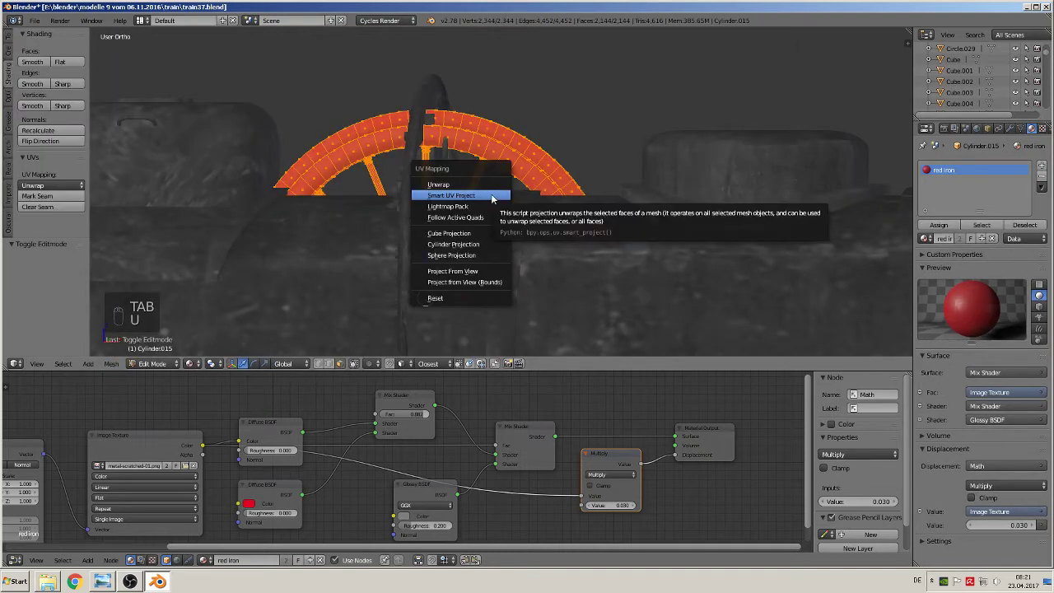
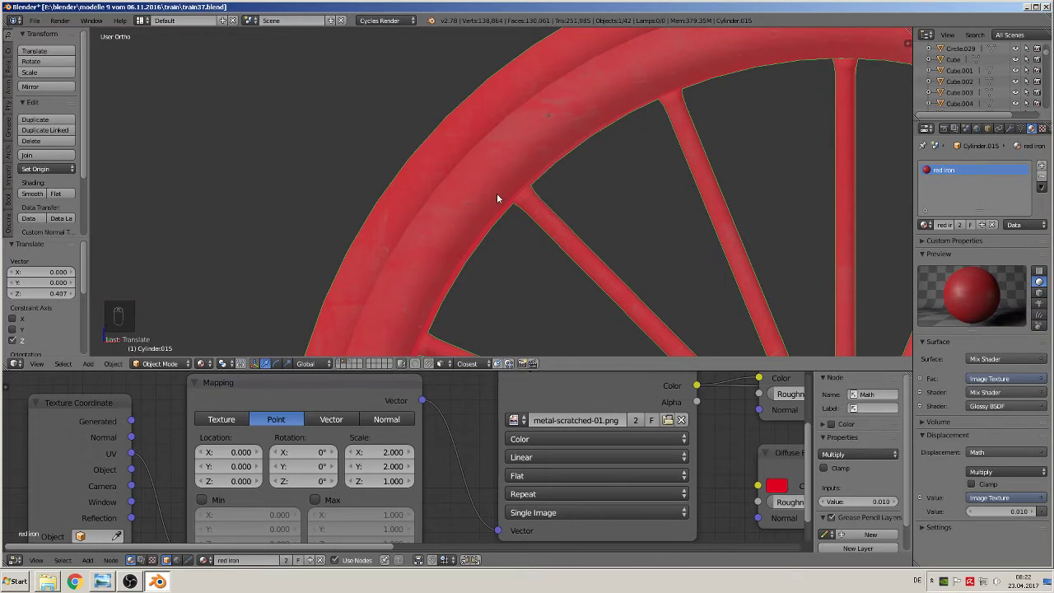
Reset the wheel's location and assign red iron to the next driving wheel pieces
key("alt+g")
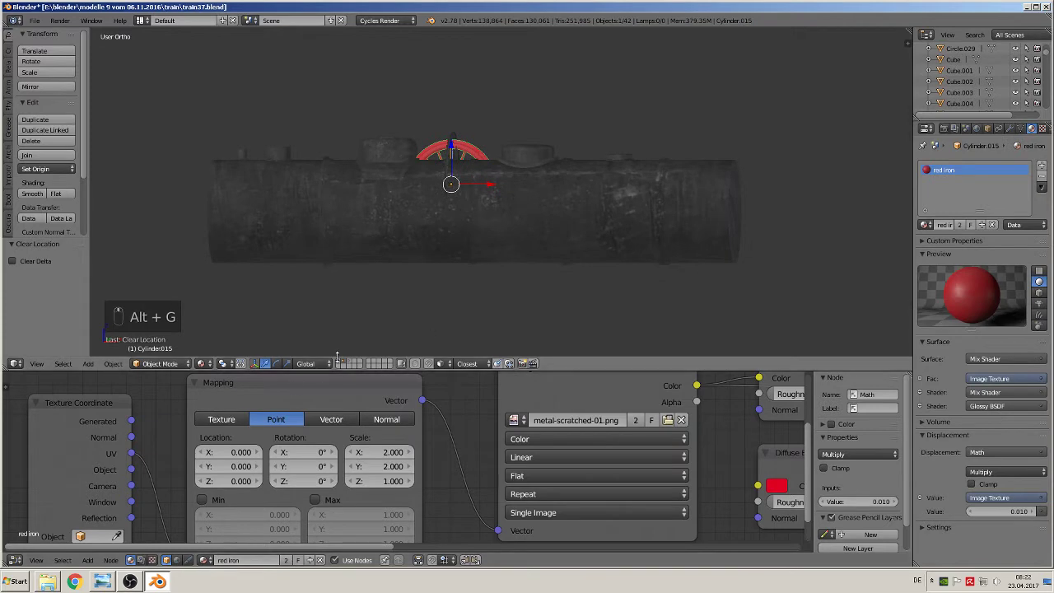
left_click_drag(344, 365, 862, 184)
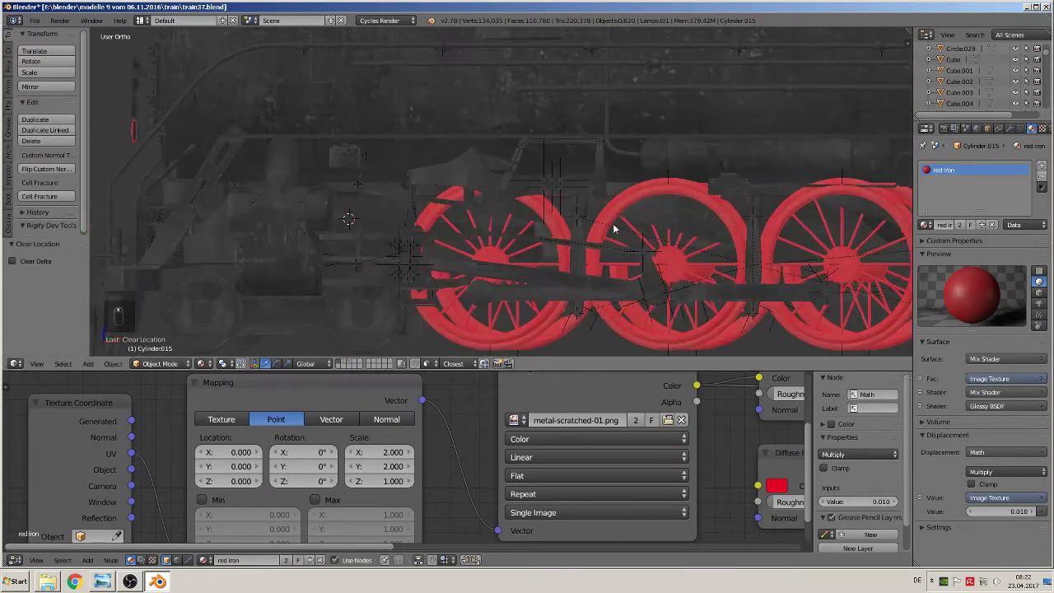
left_click(109, 369)
left_click_drag(206, 370, 397, 175)
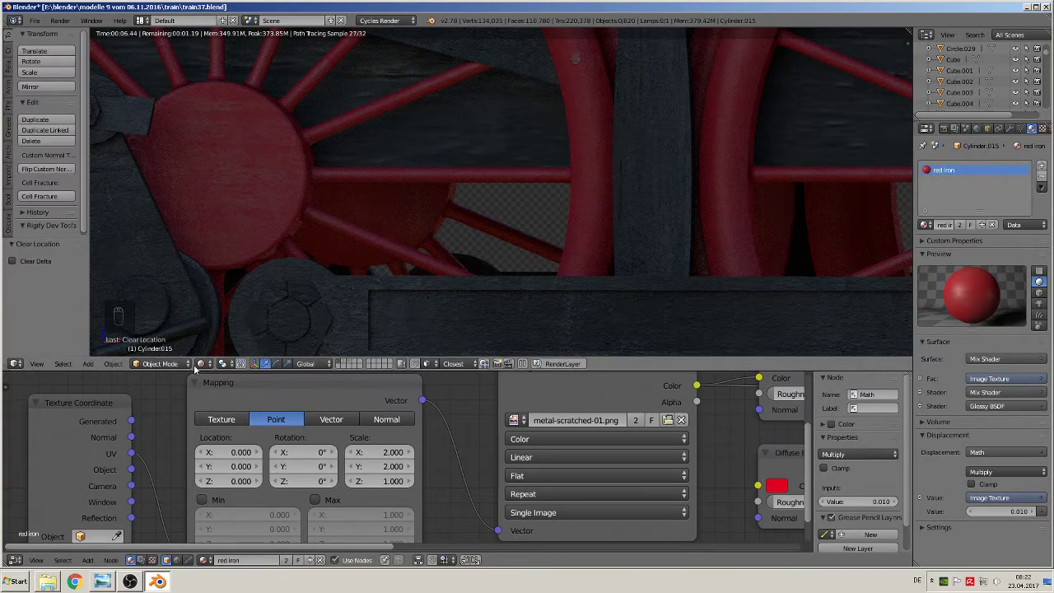
Assign red iron to the remaining driving wheel counterweight pieces
left_click_drag(208, 366, 223, 304)
left_click_drag(324, 247, 476, 135)
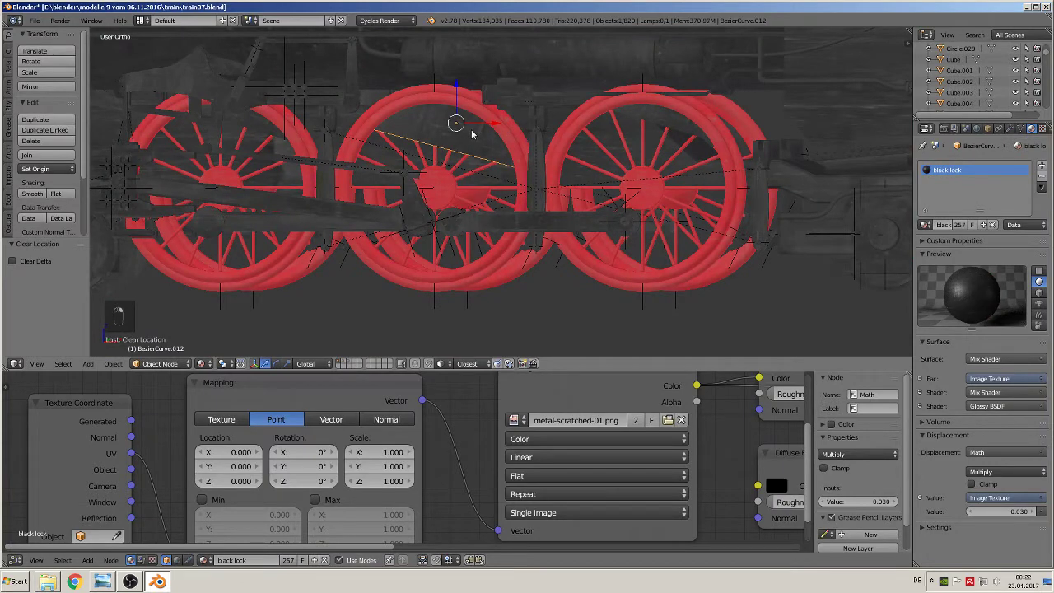
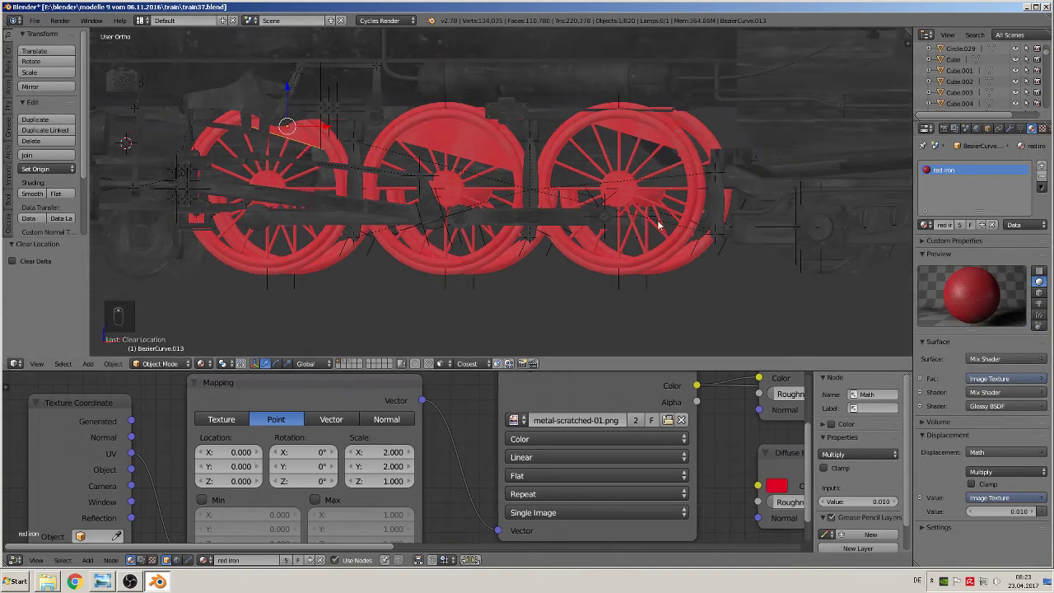
middle_click(592, 219)
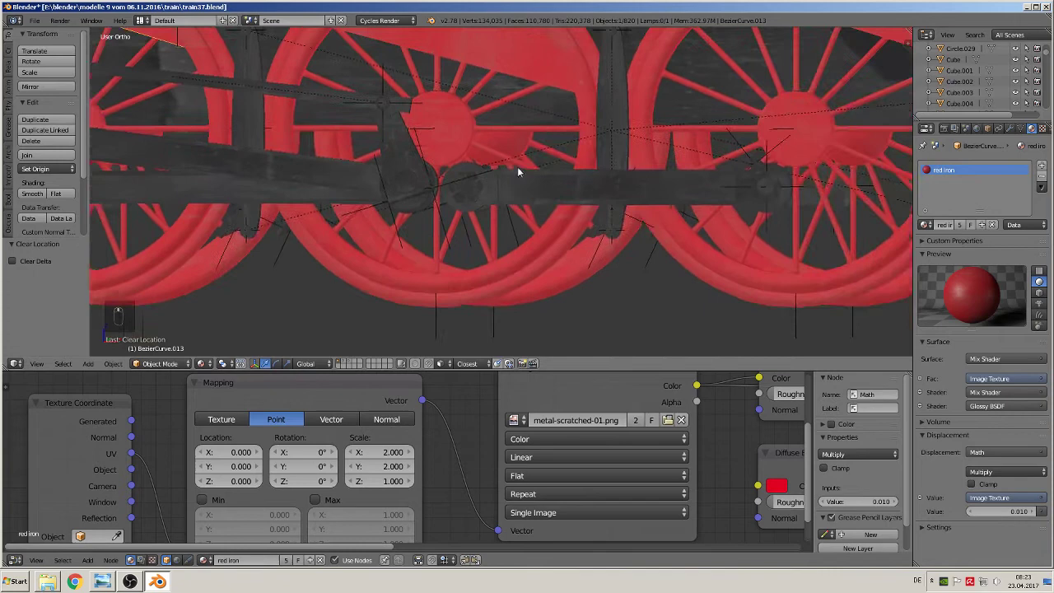
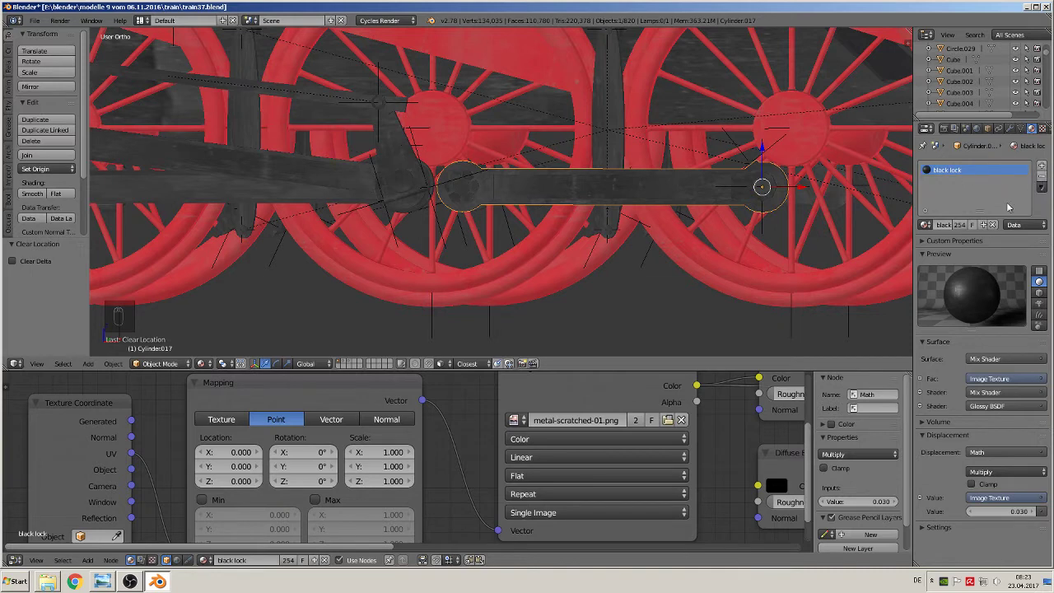
Assign grey iron pur to the coupling rod Cylinder.017 and delete unneeded nodes
left_click_drag(965, 229, 970, 179)
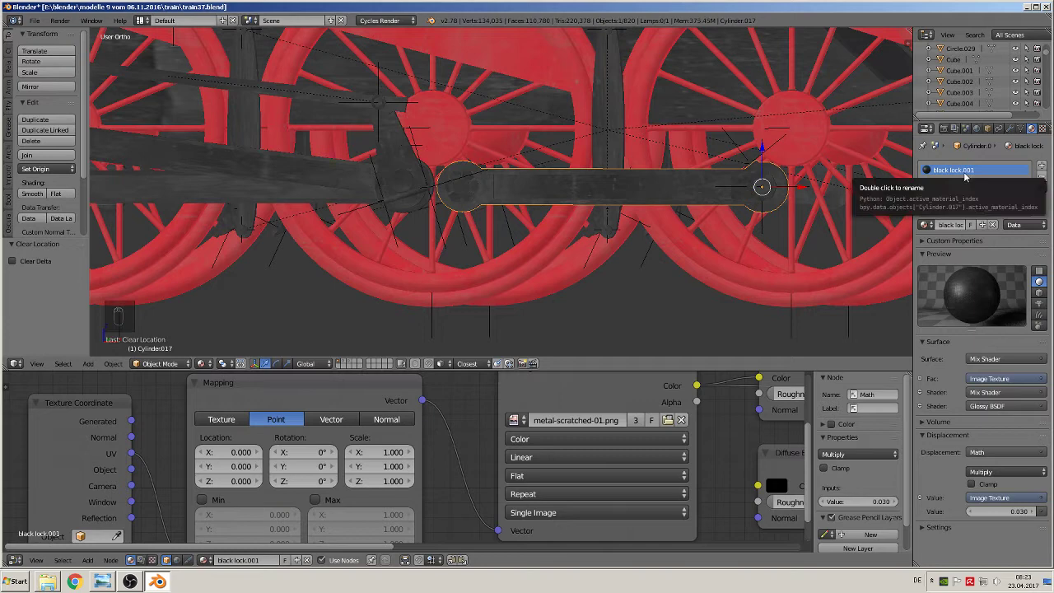
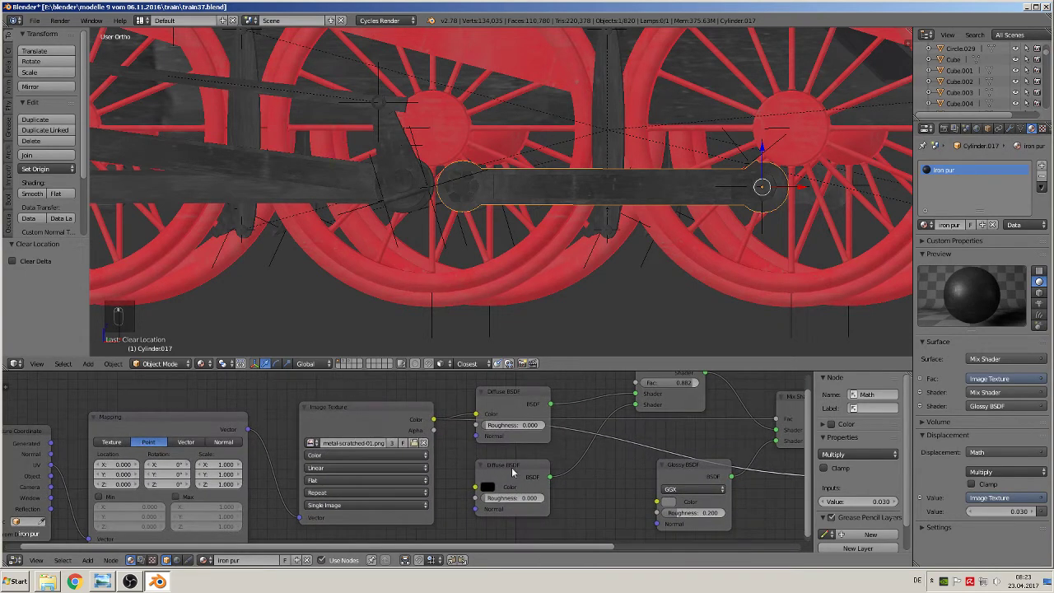
left_click_drag(485, 468, 496, 468)
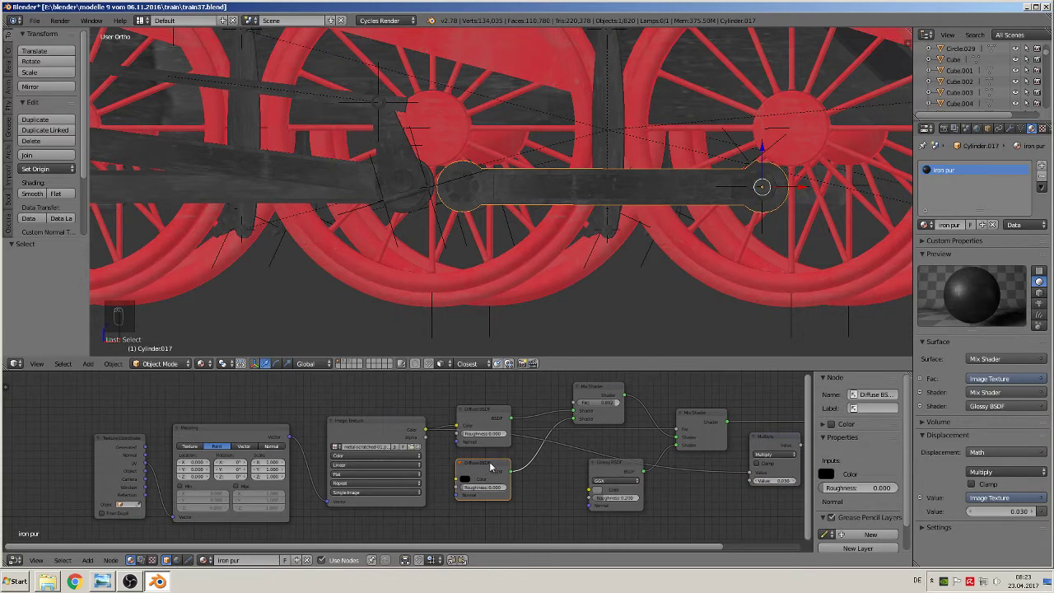
key("x")
left_click_drag(605, 391, 684, 441)
key("x")
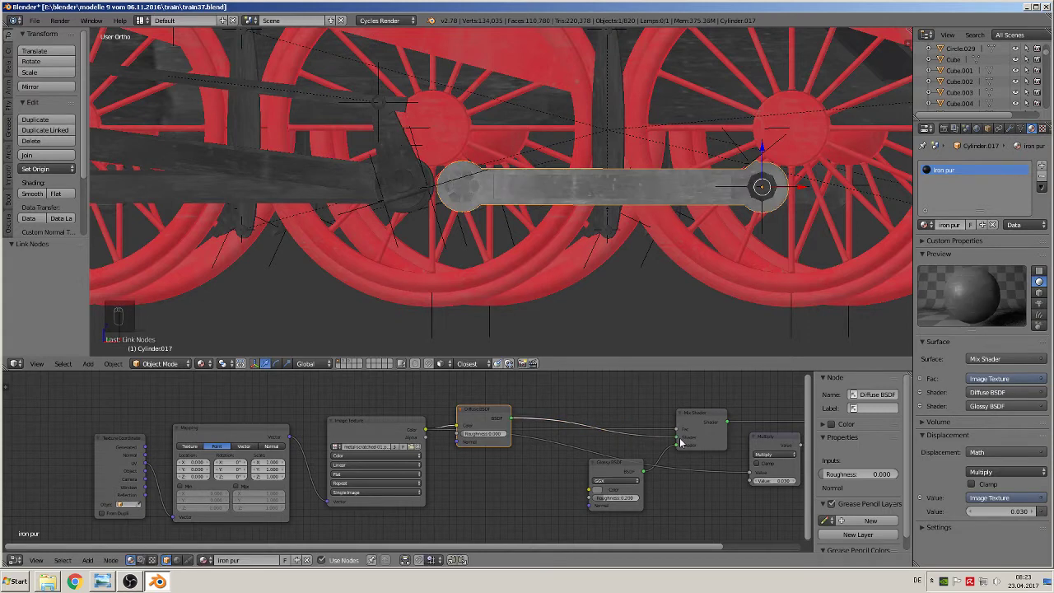
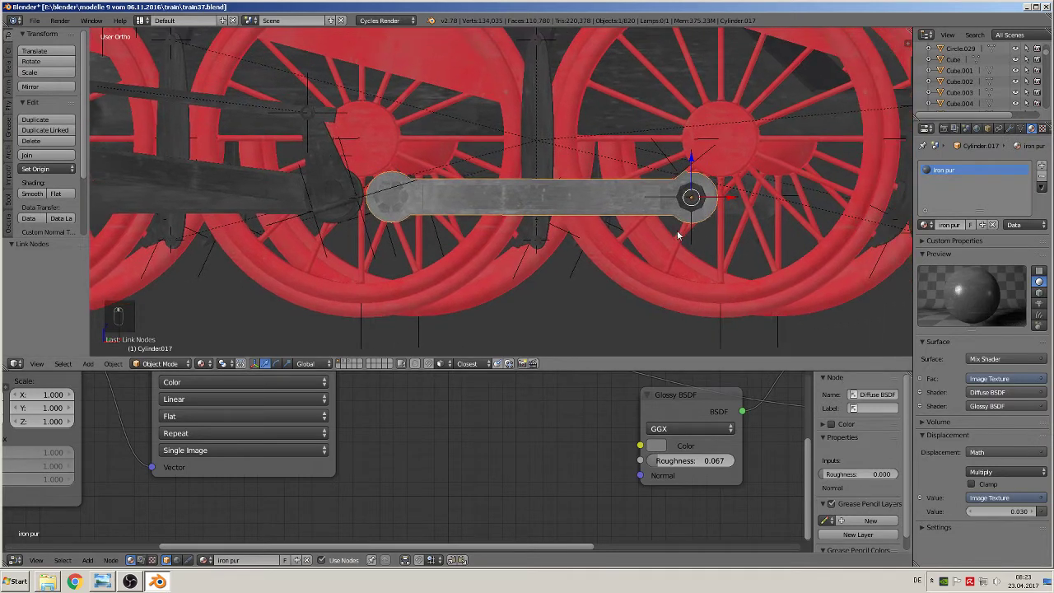
Smart UV Project the coupling rod so the grey iron texture sits evenly
key("Tab")
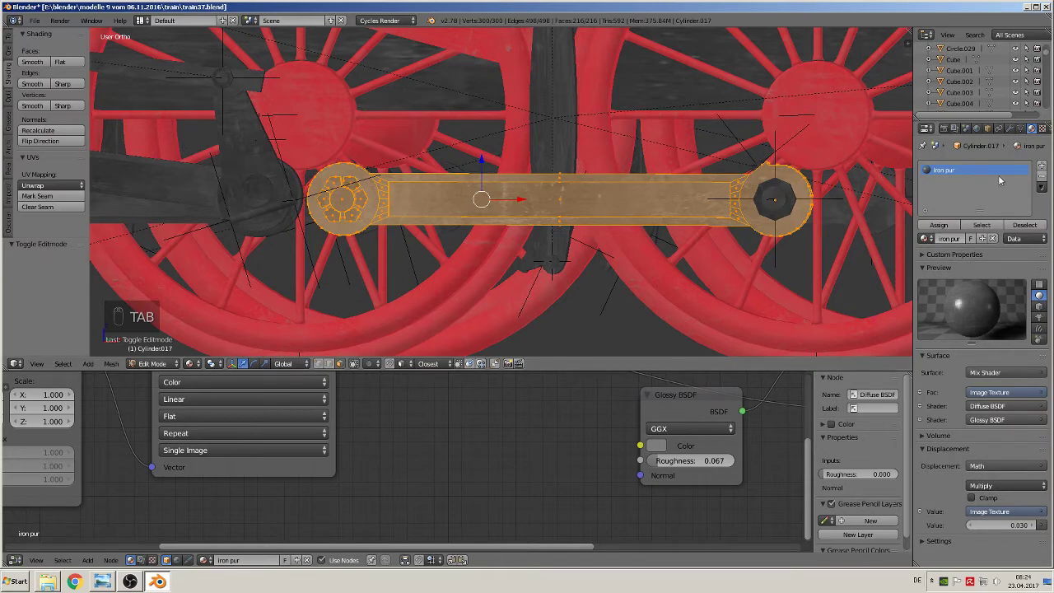
key("Tab")
key("Tab")
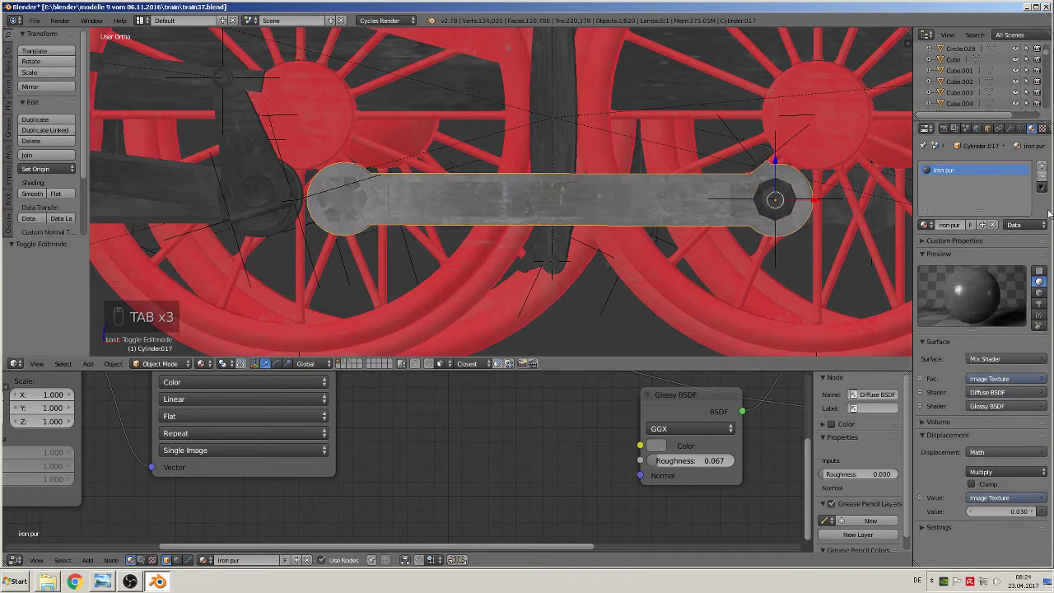
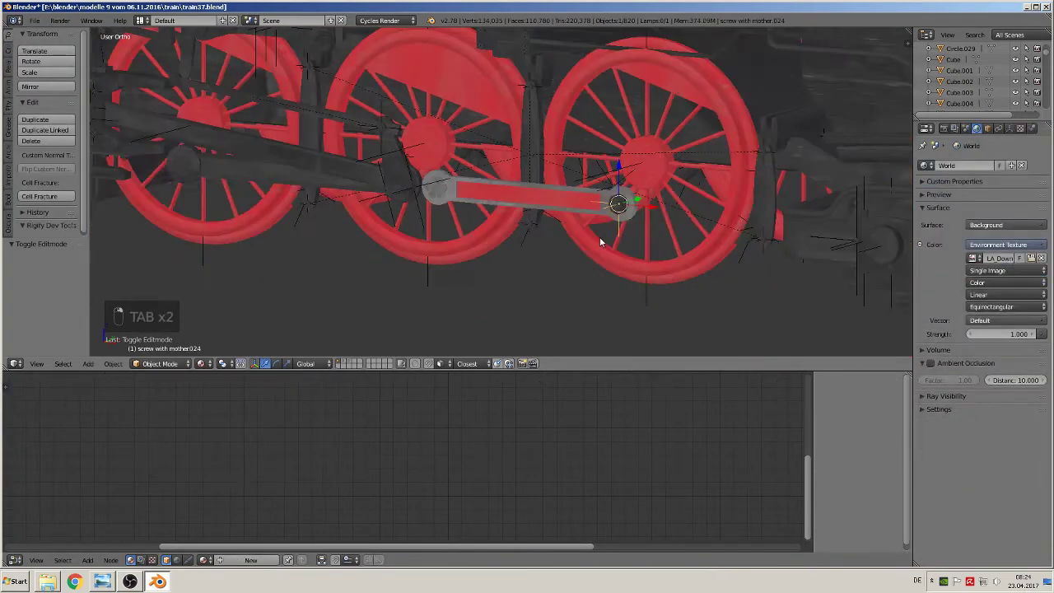
Make the main rod Cube.024 and the long cylinder above the wheels red iron with Smart UV Project
key("Tab")
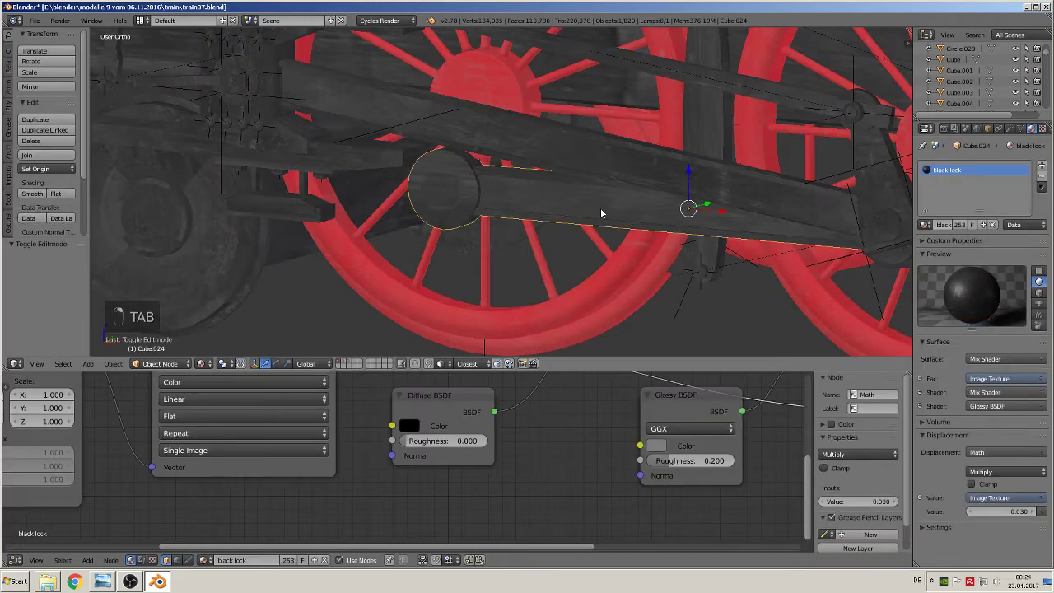
key("Tab")
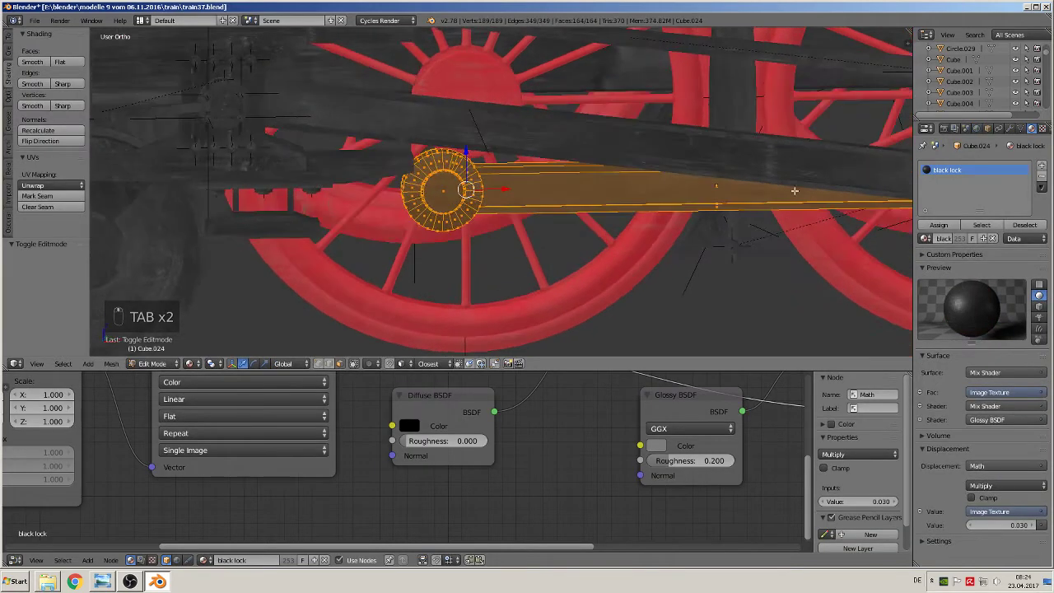
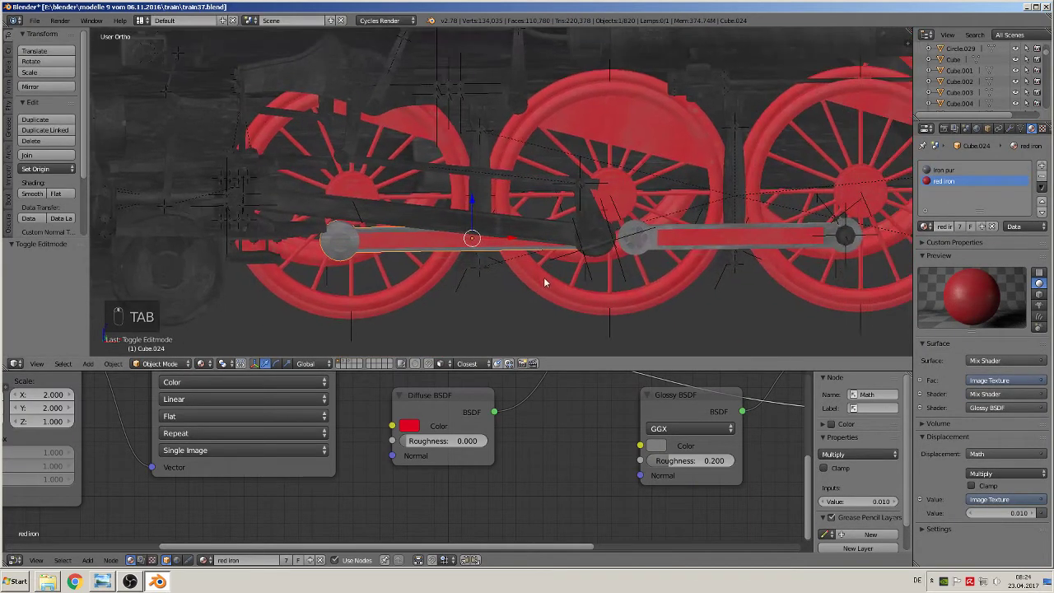
key("Tab")
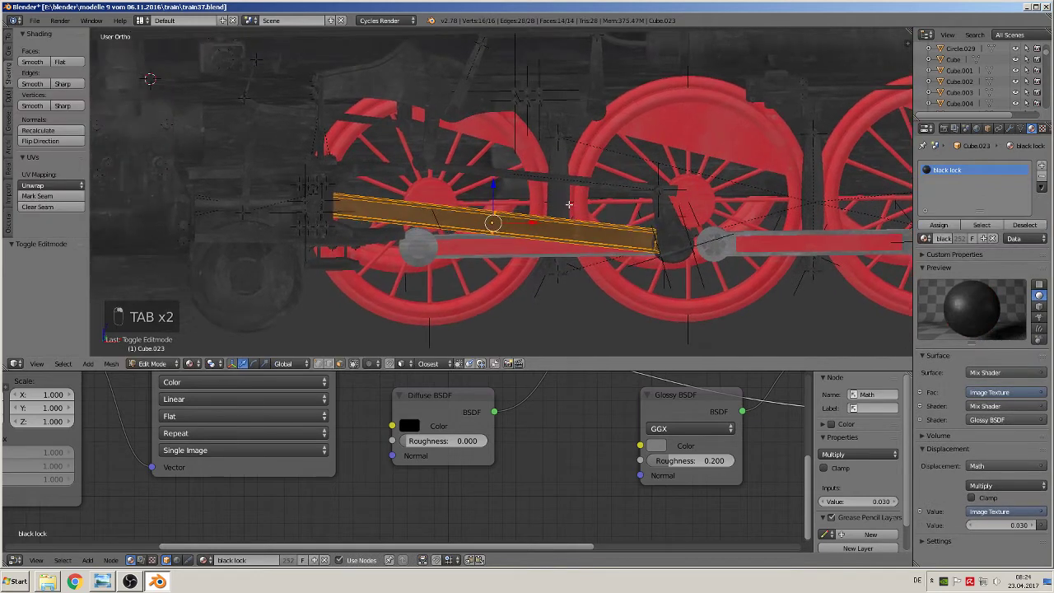
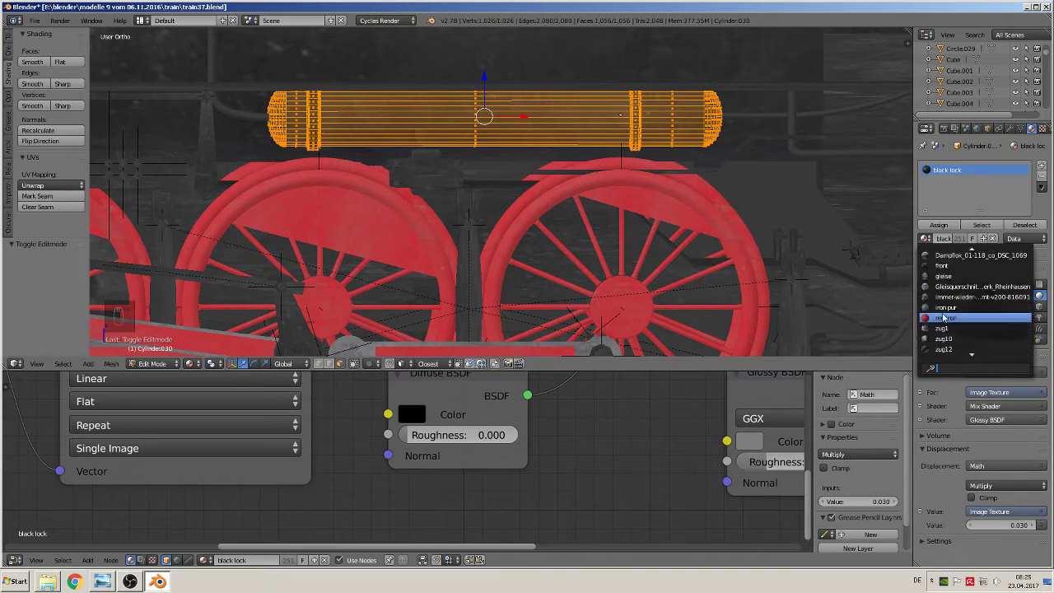
key("Tab")
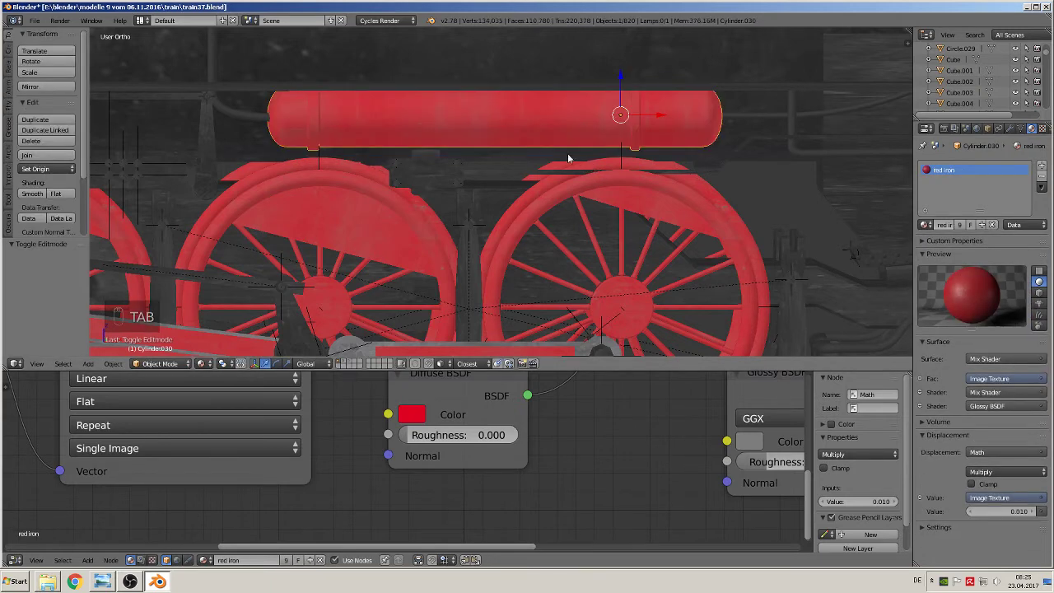
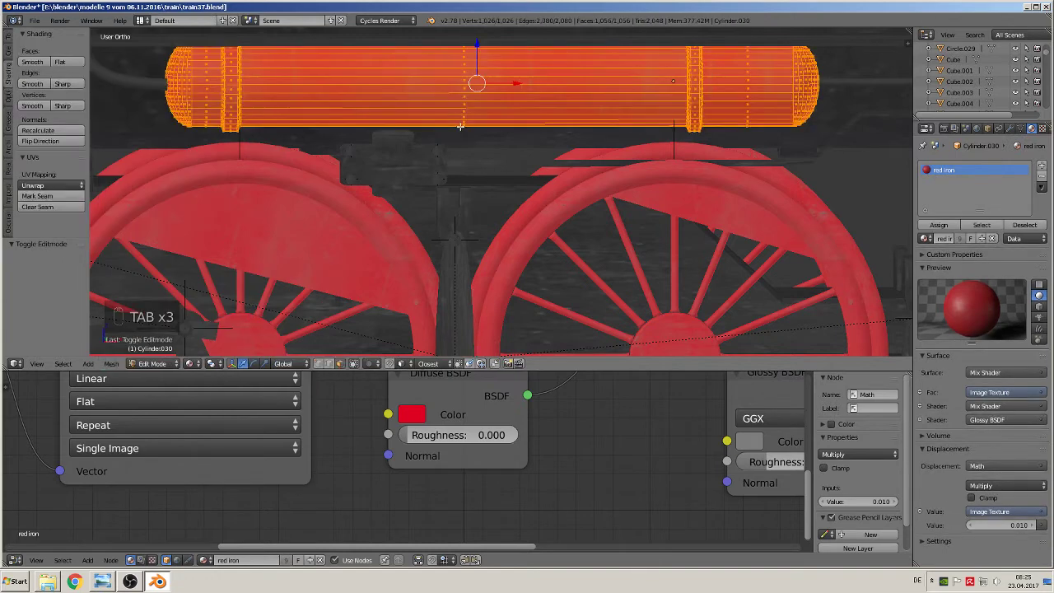
key("u")
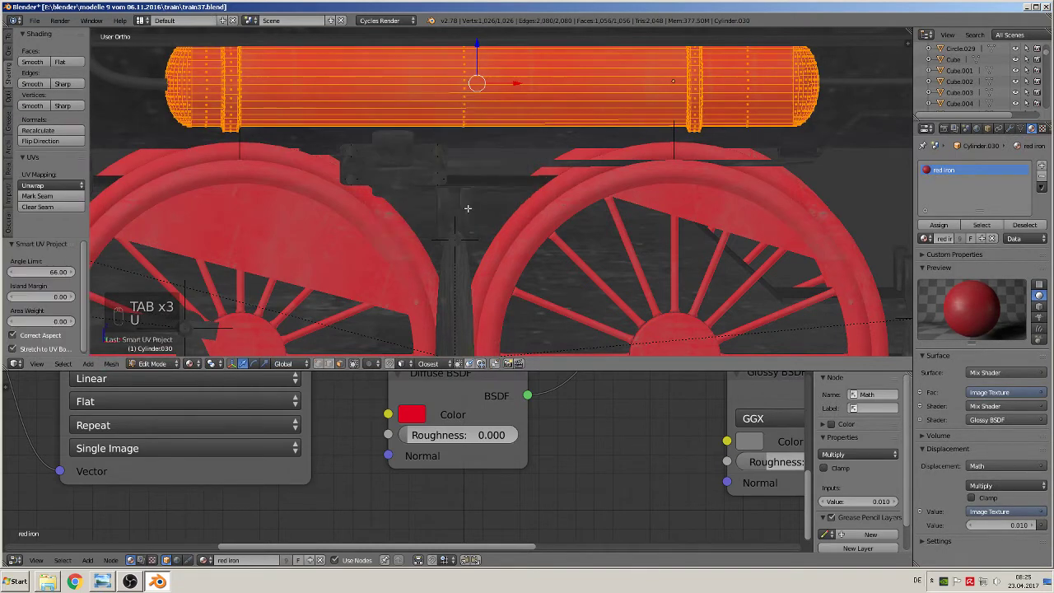
key("Tab")
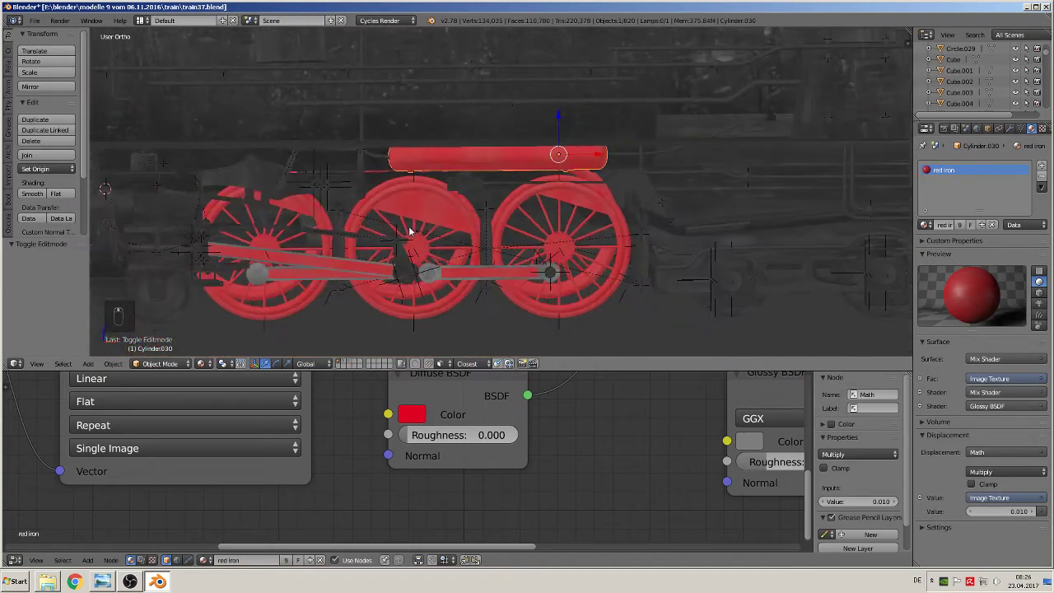
Make the two small front carrying wheels red iron and Smart UV Project them
left_click_drag(434, 240, 423, 256)
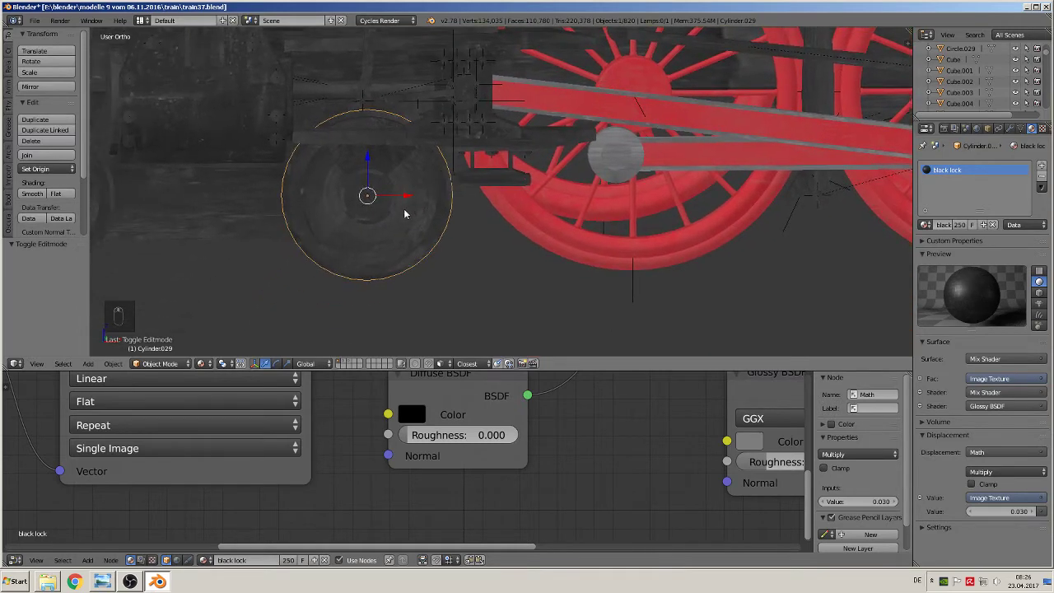
key("Tab")
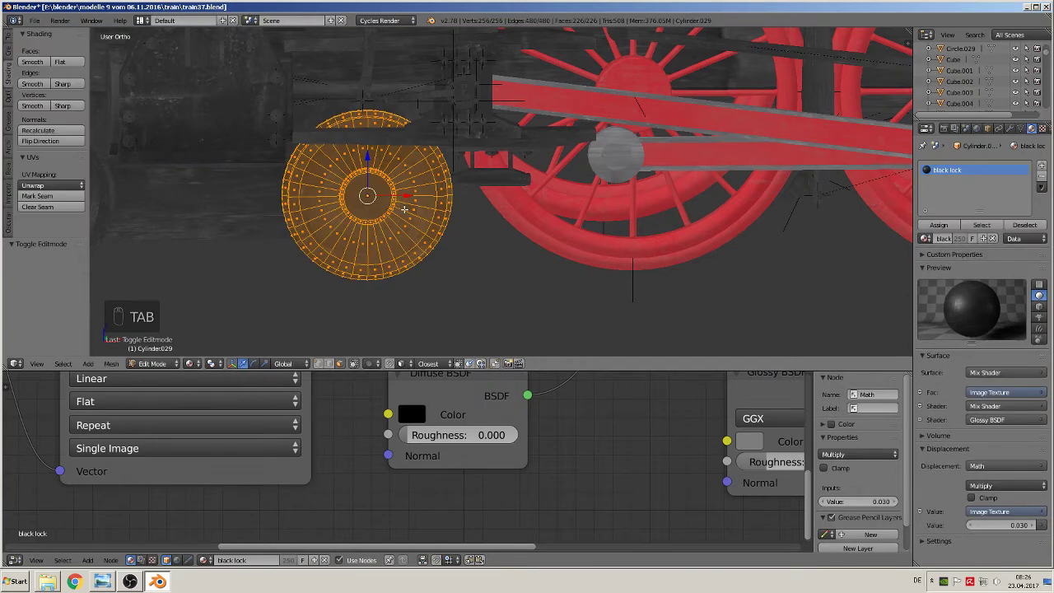
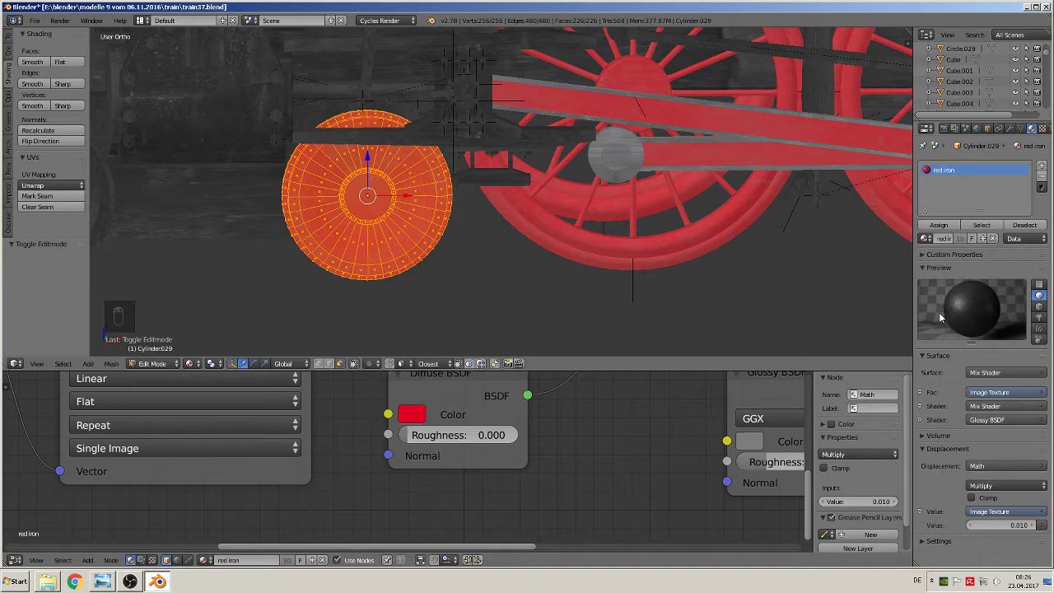
key("Tab")
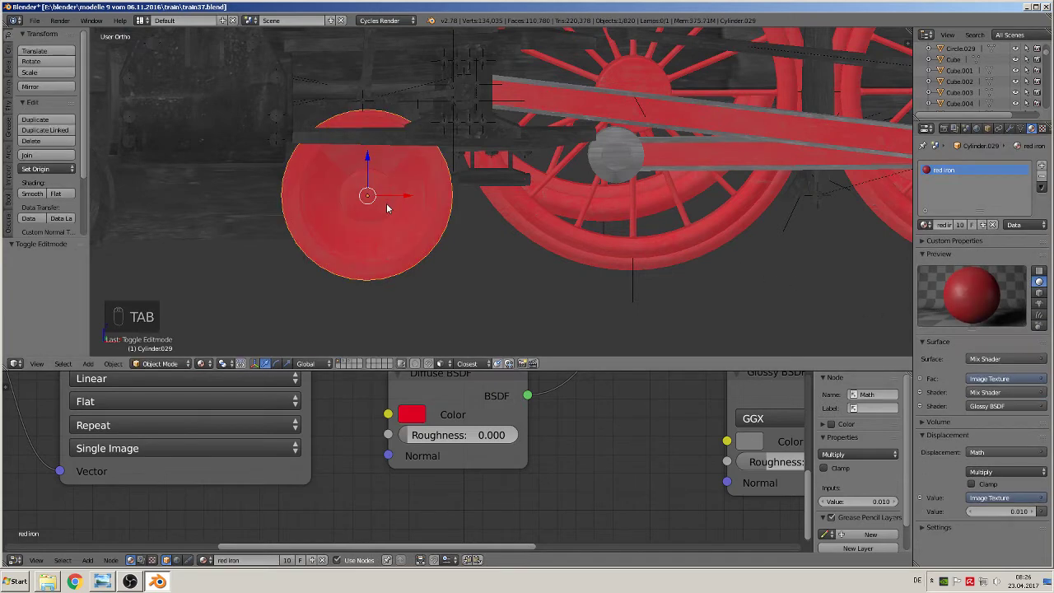
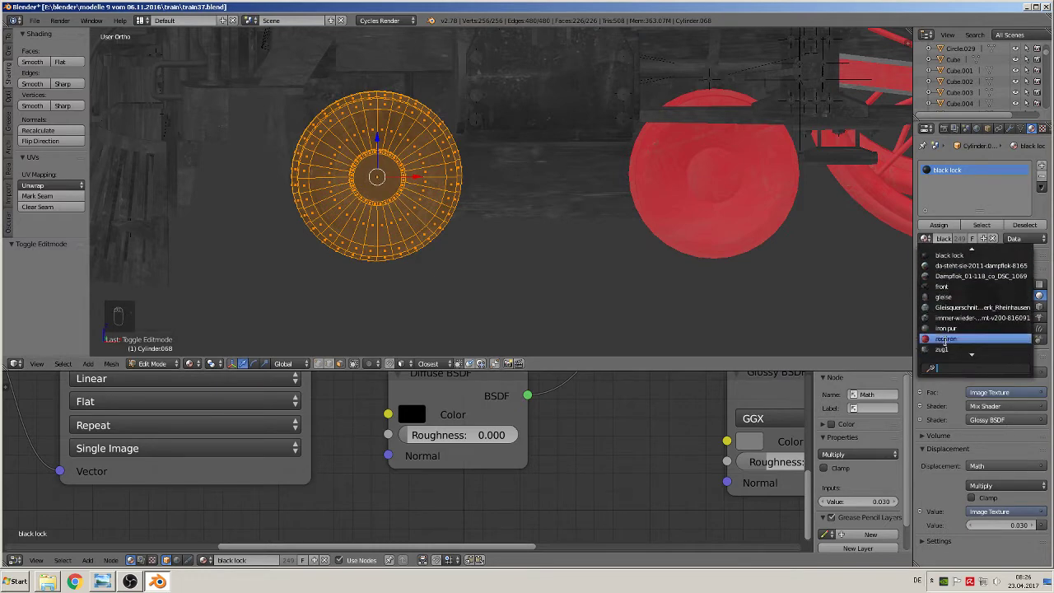
key("Tab")
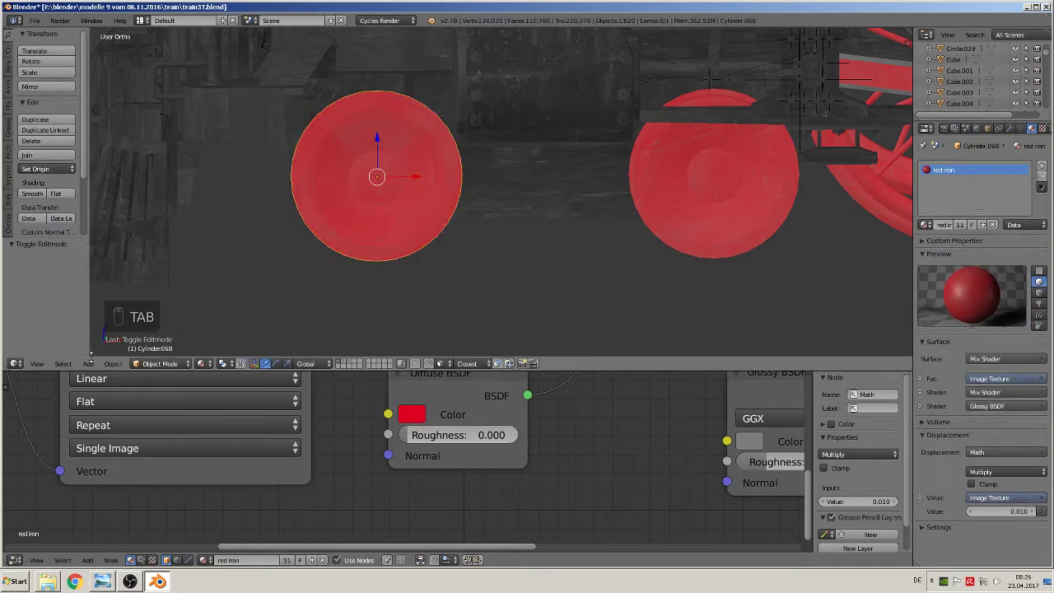
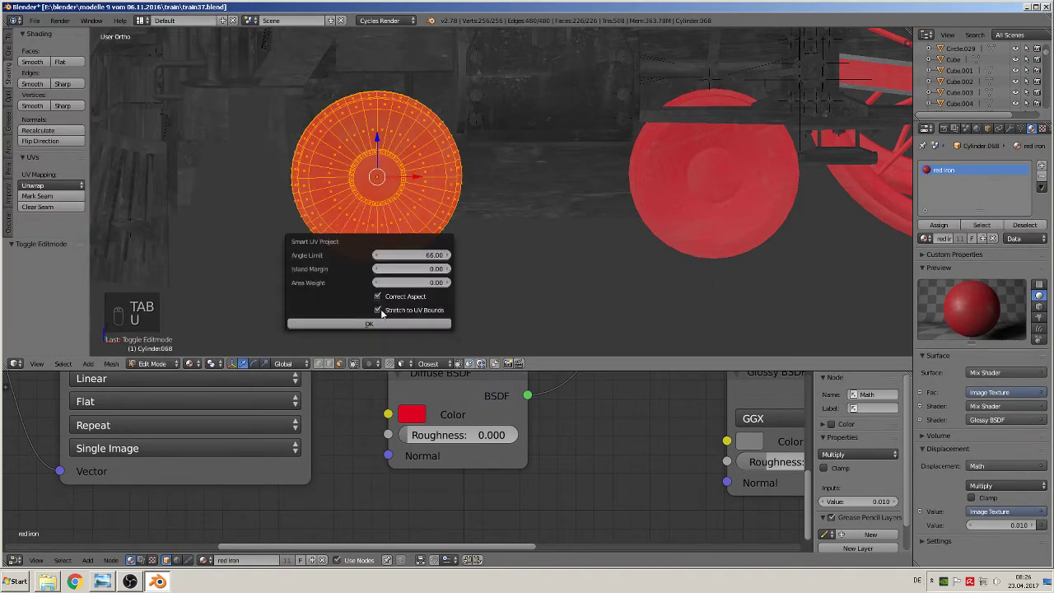
key("Tab")
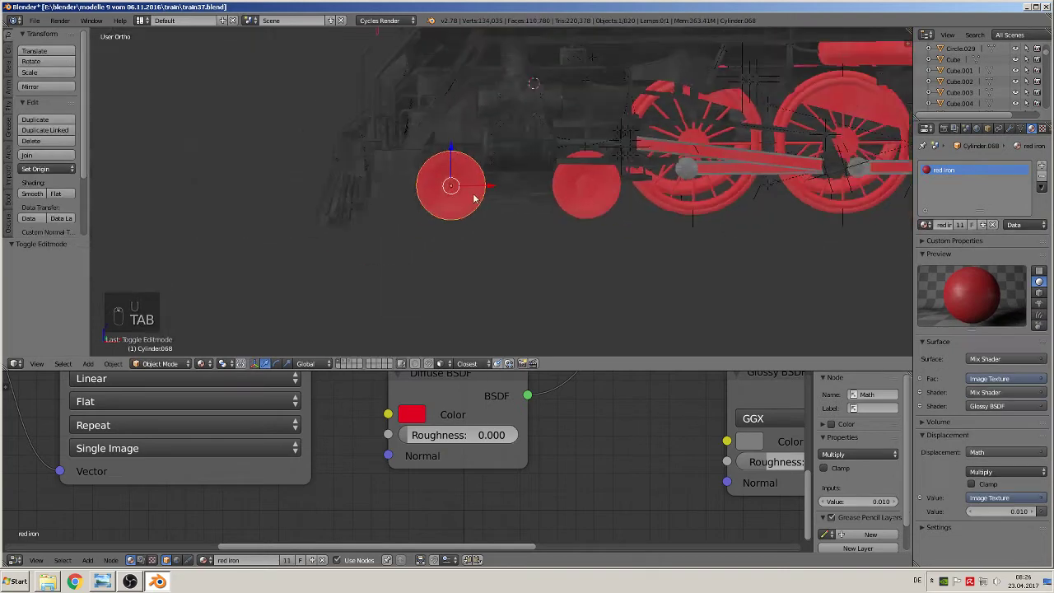
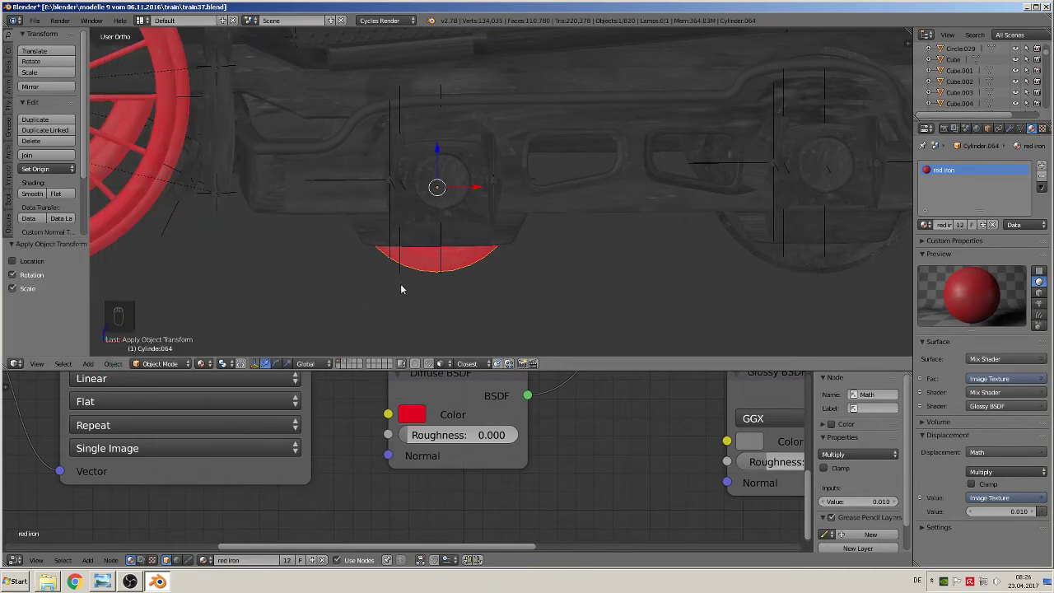
Make the half-hidden wheels Cylinder.064 and Cylinder.065 red iron with Smart UV Project
key("Tab")
key("u")
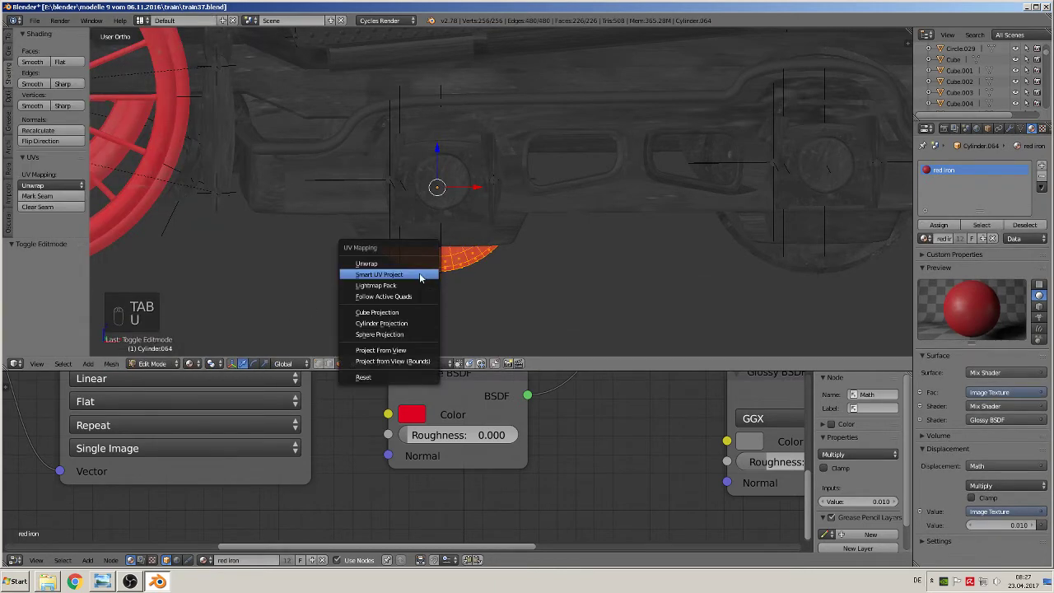
key("Tab")
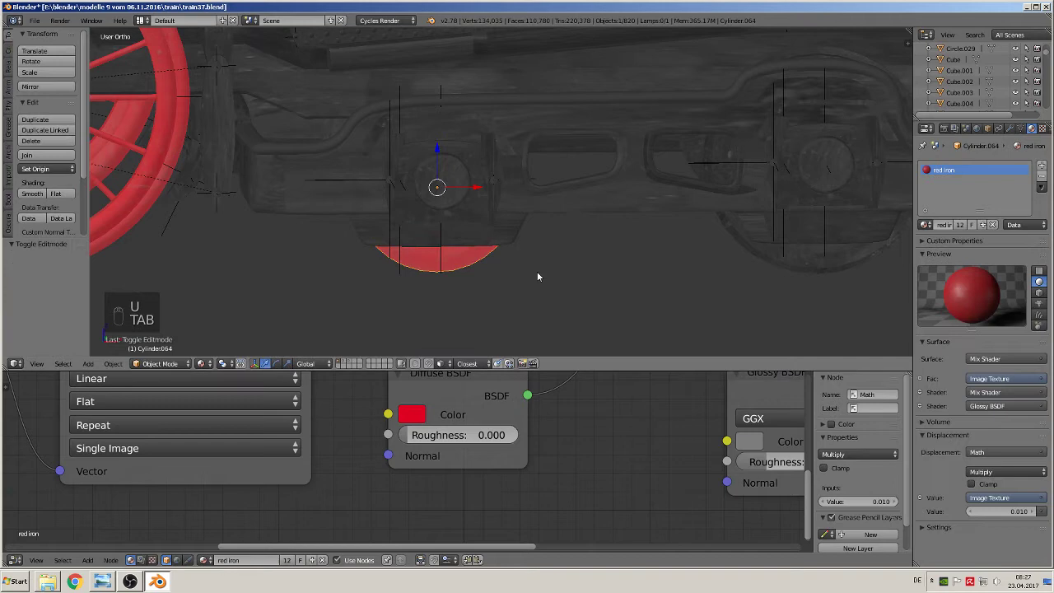
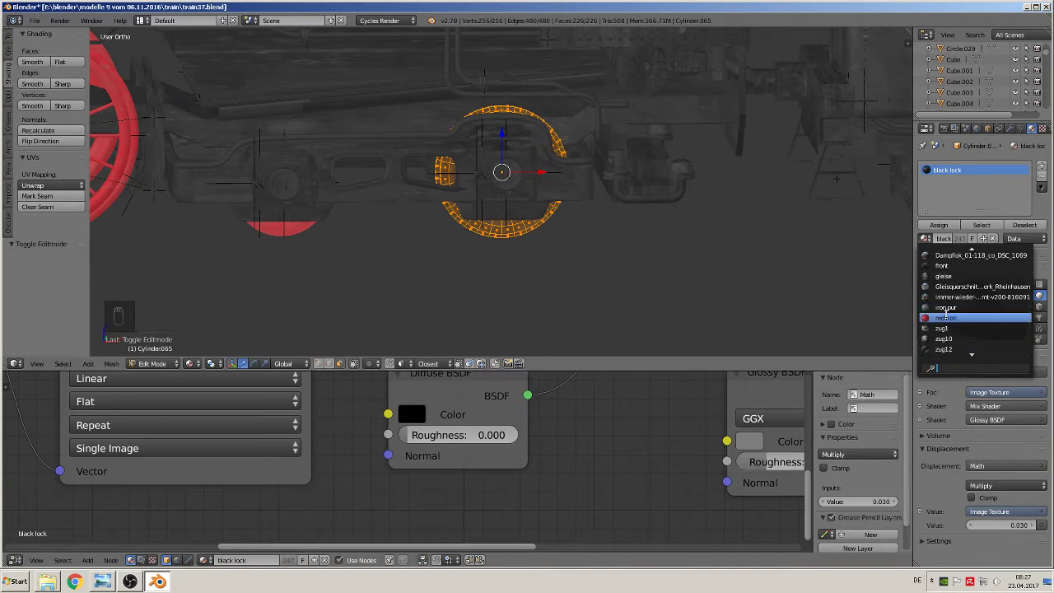
key("Tab")
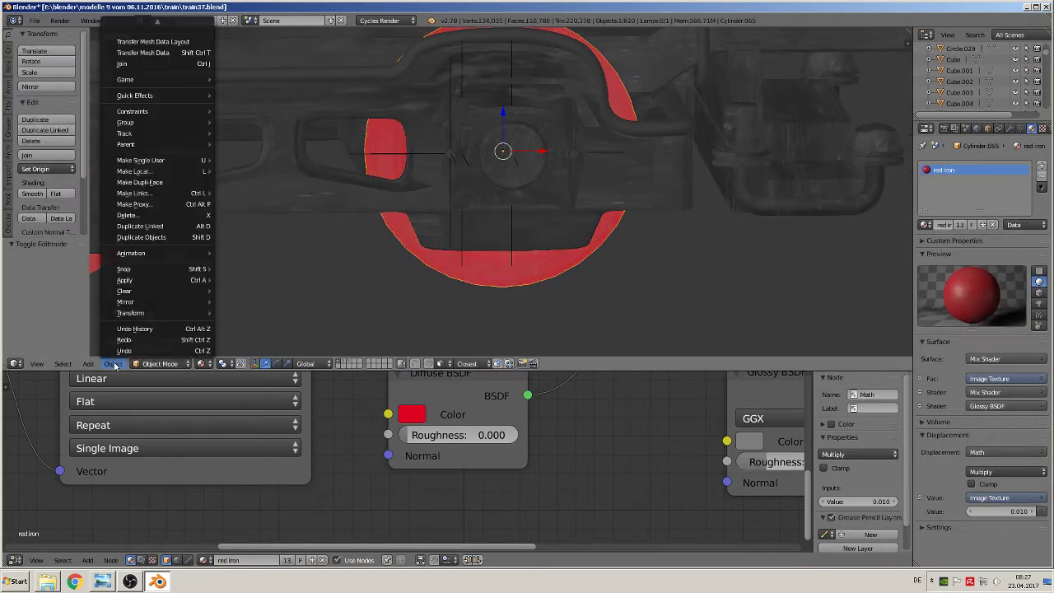
key("Tab")
key("u")
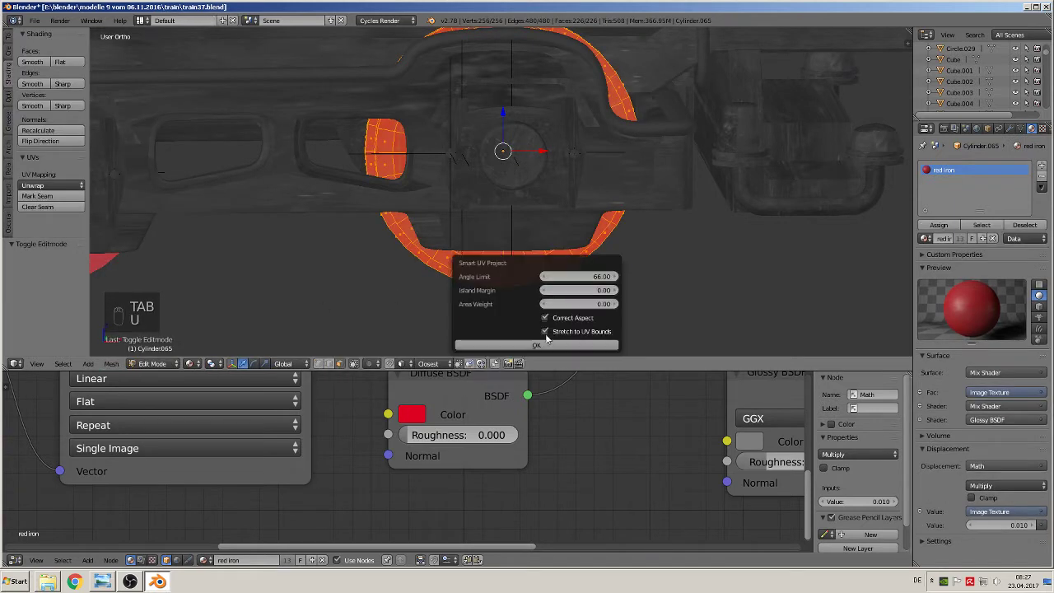
key("Tab")
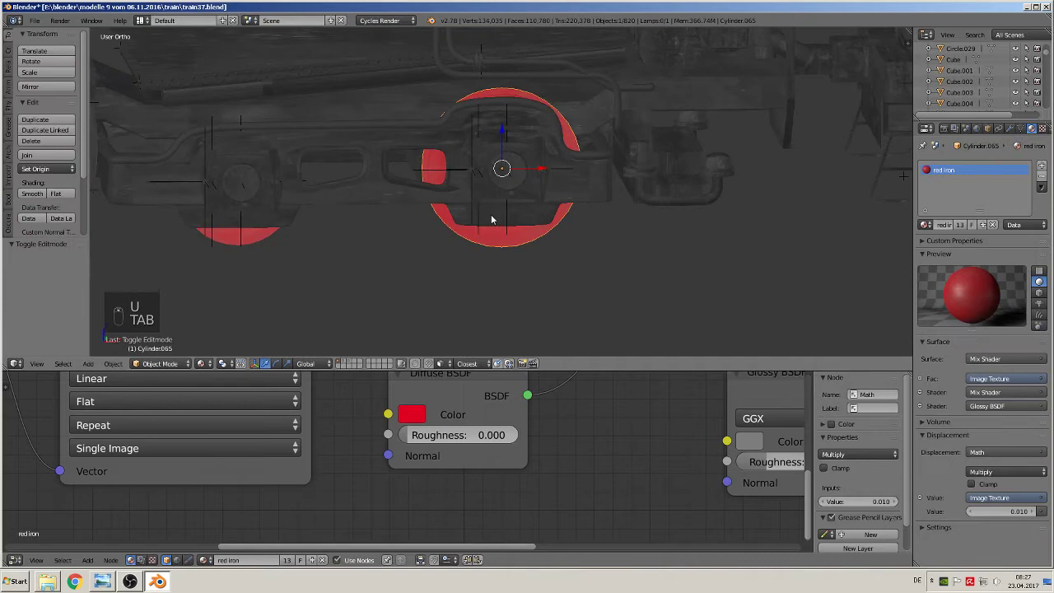
Deselect everything and zoom out to view the whole locomotive
key("a")
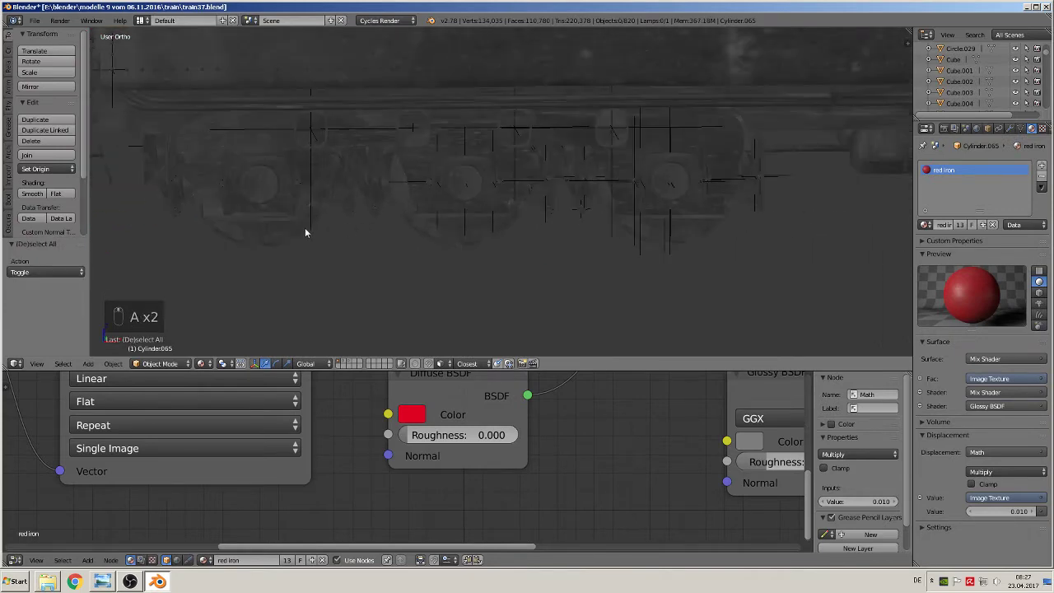
key("Tab")
key("Tab")
key("Tab")
key("Tab")
key("Tab")
key("Tab")
key("a")
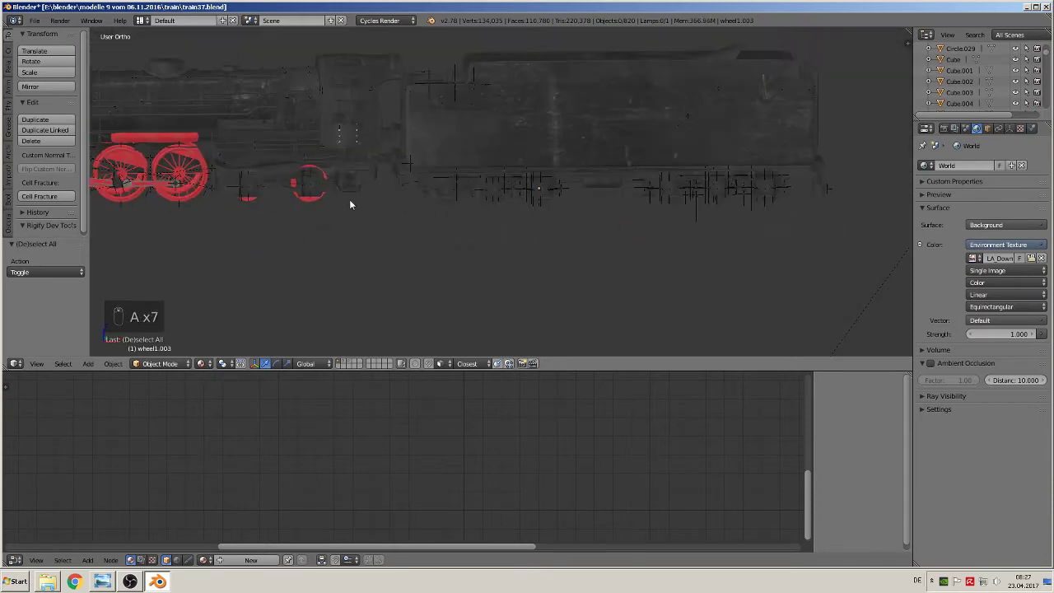
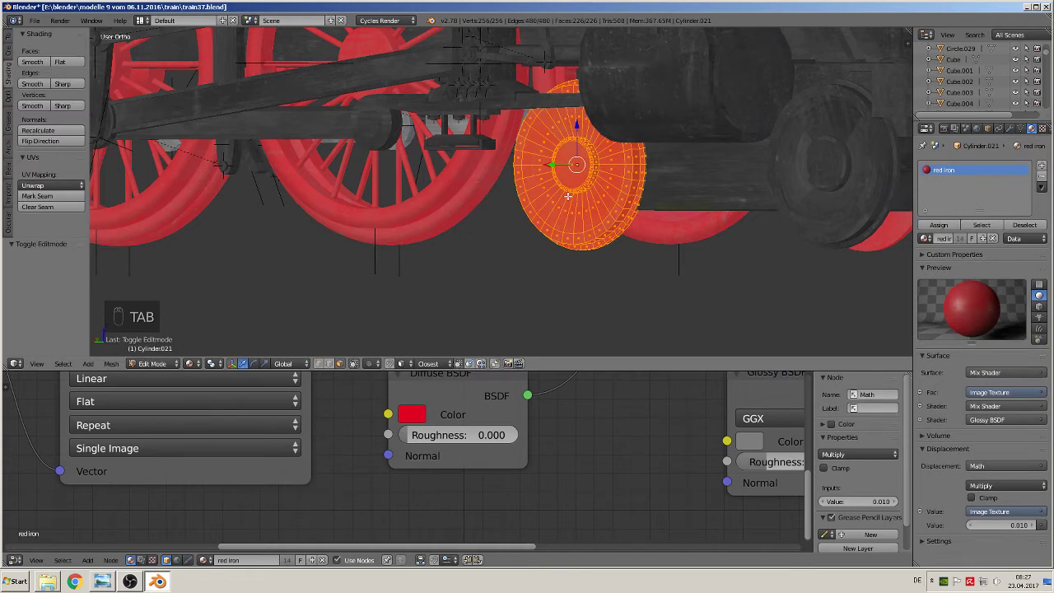
Smart-UV-project the black end wheel, then unwrap the next red-iron wheel the same way
key("u")
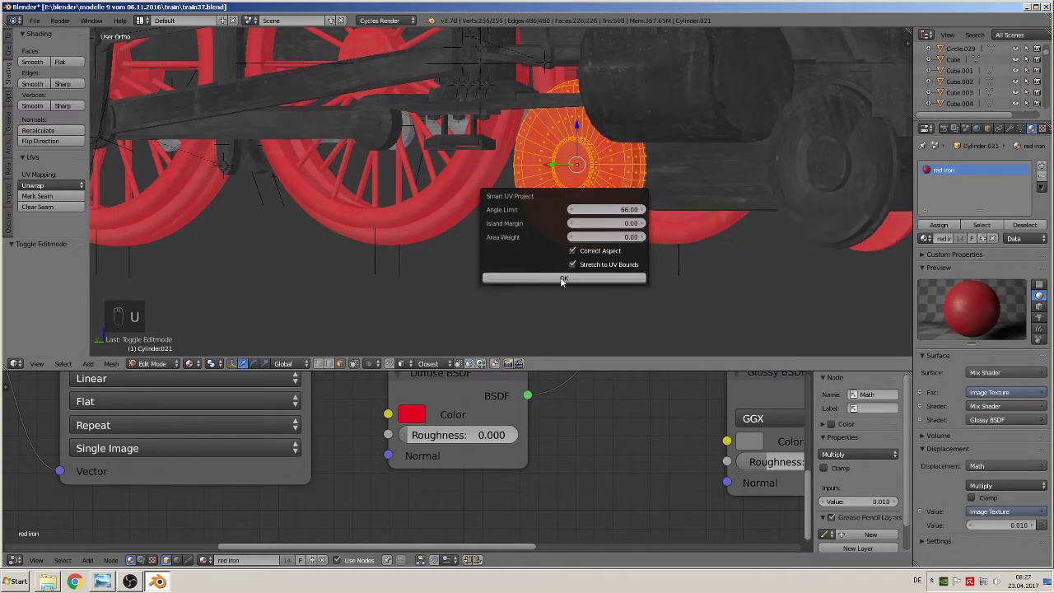
key("Tab")
left_click(841, 194)
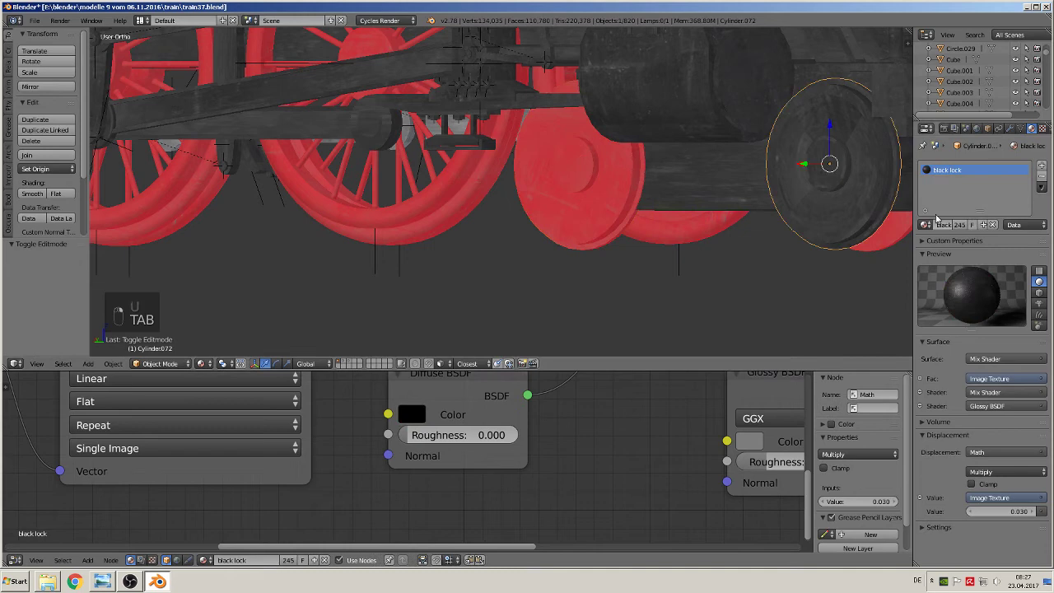
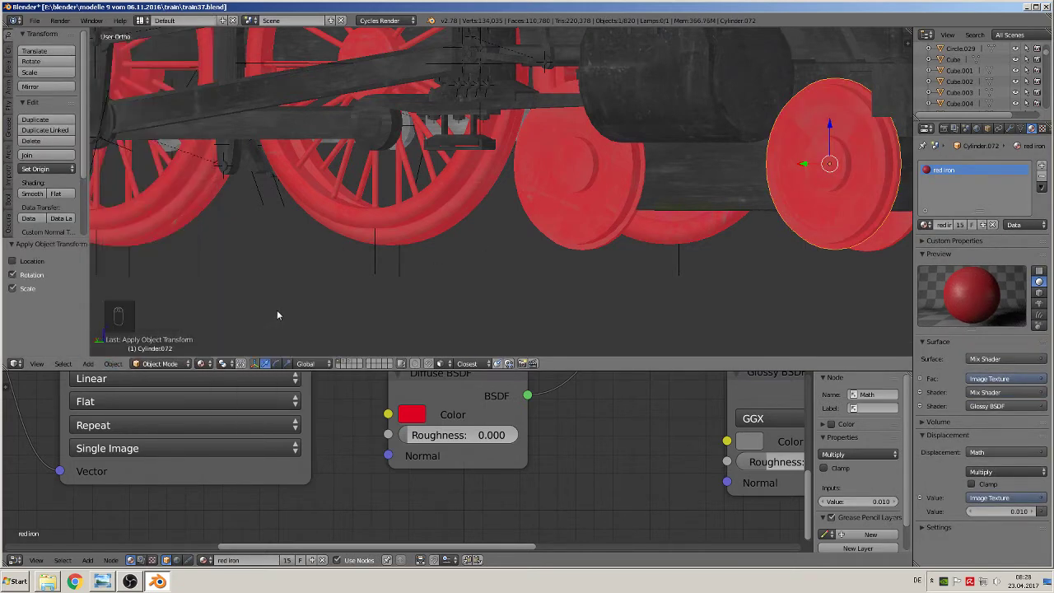
key("Tab")
key("u")
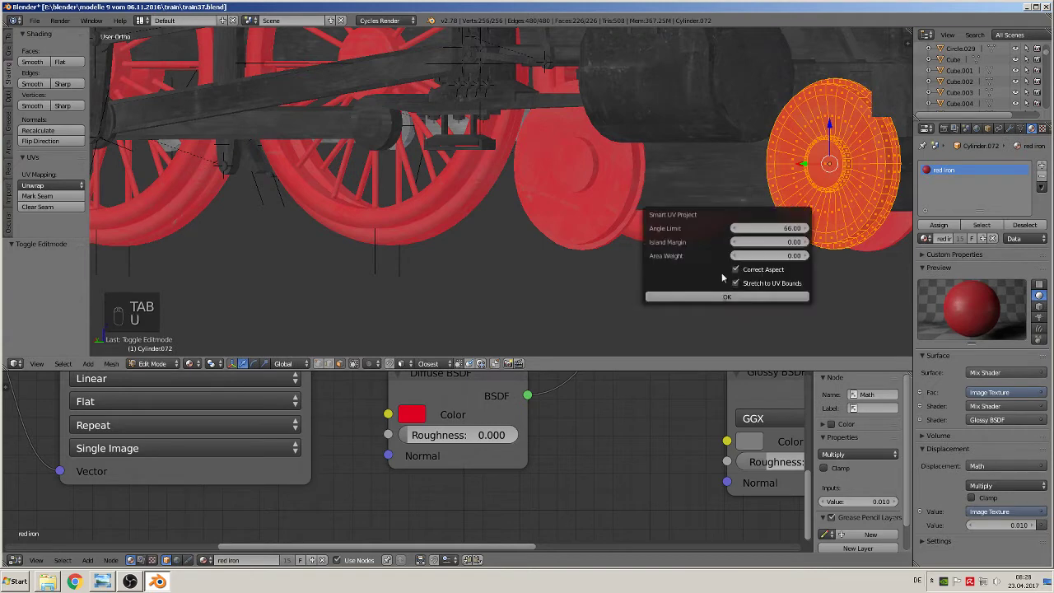
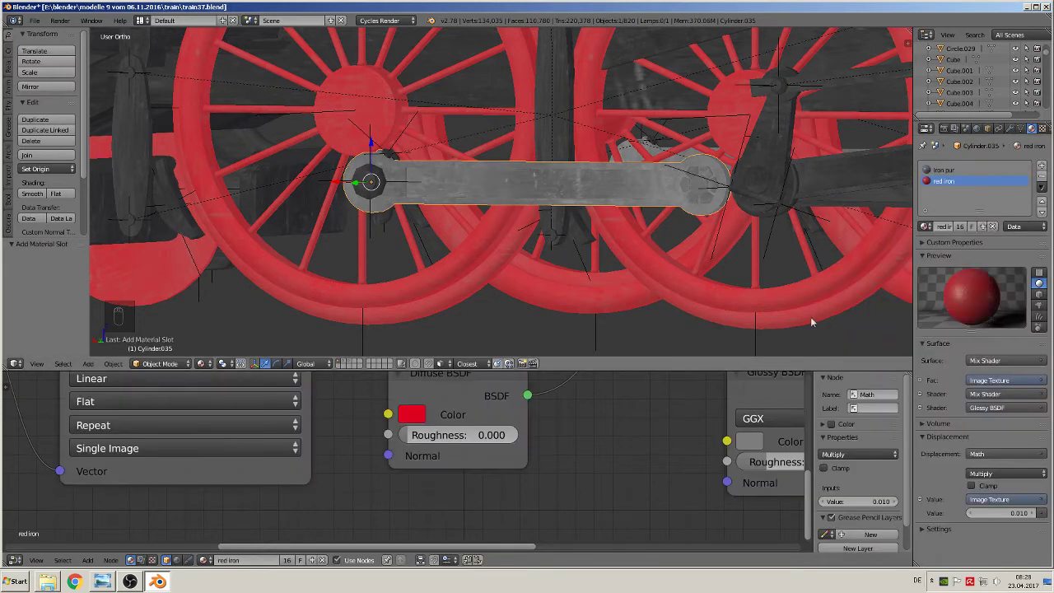
Give the coupling rod red iron with grey ends and smart-unwrap the red-iron hanger bracket
key("Tab")
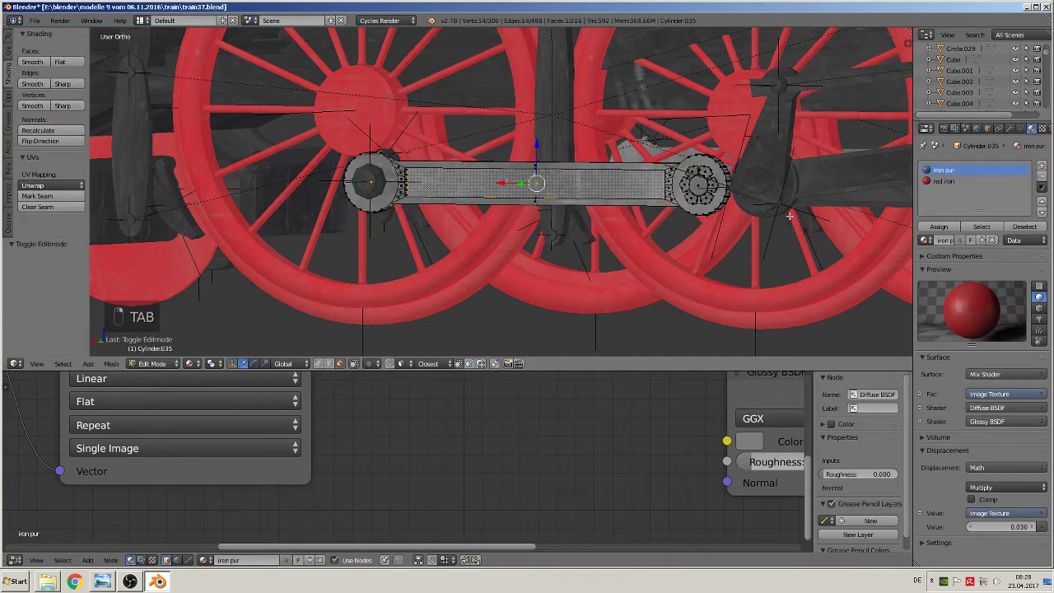
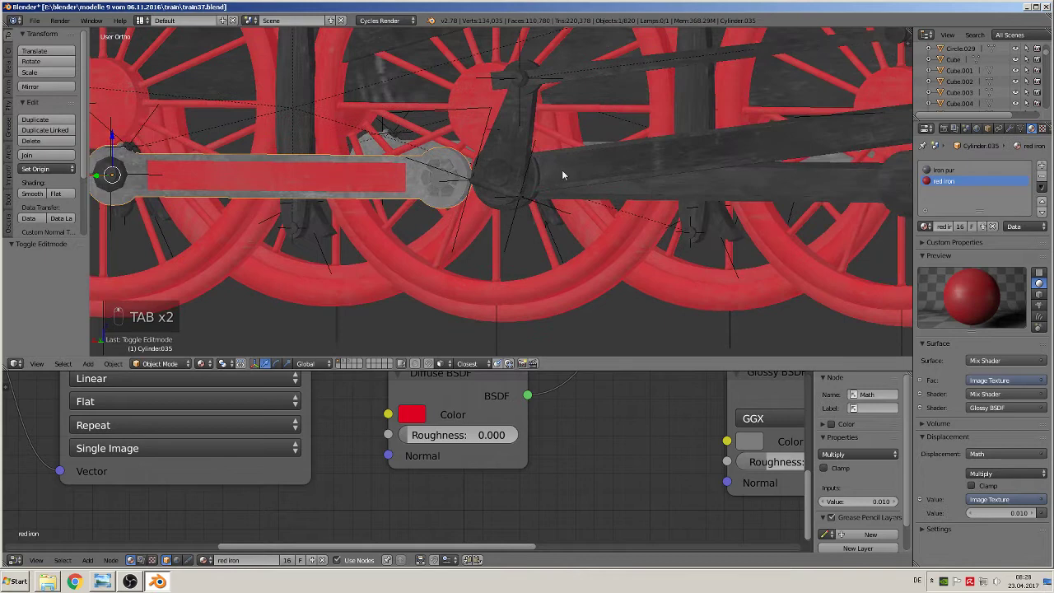
key("Tab")
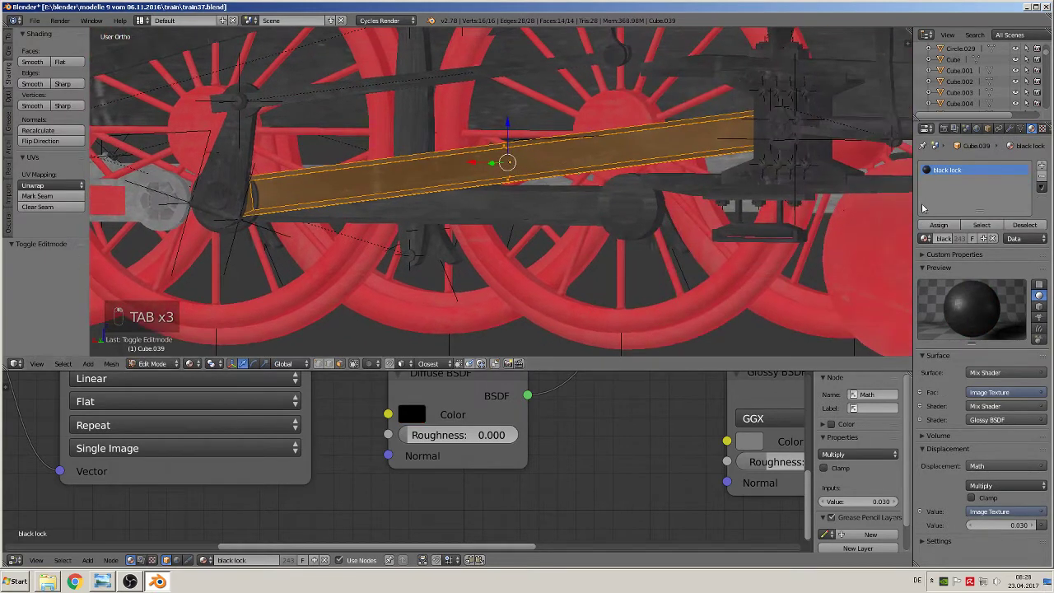
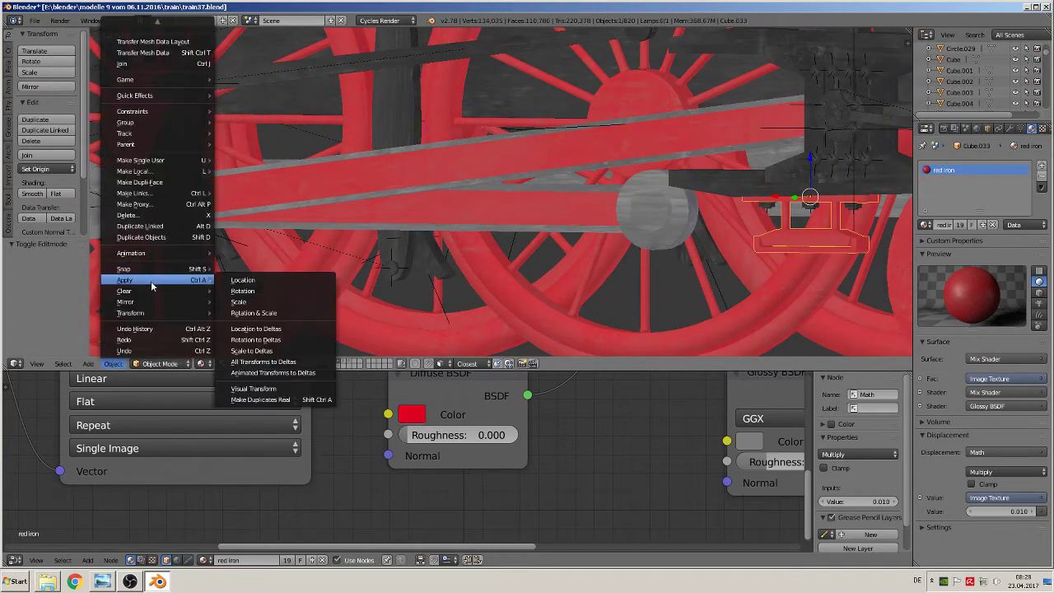
key("Tab")
key("u")
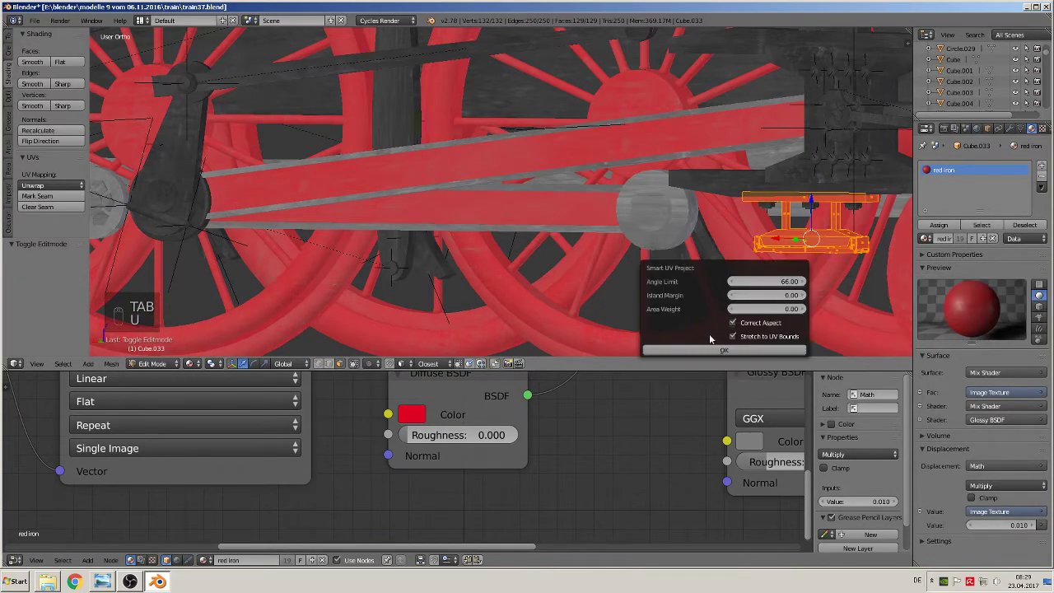
key("Tab")
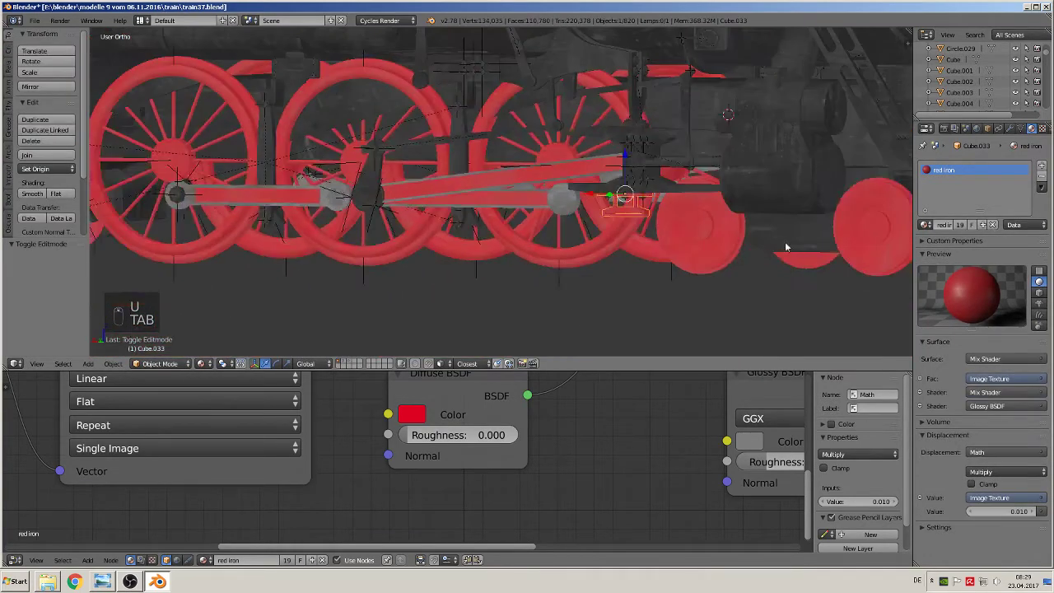
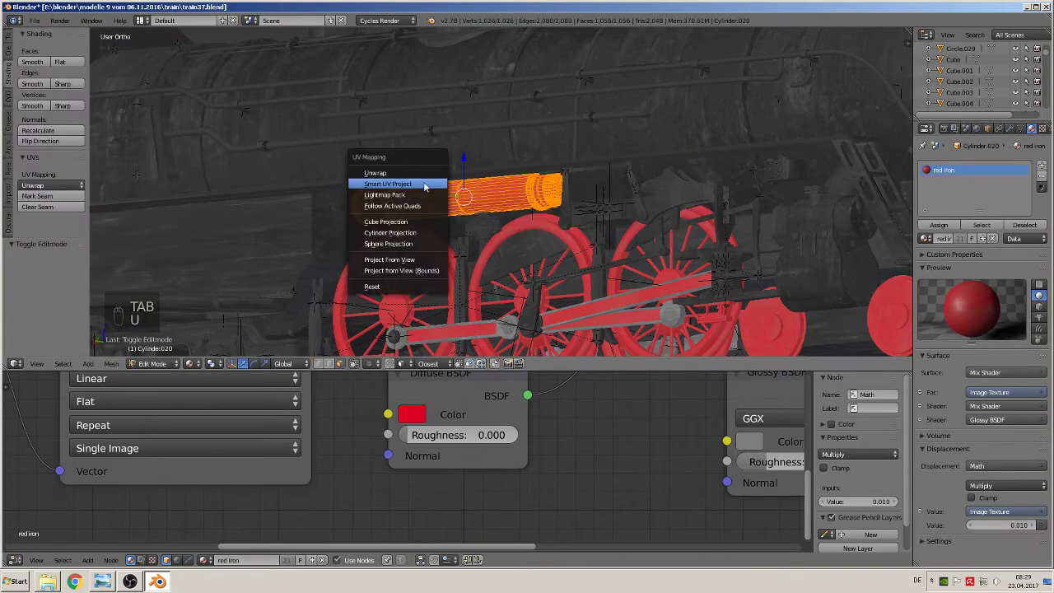
Finish the wheel cover and apply rotation/scale on the first red-iron tender wheel
key("Tab")
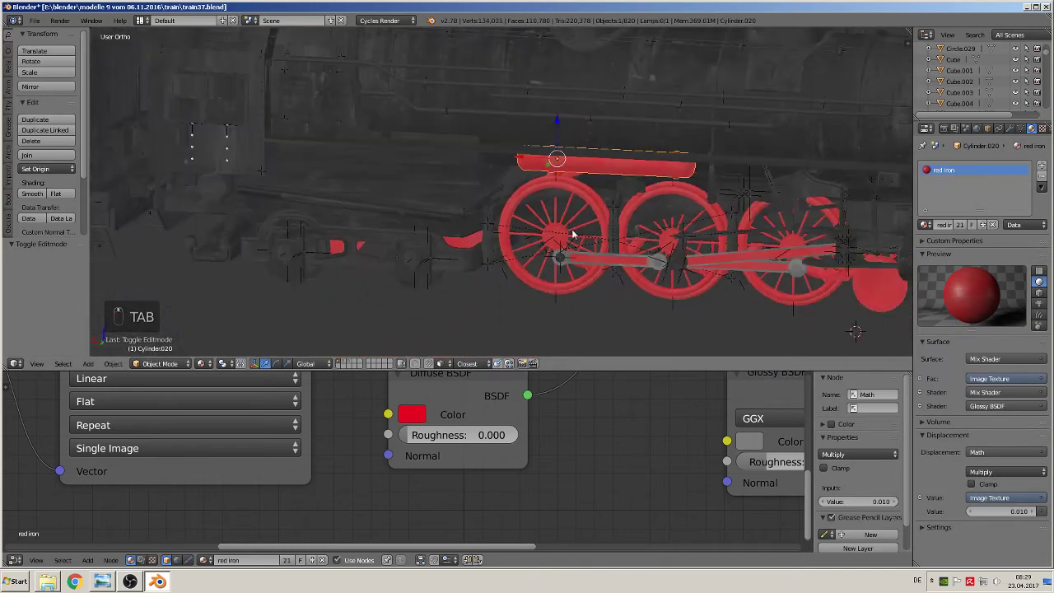
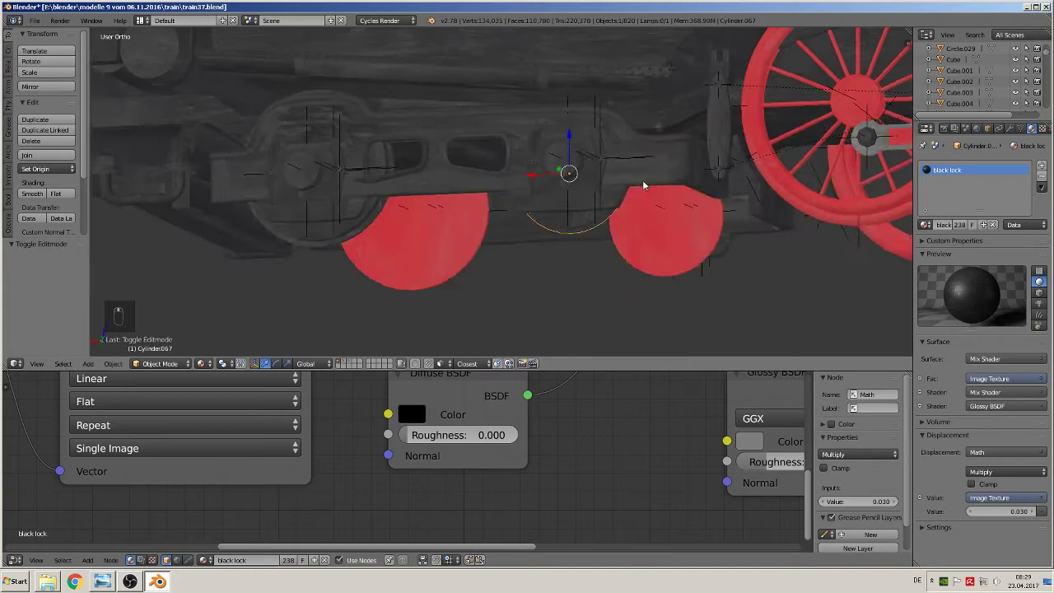
key("Tab")
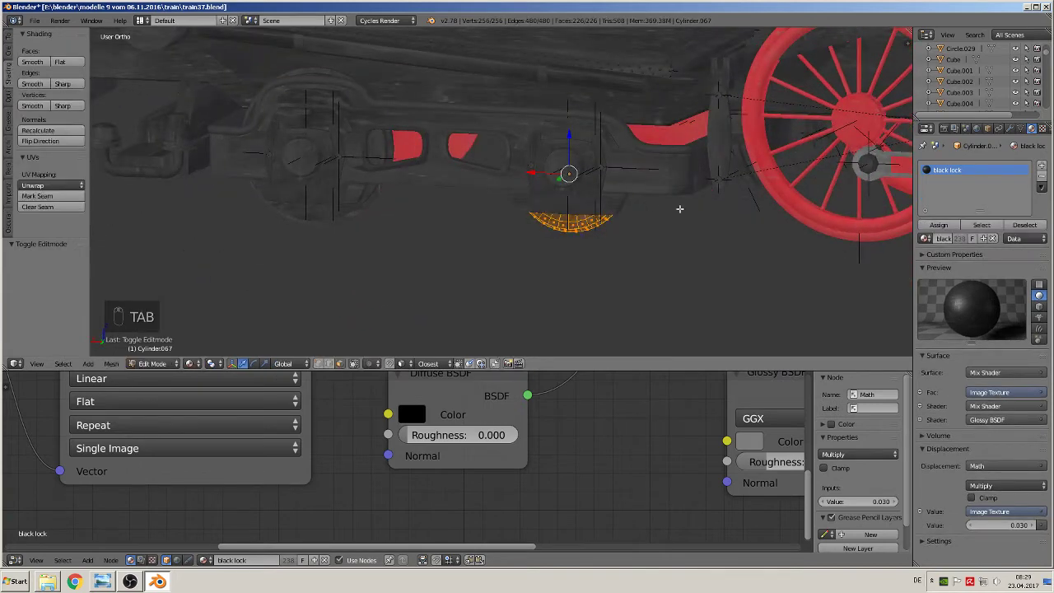
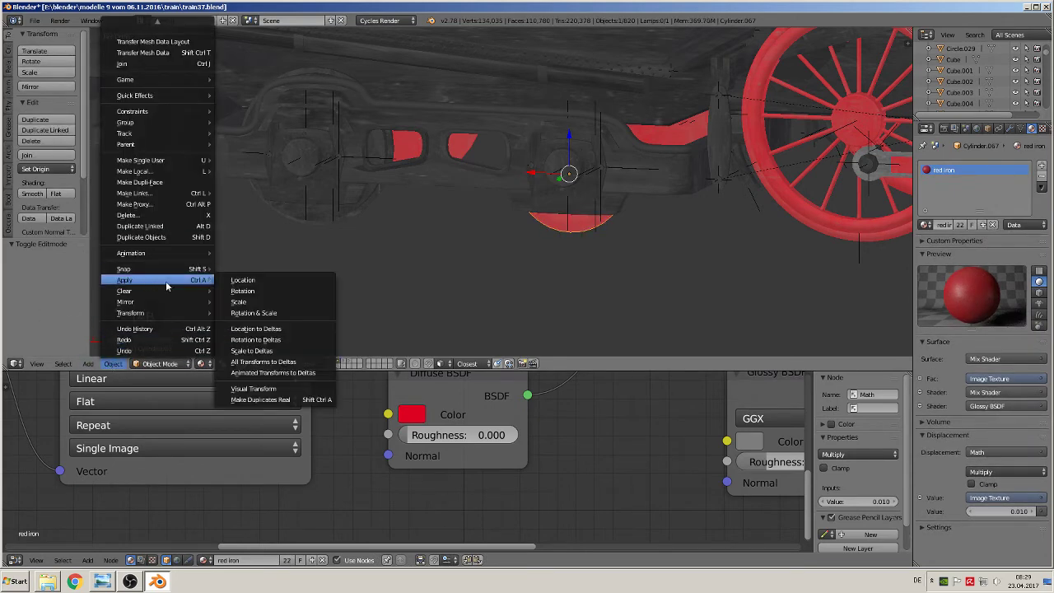
key("Tab")
key("Tab")
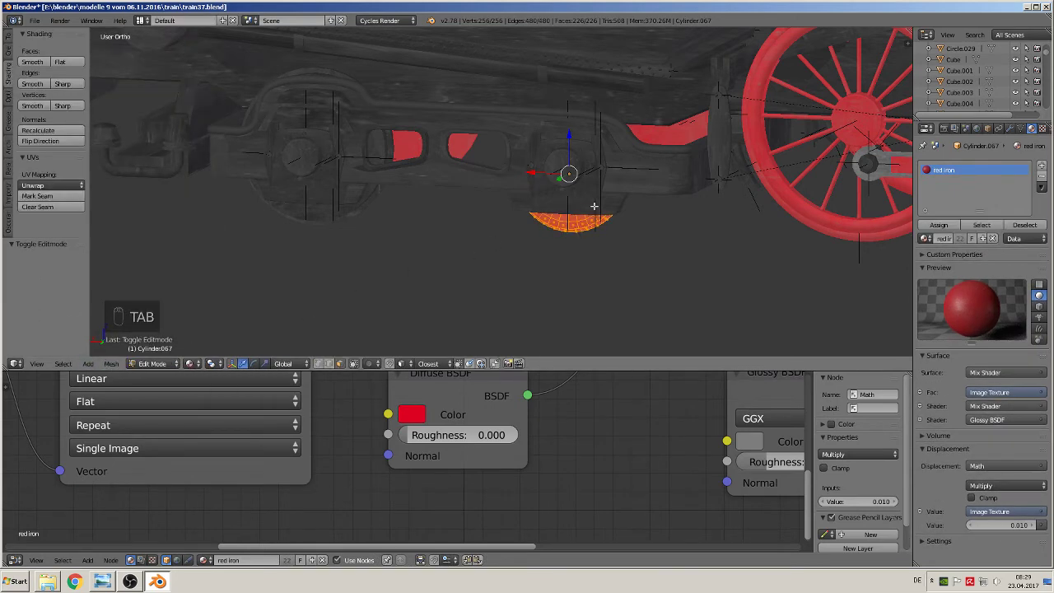
Smart-unwrap that tender wheel and prepare the next tender wheel in red iron
key("u")
key("Tab")
key("Tab")
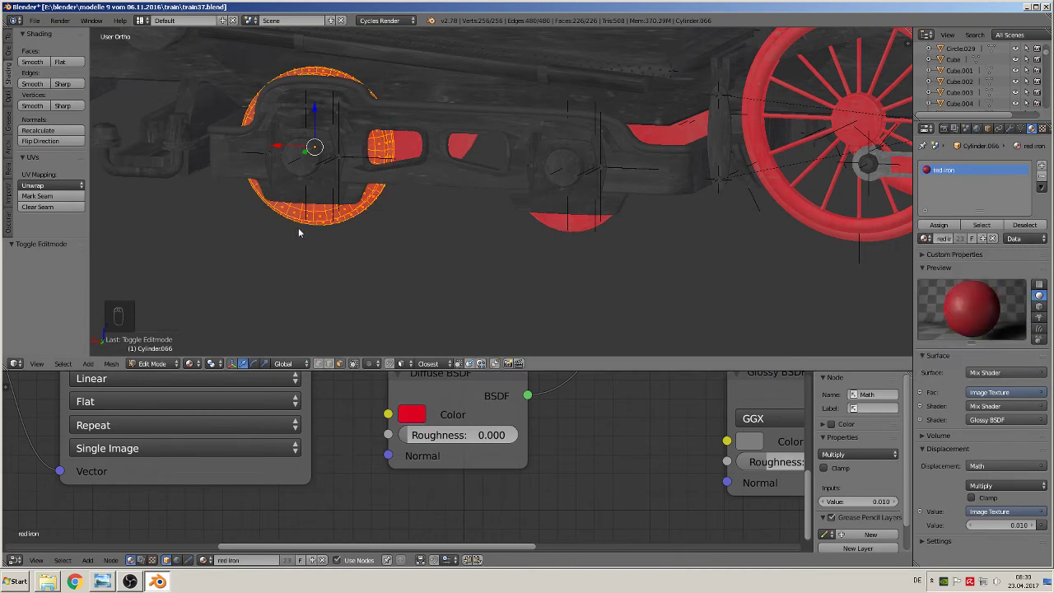
key("Tab")
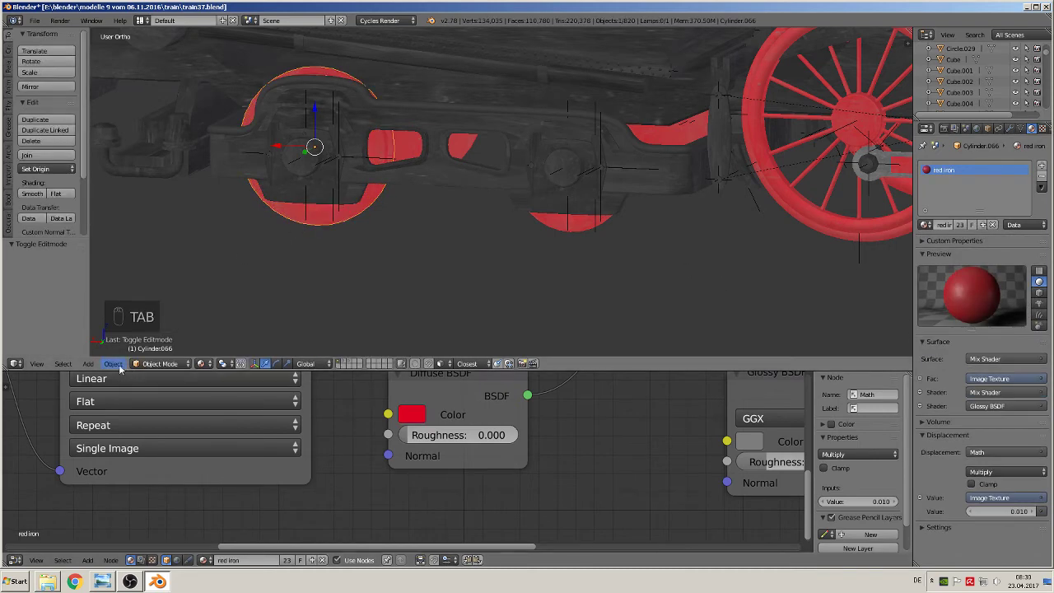
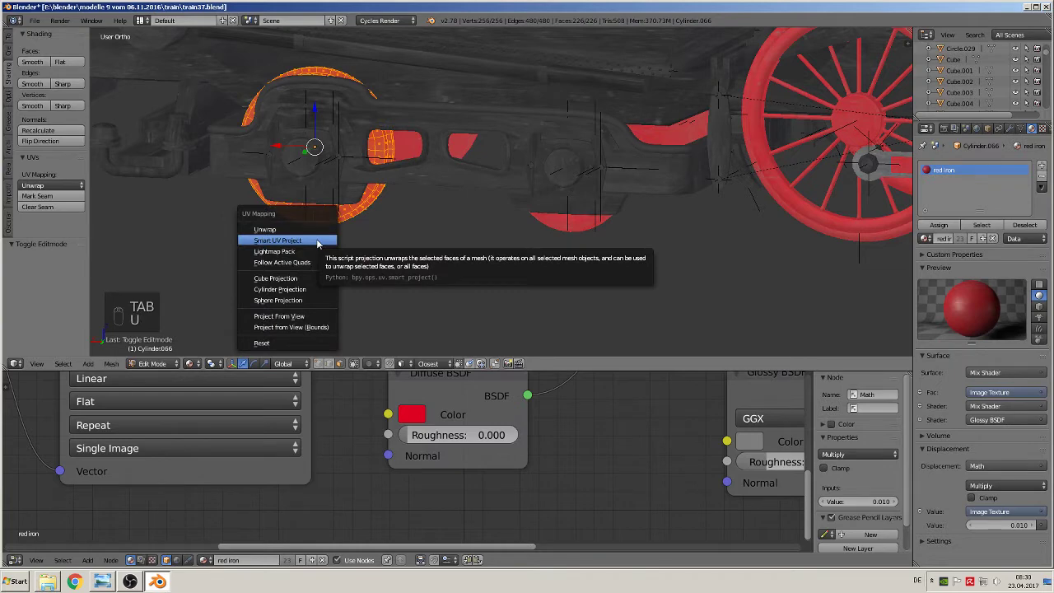
Finish the tender wheel's unwrap and give the first bogie side frame red iron
key("Tab")
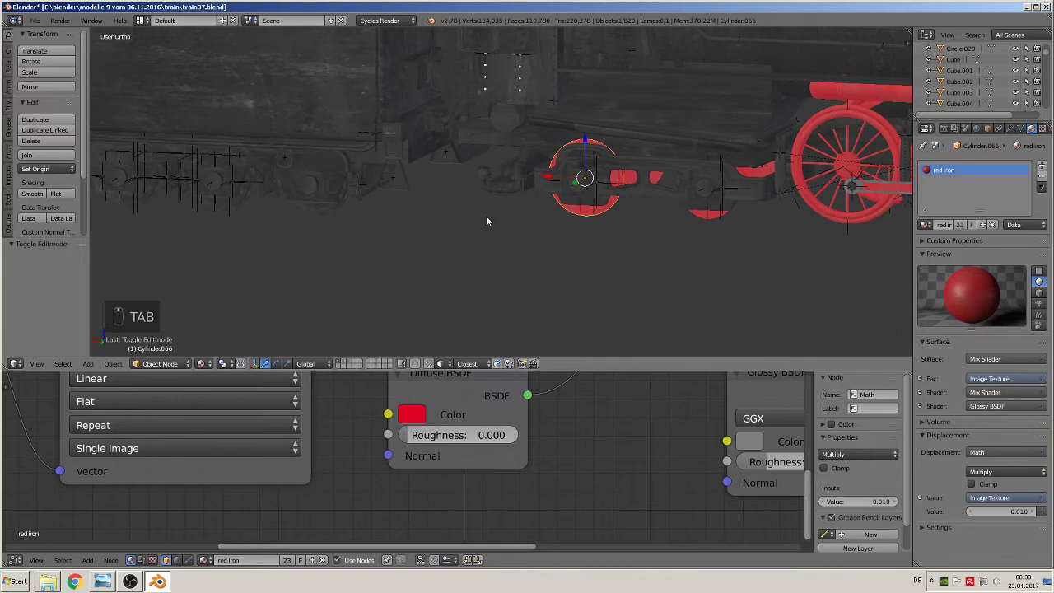
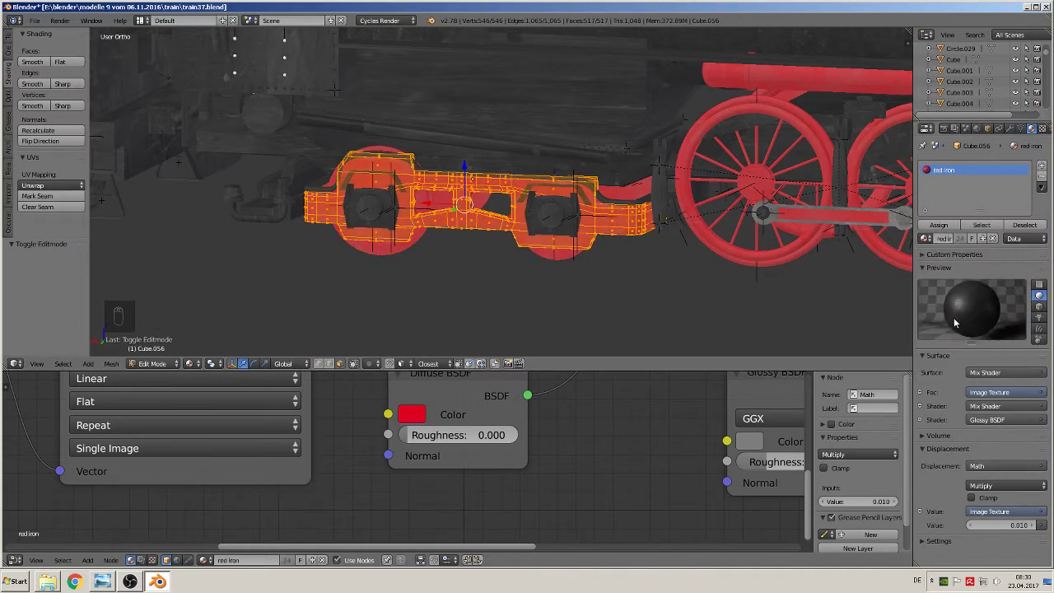
key("Tab")
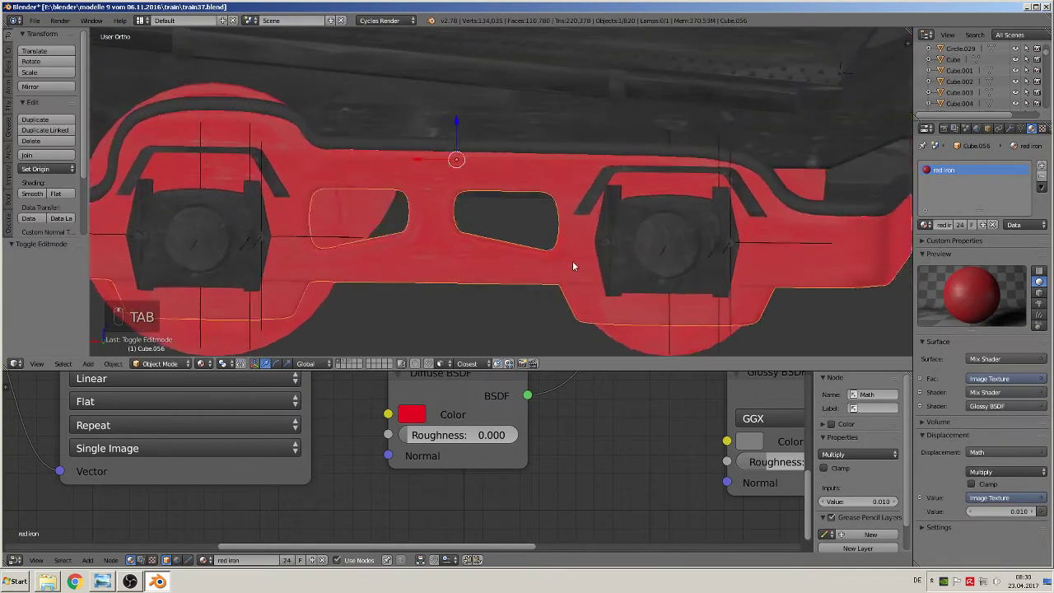
key("Tab")
key("Tab")
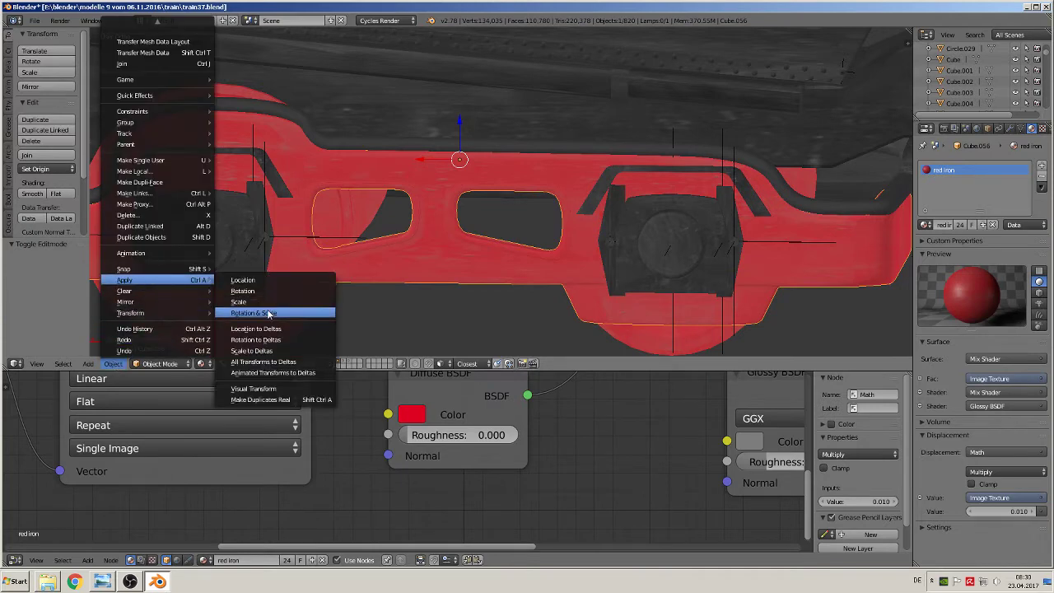
Apply transforms and smart-unwrap both bogie side frames in red iron
key("Tab")
key("u")
key("Tab")
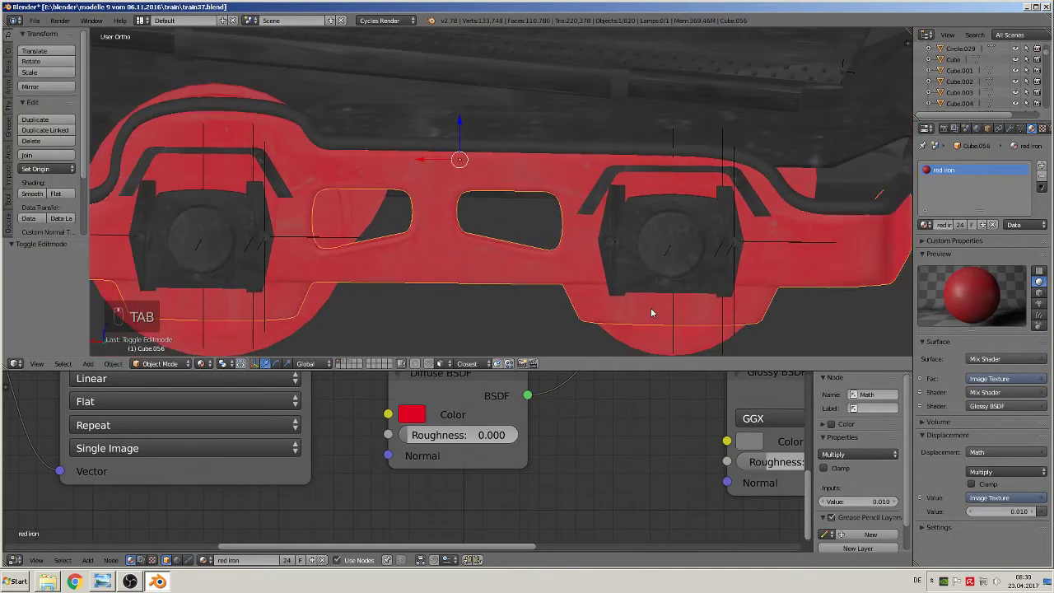
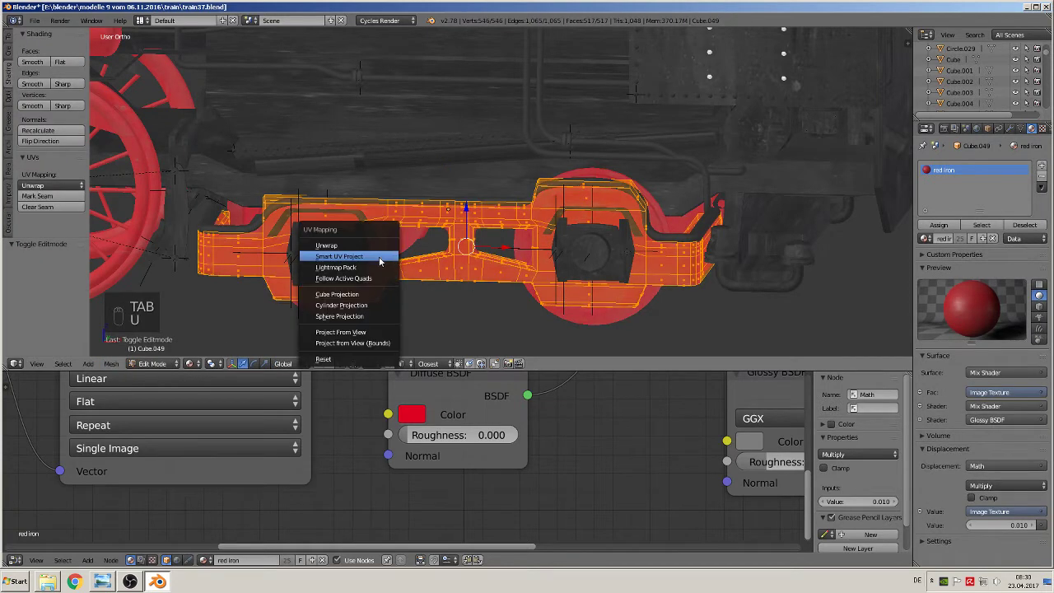
key("Tab")
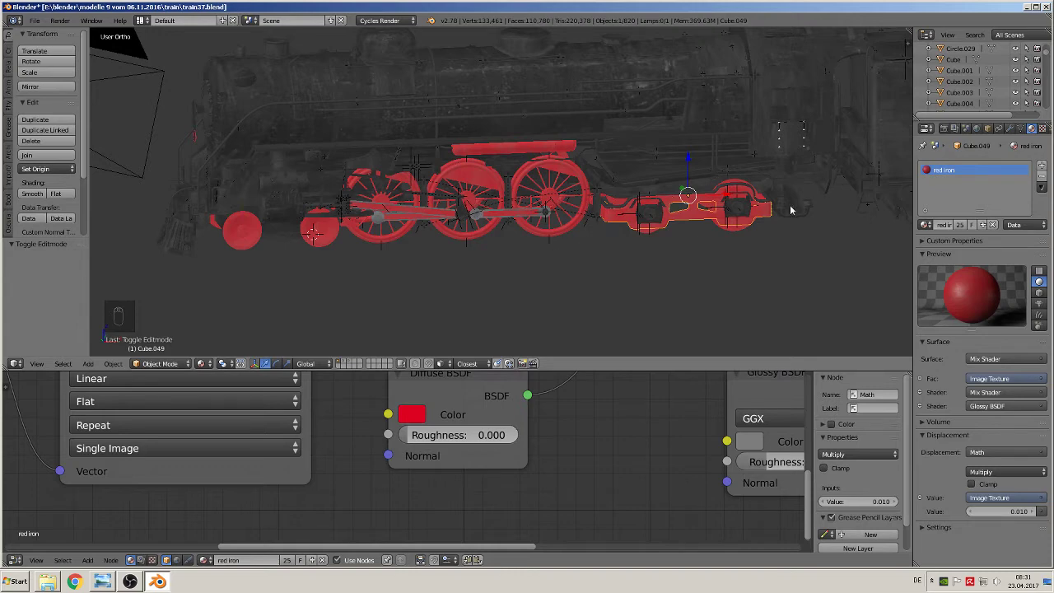
Zoom in on the rear bogie frame to check the red iron texture sits evenly
middle_click(603, 234)
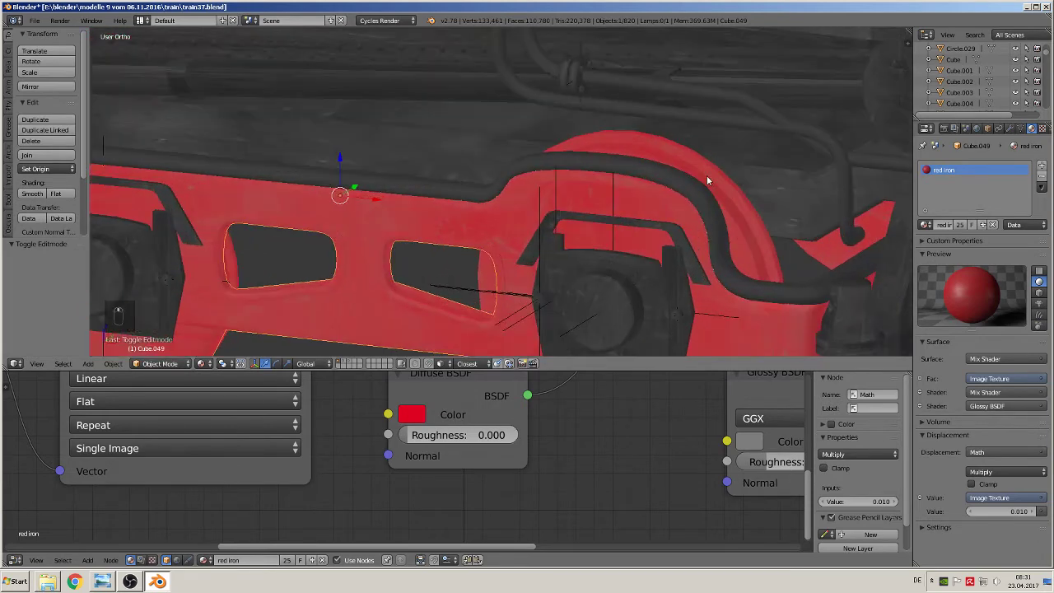
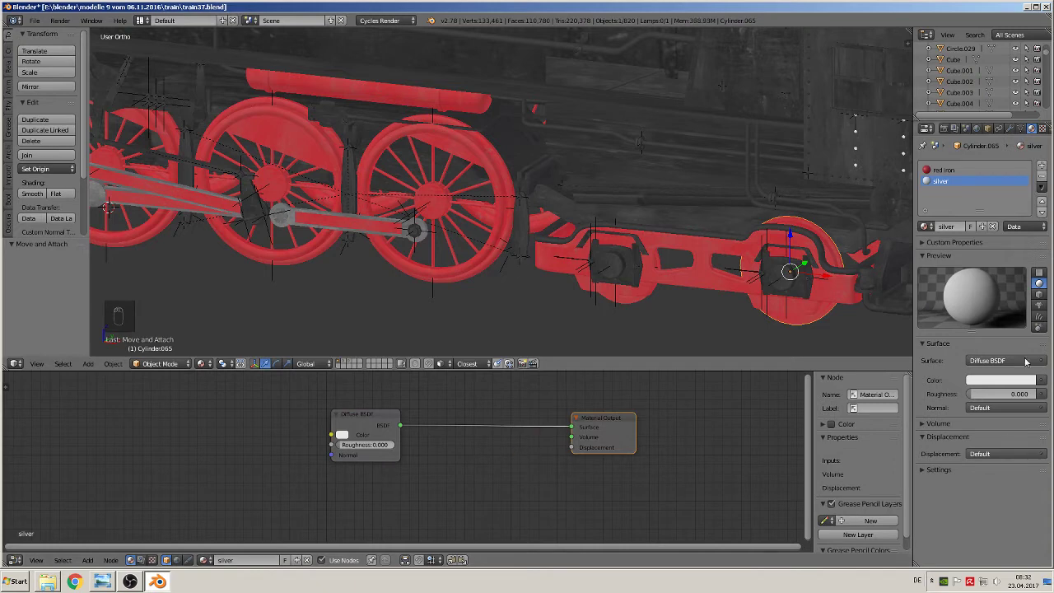
Add a glossy silver material beside red iron on the rear tender bogie wheel
left_click_drag(1026, 360, 946, 219)
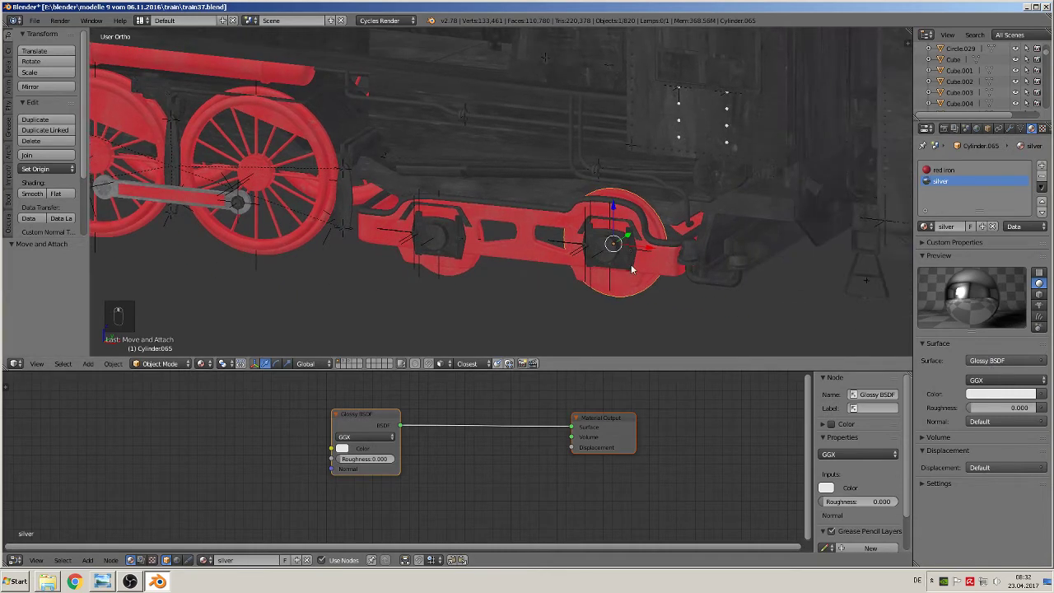
key("Tab")
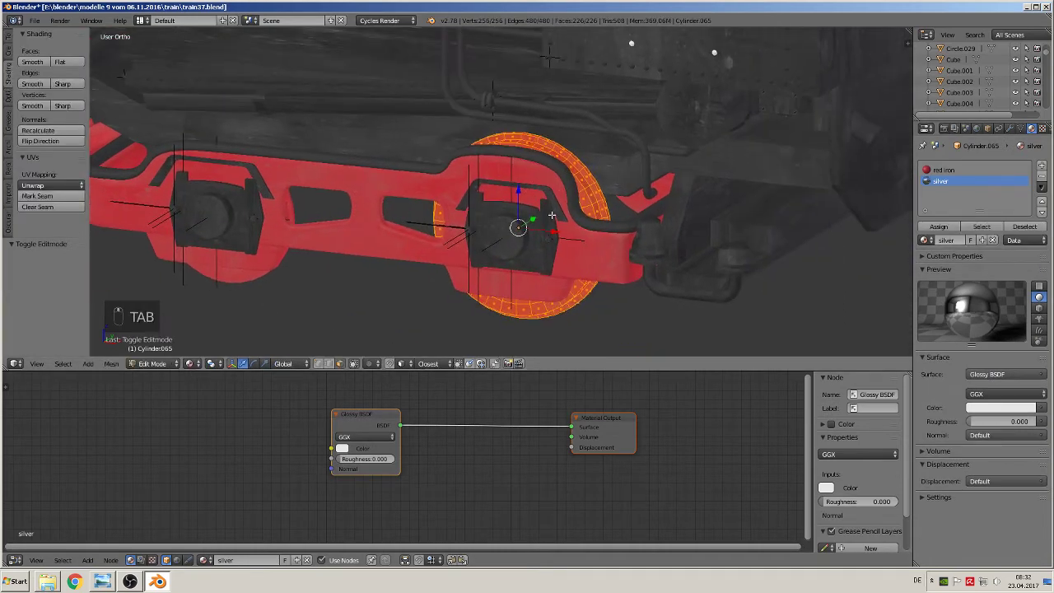
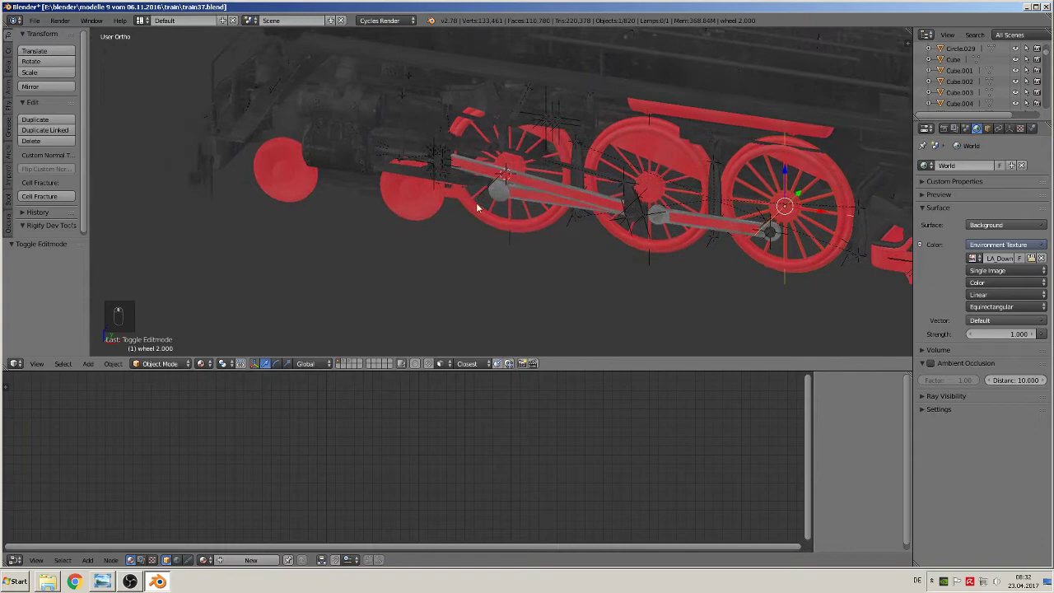
Assign the silver slot to the second small tender wheel's tread, keeping its face red iron
key("Tab")
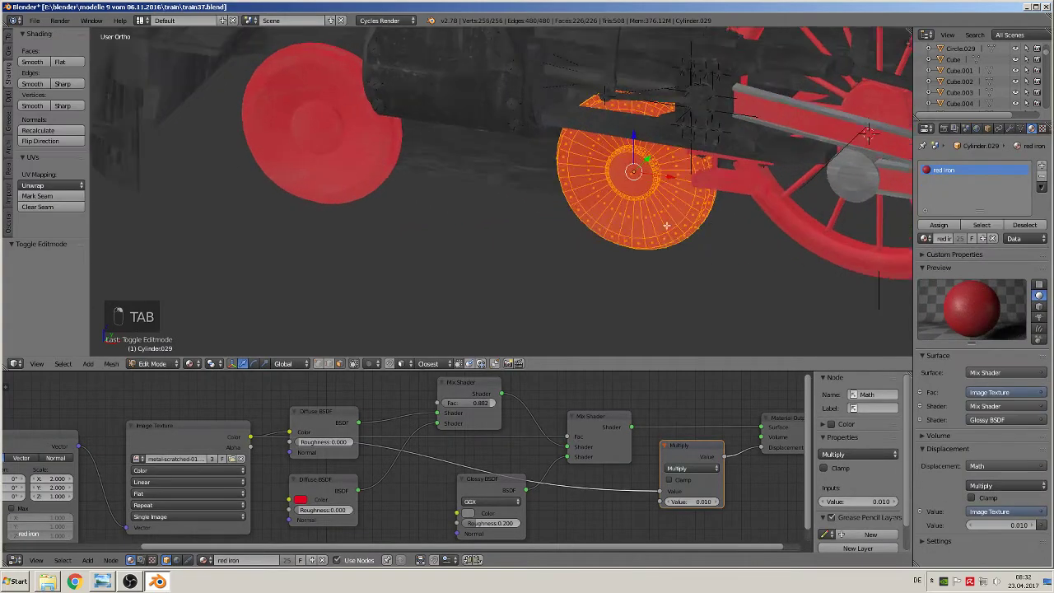
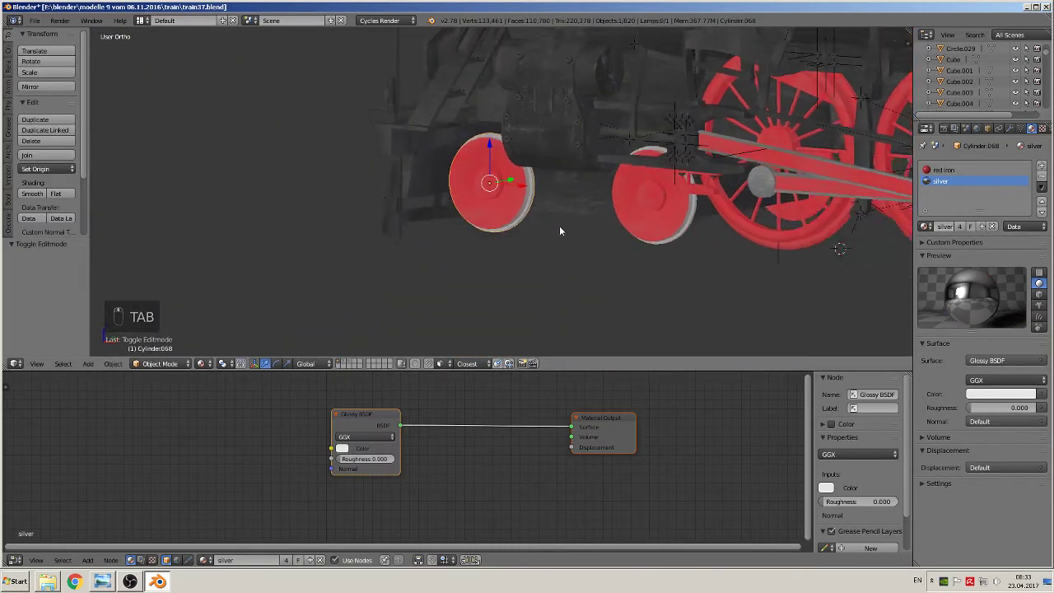
middle_click(736, 240)
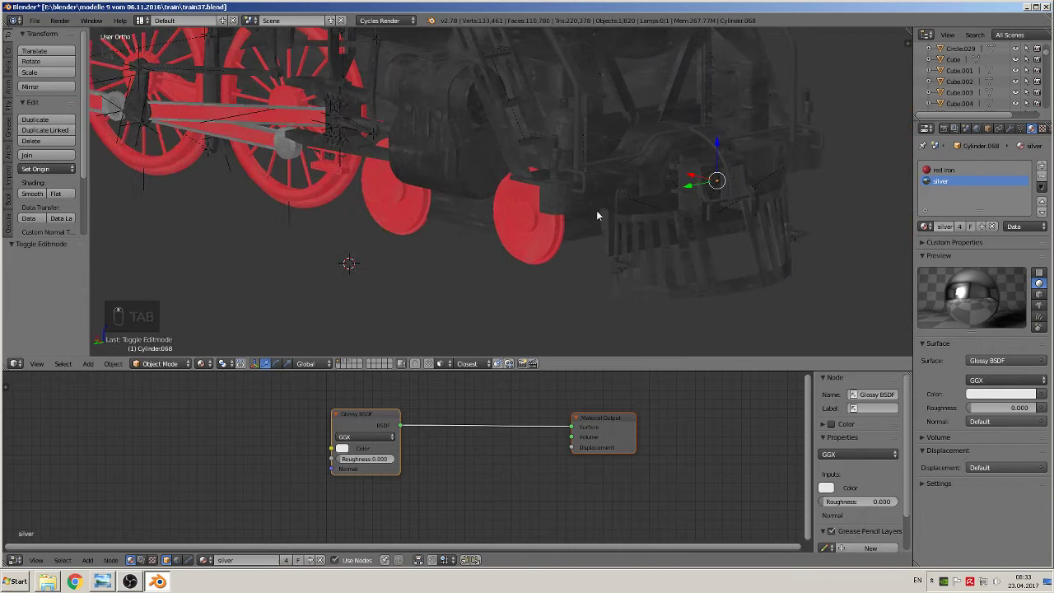
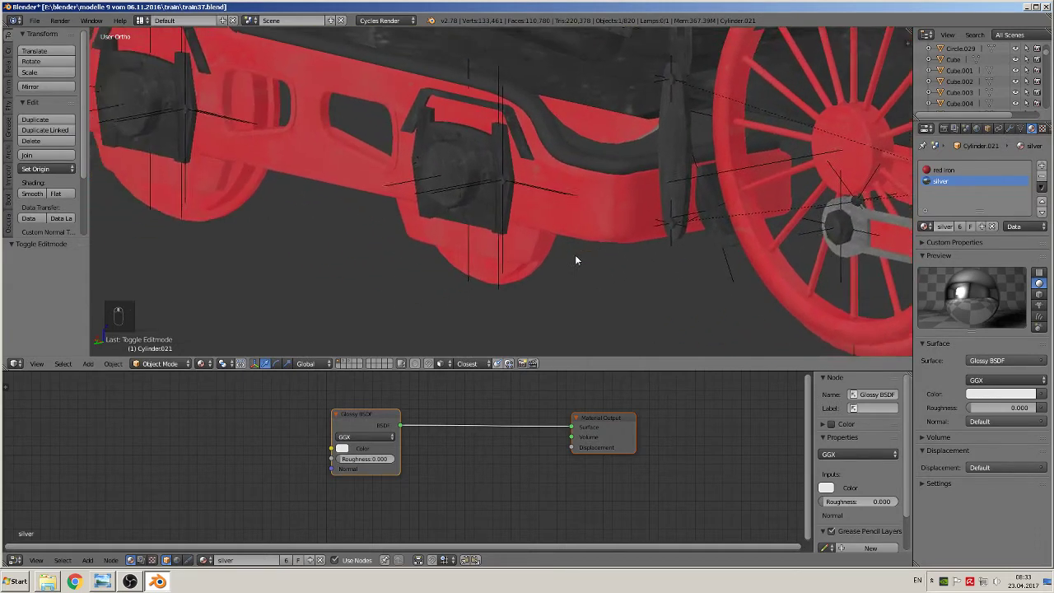
Select the truck wheel's tread faces and make them silver, then move to the neighbouring wheel
right_click(528, 325)
key("Tab")
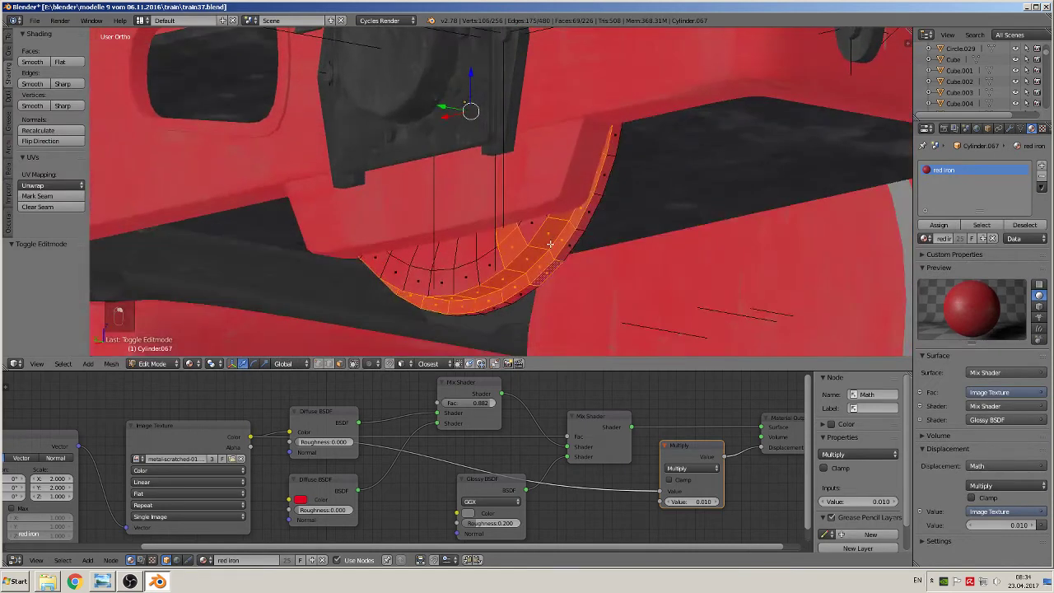
key("ctrl+y")
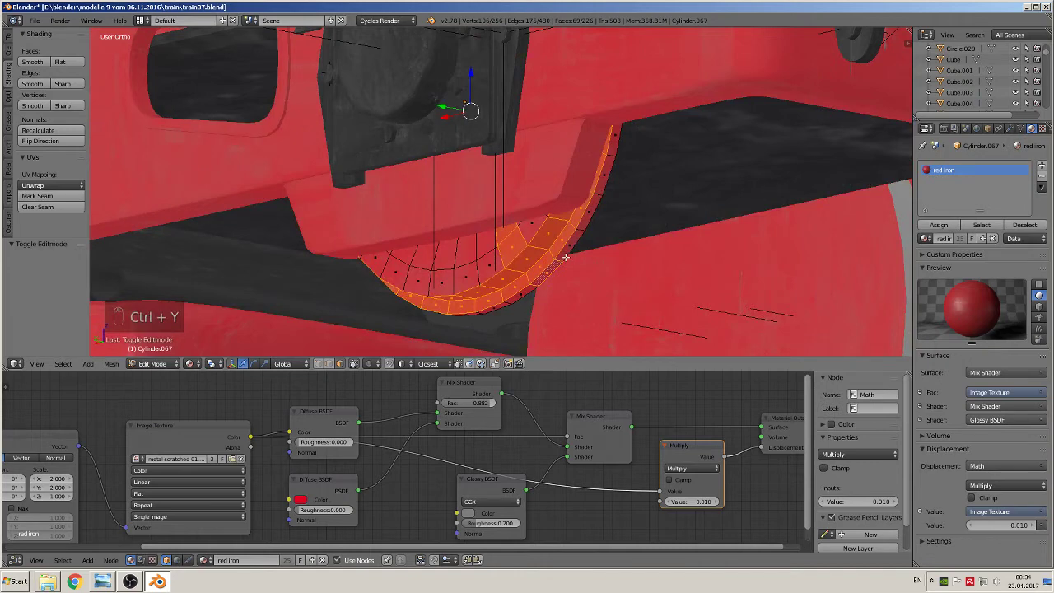
key("ctrl+y")
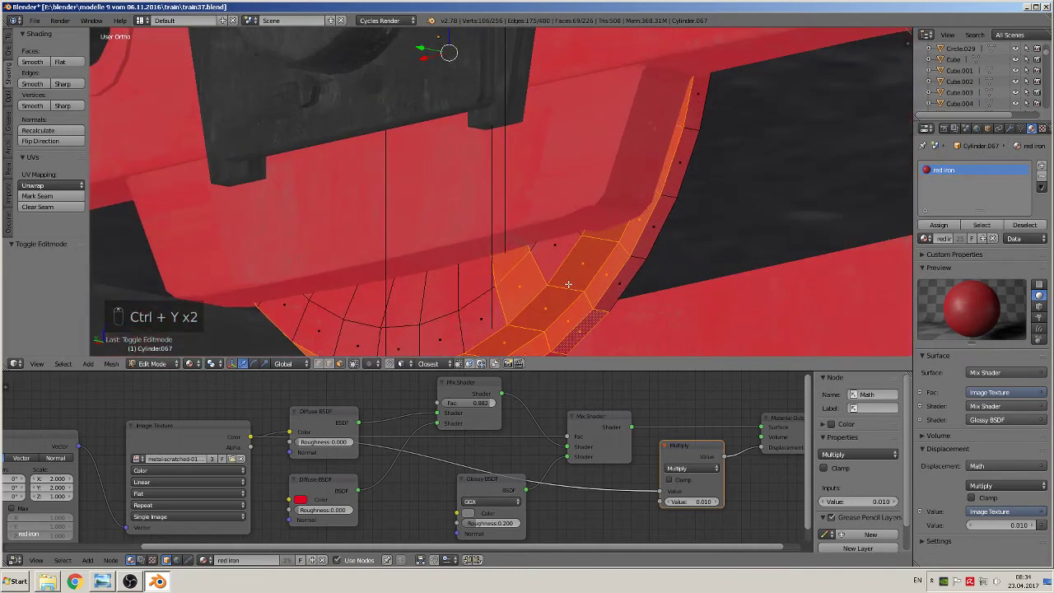
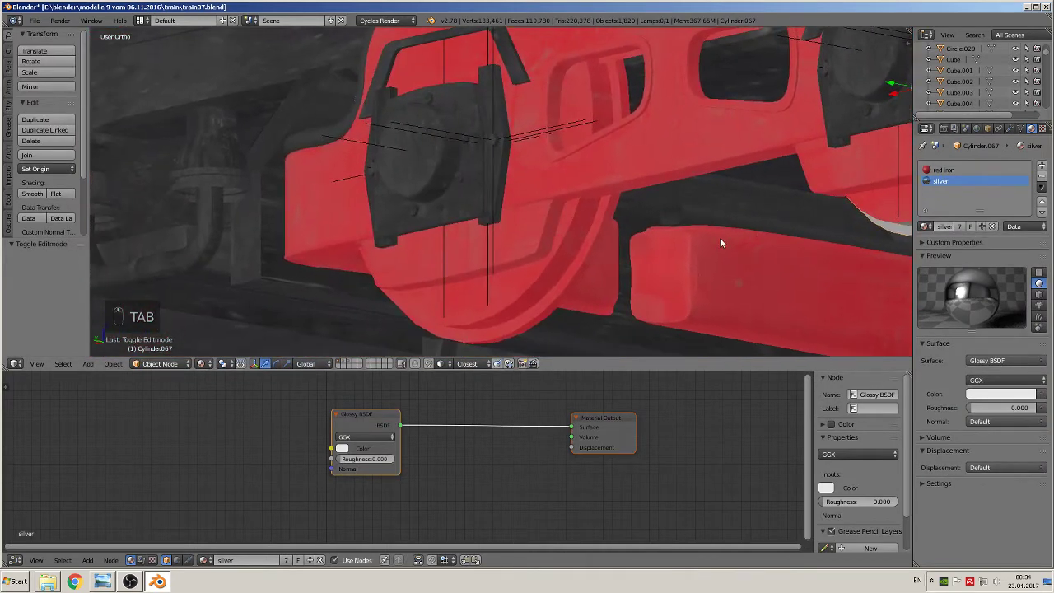
key("Tab")
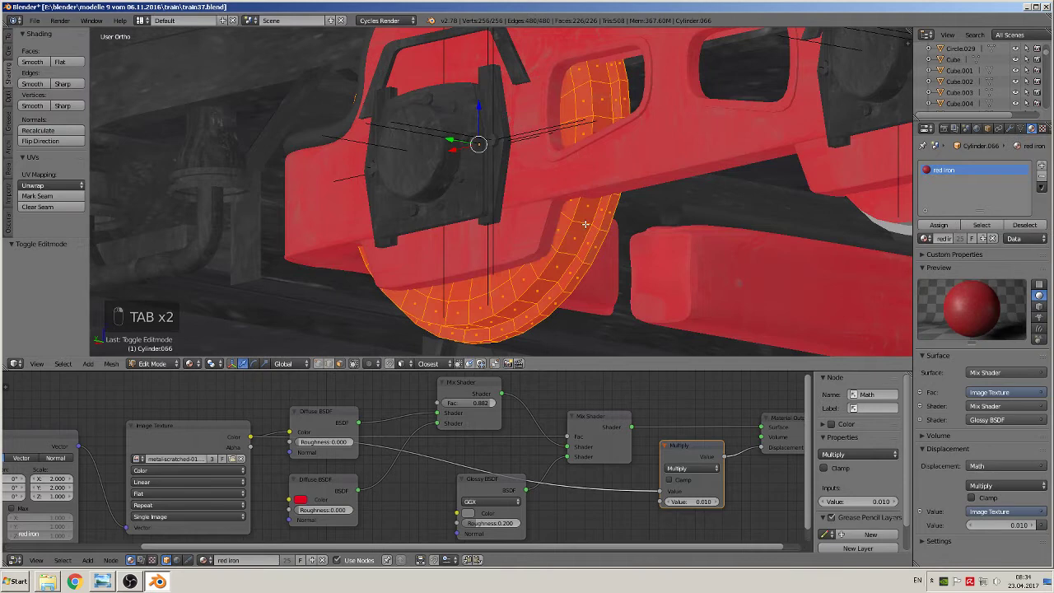
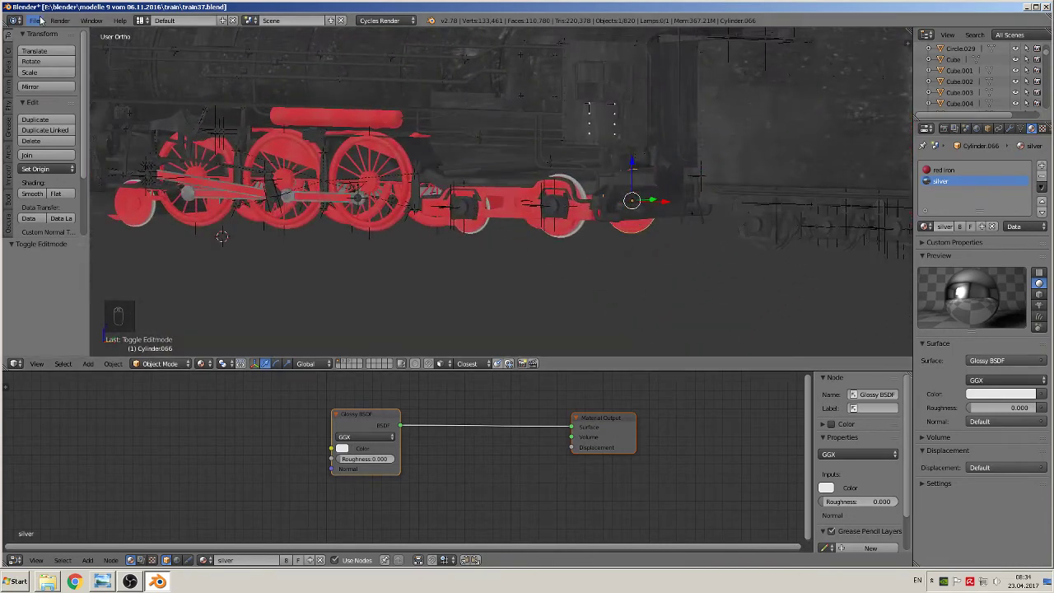
Show only the boiler layer and zoom onto the half-buried spoked wheel
left_click_drag(46, 24, 355, 369)
left_click_drag(345, 364, 581, 200)
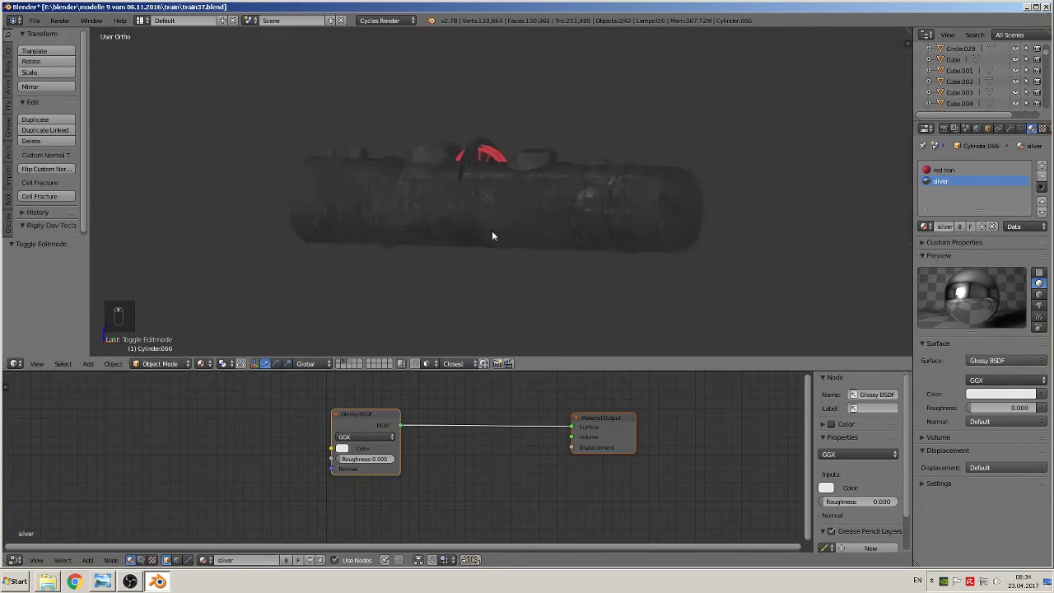
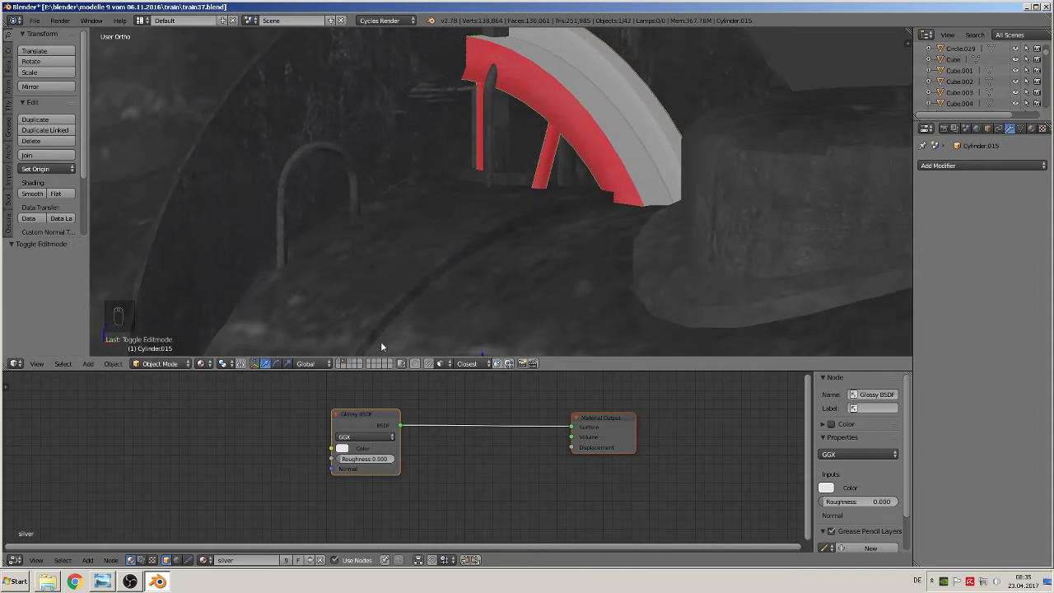
Add a loop cut across the spoked wheel's rim and select the whole mesh
key("Tab")
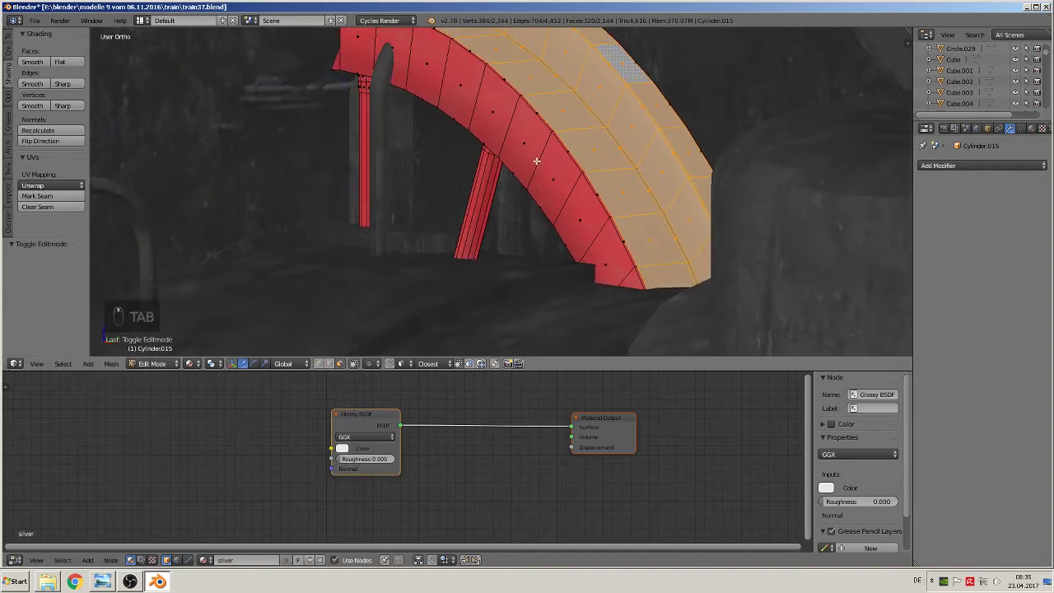
key("ctrl+r")
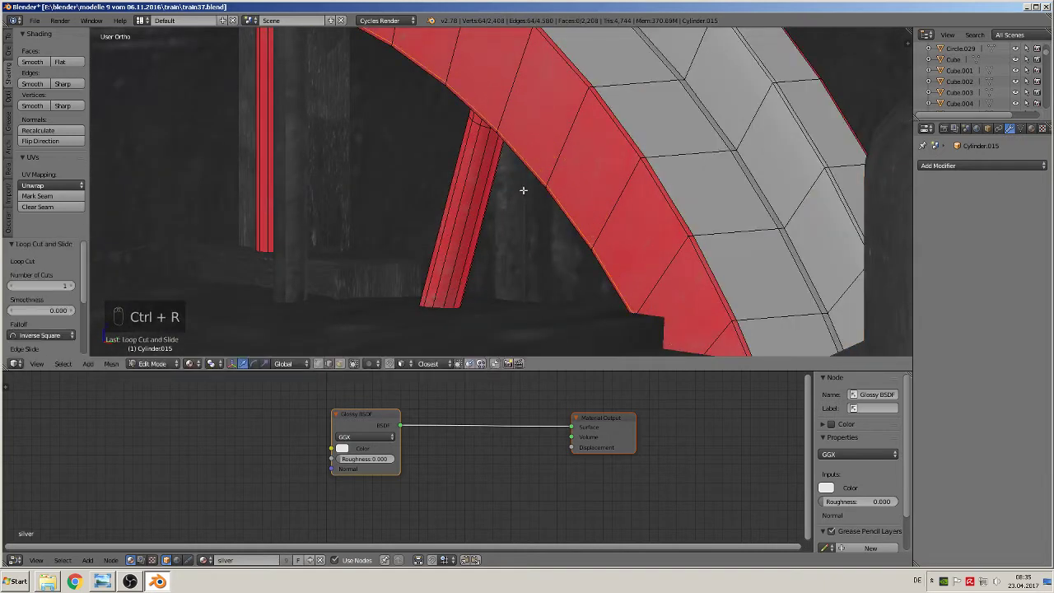
key("Tab")
key("Tab")
key("a")
key("a")
Smart-UV-project the entire spoked wheel in wireframe and return to solid object mode
key("z")
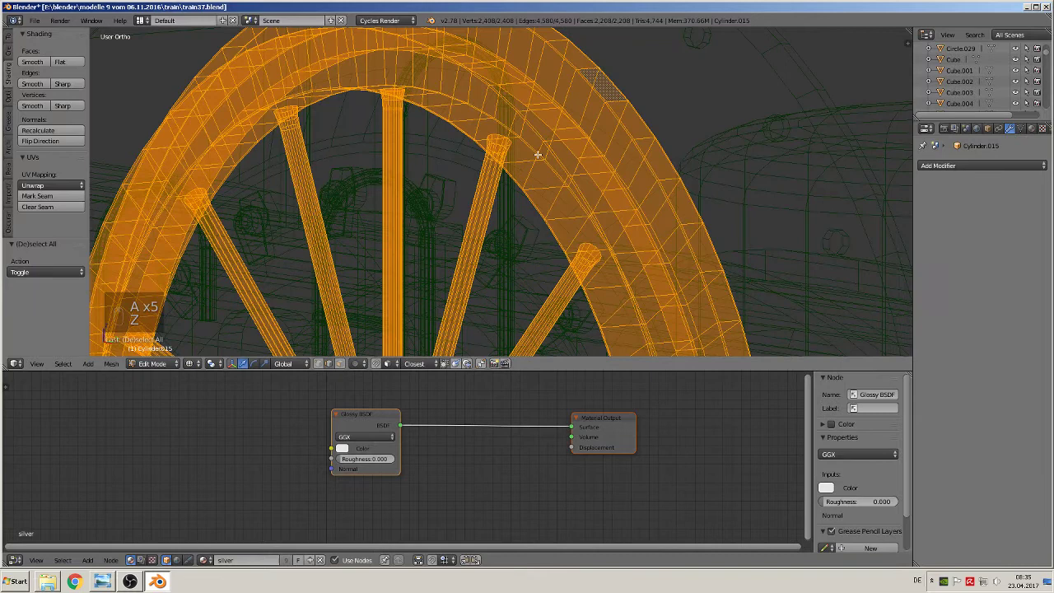
key("u")
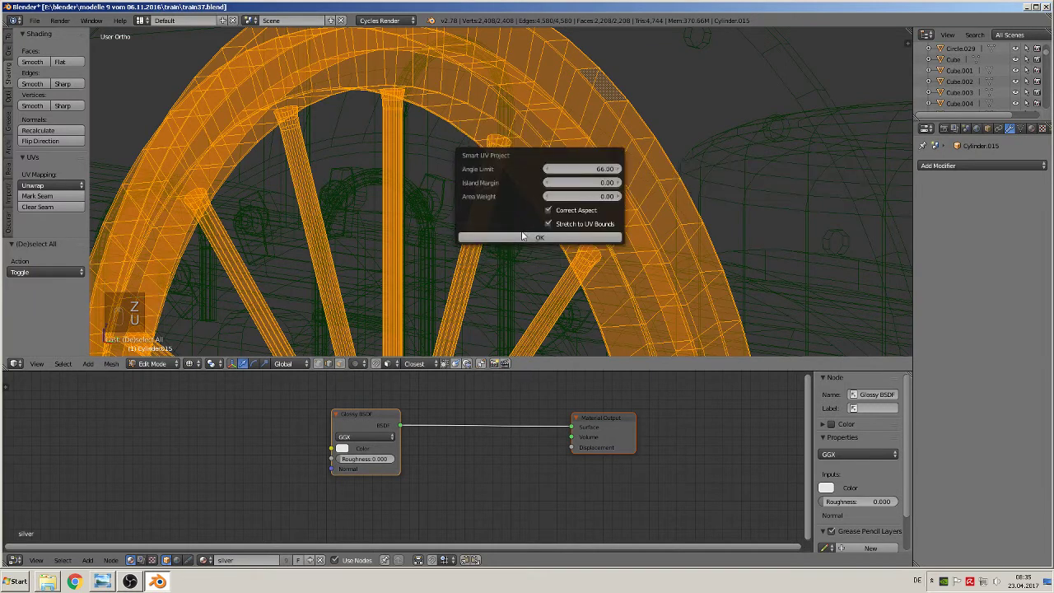
key("Escape")
key("Escape")
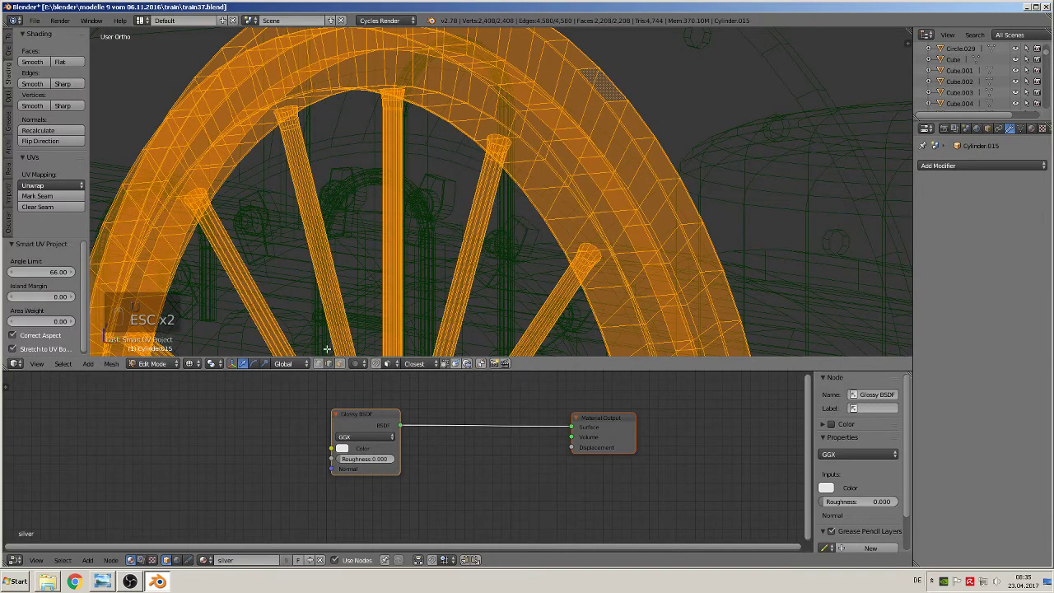
key("z")
key("Tab")
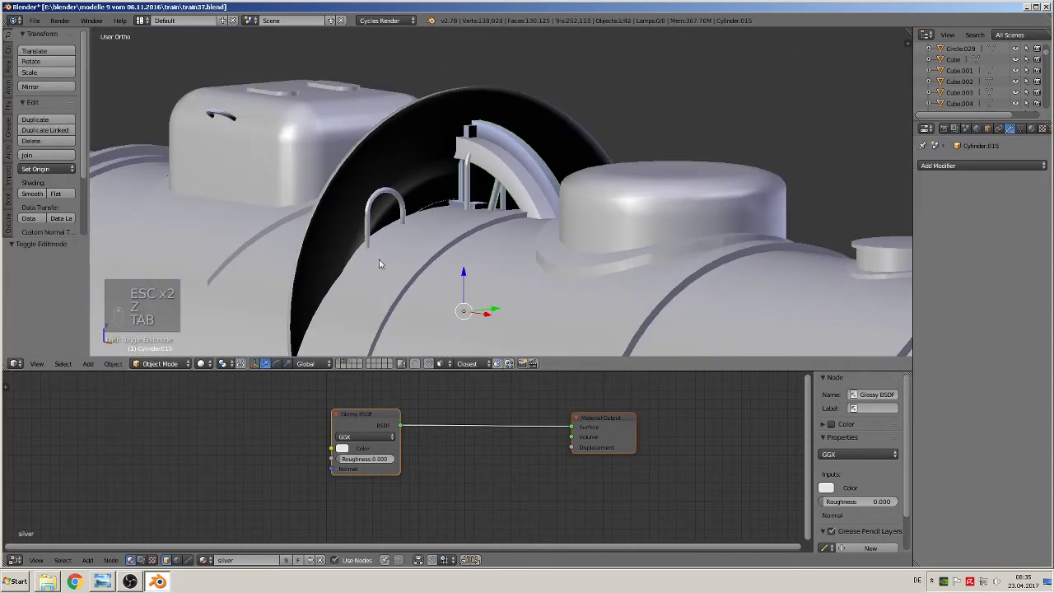
Select the round Circle disc in wireframe and slide it along the boiler's Y axis
left_click(242, 307)
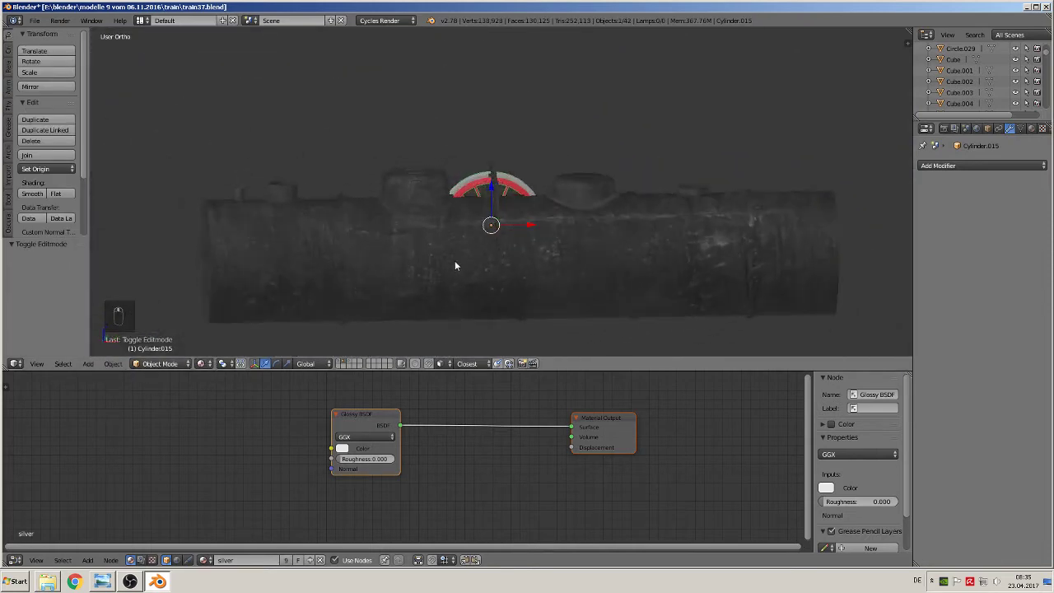
key("z")
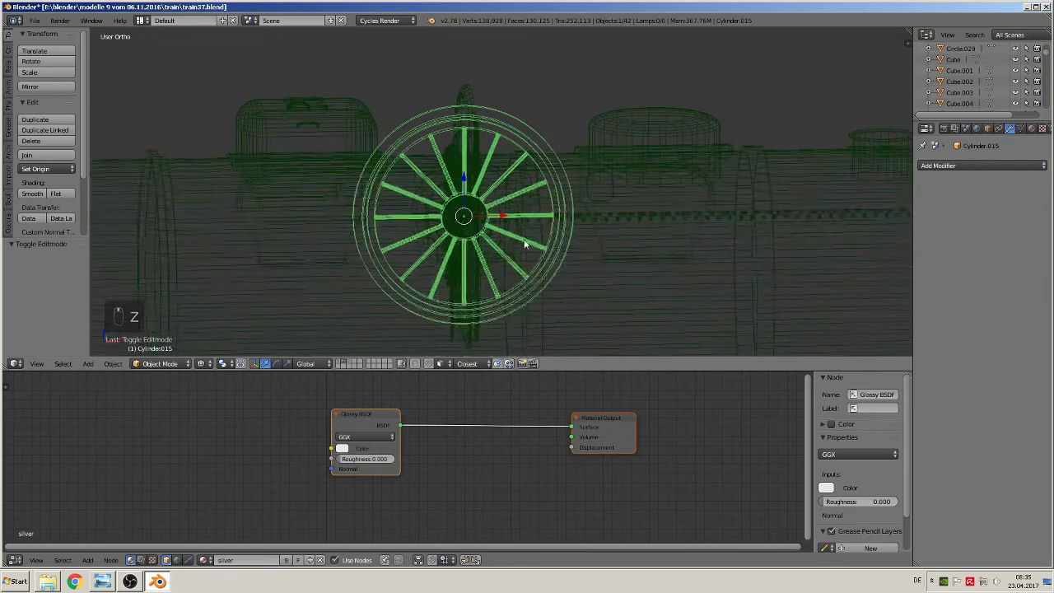
left_click_drag(530, 232, 477, 245)
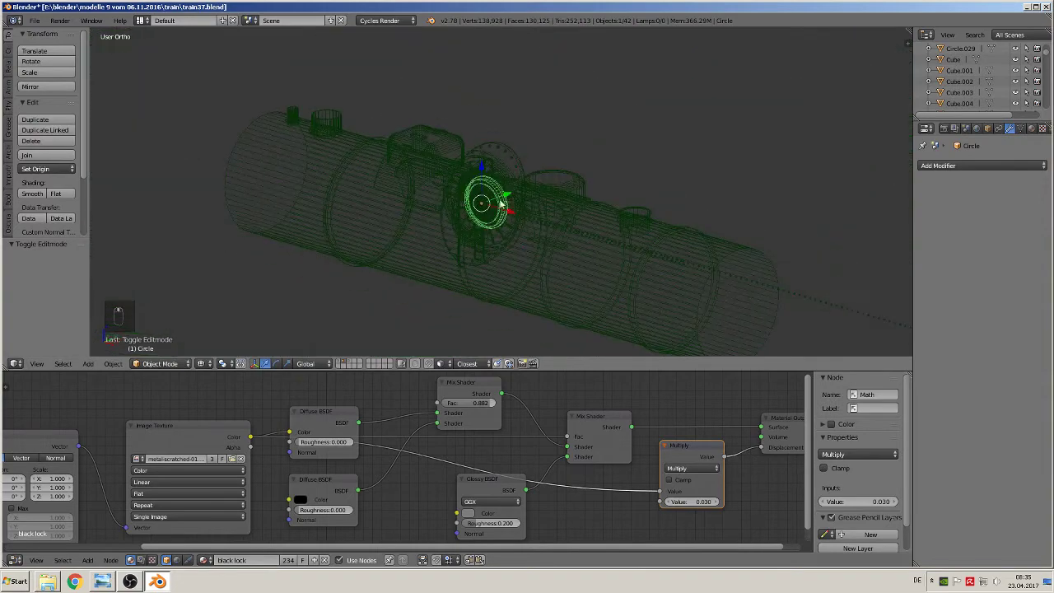
left_click_drag(512, 198, 503, 248)
middle_click(503, 248)
left_click_drag(206, 367, 526, 197)
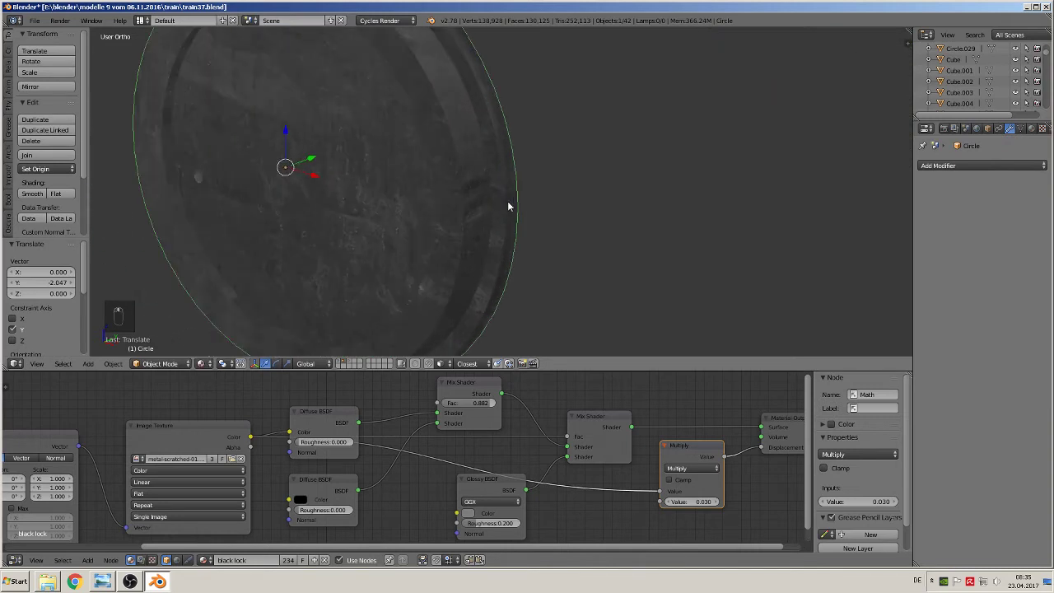
Assign the red iron material to the disc, clear its location with Alt+G, and restore solid shading
key("Tab")
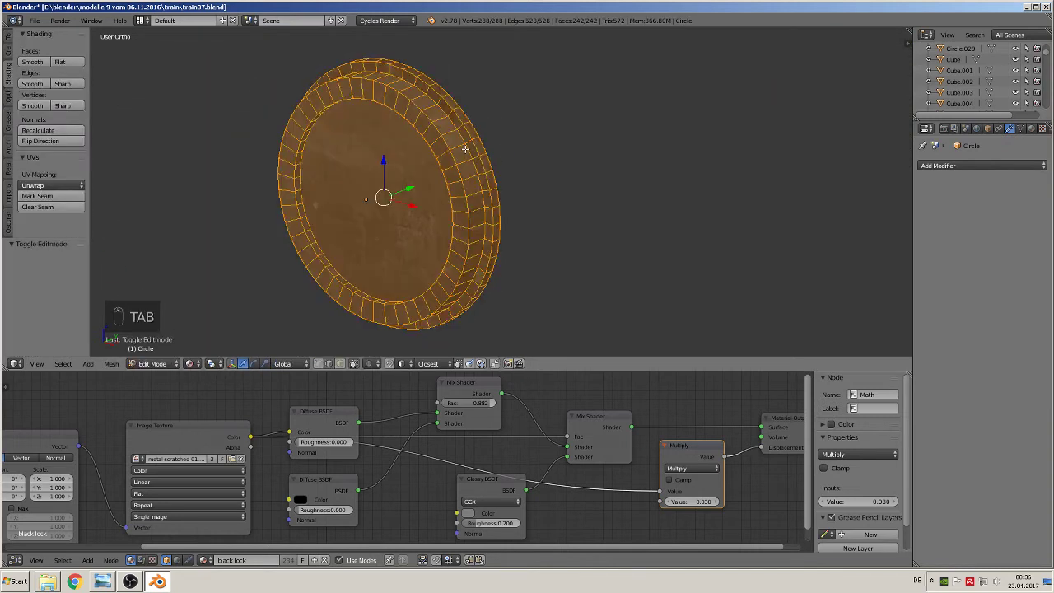
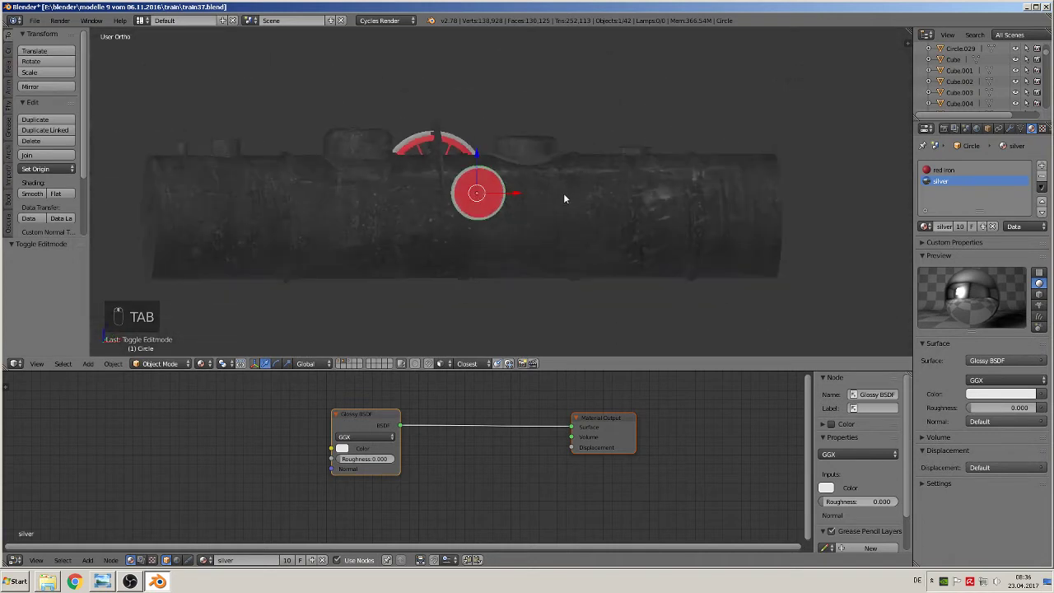
key("alt+g")
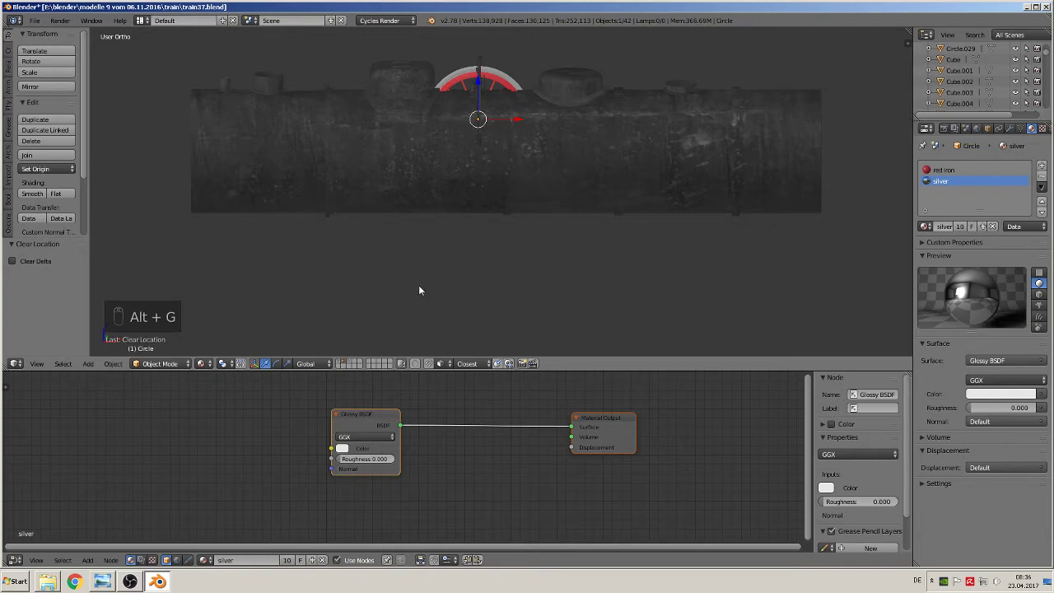
key("z")
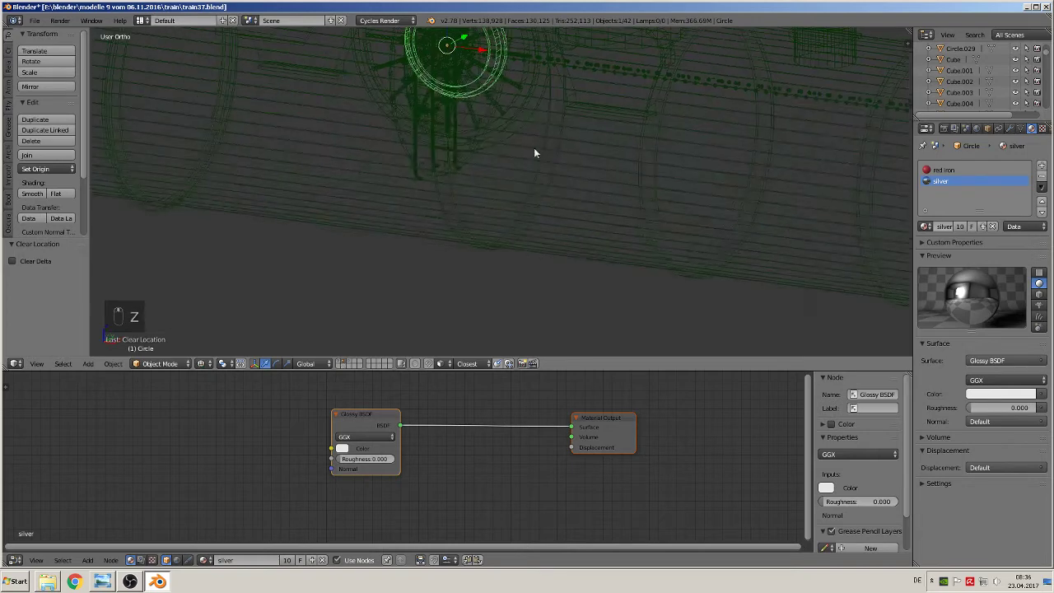
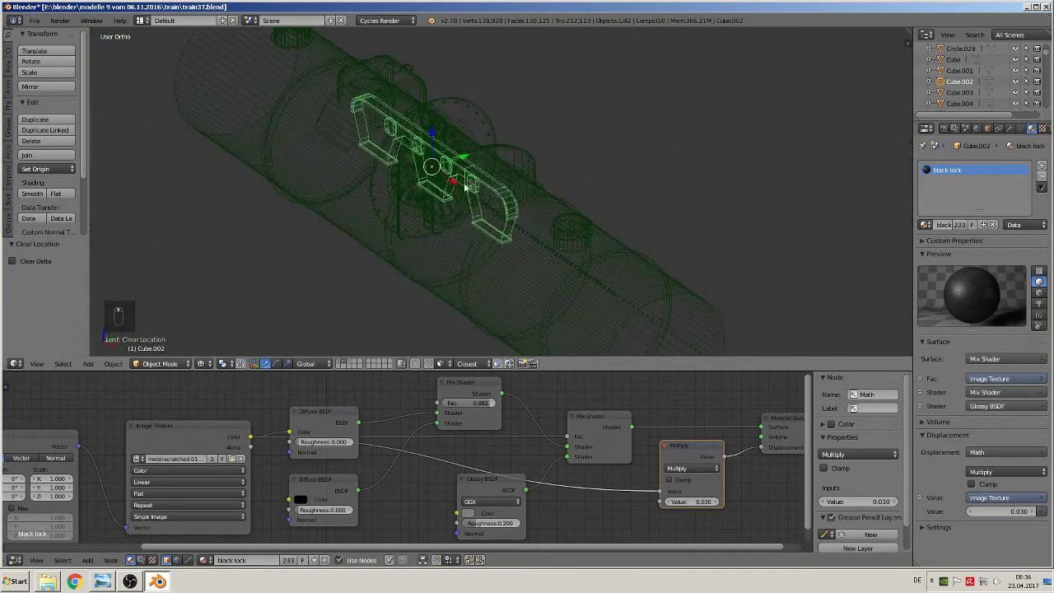
Select the slotted frame plate beside the boiler and give it the red iron material
left_click_drag(462, 160, 572, 167)
key("Tab")
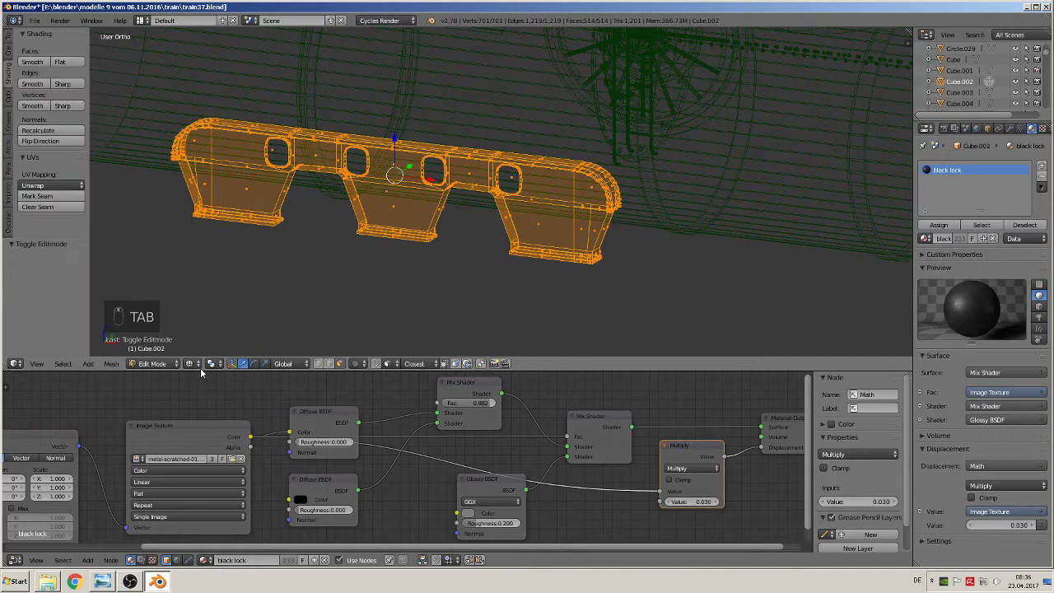
key("Tab")
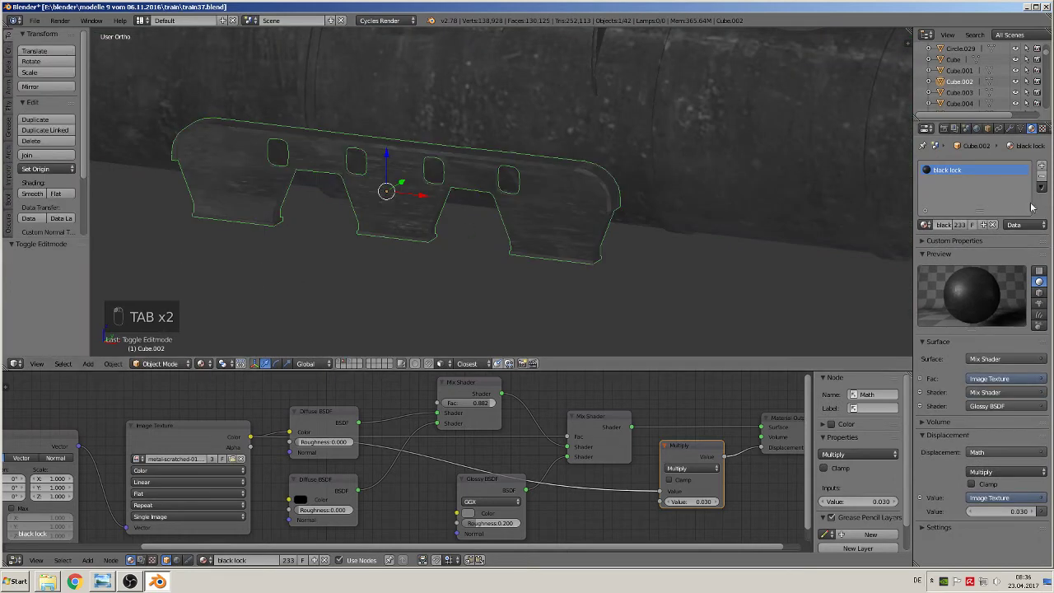
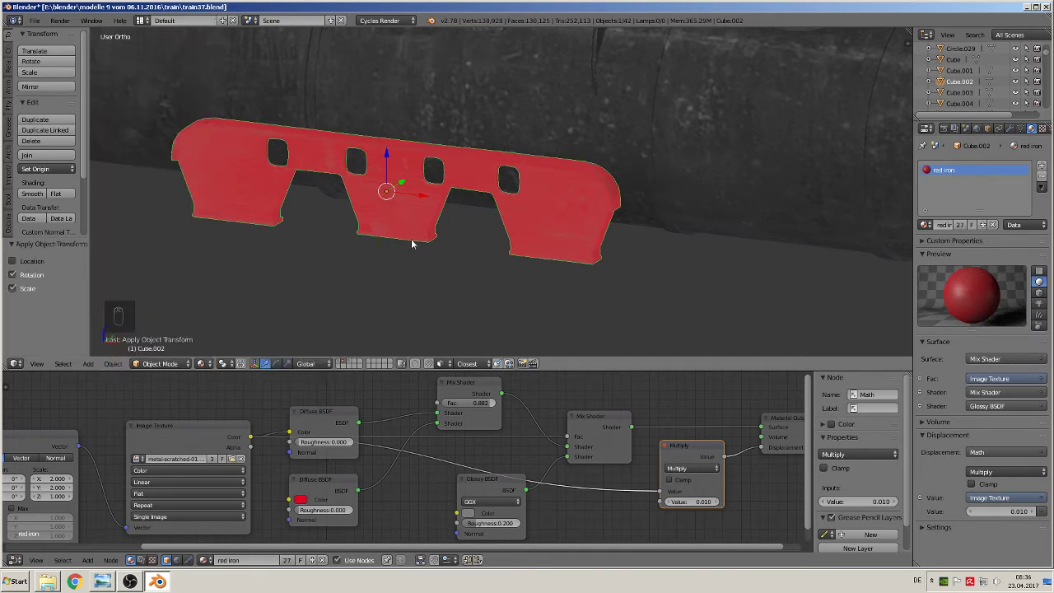
Unwrap the frame piece with Smart UV Project and clear its location
key("Tab")
key("u")
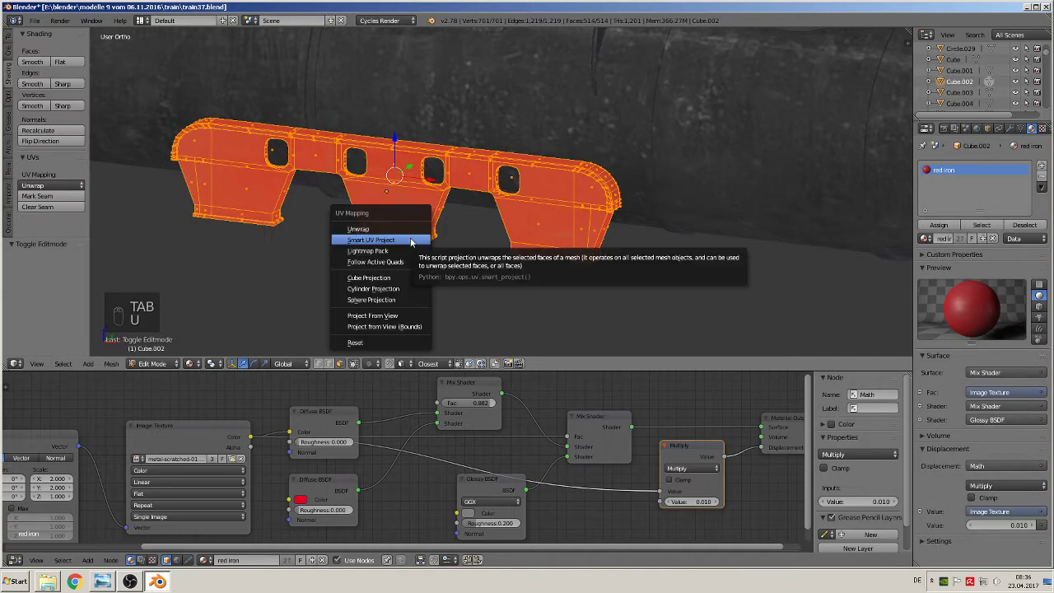
key("Tab")
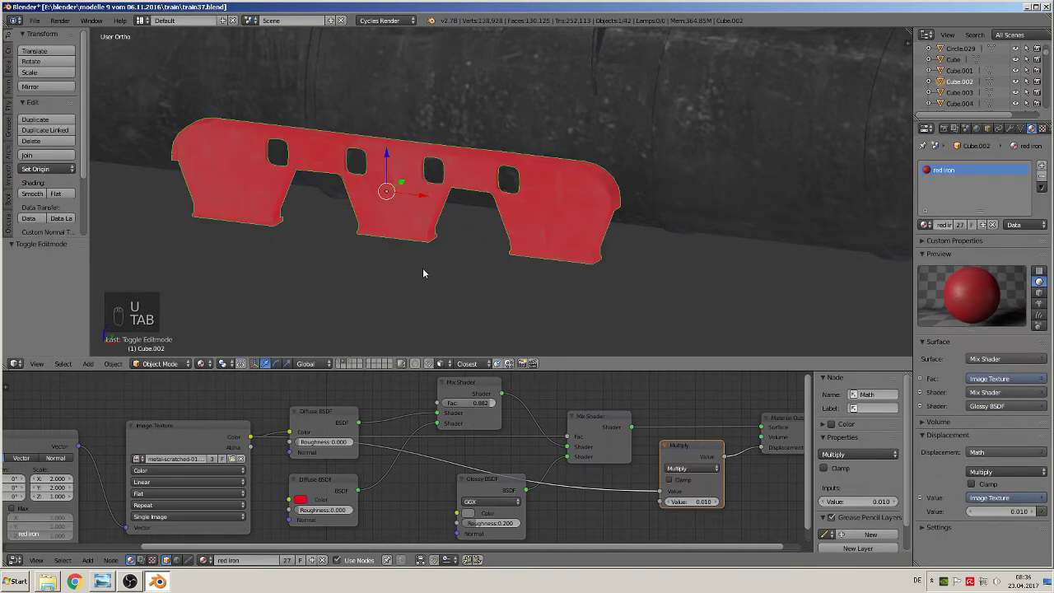
key("alt+g")
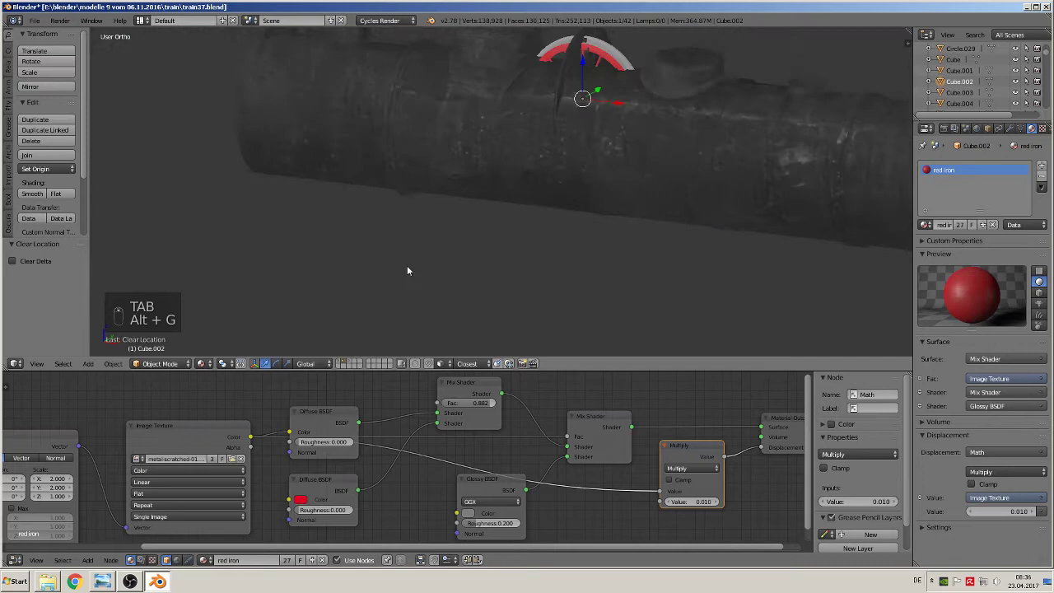
left_click_drag(342, 363, 525, 253)
left_click_drag(526, 253, 552, 232)
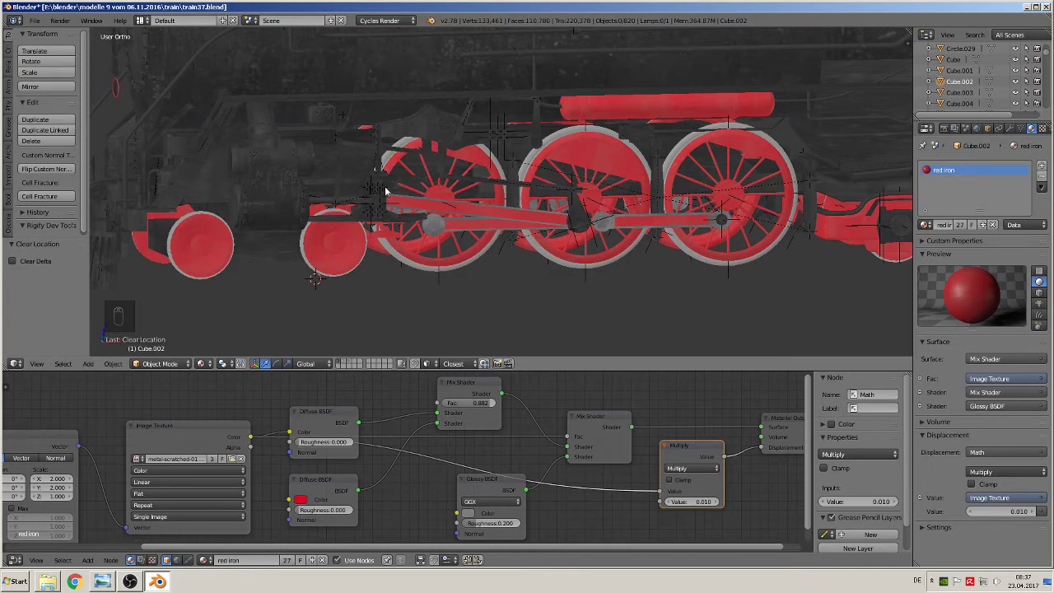
left_click_drag(382, 139, 545, 232)
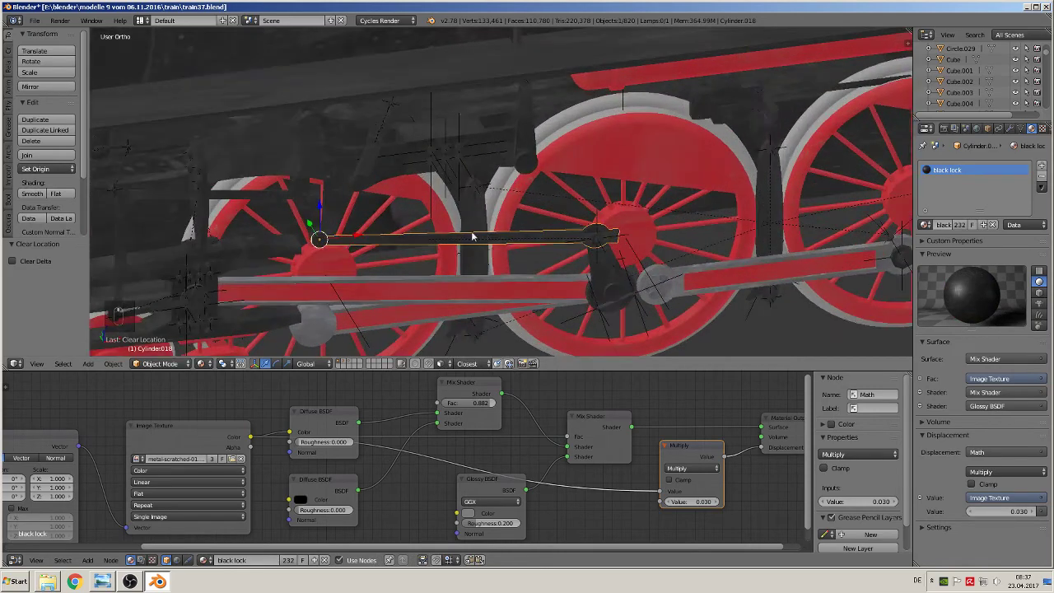
middle_click(424, 212)
middle_click(457, 231)
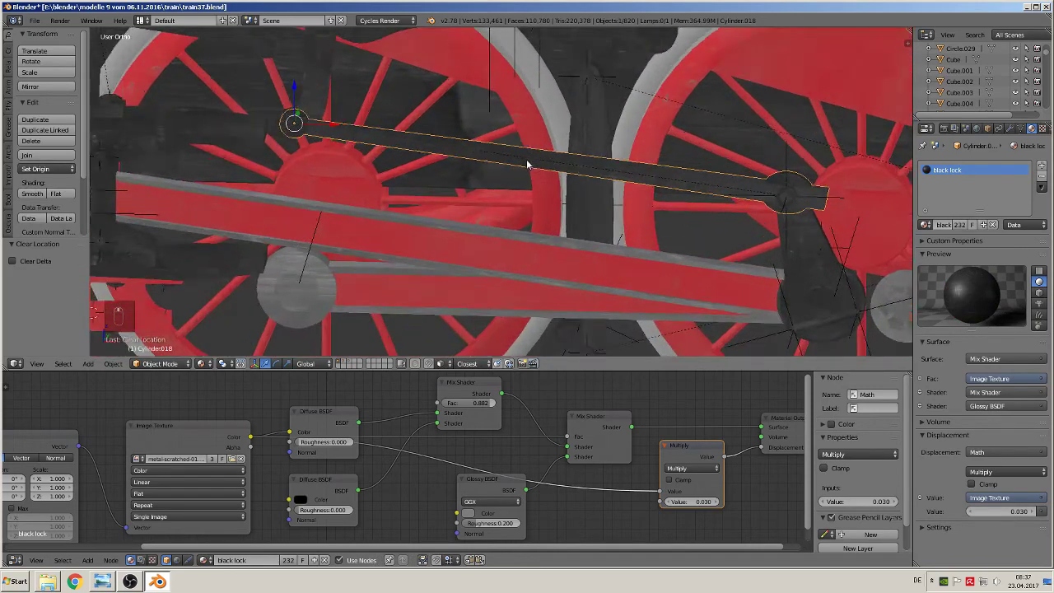
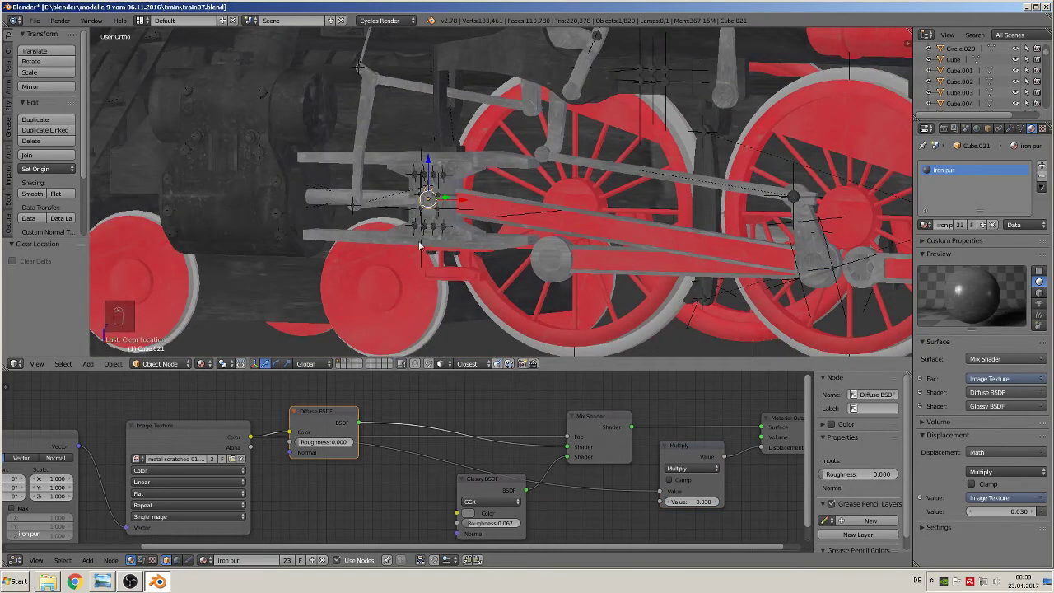
middle_click(466, 272)
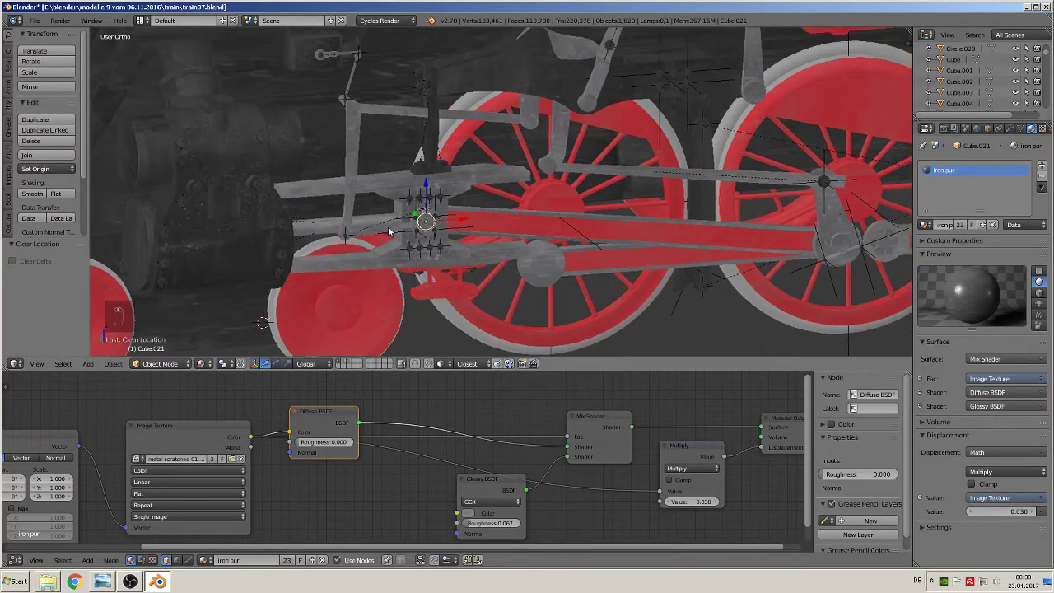
middle_click(545, 294)
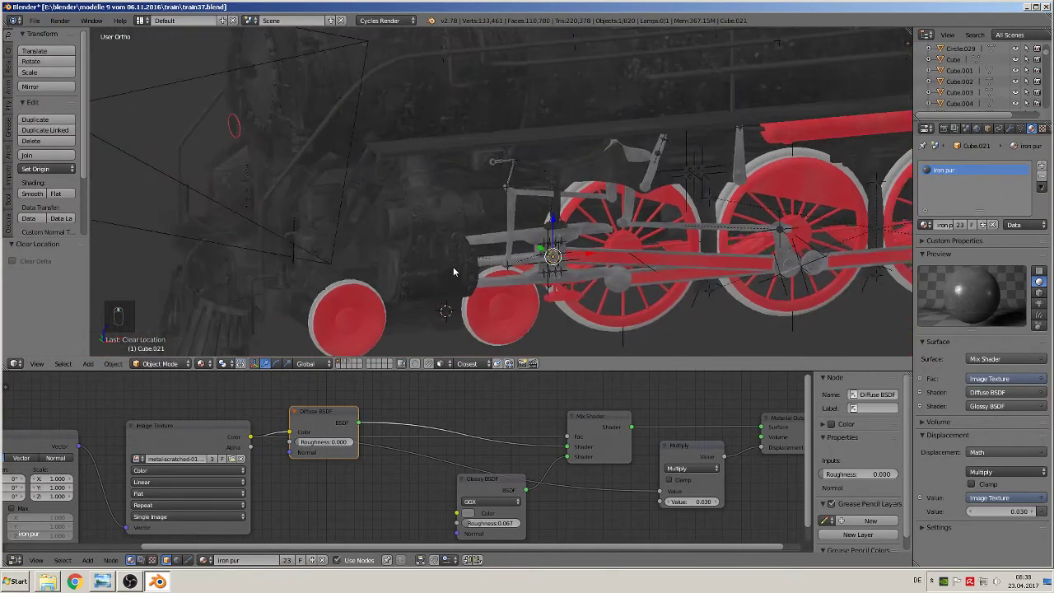
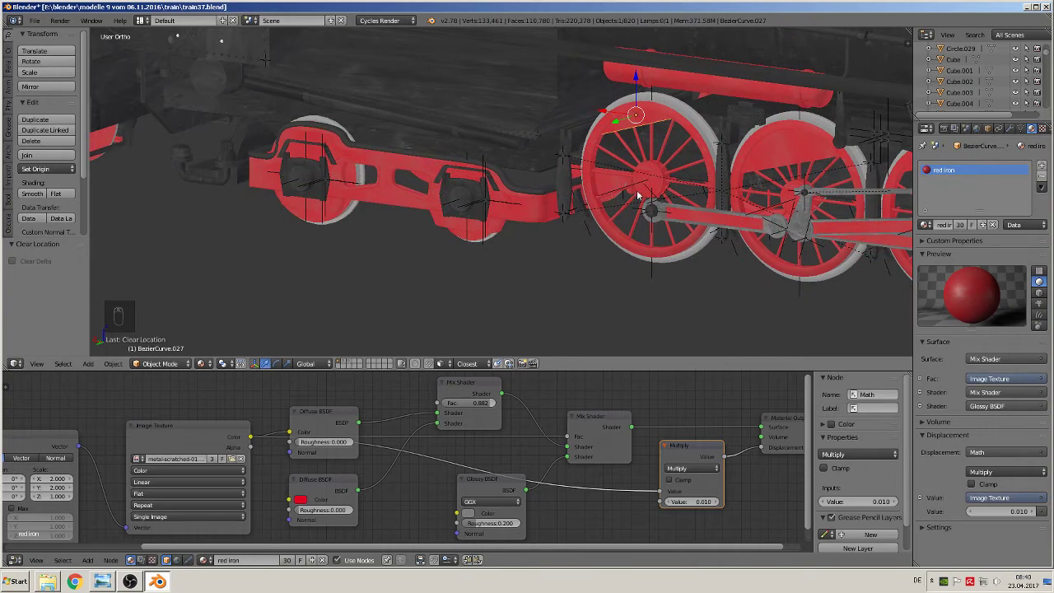
key("Tab")
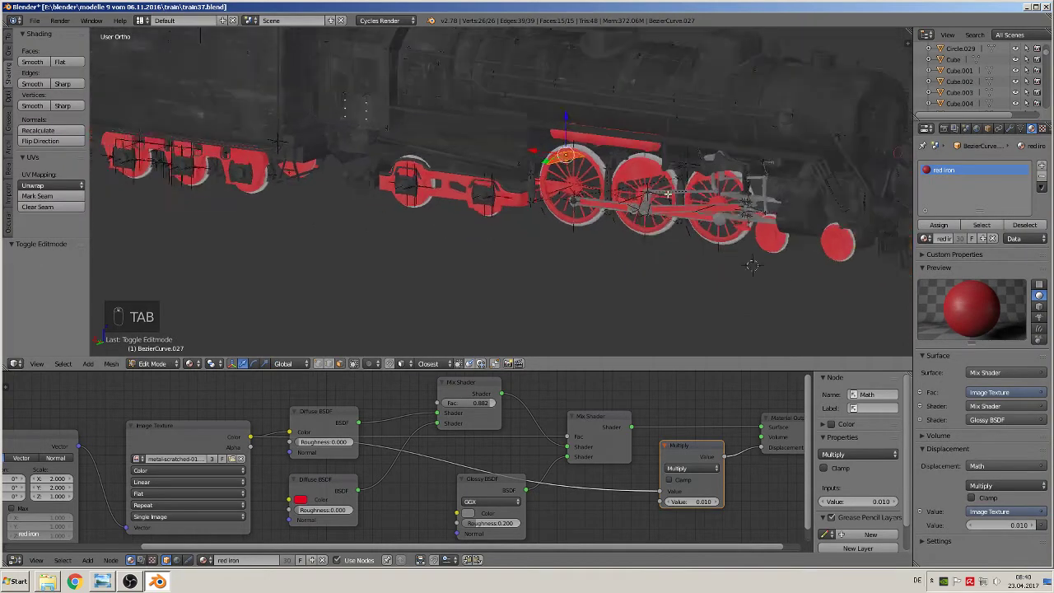
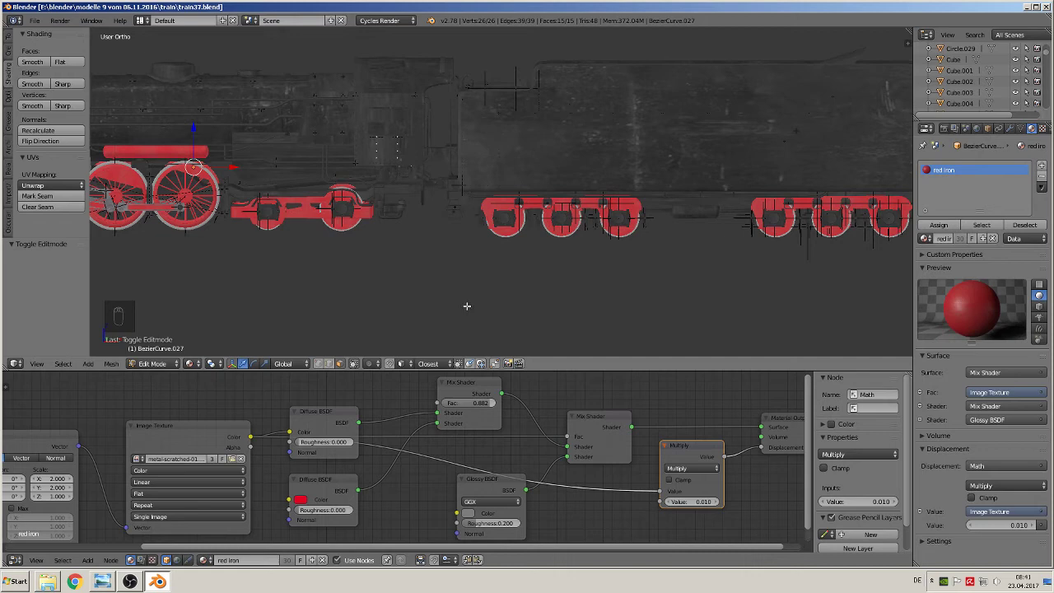
key("Tab")
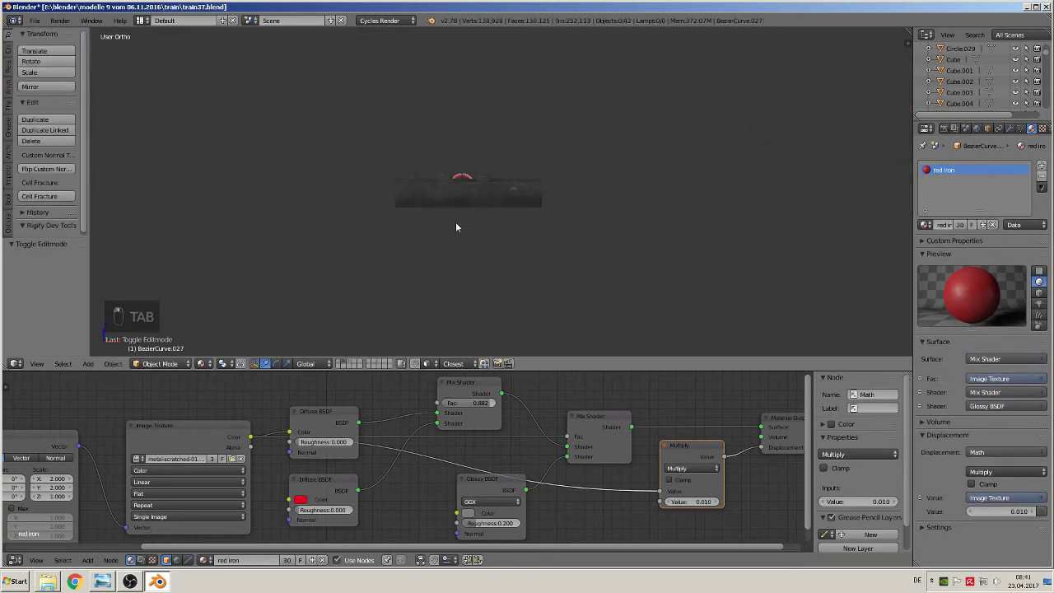
Switch to wireframe and pick a part inside the wheel assembly, closing in on the hub
key("z")
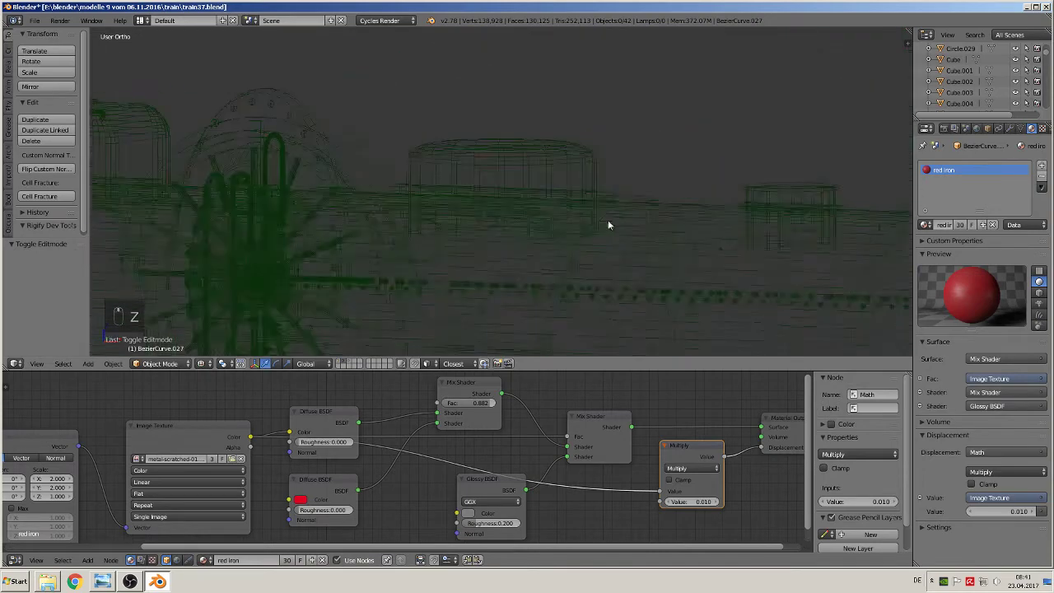
left_click_drag(474, 195, 479, 203)
middle_click(448, 210)
right_click(448, 210)
left_click_drag(423, 181, 401, 154)
left_click_drag(402, 154, 410, 186)
left_click_drag(310, 230, 406, 207)
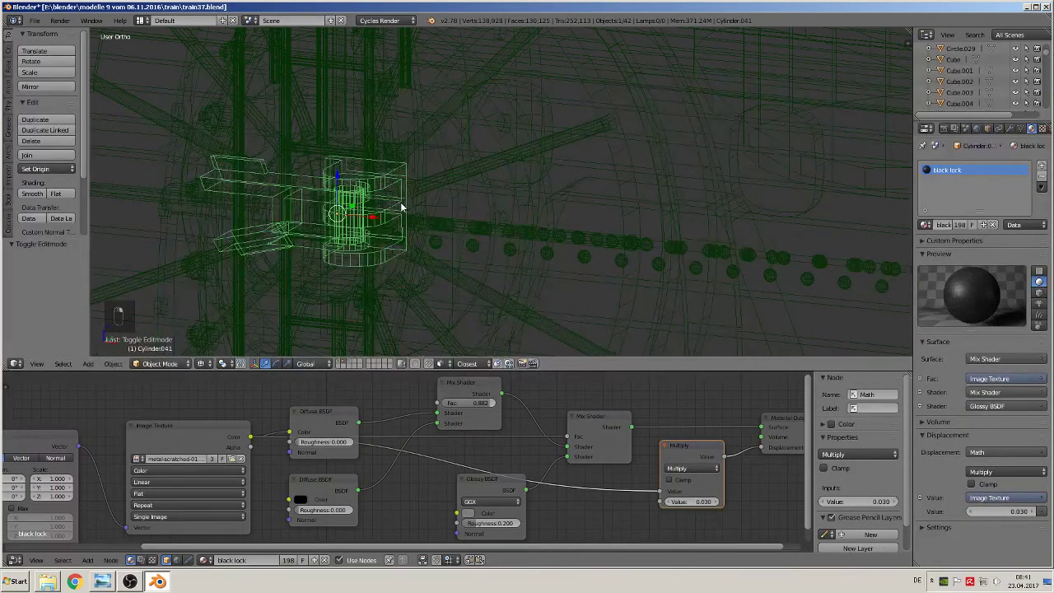
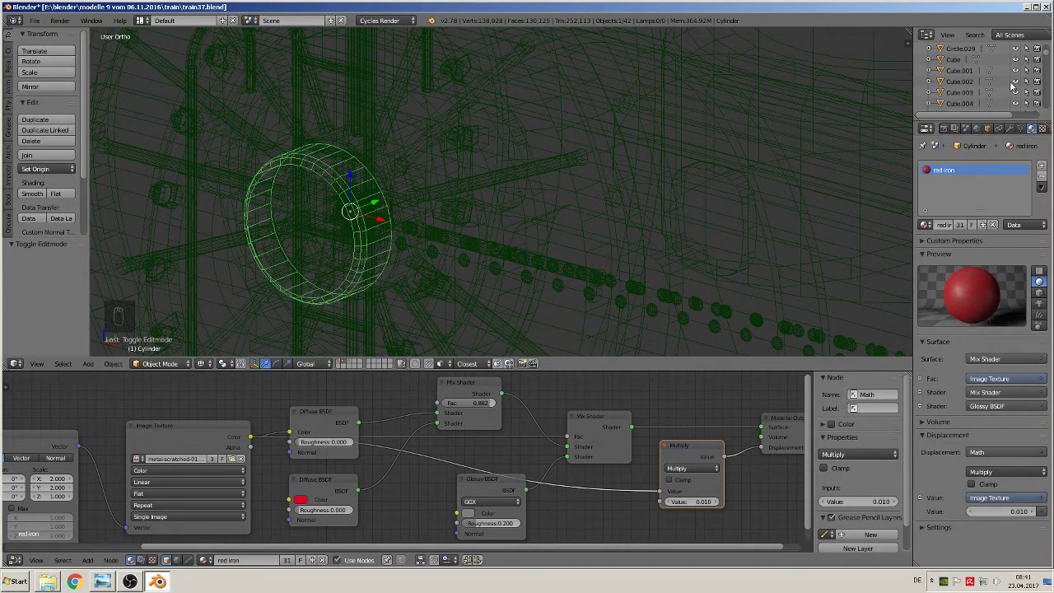
Reveal the large spoked driving wheel in the Outliner and start renaming it
key("KP_Decimal")
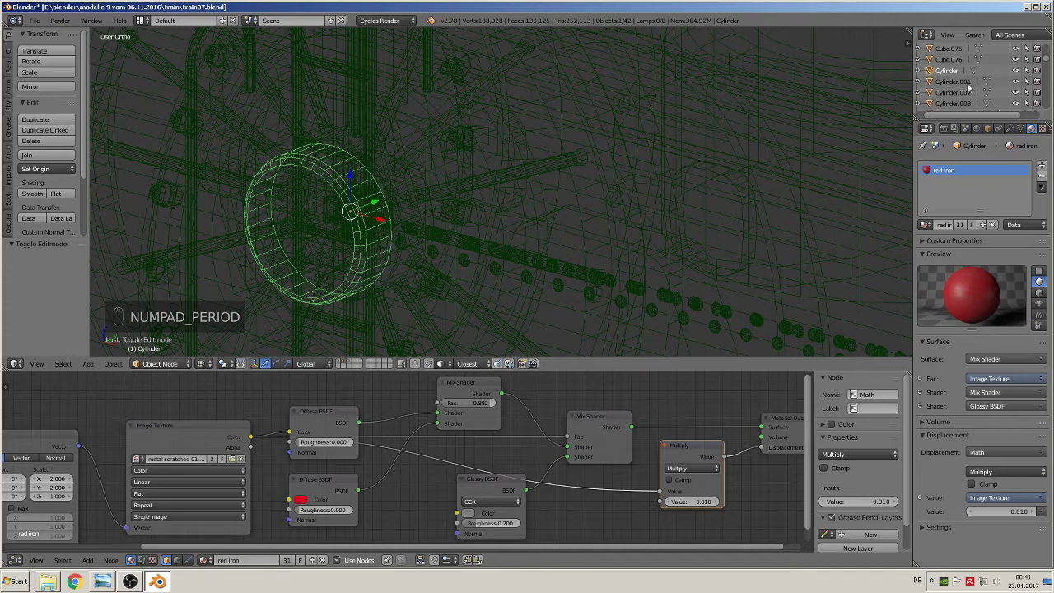
left_click_drag(977, 92, 553, 172)
right_click(553, 171)
key("KP_Decimal")
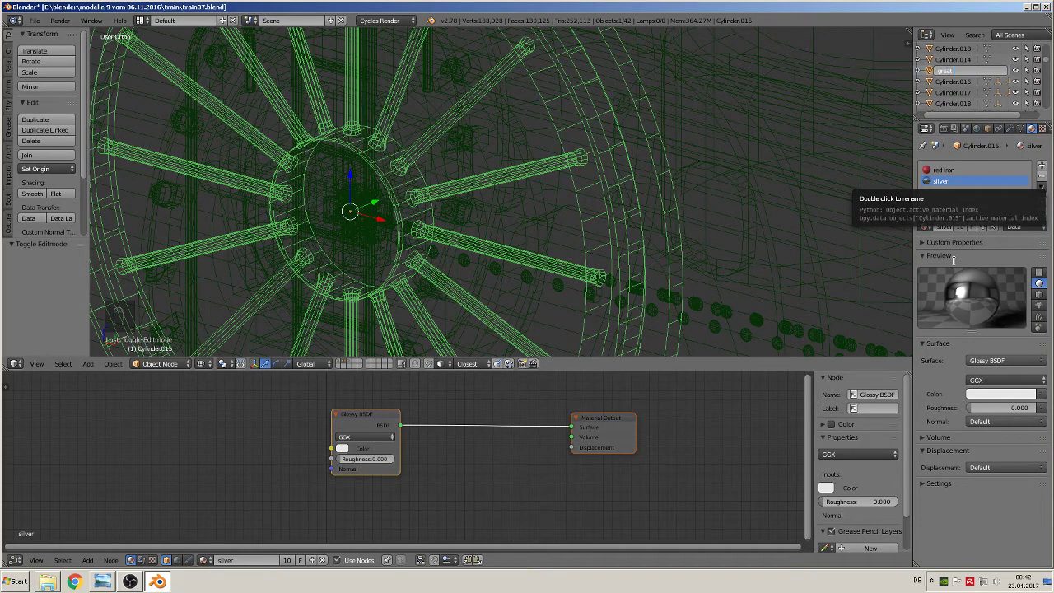
Confirm the name great wheel and return the viewport to textured solid shading
key("e")
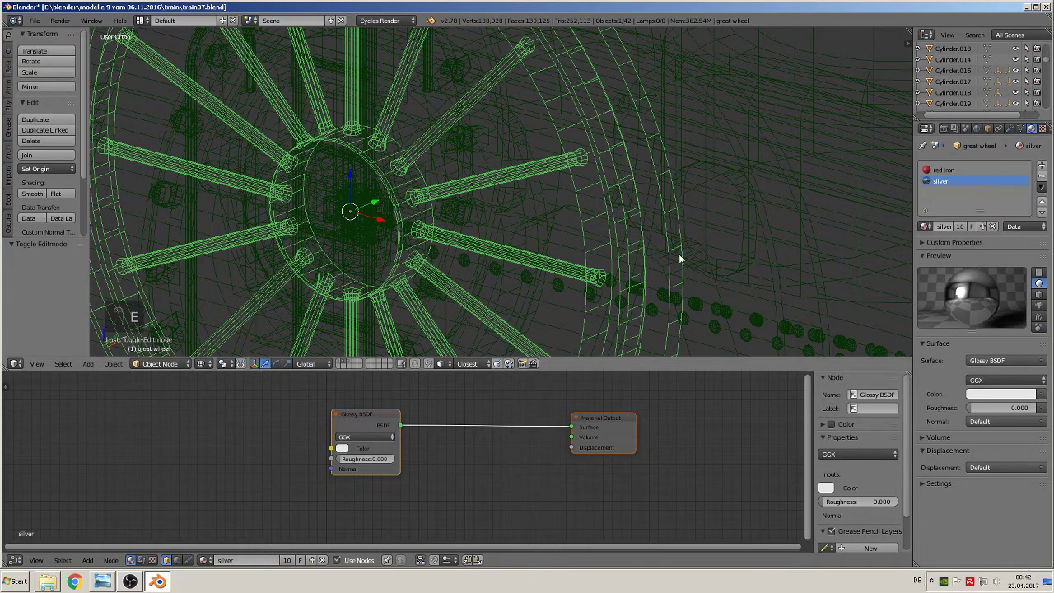
key("Tab")
key("Tab")
key("z")
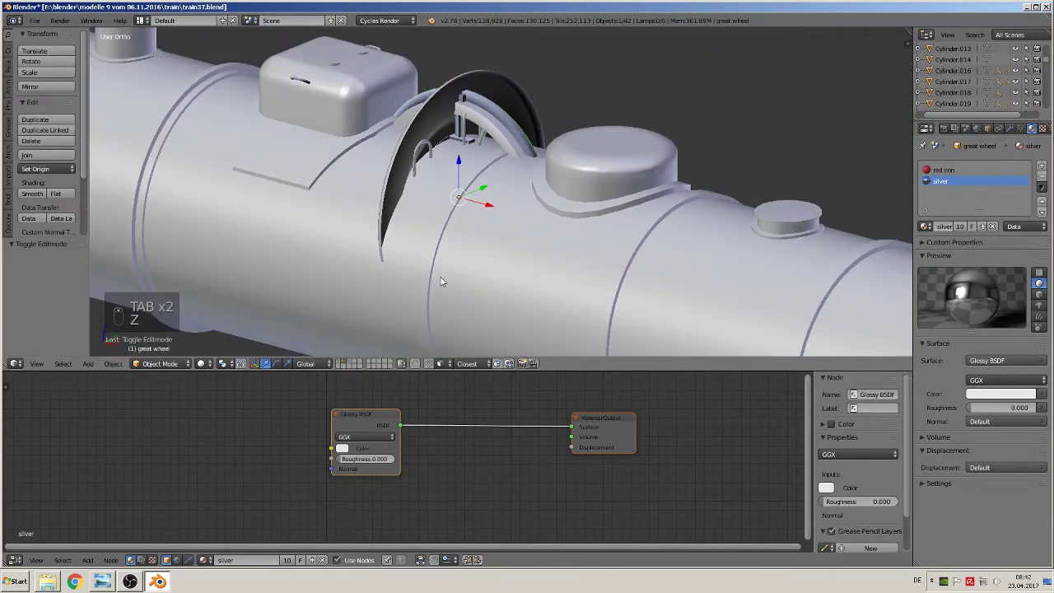
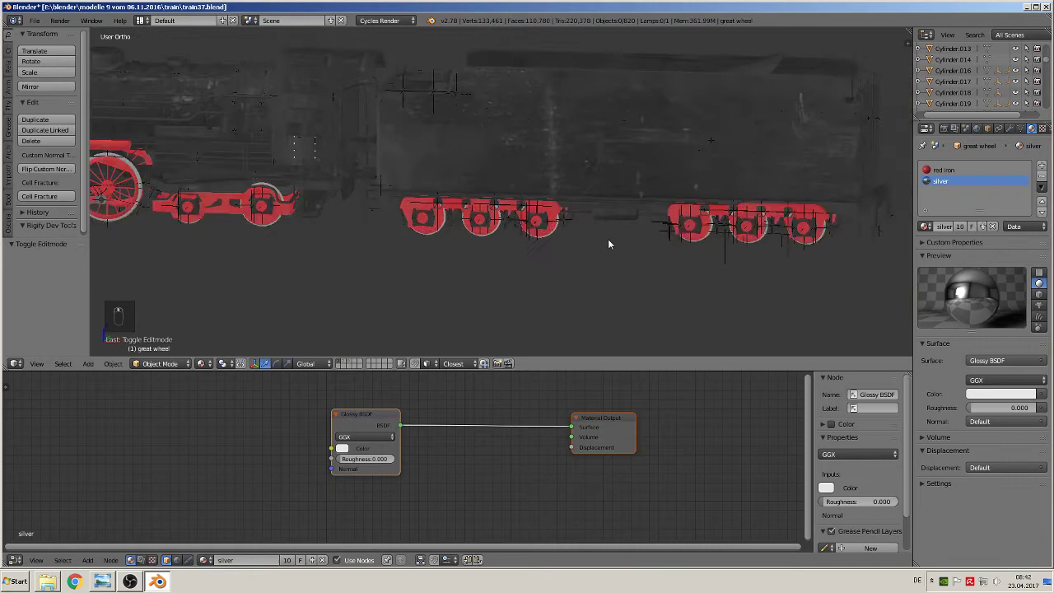
Select only the connected tank body between the wheelsets in Edit Mode
left_click_drag(707, 236, 512, 243)
key("Tab")
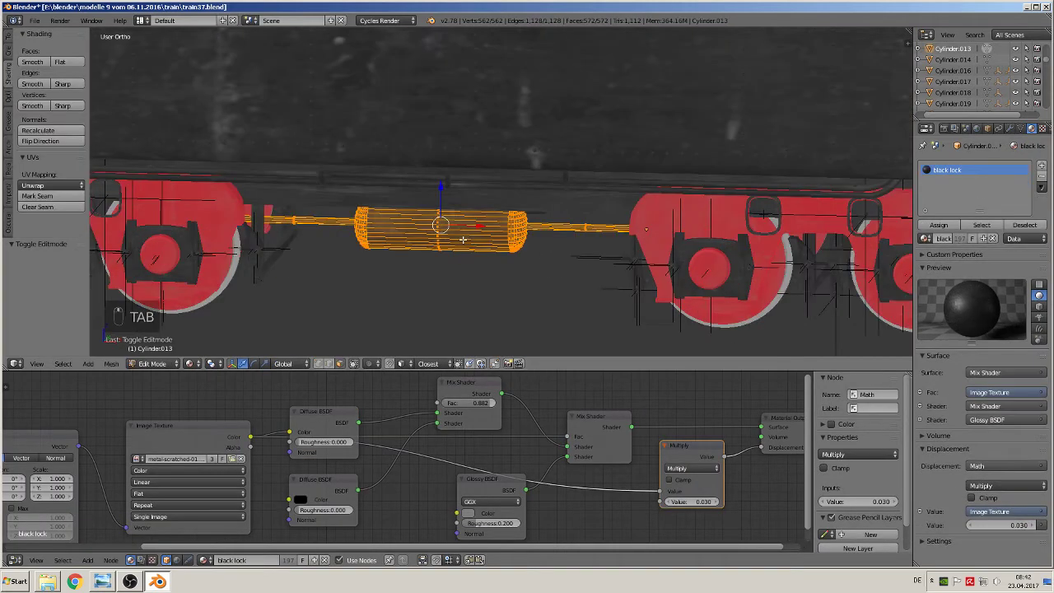
key("a")
key("l")
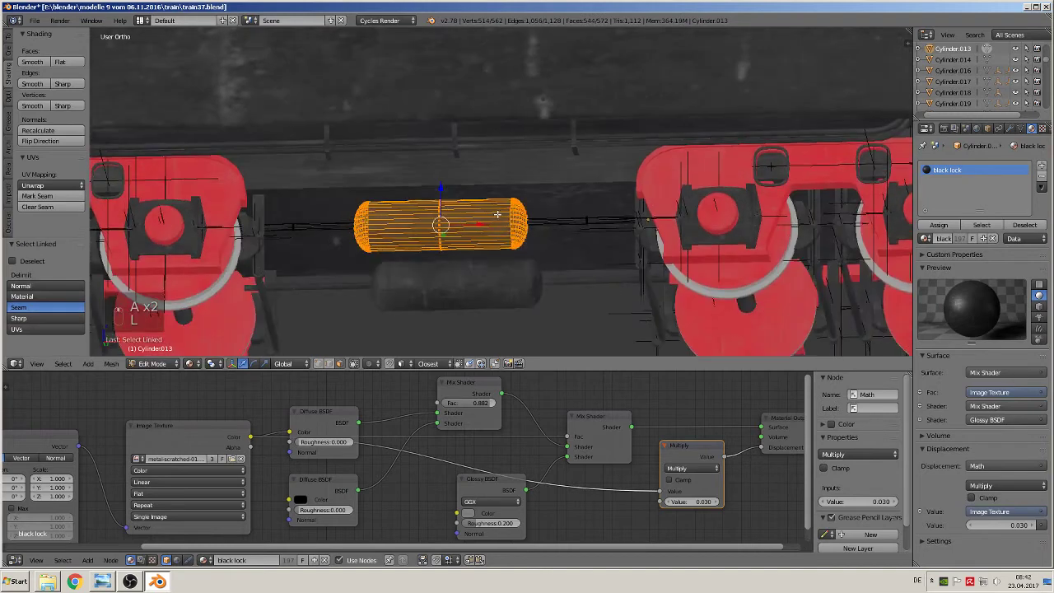
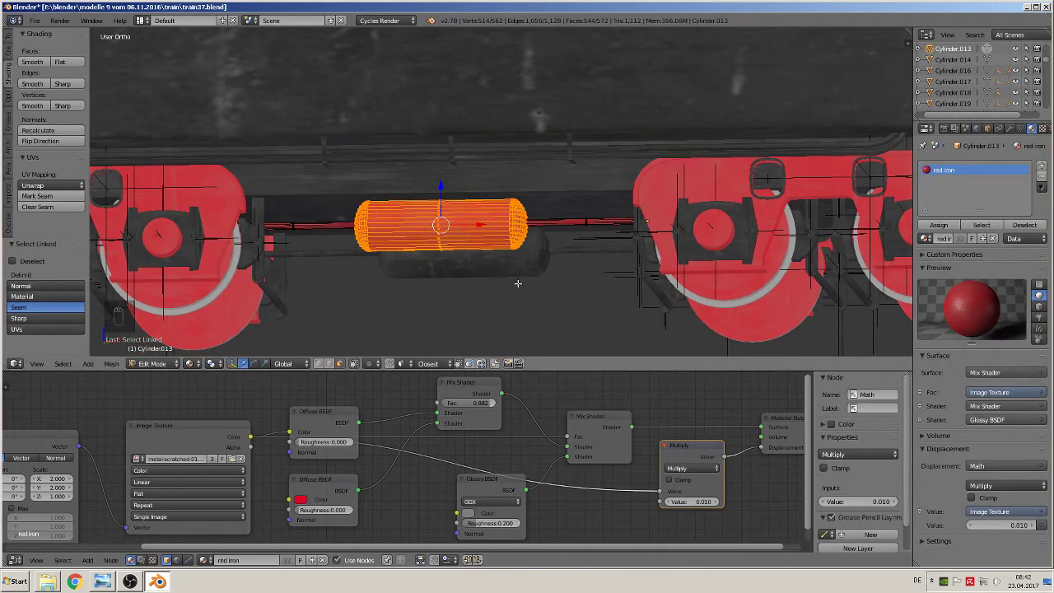
key("Tab")
key("Tab")
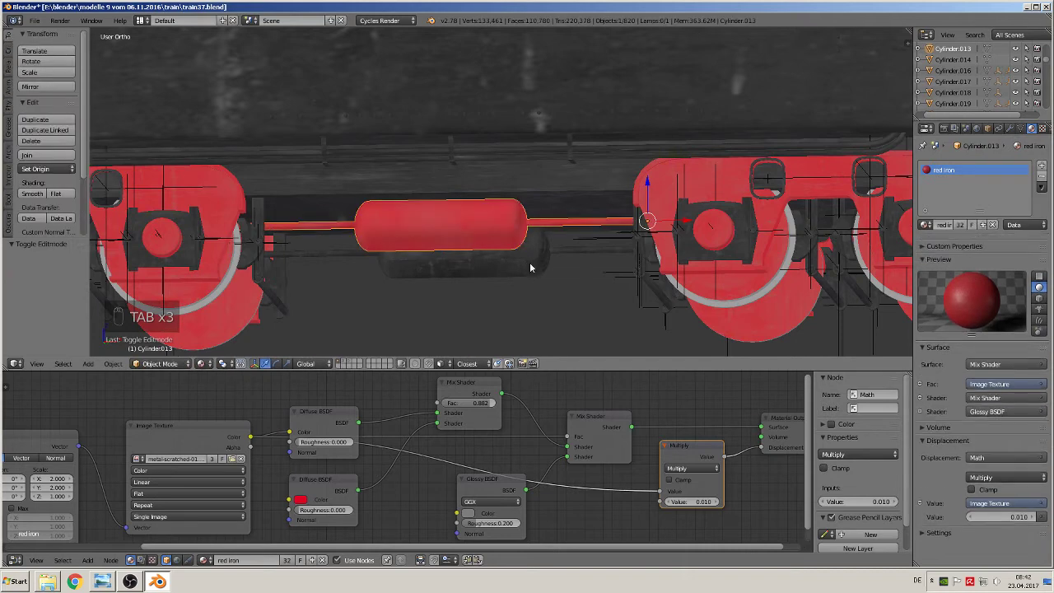
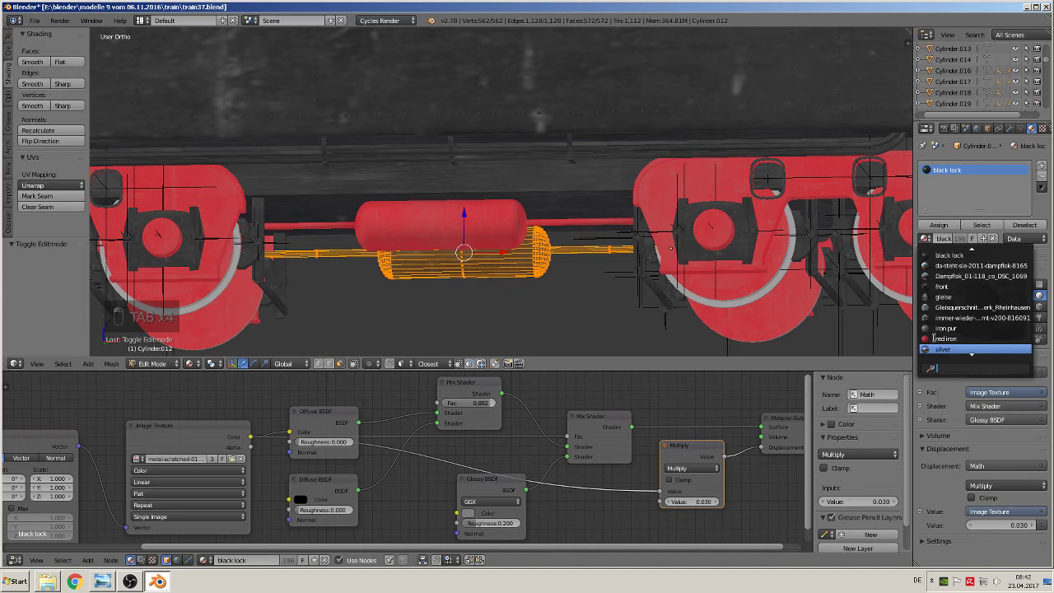
Pan along the red wheel frame to bring the rows of round bolt heads into view
key("Tab")
middle_click(525, 274)
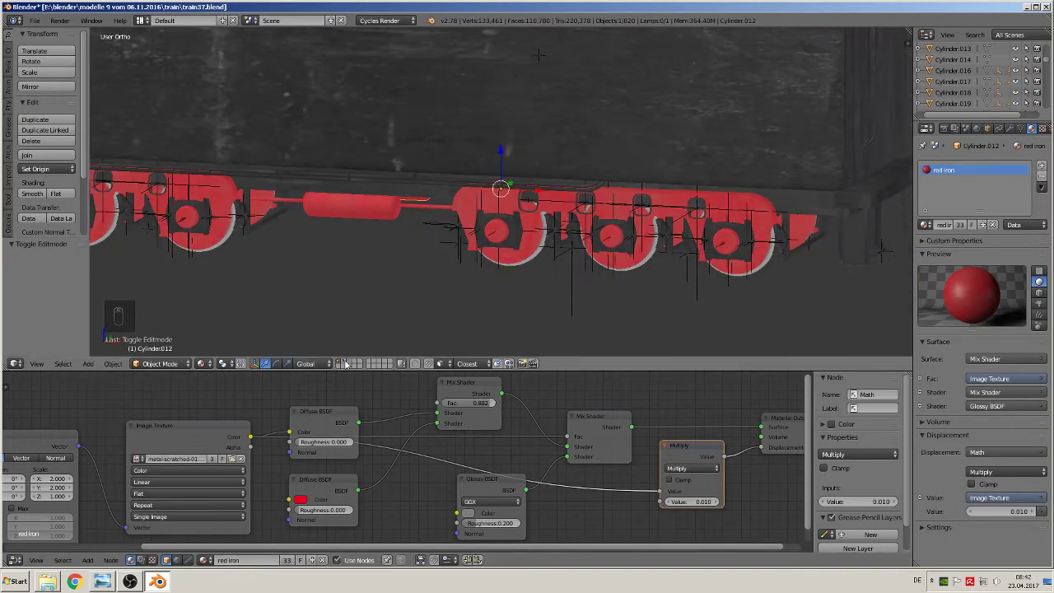
left_click_drag(347, 362, 530, 260)
middle_click(530, 260)
Assign red iron to the rounded-square hub ring in wireframe, then show the model textured
key("z")
middle_click(517, 256)
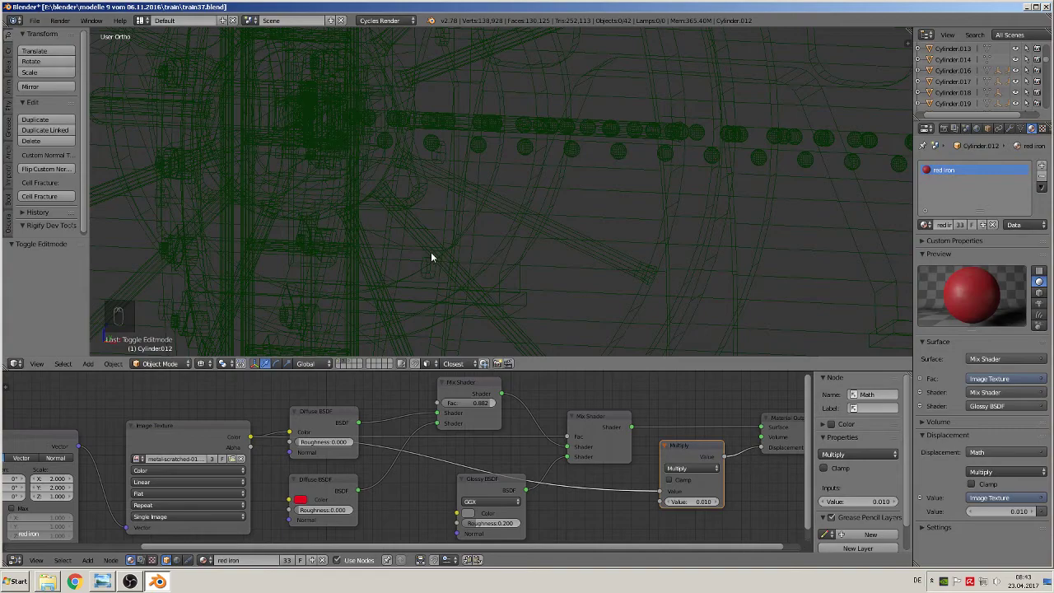
left_click_drag(450, 257, 436, 269)
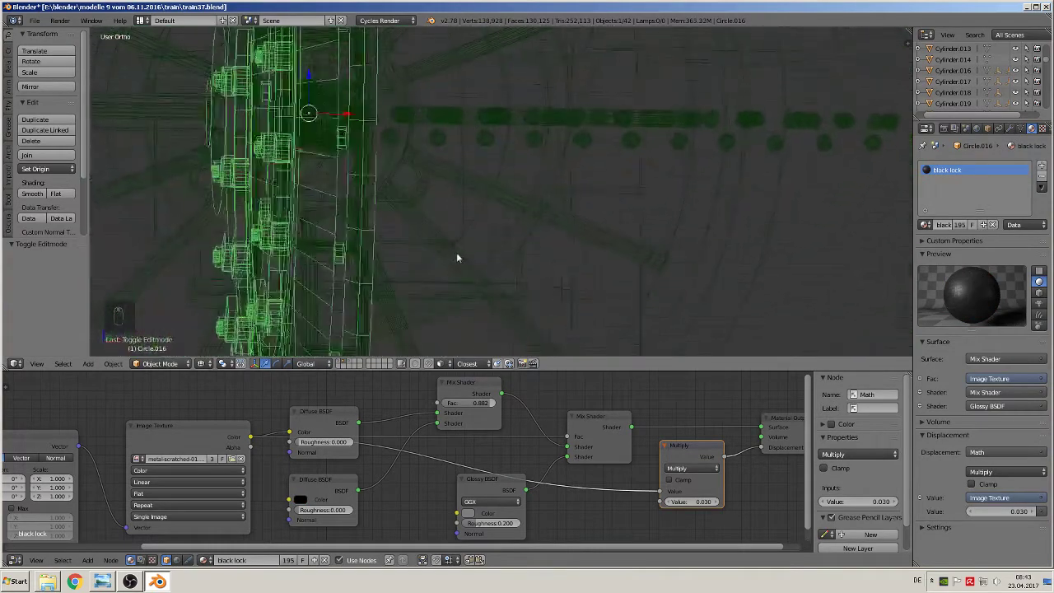
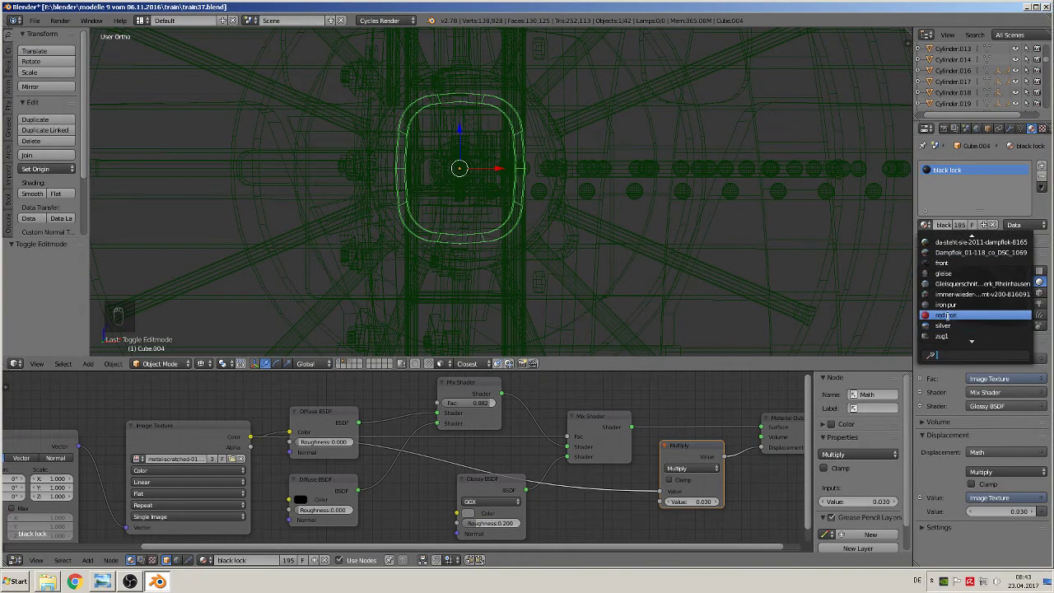
key("Tab")
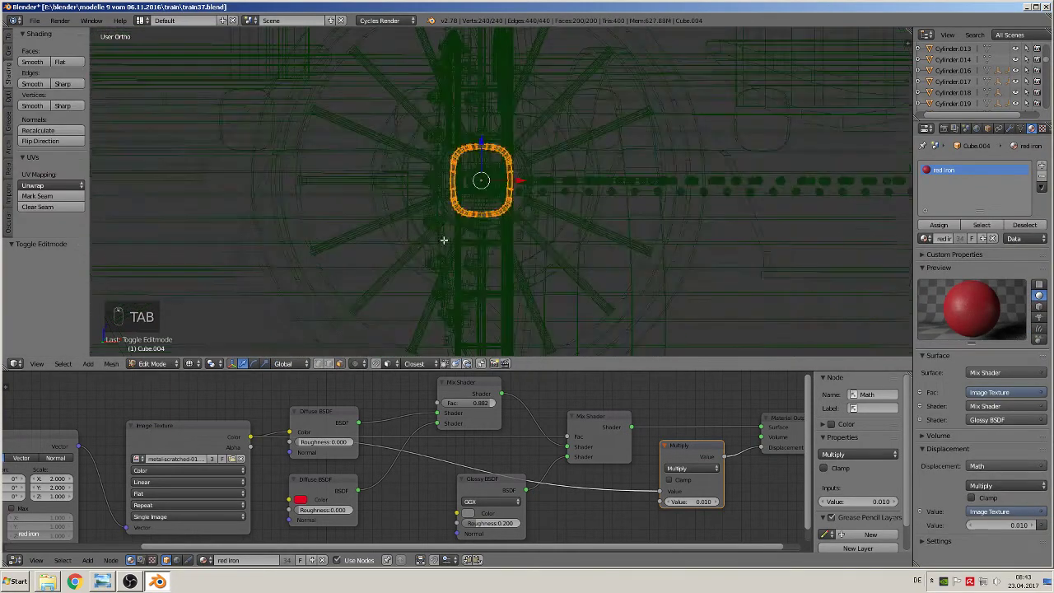
key("Tab")
key("a")
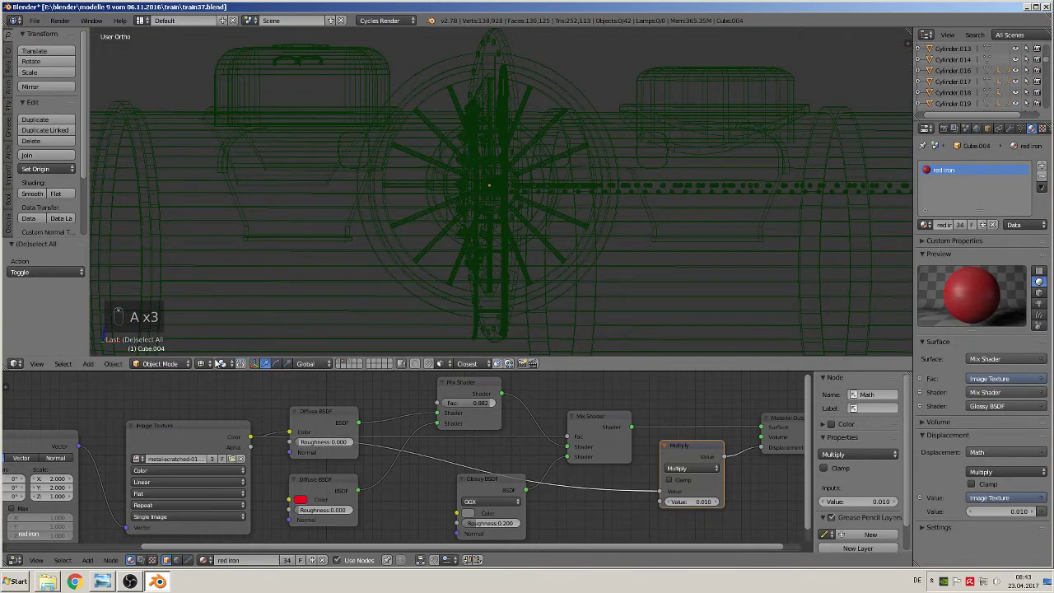
Frame the long running board above the valve gear and begin editing its mesh
left_click_drag(210, 364, 339, 363)
left_click_drag(339, 364, 689, 269)
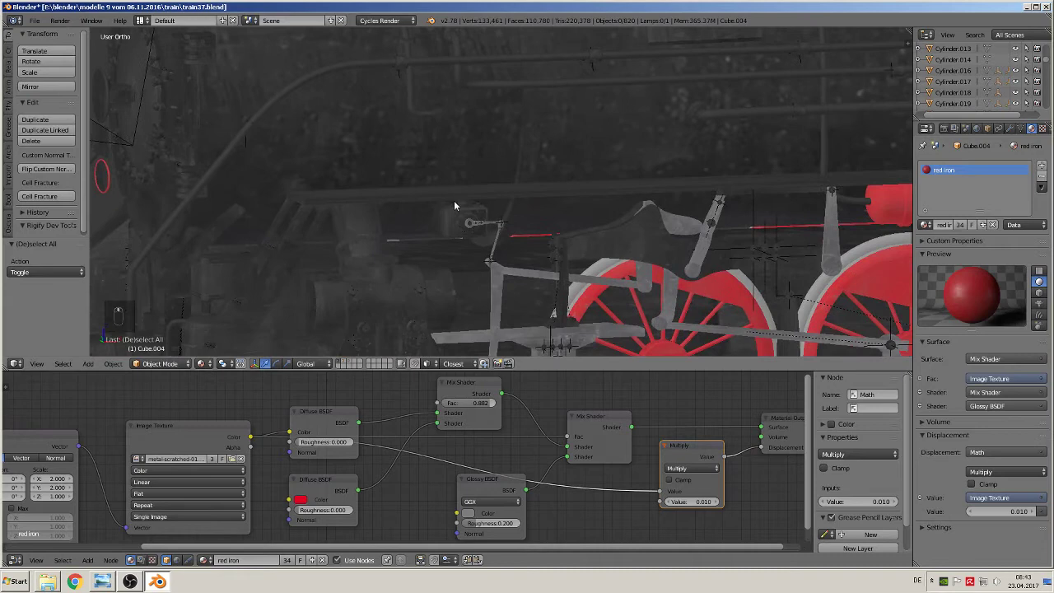
left_click_drag(458, 197, 440, 205)
key("Tab")
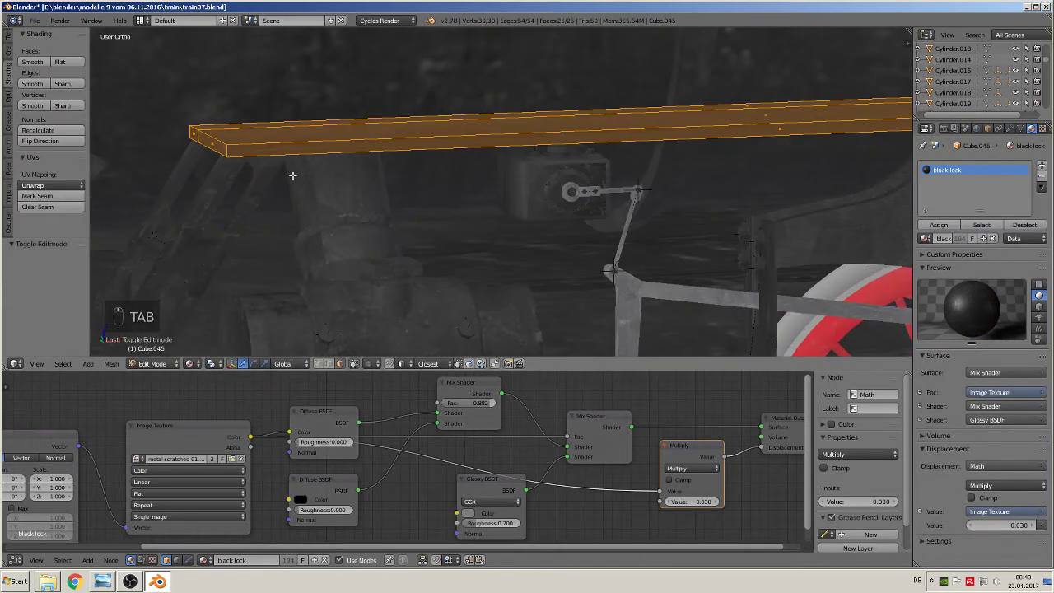
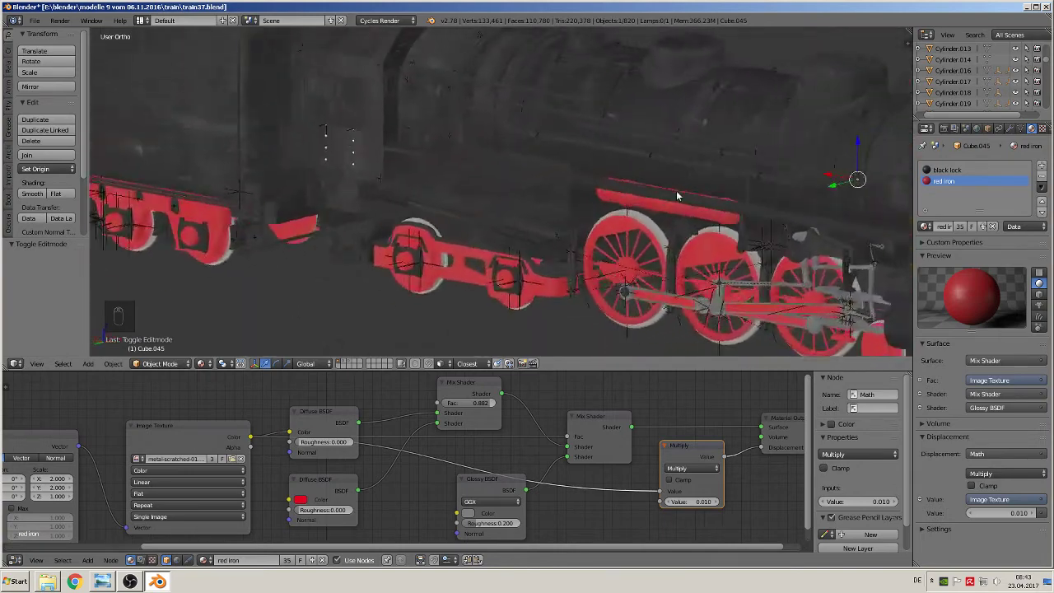
Assign the red iron material to the front running board beam in Edit Mode
key("Tab")
key("Tab")
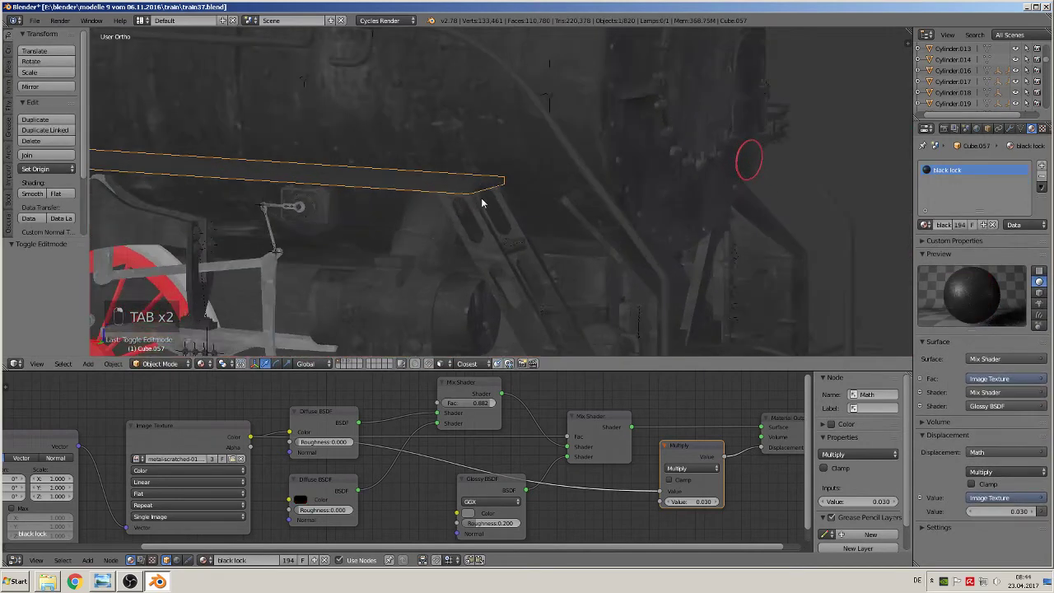
key("Tab")
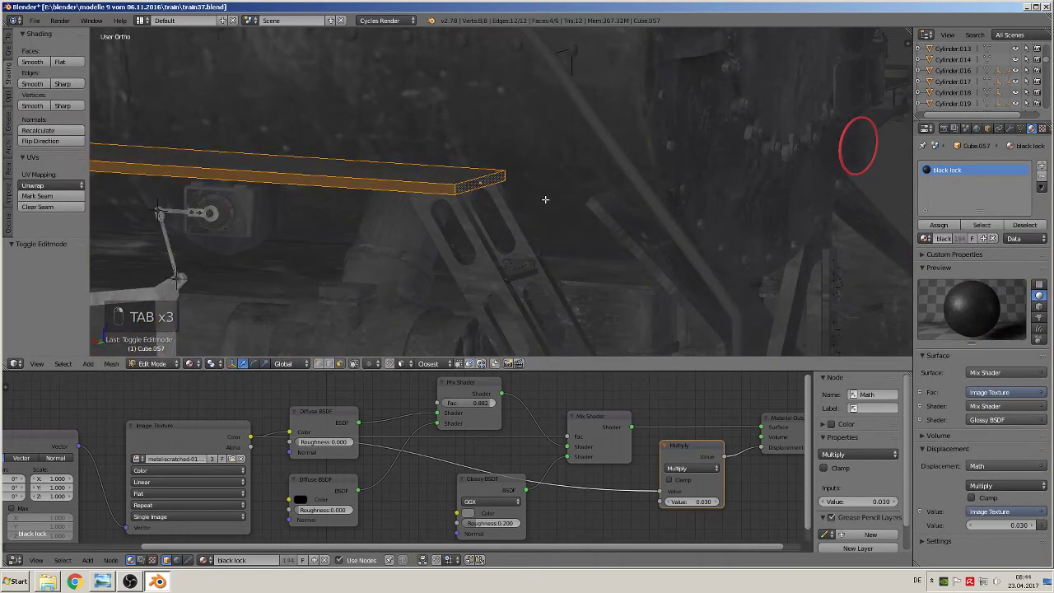
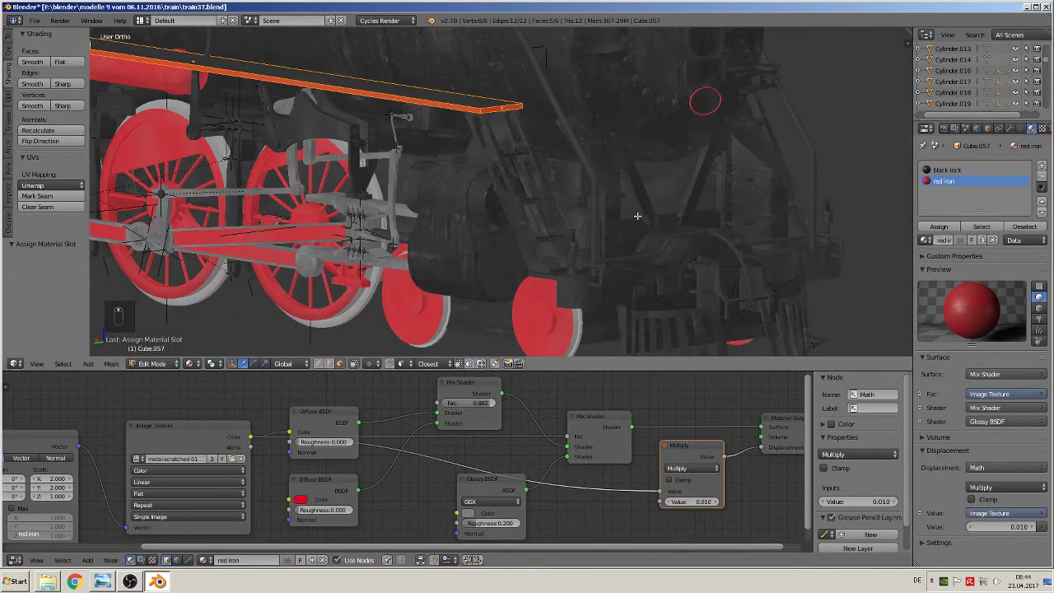
key("Tab")
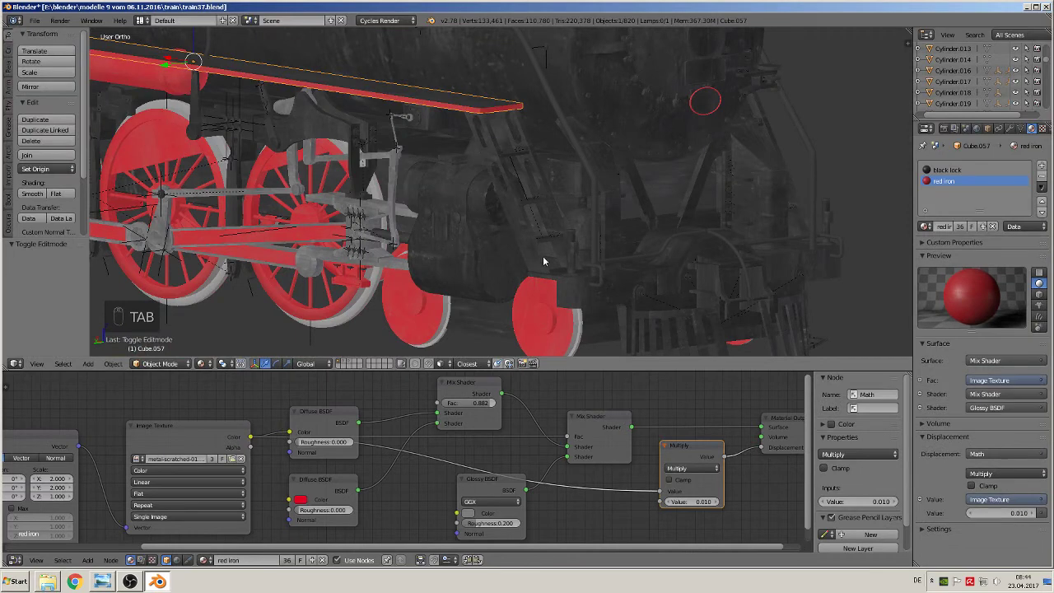
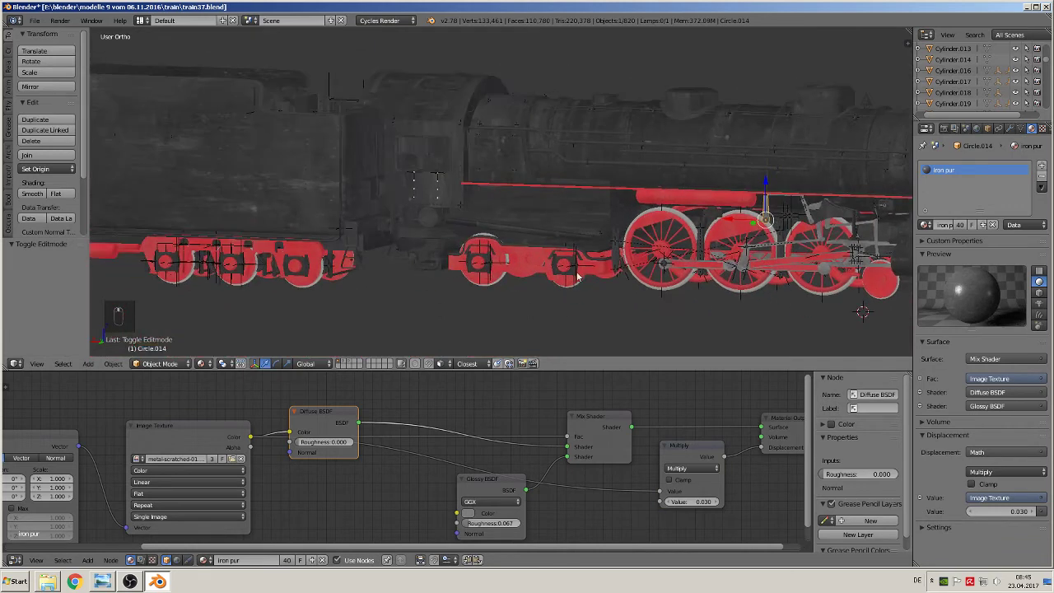
Pan toward the cab and zoom in on its black-lock window frame panel
middle_click(228, 330)
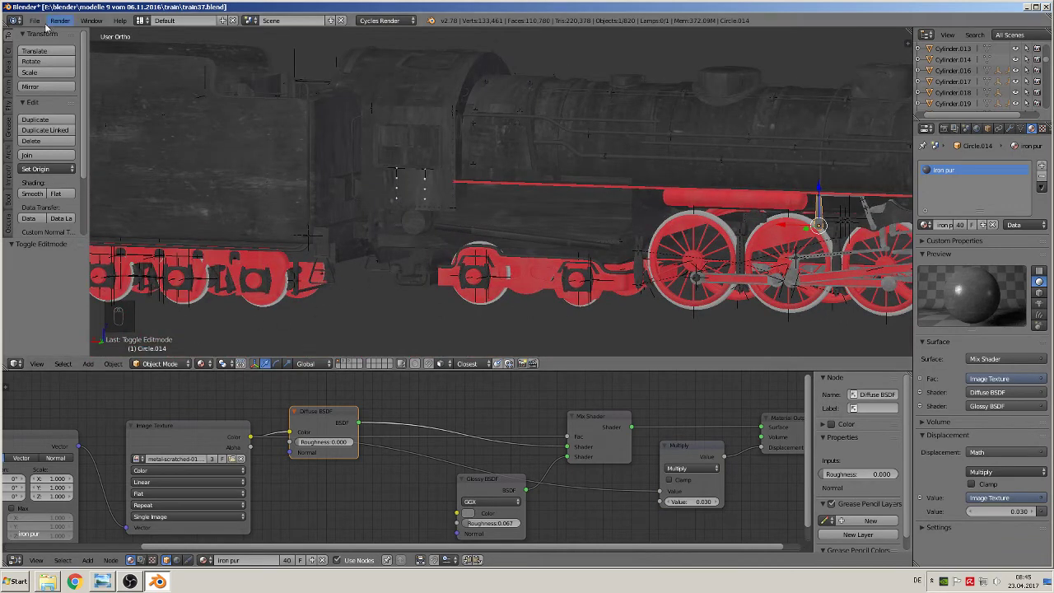
left_click_drag(42, 24, 616, 154)
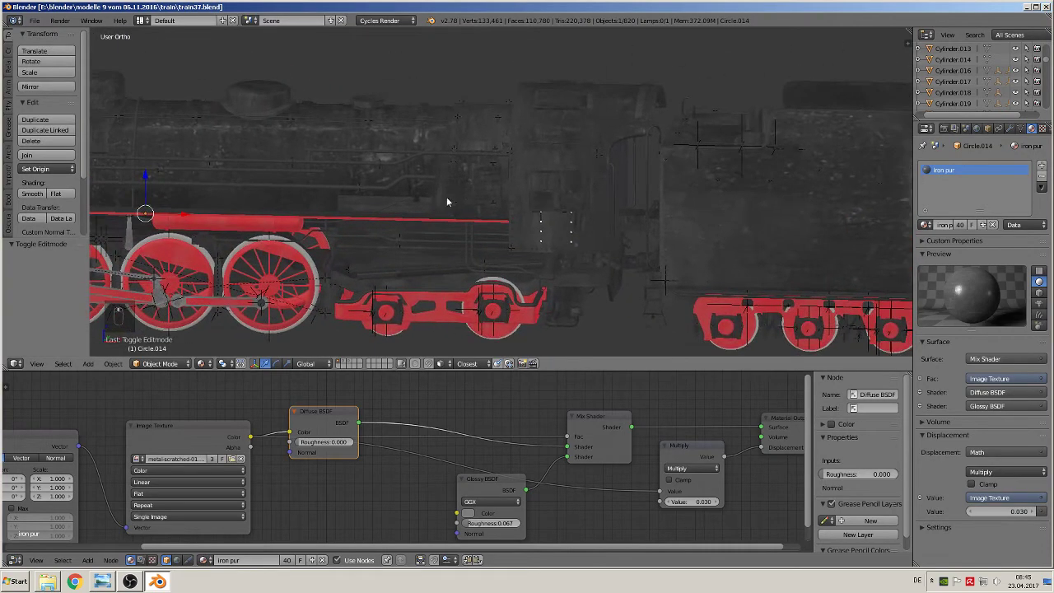
left_click_drag(392, 211, 636, 208)
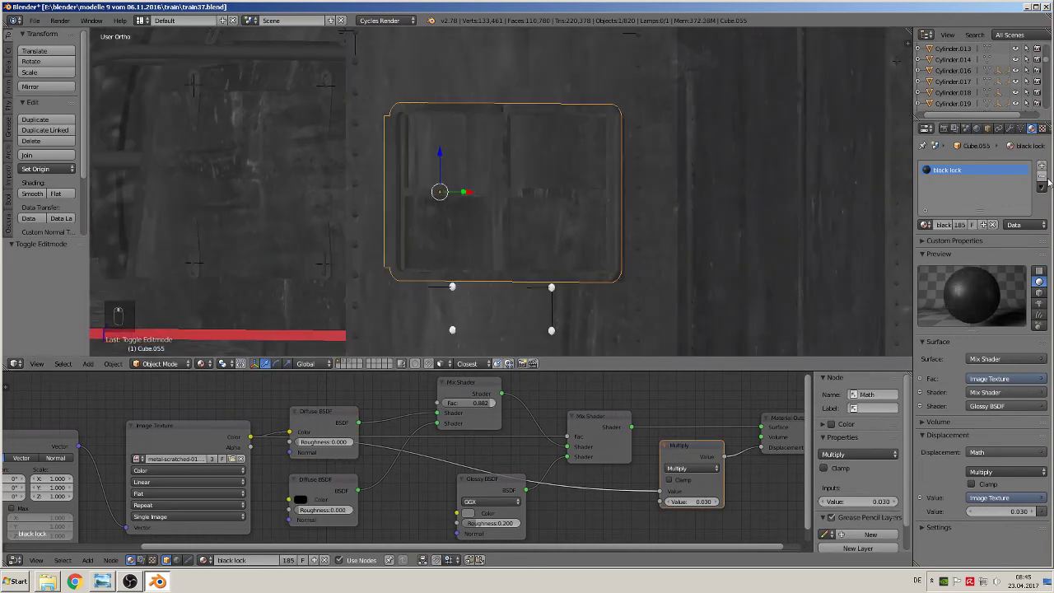
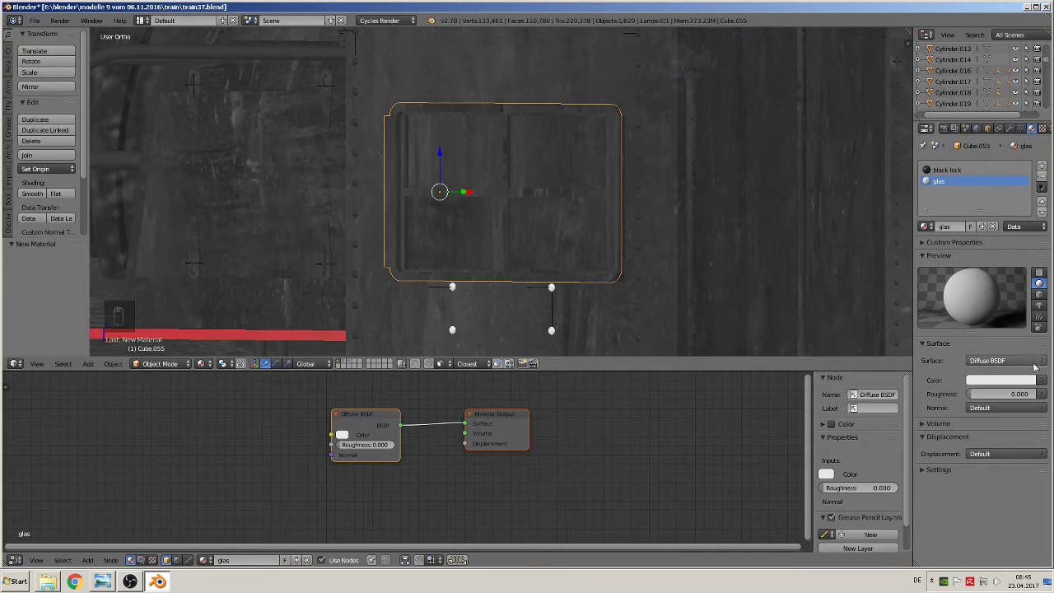
Add a glas material to the cab window and choose Glass BSDF as its surface shader
left_click_drag(1041, 363, 963, 205)
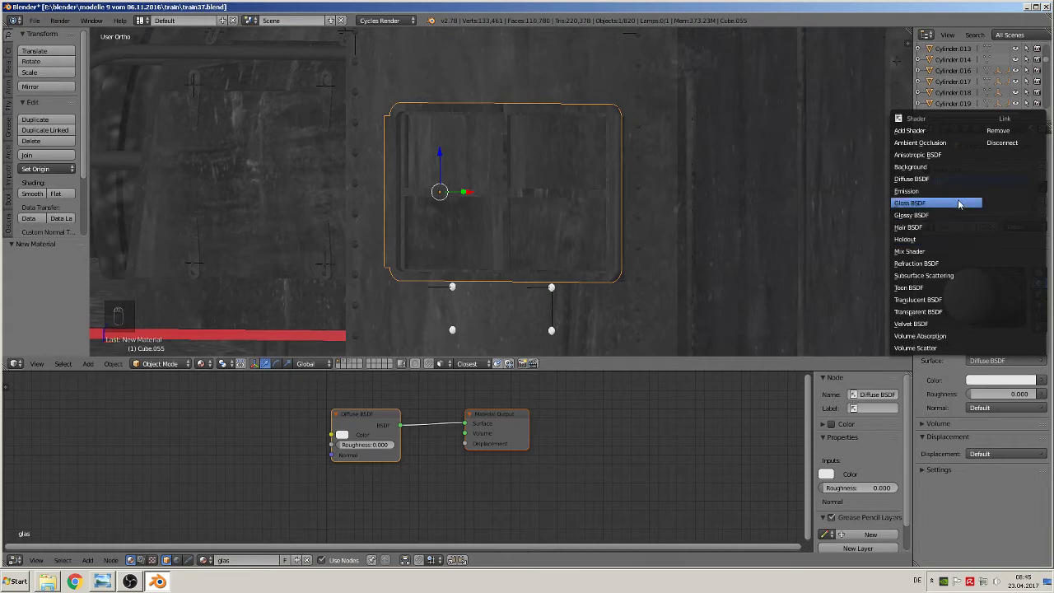
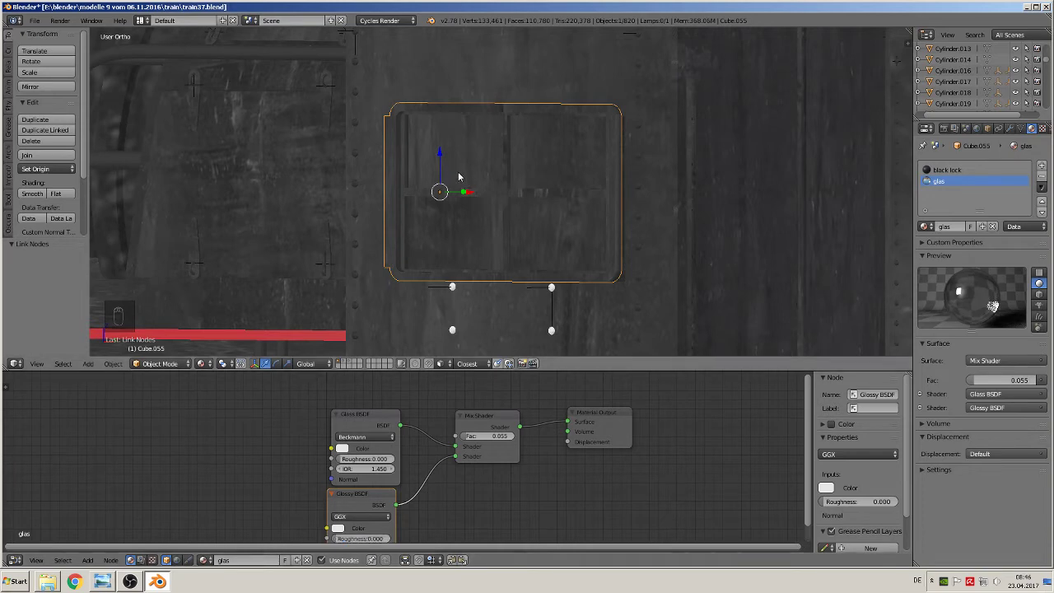
Select the cab window pane faces in wireframe and assign the glas material (glass/glossy mix, factor 0.055)
key("Tab")
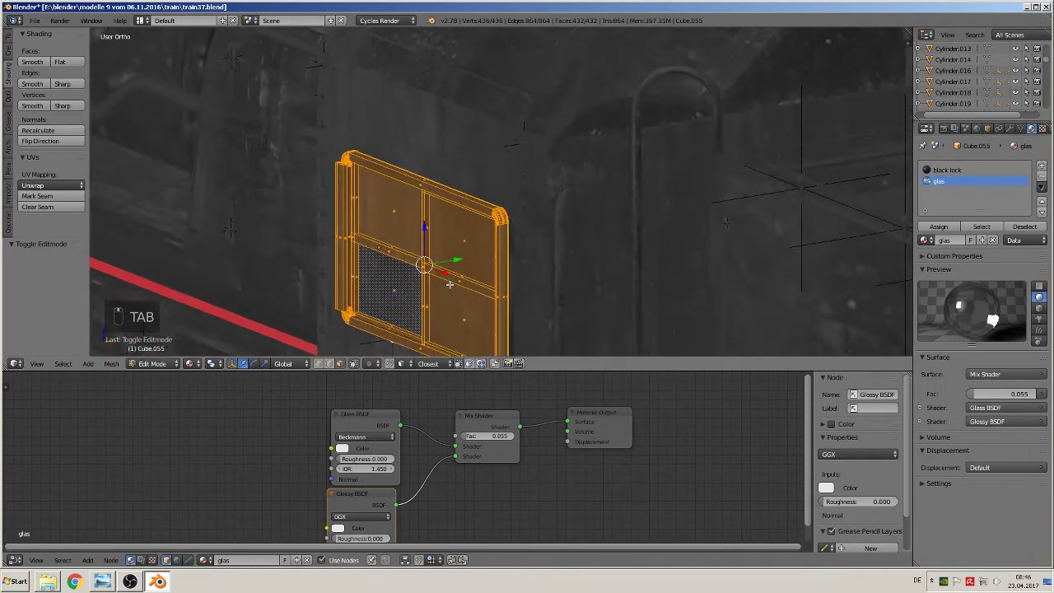
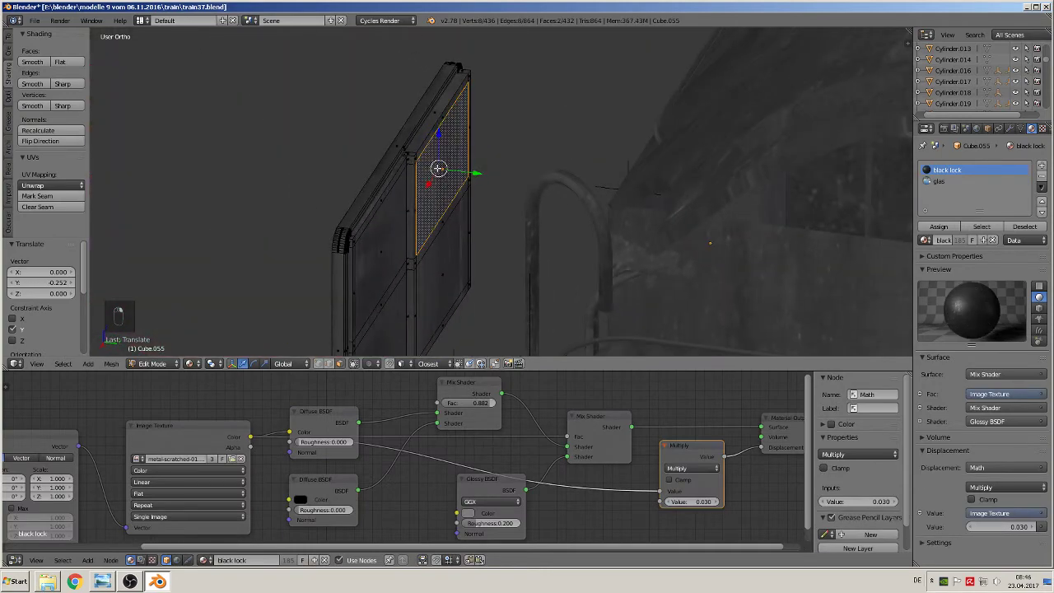
key("z")
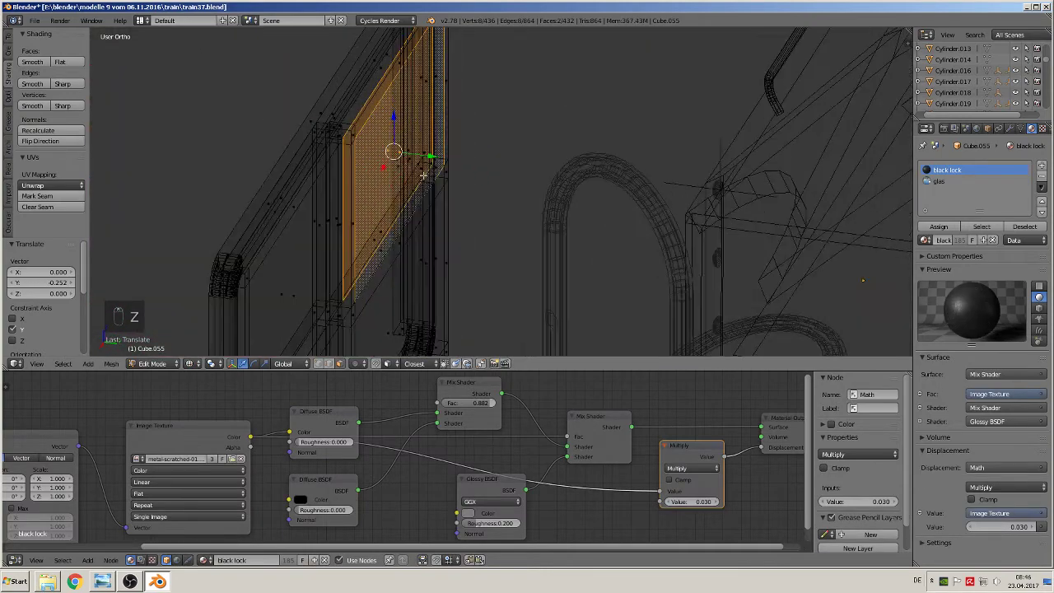
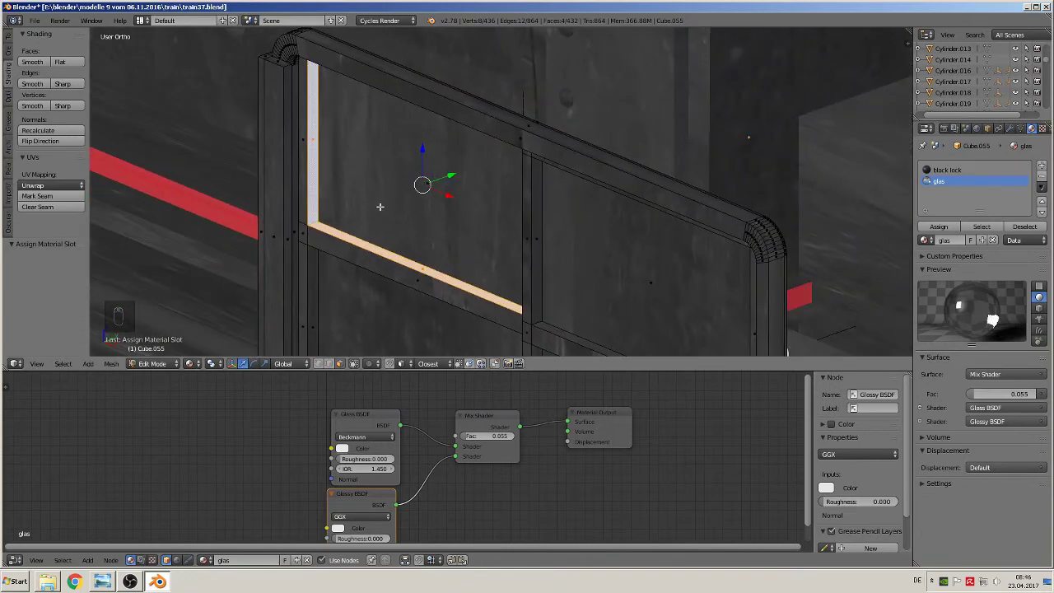
key("ctrl+z")
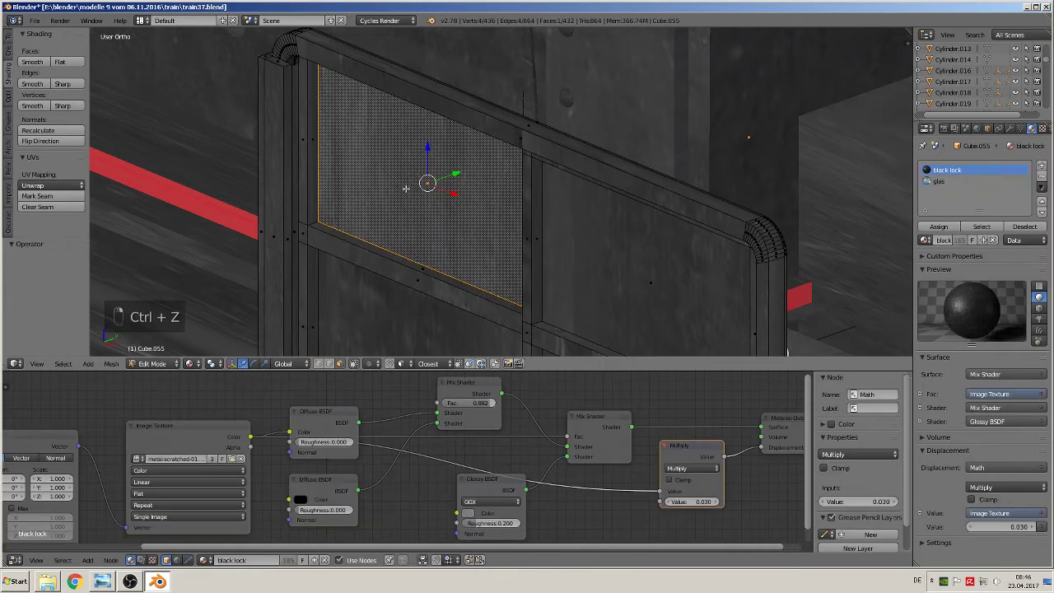
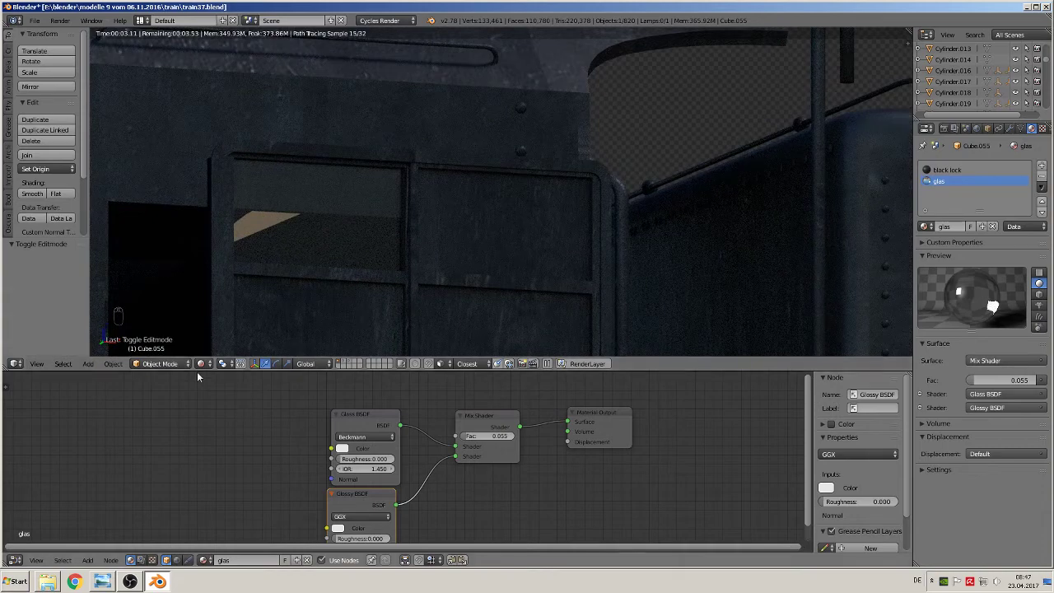
Reach the hidden cab window pane in wireframe and assign it the glas material
left_click_drag(207, 366, 398, 283)
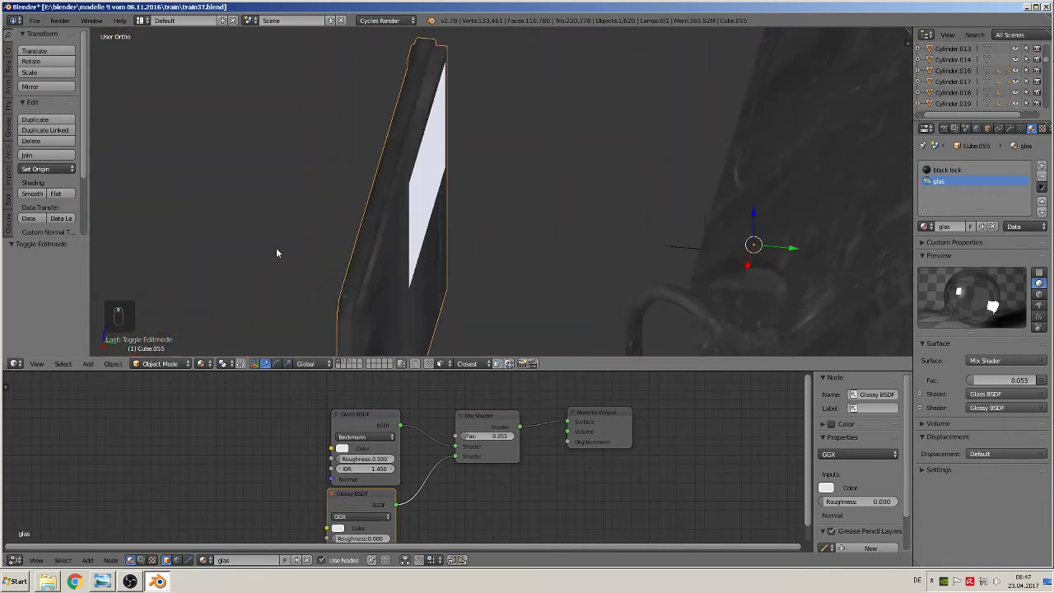
key("Tab")
key("x")
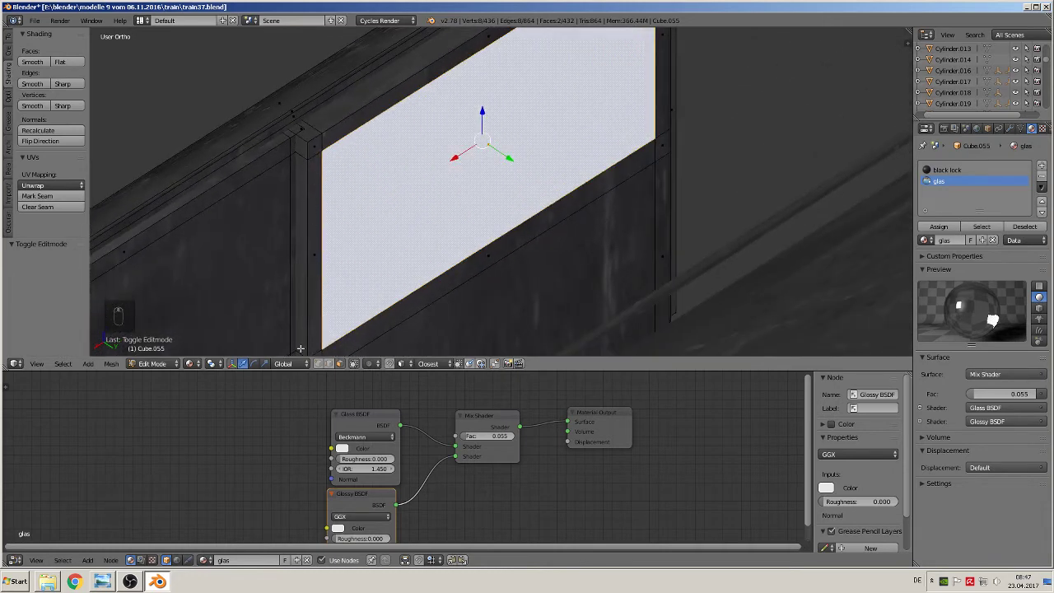
key("z")
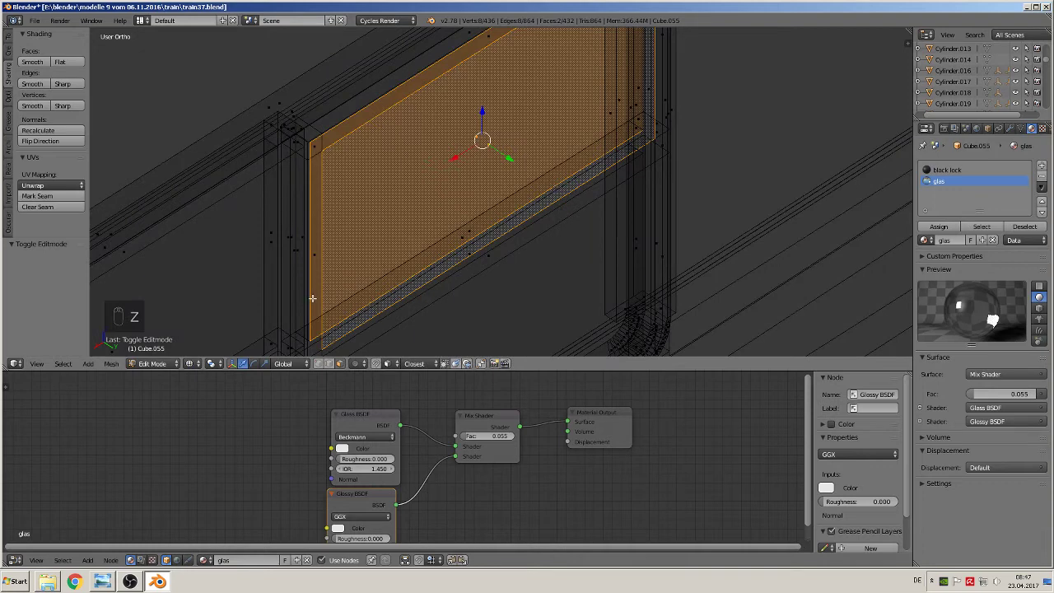
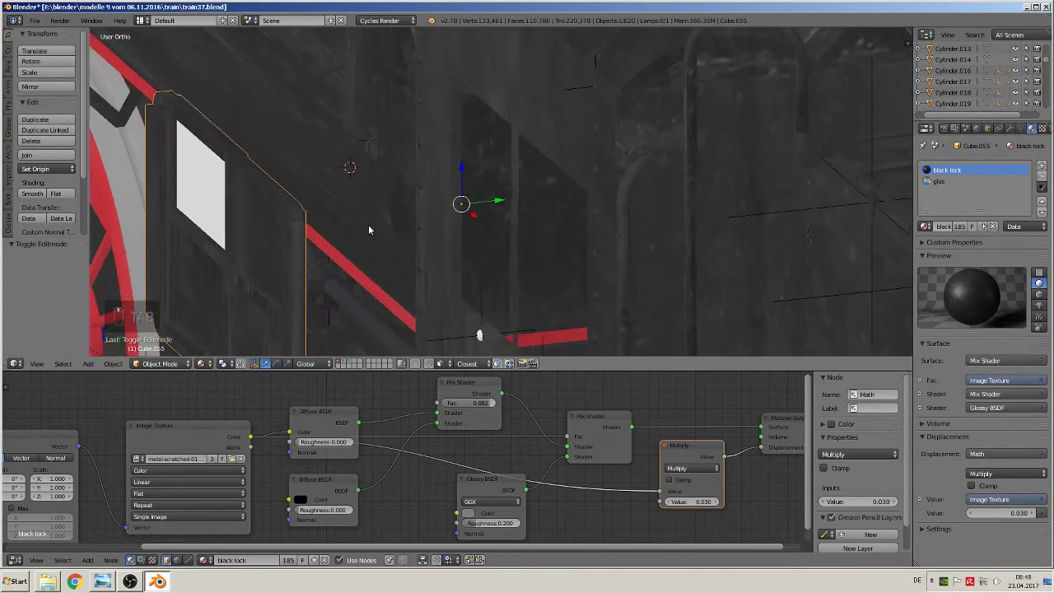
Give the small rounded window frame beside the cab the glas material
key("Tab")
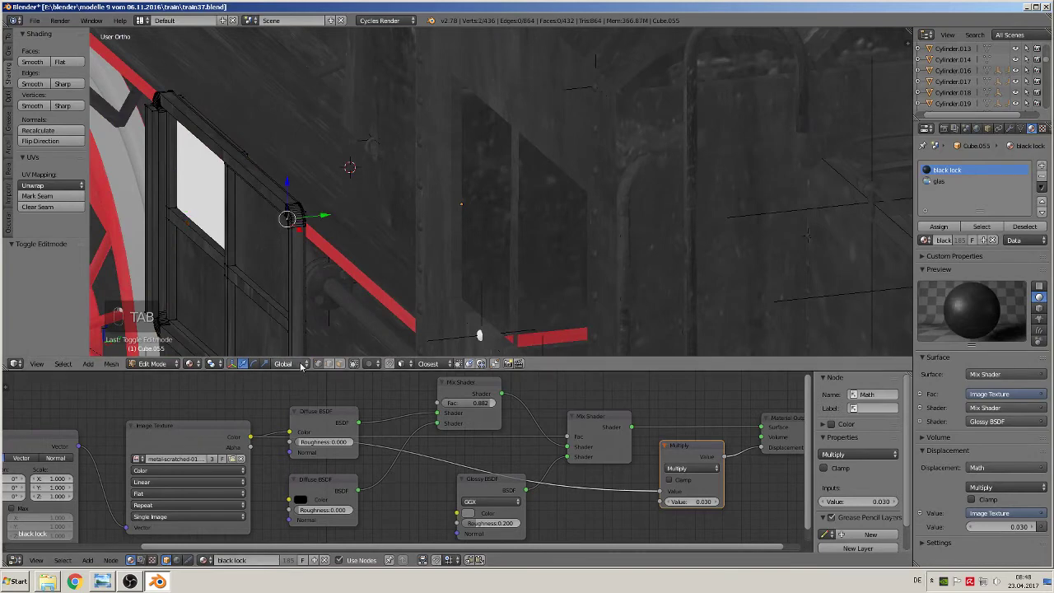
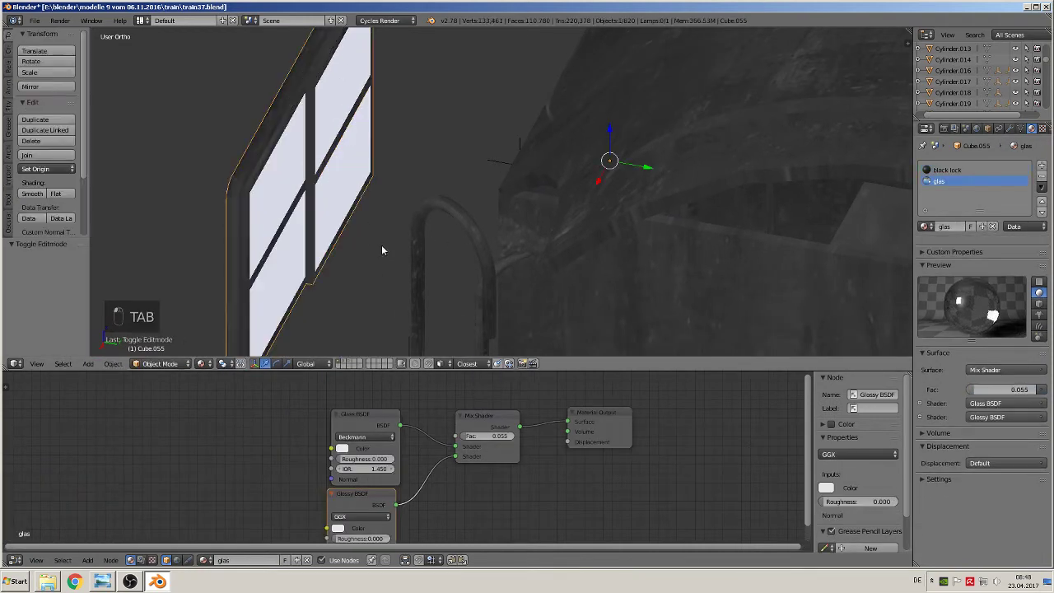
left_click_drag(378, 252, 437, 238)
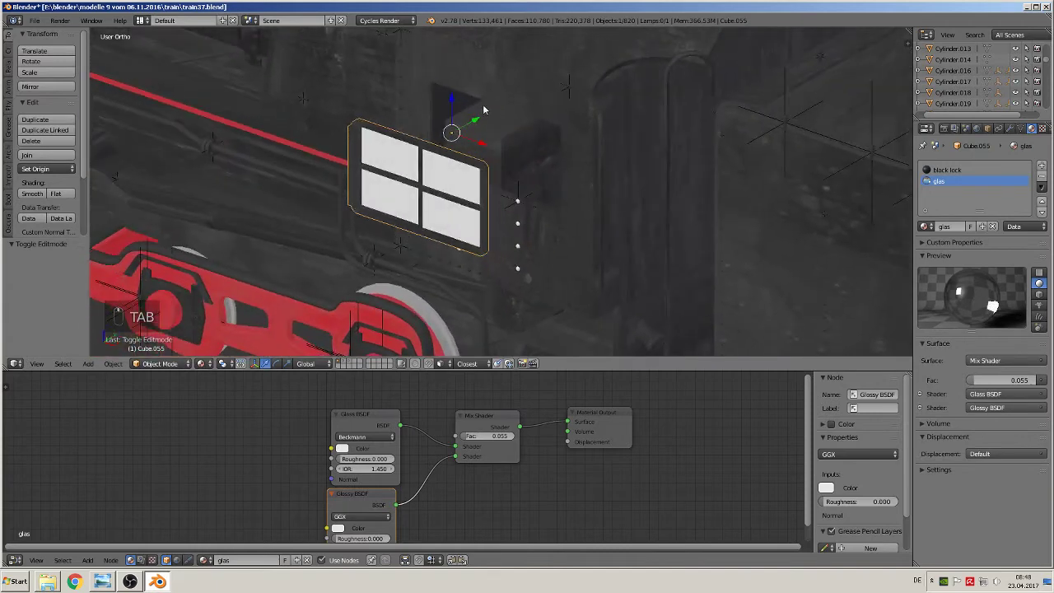
left_click_drag(479, 126, 556, 93)
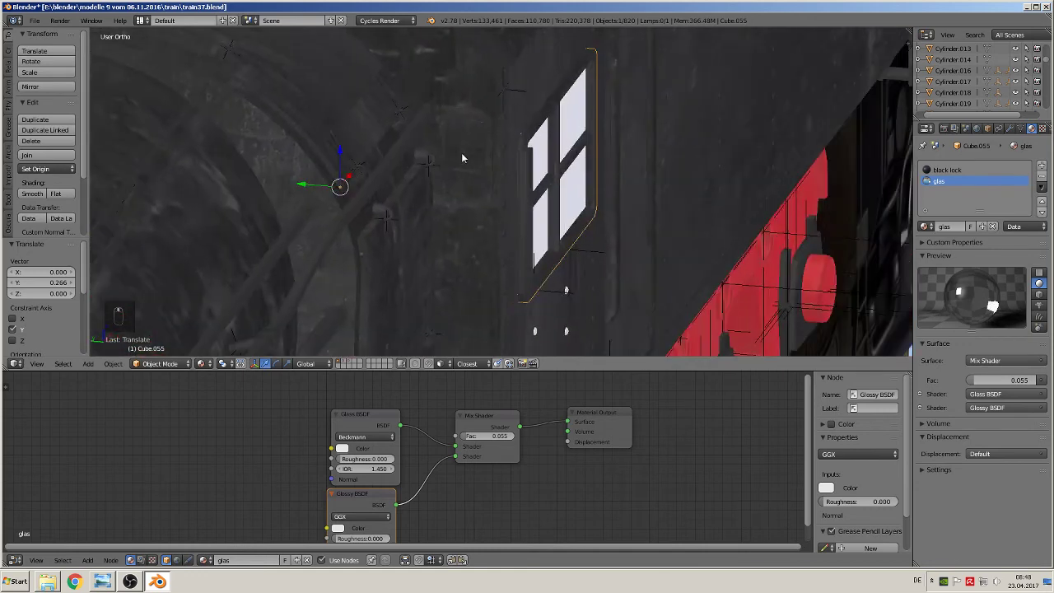
left_click(490, 136)
key("Tab")
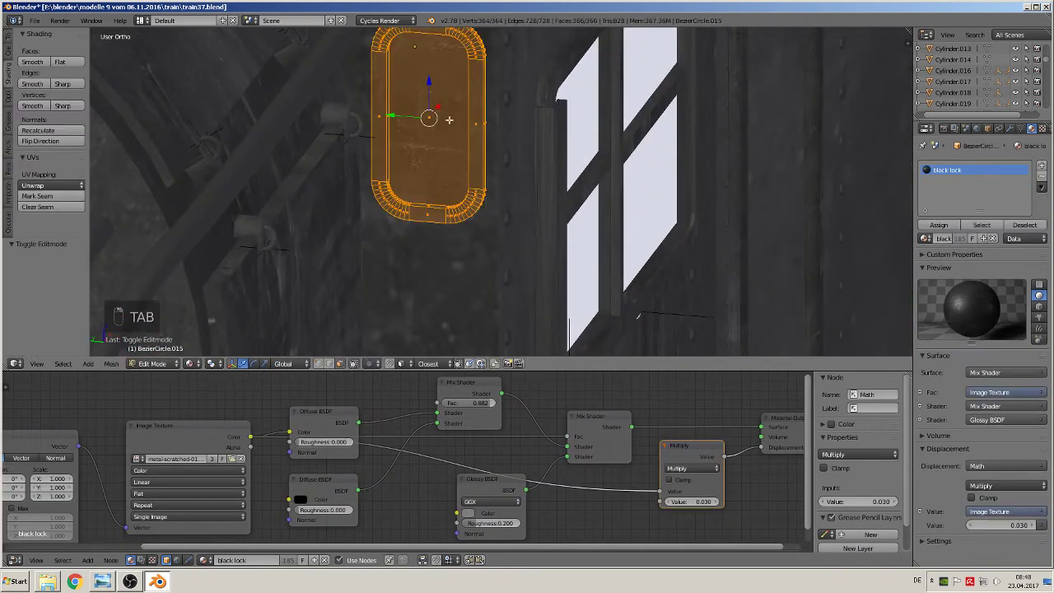
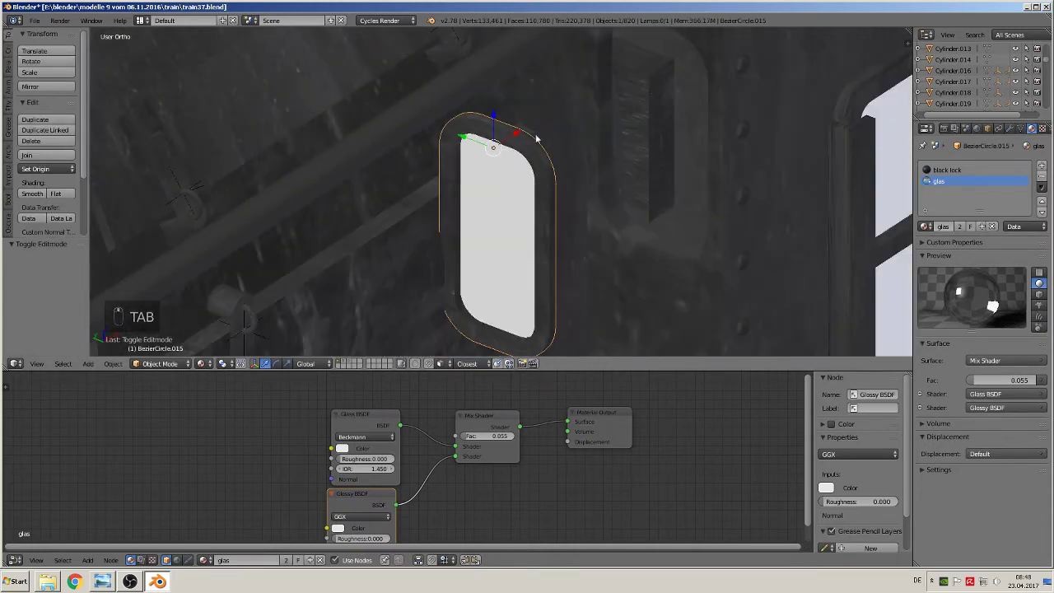
Select the cab-side window frame and begin editing its pane faces
left_click_drag(693, 81, 704, 76)
key("a")
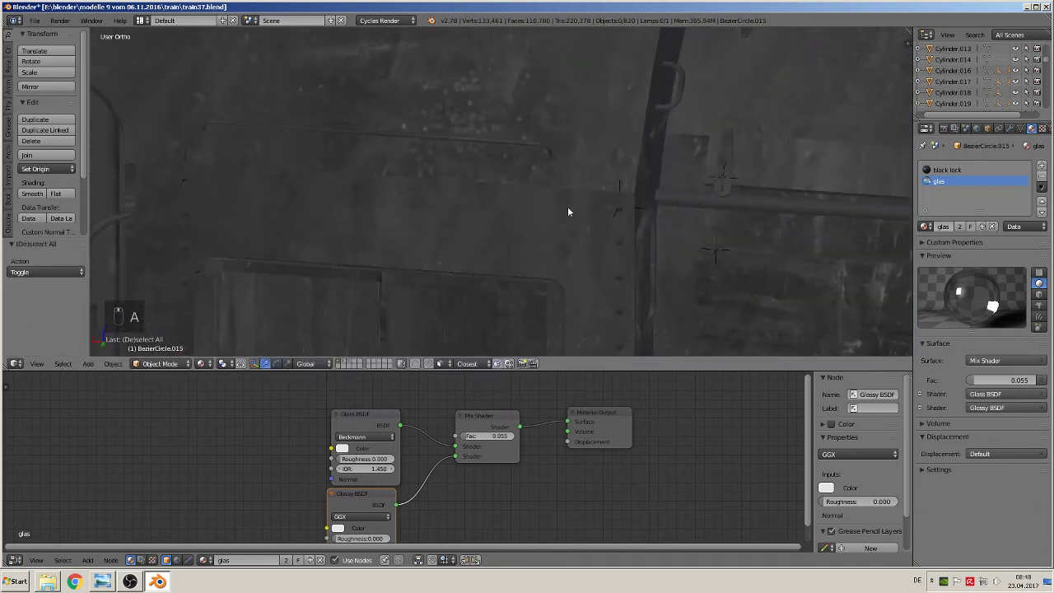
right_click(466, 143)
key("Tab")
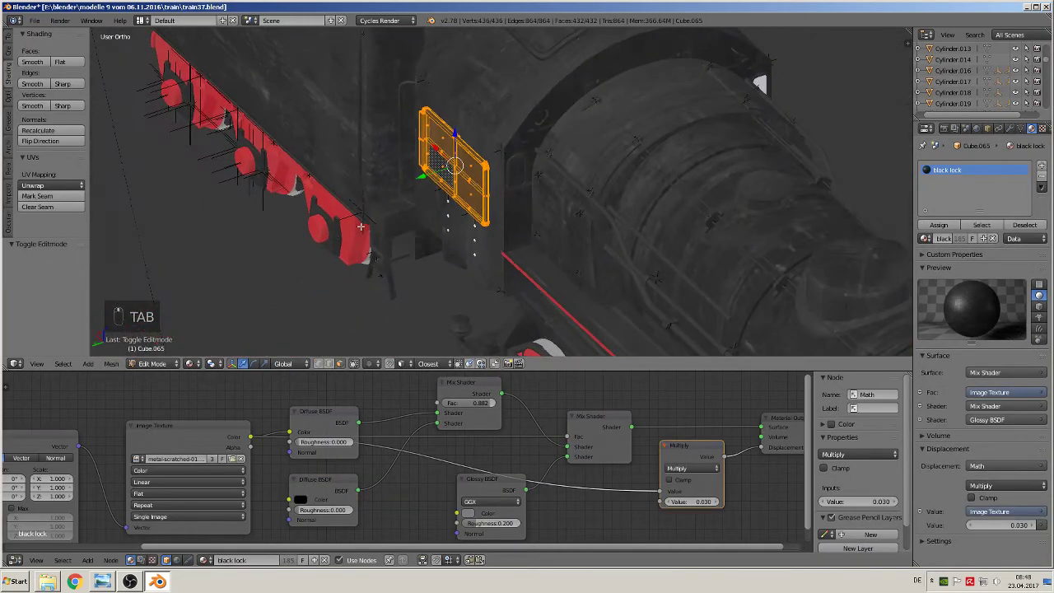
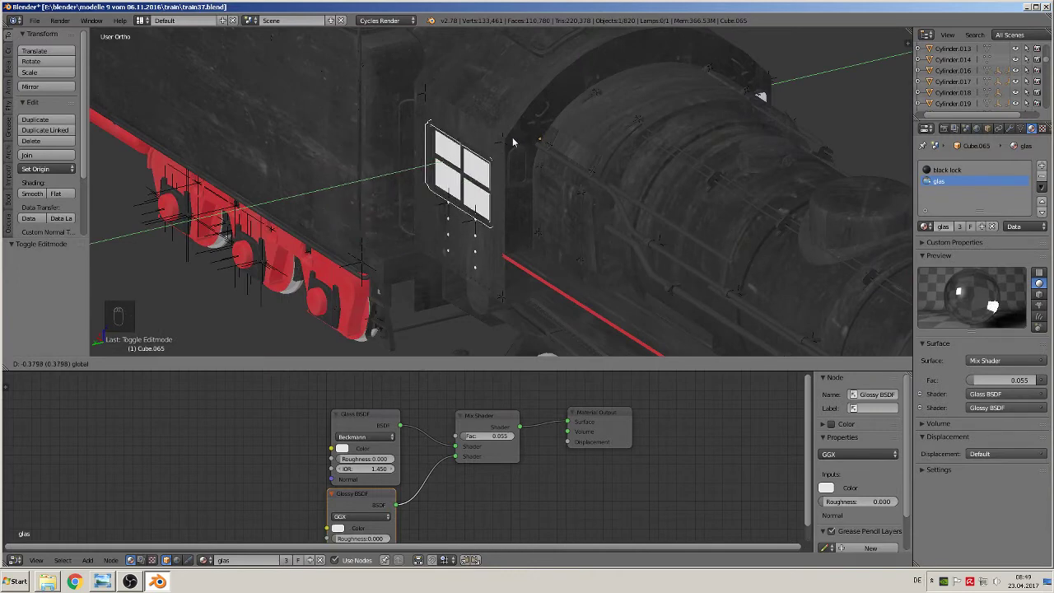
Assign the glas material to the small rounded window and nudge it along X
right_click(537, 163)
key("Tab")
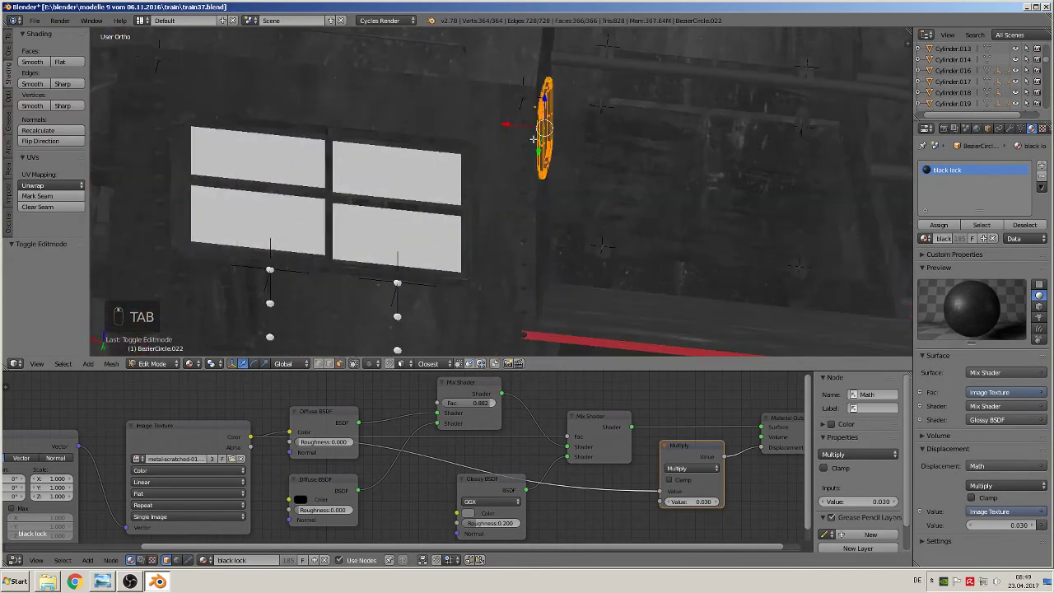
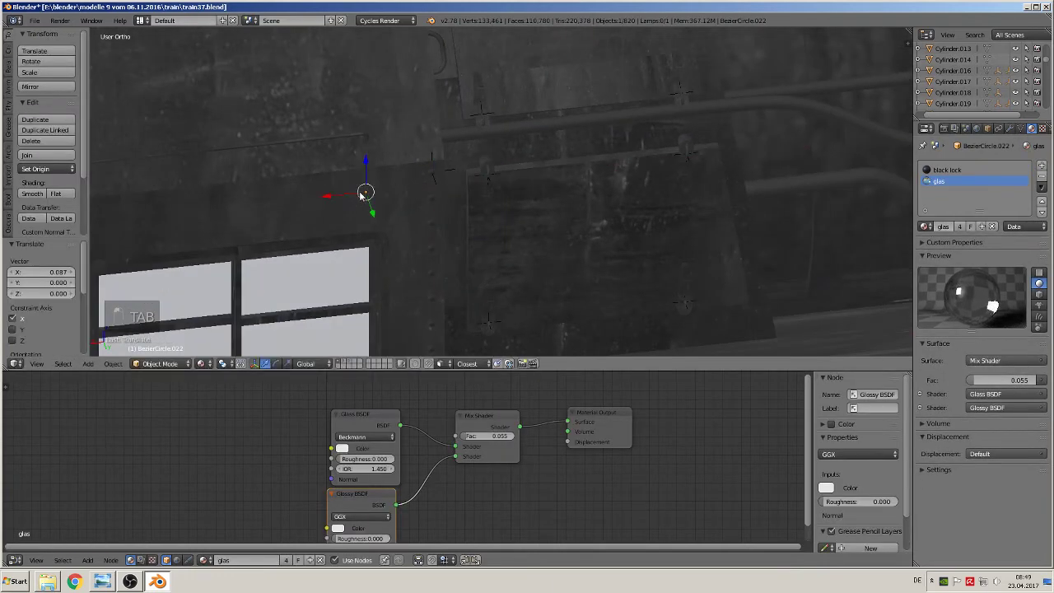
left_click(350, 201)
right_click(325, 196)
left_click(292, 187)
left_click_drag(343, 161, 356, 169)
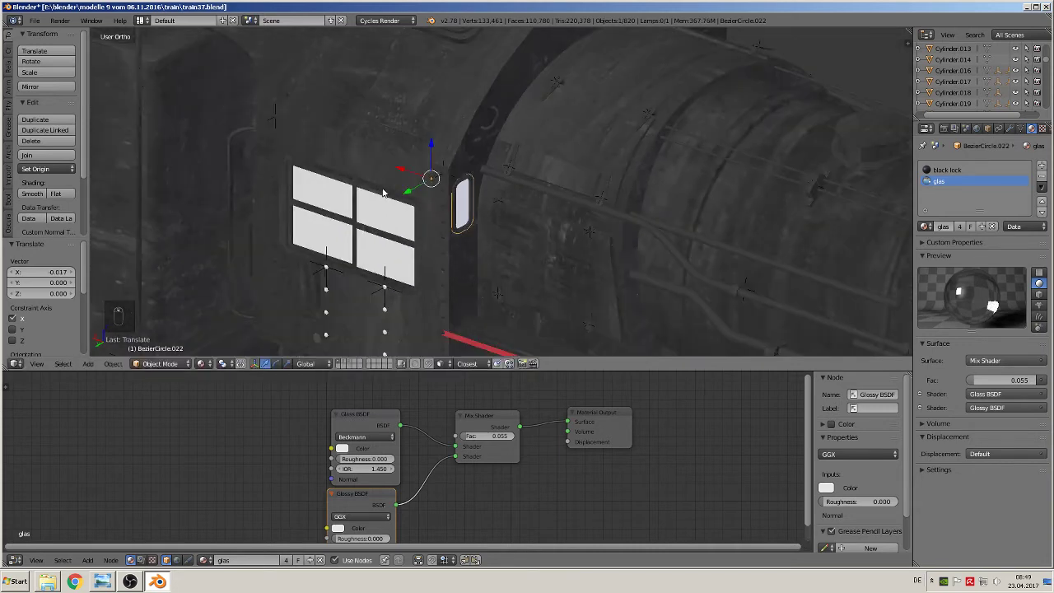
key("a")
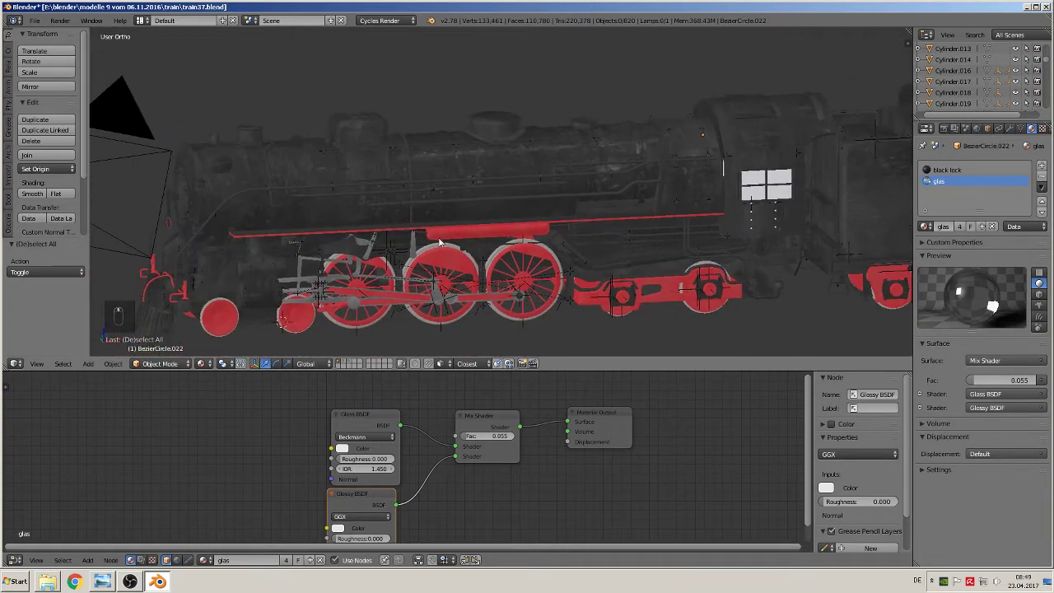
Frame the locomotive side, then close in on the bell fitting
left_click_drag(40, 22, 471, 143)
middle_click(471, 143)
left_click_drag(504, 118, 534, 210)
middle_click(535, 210)
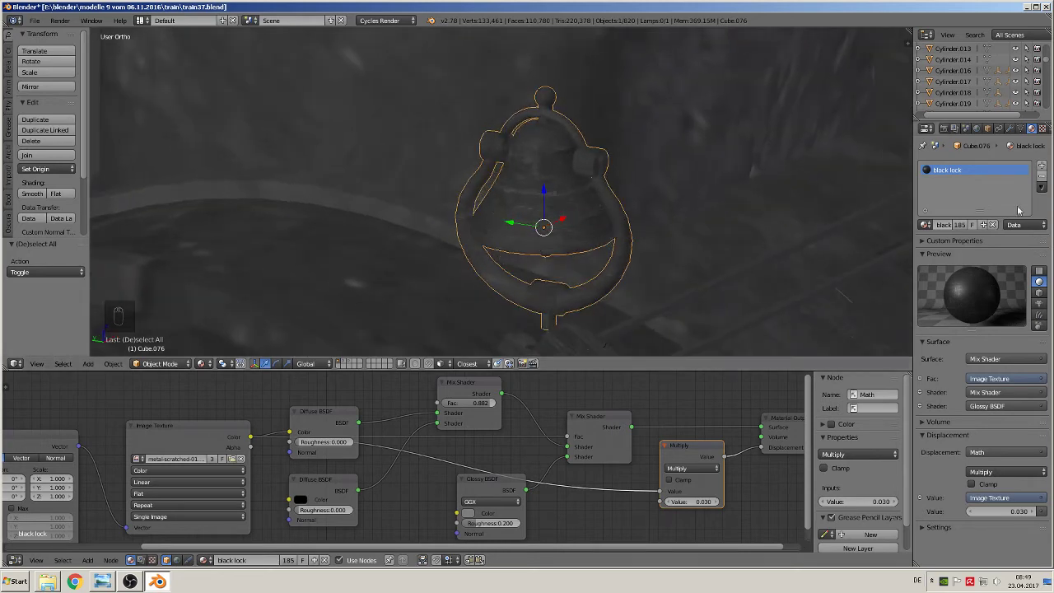
Create a yellow Glossy BSDF gold material and assign it to the bell body
left_click_drag(1049, 165, 951, 251)
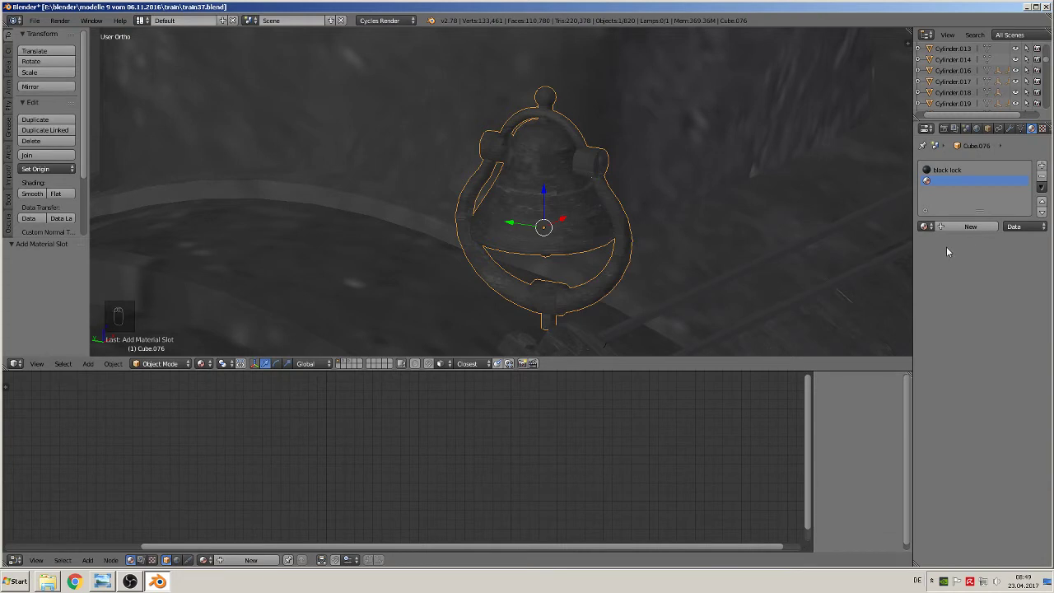
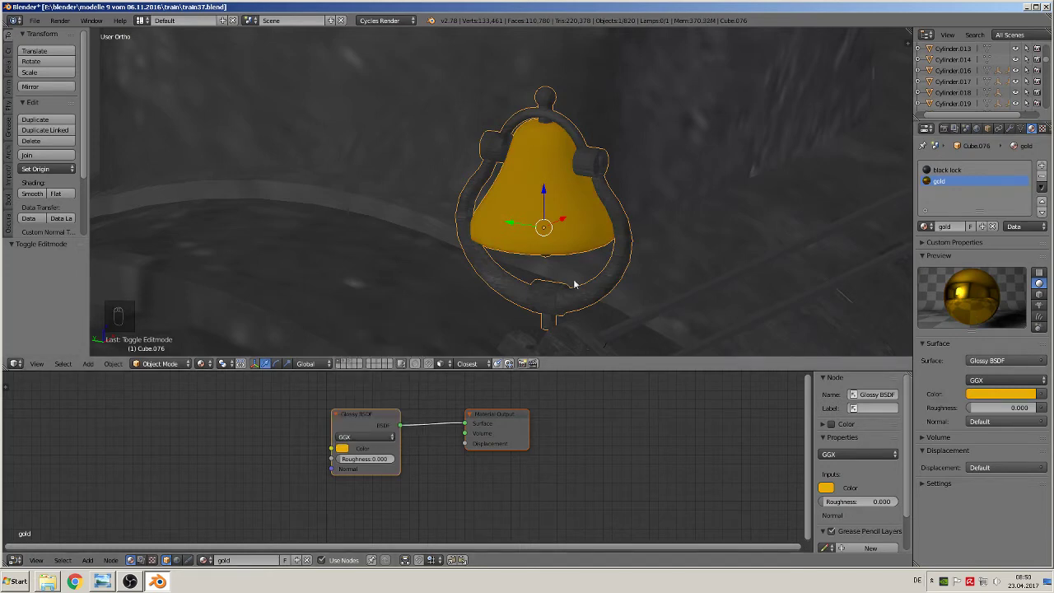
key("Tab")
key("Tab")
key("a")
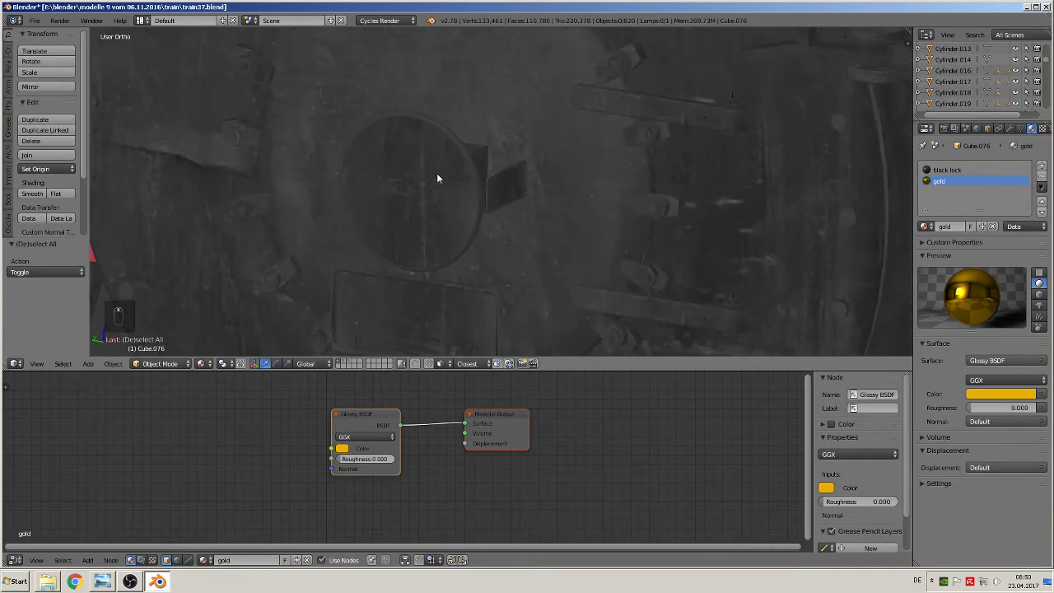
Delete only the faces of the headlight's linked reflector part, leaving an open shell
middle_click(420, 198)
right_click(420, 198)
key("Tab")
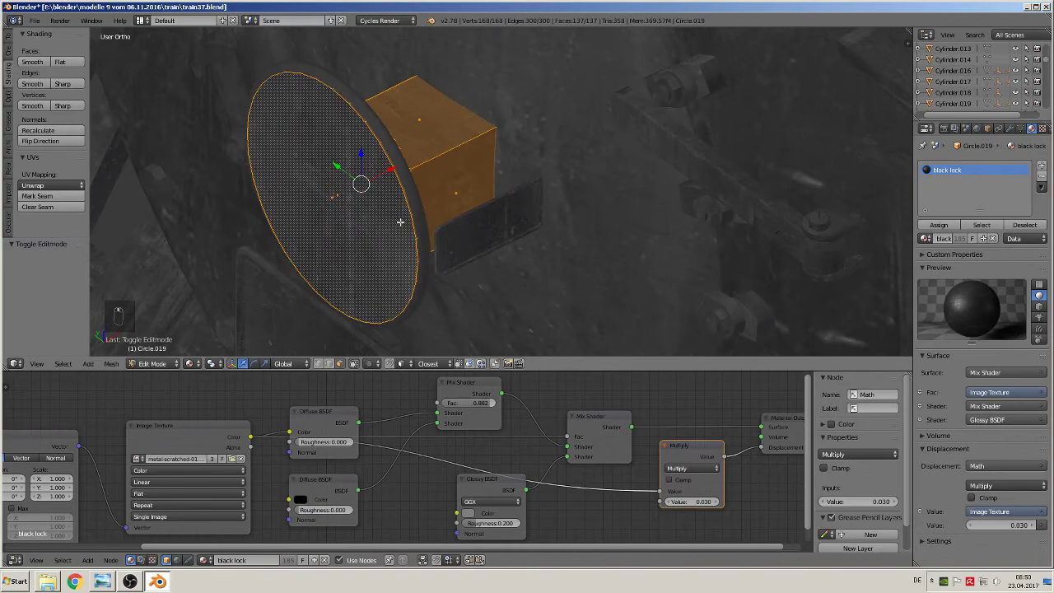
key("z")
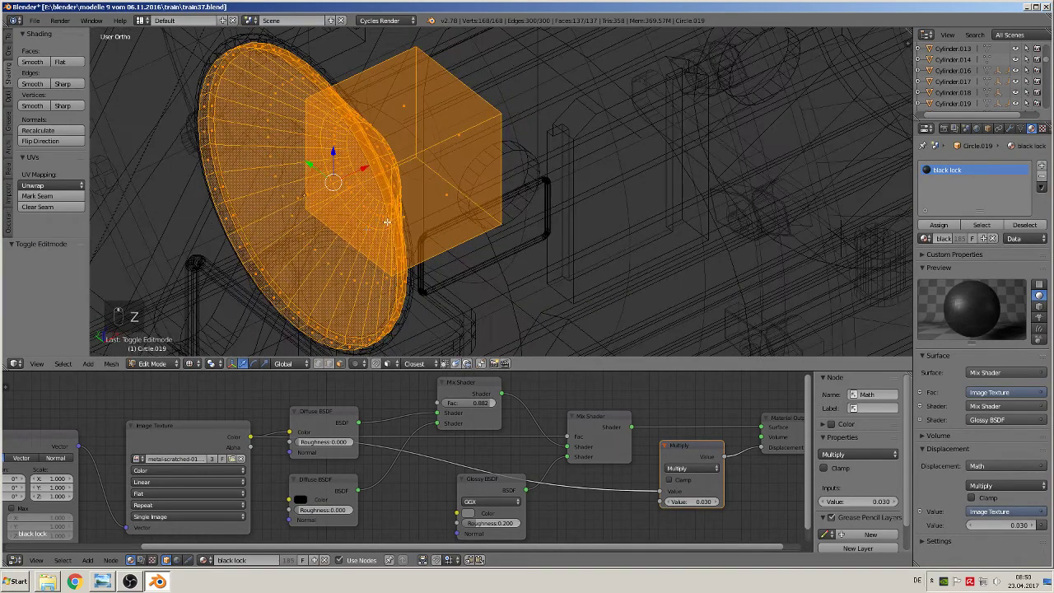
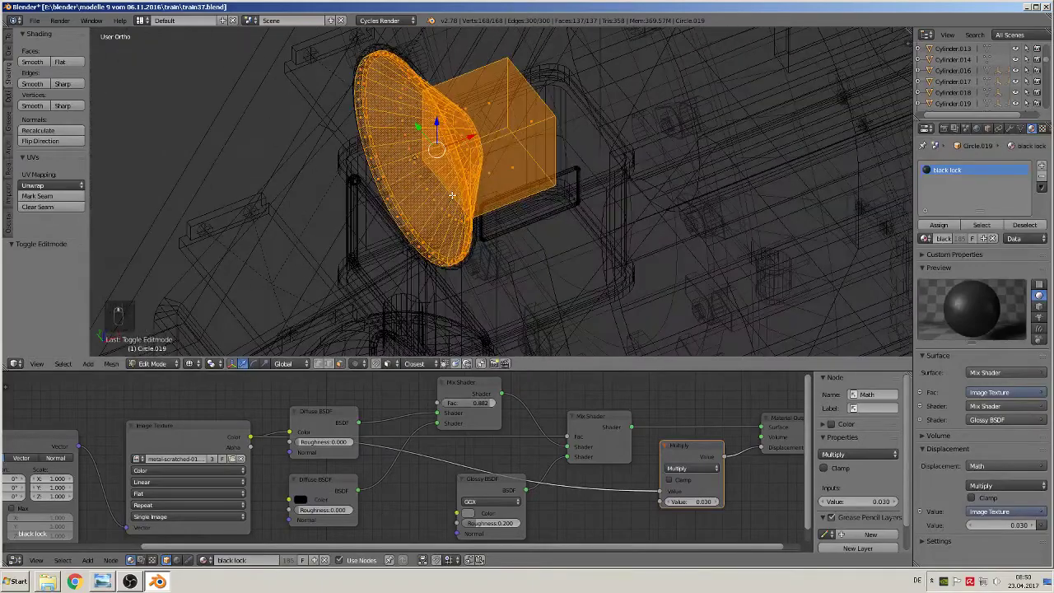
key("a")
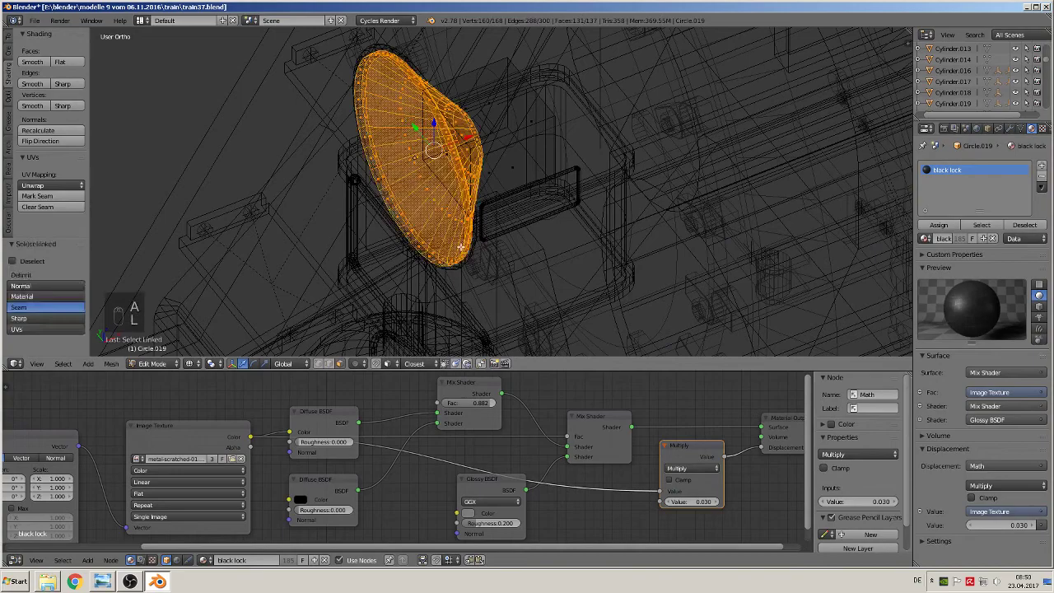
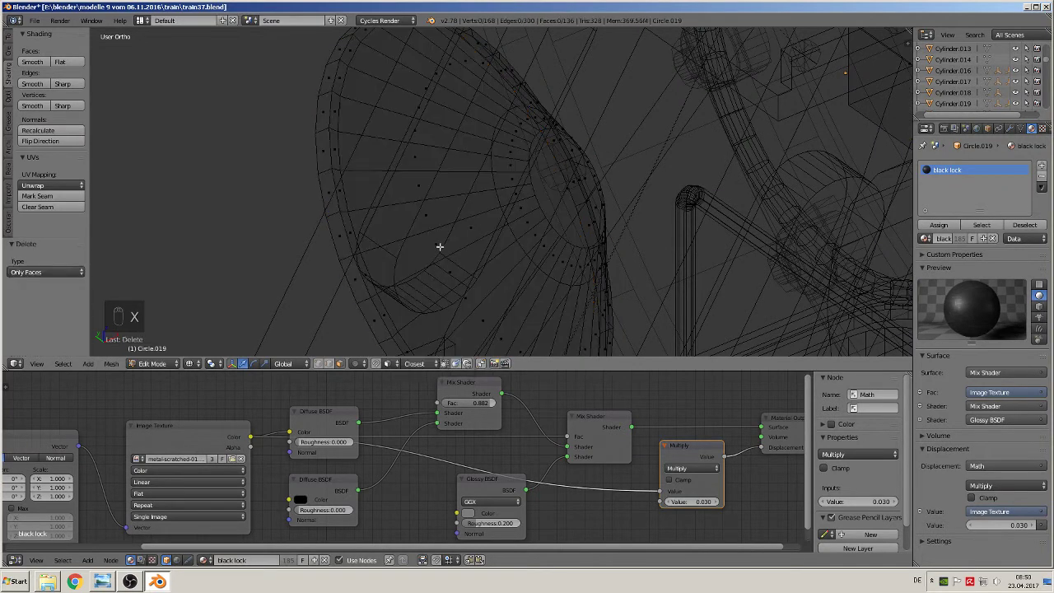
key("x")
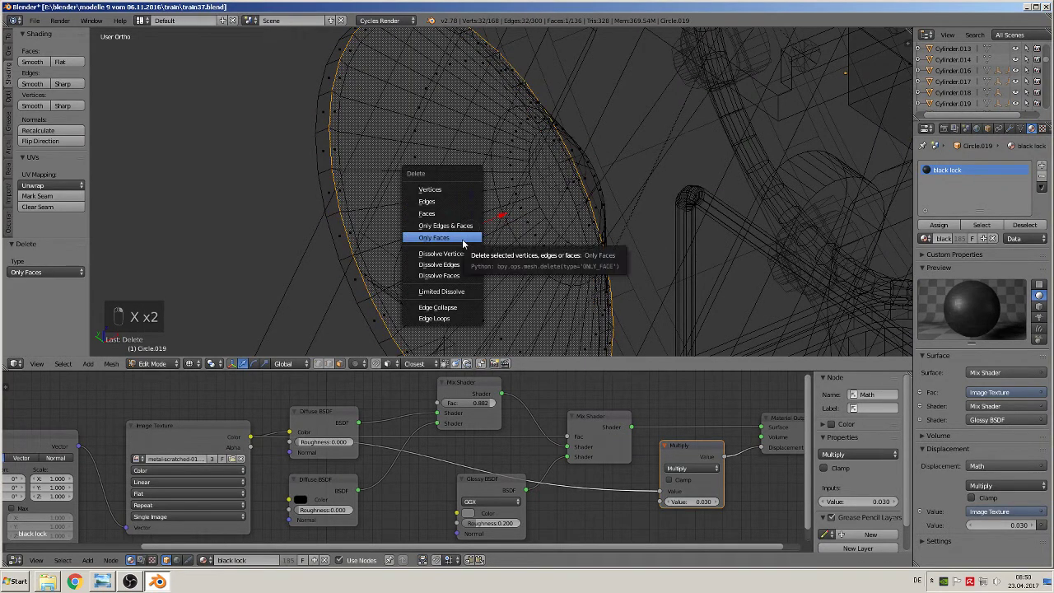
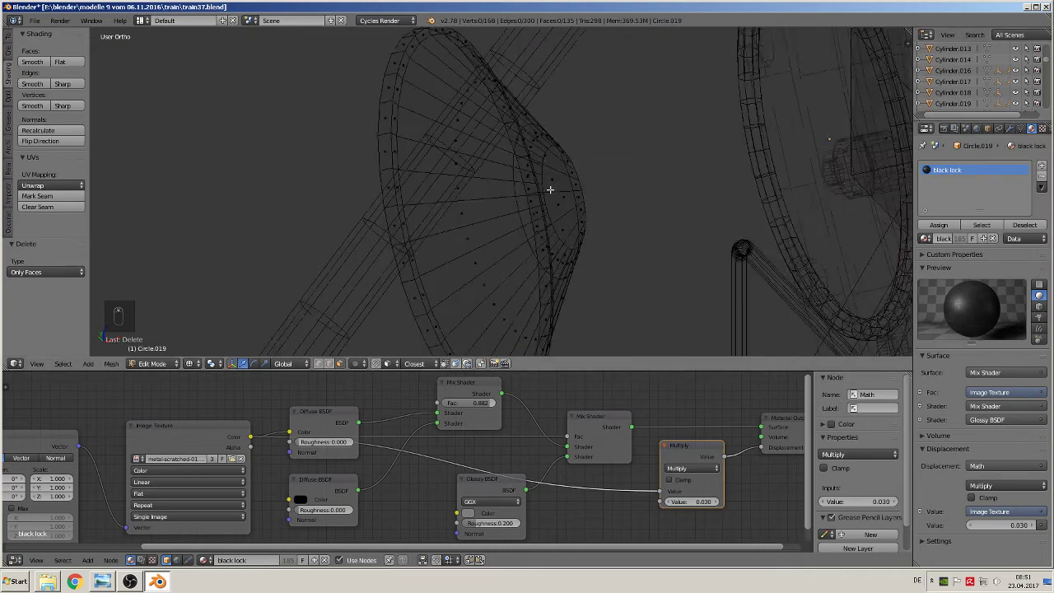
key("Tab")
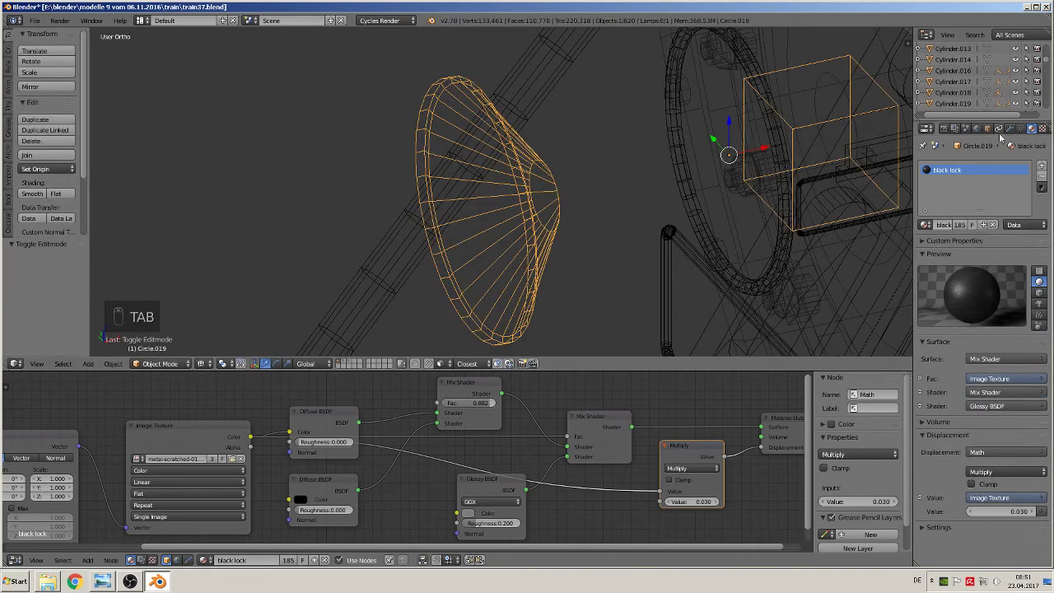
Add a Solidify modifier at 0.01 thickness and a silver Glossy BSDF inner material to the reflector
left_click_drag(1015, 134, 845, 321)
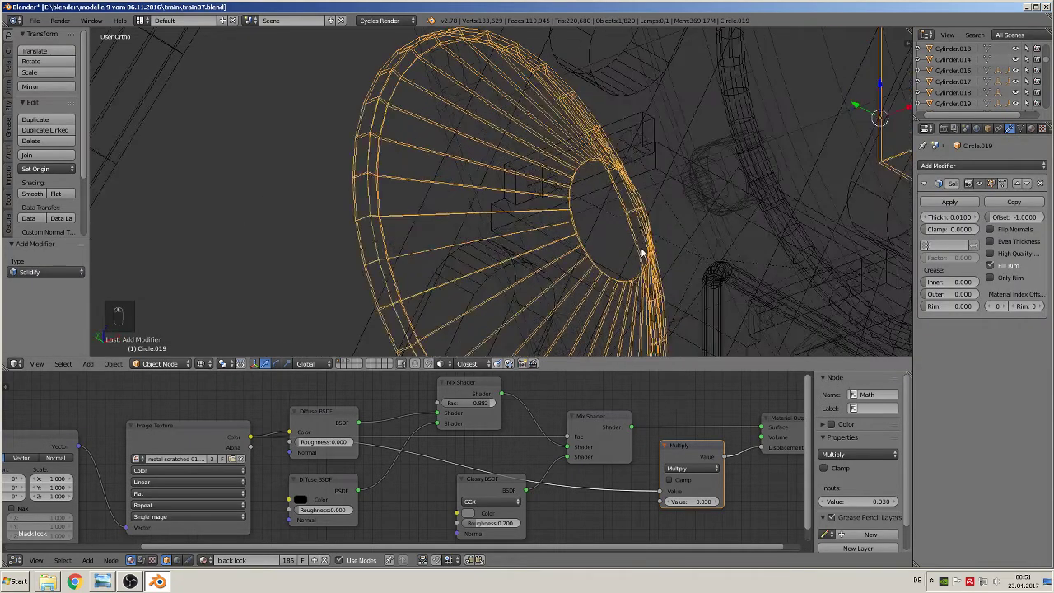
left_click_drag(216, 367, 391, 257)
left_click_drag(204, 372, 575, 208)
middle_click(575, 208)
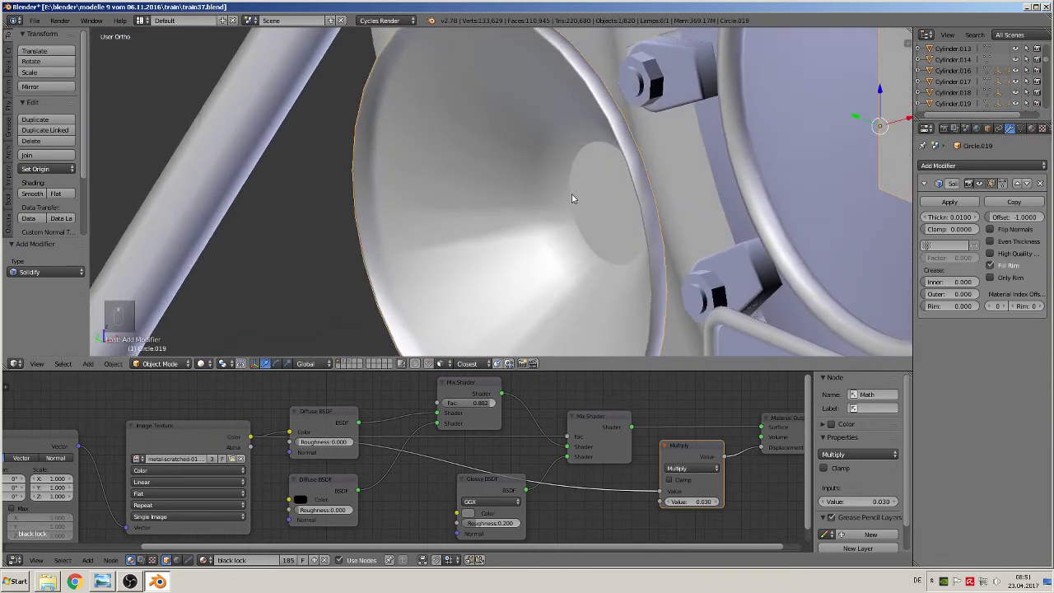
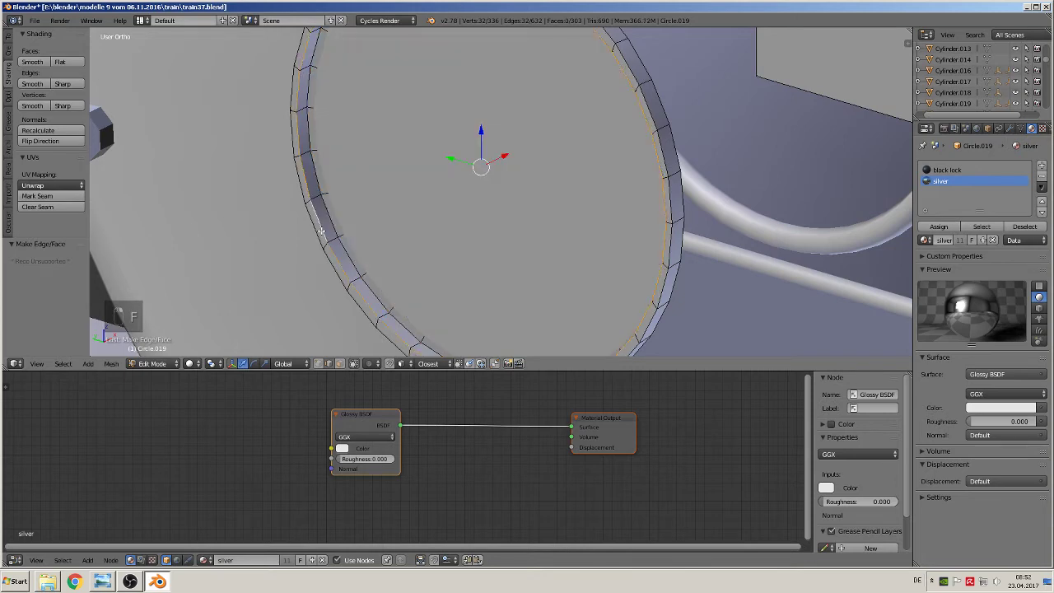
Fill the reflector rim with a cover face, assign it the glas material and shift it along X
key("f")
key("z")
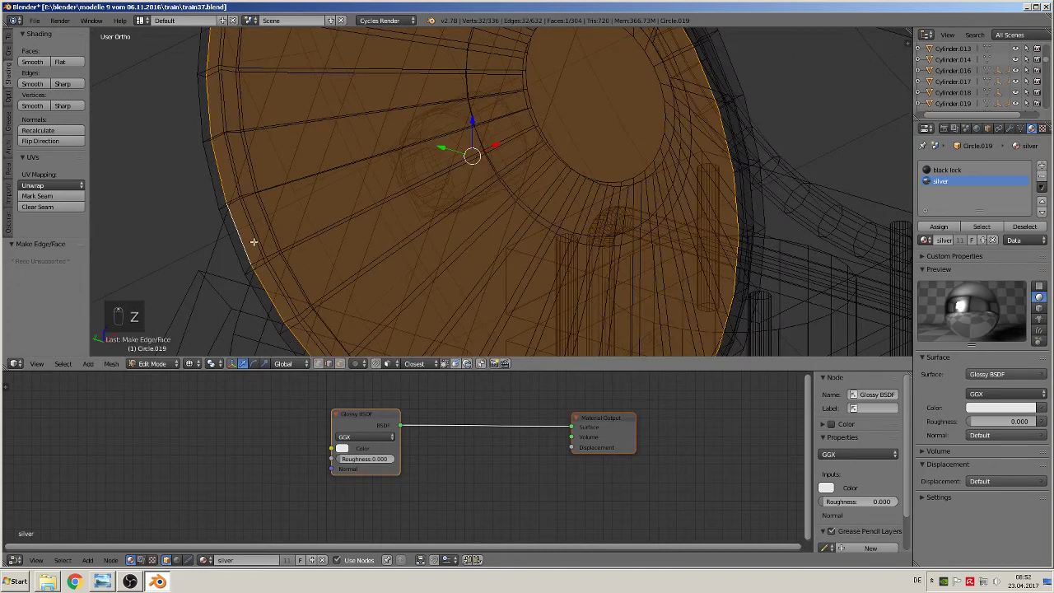
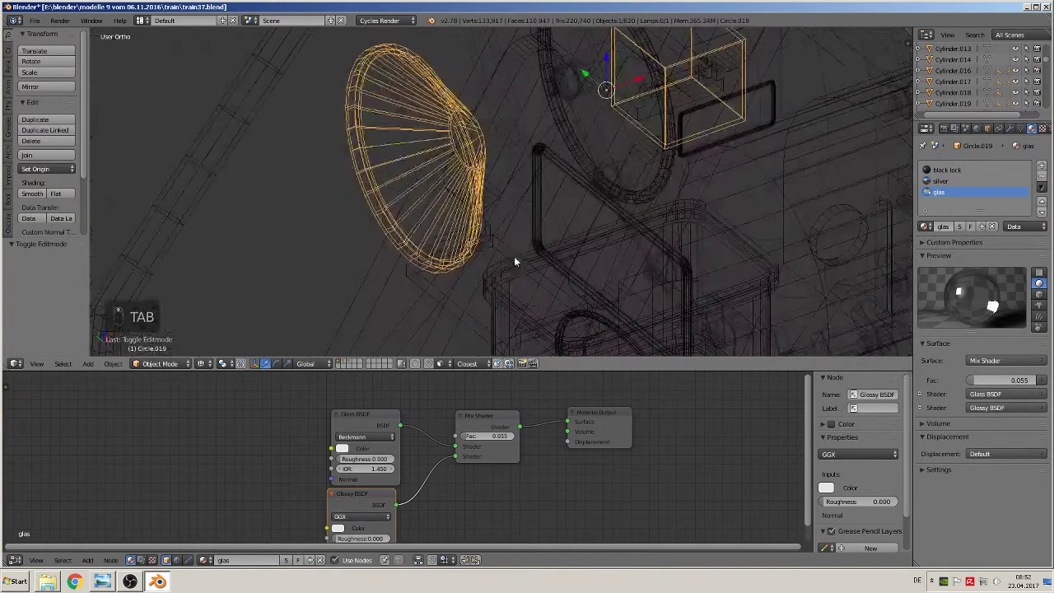
key("Tab")
key("a")
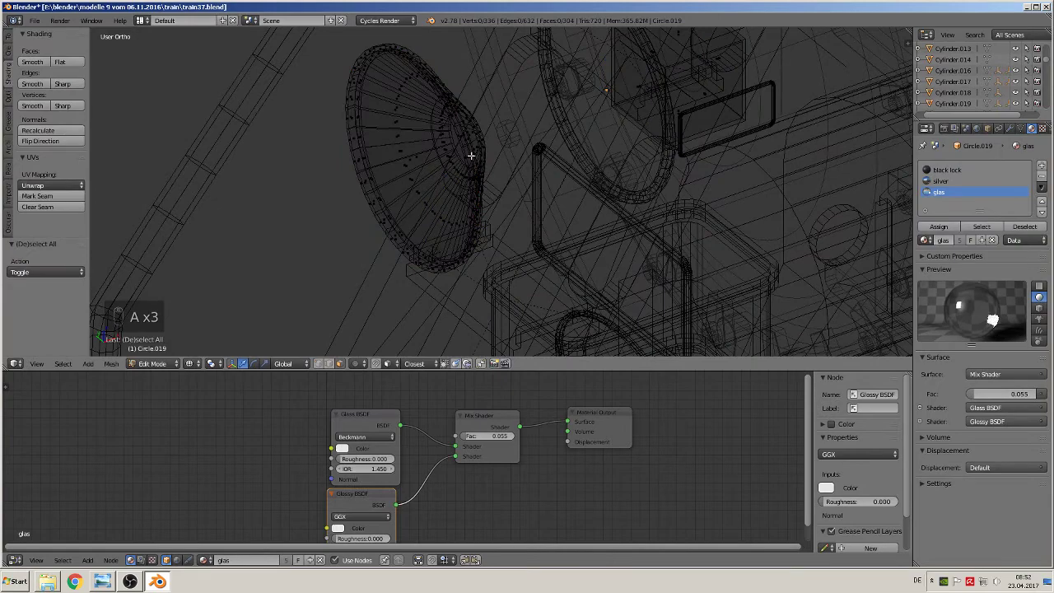
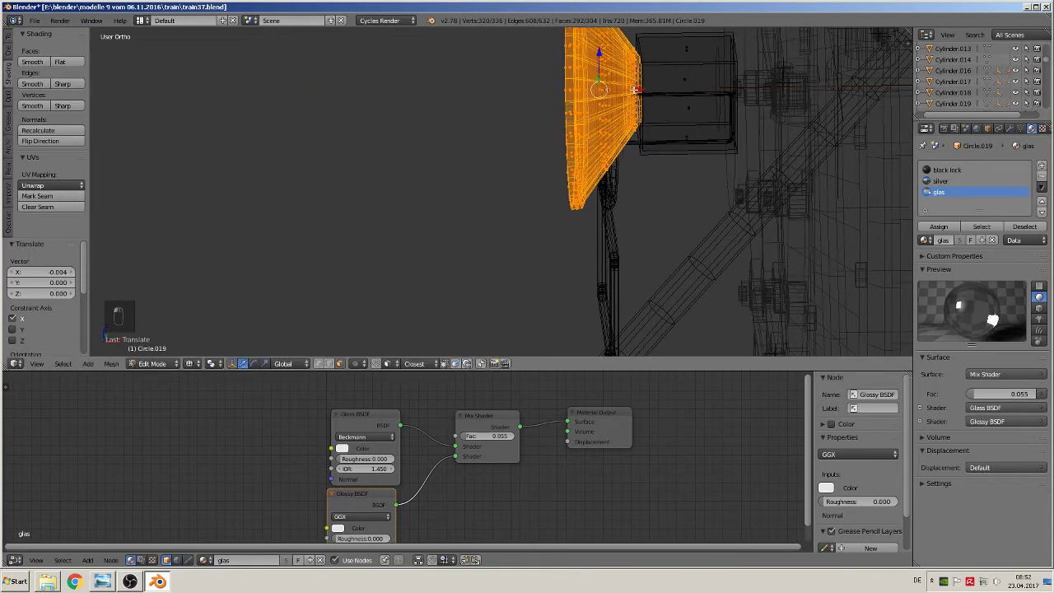
key("Tab")
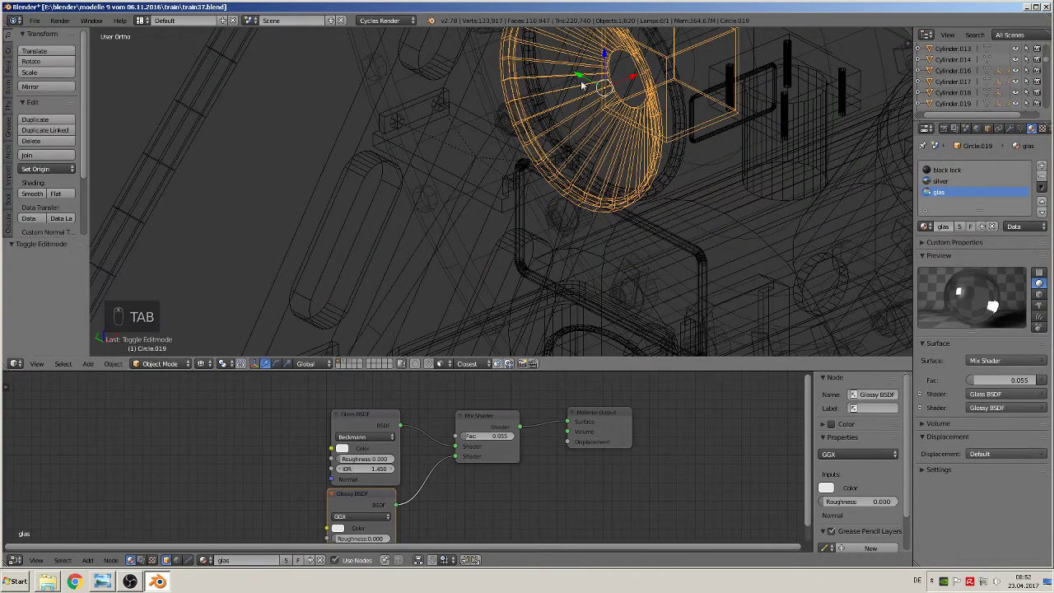
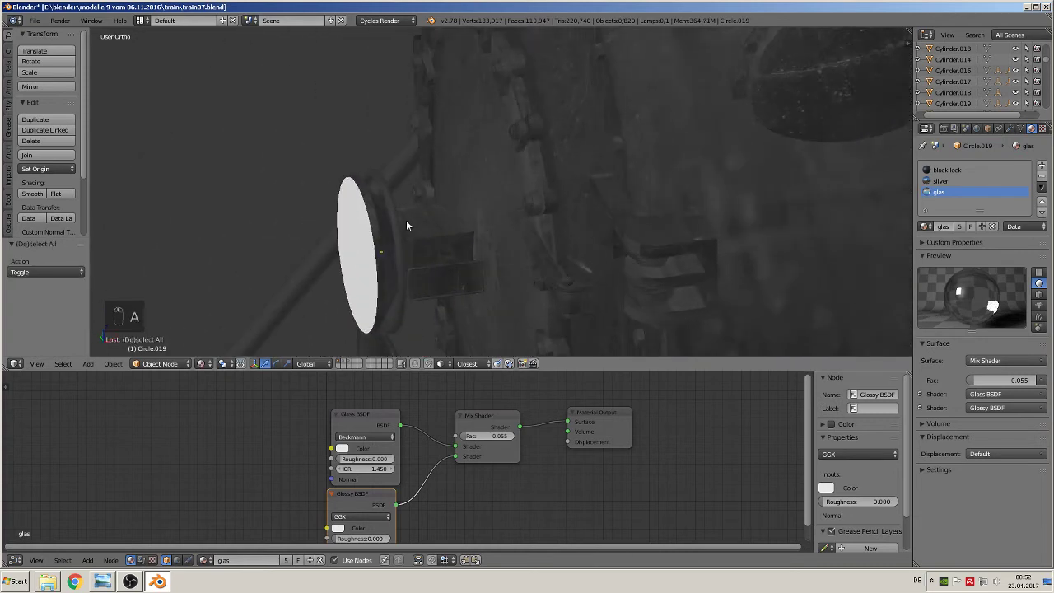
Move the front glass disc sideways, then add a new Diffuse BSDF material slot to plate BezierCircle.010
left_click(401, 231)
right_click(417, 248)
left_click_drag(417, 251, 401, 256)
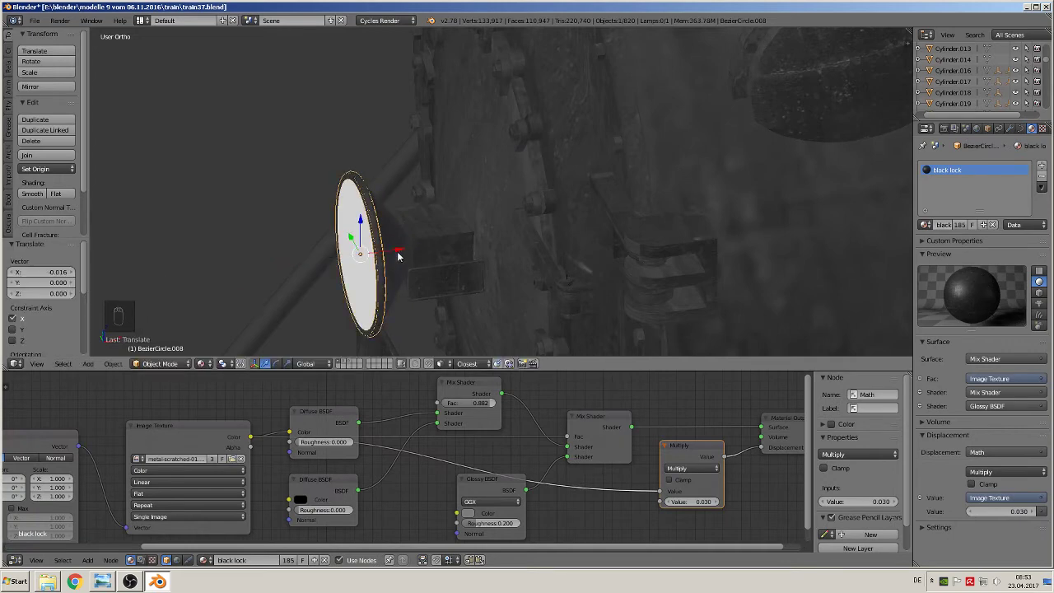
left_click_drag(525, 212, 556, 195)
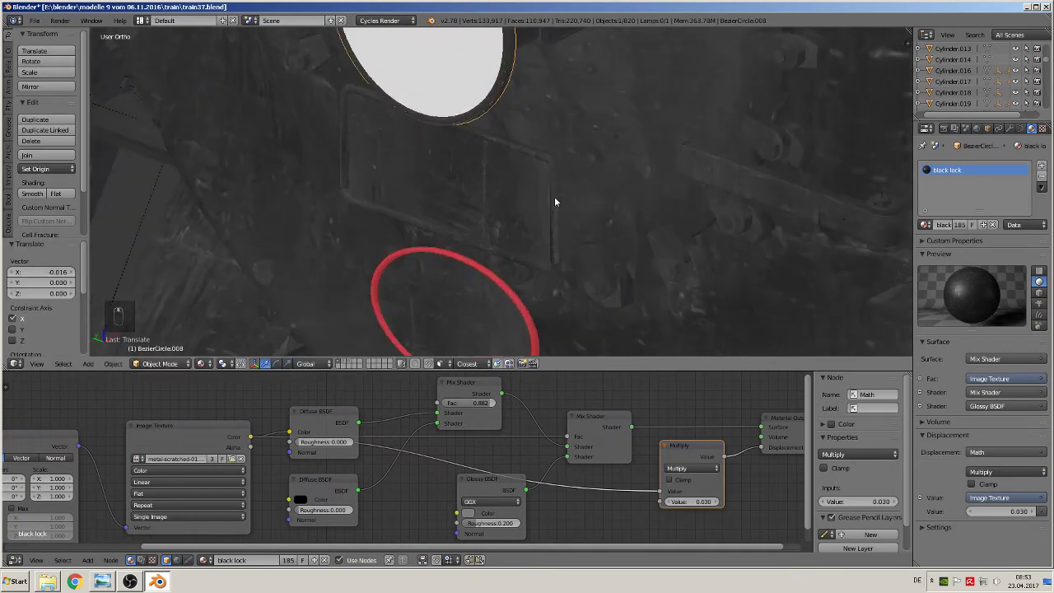
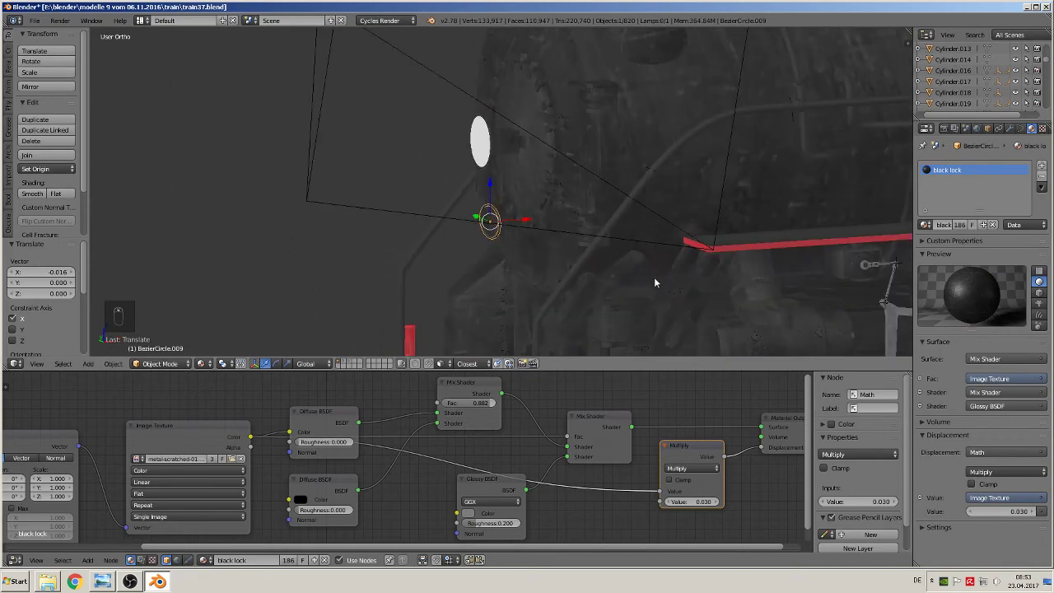
key("a")
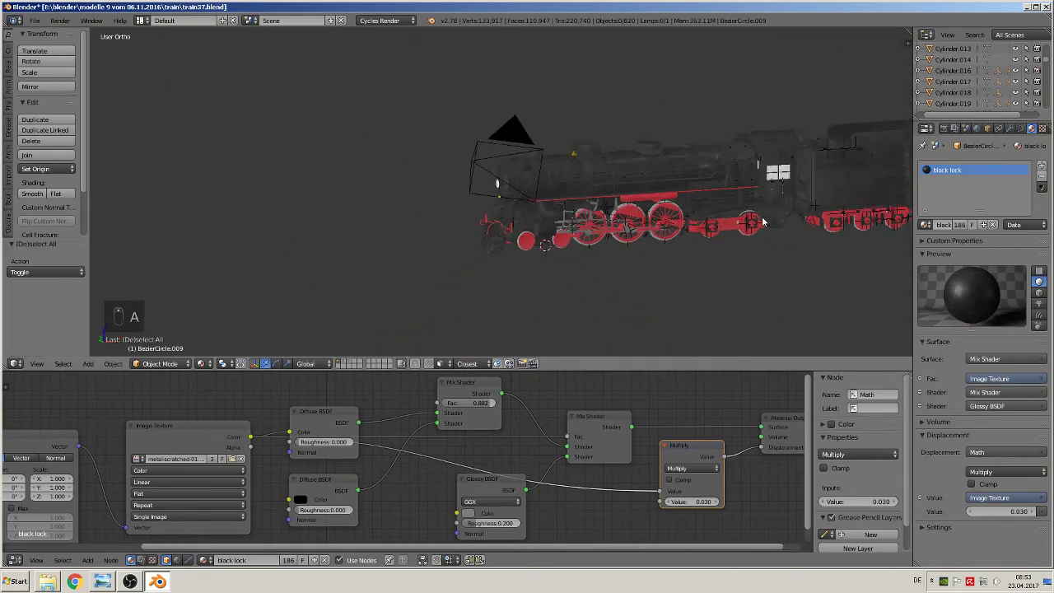
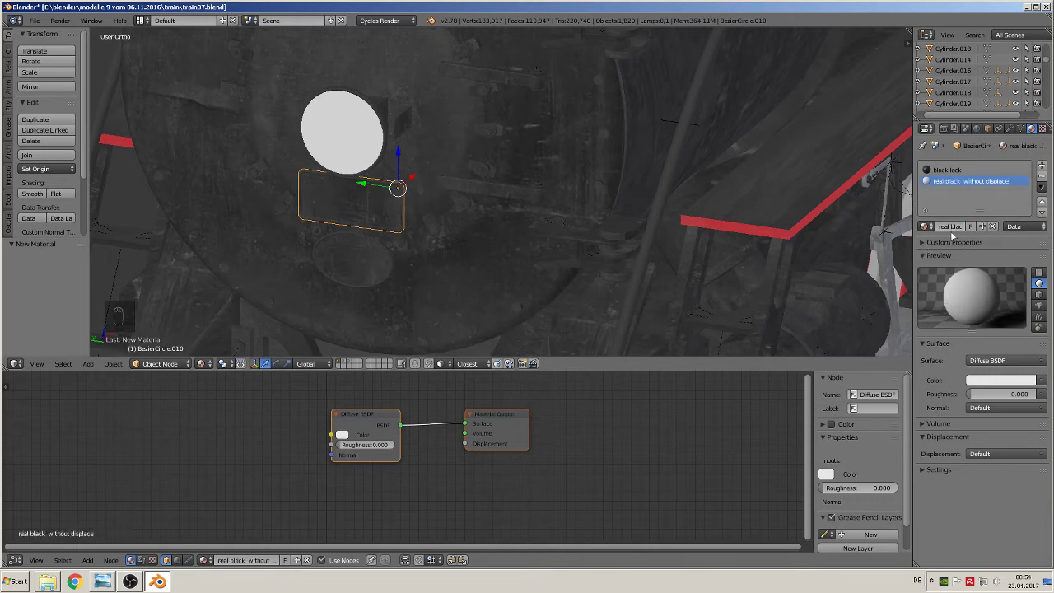
Make 'real black without displace' black on the plate face and assign 'grey lighten' to its grown rim selection
left_click_drag(1005, 383, 1032, 298)
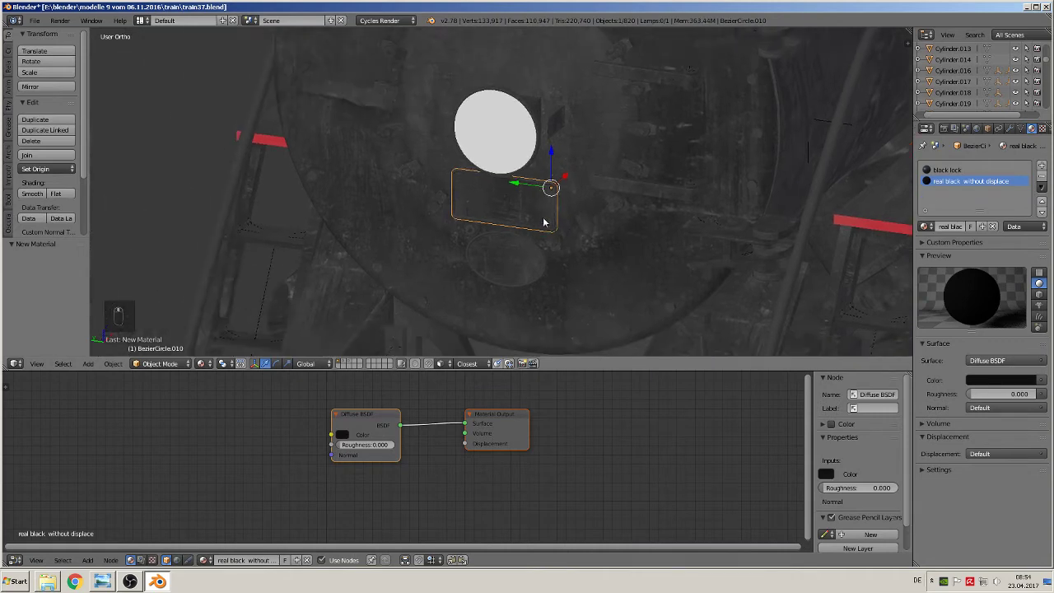
key("Tab")
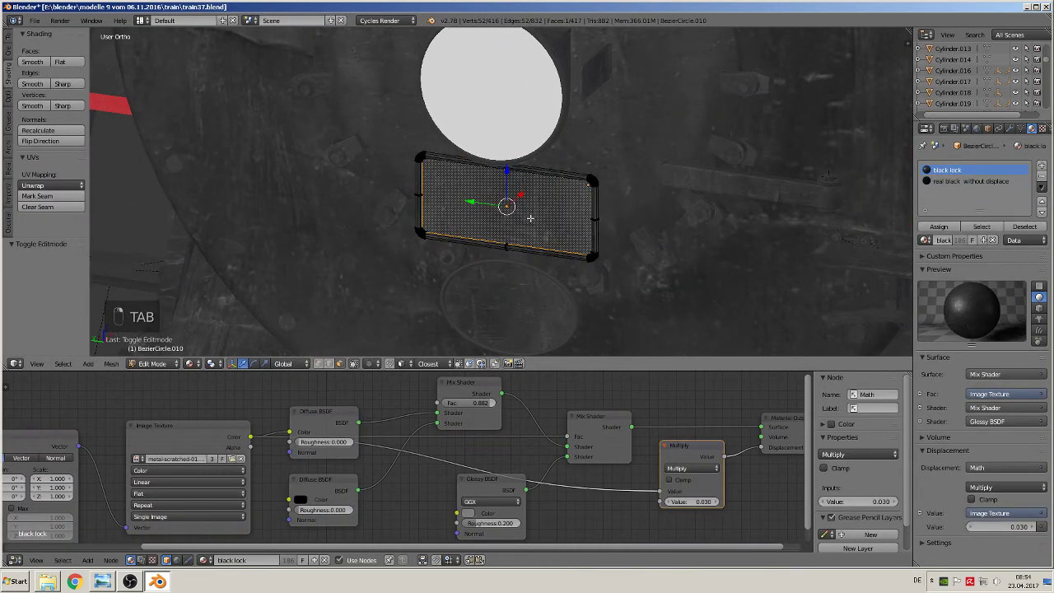
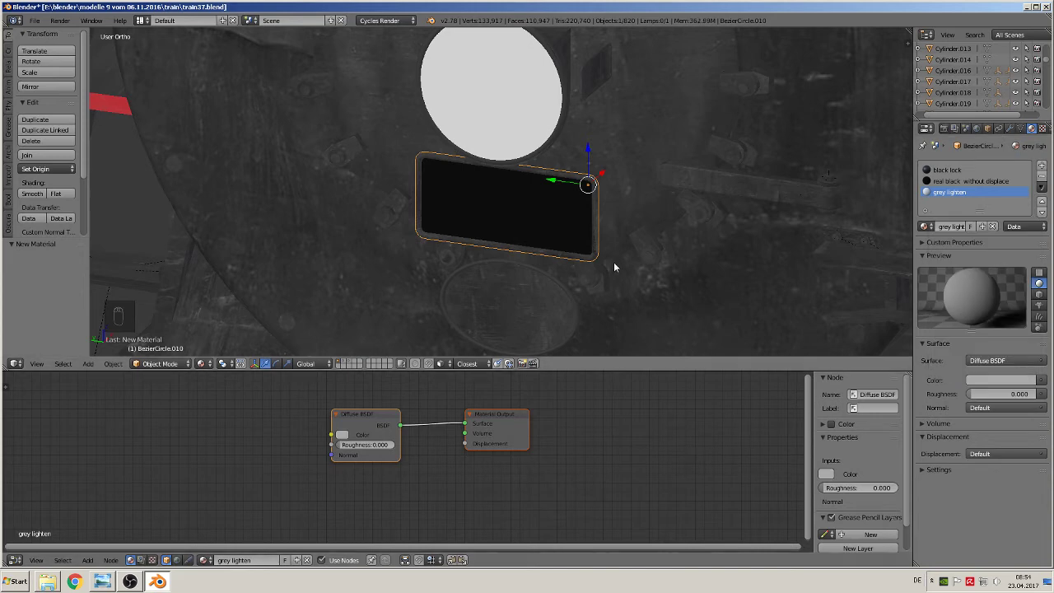
key("Tab")
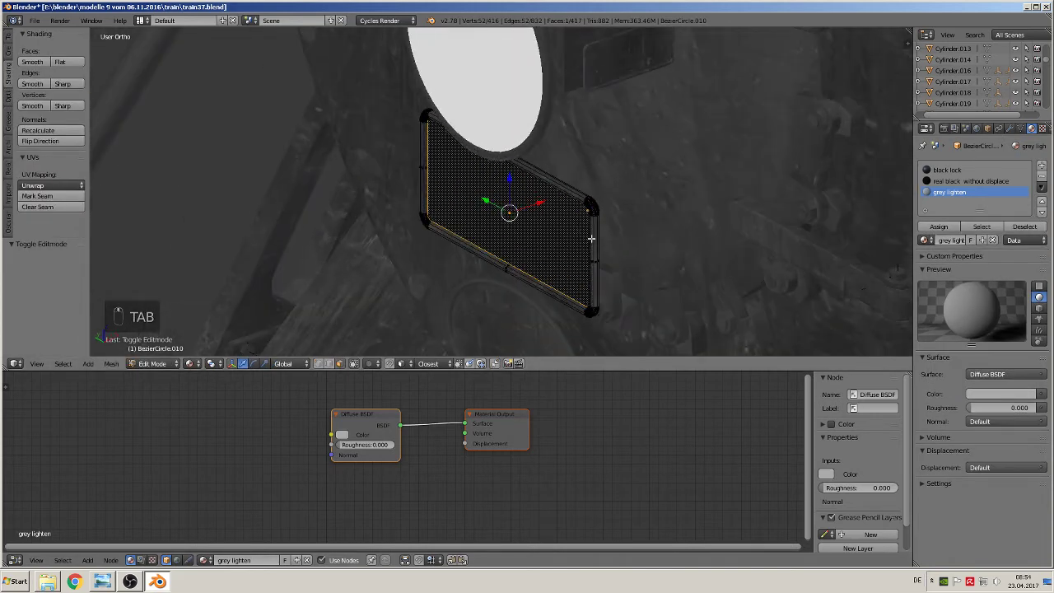
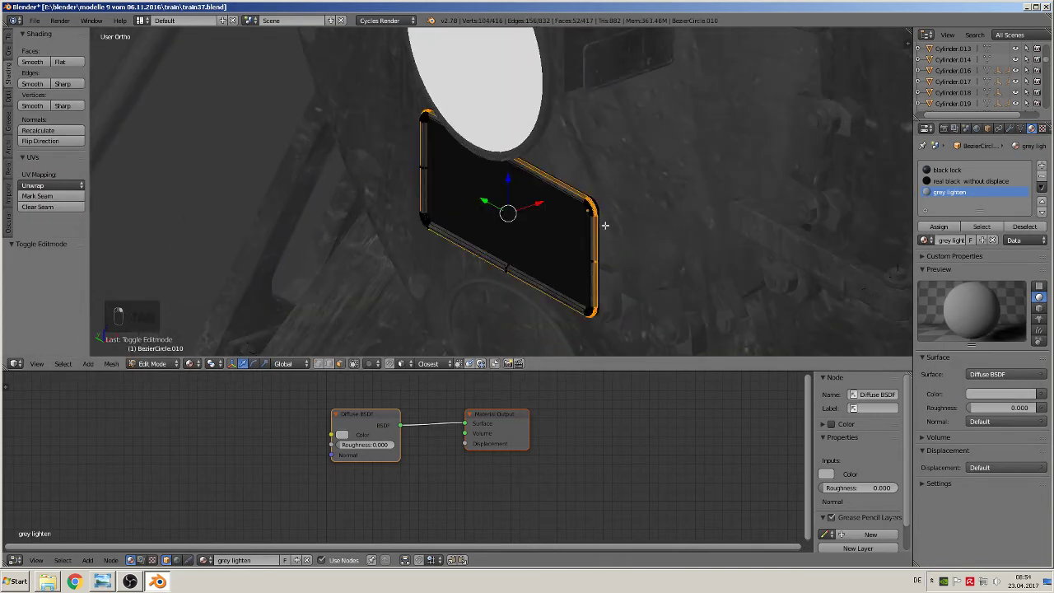
key("ctrl+KP_Add")
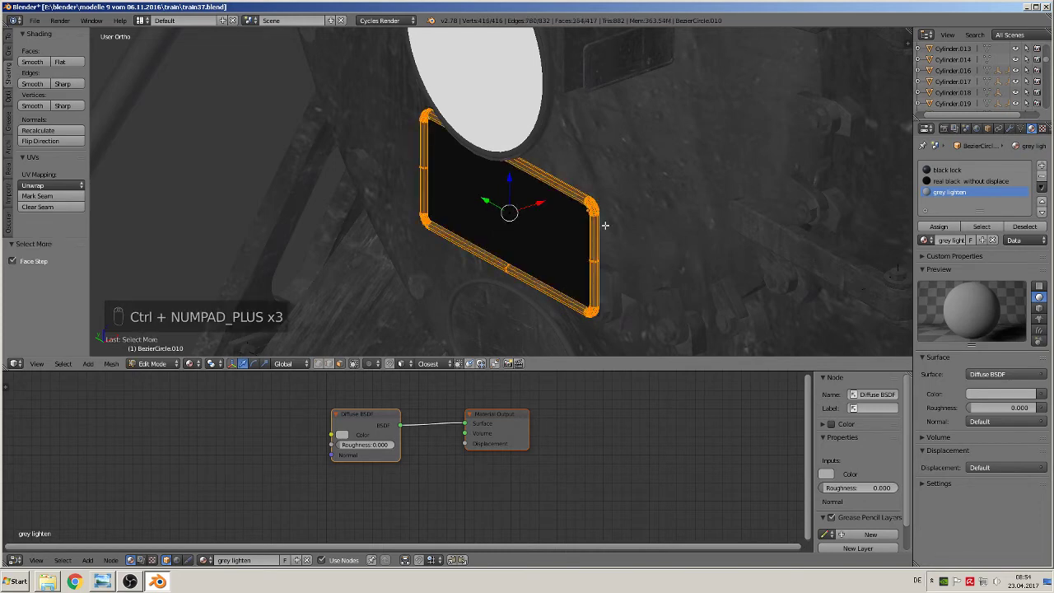
left_click(943, 229)
key("Tab")
Set the oval disc's ring to 'grey lighten' and add 'real black without displace' to BezierCircle.021
left_click_drag(488, 198, 453, 243)
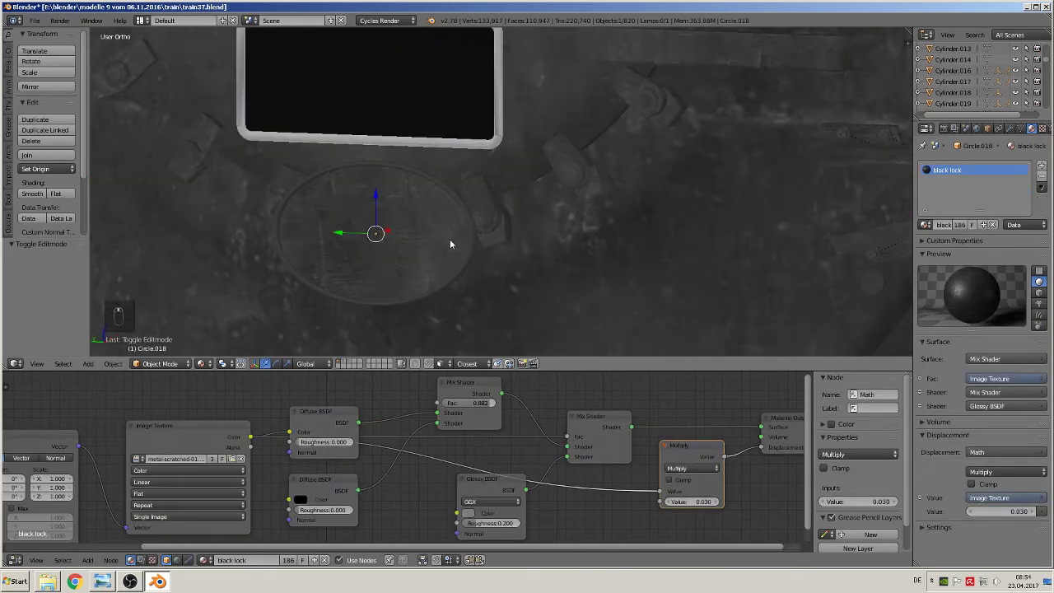
key("Tab")
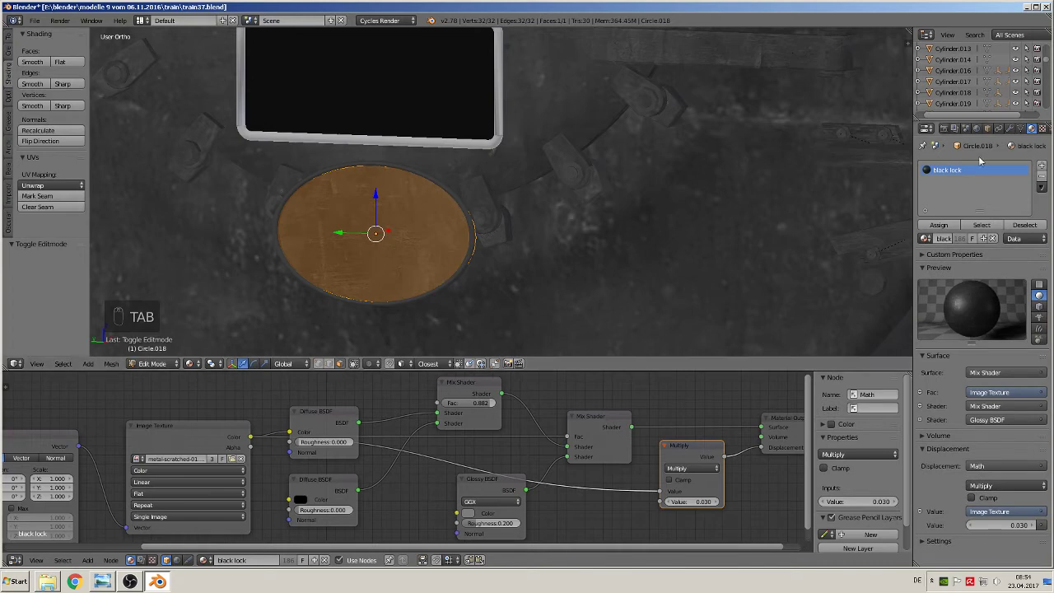
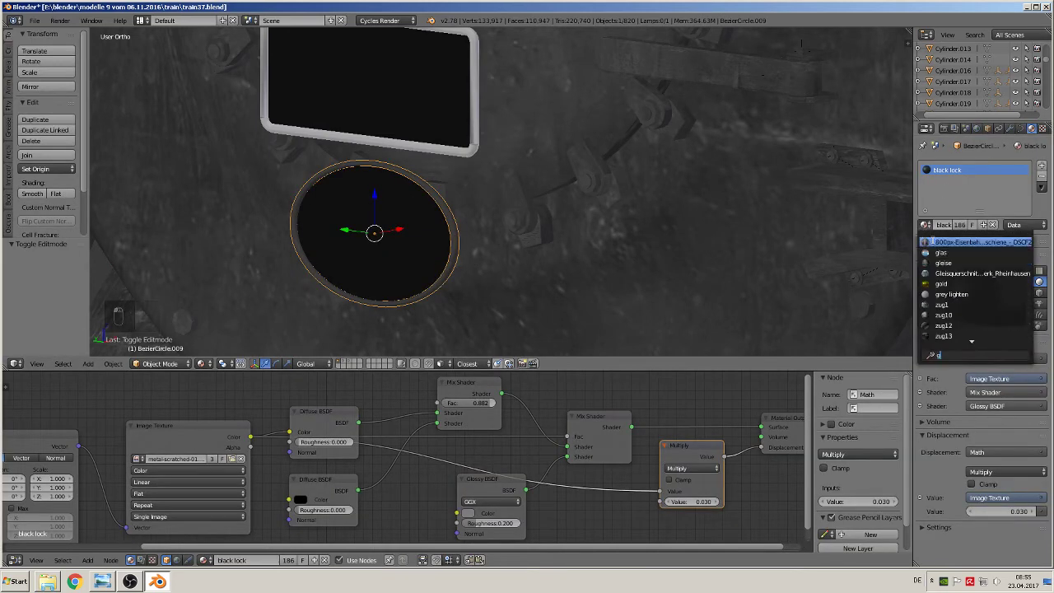
key("Tab")
key("Tab")
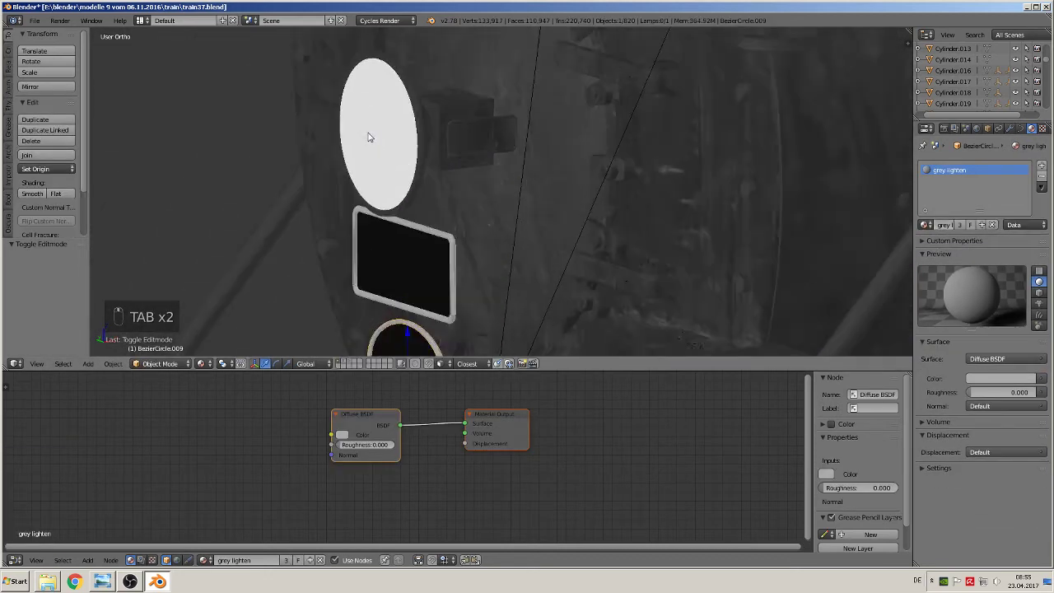
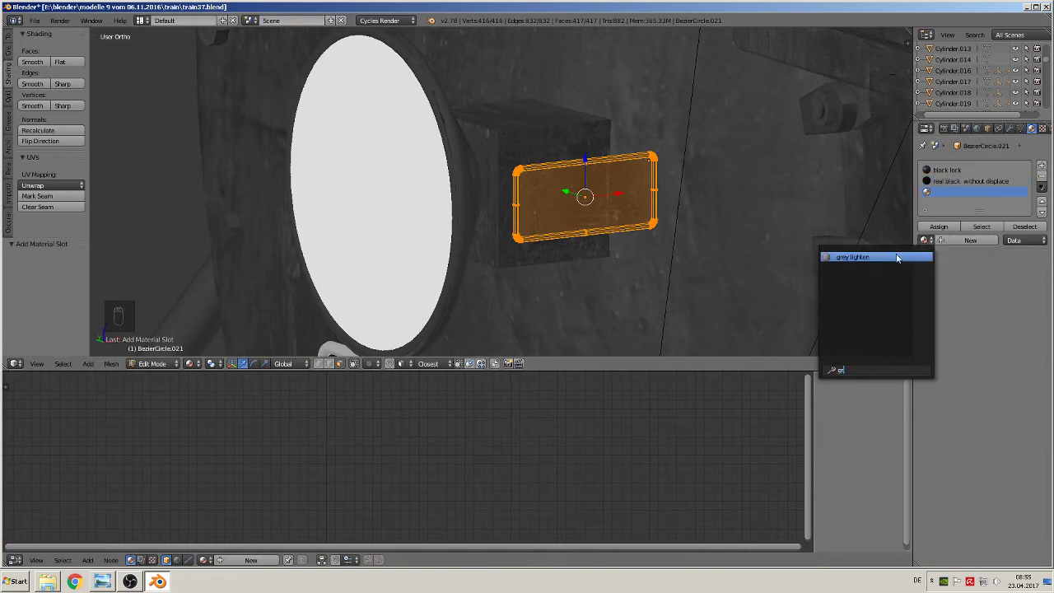
Confirm the 'grey lighten' material, then select the floating 5405 text object on the smokebox front
key("Tab")
key("Tab")
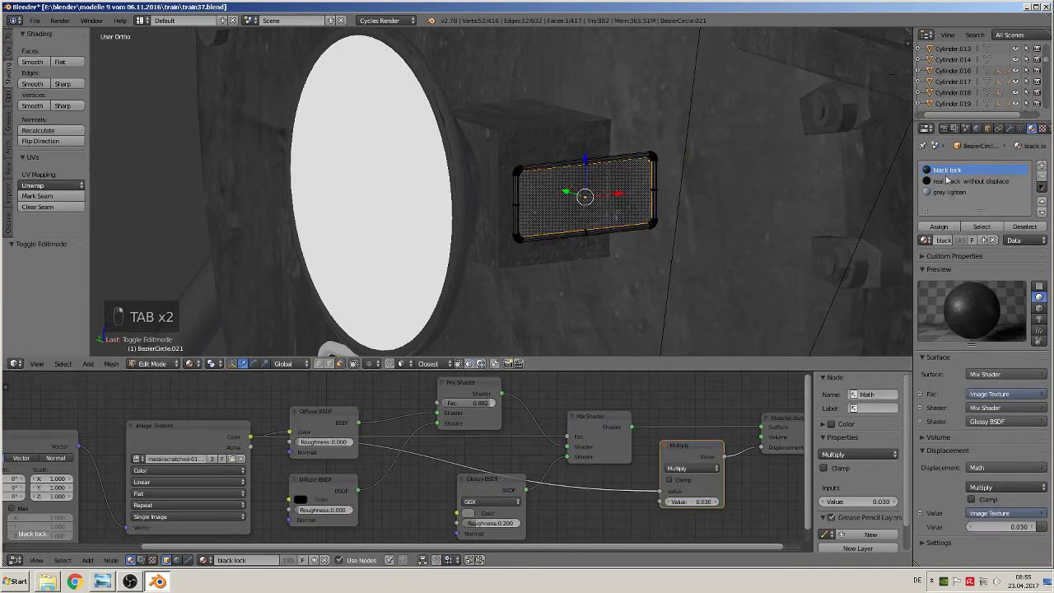
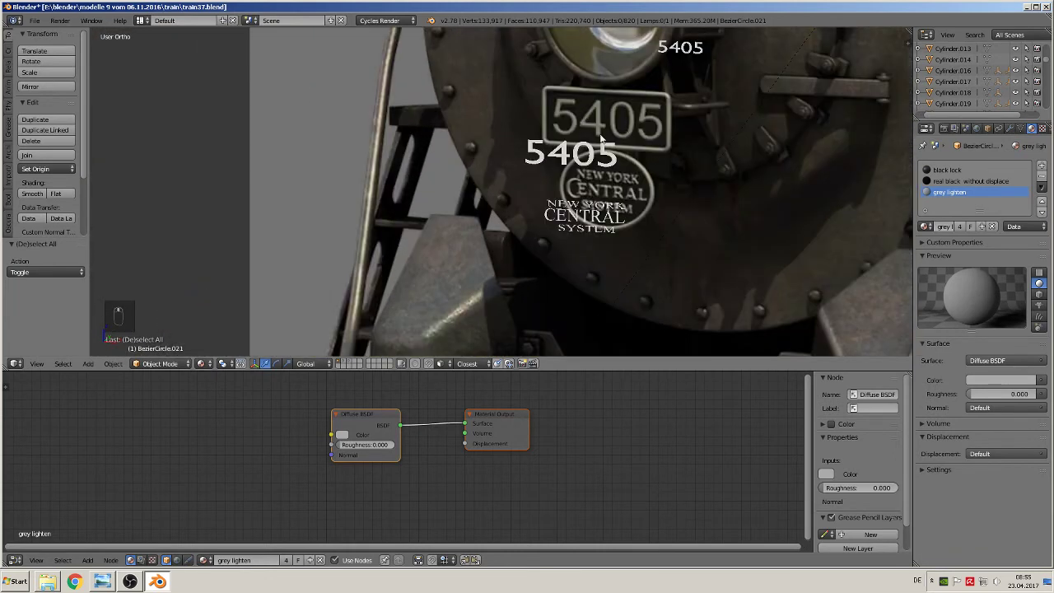
left_click_drag(655, 106, 690, 180)
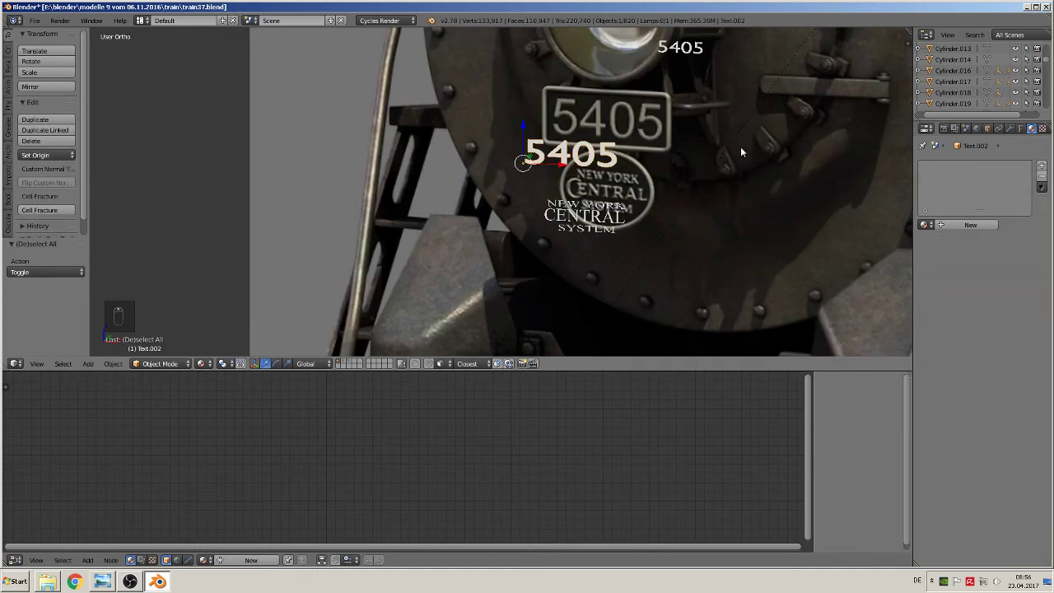
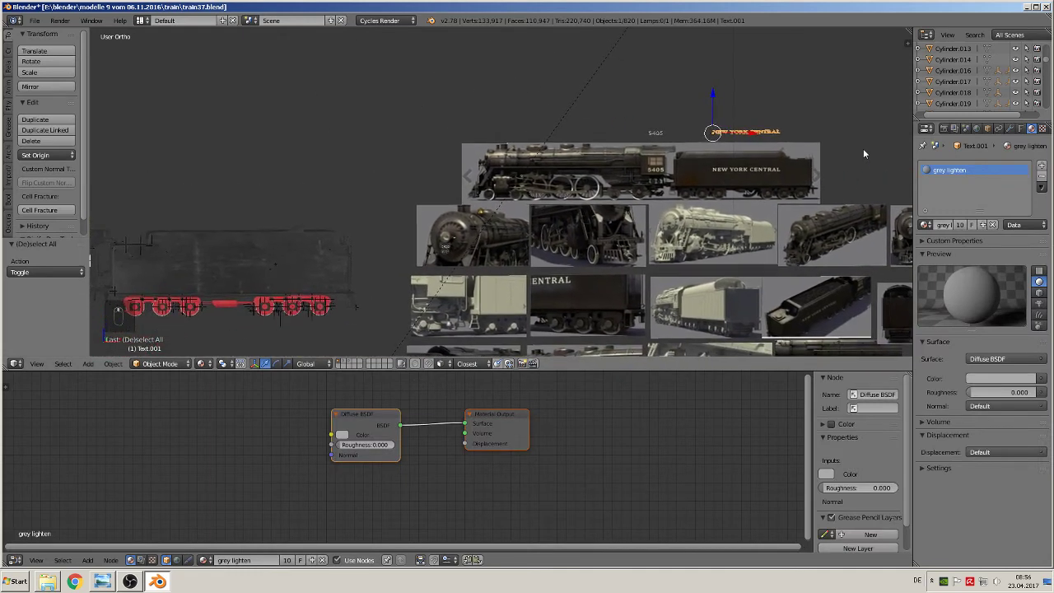
Move the NEW YORK CENTRAL lettering onto the tender side, constrained along one axis
key("g")
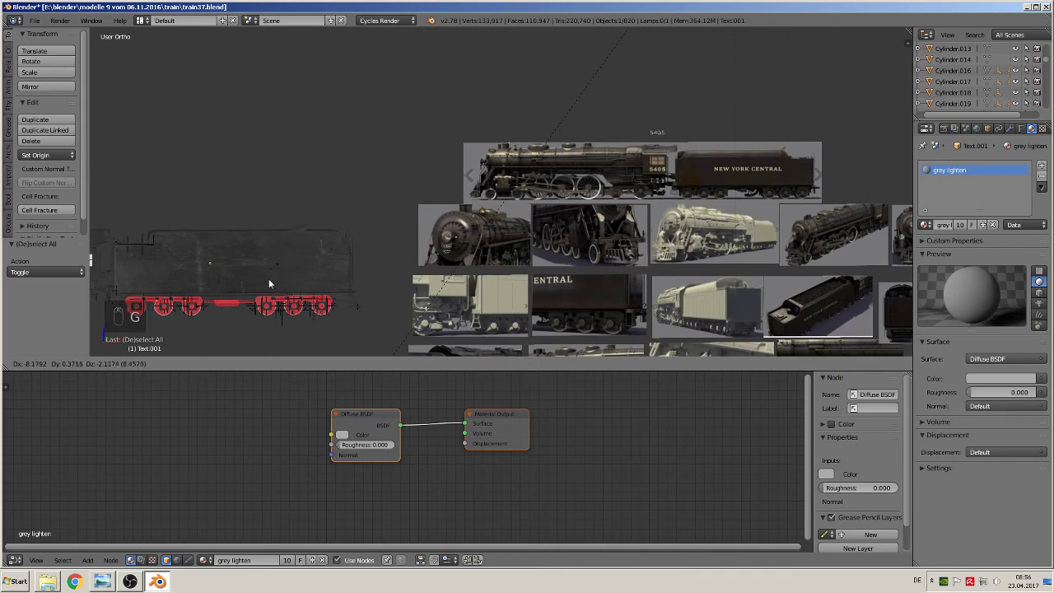
left_click_drag(305, 241, 249, 256)
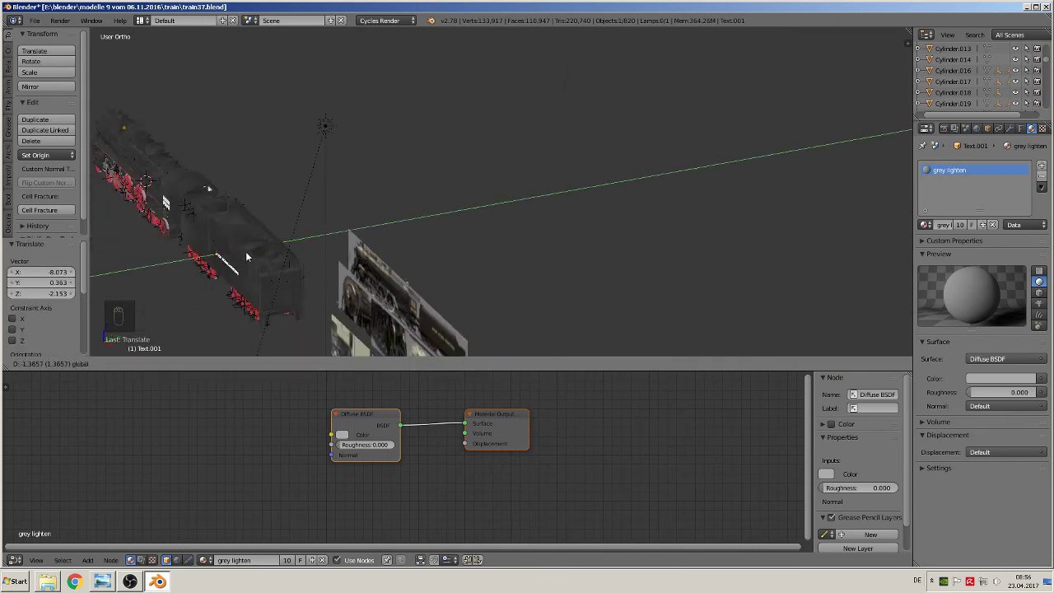
key("KP_Decimal")
left_click(542, 236)
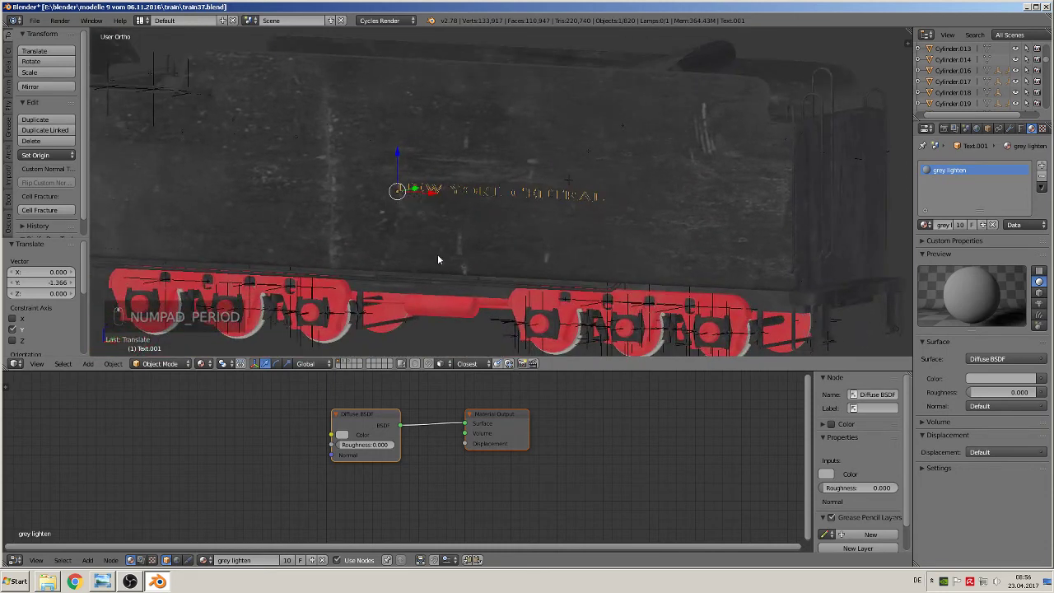
key("g")
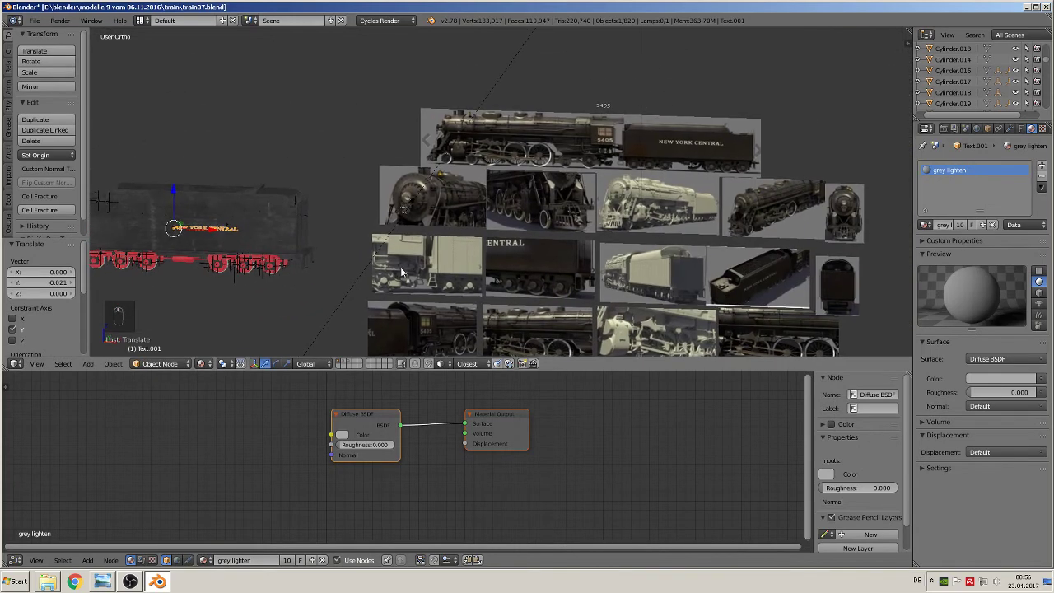
Scale the lettering up to fill the tender side and check it from an angle
key("s")
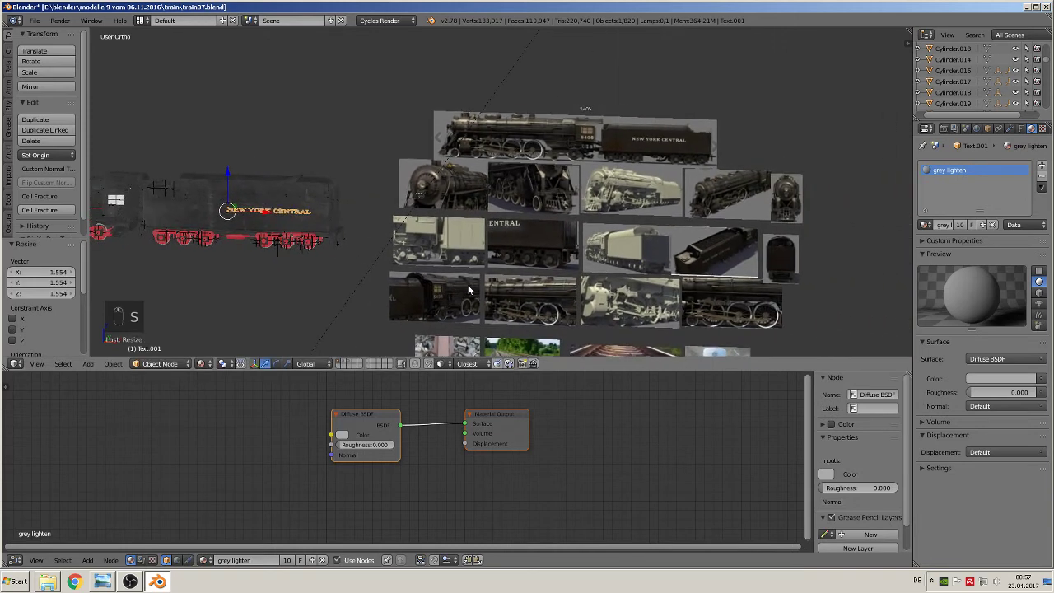
left_click_drag(274, 215, 338, 259)
key("s")
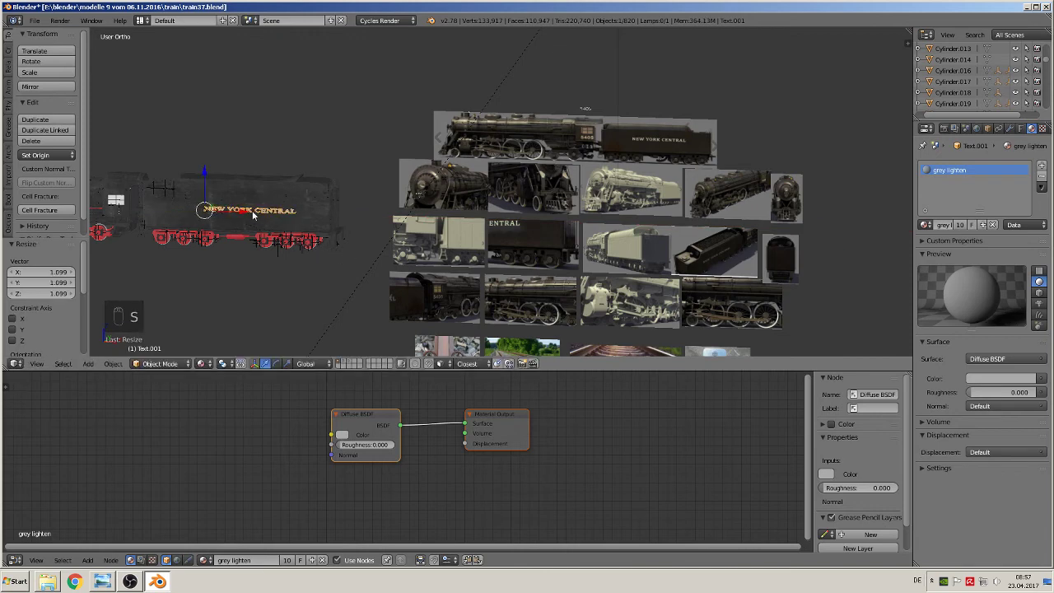
left_click_drag(248, 213, 492, 205)
right_click(354, 222)
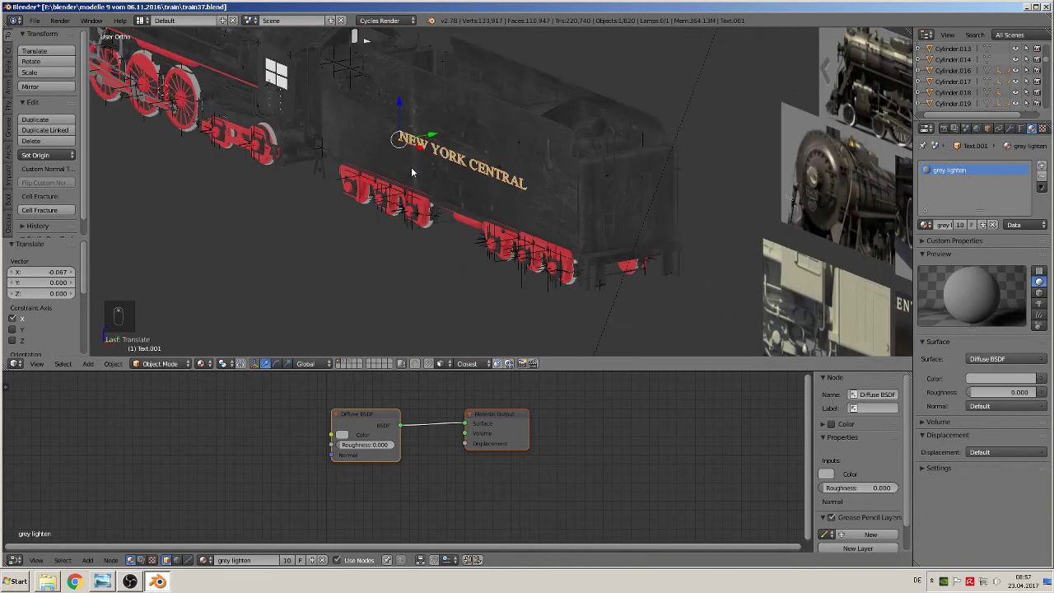
Duplicate the NEW YORK CENTRAL lettering and position the copy on the tender's opposite side
key("shift+d")
left_click_drag(453, 133, 512, 148)
left_click(620, 164)
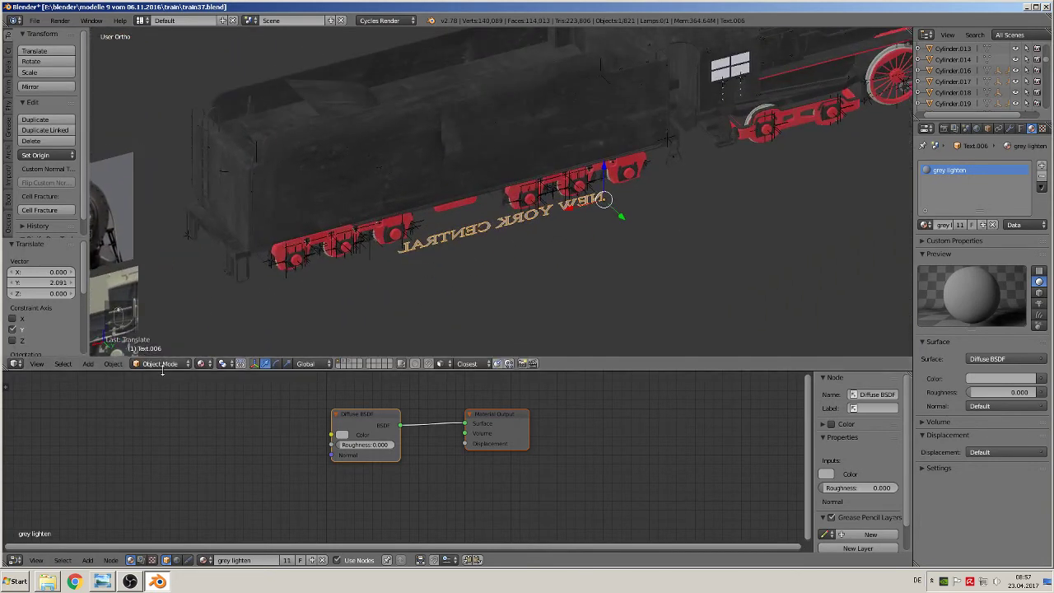
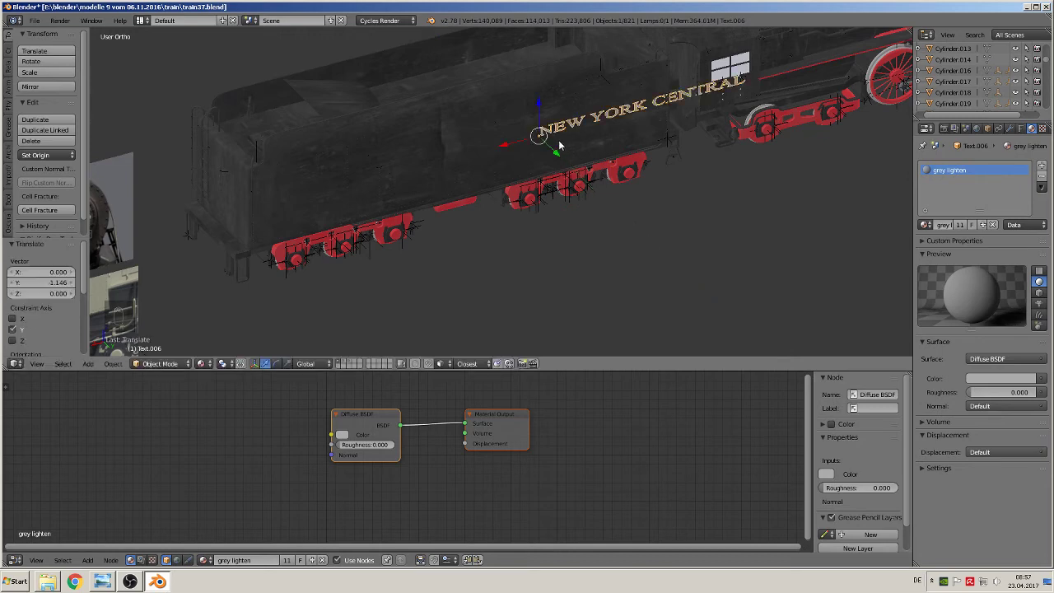
left_click_drag(527, 143, 335, 176)
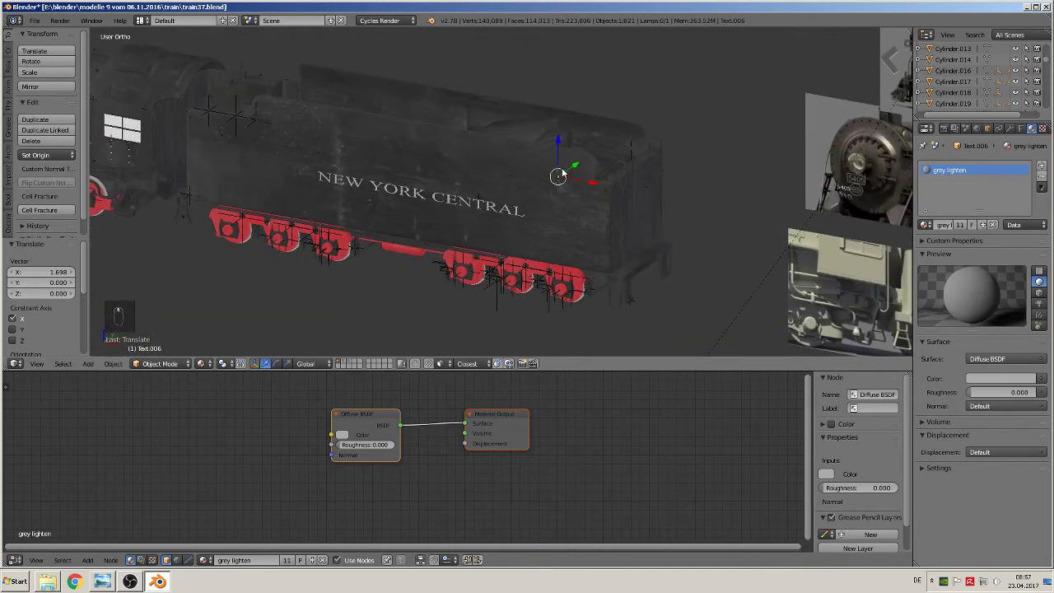
Move the 5405 number text over onto the cab side
key("a")
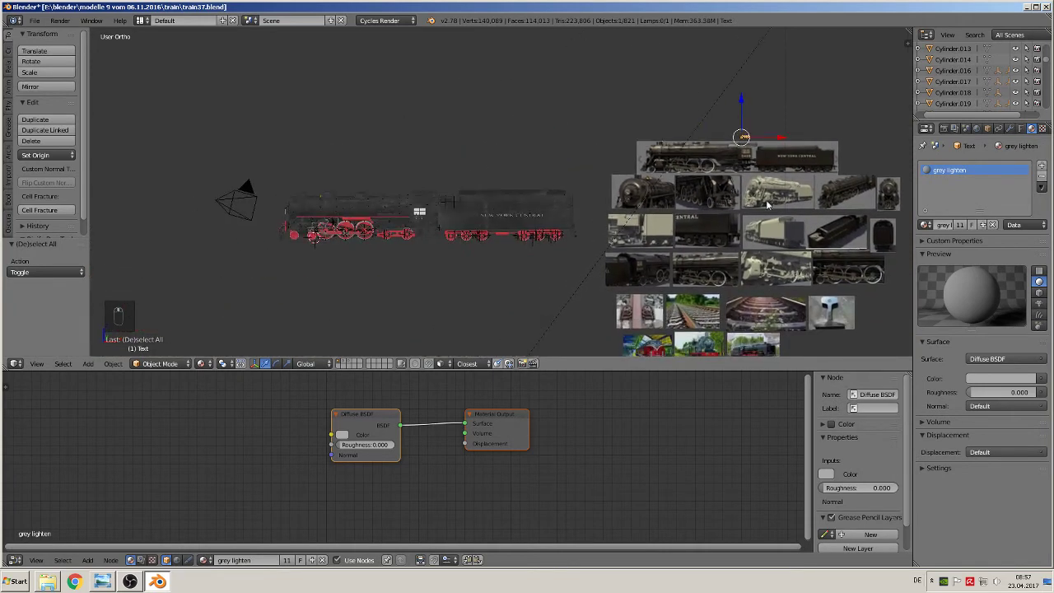
key("g")
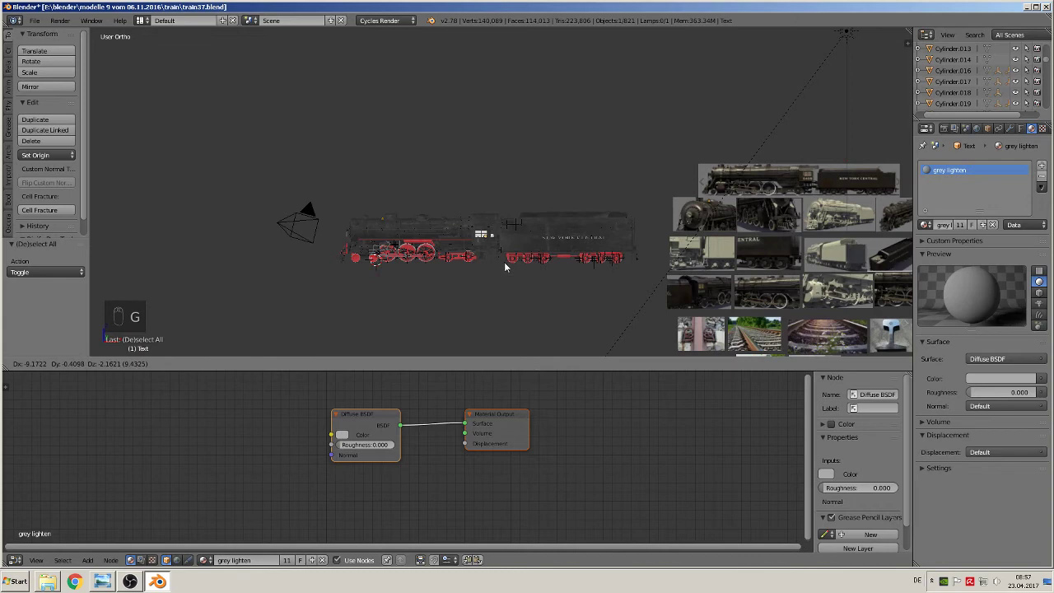
left_click_drag(510, 260, 515, 80)
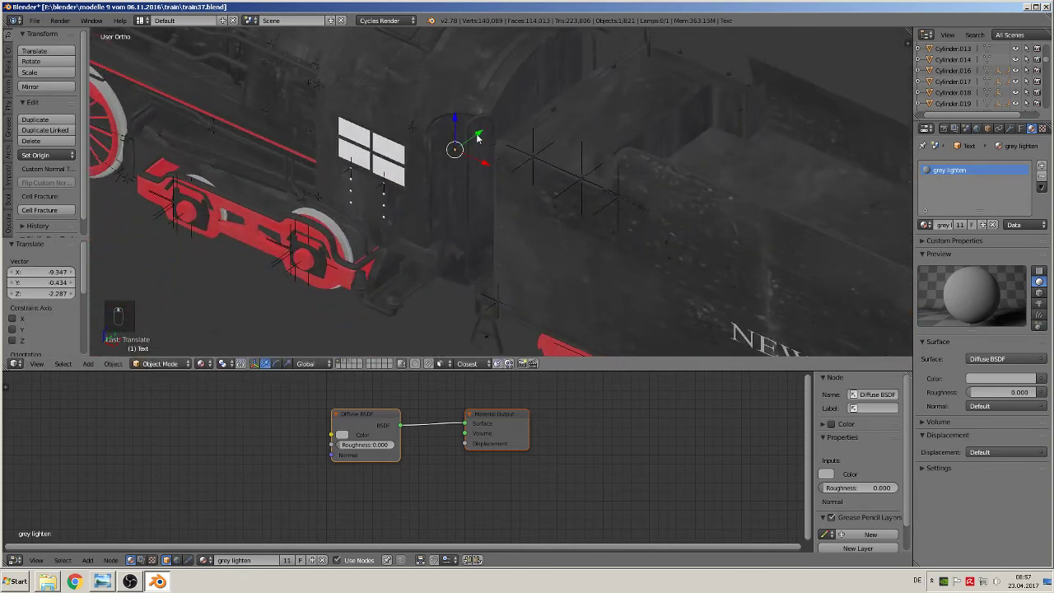
left_click_drag(477, 140, 385, 197)
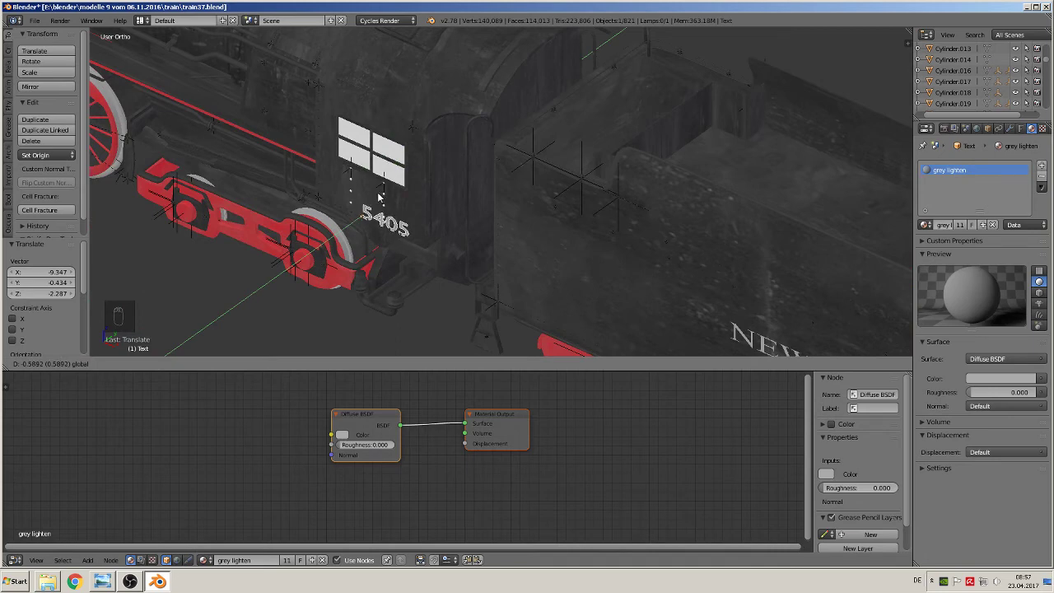
Resize the 5405 number and set it beneath the cab window
key("s")
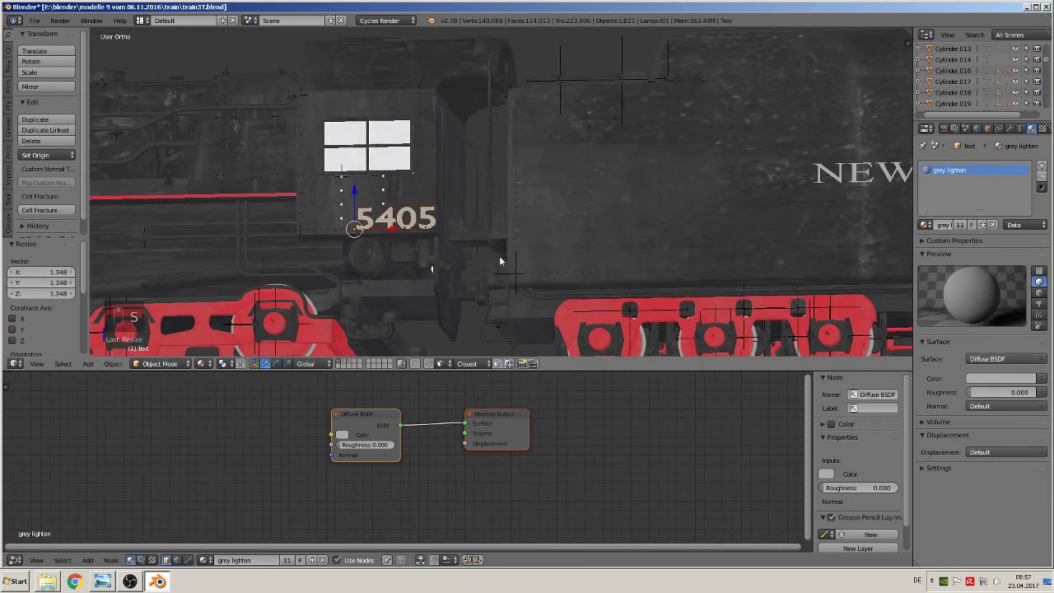
key("g")
key("s")
key("g")
left_click(420, 293)
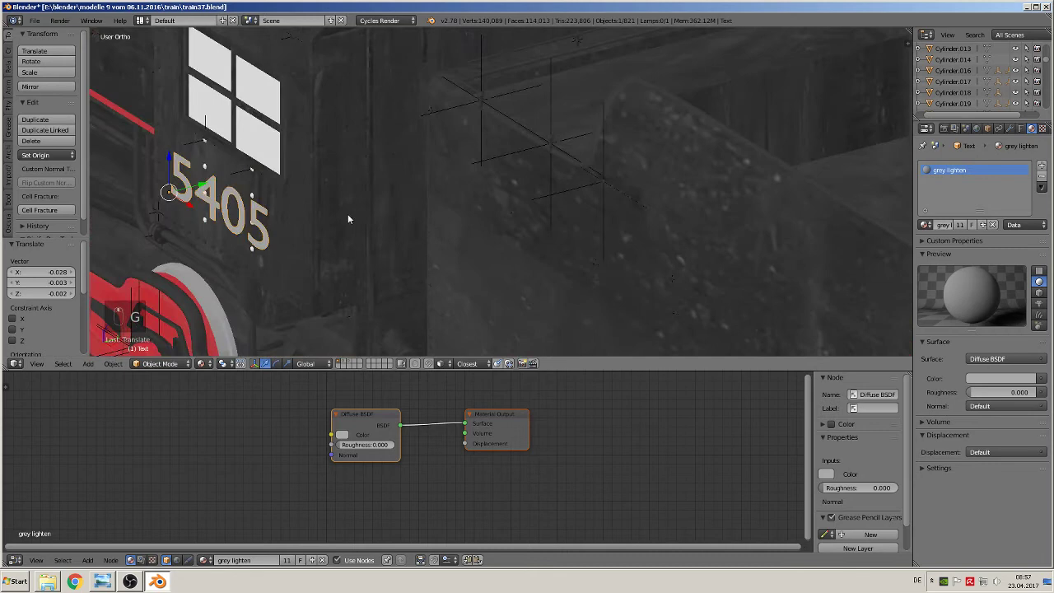
left_click_drag(210, 184, 217, 198)
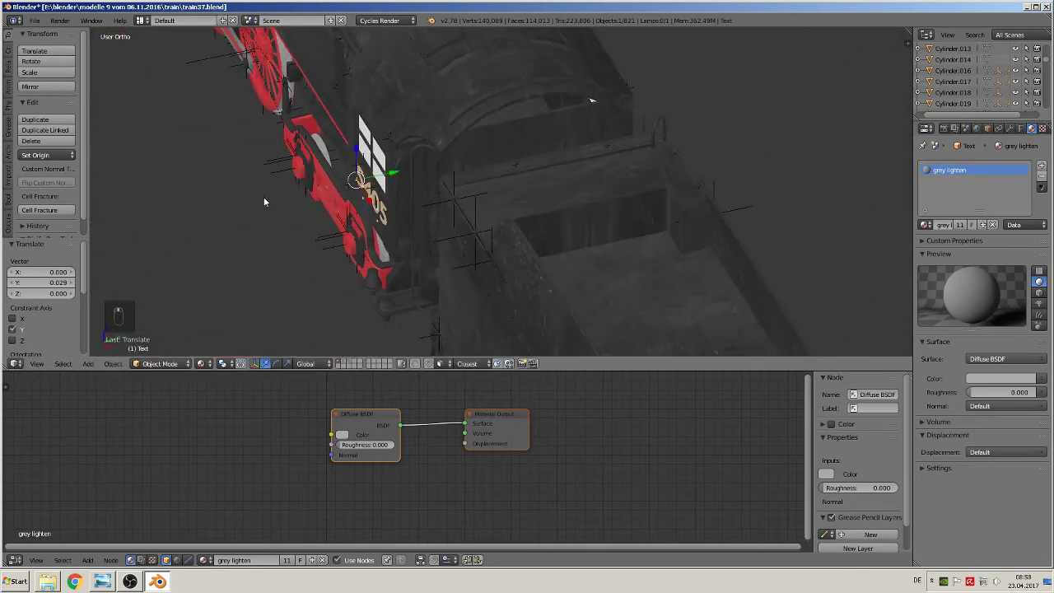
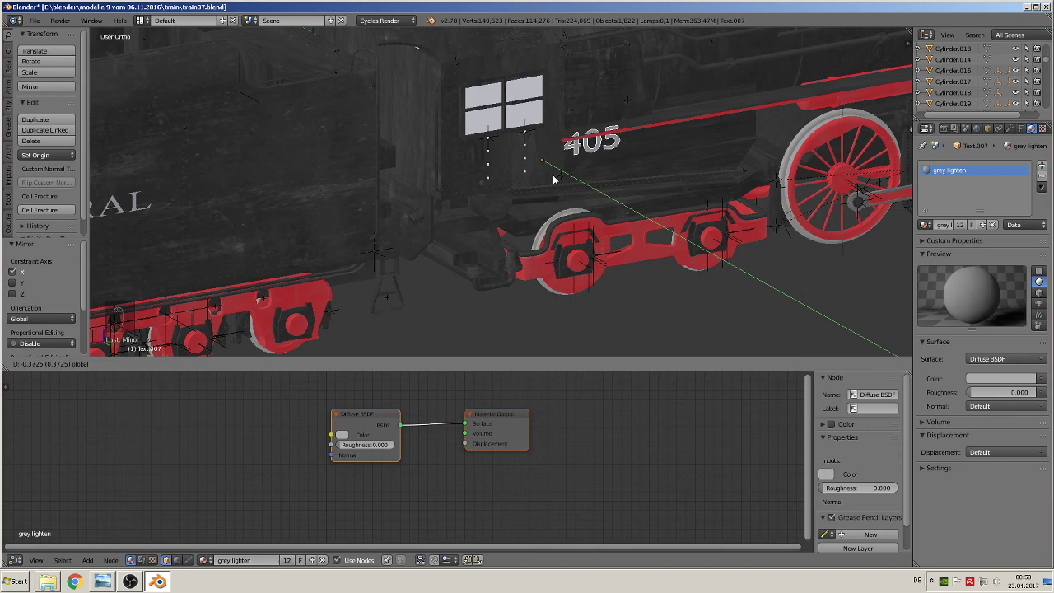
Check the front reference photo, then start moving the spare 5405 text toward the locomotive front
left_click_drag(521, 166, 440, 180)
key("a")
middle_click(440, 212)
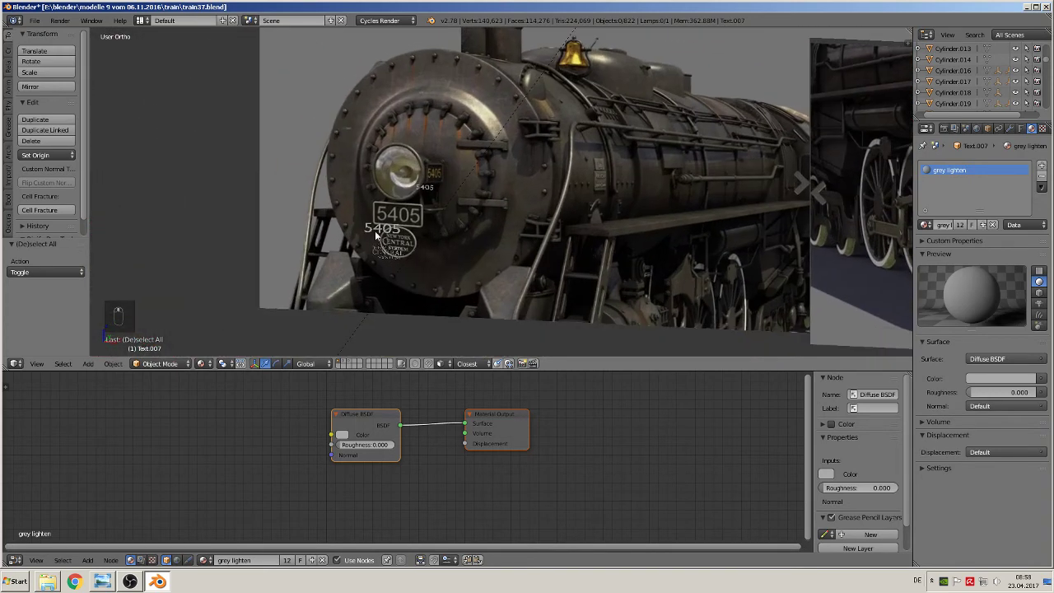
left_click_drag(387, 234, 484, 231)
key("KP_1")
key("g")
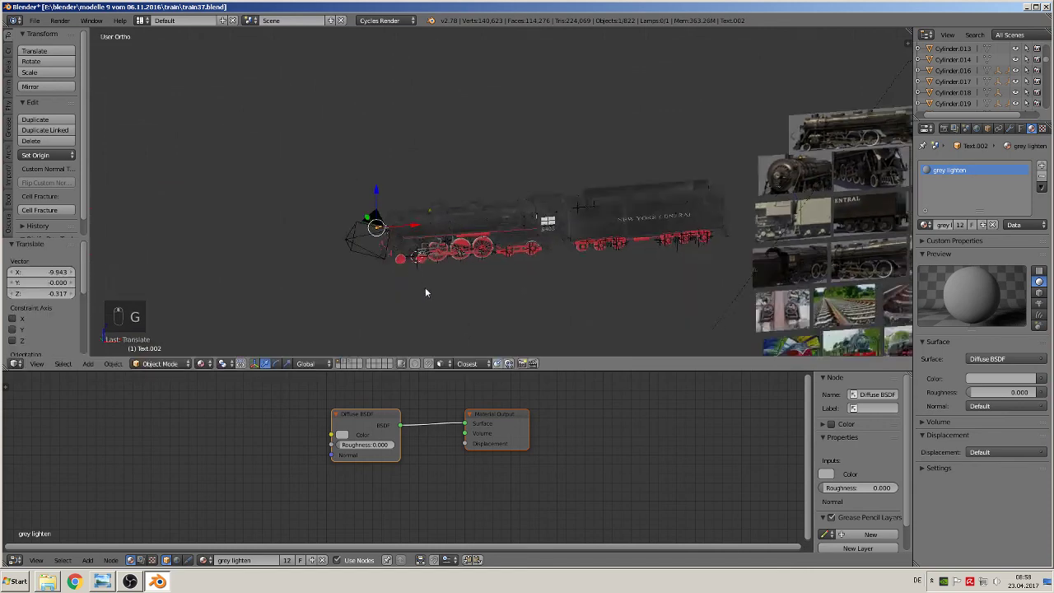
Rotate the spare 5405 text so it faces forward
key("KP_Decimal")
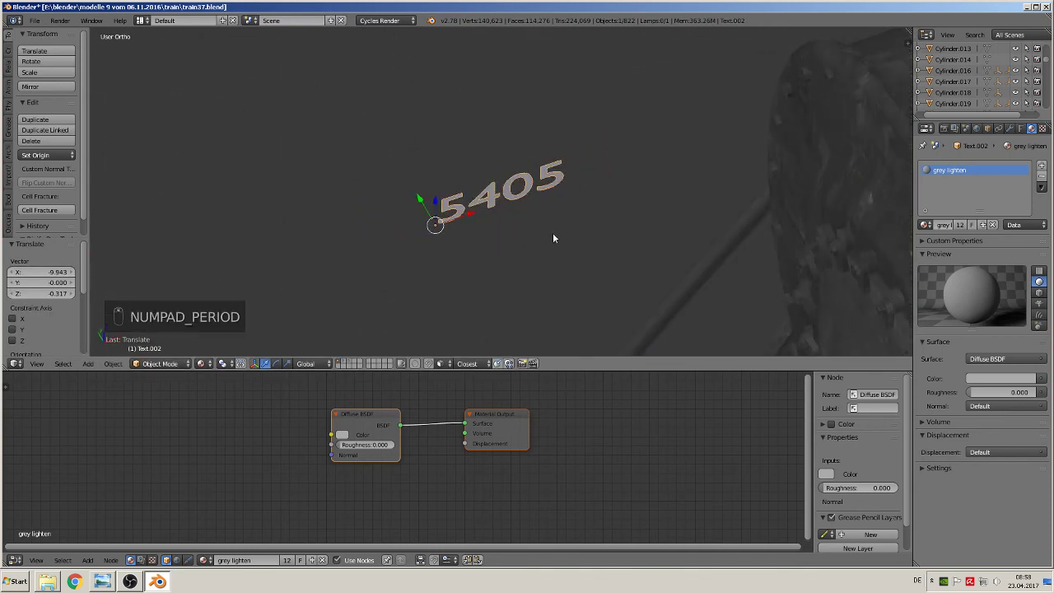
key("r")
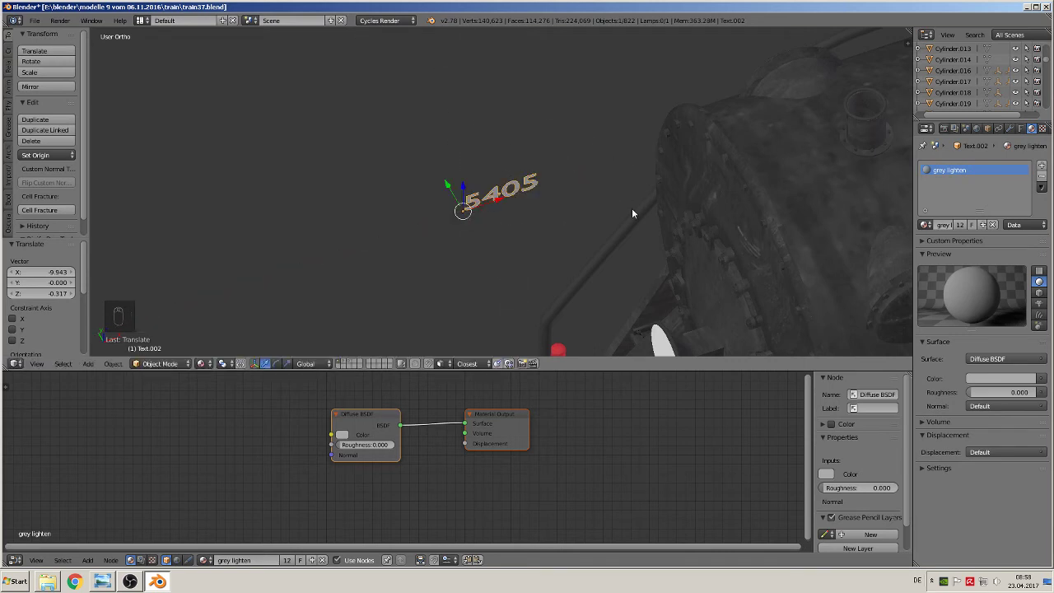
key("r")
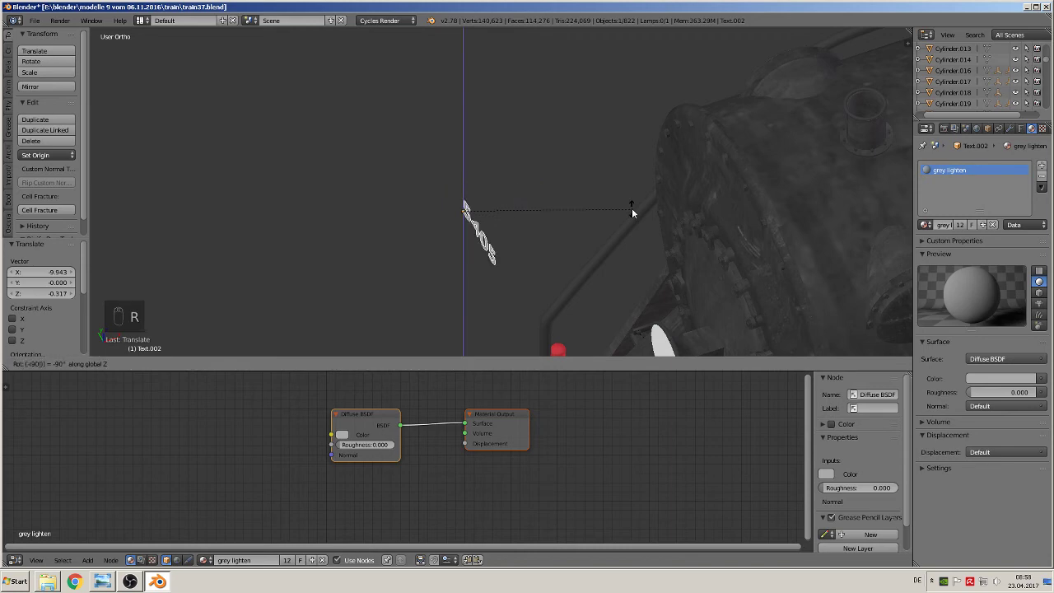
left_click_drag(562, 265, 454, 220)
middle_click(454, 219)
left_click(656, 244)
Move the forward-facing 5405 text onto the front number plate
middle_click(683, 296)
left_click_drag(720, 235, 757, 237)
left_click(758, 236)
left_click_drag(728, 194, 738, 226)
middle_click(739, 225)
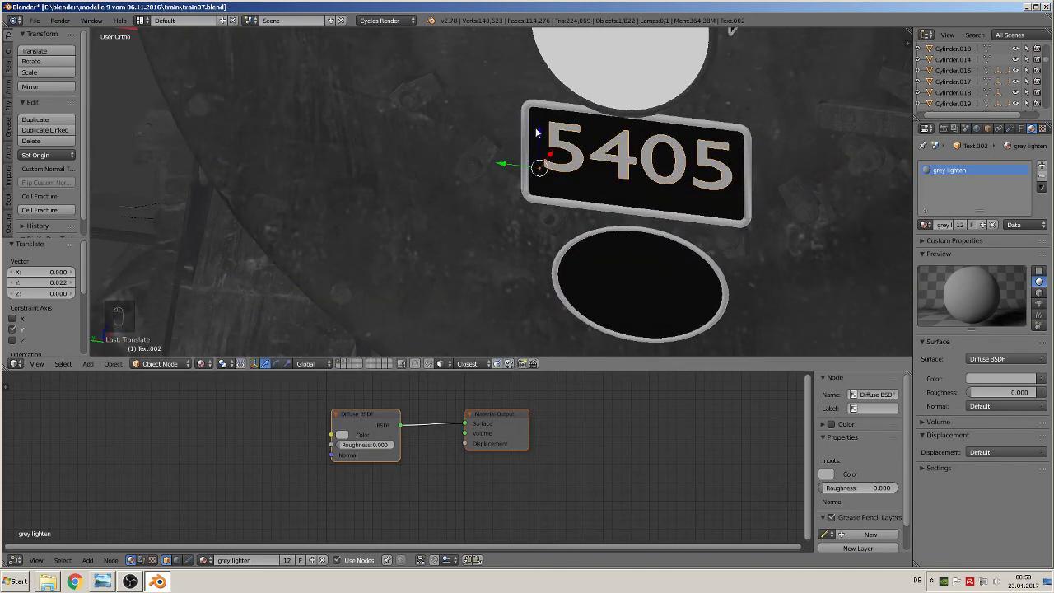
left_click(545, 143)
left_click_drag(655, 155, 672, 134)
left_click_drag(665, 132, 672, 134)
middle_click(675, 170)
Compare the front with the reference, then start moving the emblem lettering forward
key("a")
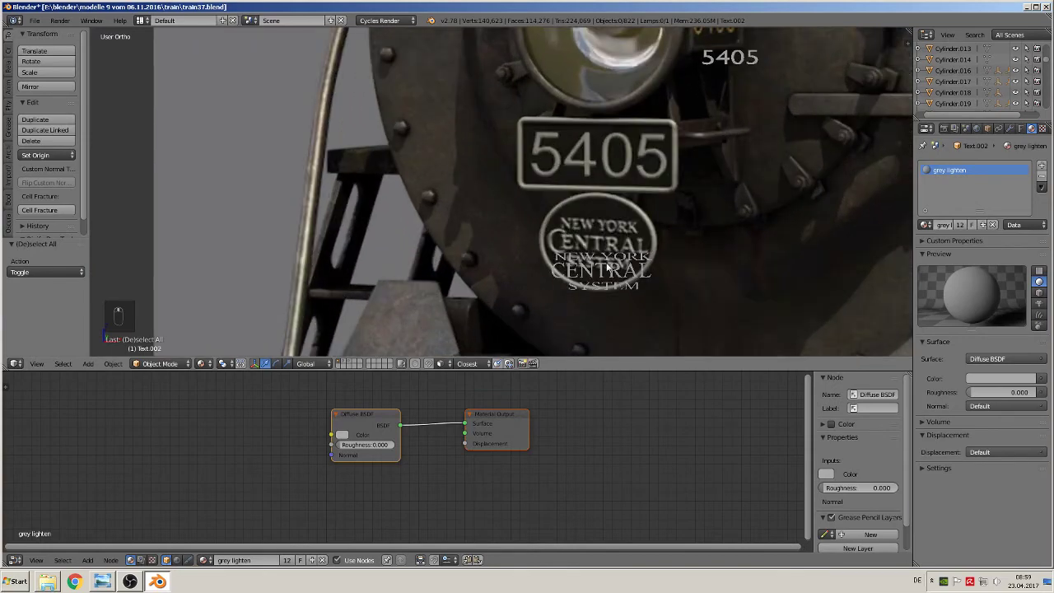
left_click_drag(603, 269, 582, 273)
left_click_drag(578, 269, 129, 231)
key("g")
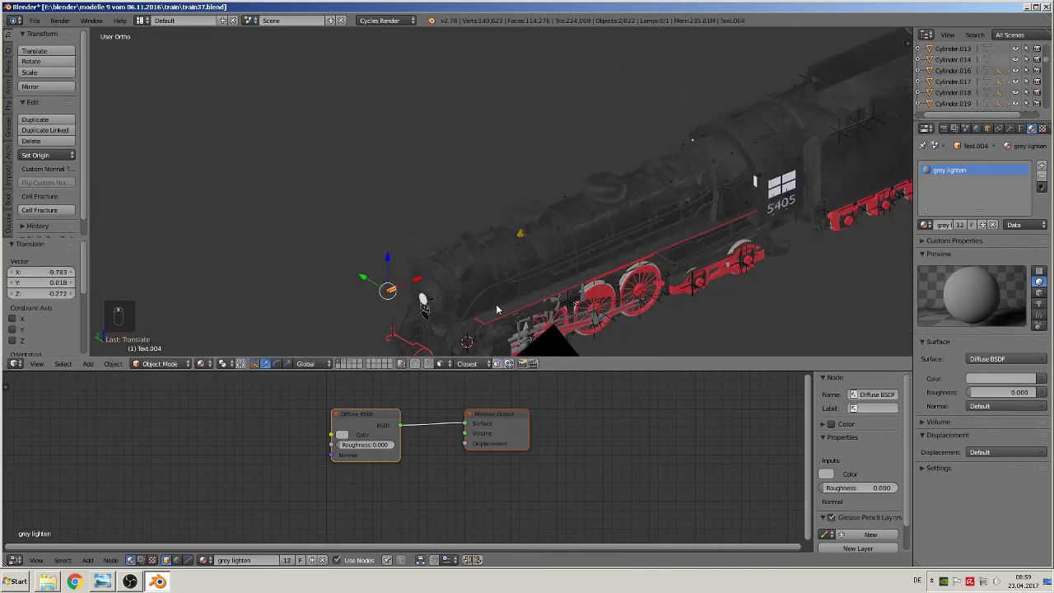
Rotate the NEW YORK CENTRAL SYSTEM lettering upright and forward and bring it onto the oval emblem
left_click_drag(391, 183, 611, 180)
key("r")
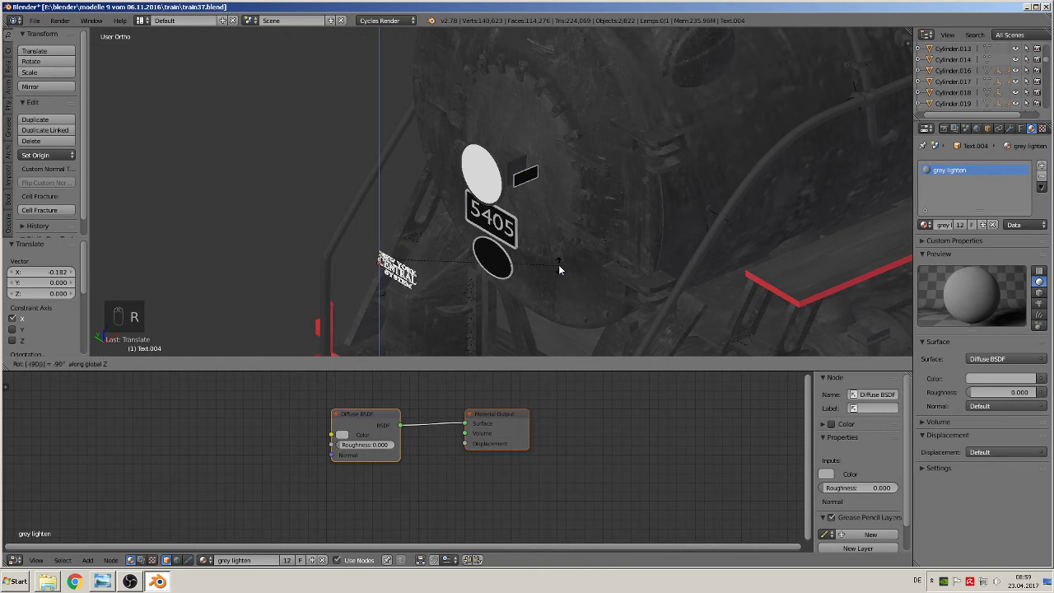
left_click_drag(420, 250, 468, 237)
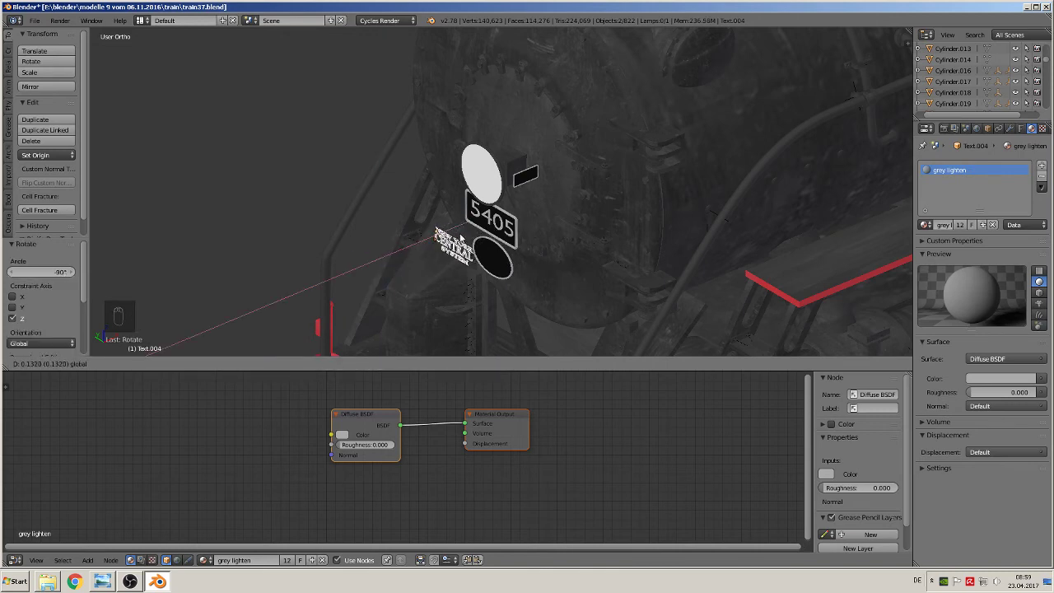
left_click_drag(411, 225, 488, 260)
right_click(448, 255)
left_click_drag(448, 255, 458, 313)
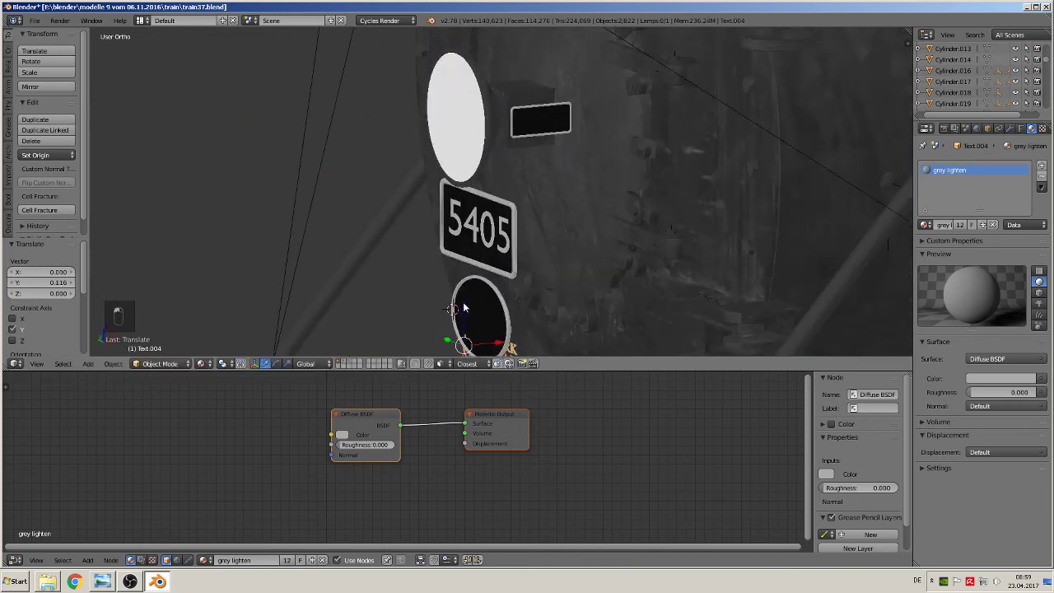
left_click_drag(480, 278, 508, 316)
middle_click(508, 316)
middle_click(497, 228)
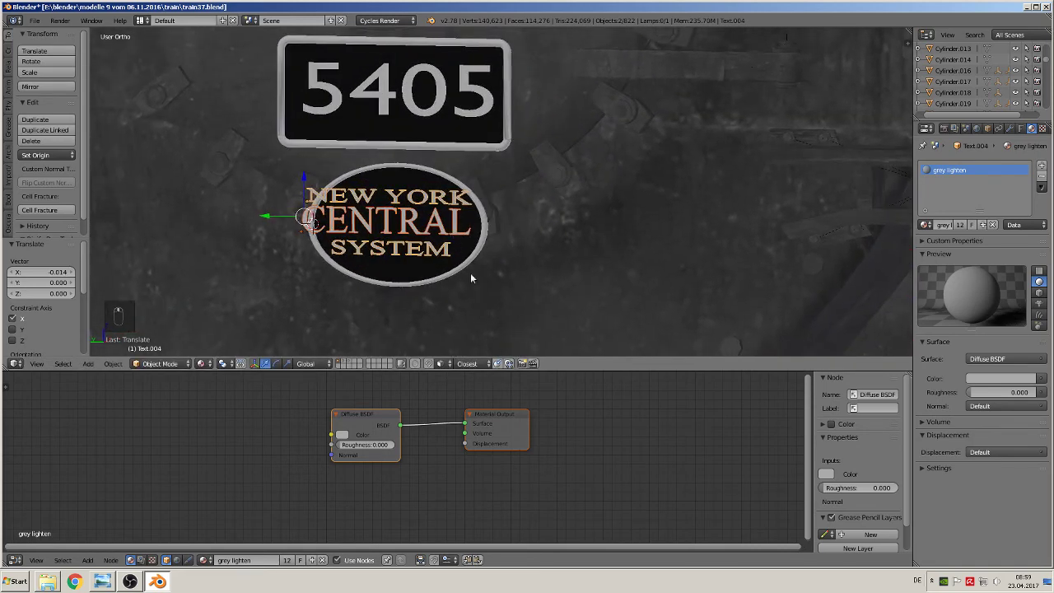
Scale the lettering to fit the oval and centre it just in front of the plate
key("s")
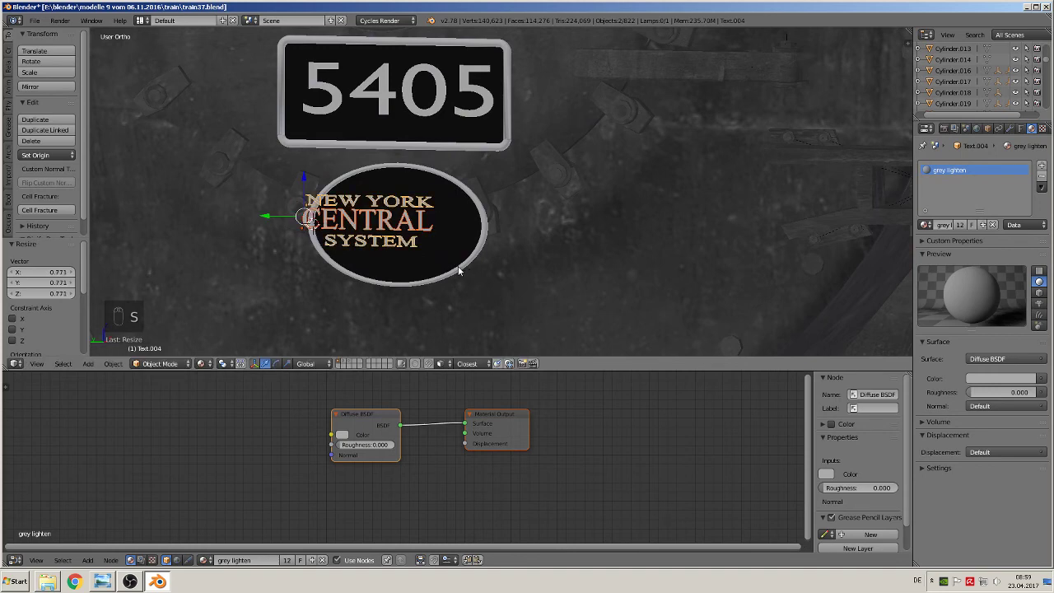
key("g")
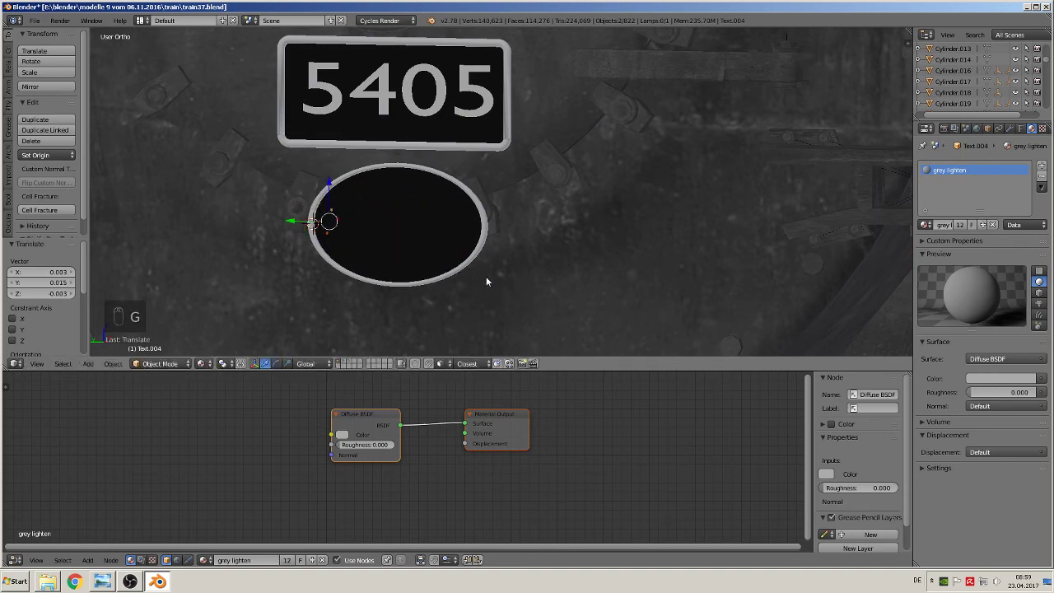
left_click_drag(387, 200, 464, 183)
left_click_drag(316, 230, 381, 249)
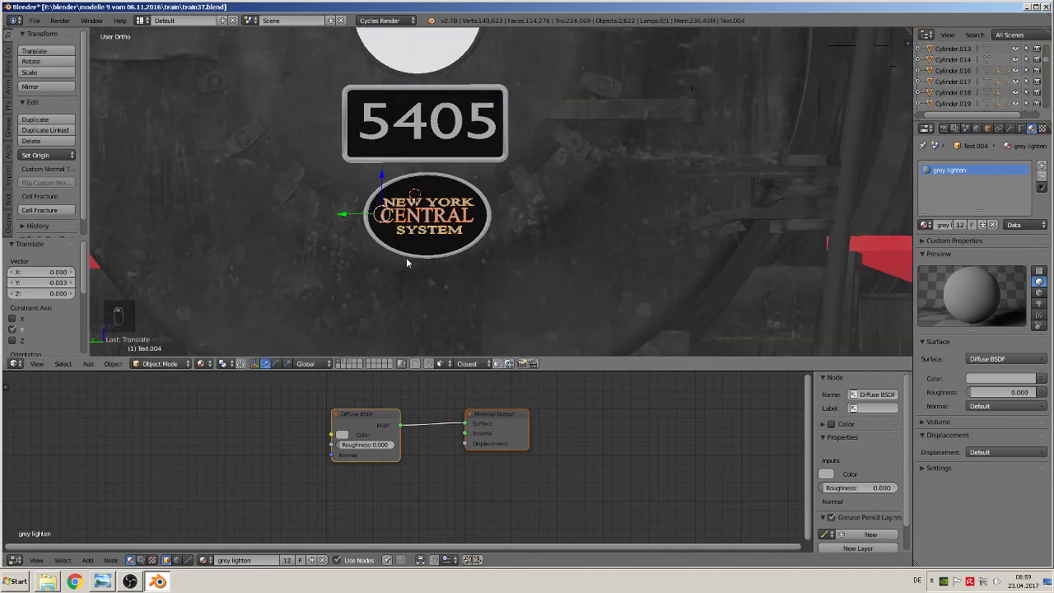
key("s")
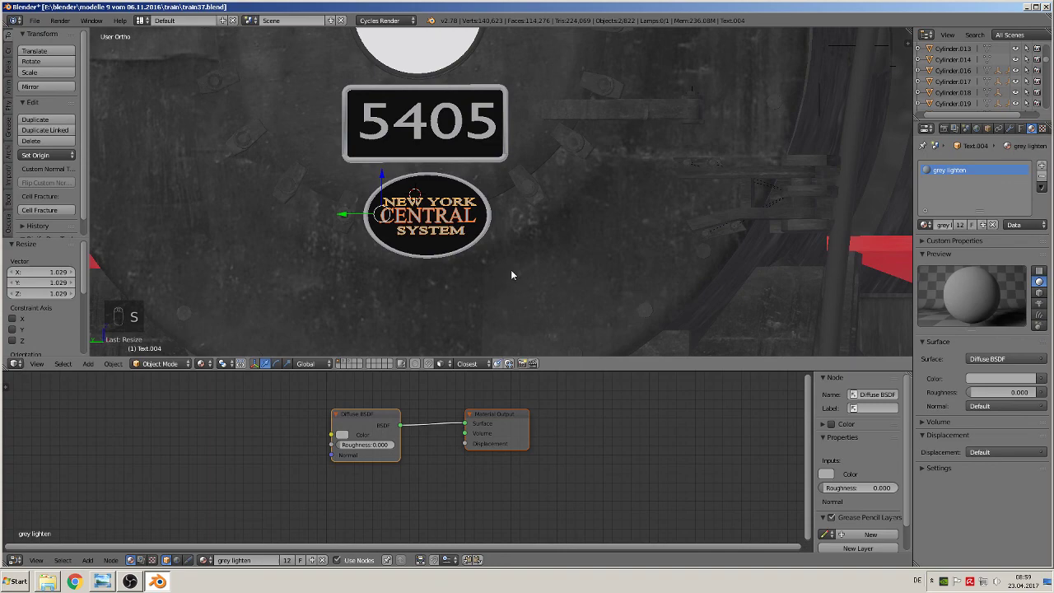
key("a")
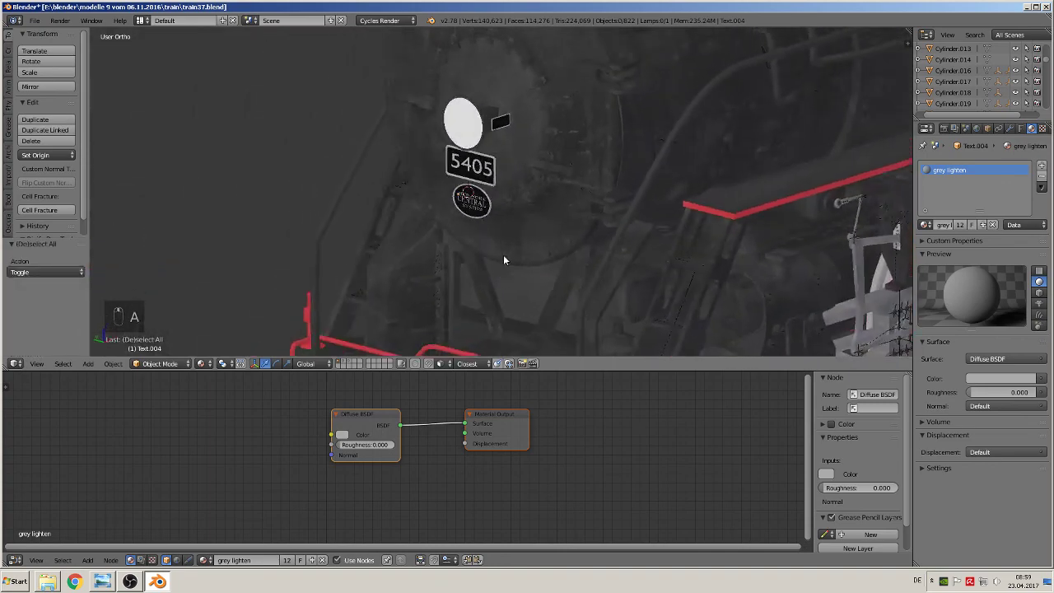
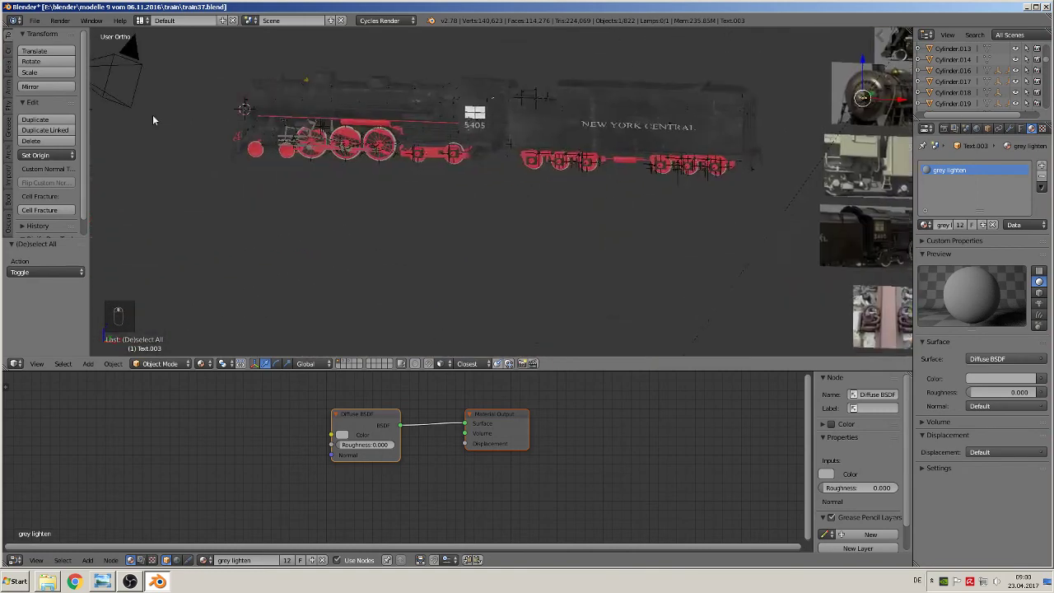
Move the small 5405 text up toward the plate beside the headlight
key("g")
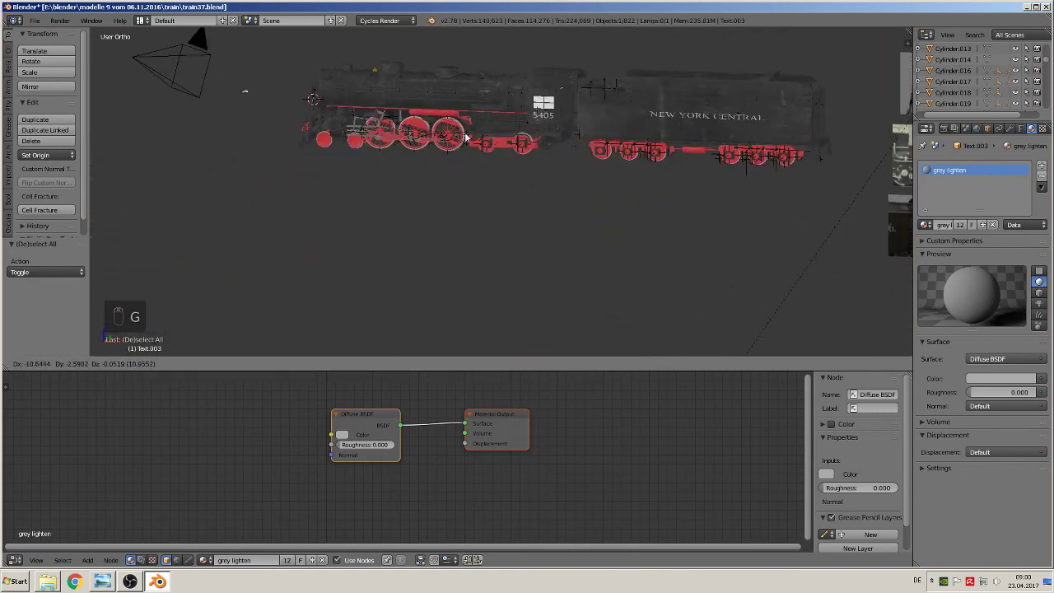
key("KP_Decimal")
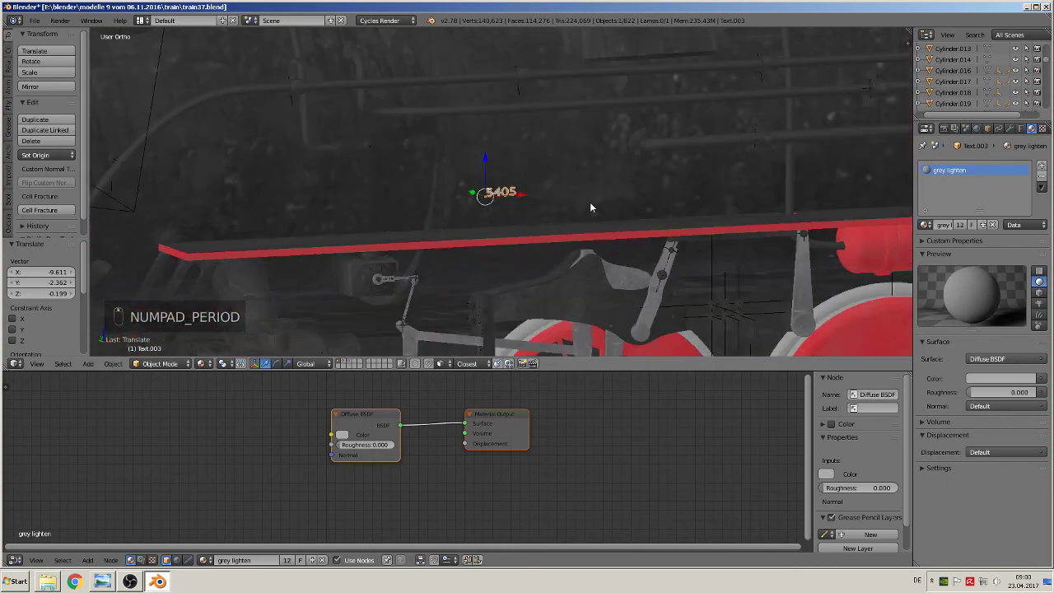
left_click_drag(799, 194, 347, 262)
middle_click(347, 248)
right_click(346, 248)
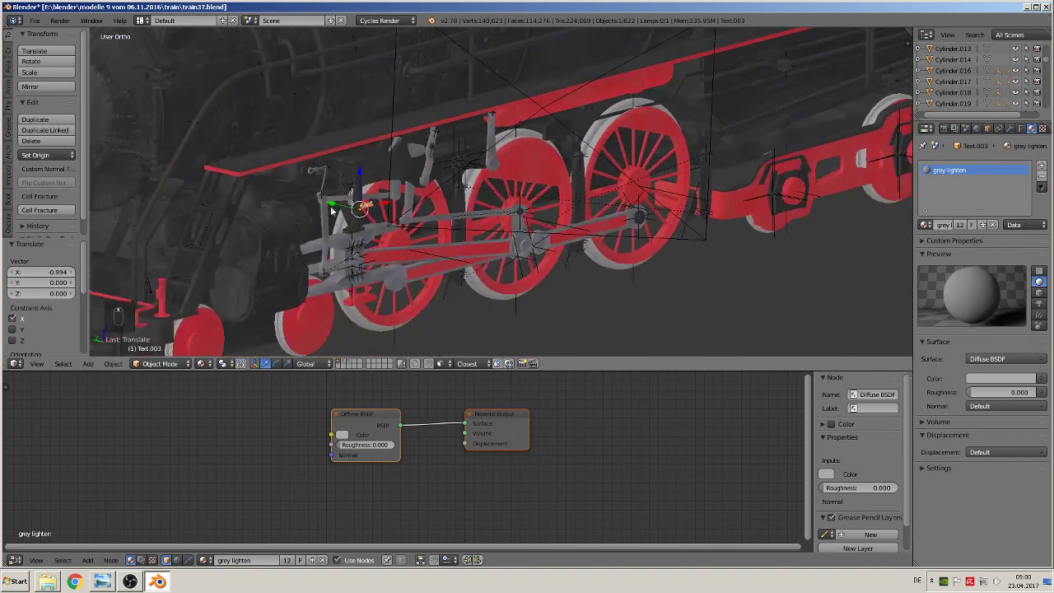
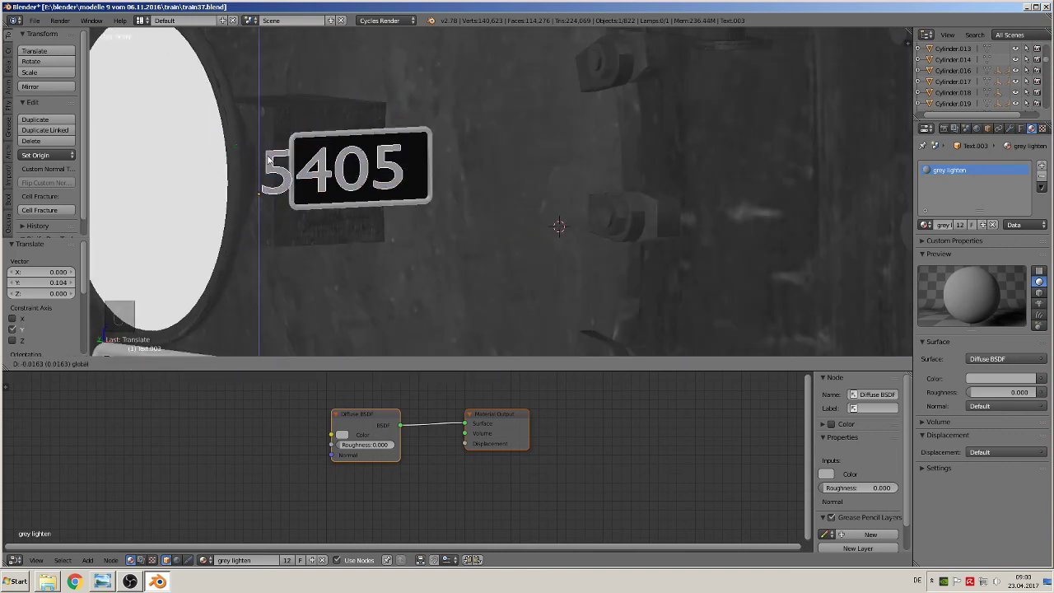
Fit the 5405 number onto the small headlight plate and zoom out to view the whole locomotive
key("s")
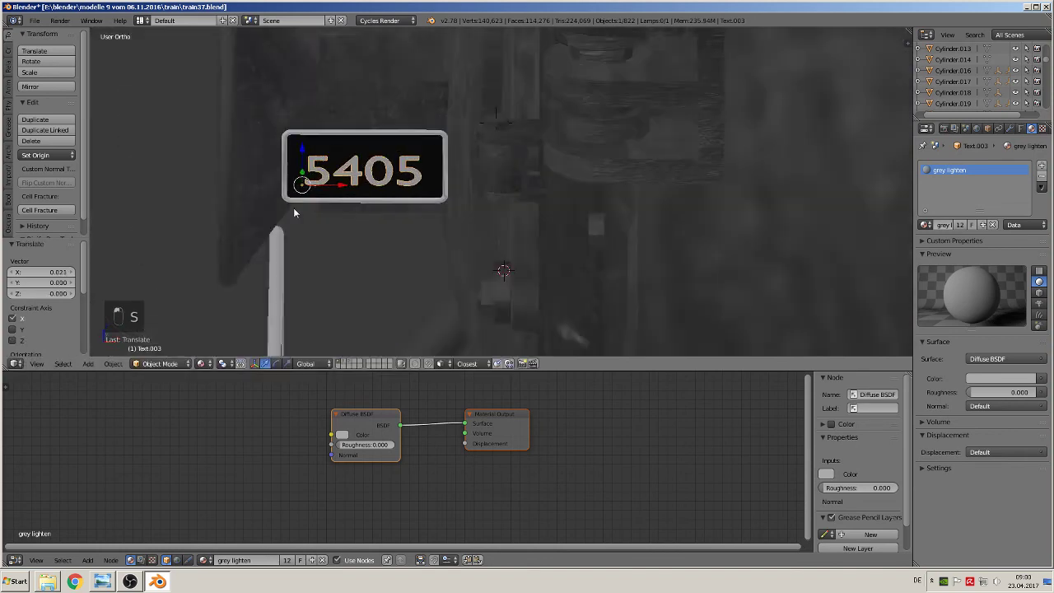
left_click(315, 208)
left_click_drag(227, 206, 223, 199)
left_click(267, 192)
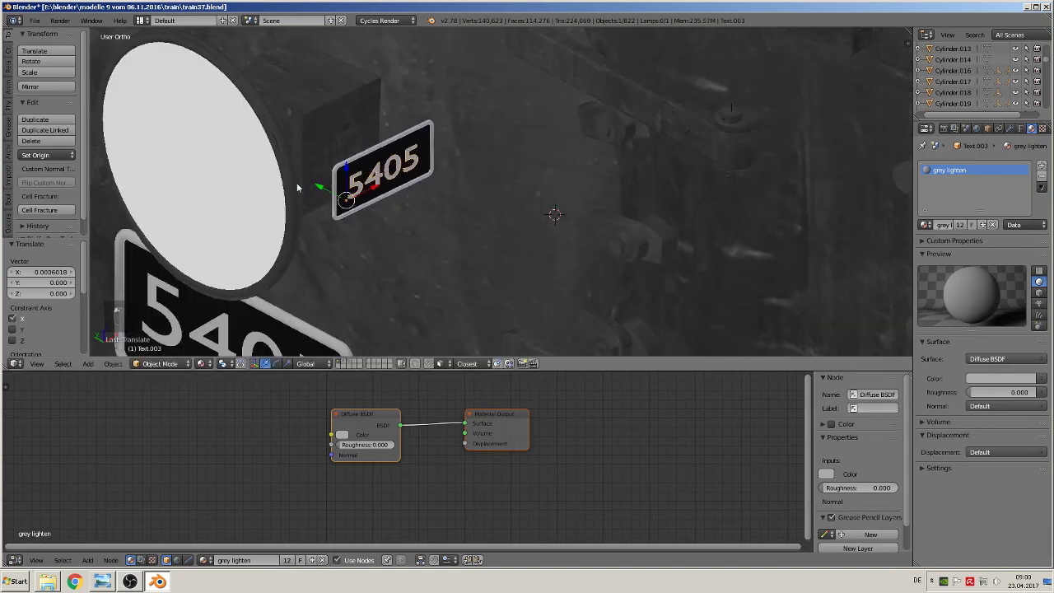
key("a")
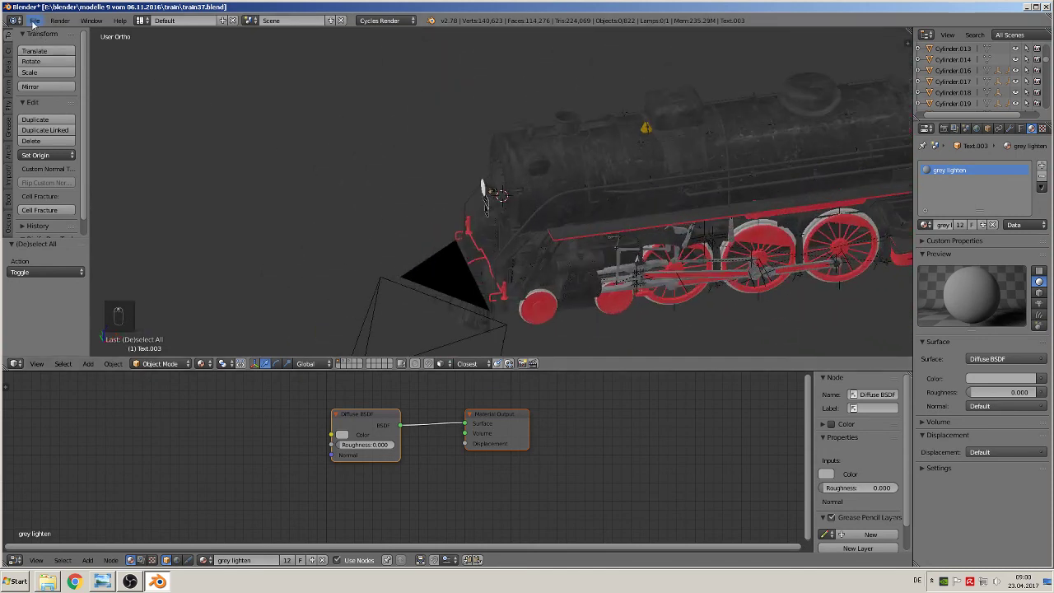
left_click_drag(36, 22, 668, 279)
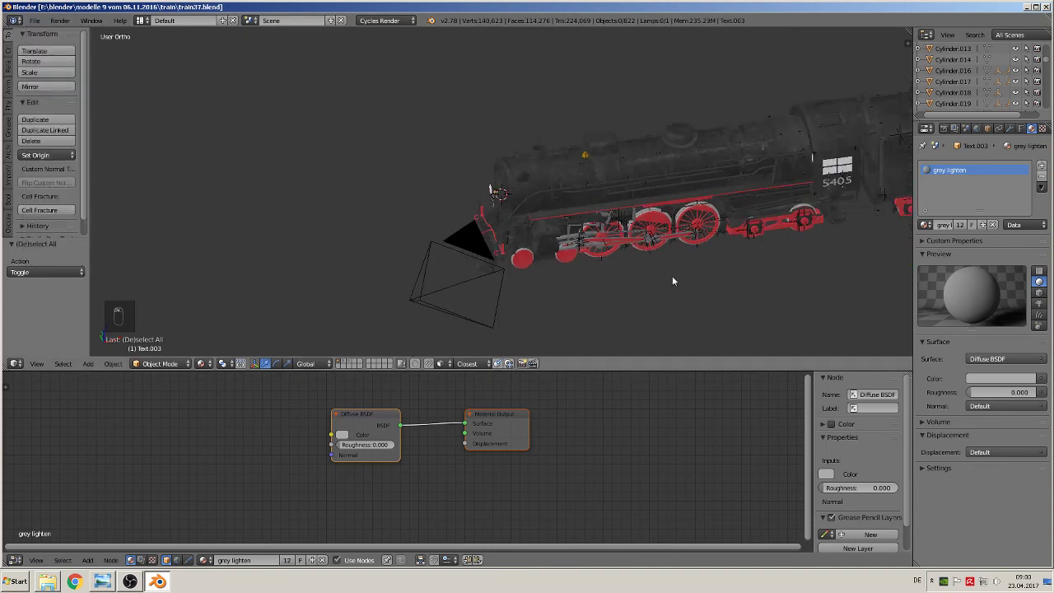